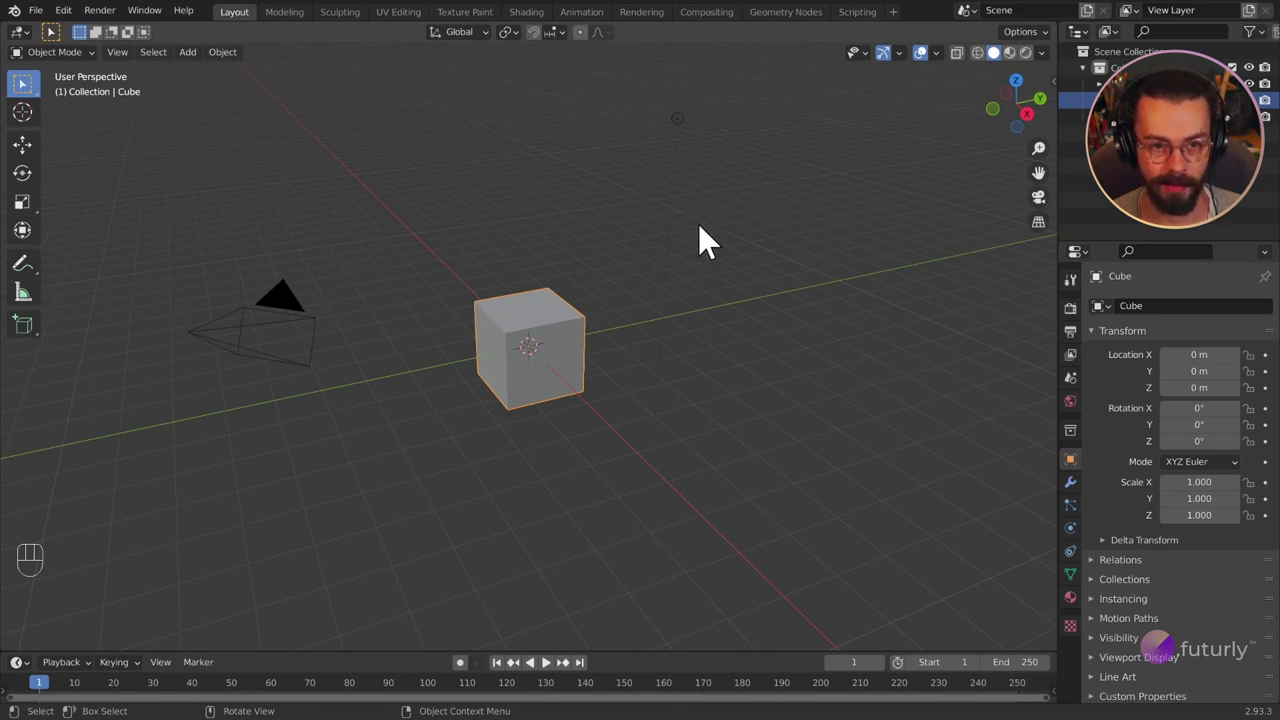
# Widen the properties editor by dragging its border across the viewport.
pyautogui.moveTo(75, 24); pyautogui.dragTo(128, 263)
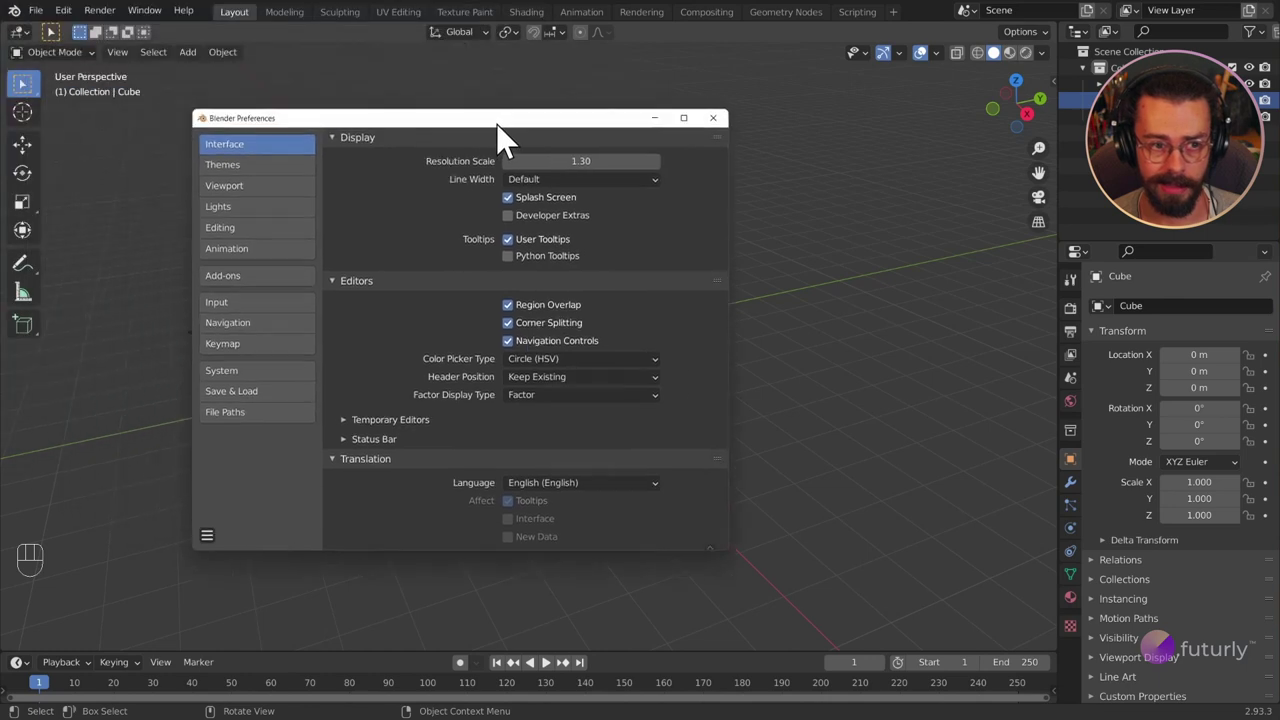
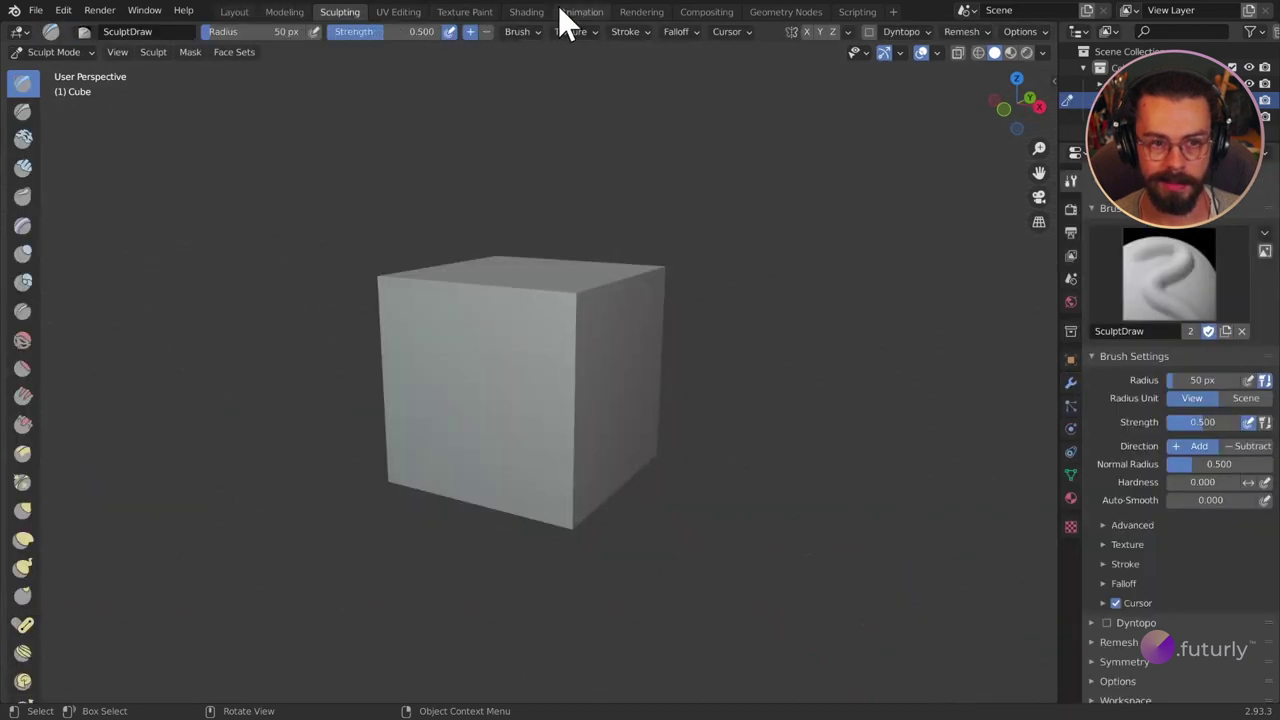
# Return from the Sverchok workspace to the Layout workspace with the default cube.
pyautogui.click(246, 24)
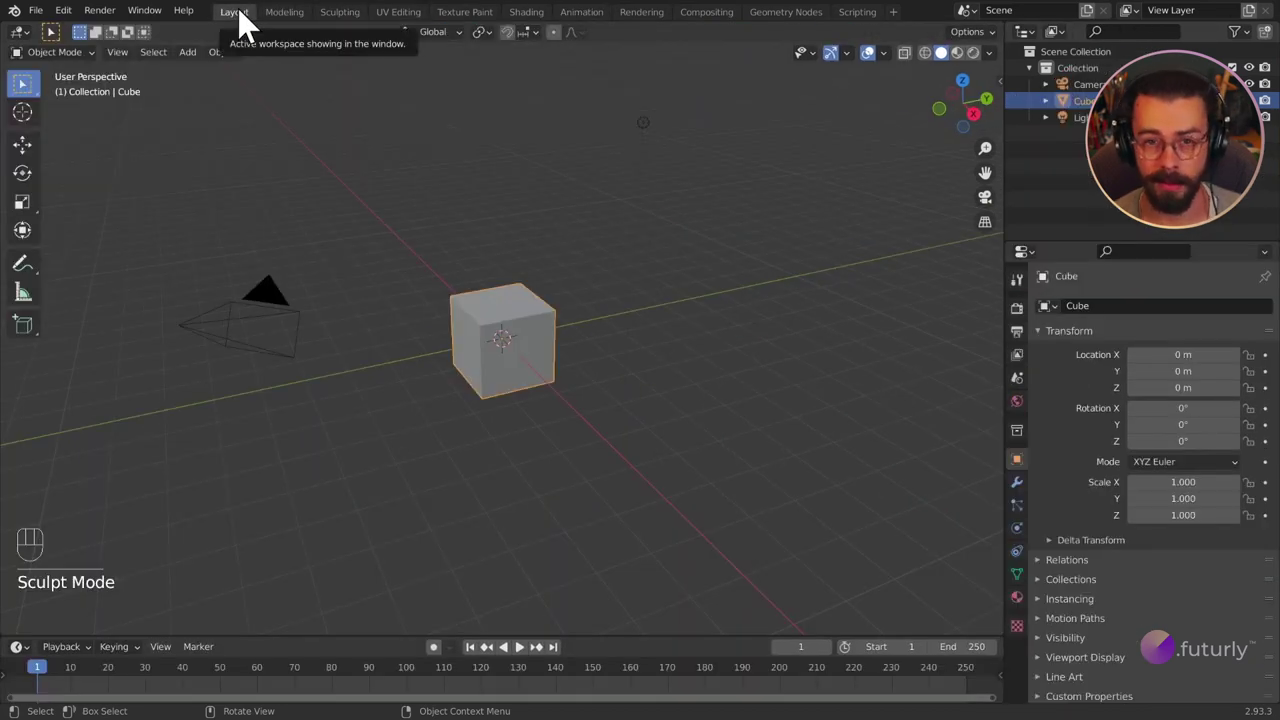
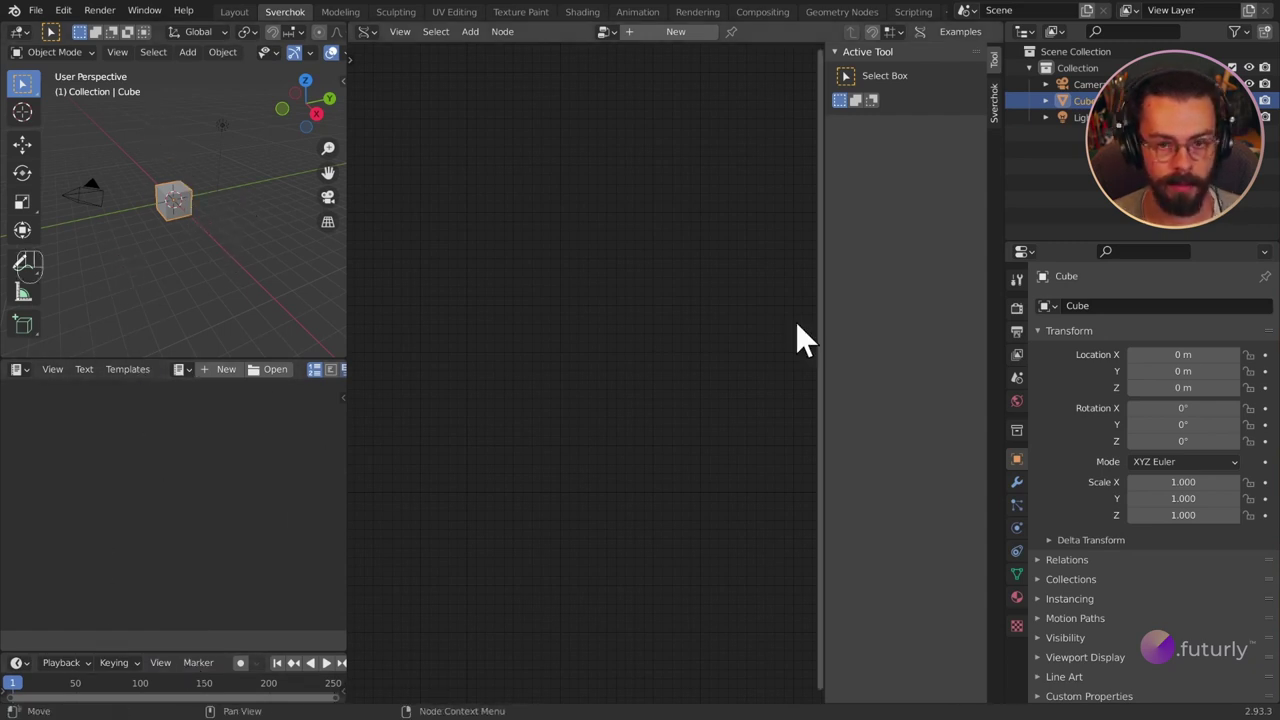
pyautogui.press('n')
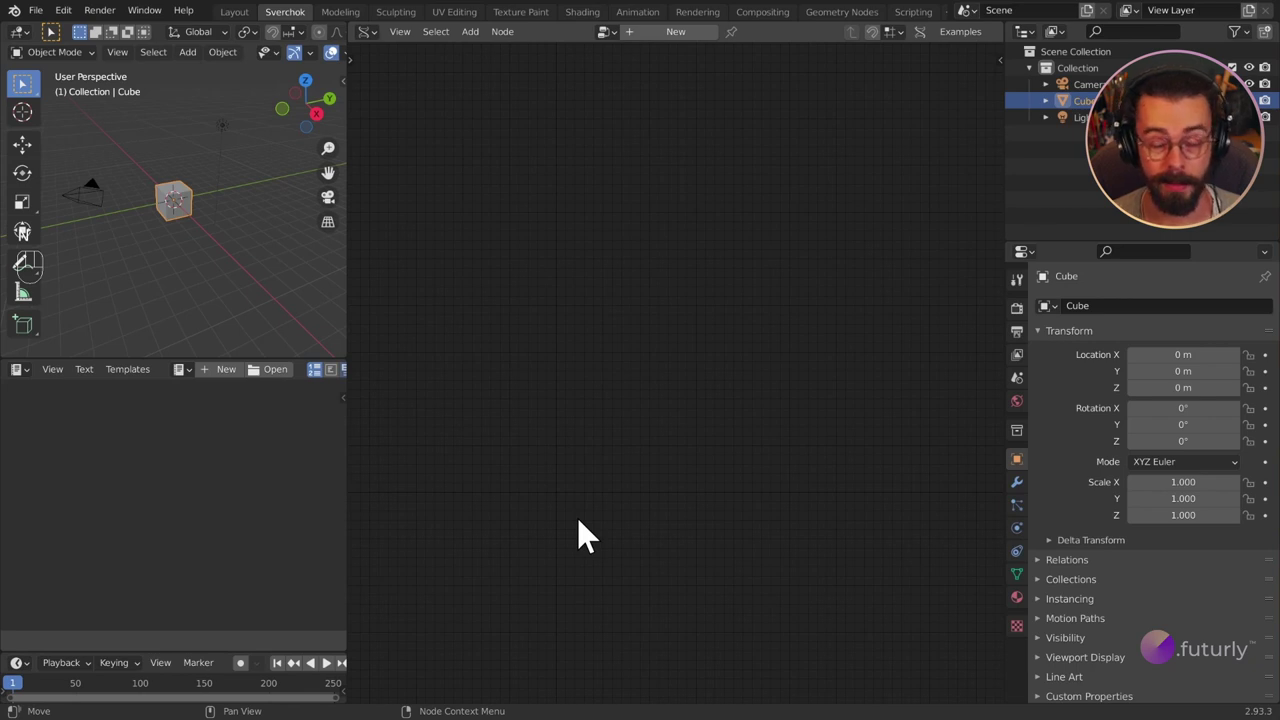
pyautogui.press('t')
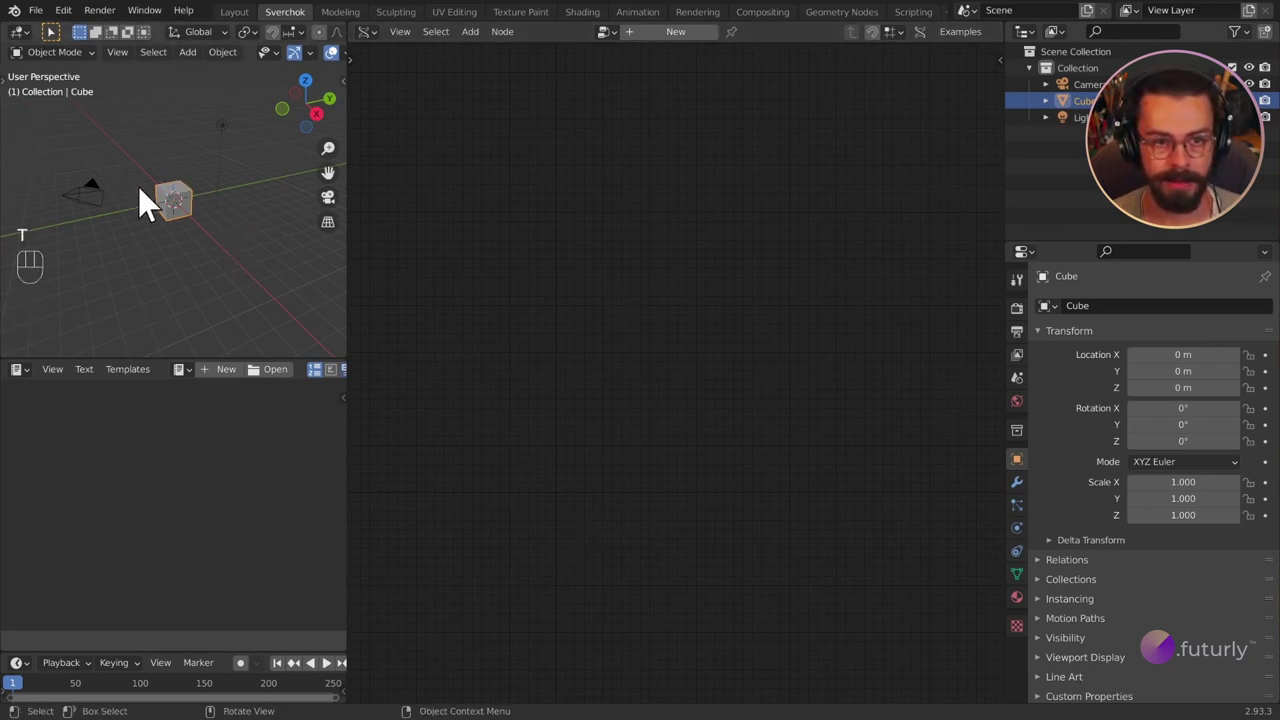
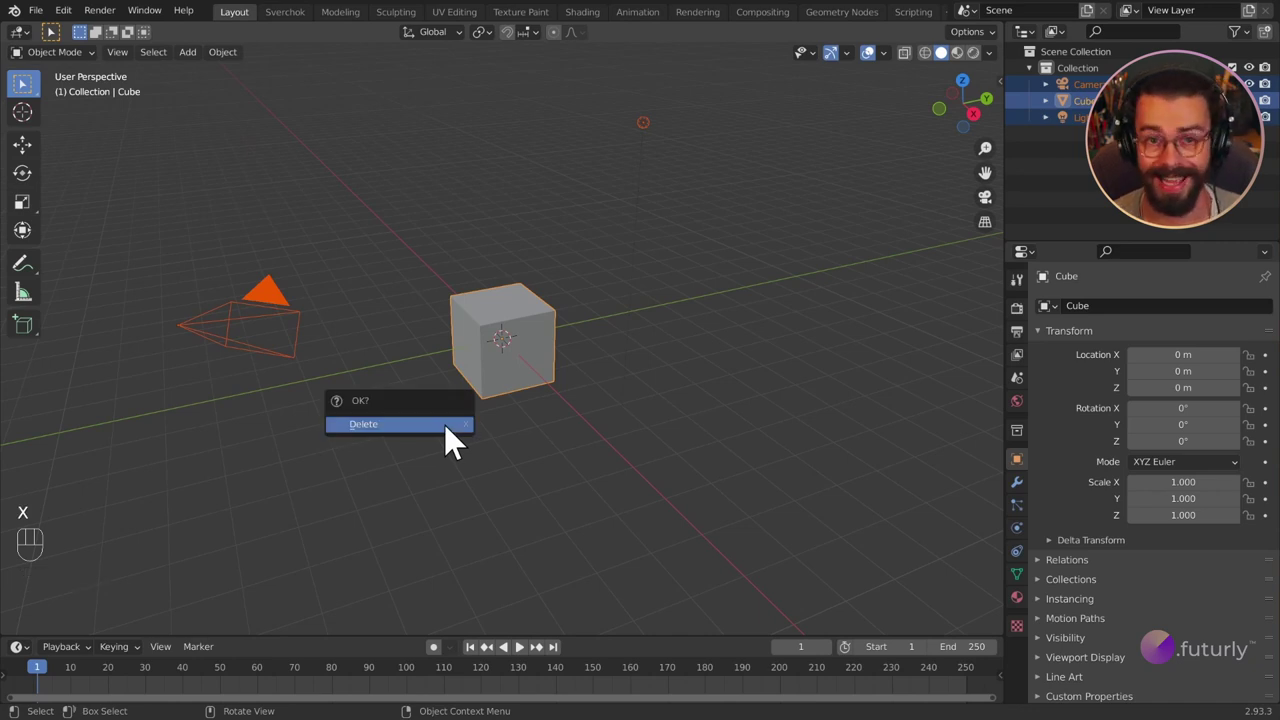
# Delete the camera, cube and light, leaving the scene collection empty.
pyautogui.press('Delete')
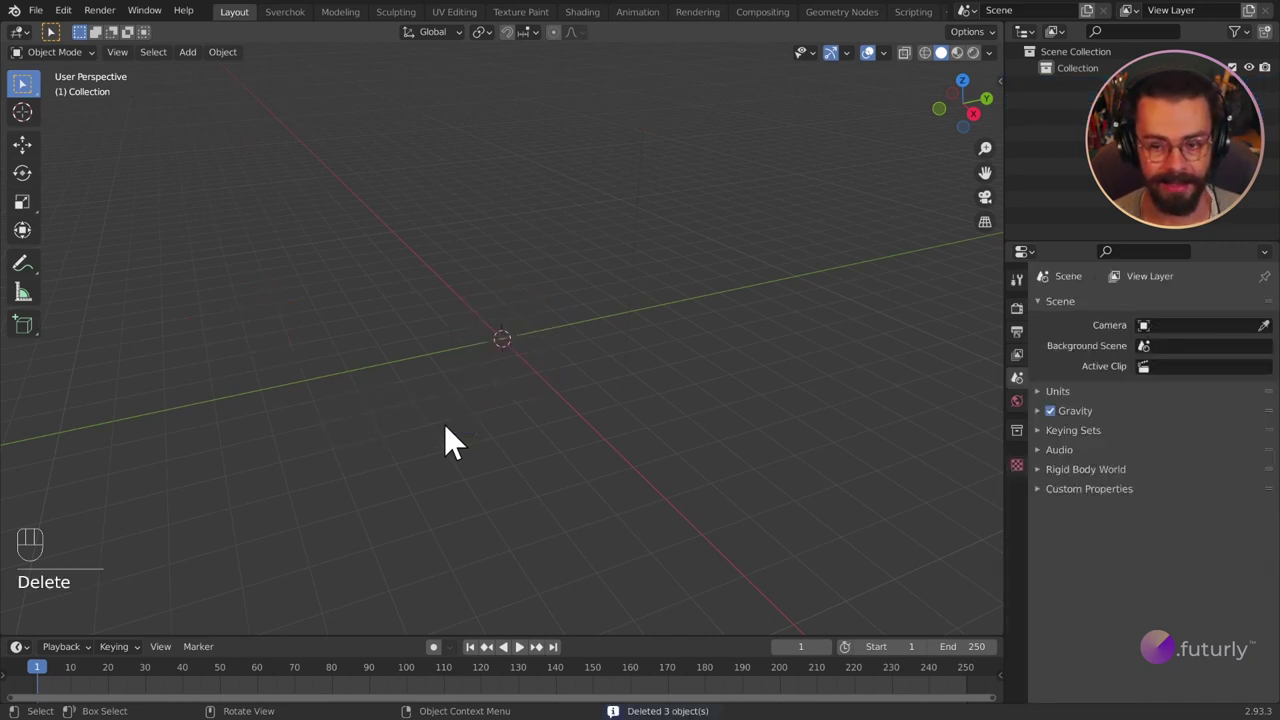
pyautogui.moveTo(52, 30); pyautogui.dragTo(262, 329)
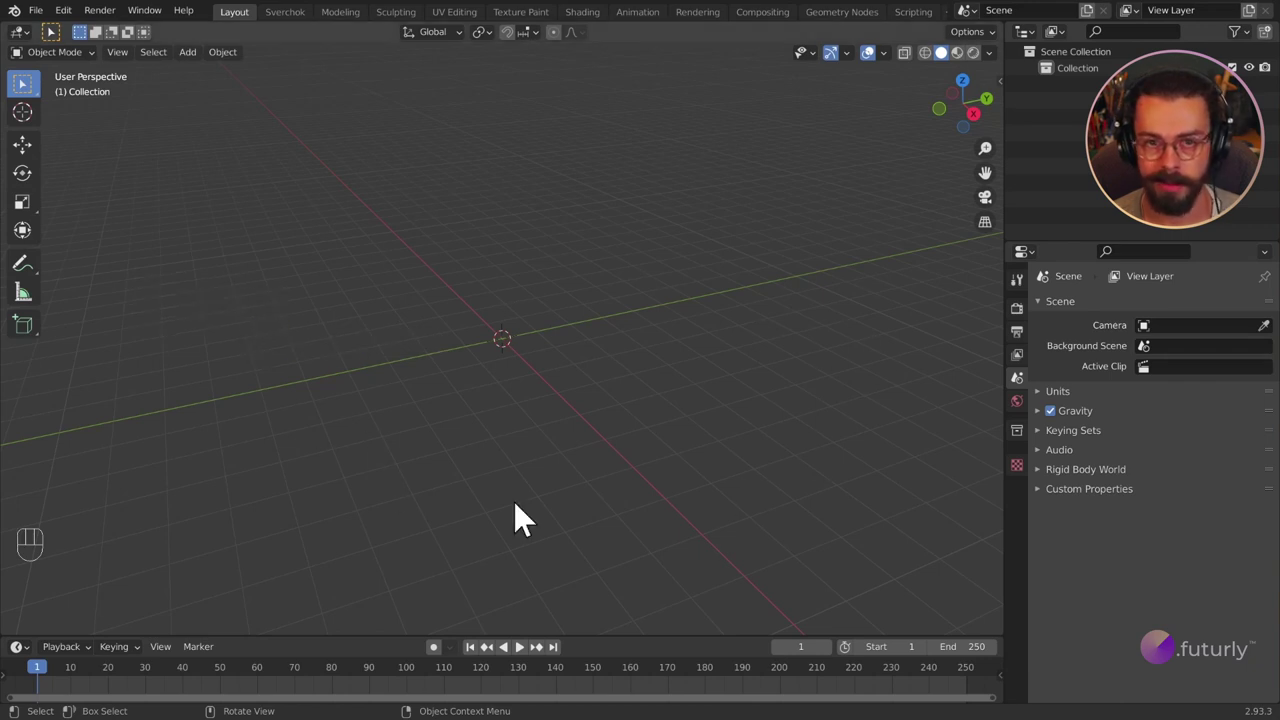
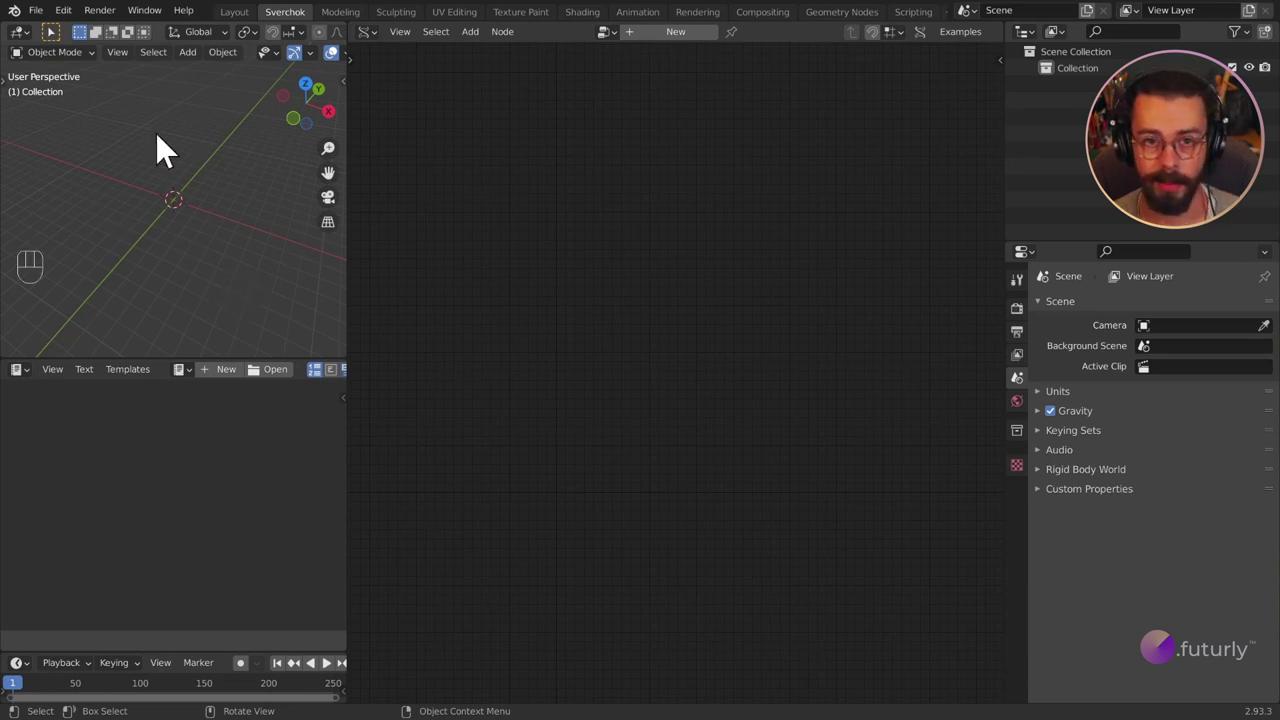
# Add a Bezier curve at the world origin and orbit around it.
pyautogui.moveTo(188, 228); pyautogui.dragTo(168, 215)
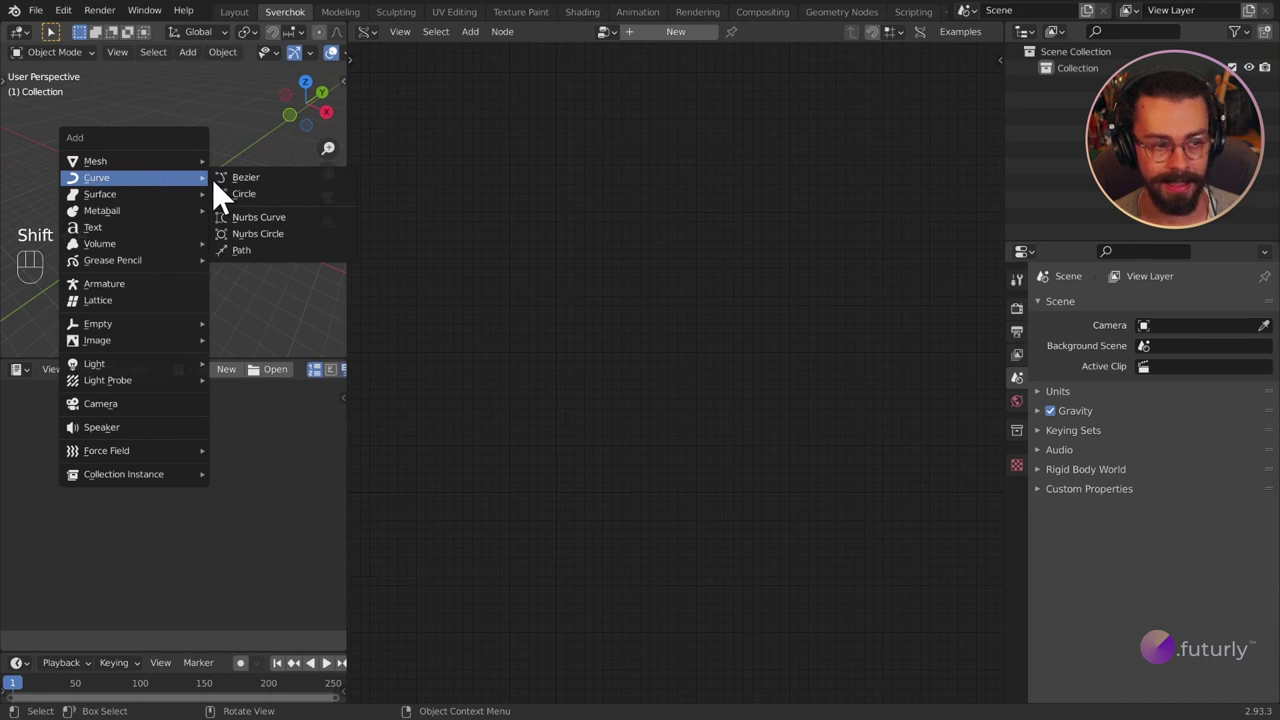
pyautogui.moveTo(195, 204); pyautogui.dragTo(169, 201)
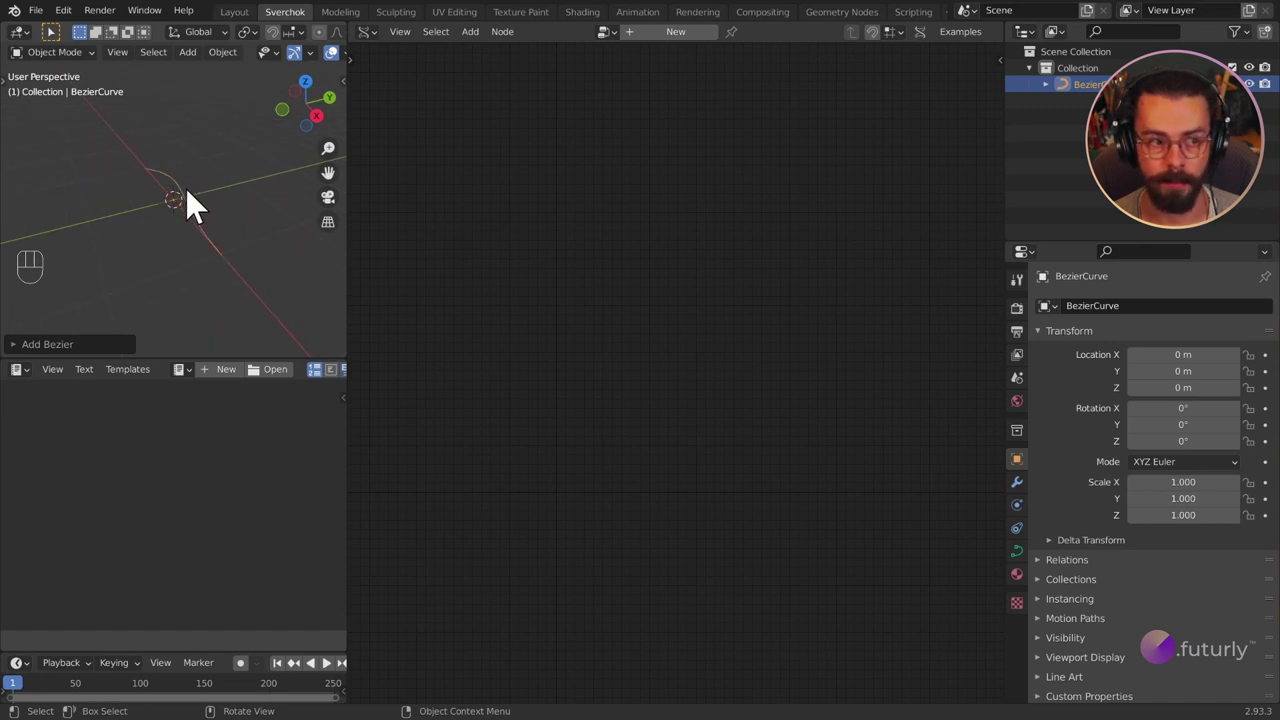
pyautogui.moveTo(138, 229); pyautogui.dragTo(137, 224)
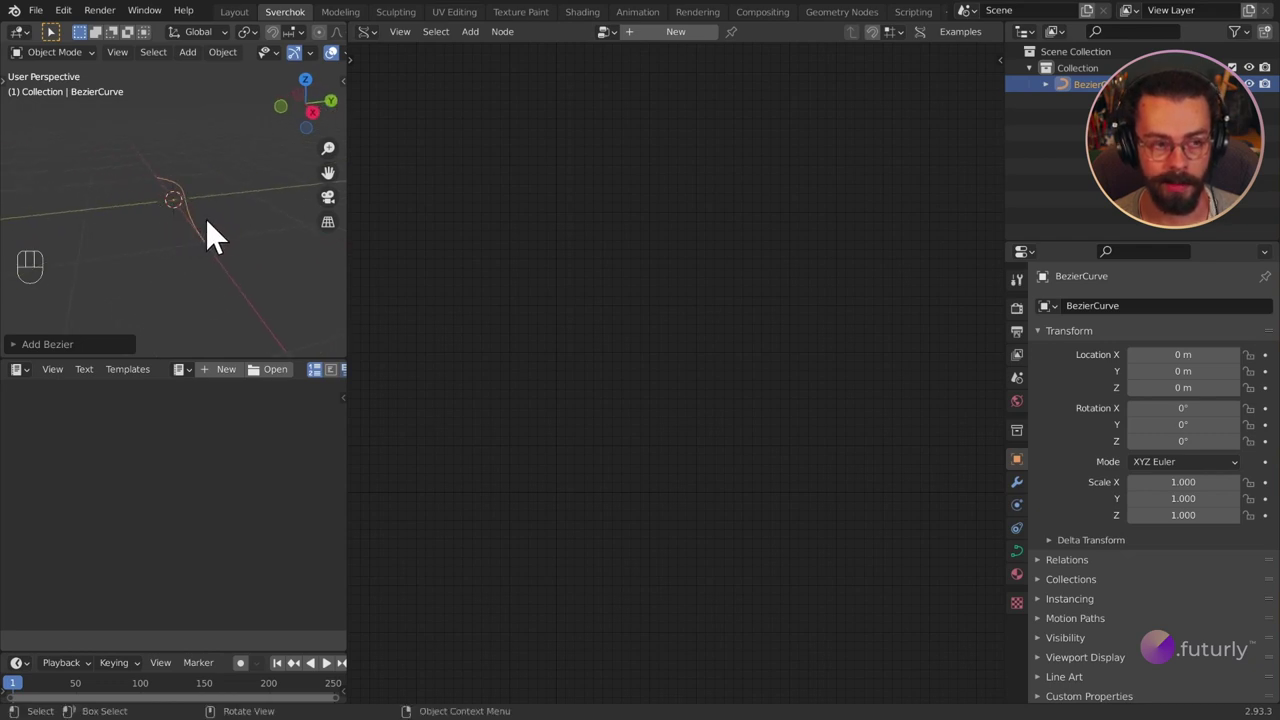
pyautogui.moveTo(226, 223); pyautogui.dragTo(251, 246)
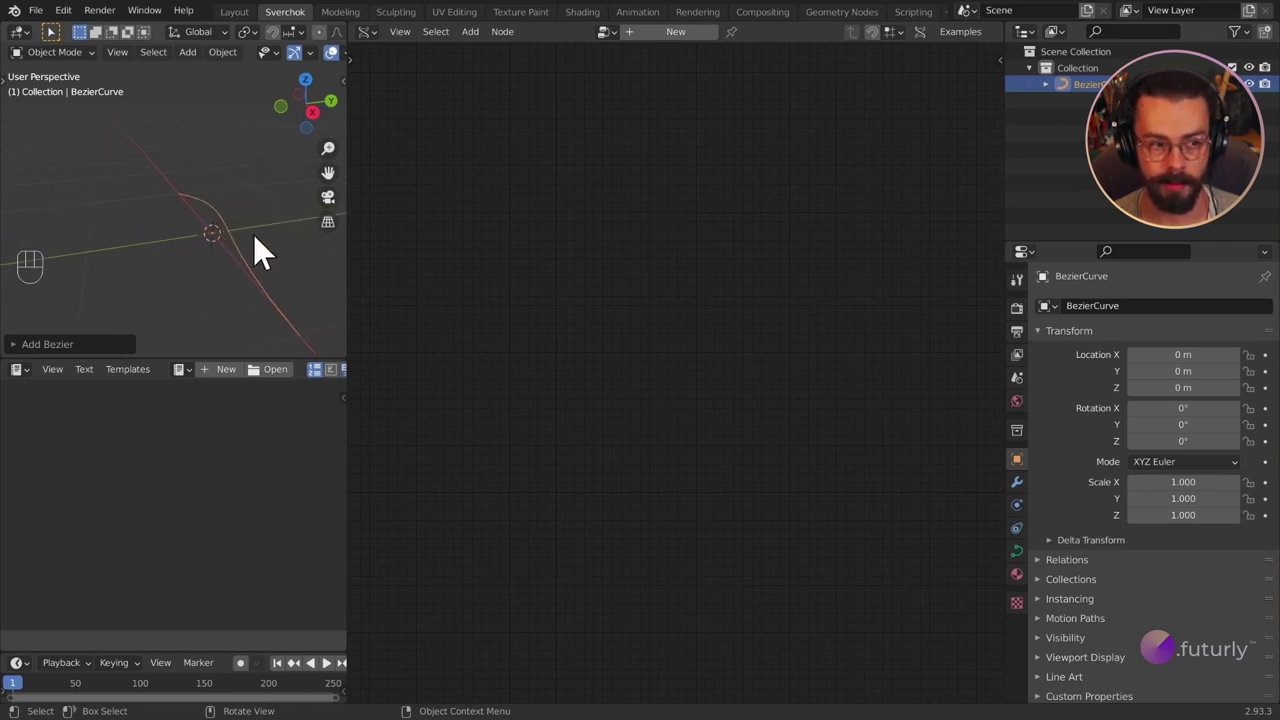
pyautogui.moveTo(257, 214); pyautogui.dragTo(243, 233)
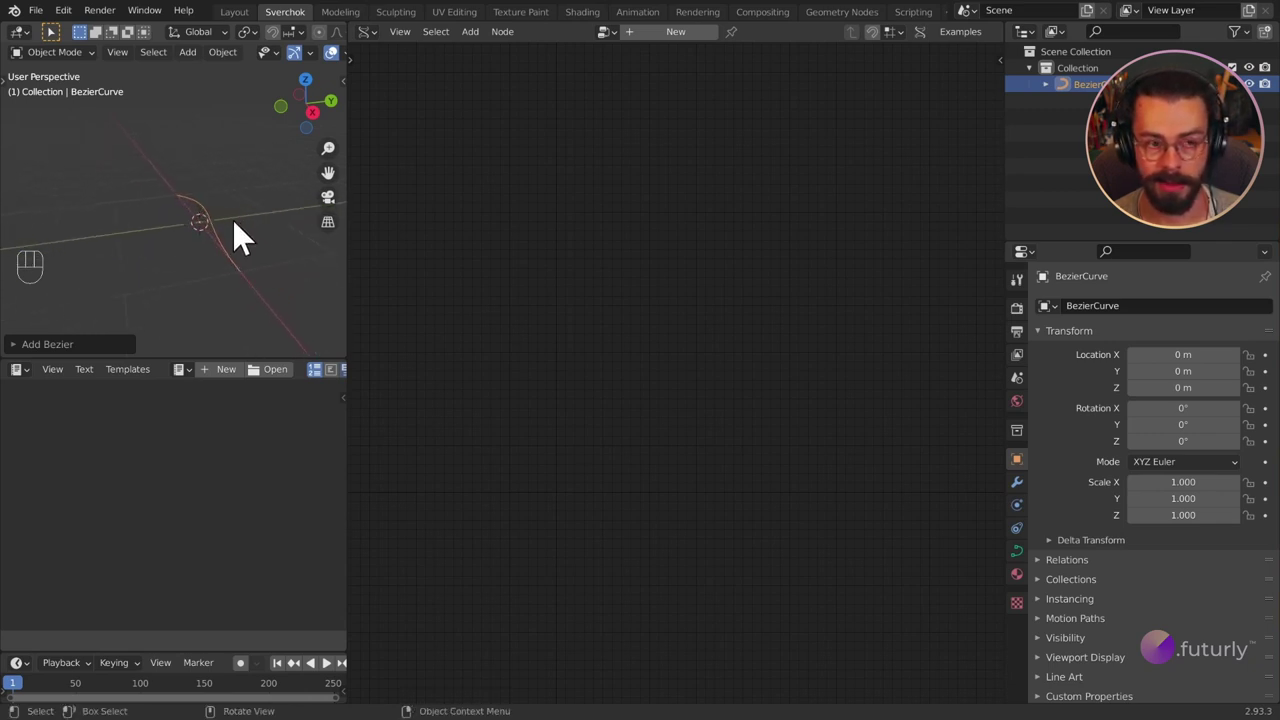
pyautogui.moveTo(322, 125); pyautogui.dragTo(316, 122)
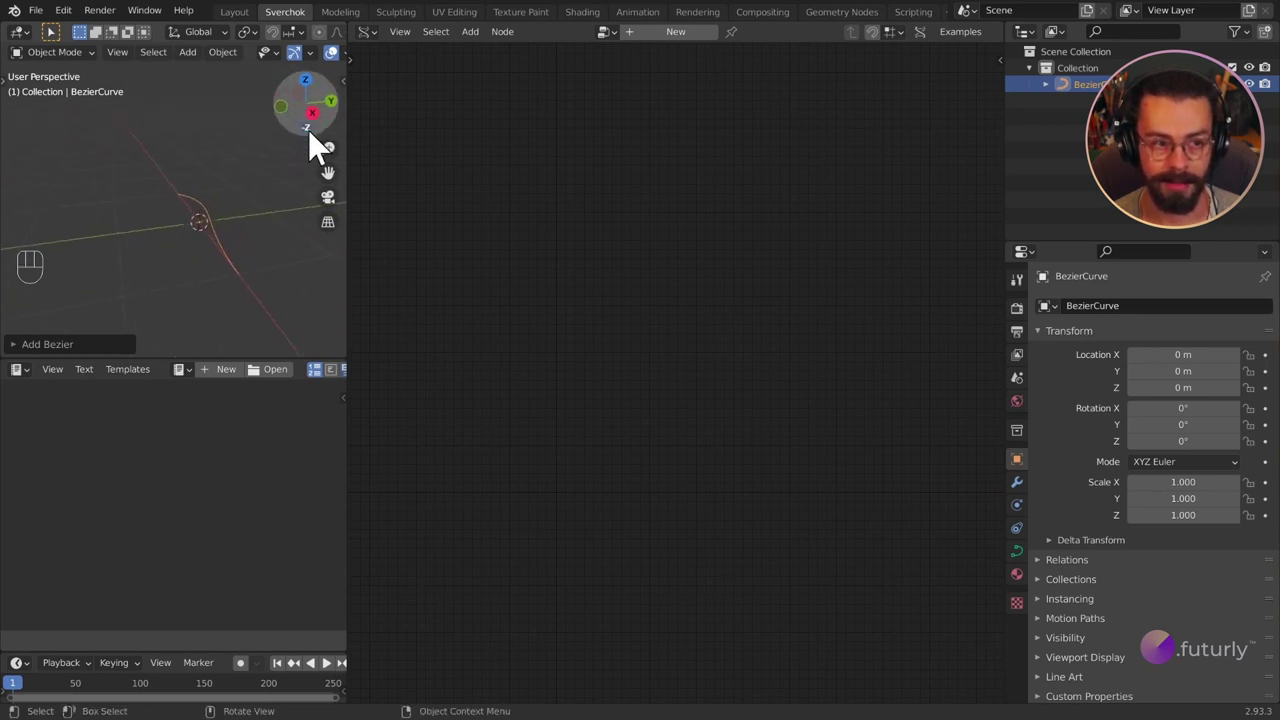
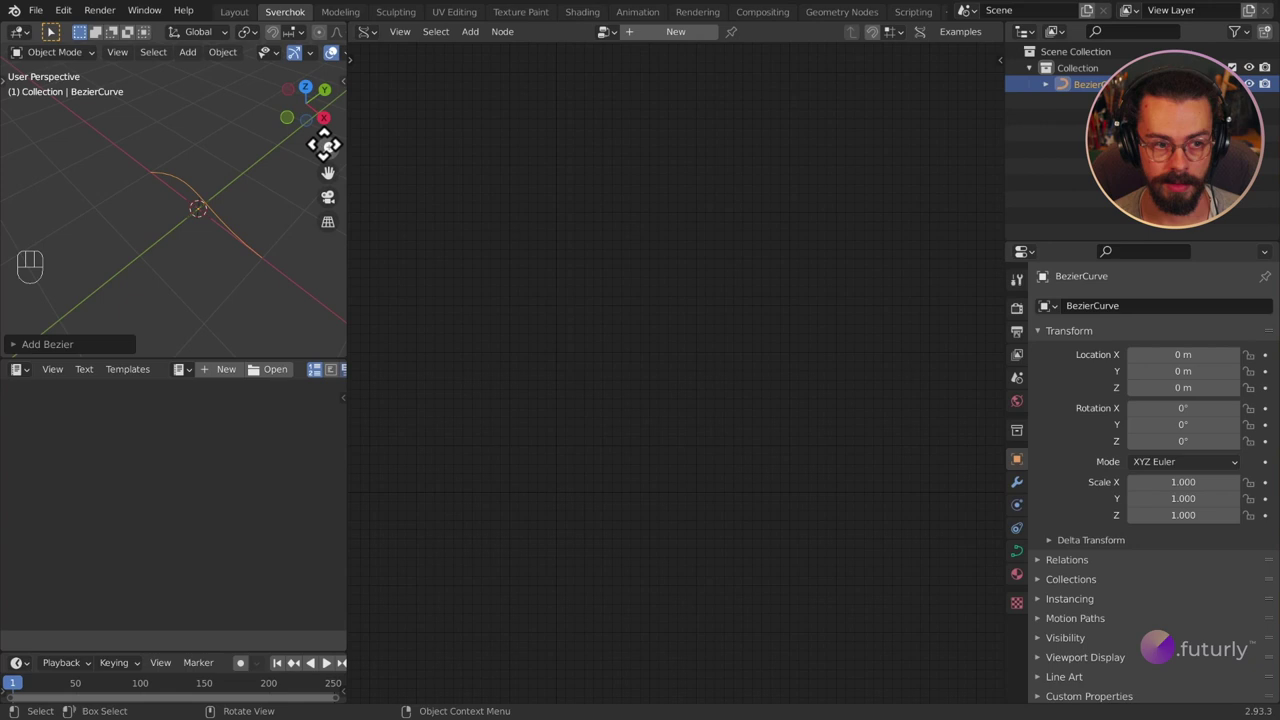
# Check the curve from axis-aligned and back views with the navigation gizmo, then return to a perspective angle.
pyautogui.click(325, 125)
pyautogui.click(314, 106)
pyautogui.click(333, 117)
pyautogui.click(334, 117)
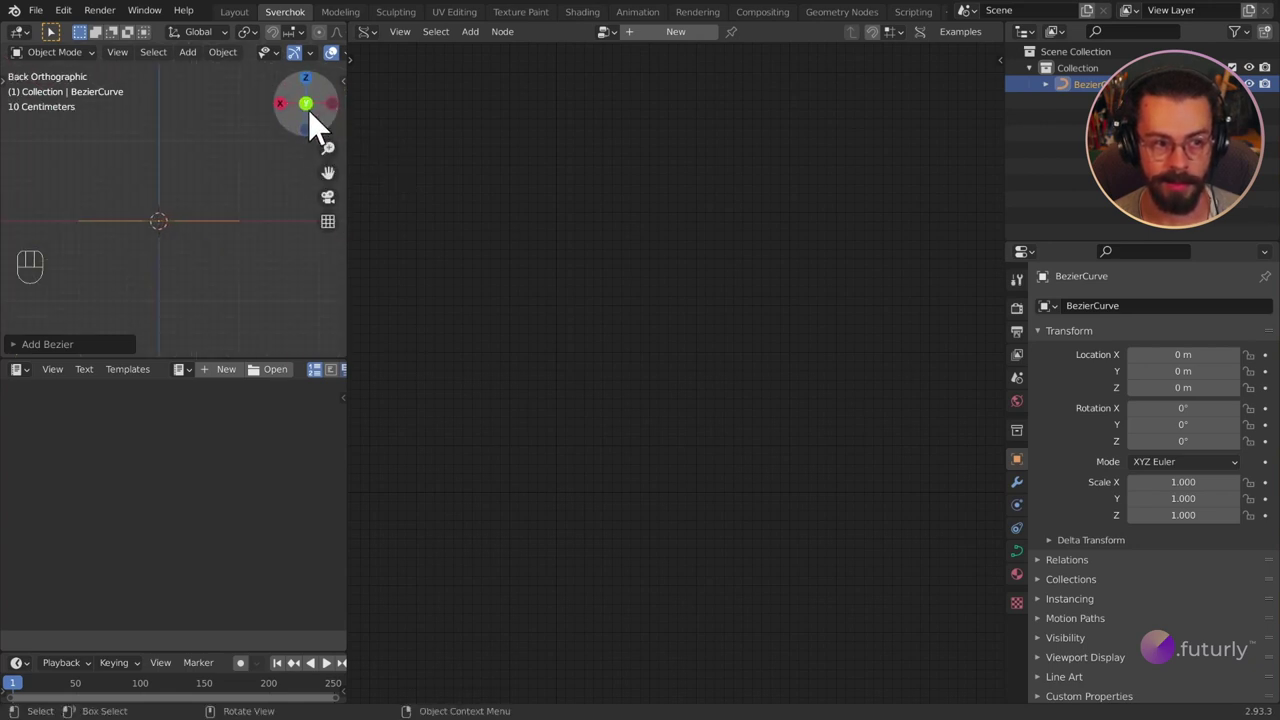
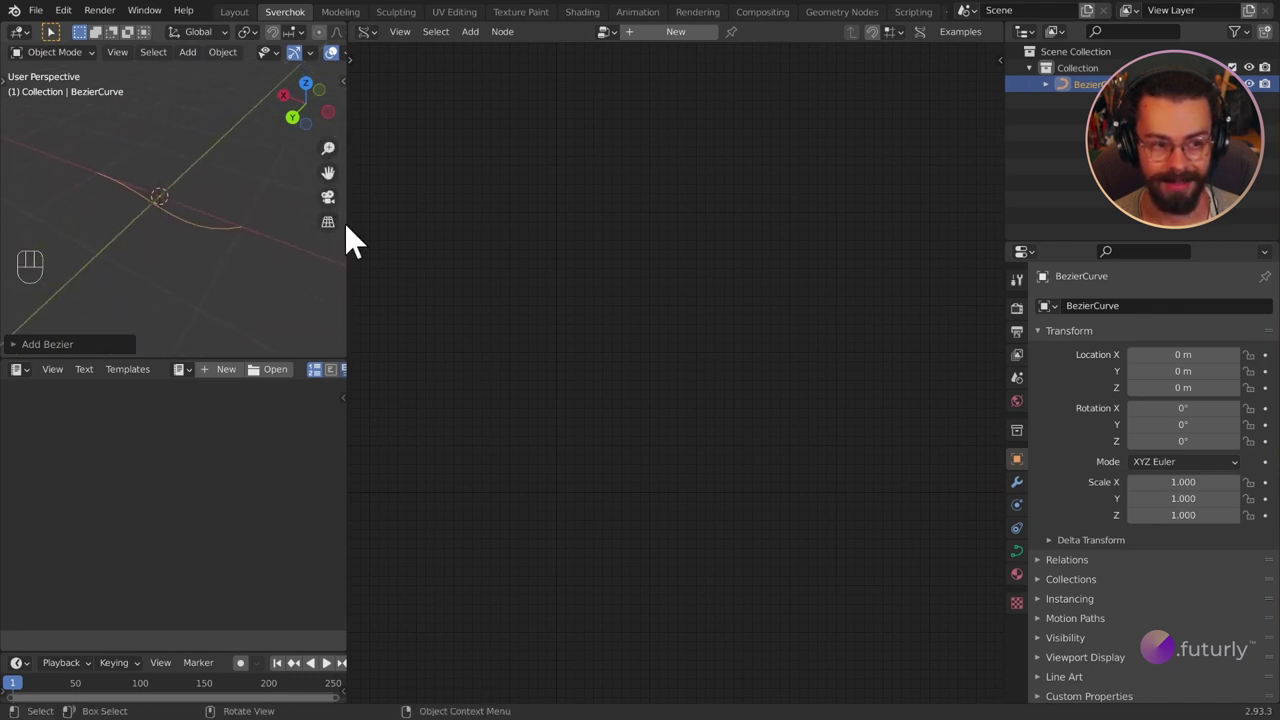
pyautogui.click(338, 216)
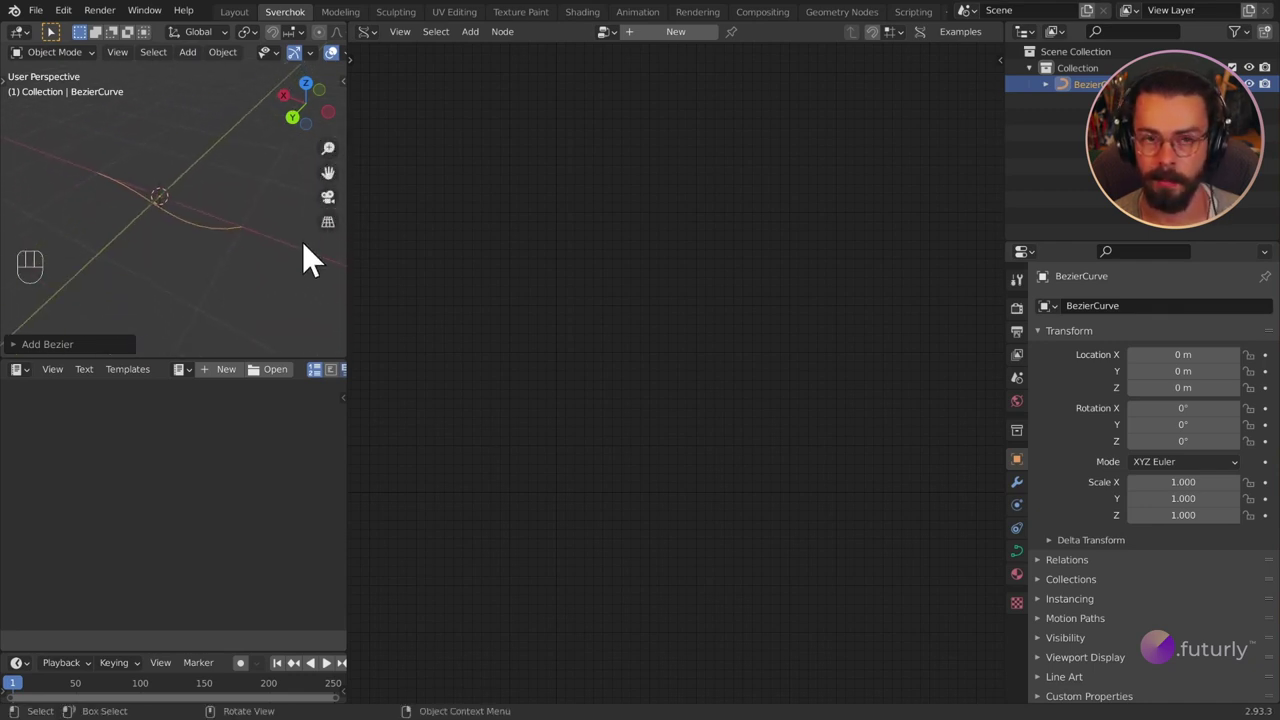
pyautogui.click(346, 244)
pyautogui.doubleClick(346, 244)
pyautogui.click(346, 244)
pyautogui.doubleClick(346, 244)
pyautogui.moveTo(137, 218); pyautogui.dragTo(169, 202)
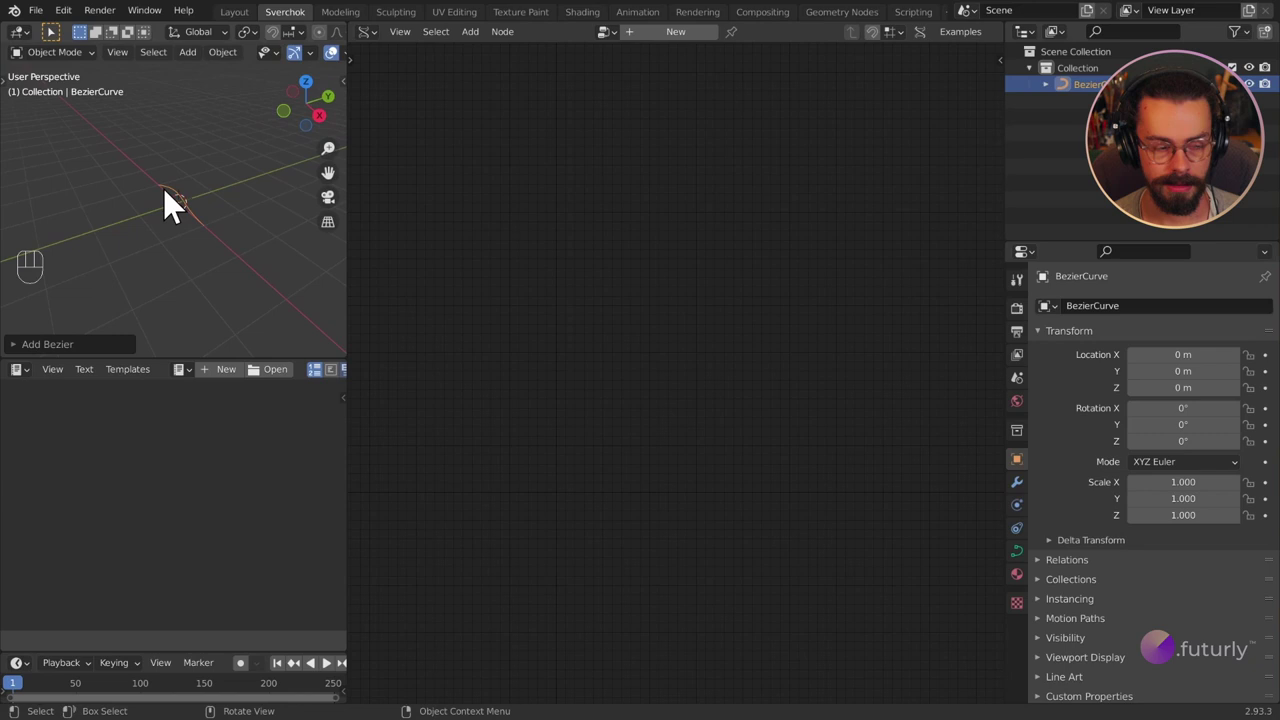
pyautogui.middleClick(199, 230)
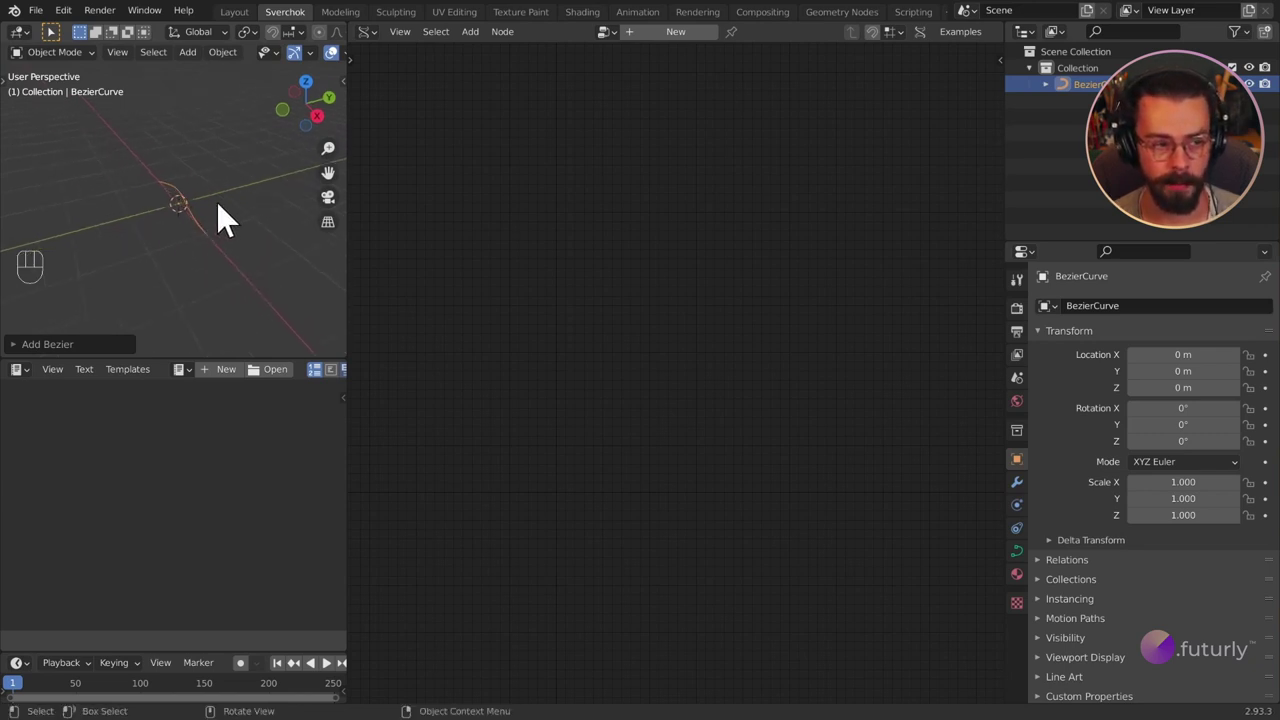
pyautogui.press('Tab')
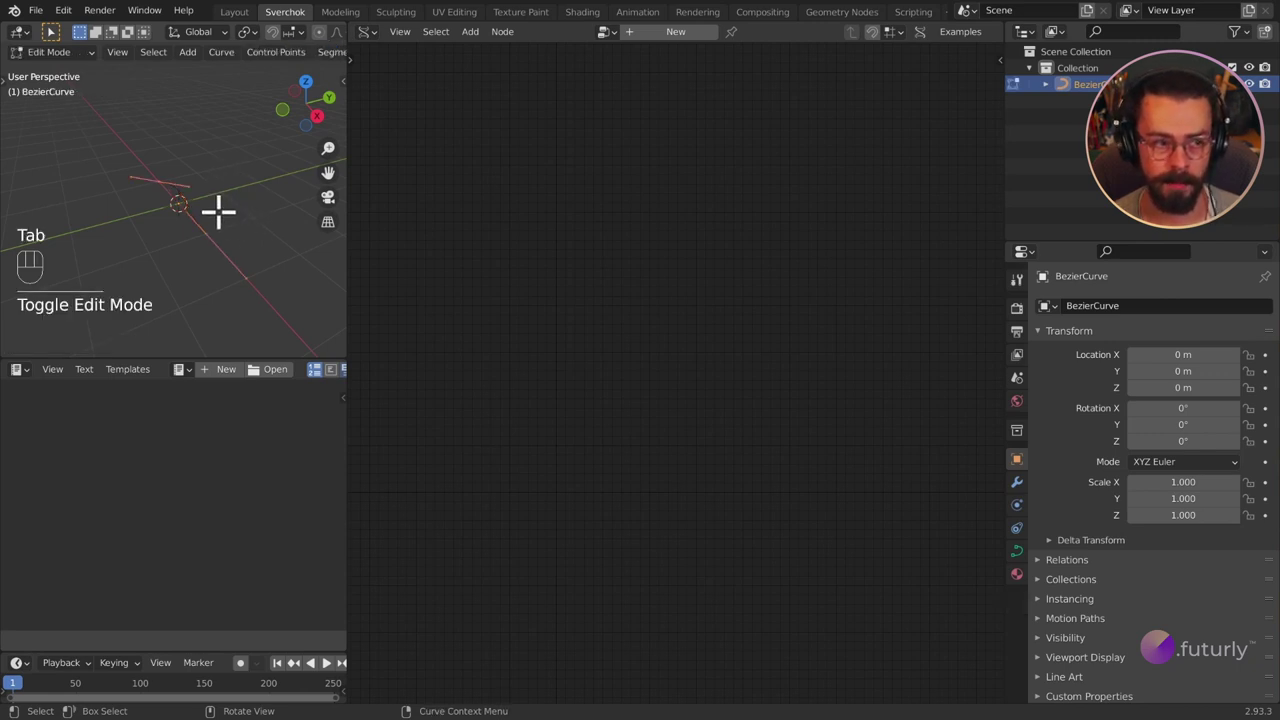
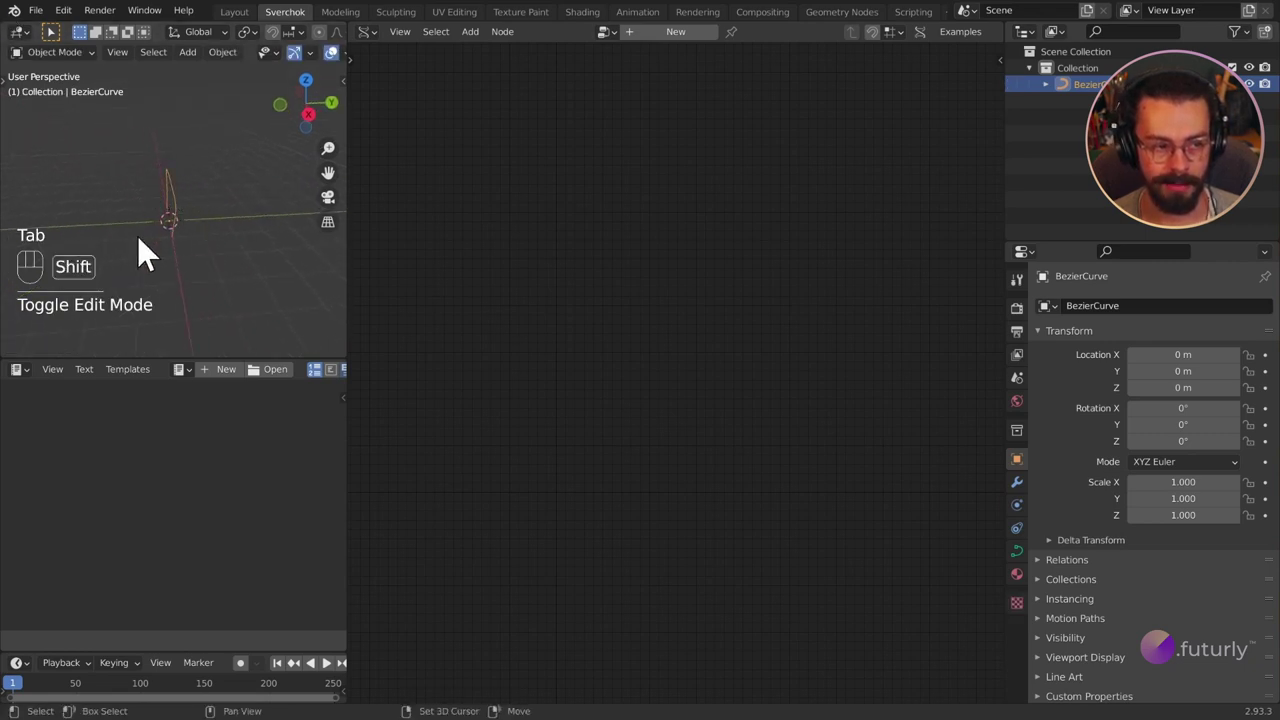
# Duplicate the Bezier curve and place the copy about 2 m along the Y axis.
pyautogui.press('shift+d')
pyautogui.press('y')
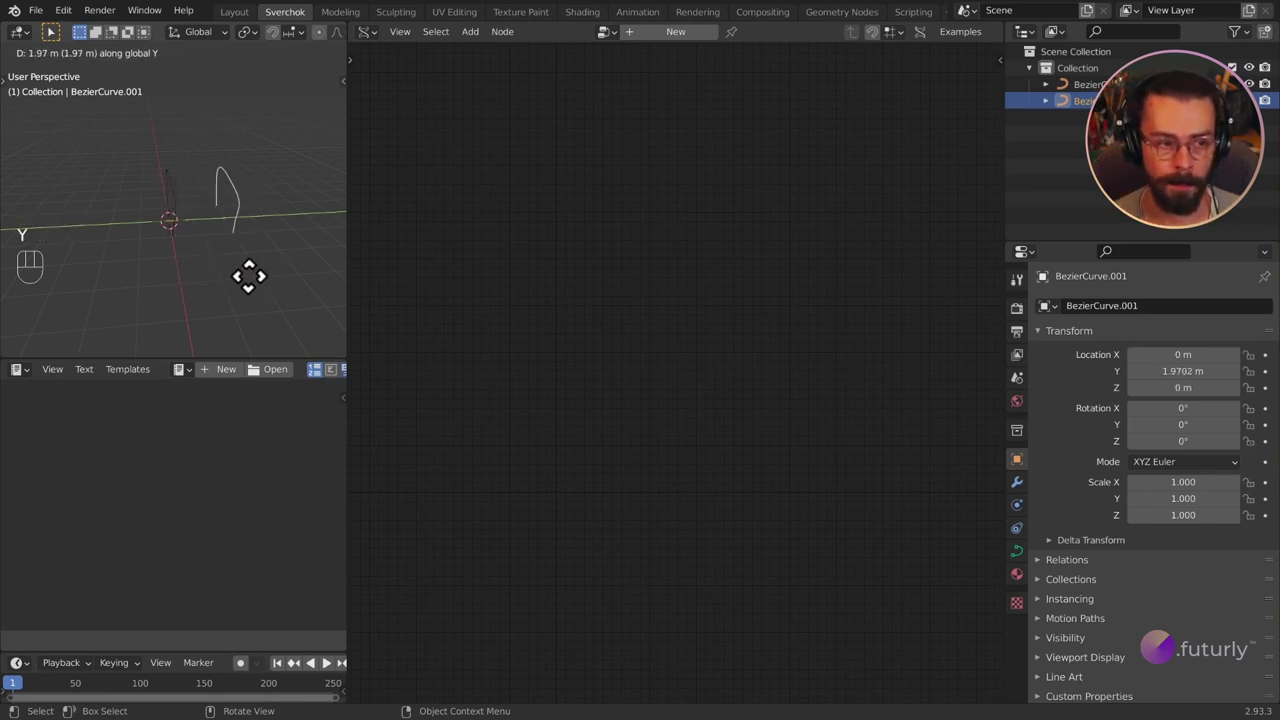
pyautogui.click(256, 293)
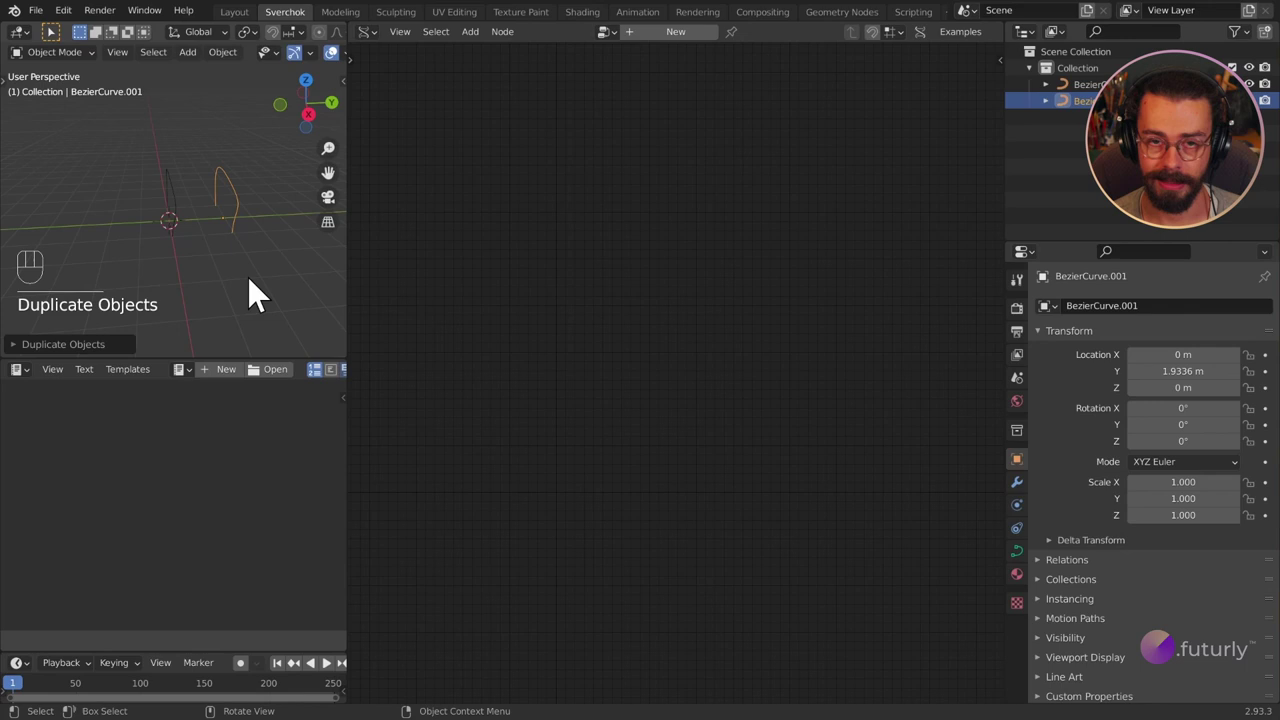
pyautogui.moveTo(234, 234); pyautogui.dragTo(152, 239)
pyautogui.moveTo(136, 244); pyautogui.dragTo(179, 163)
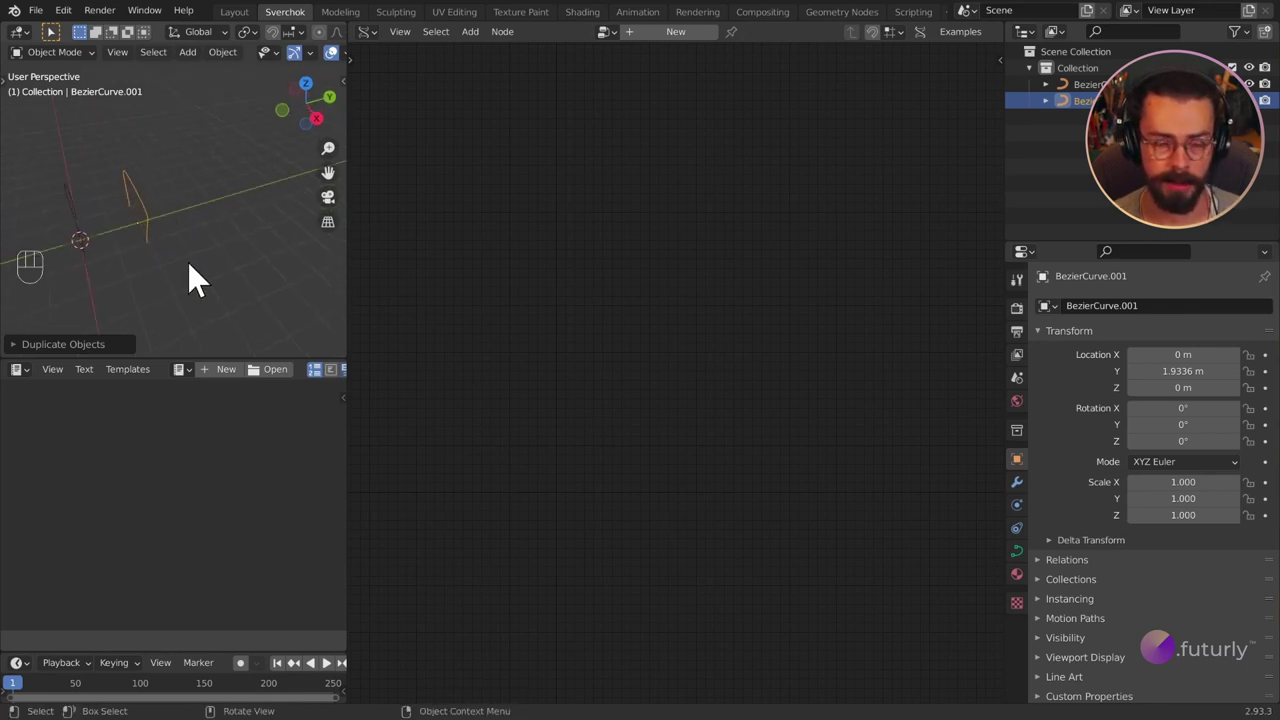
# Duplicate the curve three more times along Y, the last copy at about 7.7 m.
pyautogui.press('shift+r')
pyautogui.press('shift+r')
pyautogui.moveTo(198, 280); pyautogui.dragTo(240, 268)
pyautogui.press('shift+r')
pyautogui.moveTo(260, 275); pyautogui.dragTo(185, 236)
pyautogui.middleClick(181, 257)
pyautogui.moveTo(182, 259); pyautogui.dragTo(213, 285)
pyautogui.moveTo(215, 278); pyautogui.dragTo(247, 278)
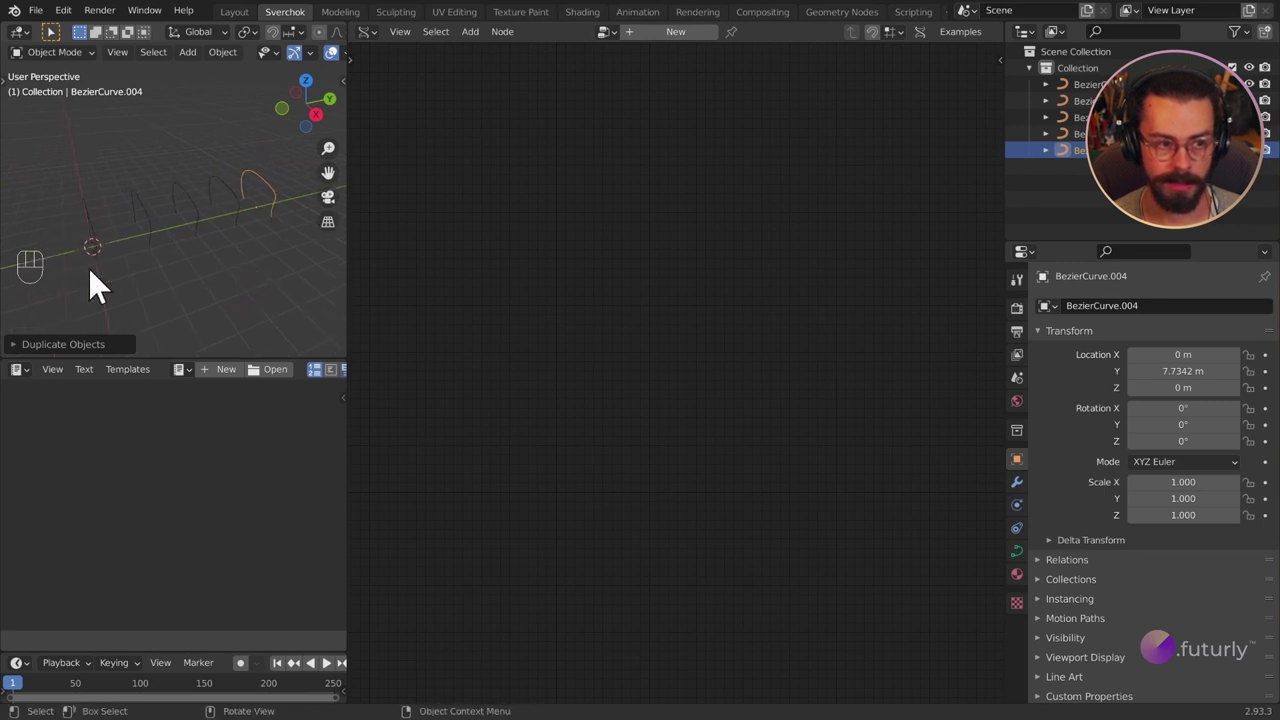
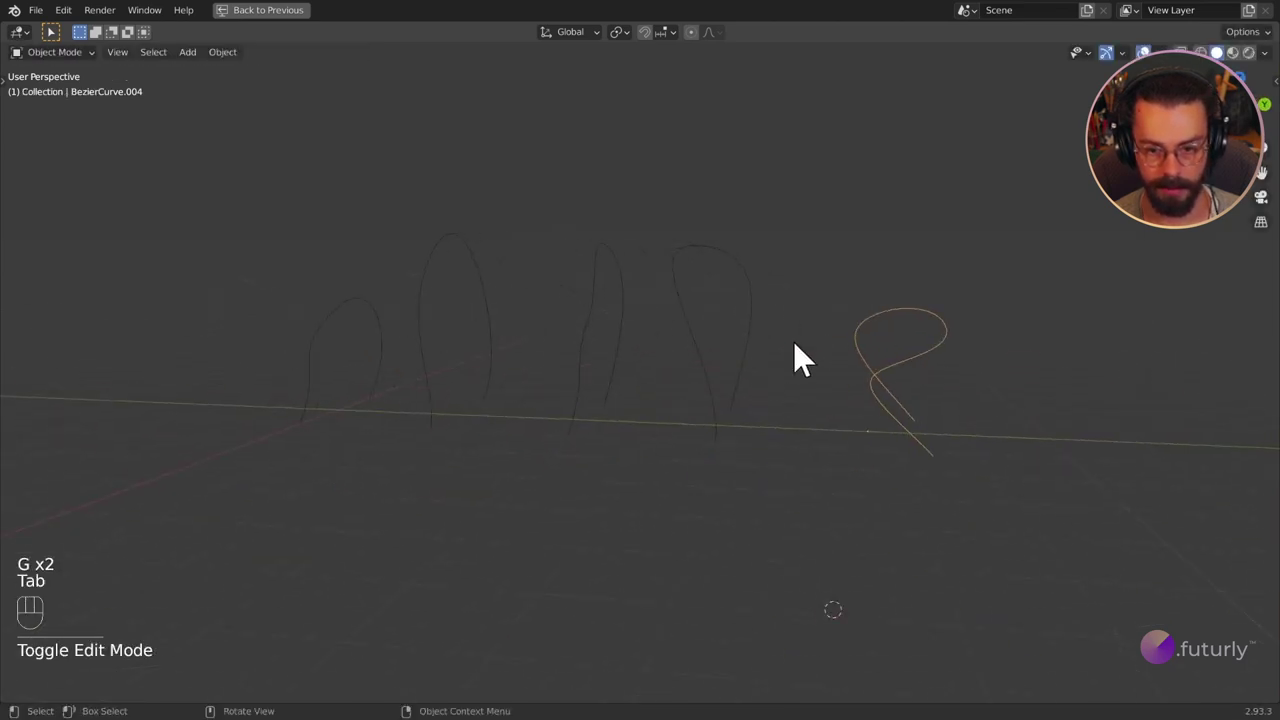
# Switch to the node-based Sverchok workspace.
pyautogui.moveTo(633, 377); pyautogui.dragTo(659, 370)
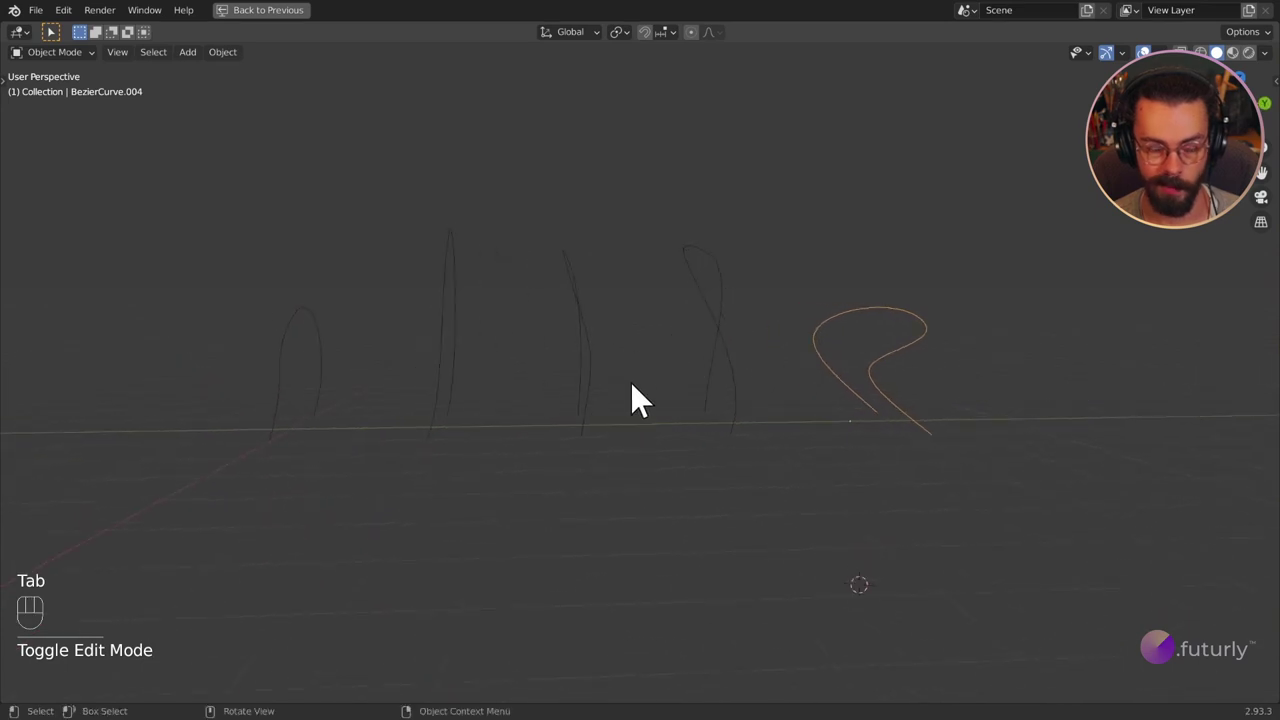
pyautogui.press('ctrl+space')
# Create a new Sverchok node tree named NodeTree and select all five Bezier curves.
pyautogui.moveTo(142, 207); pyautogui.dragTo(170, 212)
pyautogui.moveTo(183, 202); pyautogui.dragTo(230, 250)
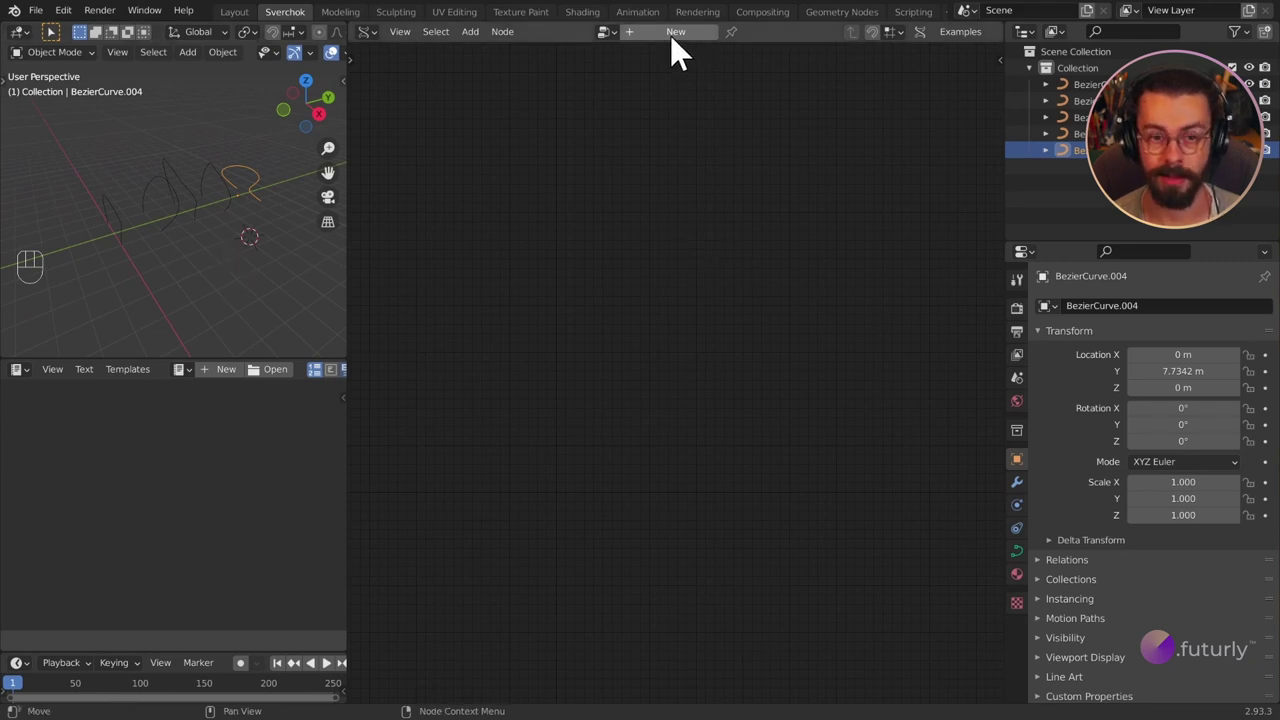
pyautogui.click(688, 51)
pyautogui.middleClick(586, 345)
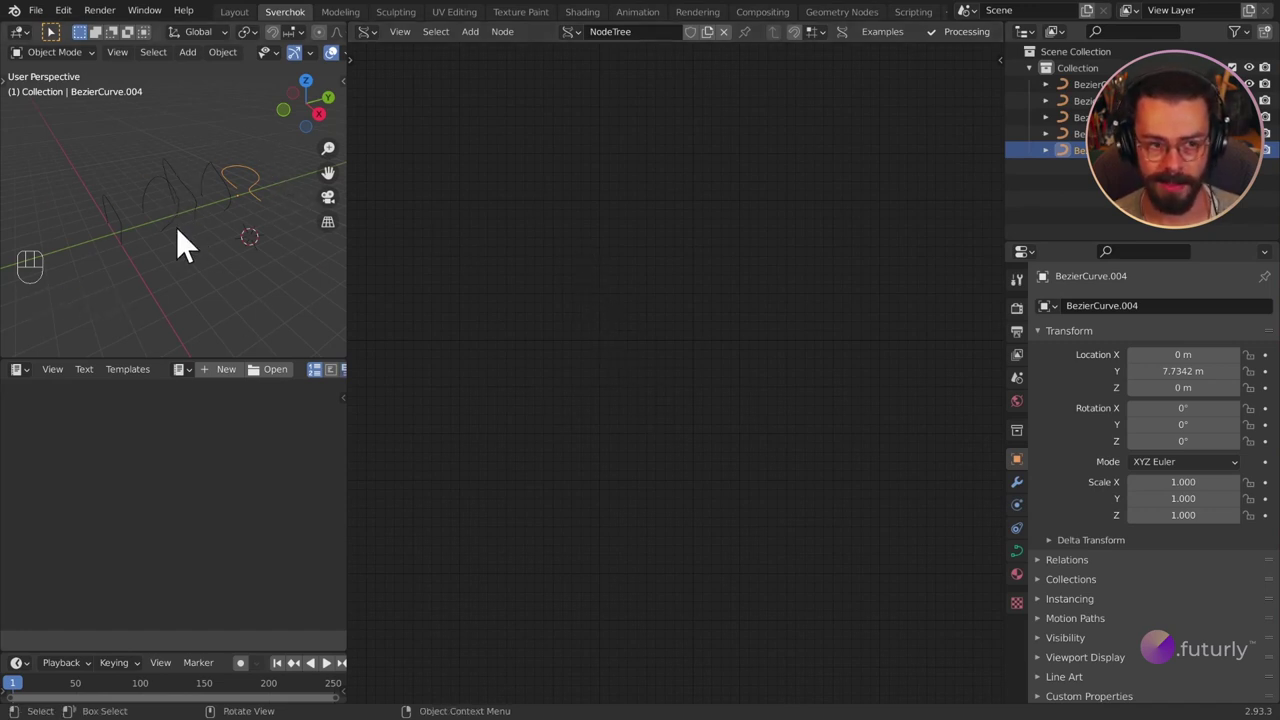
pyautogui.click(329, 330)
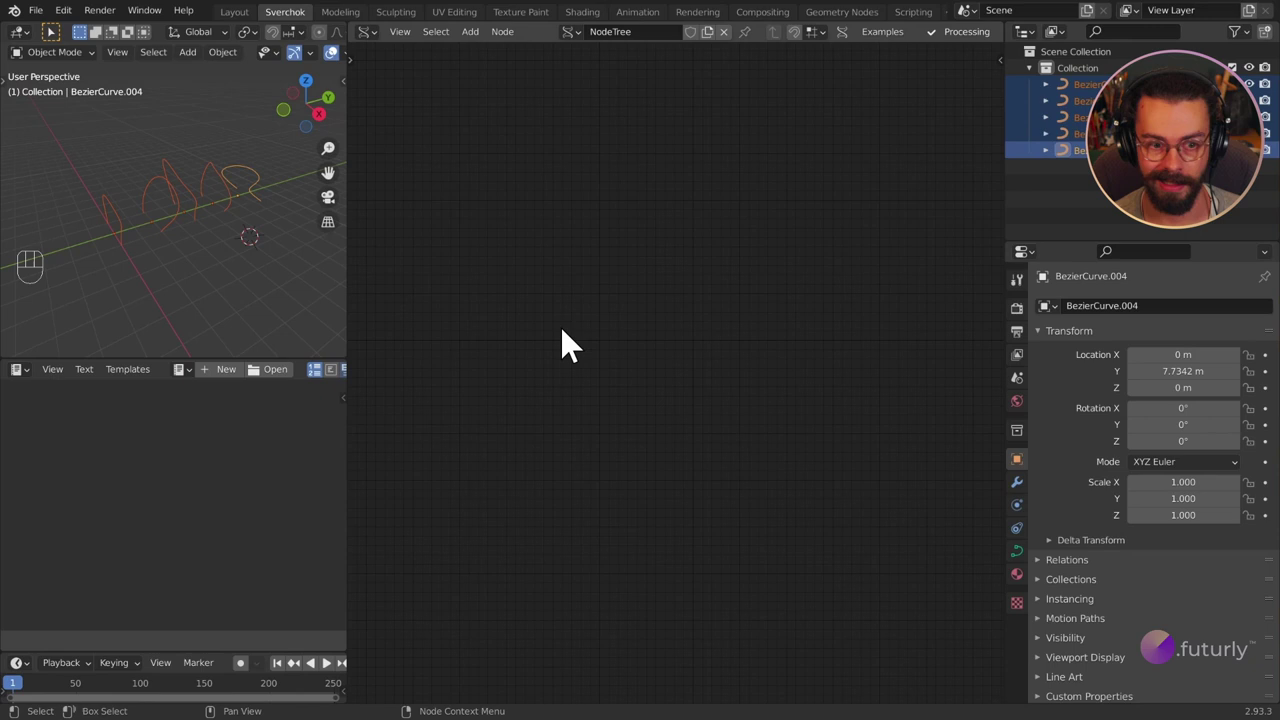
# Add a Bezier In node from the Curves menu as the first node of the tree.
pyautogui.press('shift+a')
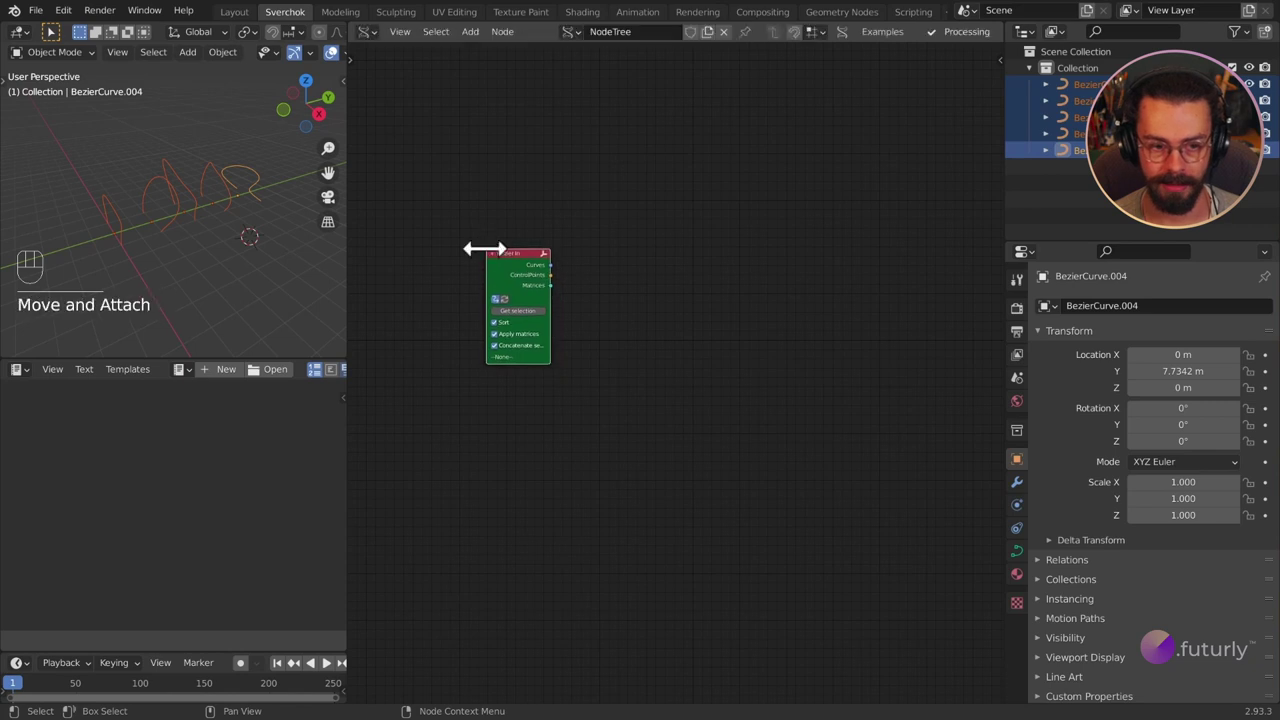
pyautogui.click(643, 380)
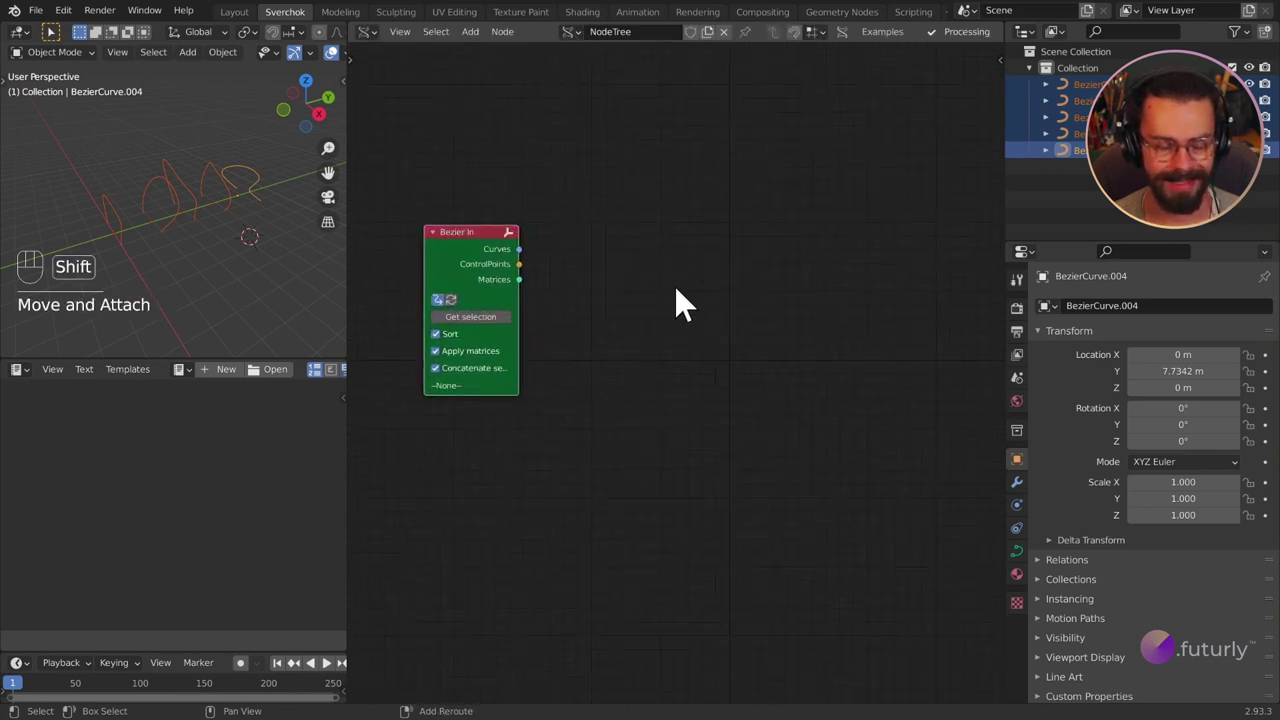
pyautogui.press('shift+a')
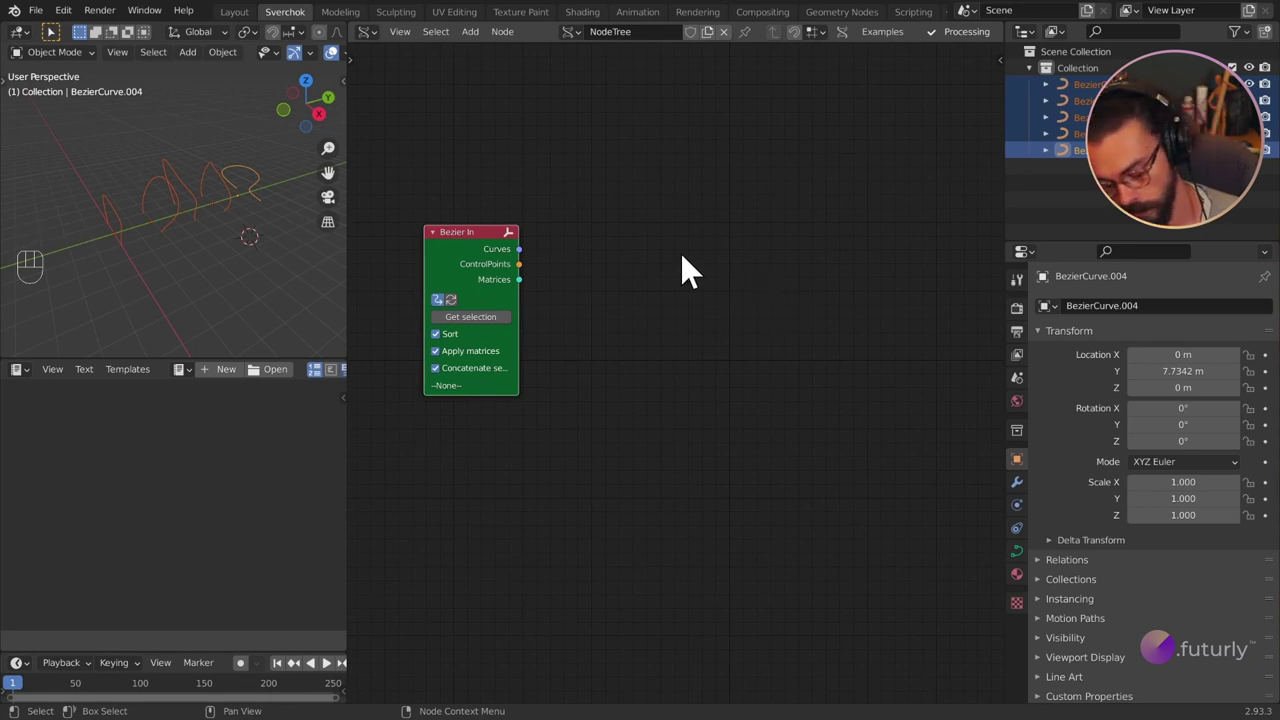
# Enable Sort, Apply matrices and Concatenate in the Sverchok tree settings sidebar.
pyautogui.press('n')
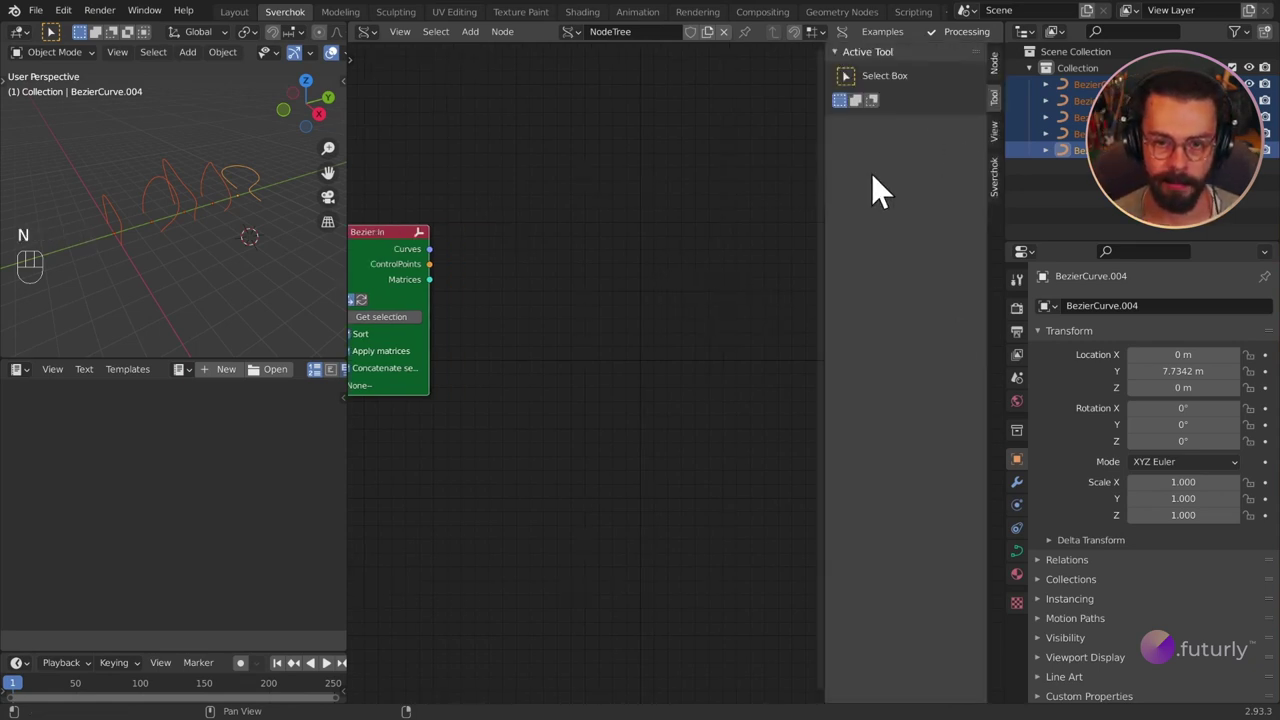
pyautogui.click(1000, 196)
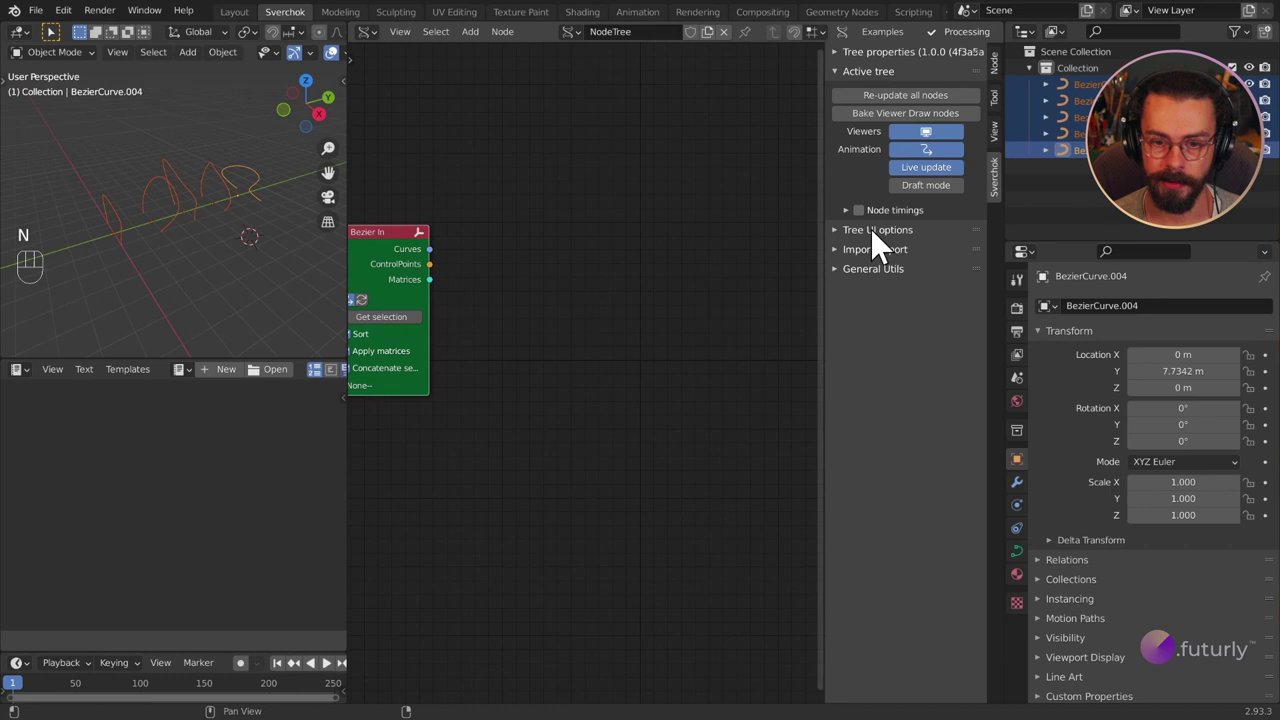
pyautogui.click(867, 244)
pyautogui.click(911, 304)
pyautogui.press('n')
# Load the five selected curves into the Bezier In node with Get selection.
pyautogui.press('shift+a')
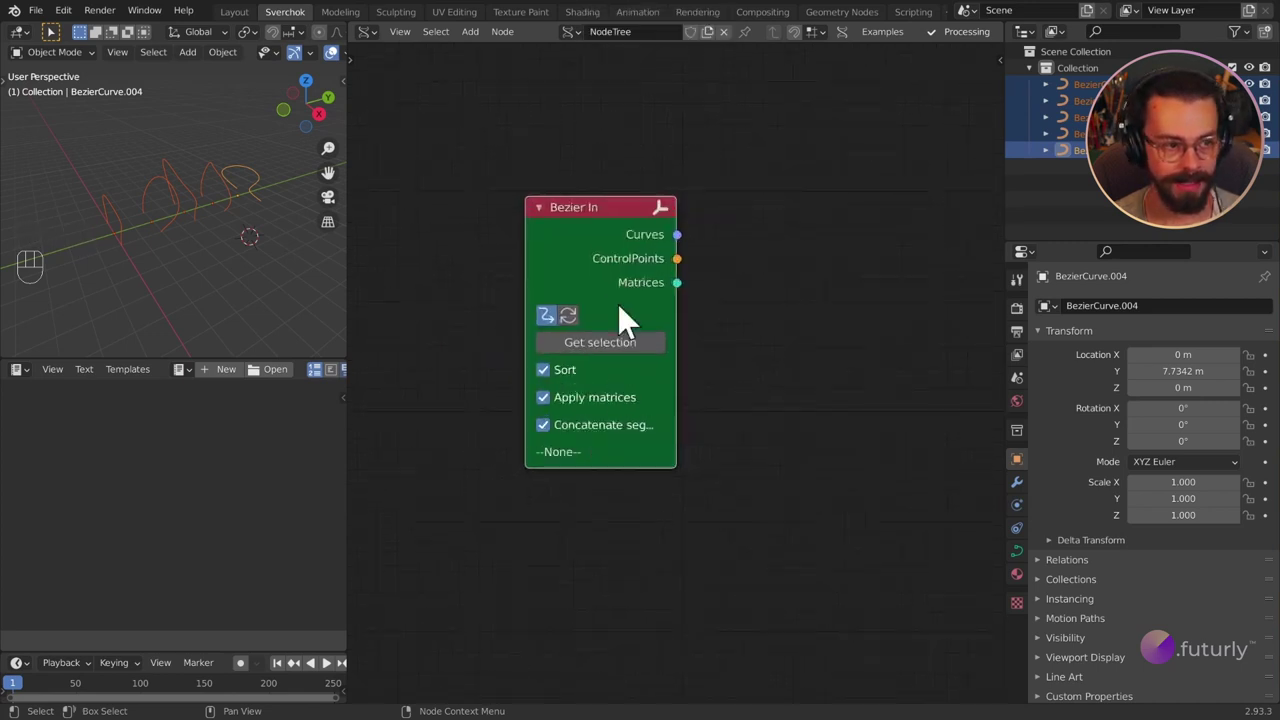
pyautogui.click(634, 266)
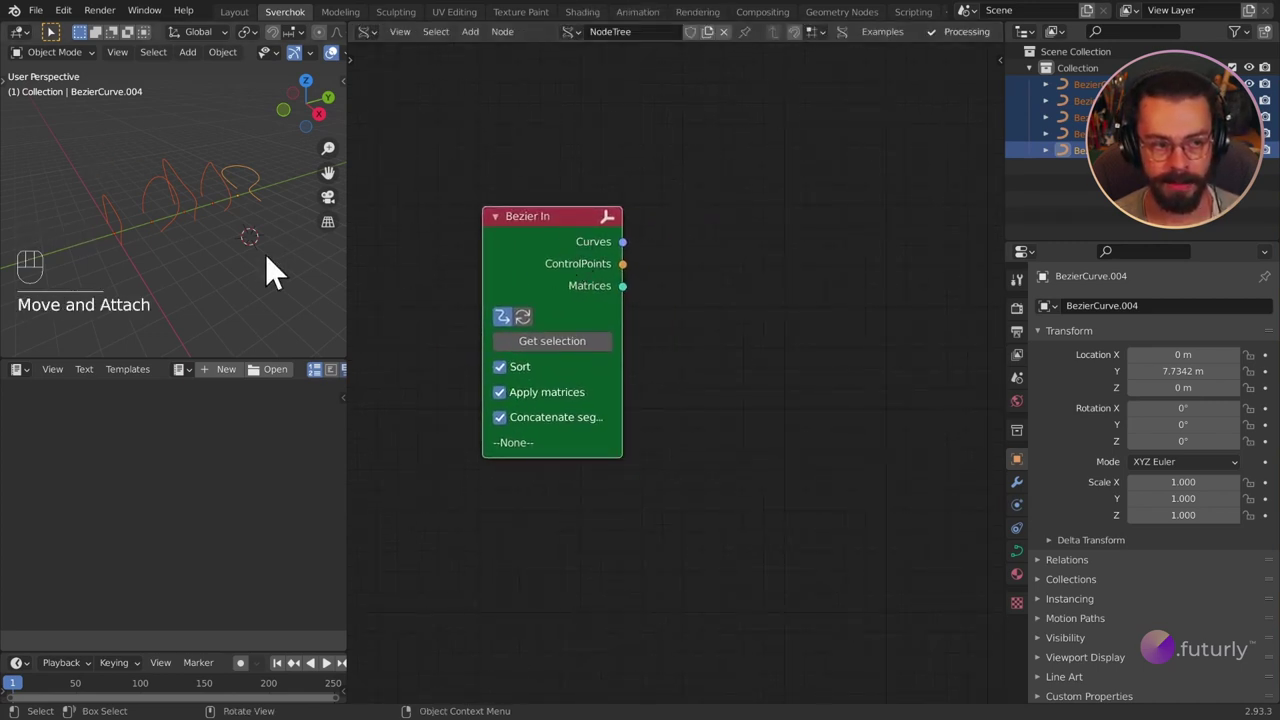
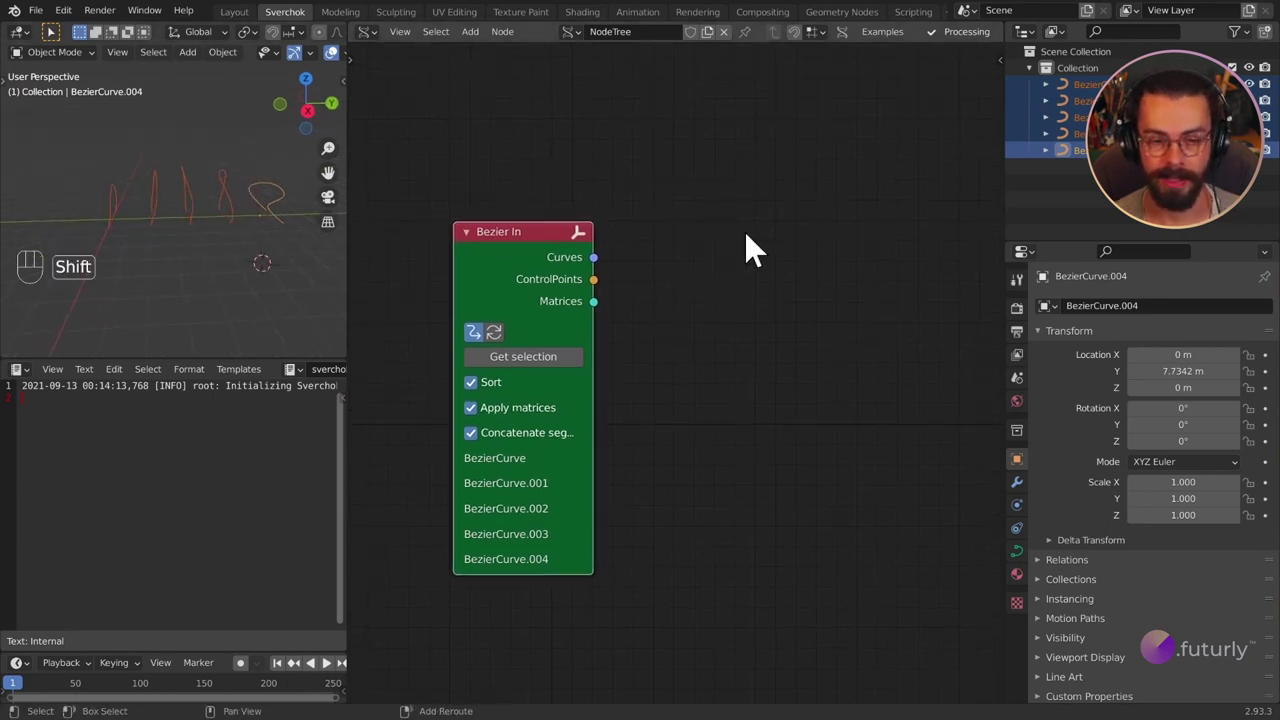
# Chain Surface from Curves and Evaluate Surface nodes into a Temporal Viewer.
pyautogui.press('shift+a')
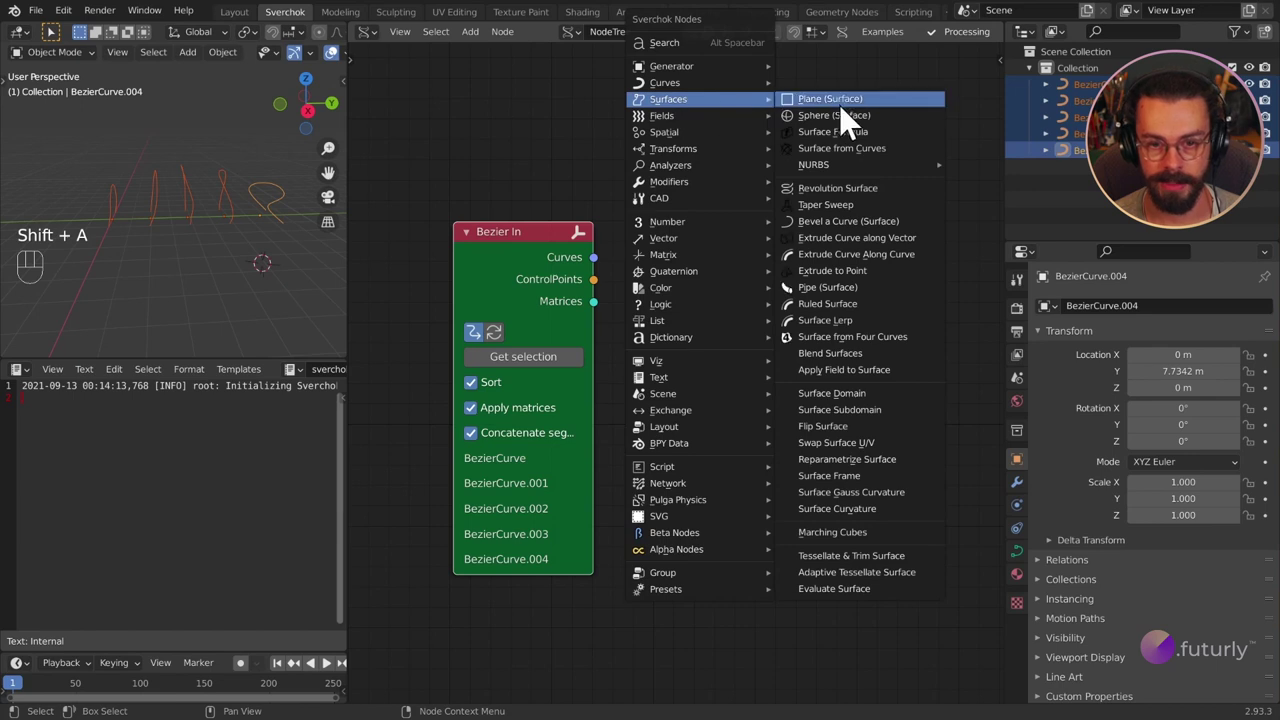
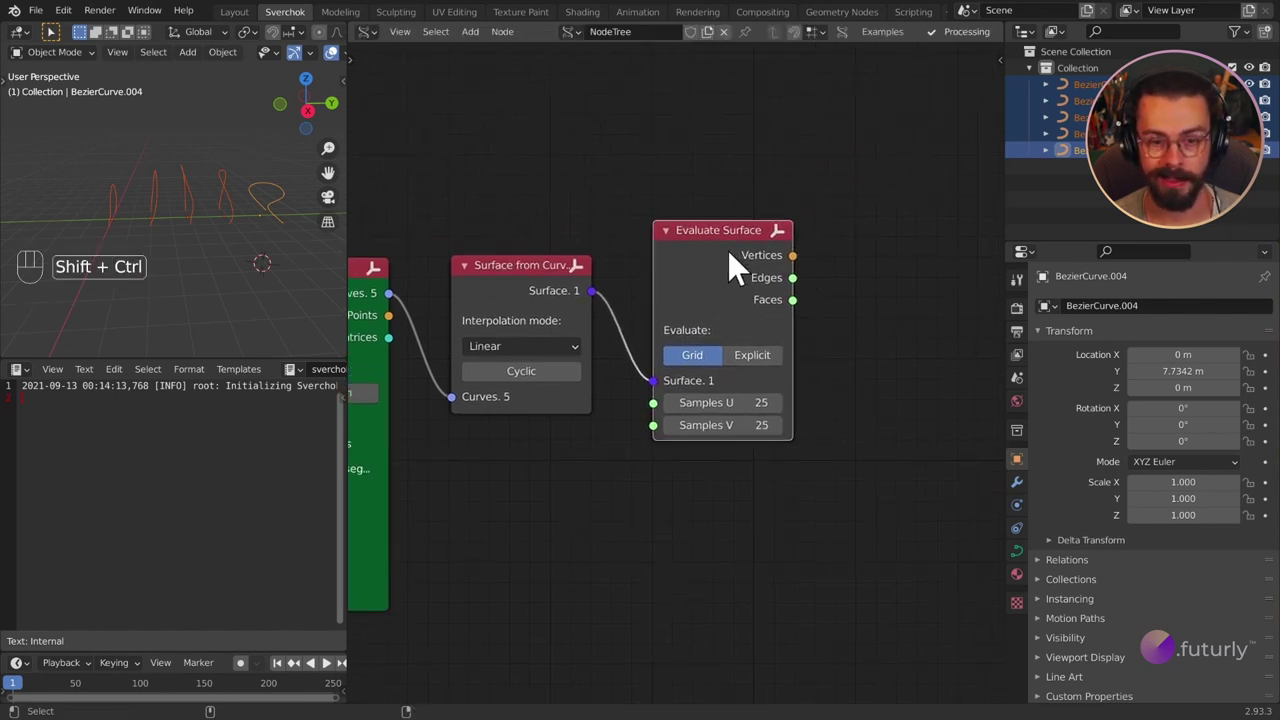
pyautogui.click(738, 265)
pyautogui.moveTo(168, 262); pyautogui.dragTo(275, 288)
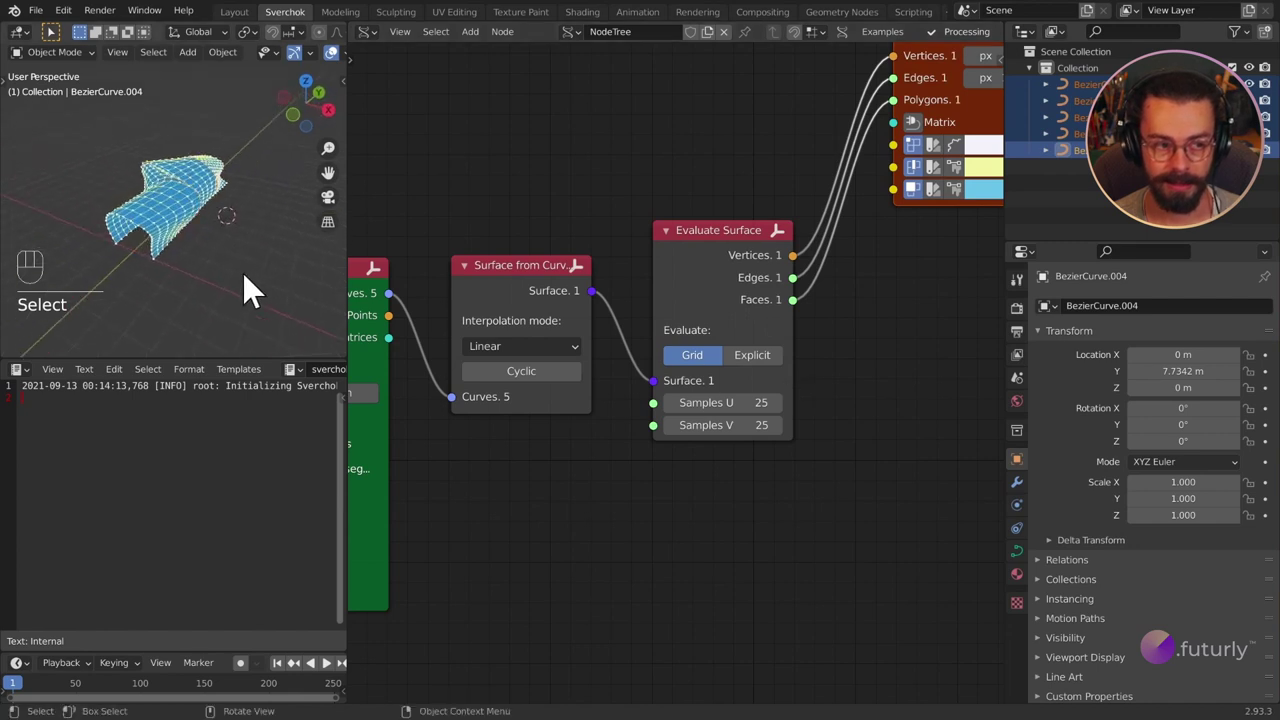
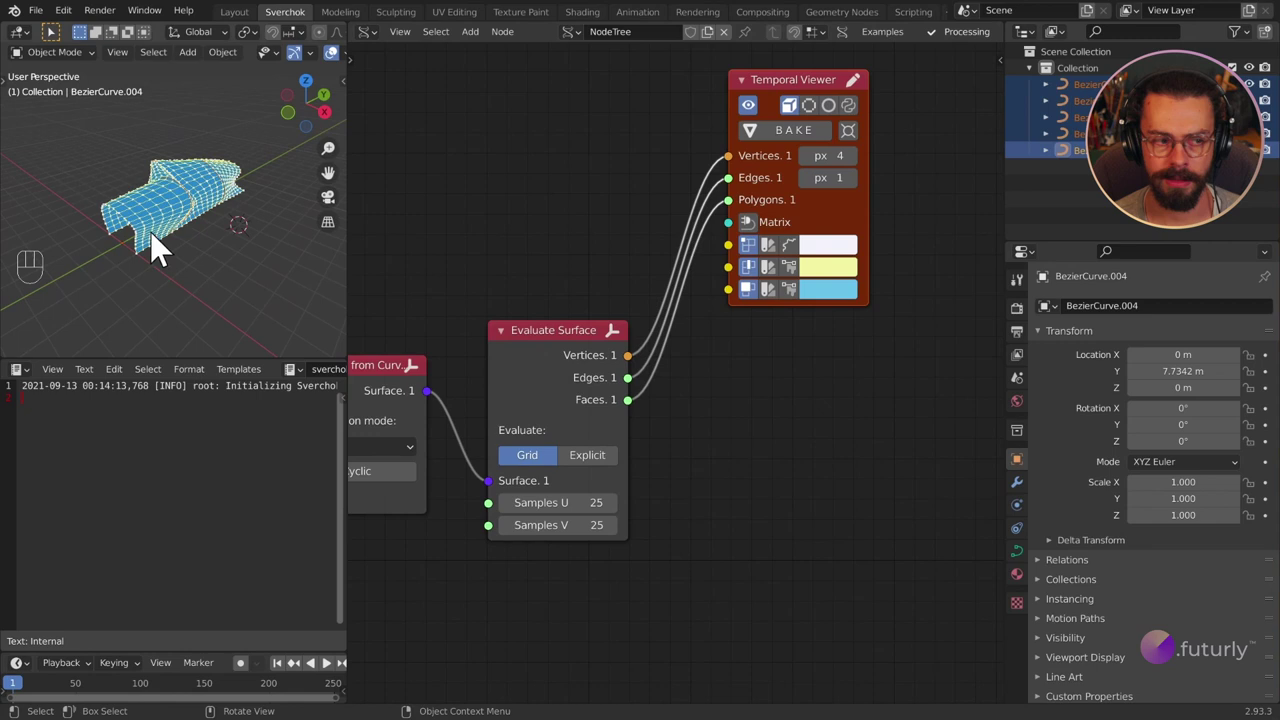
pyautogui.middleClick(205, 241)
pyautogui.click(199, 239)
pyautogui.press('shift+a')
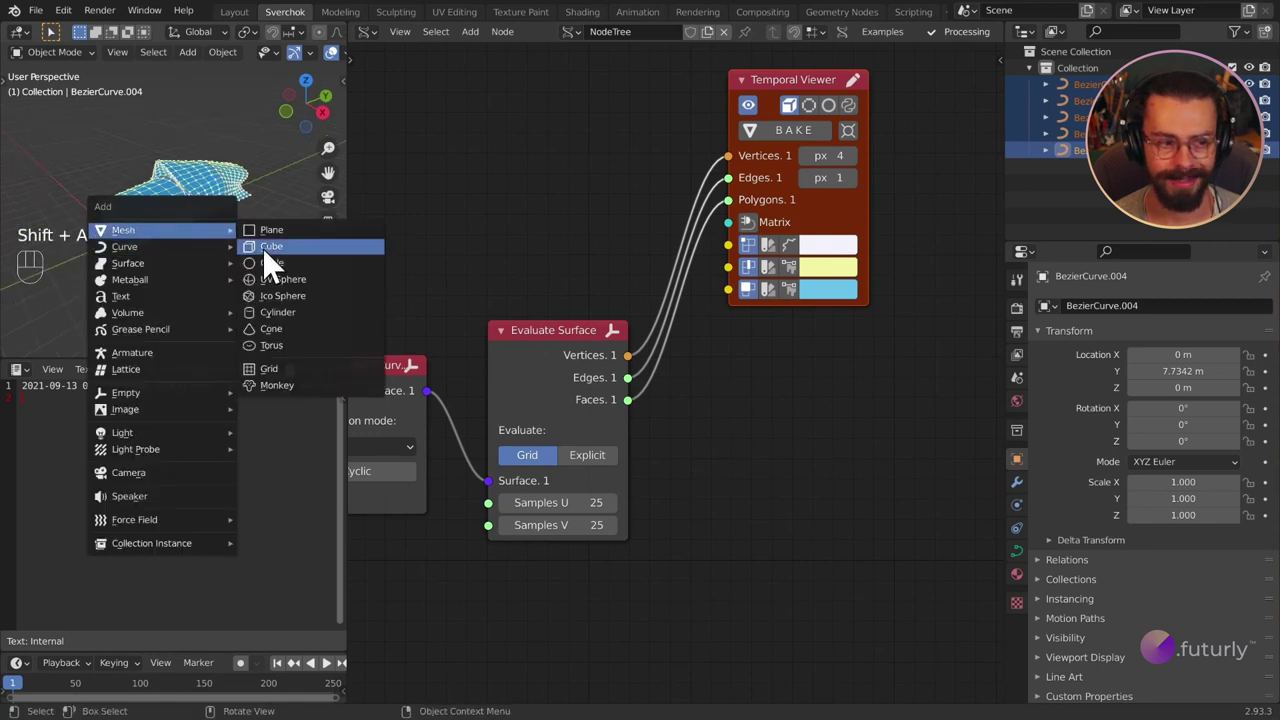
pyautogui.press('g')
pyautogui.click(155, 333)
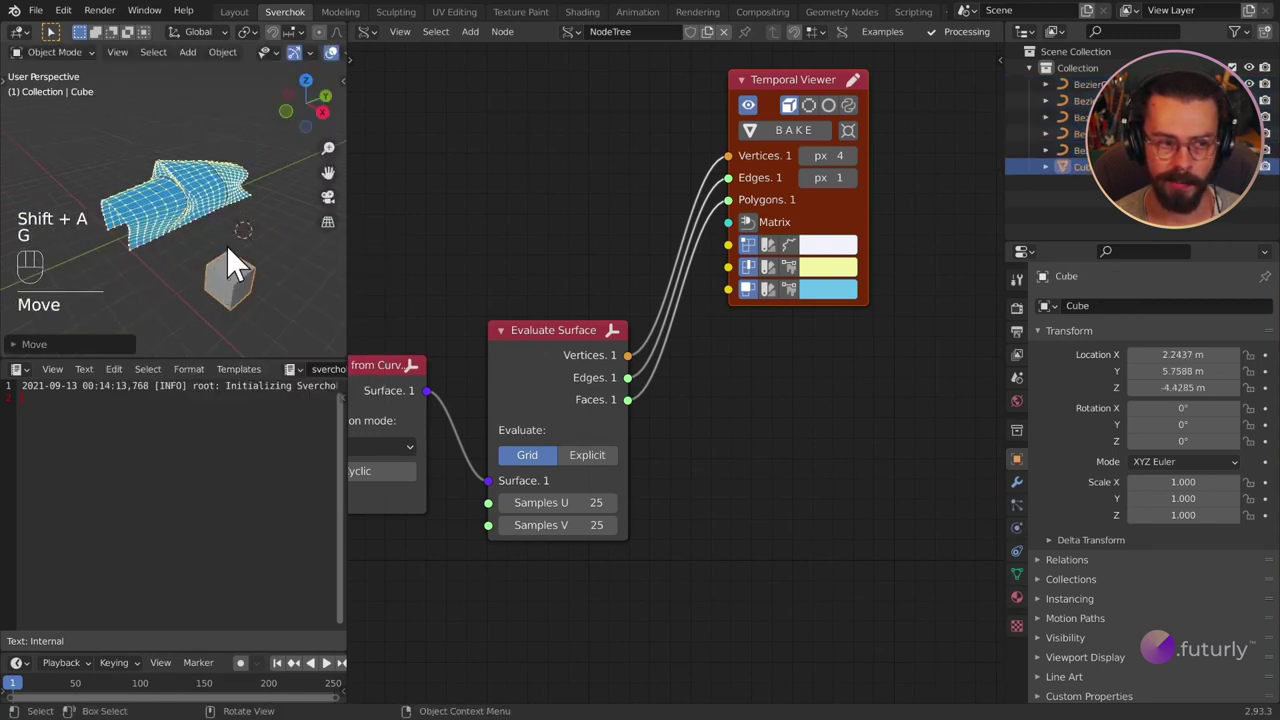
pyautogui.press('x')
pyautogui.press('Delete')
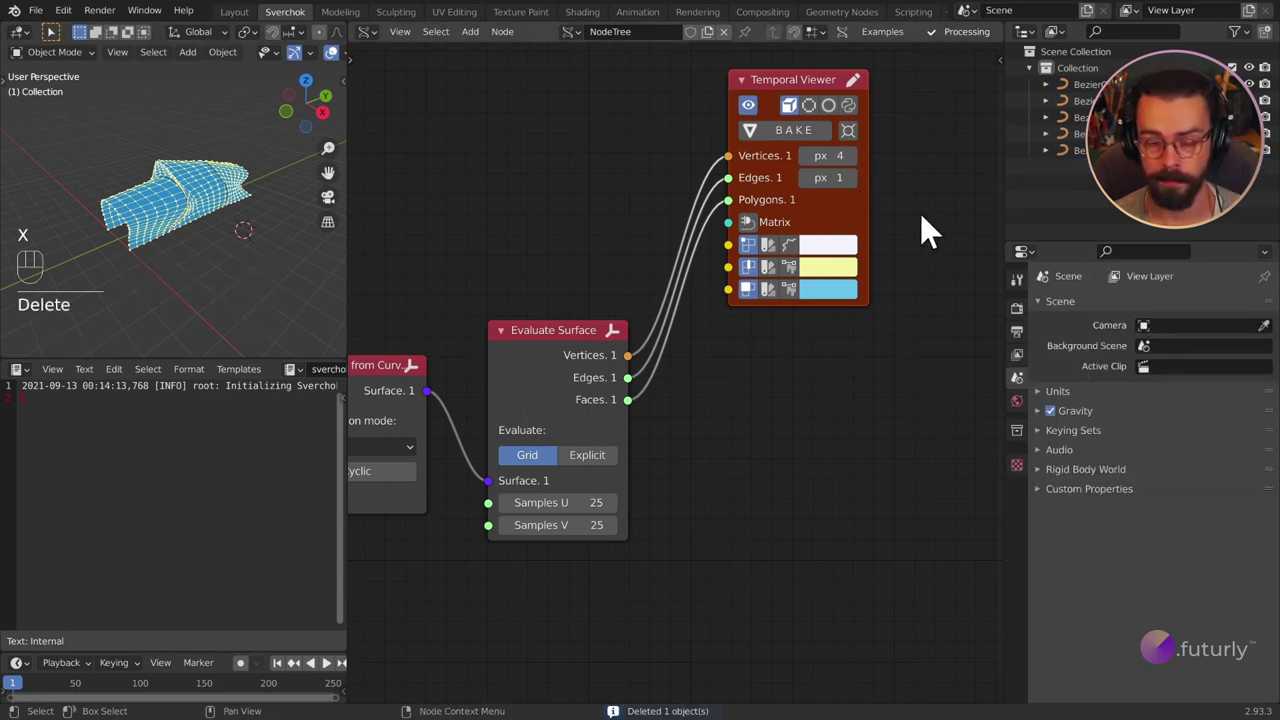
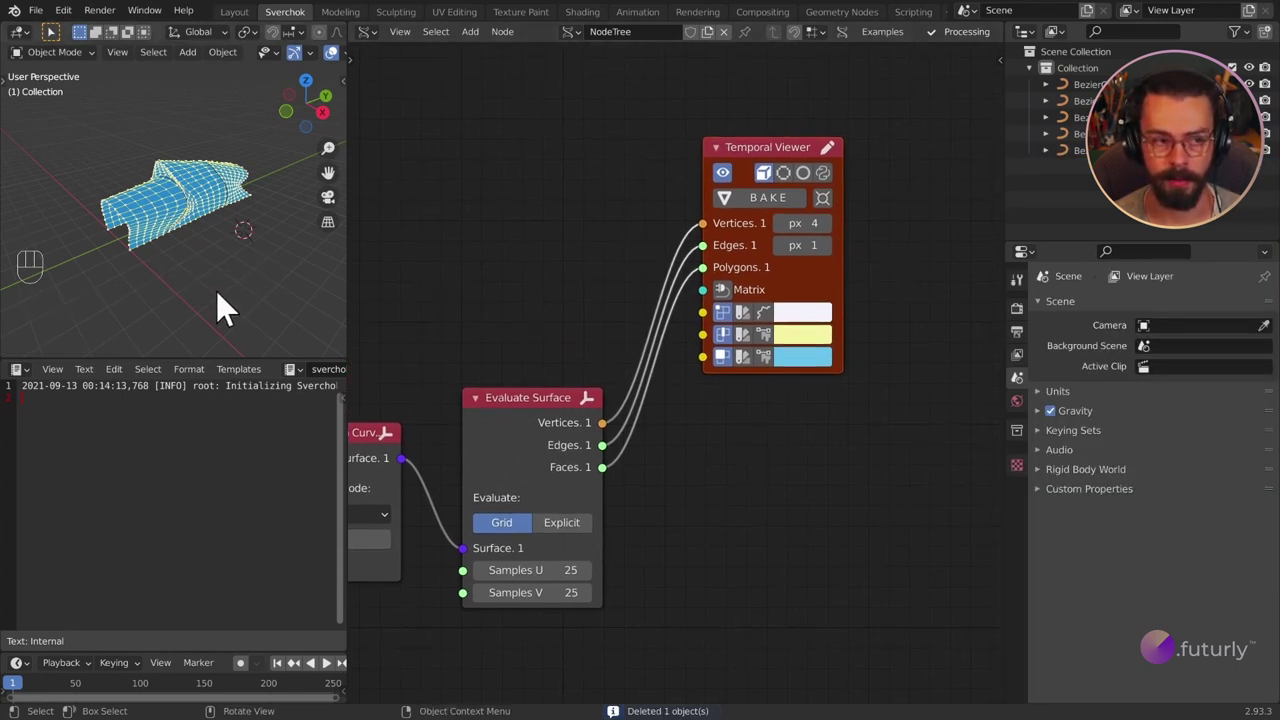
pyautogui.moveTo(151, 284); pyautogui.dragTo(101, 275)
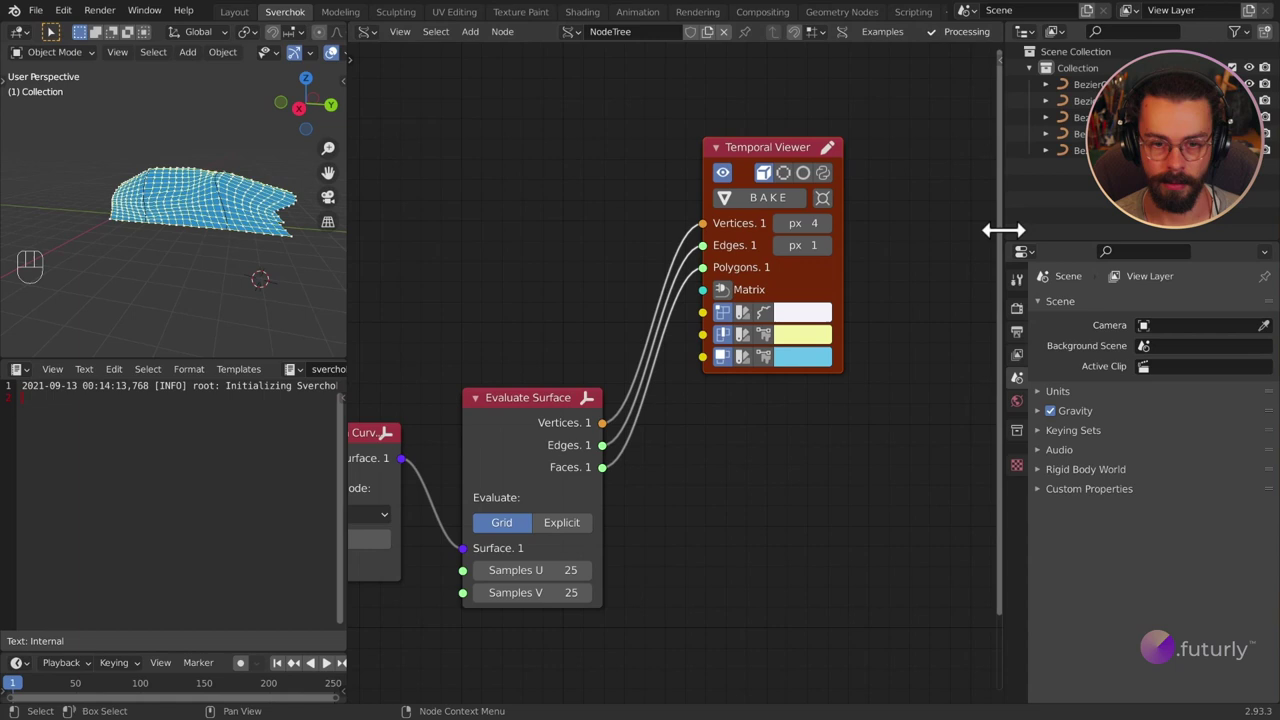
# Show the lofted surface in the Temporal Viewer as solid blue faces, with vertices and edges hidden.
pyautogui.middleClick(689, 388)
pyautogui.doubleClick(745, 353)
pyautogui.doubleClick(747, 367)
pyautogui.click(747, 391)
pyautogui.click(751, 394)
pyautogui.middleClick(255, 246)
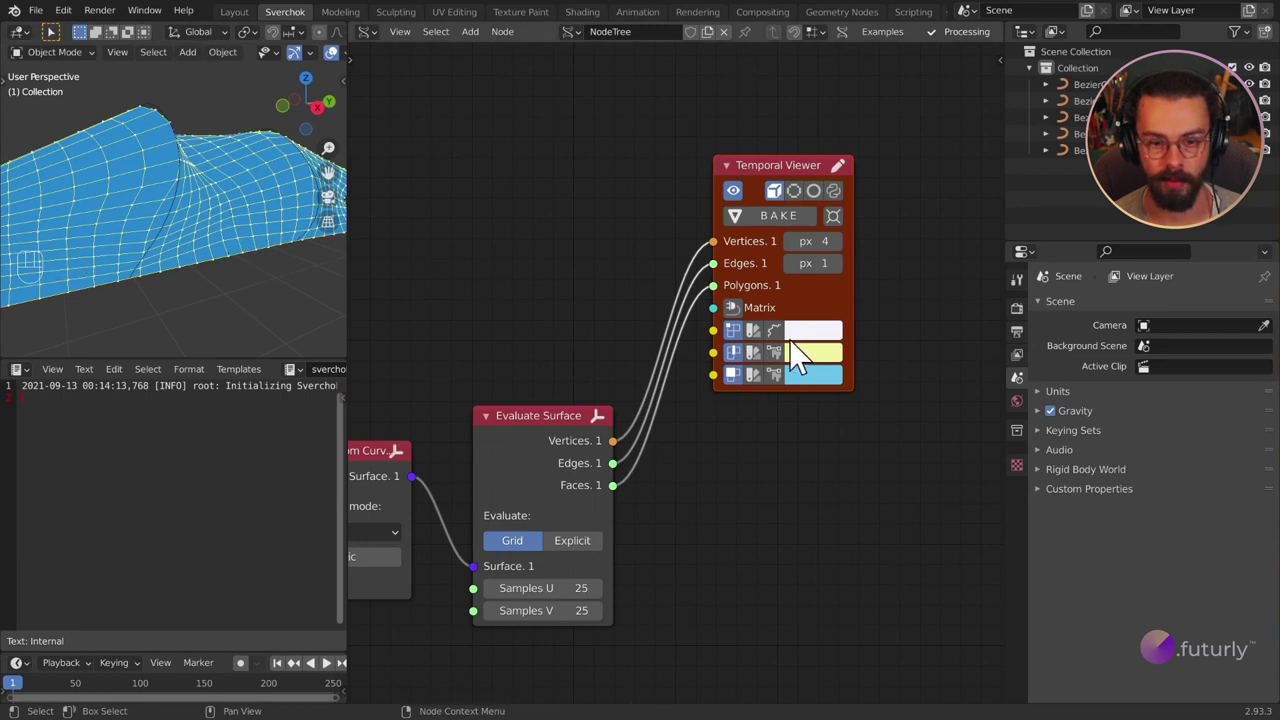
pyautogui.click(826, 205)
pyautogui.moveTo(198, 208); pyautogui.dragTo(252, 216)
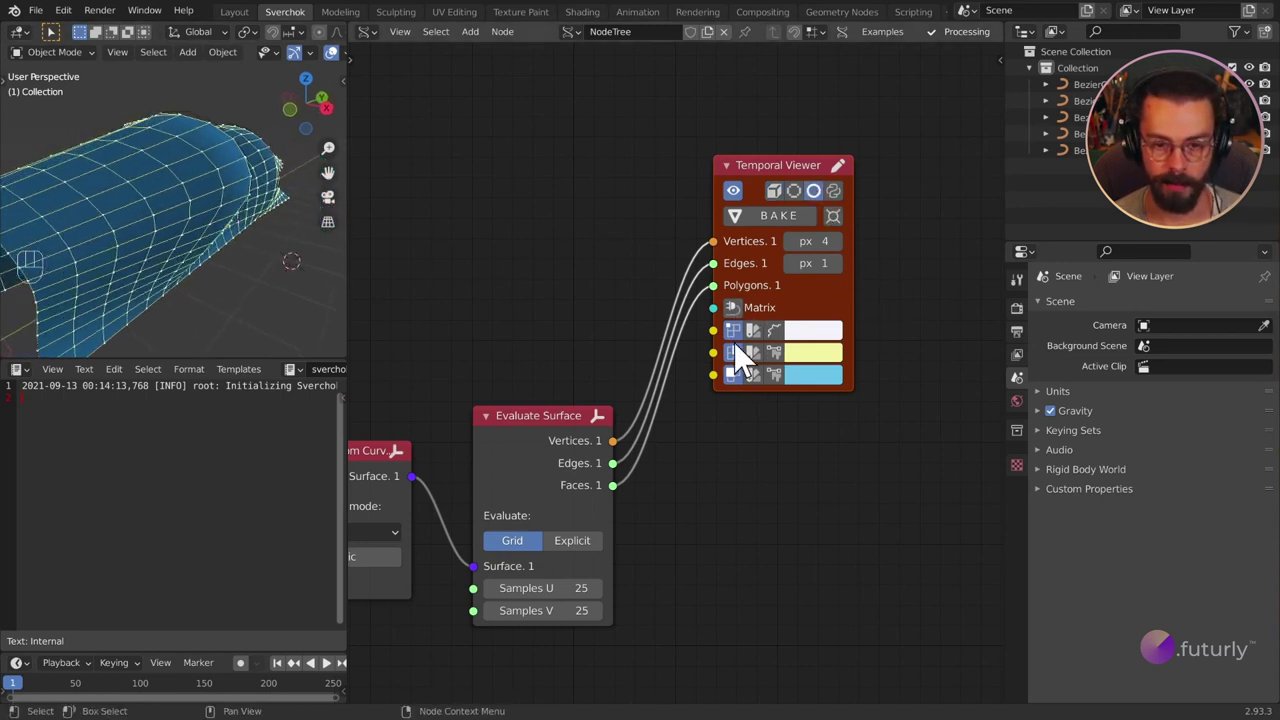
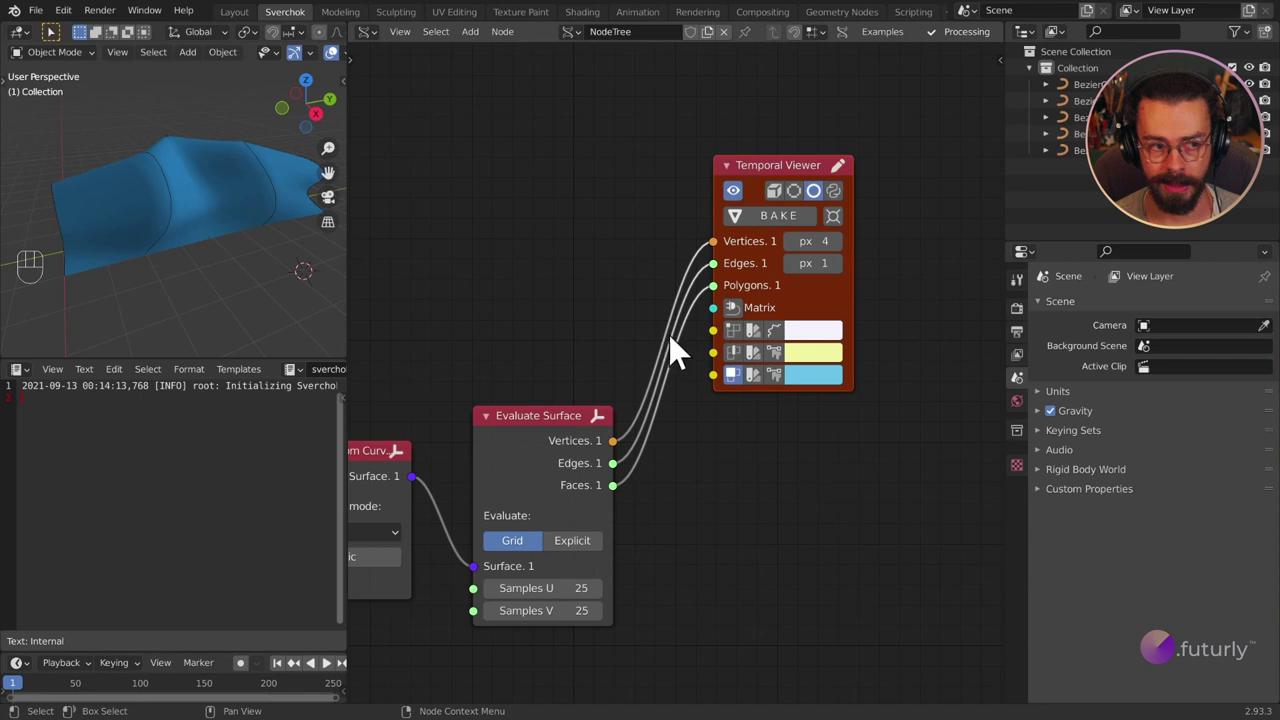
# Set the Surface from Curves interpolation mode to Cubic and inspect the result.
pyautogui.moveTo(253, 203); pyautogui.dragTo(248, 189)
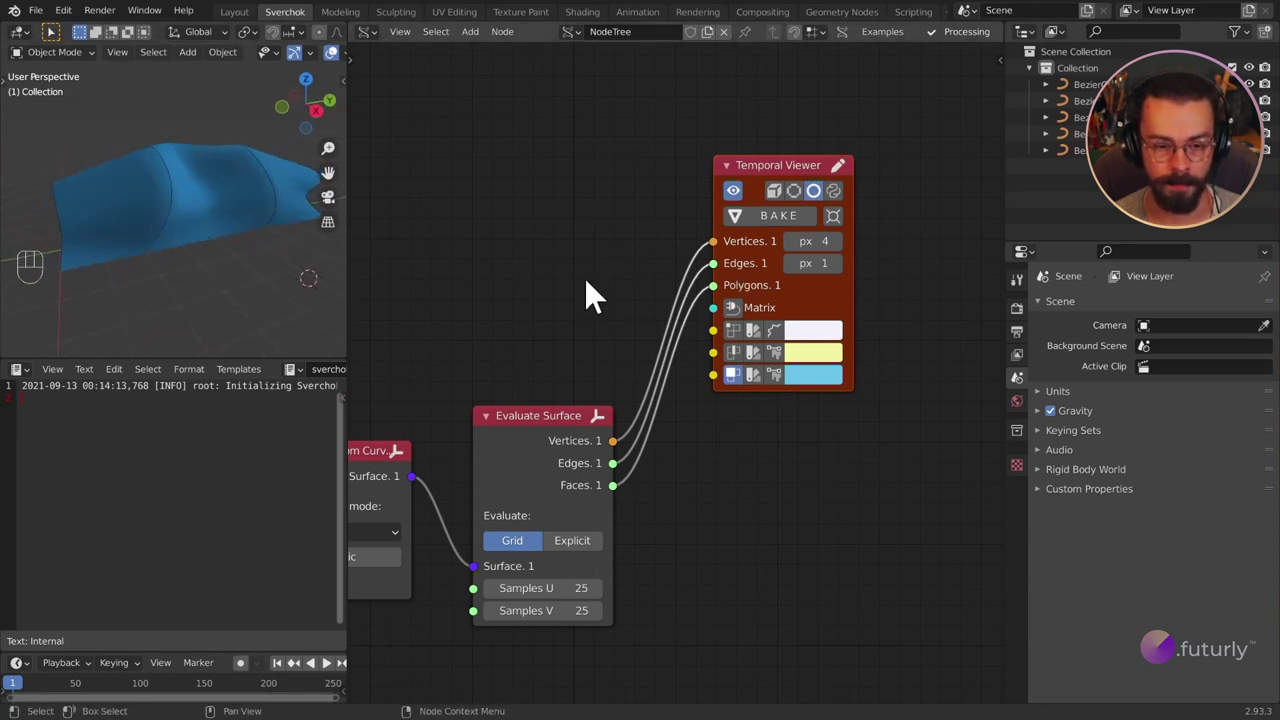
pyautogui.click(793, 366)
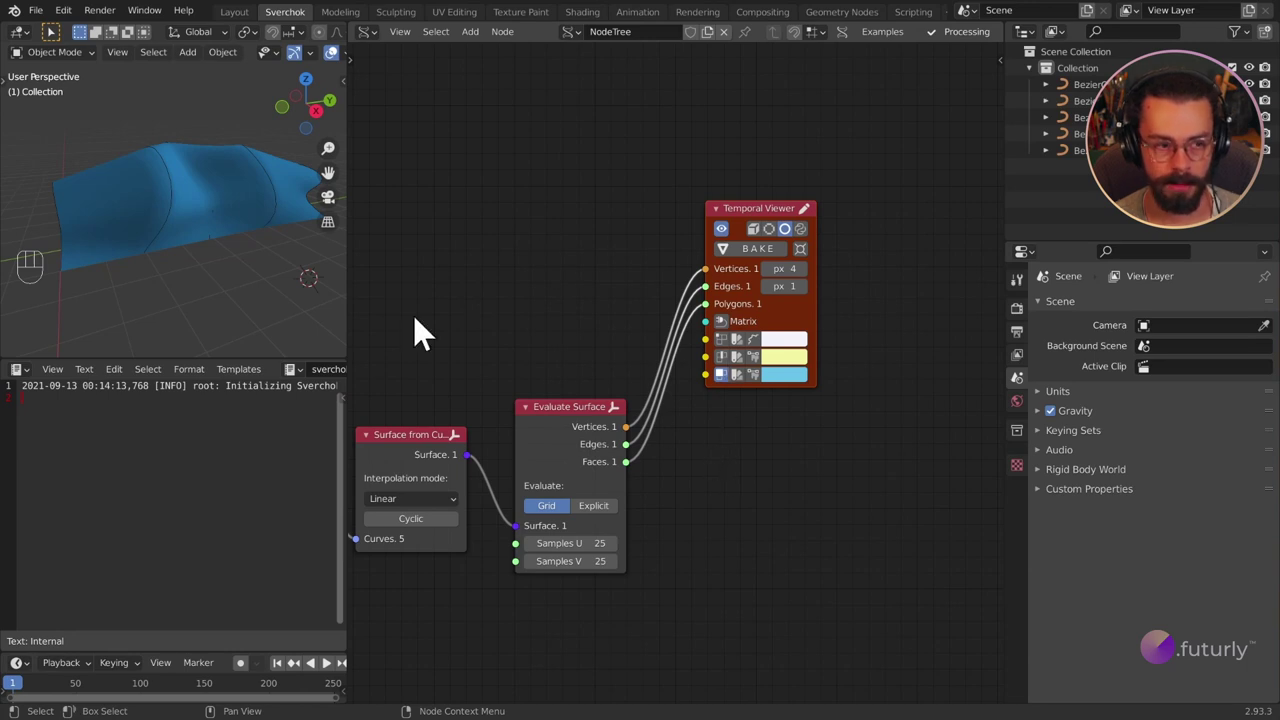
pyautogui.moveTo(167, 246); pyautogui.dragTo(318, 367)
pyautogui.moveTo(233, 104); pyautogui.dragTo(235, 163)
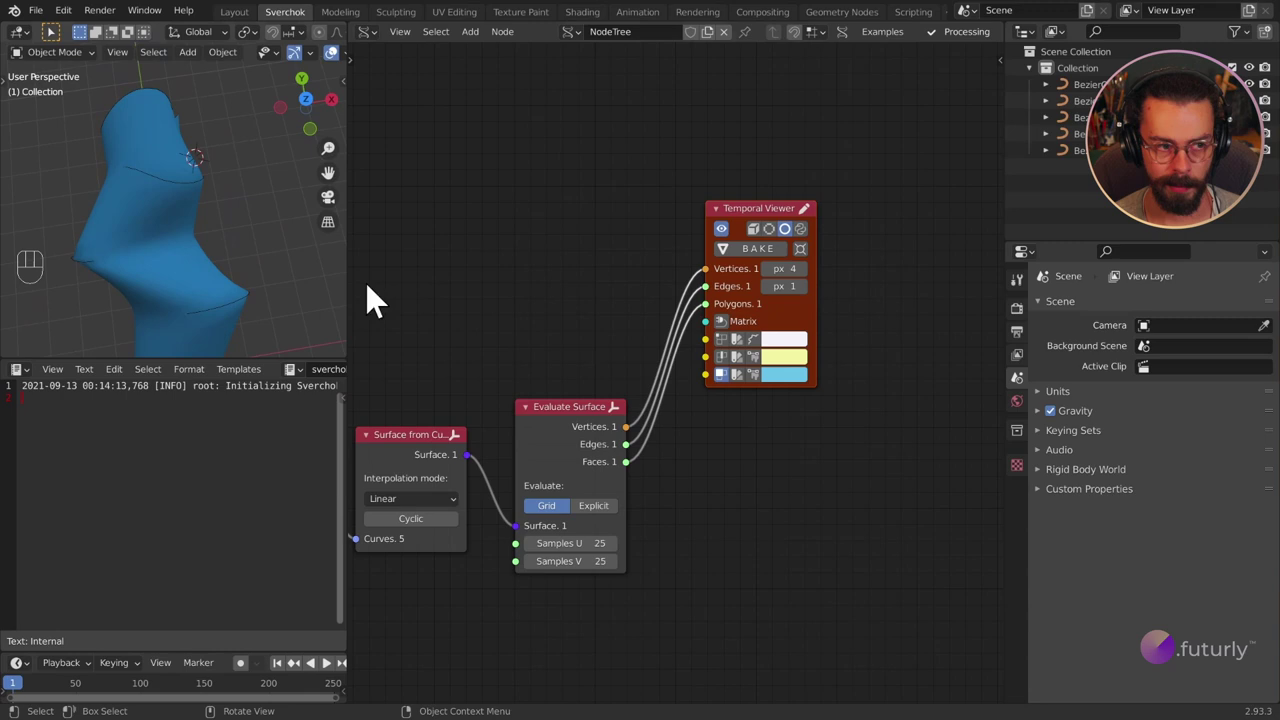
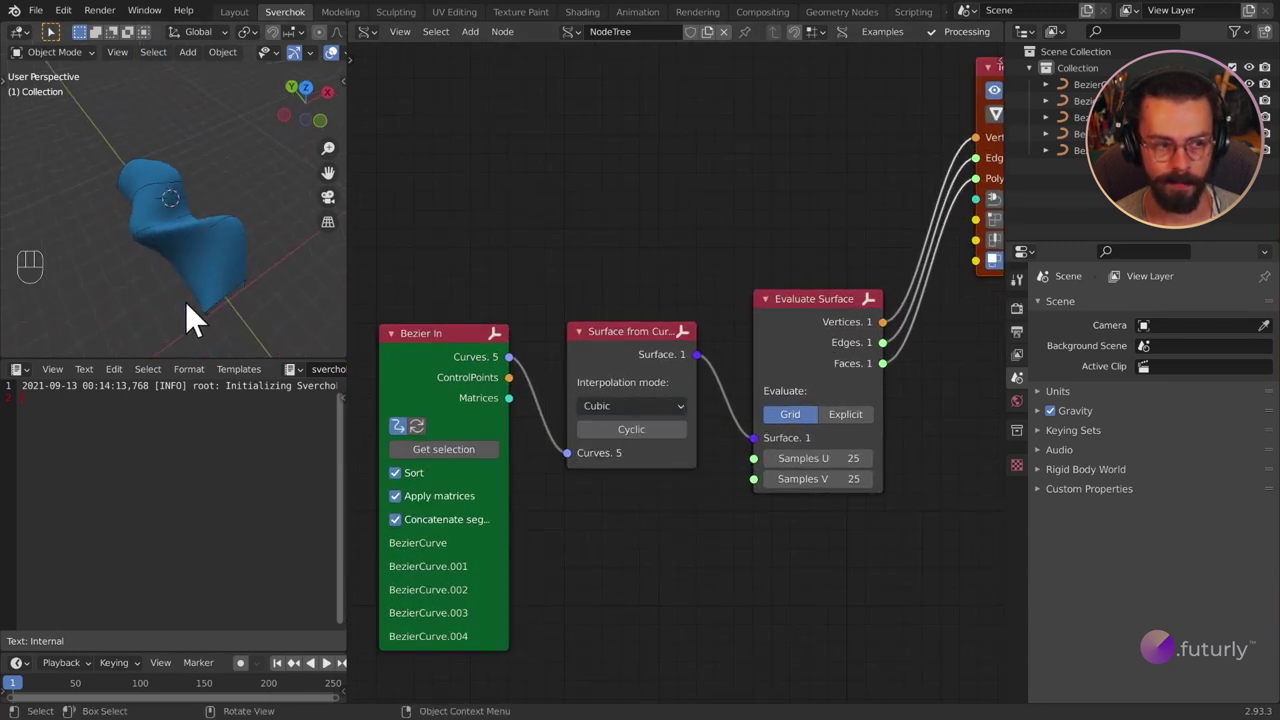
# Pan the Sverchok node tree into view in the node editor.
pyautogui.moveTo(201, 249); pyautogui.dragTo(74, 186)
pyautogui.middleClick(203, 214)
pyautogui.moveTo(196, 211); pyautogui.dragTo(263, 206)
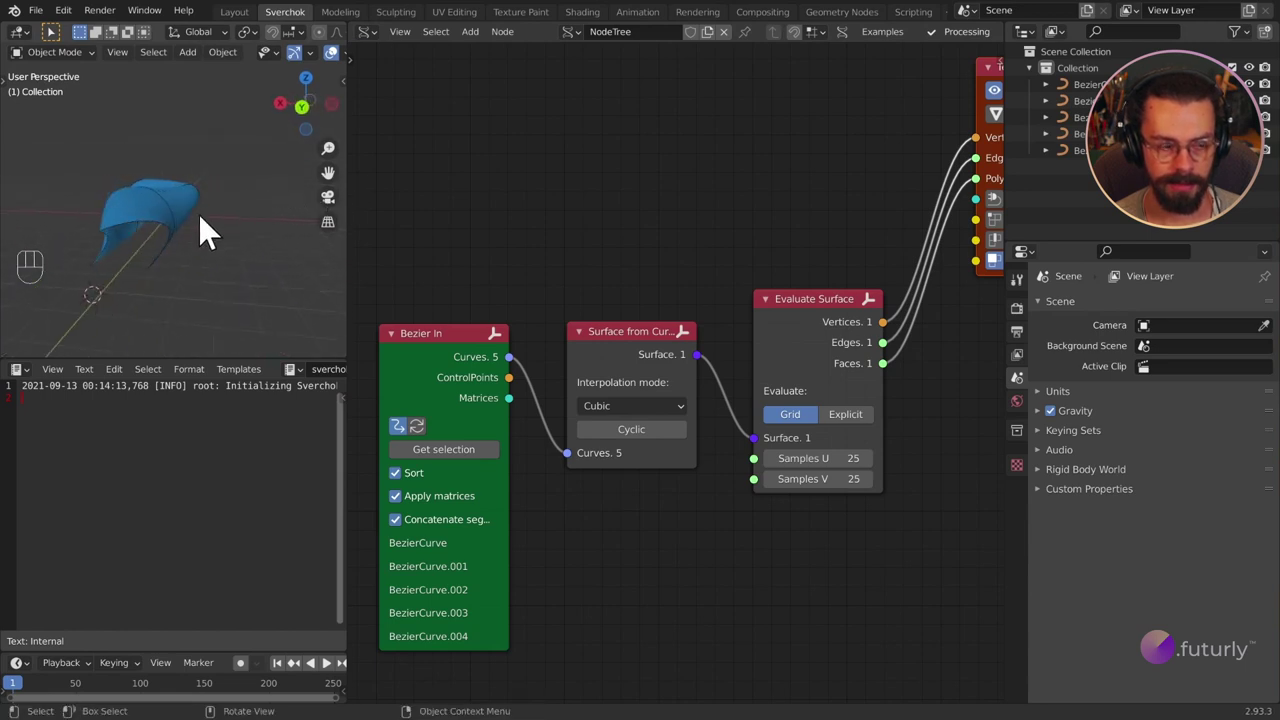
pyautogui.moveTo(207, 231); pyautogui.dragTo(146, 67)
# Maximize the 3D viewport and orbit to view the whole lofted blue surface.
pyautogui.press('ctrl+space')
pyautogui.moveTo(717, 228); pyautogui.dragTo(680, 259)
pyautogui.moveTo(680, 259); pyautogui.dragTo(644, 279)
pyautogui.moveTo(591, 326); pyautogui.dragTo(658, 341)
pyautogui.middleClick(662, 303)
pyautogui.moveTo(621, 350); pyautogui.dragTo(598, 346)
pyautogui.click(426, 384)
# Orbit the lofted surface from other angles, then restore the Sverchok split layout.
pyautogui.moveTo(439, 337); pyautogui.dragTo(416, 344)
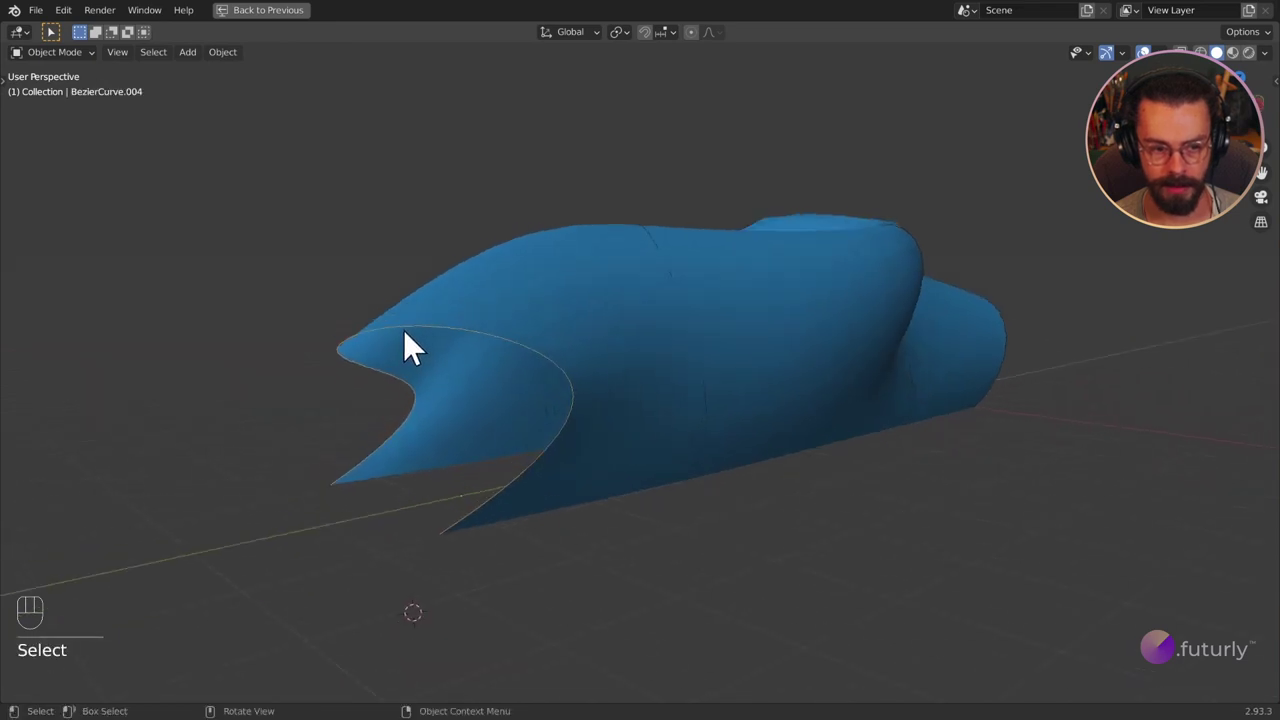
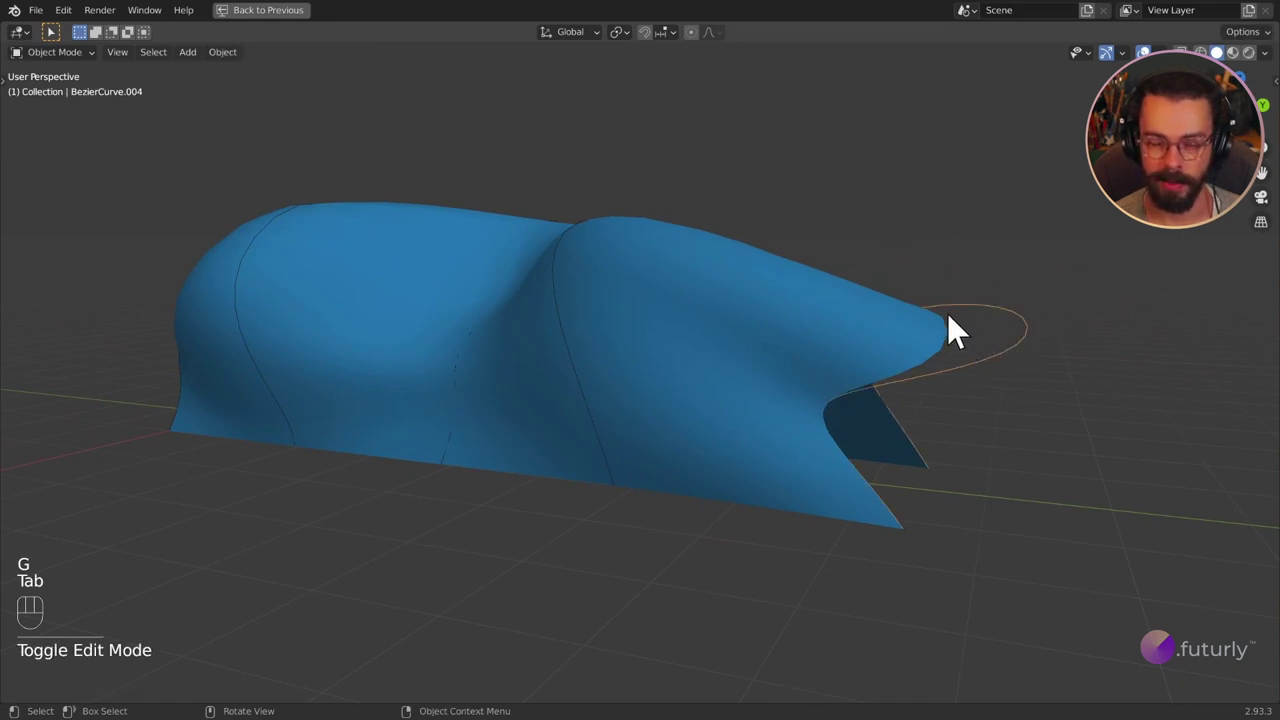
pyautogui.press('ctrl+space')
pyautogui.middleClick(938, 276)
pyautogui.click(824, 199)
pyautogui.click(821, 197)
# Toggle the Temporal Viewer's surface preview off and back on with the node tree panned into view.
pyautogui.doubleClick(821, 197)
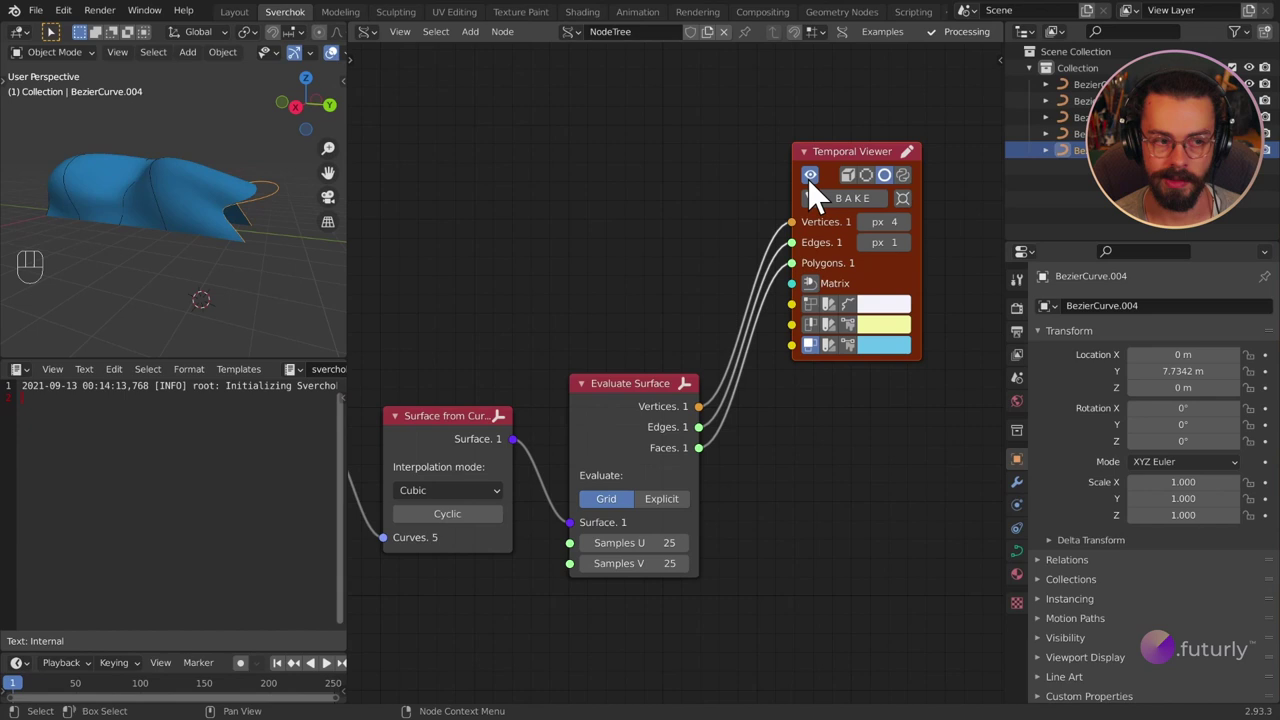
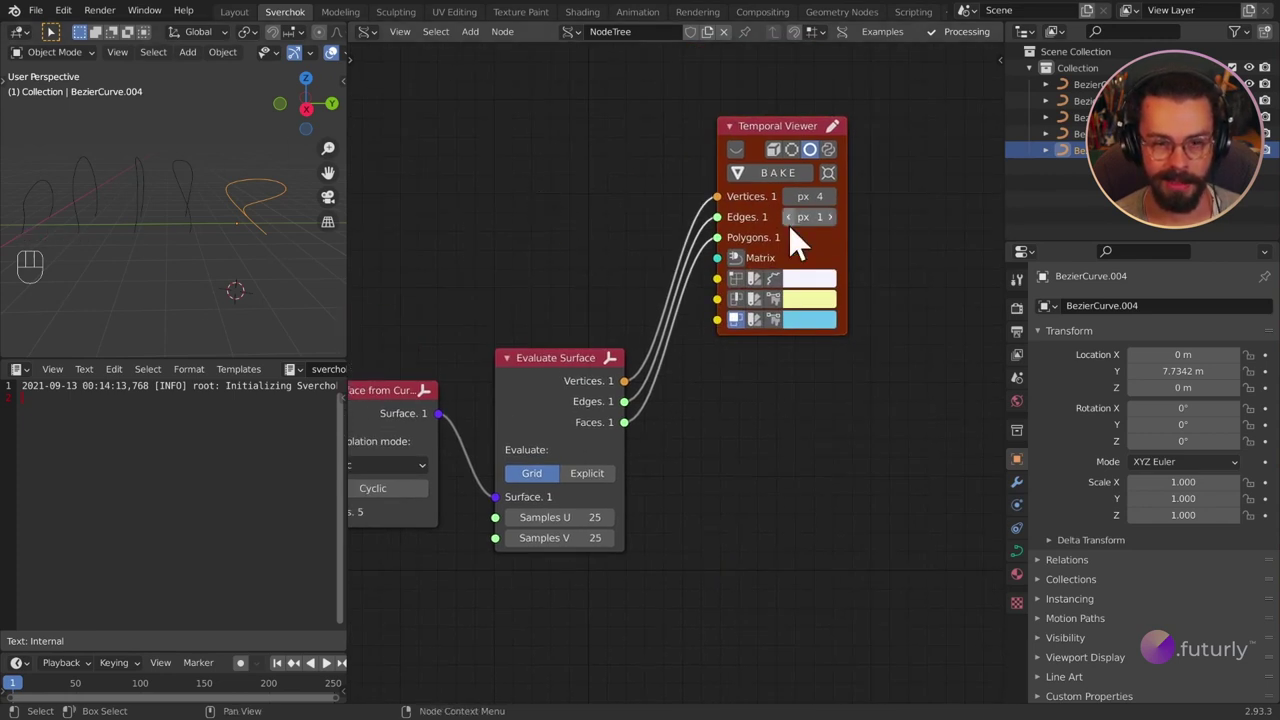
pyautogui.moveTo(192, 164); pyautogui.dragTo(145, 175)
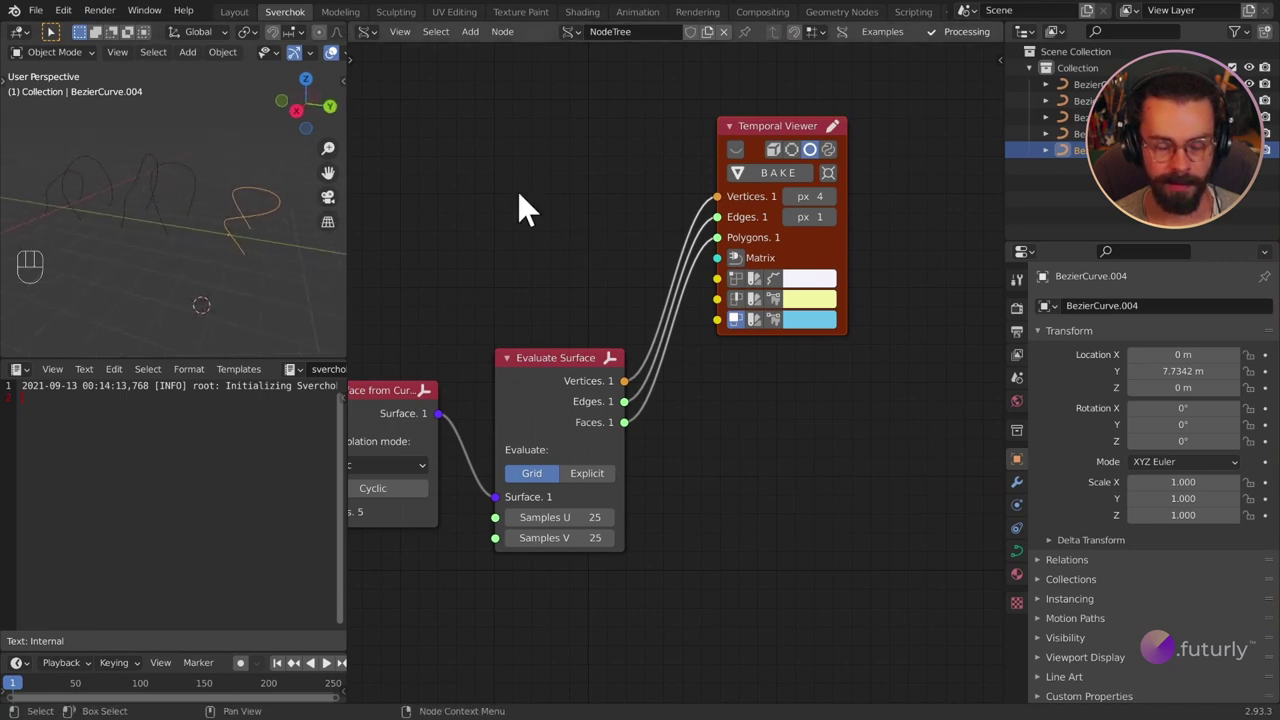
pyautogui.moveTo(211, 214); pyautogui.dragTo(191, 213)
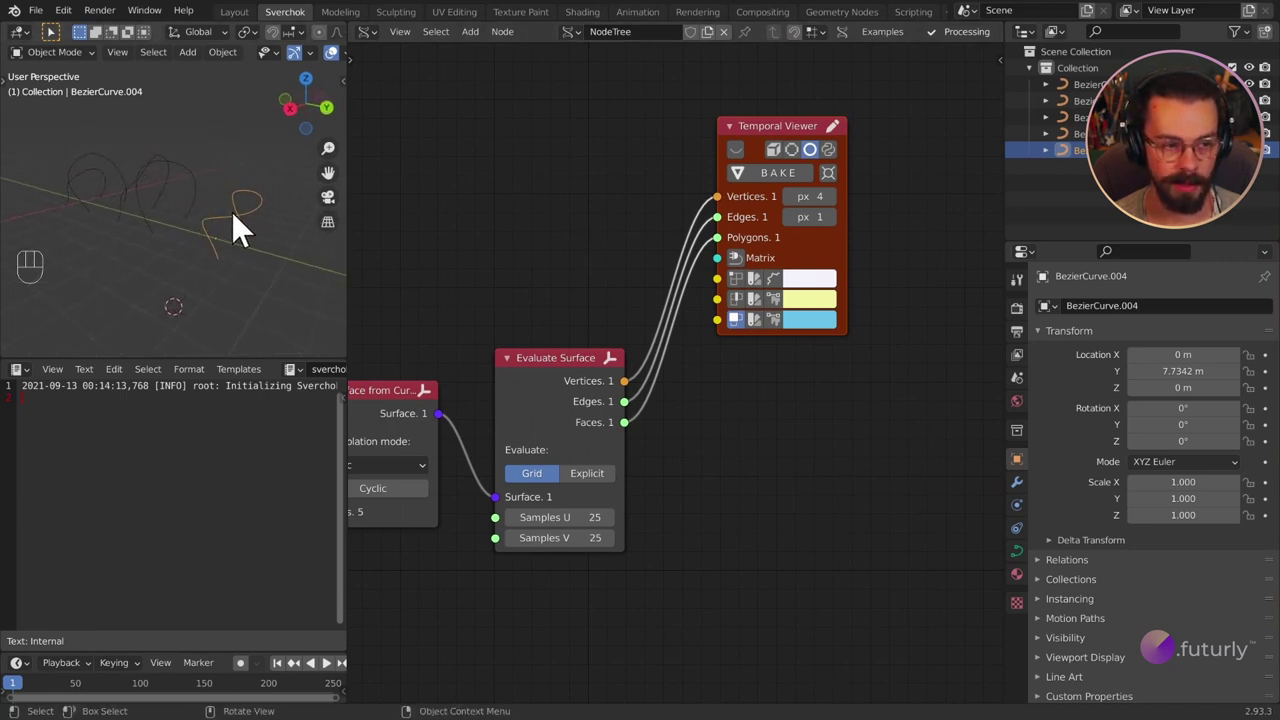
pyautogui.click(745, 167)
pyautogui.middleClick(193, 190)
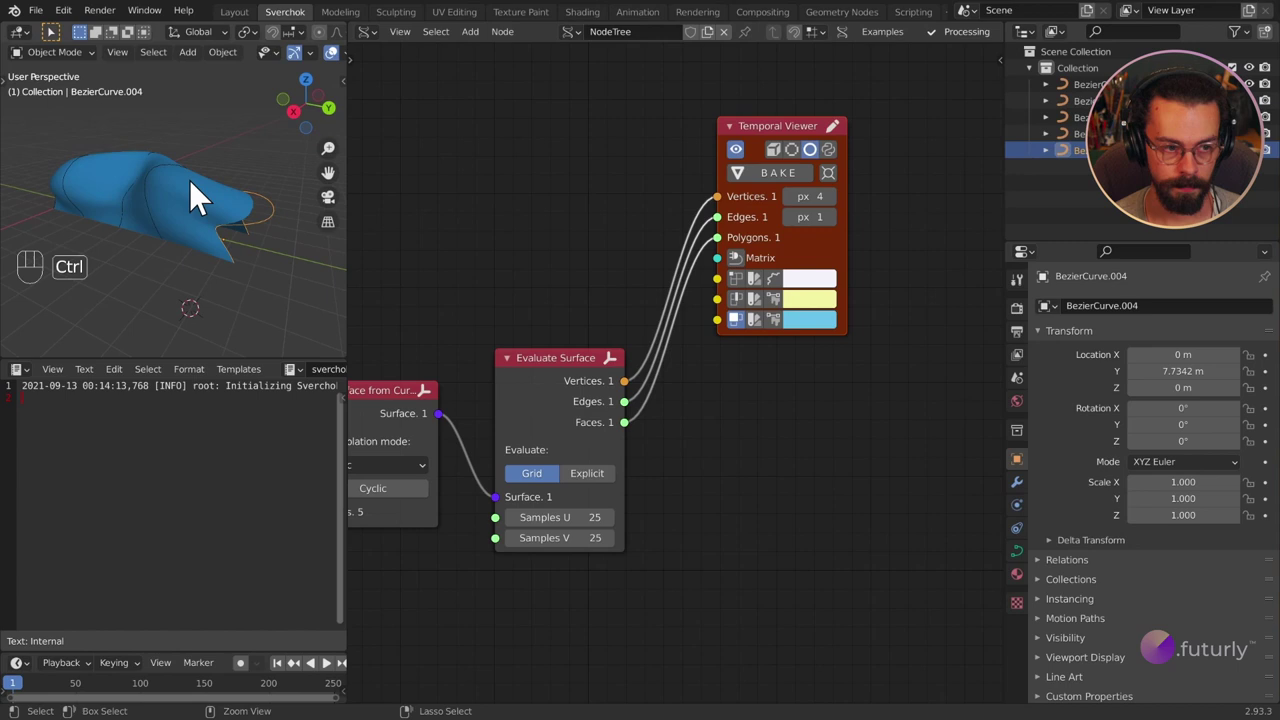
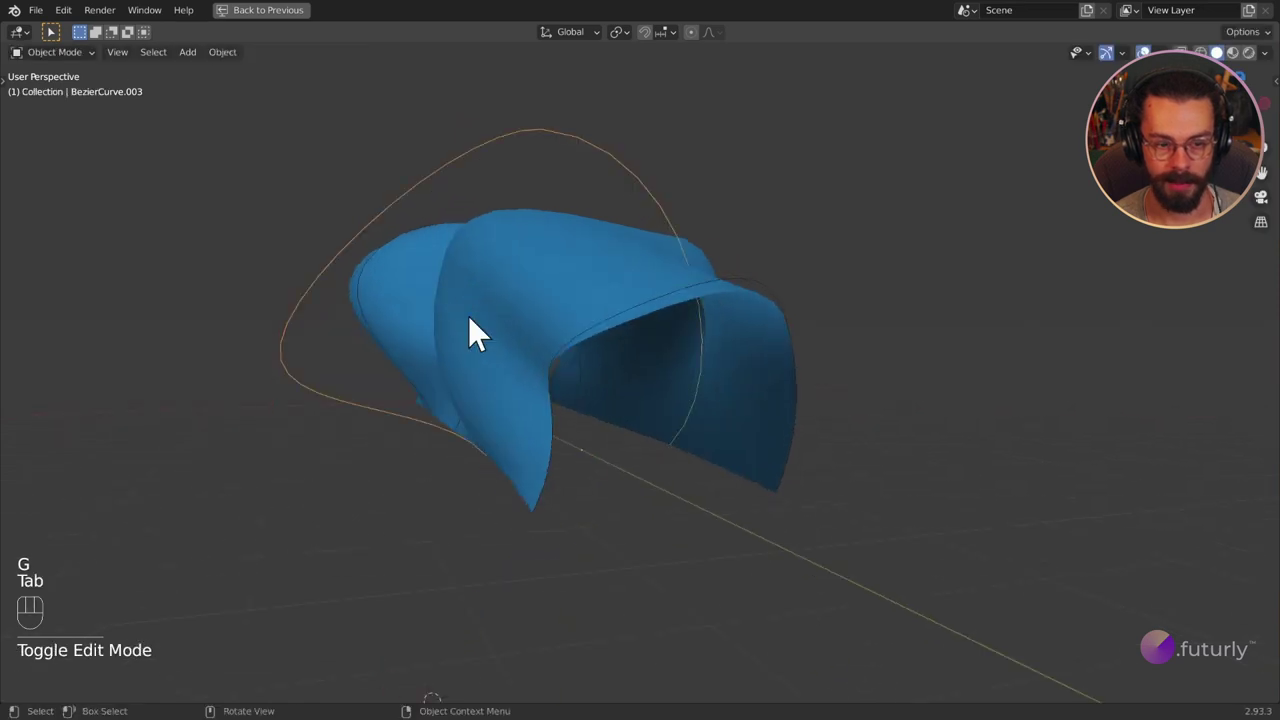
# Orbit around the lofted surface and curves to check the shape from the side.
pyautogui.moveTo(541, 260); pyautogui.dragTo(594, 272)
pyautogui.moveTo(464, 268); pyautogui.dragTo(578, 293)
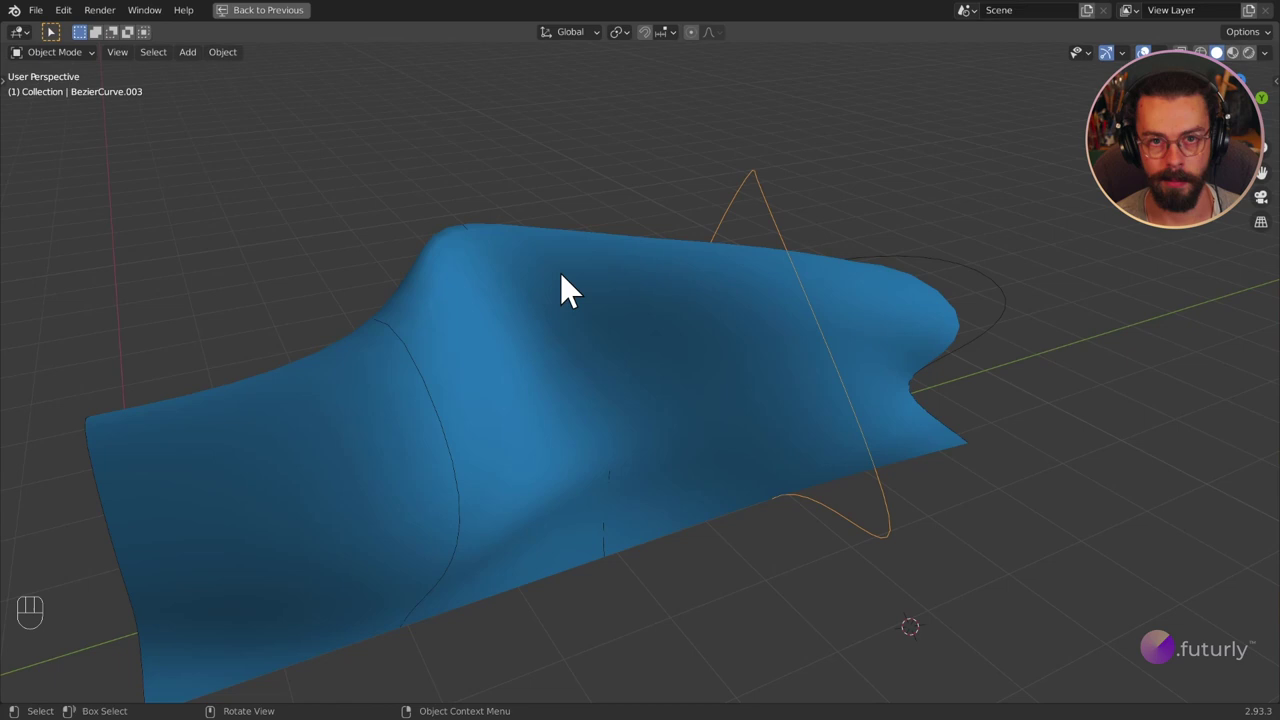
pyautogui.press('Right')
pyautogui.moveTo(844, 209); pyautogui.dragTo(660, 196)
pyautogui.moveTo(648, 291); pyautogui.dragTo(704, 307)
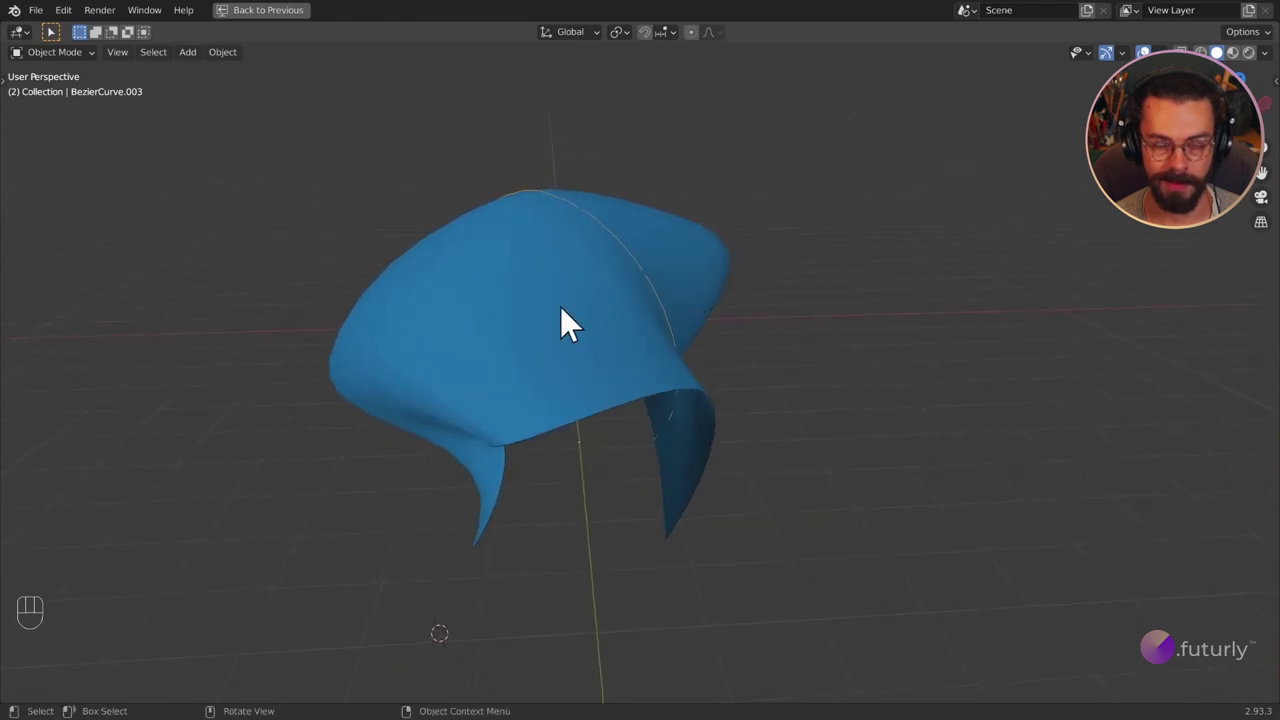
pyautogui.moveTo(611, 338); pyautogui.dragTo(670, 352)
pyautogui.moveTo(670, 352); pyautogui.dragTo(689, 347)
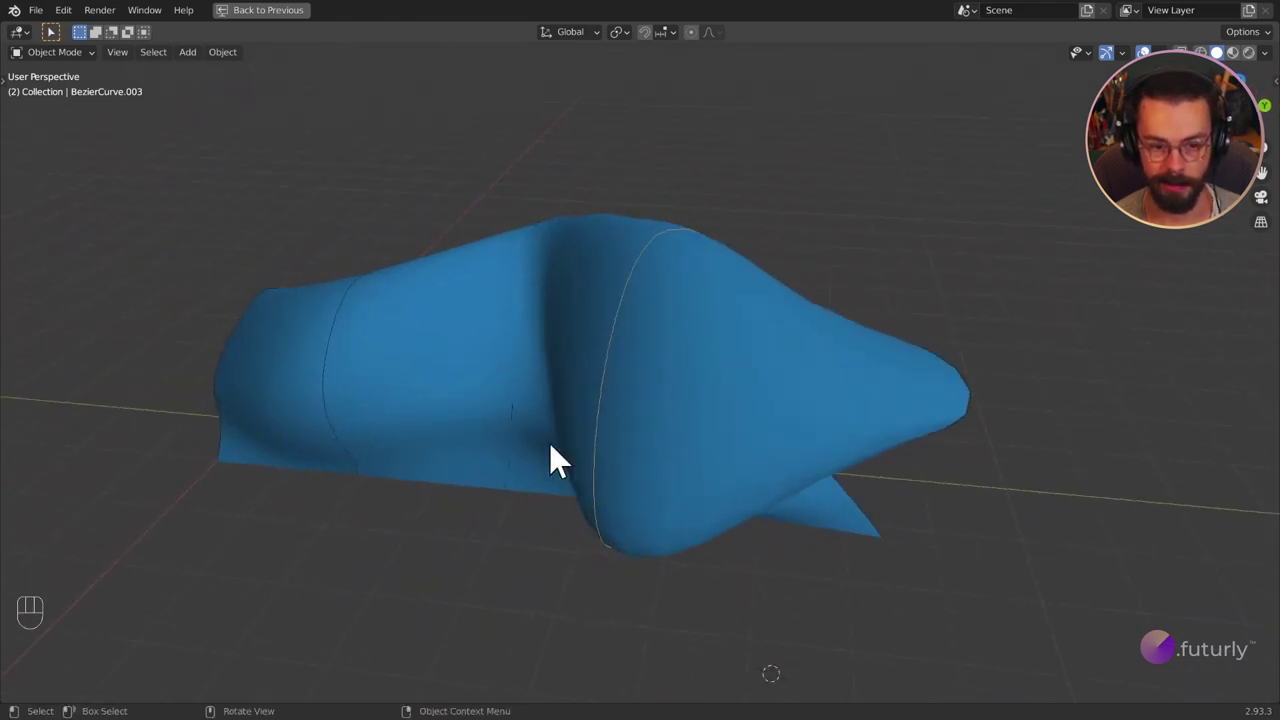
pyautogui.moveTo(610, 307); pyautogui.dragTo(677, 281)
# Select and reshape the Bezier profile curves so the lofted surface updates.
pyautogui.click(612, 411)
pyautogui.moveTo(698, 455); pyautogui.dragTo(635, 466)
pyautogui.click(635, 466)
pyautogui.moveTo(619, 466); pyautogui.dragTo(619, 466)
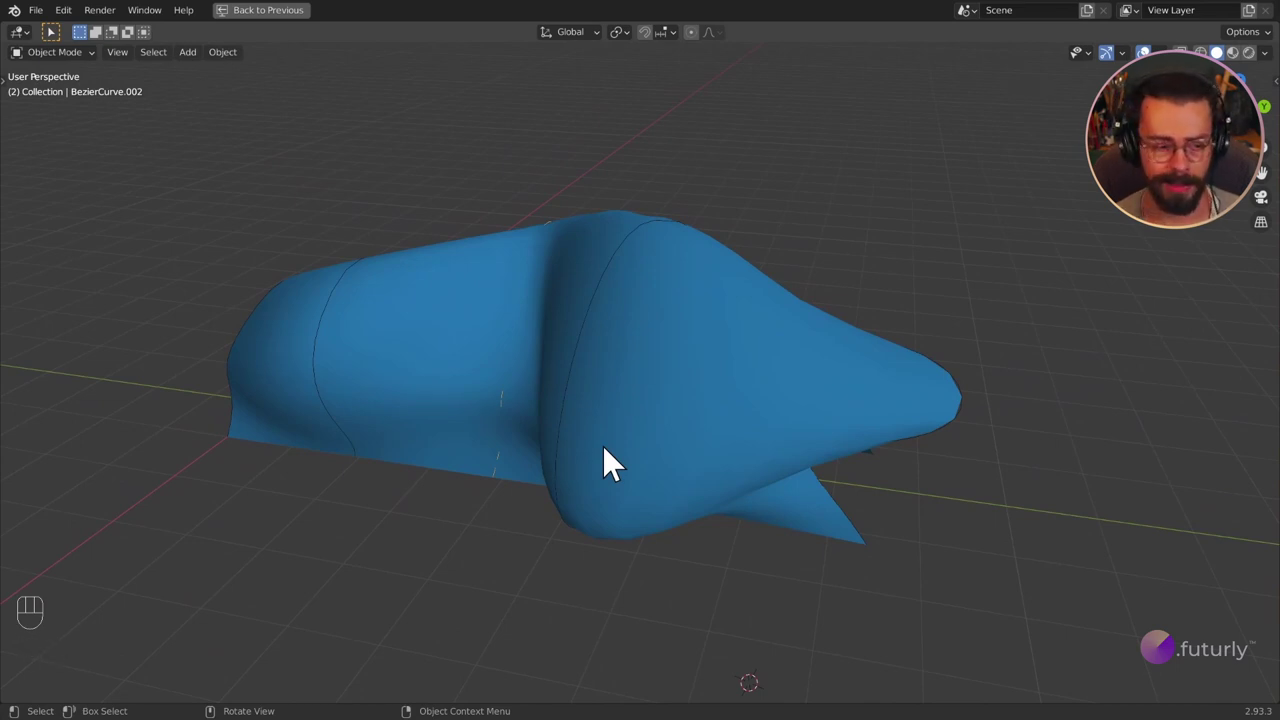
pyautogui.moveTo(797, 353); pyautogui.dragTo(752, 366)
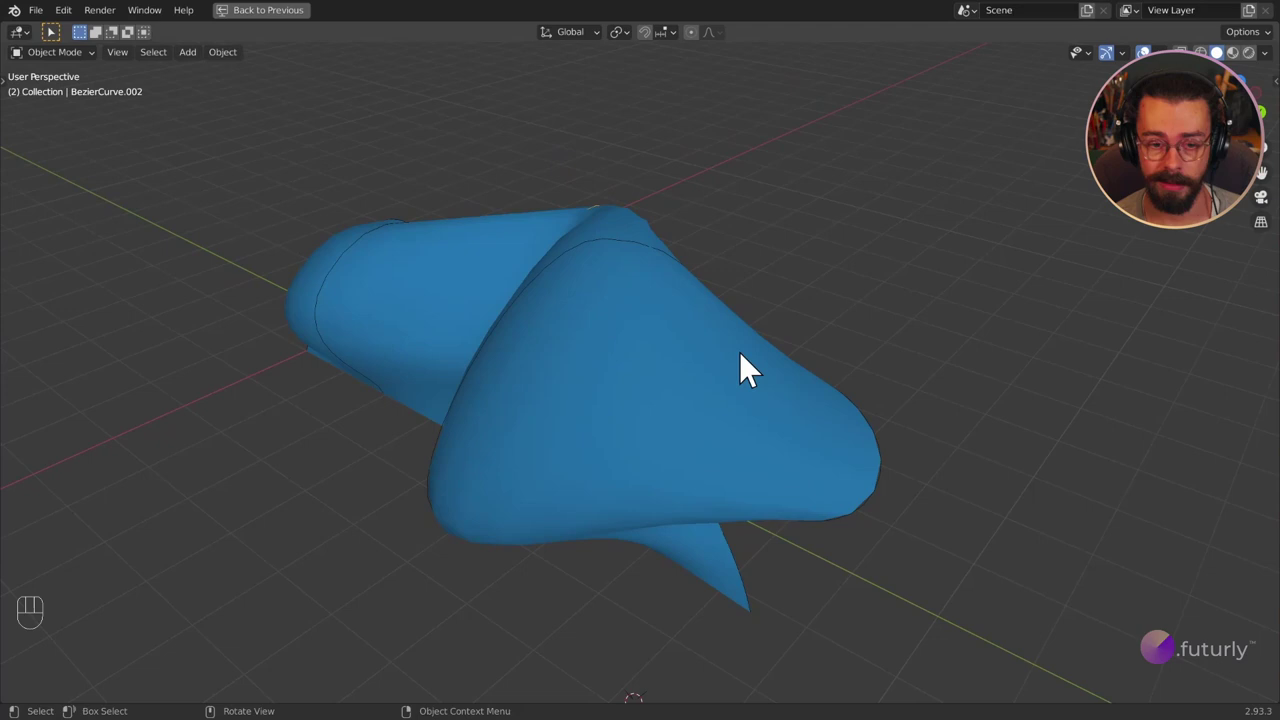
pyautogui.moveTo(469, 336); pyautogui.dragTo(649, 304)
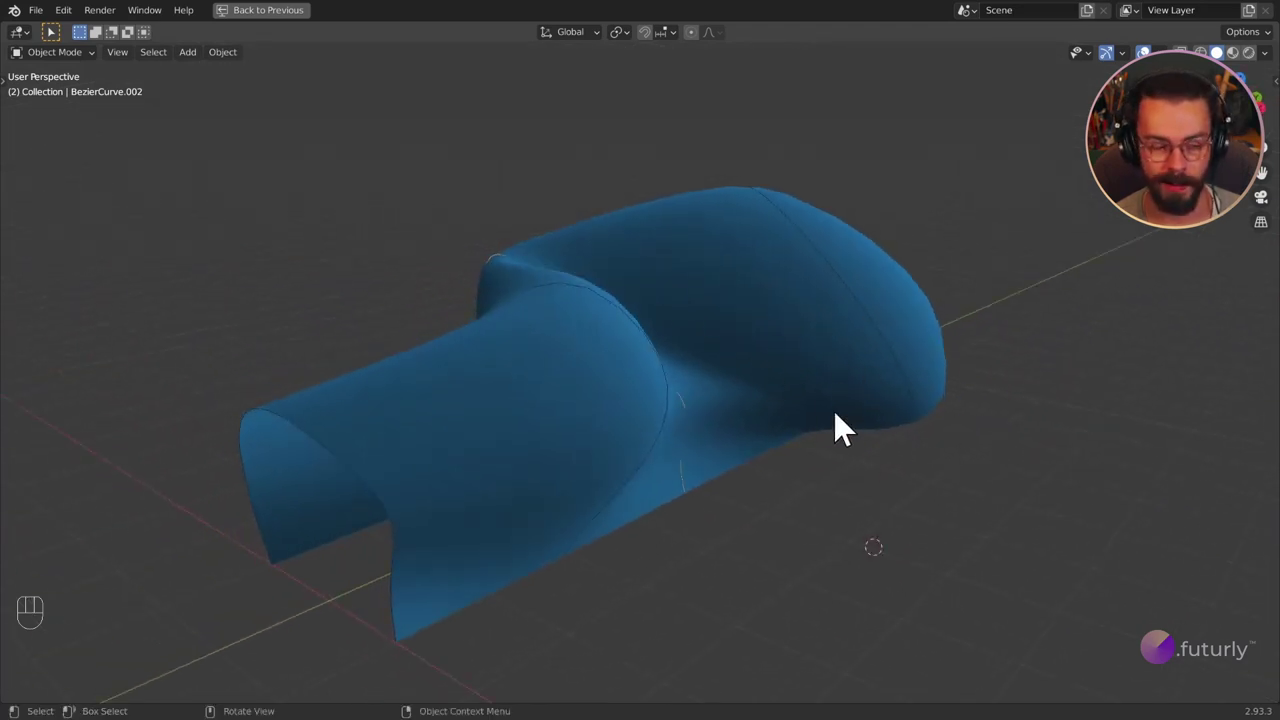
pyautogui.moveTo(765, 433); pyautogui.dragTo(770, 433)
# Play the animation with the surface full-screen, then restore the node tree layout.
pyautogui.press('shift+space')
pyautogui.moveTo(890, 498); pyautogui.dragTo(874, 485)
pyautogui.moveTo(874, 485); pyautogui.dragTo(141, 168)
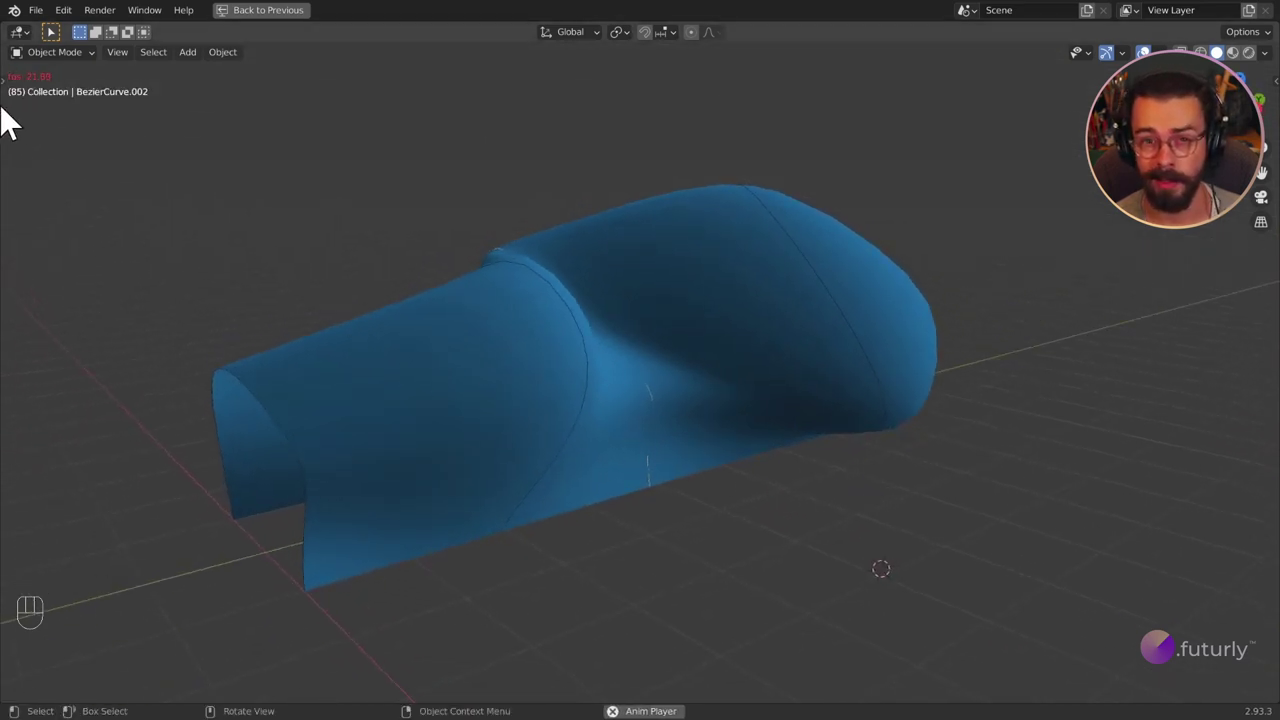
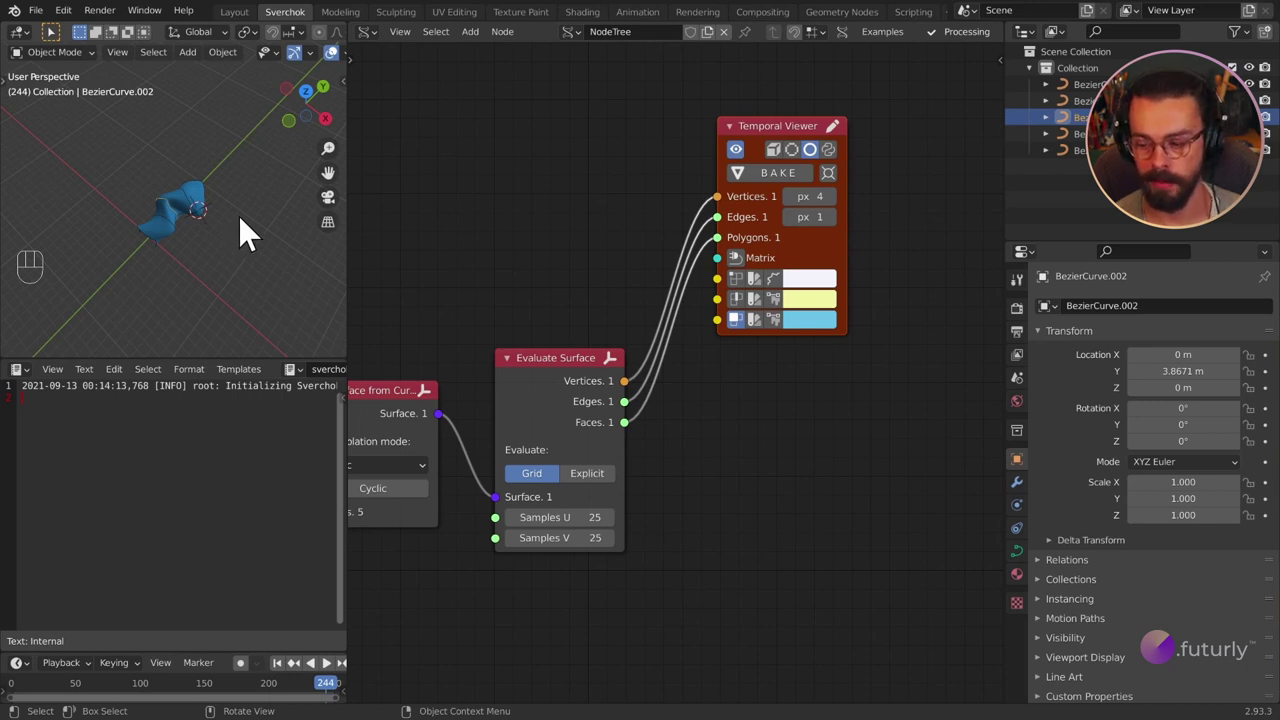
# Select all five BezierCurve objects in the Outliner.
pyautogui.click(246, 254)
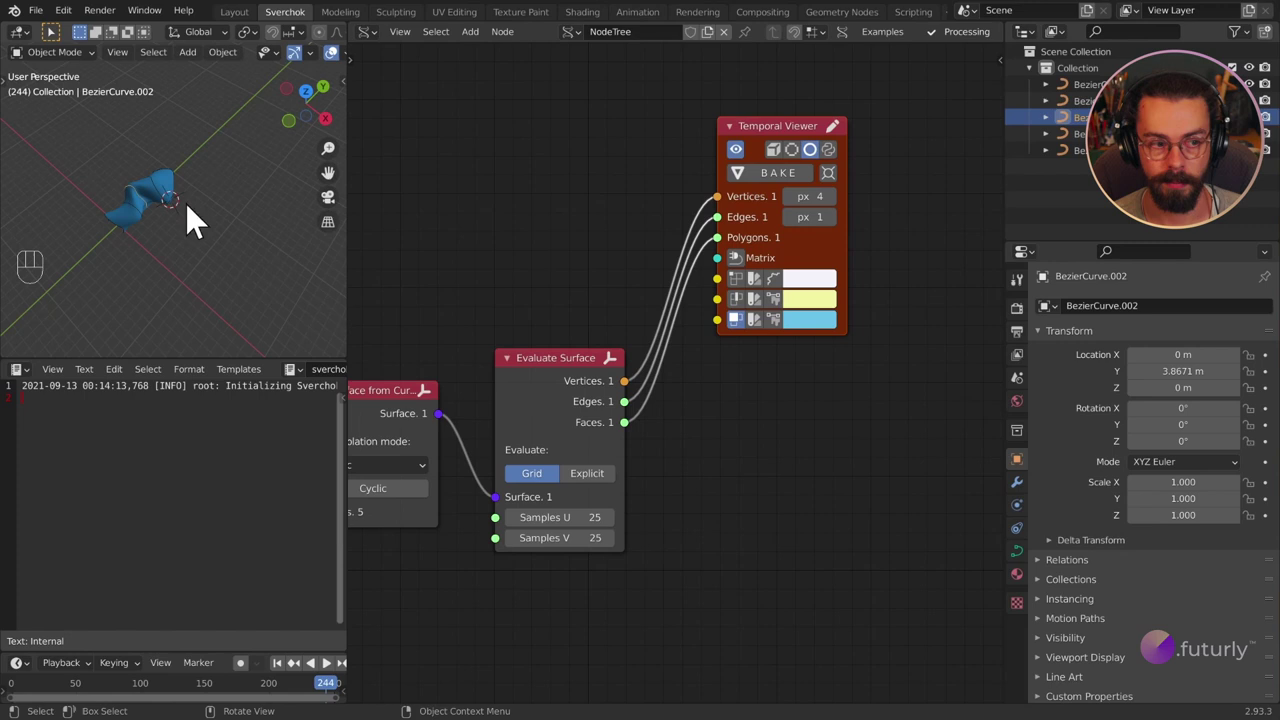
pyautogui.moveTo(167, 252); pyautogui.dragTo(220, 228)
pyautogui.click(220, 228)
pyautogui.moveTo(113, 165); pyautogui.dragTo(237, 324)
pyautogui.moveTo(206, 265); pyautogui.dragTo(287, 280)
# Move the selected curves about -20 m along the X axis and confirm.
pyautogui.press('g')
pyautogui.press('x')
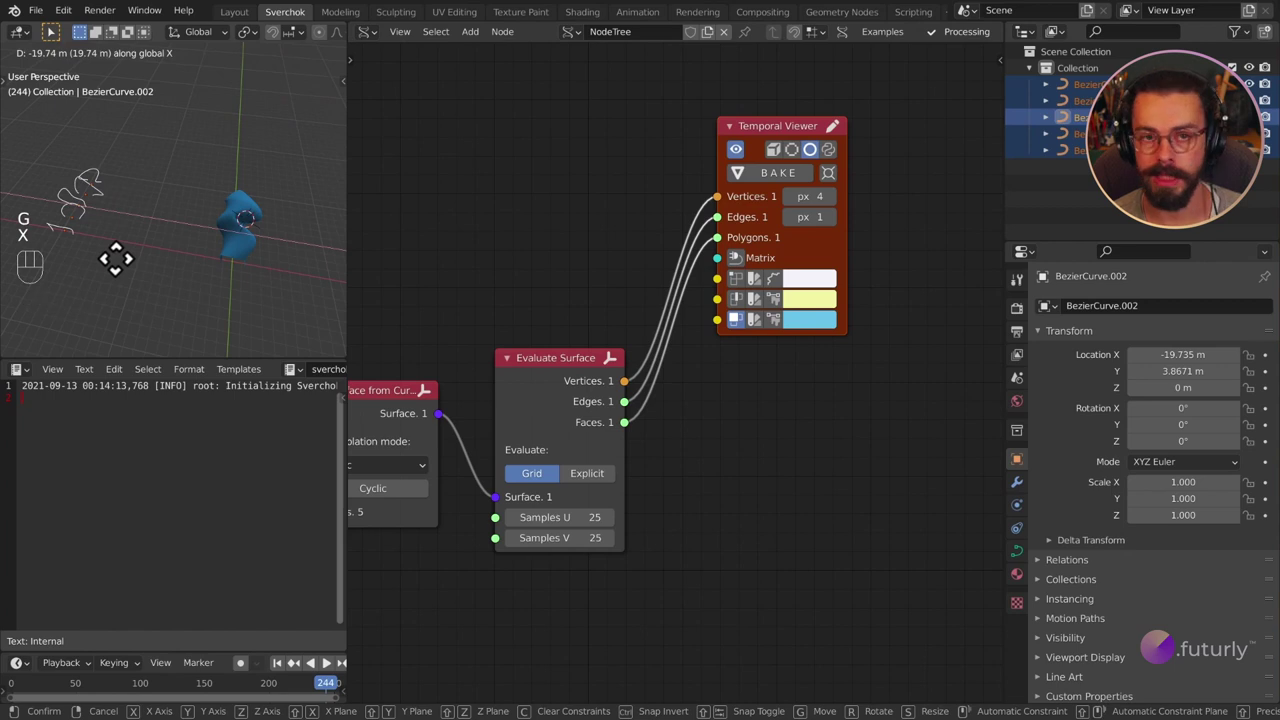
pyautogui.click(122, 276)
pyautogui.middleClick(248, 264)
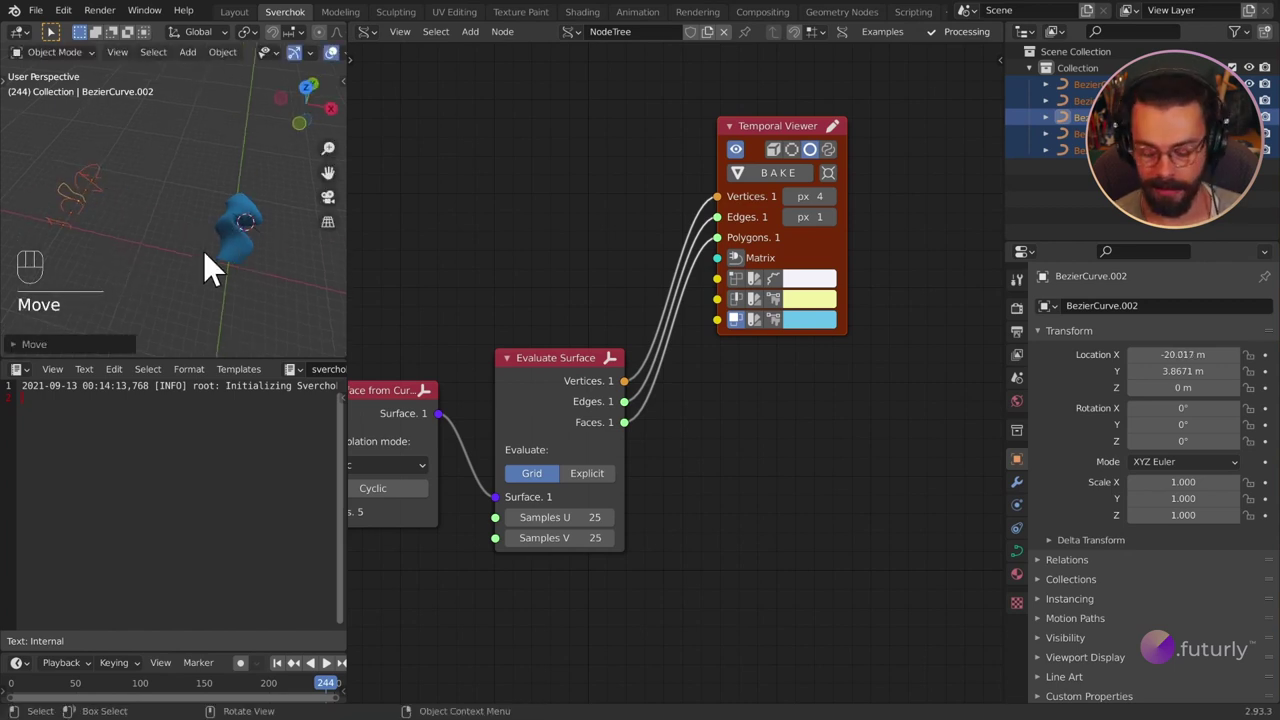
# Advance one frame, maximize the 3D viewport and orbit toward the world origin.
pyautogui.press('Right')
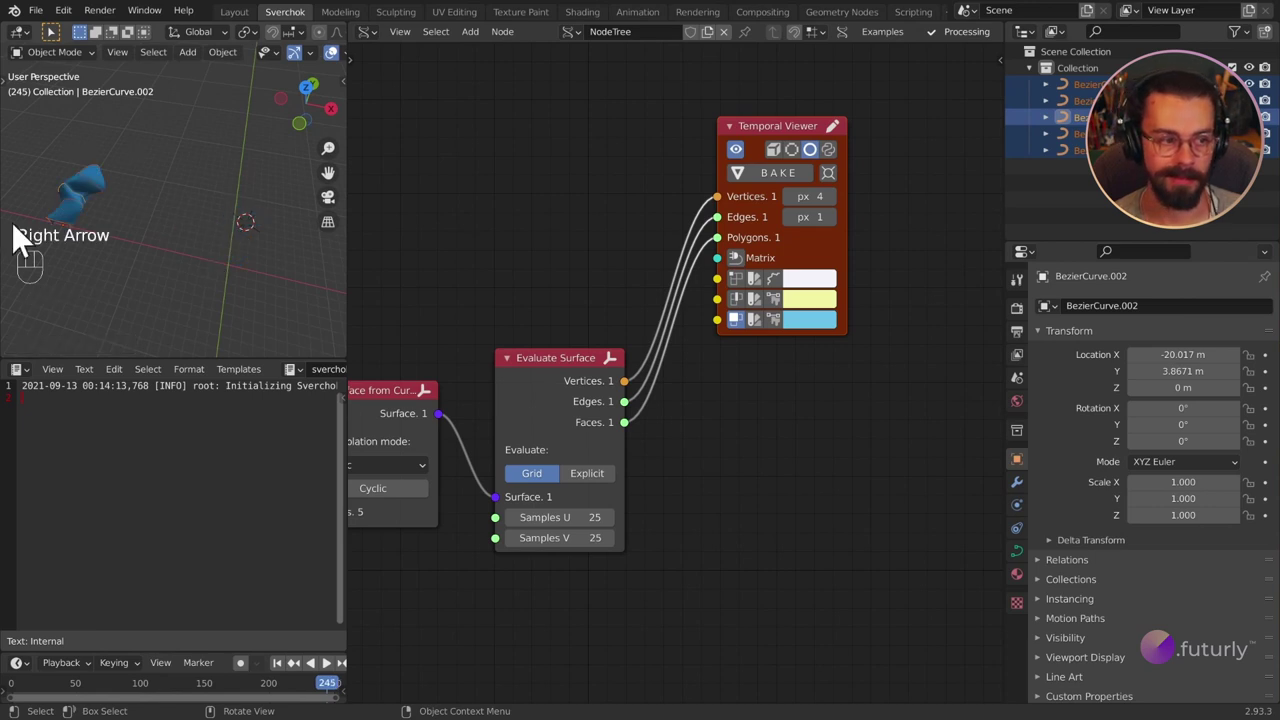
pyautogui.moveTo(229, 254); pyautogui.dragTo(209, 274)
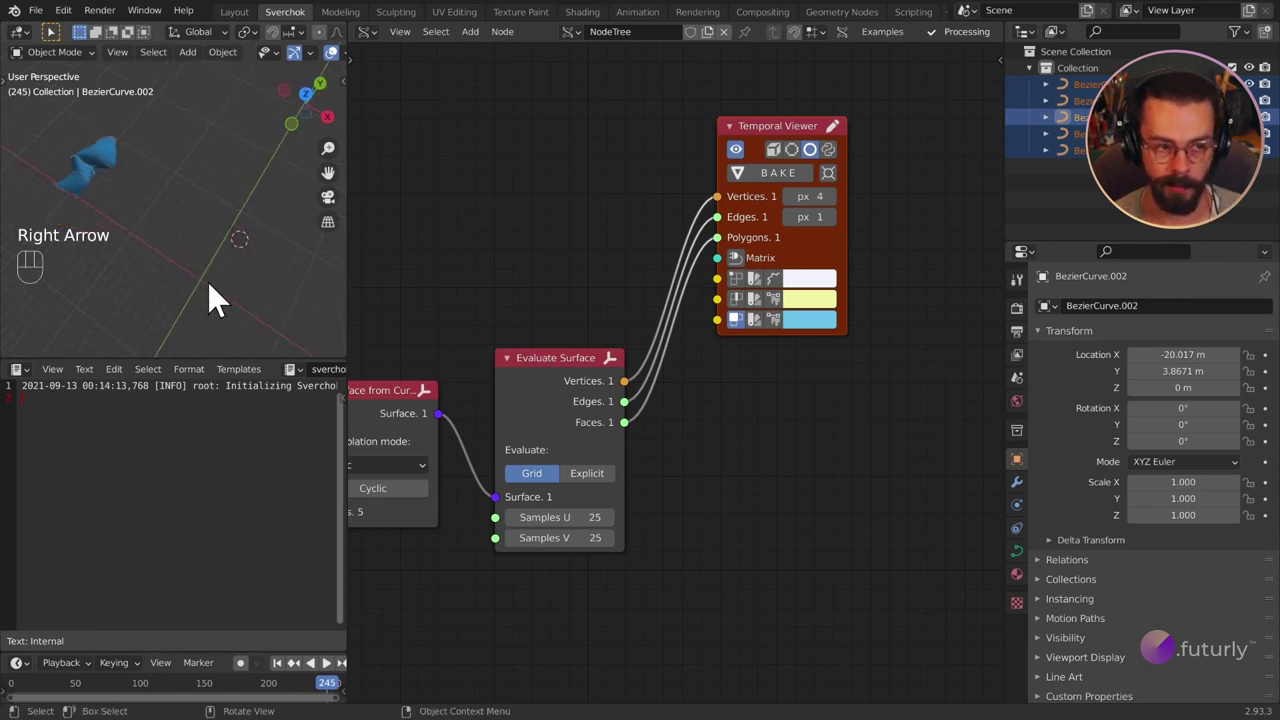
pyautogui.press('ctrl+space')
pyautogui.moveTo(807, 502); pyautogui.dragTo(744, 415)
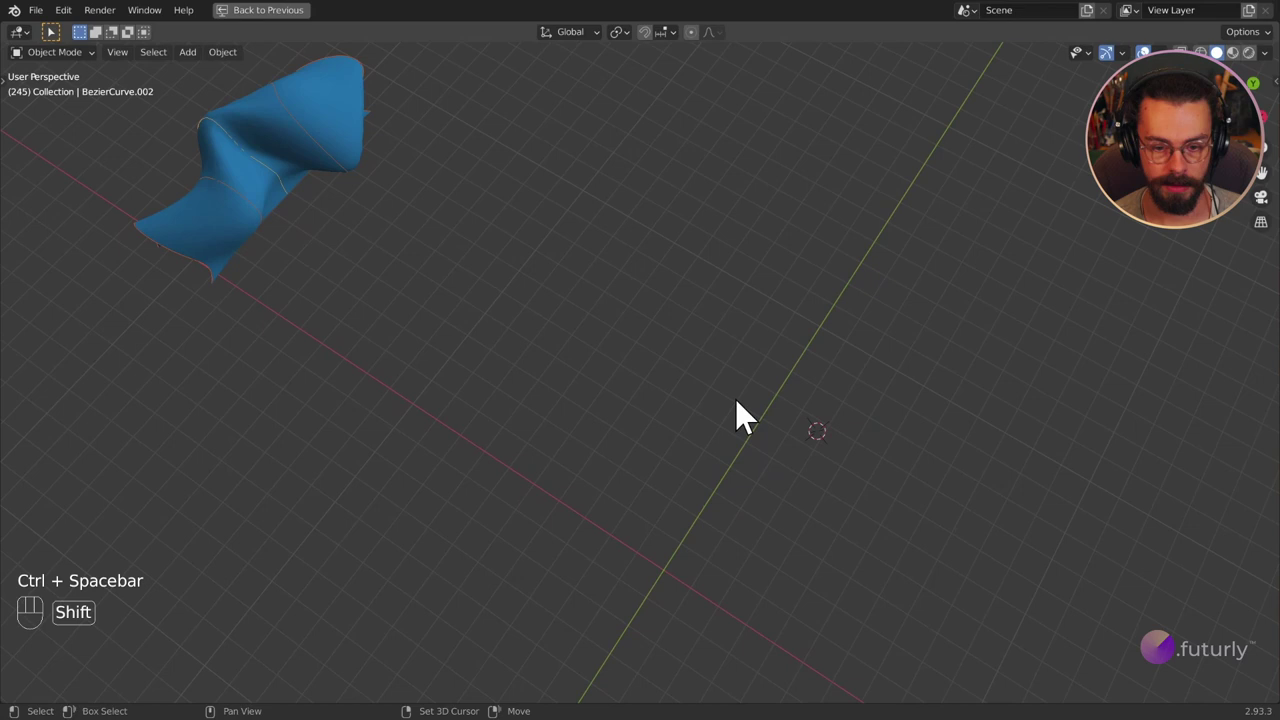
pyautogui.press('shift+s')
pyautogui.moveTo(737, 510); pyautogui.dragTo(713, 482)
pyautogui.moveTo(712, 500); pyautogui.dragTo(677, 490)
# Add a new Bezier curve at the origin and bend it into a long wavy S-shaped path.
pyautogui.press('shift+a')
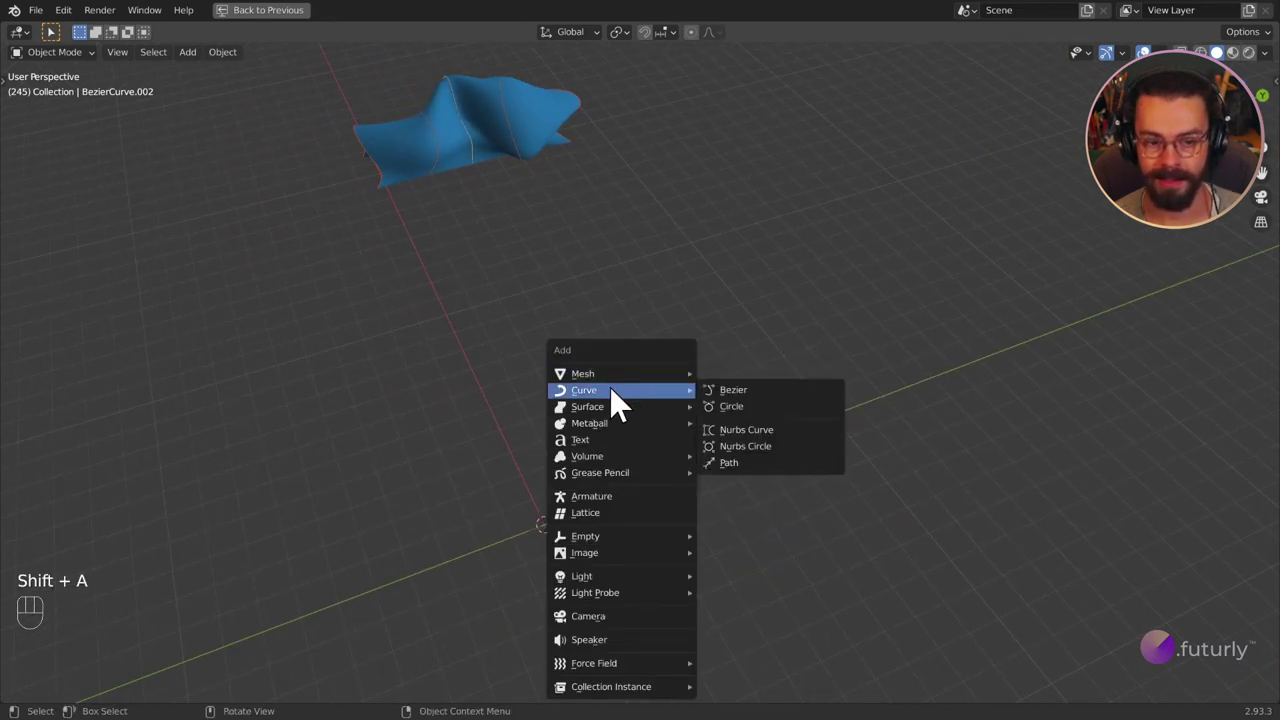
pyautogui.middleClick(710, 427)
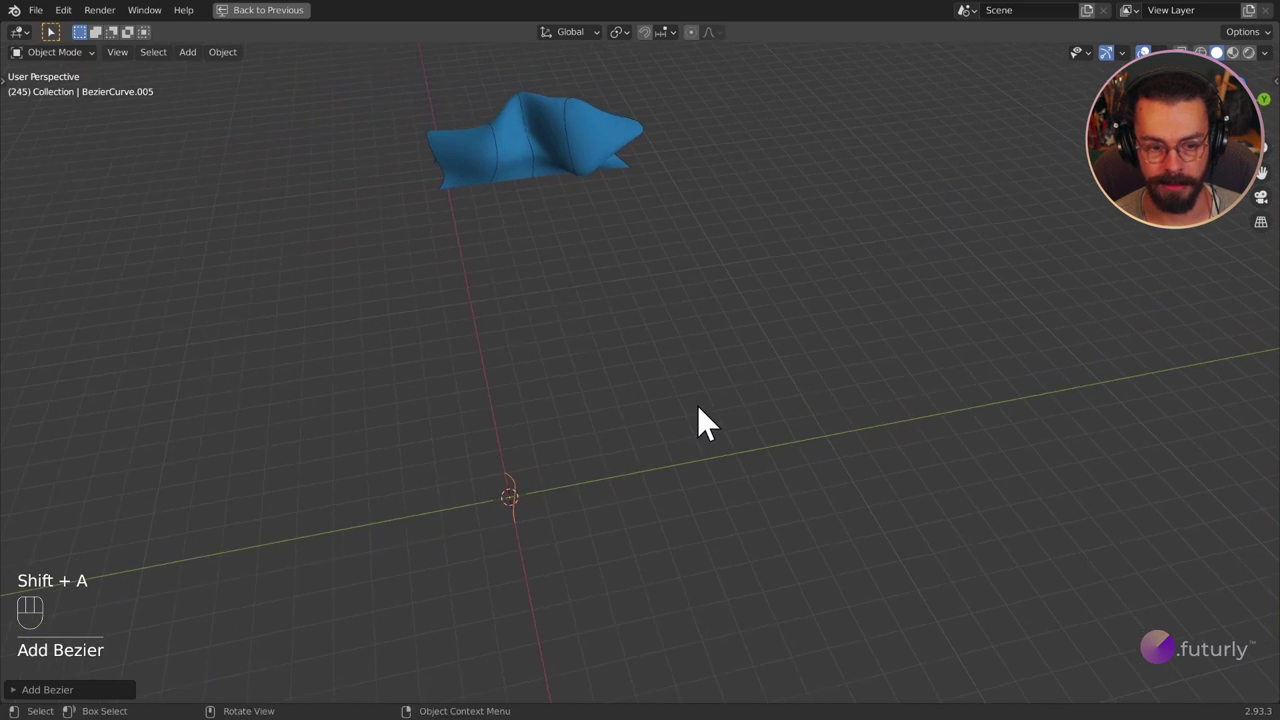
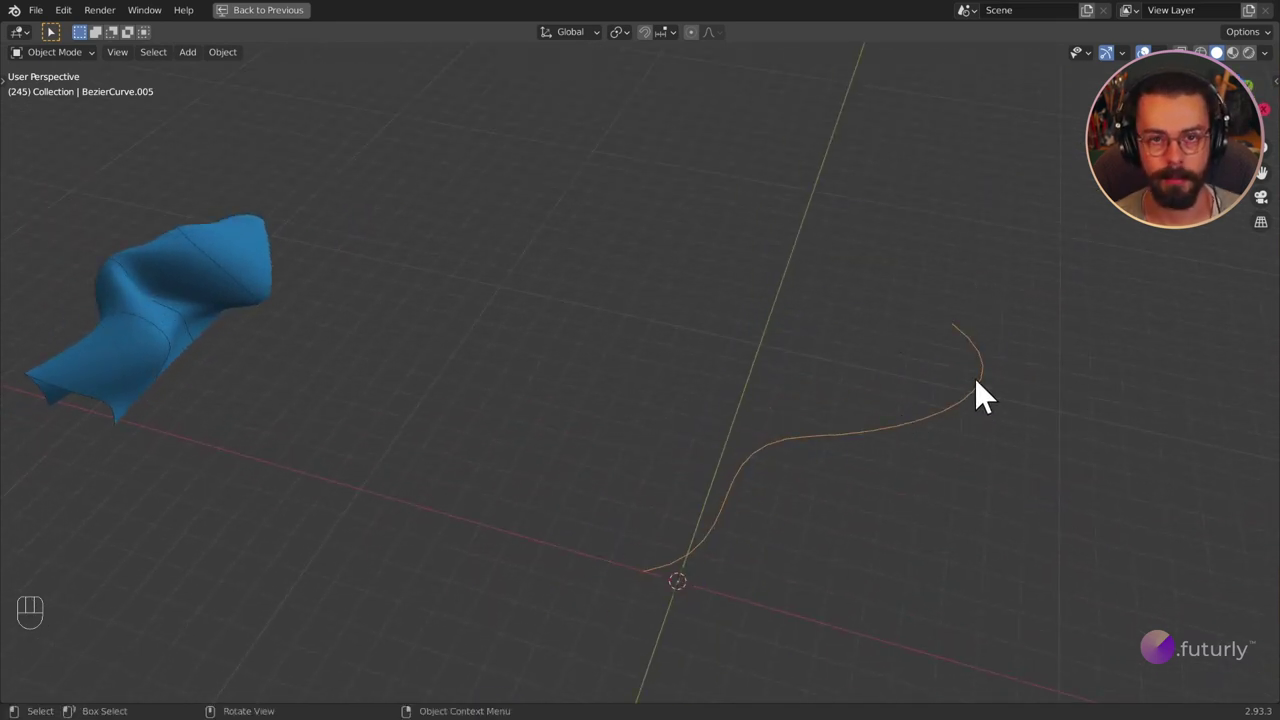
pyautogui.moveTo(291, 292); pyautogui.dragTo(666, 476)
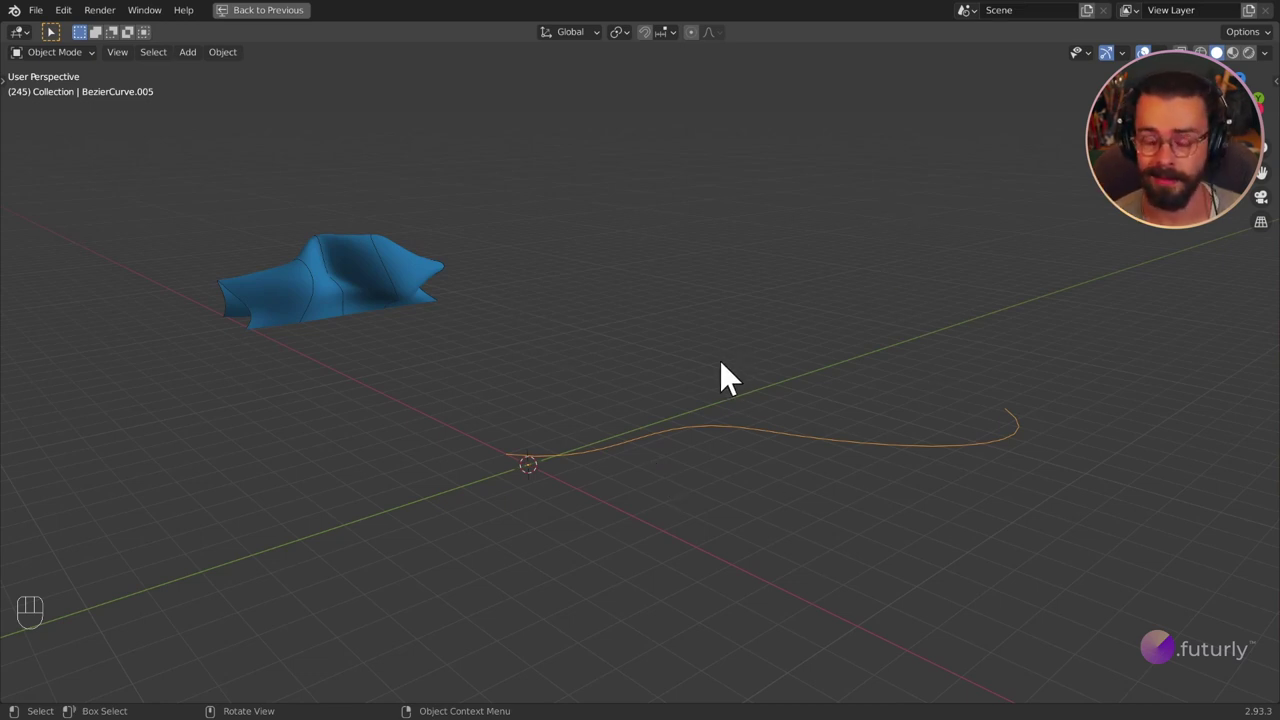
pyautogui.middleClick(748, 407)
# Restore the node tree layout and add a second Bezier In node loaded with BezierCurve.005.
pyautogui.press('ctrl+space')
pyautogui.middleClick(708, 300)
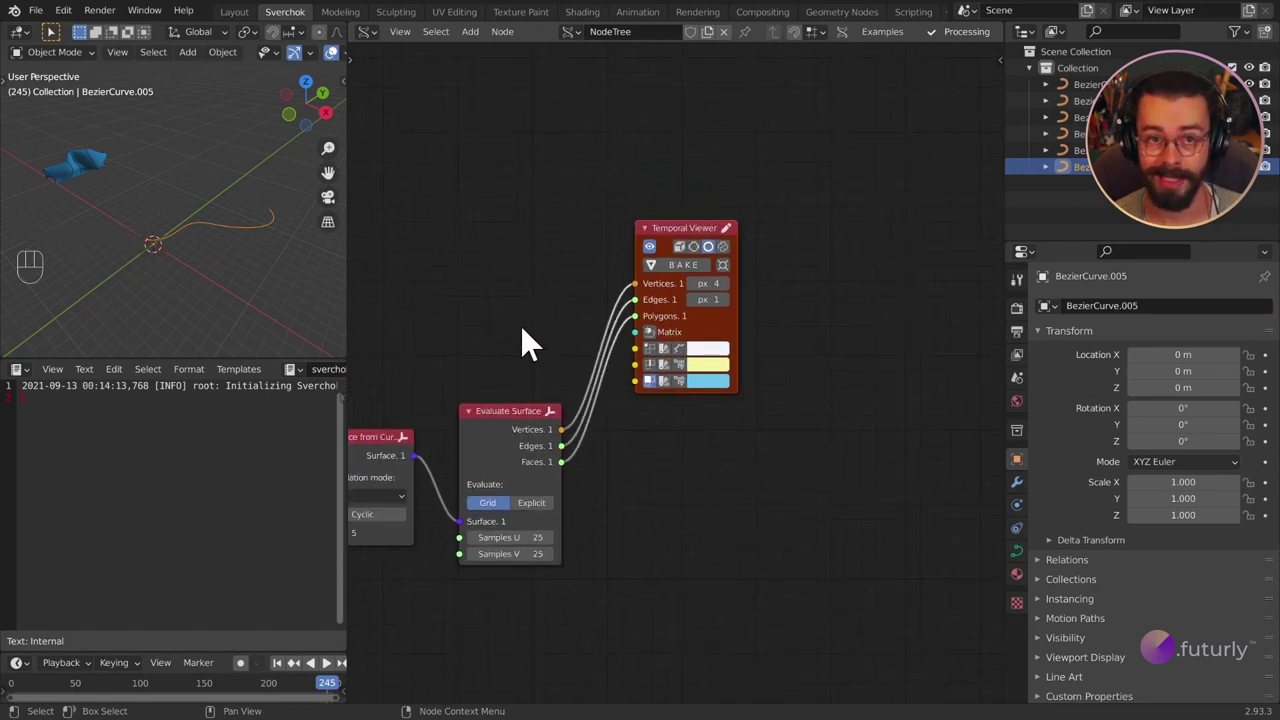
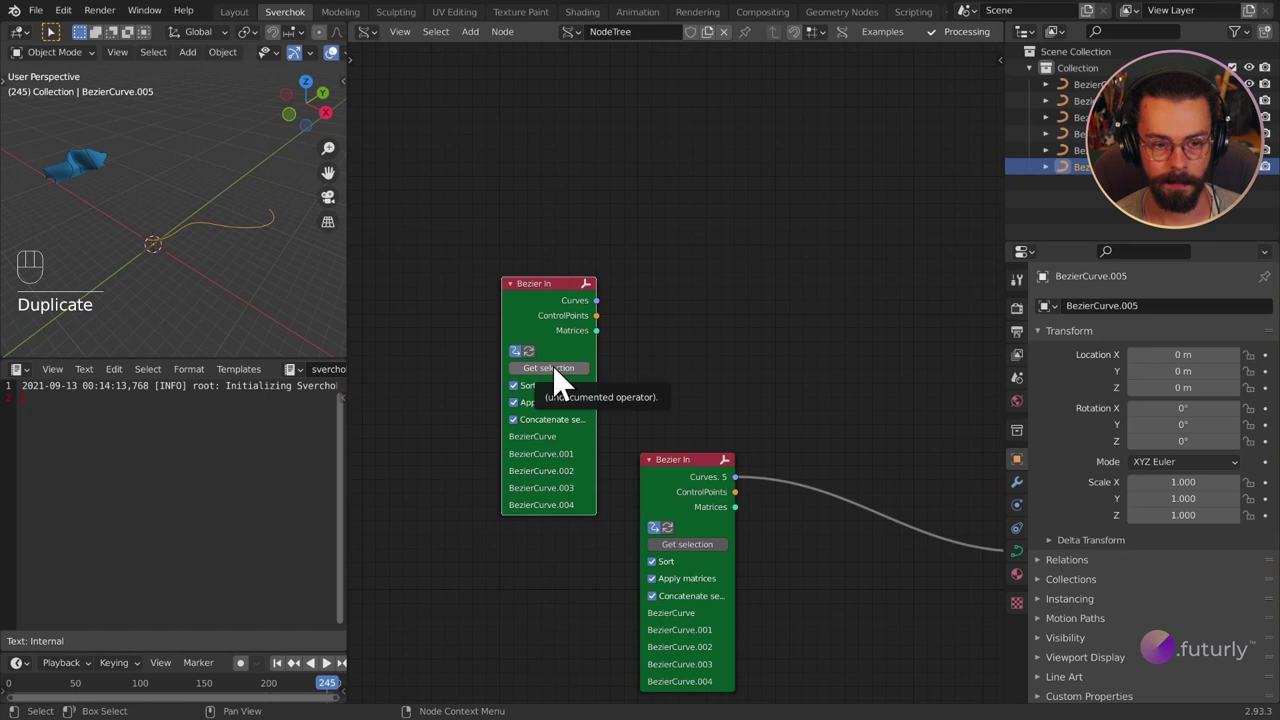
pyautogui.middleClick(639, 340)
pyautogui.click(707, 269)
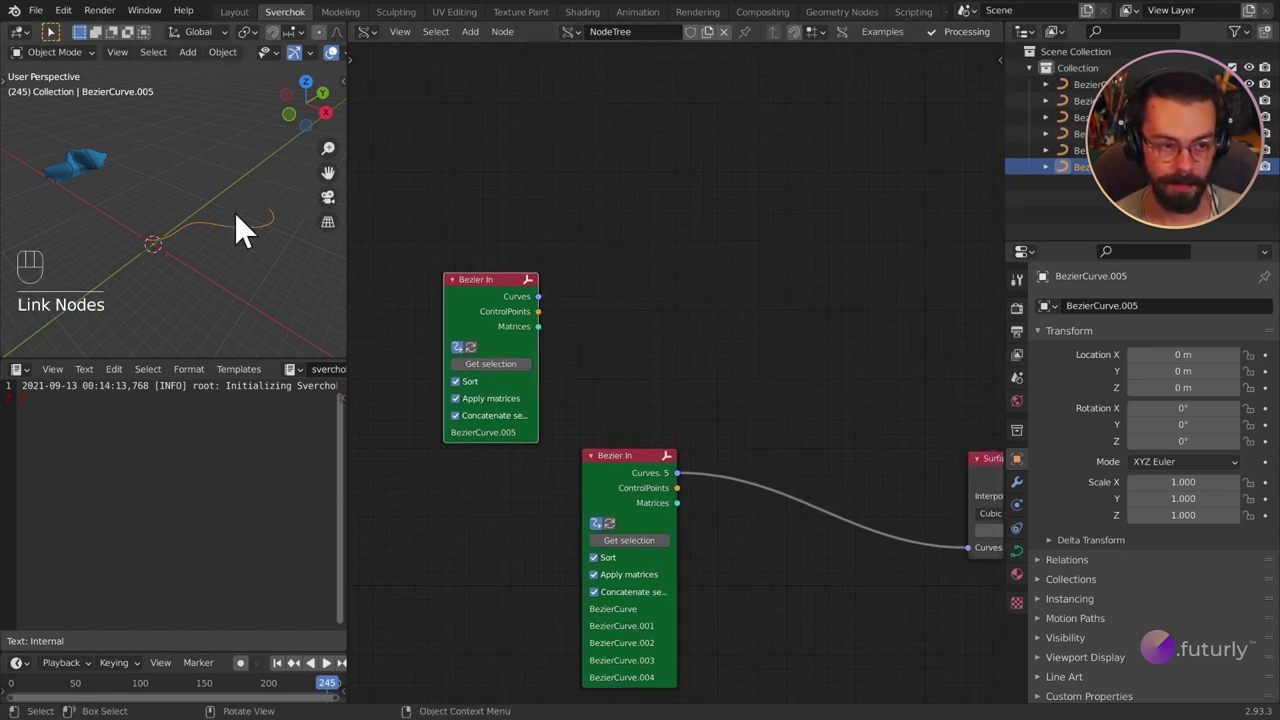
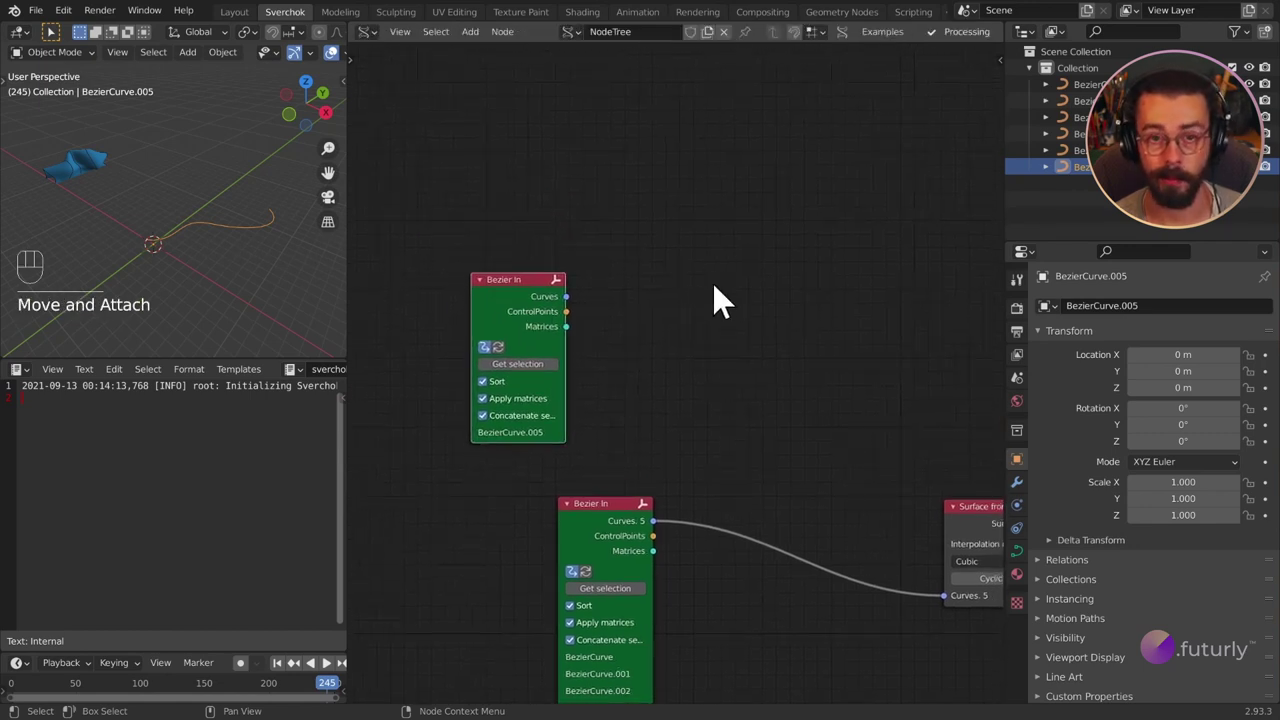
# Add a Curve Zero-Twist Frame node fed by the BezierCurve.005 curve.
pyautogui.press('shift+a')
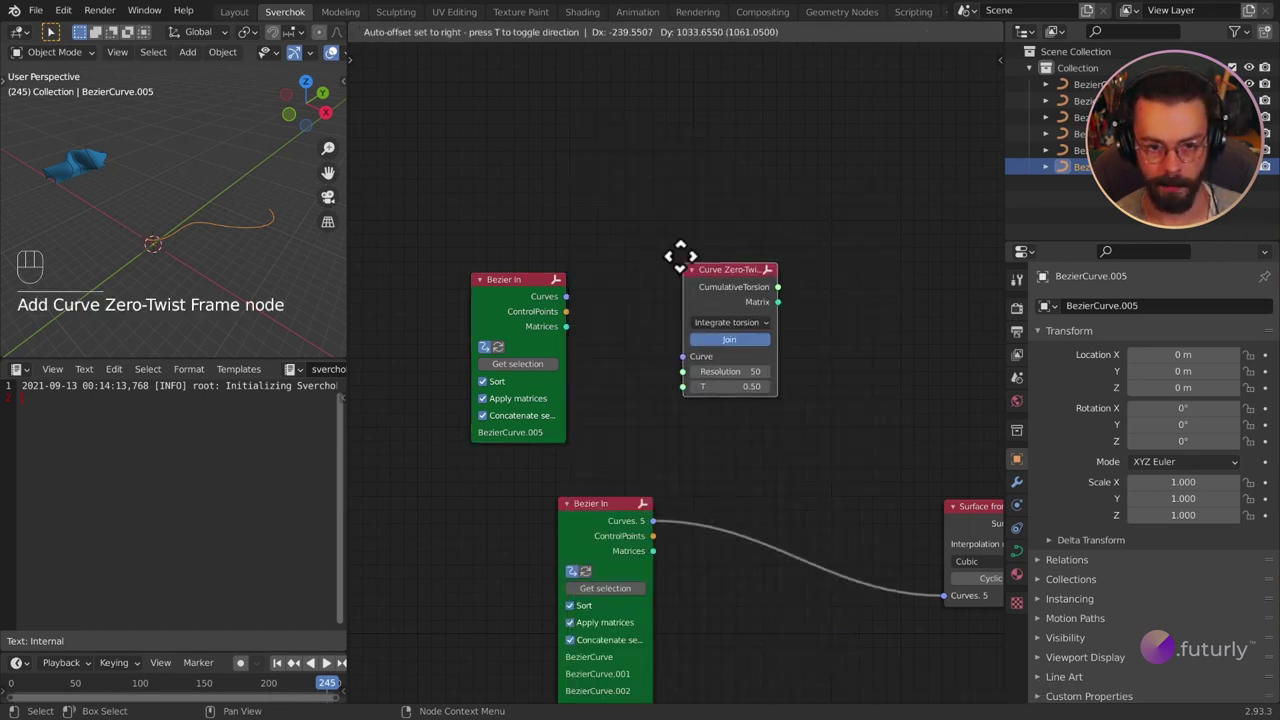
pyautogui.moveTo(673, 343); pyautogui.dragTo(691, 358)
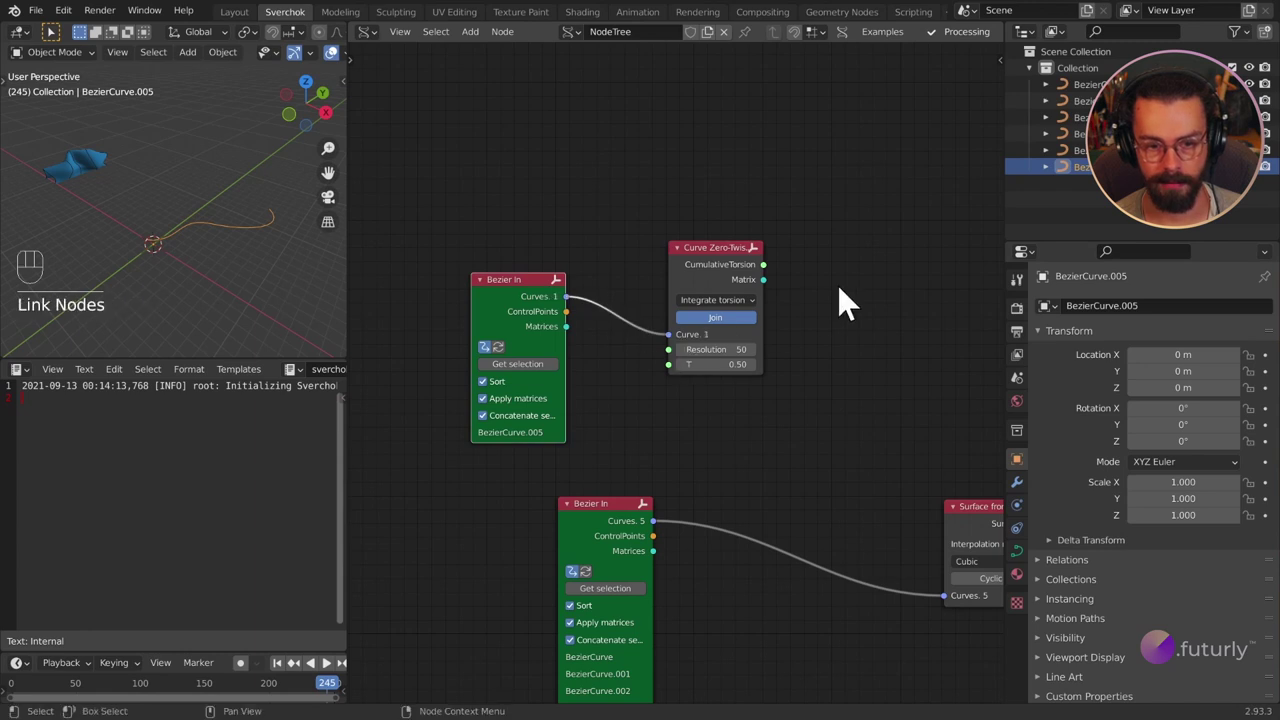
pyautogui.middleClick(851, 304)
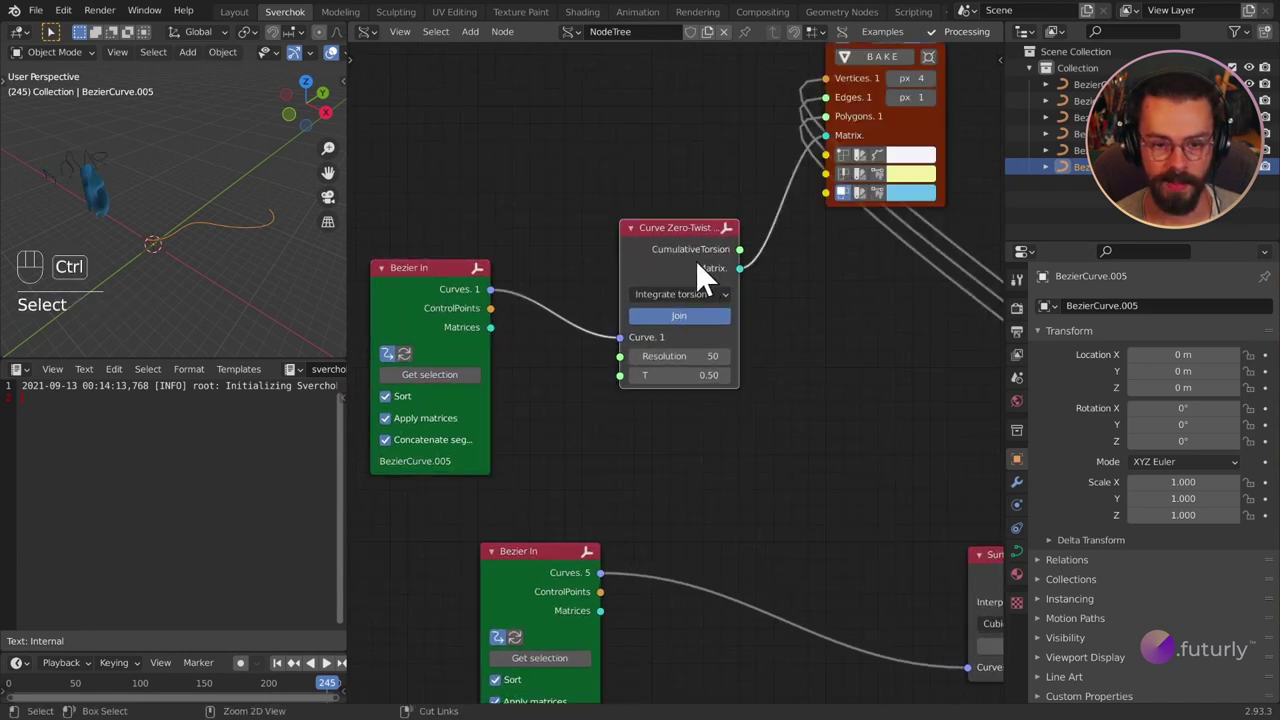
pyautogui.click(973, 255)
# Link the frame's Matrix output to a Temporal Viewer with T at 1.81, back in object mode.
pyautogui.middleClick(846, 348)
pyautogui.click(955, 172)
pyautogui.press('g')
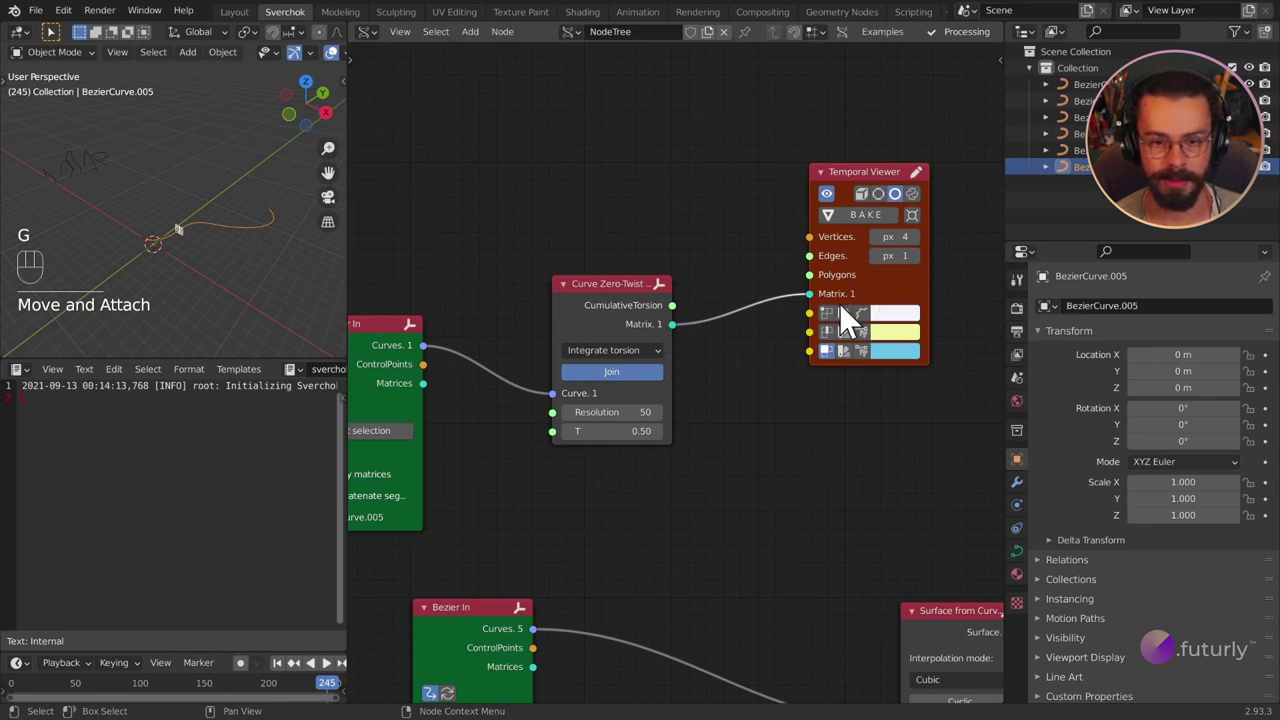
pyautogui.moveTo(153, 282); pyautogui.dragTo(183, 260)
pyautogui.moveTo(232, 249); pyautogui.dragTo(172, 248)
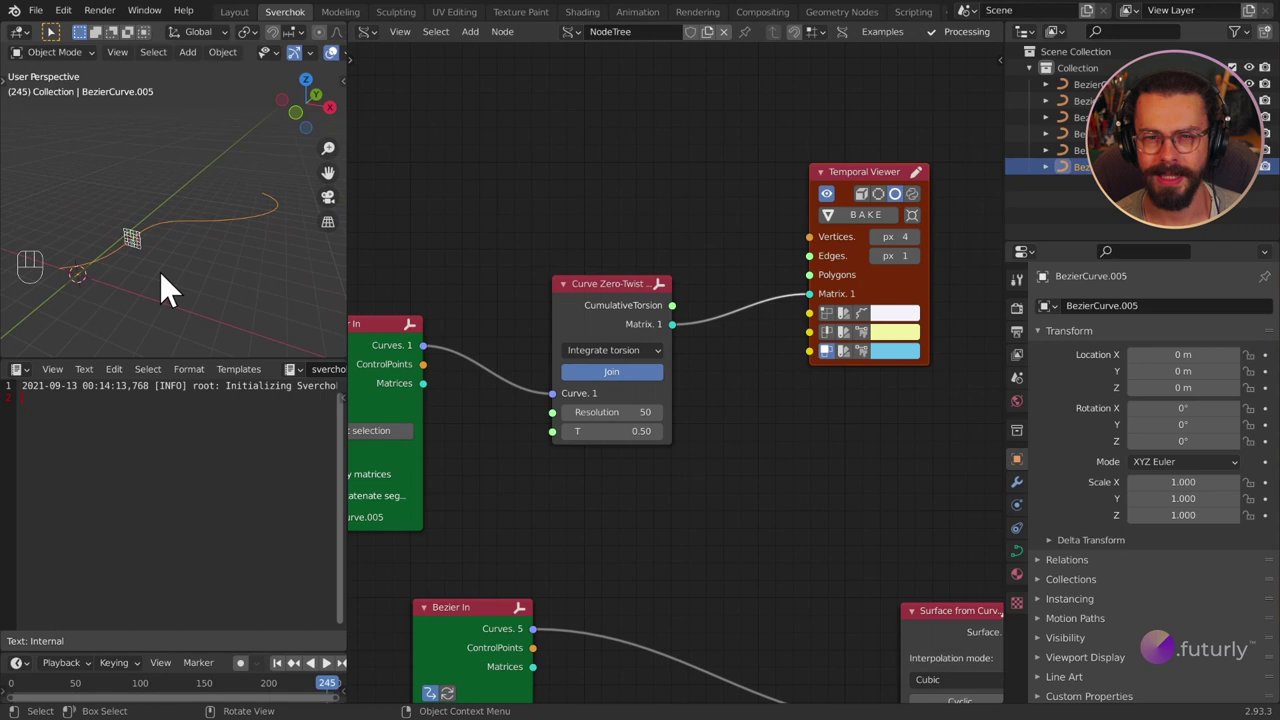
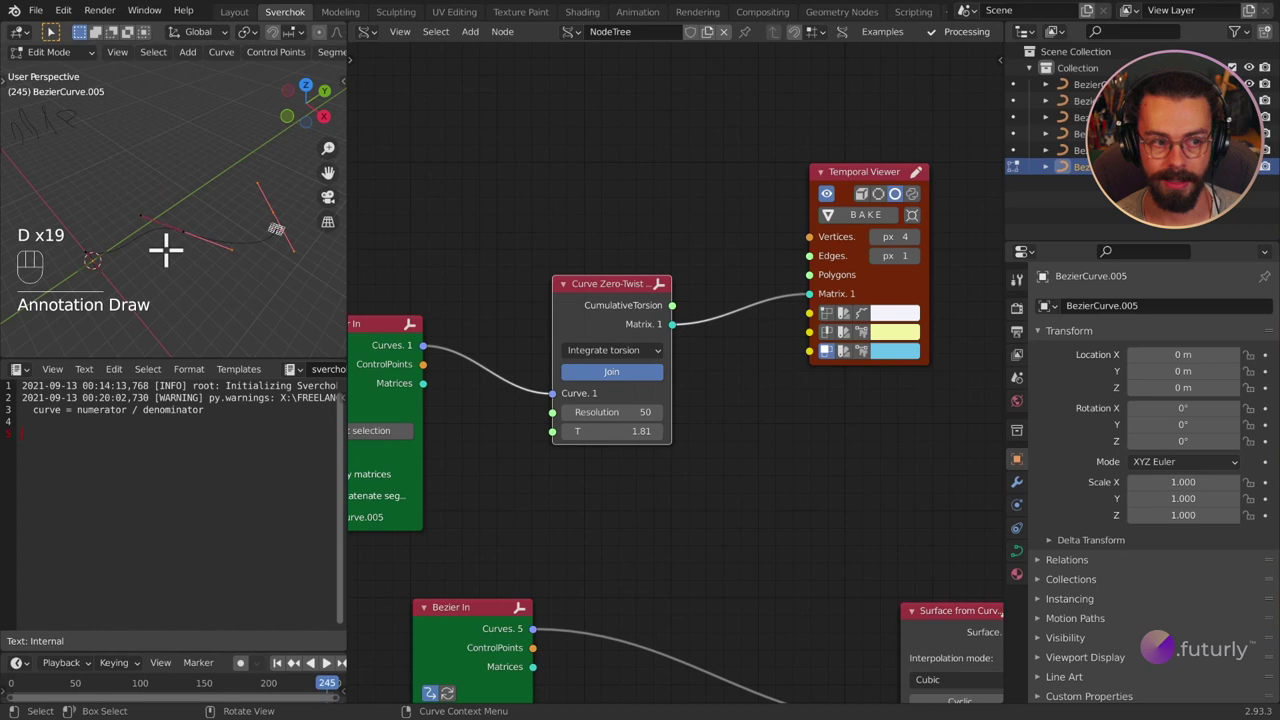
pyautogui.press('Tab')
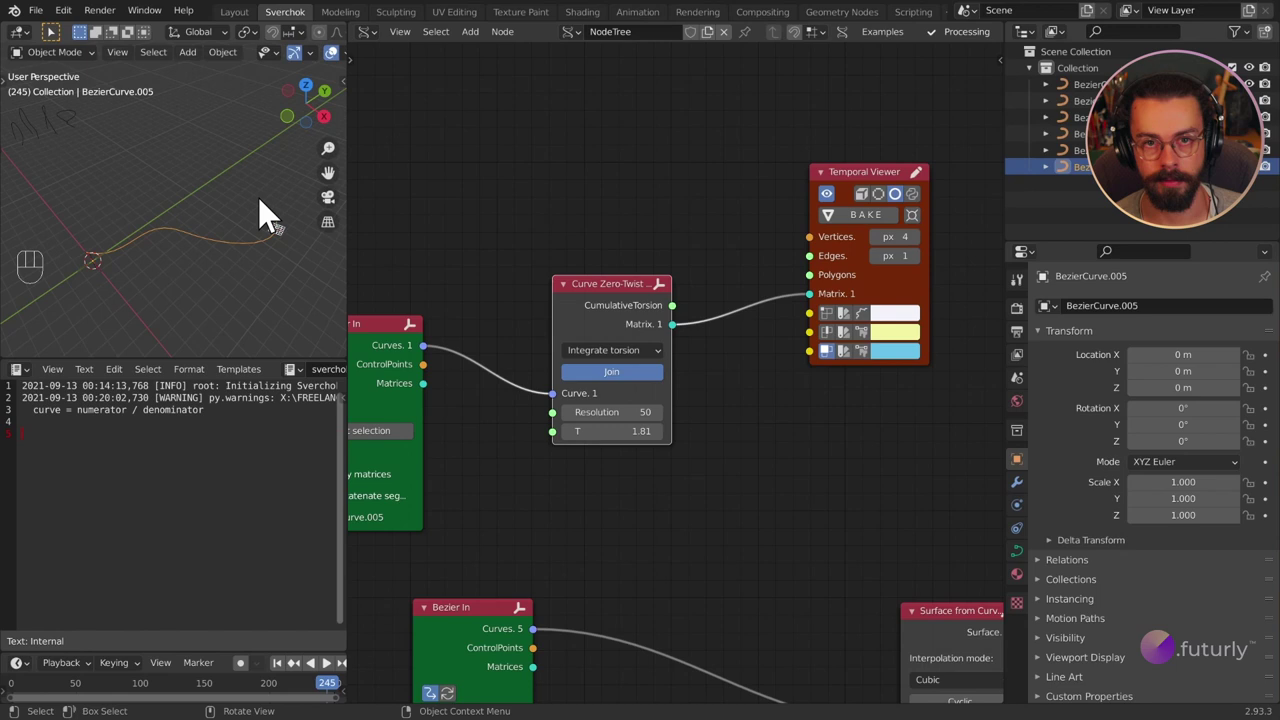
# Insert a Reparametrize Curve node between Bezier In and Curve Zero-Twist Frame, T at 0.12.
pyautogui.moveTo(827, 365); pyautogui.dragTo(948, 446)
pyautogui.press('g')
pyautogui.press('shift+a')
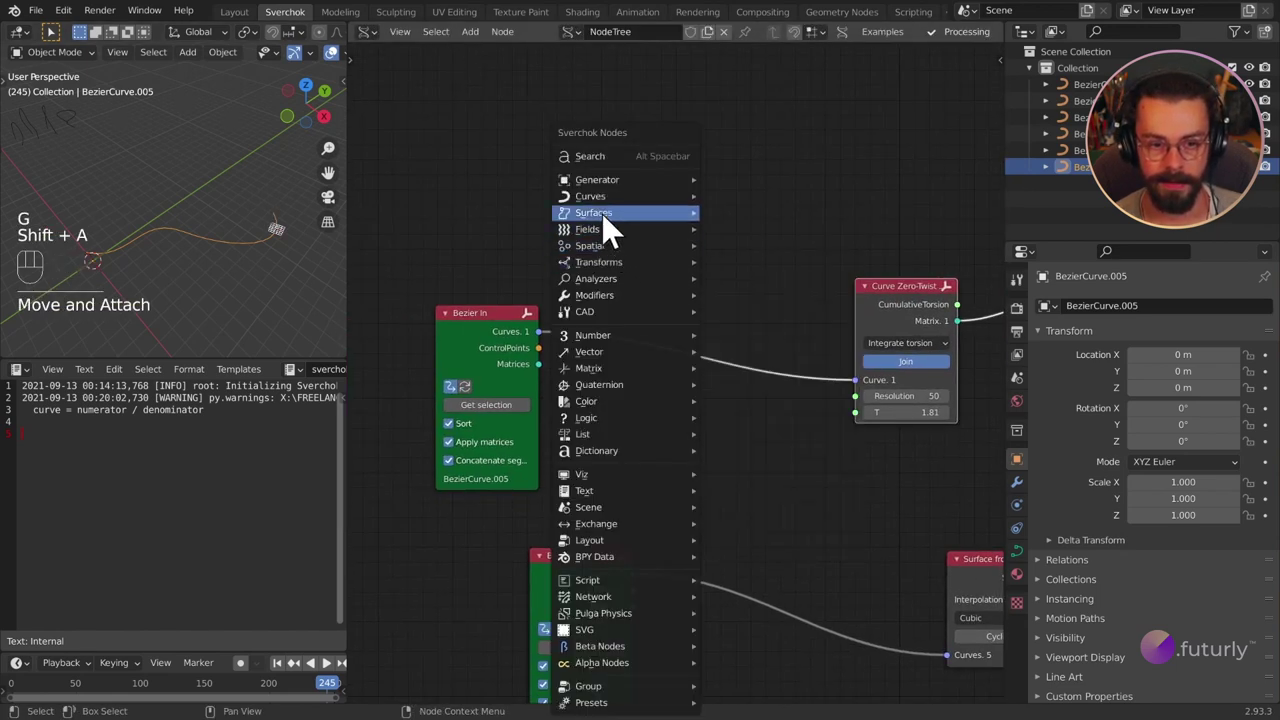
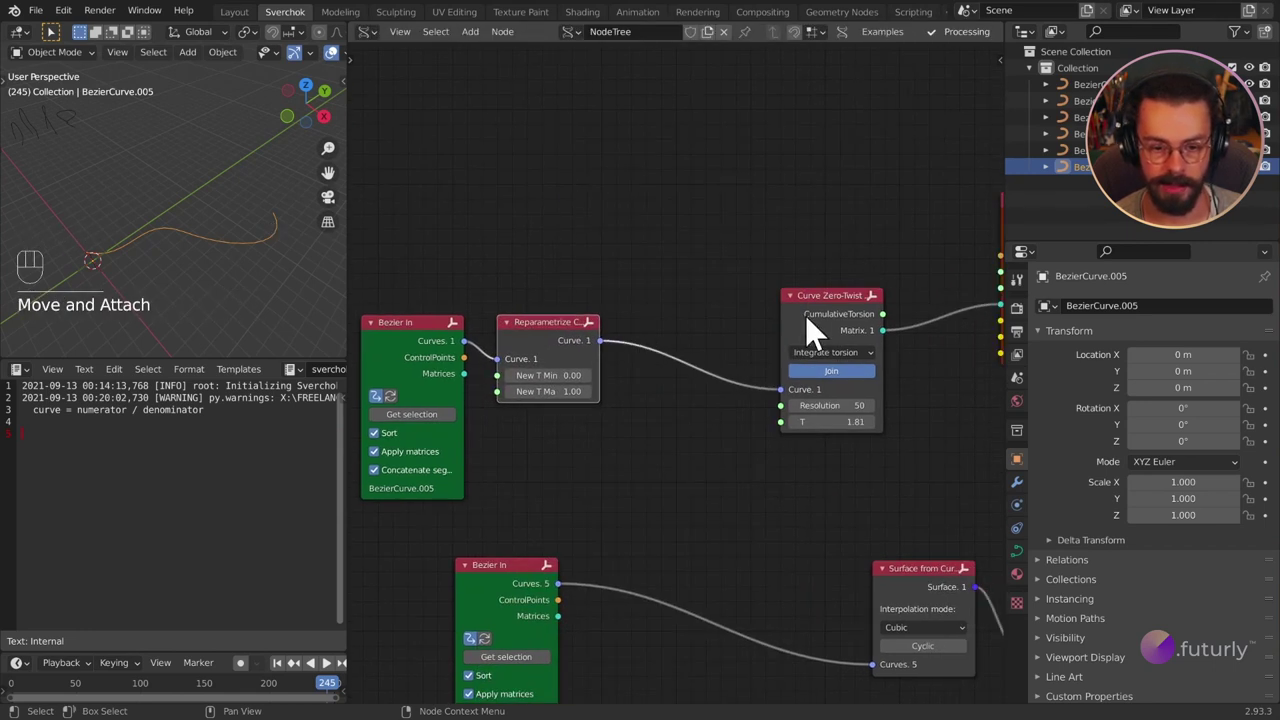
pyautogui.click(819, 322)
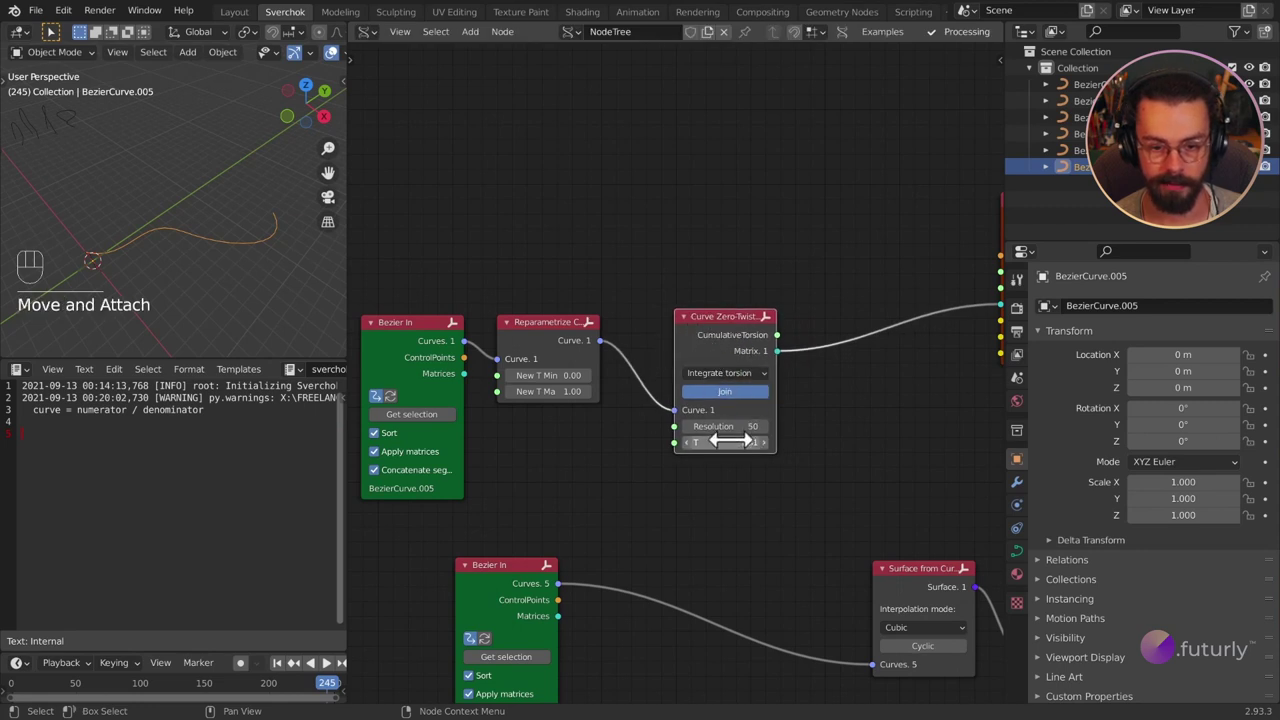
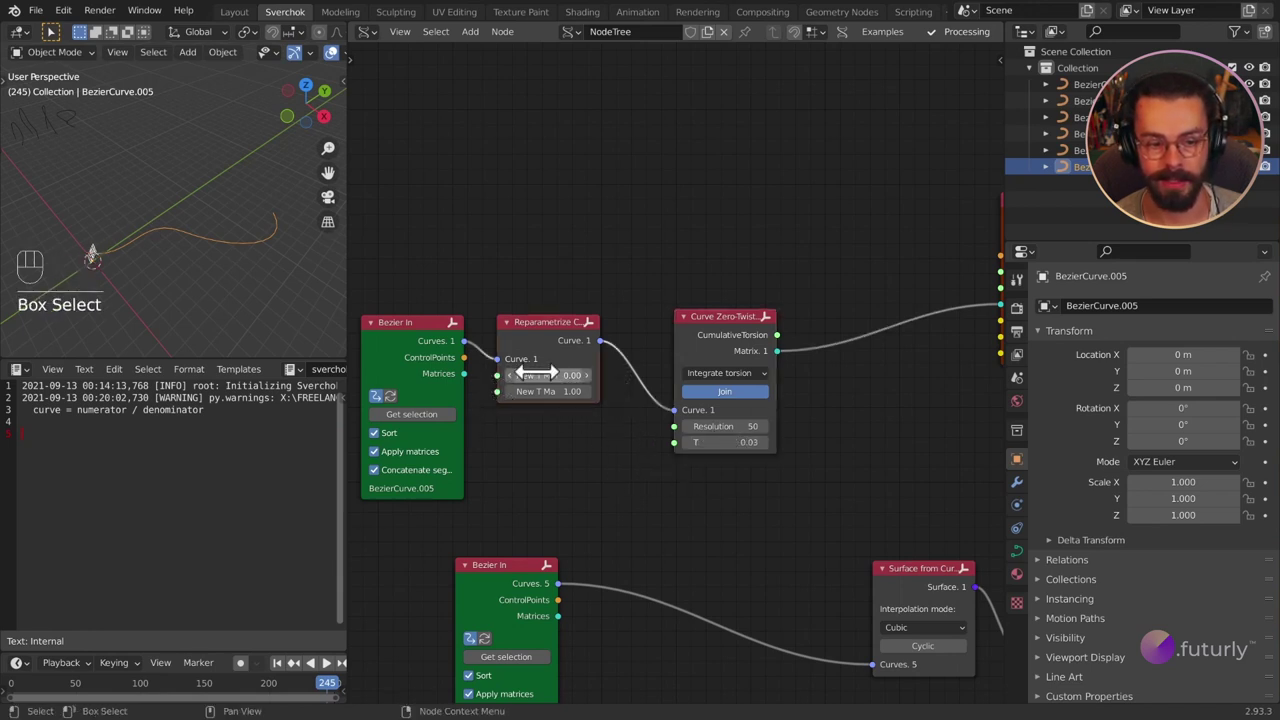
pyautogui.moveTo(618, 488); pyautogui.dragTo(428, 319)
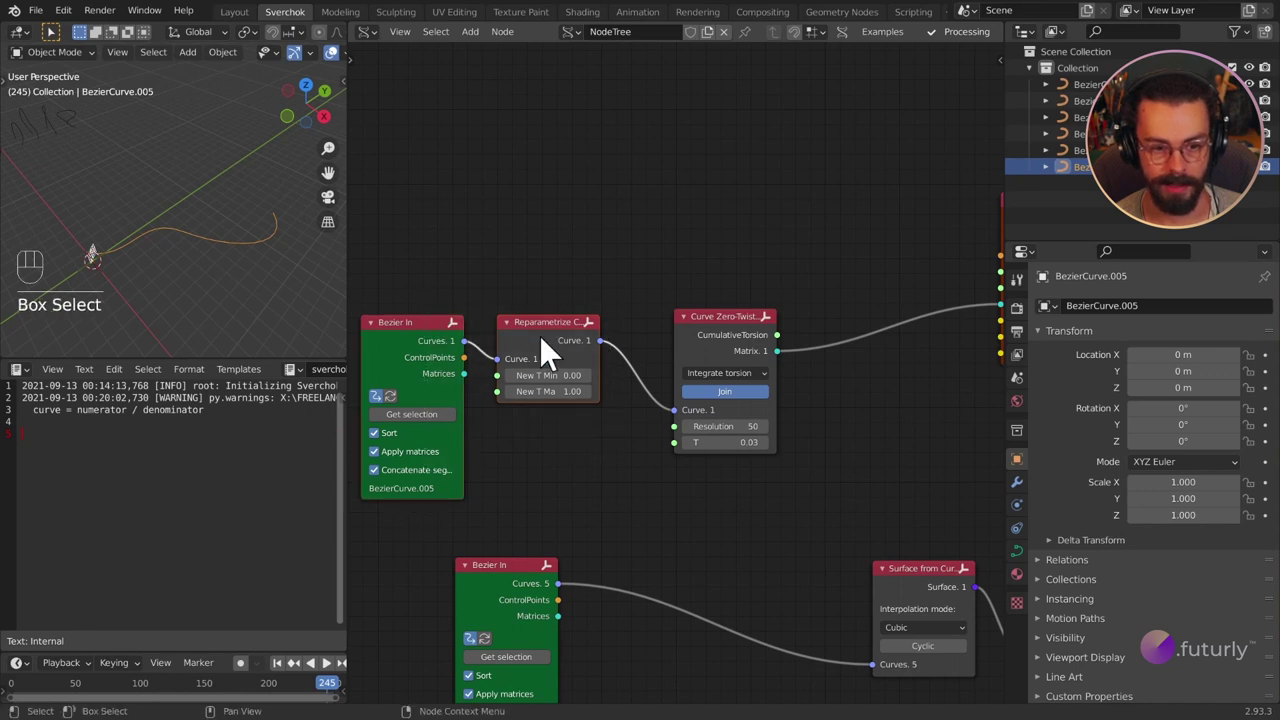
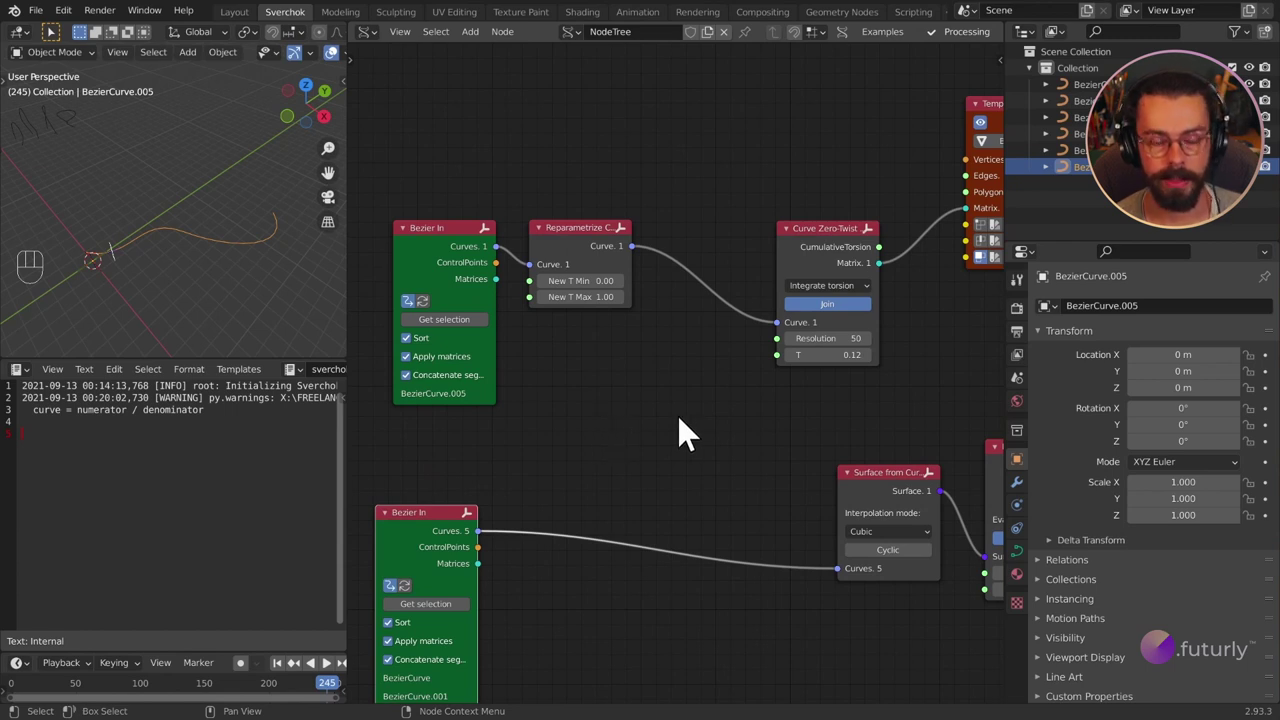
# Add a float Number Range node in Count mode and connect its Range to T.
pyautogui.press('shift+a')
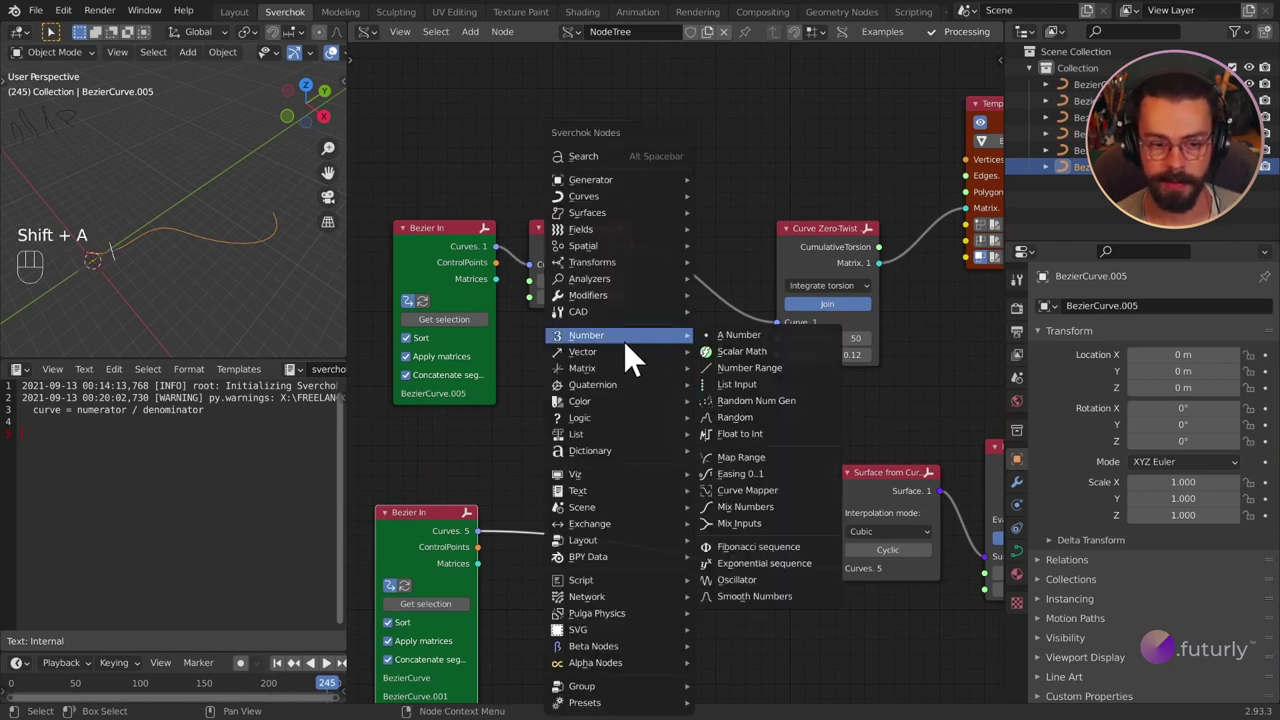
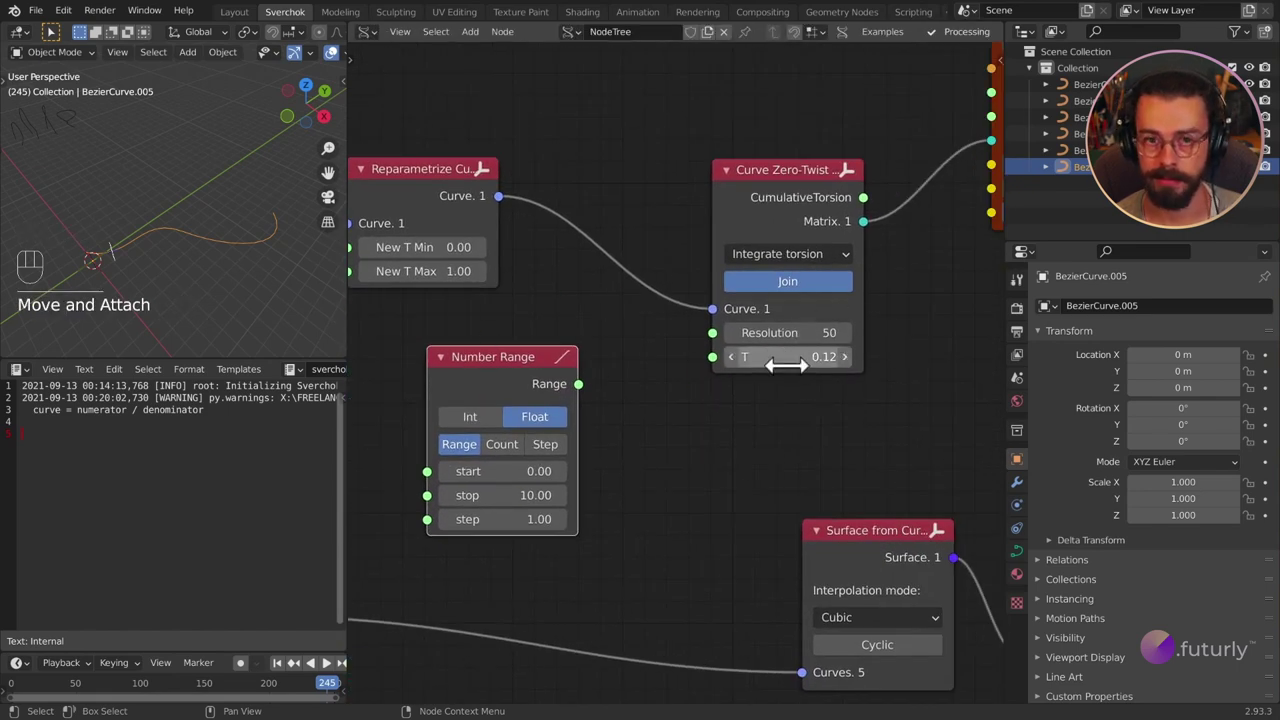
pyautogui.click(727, 389)
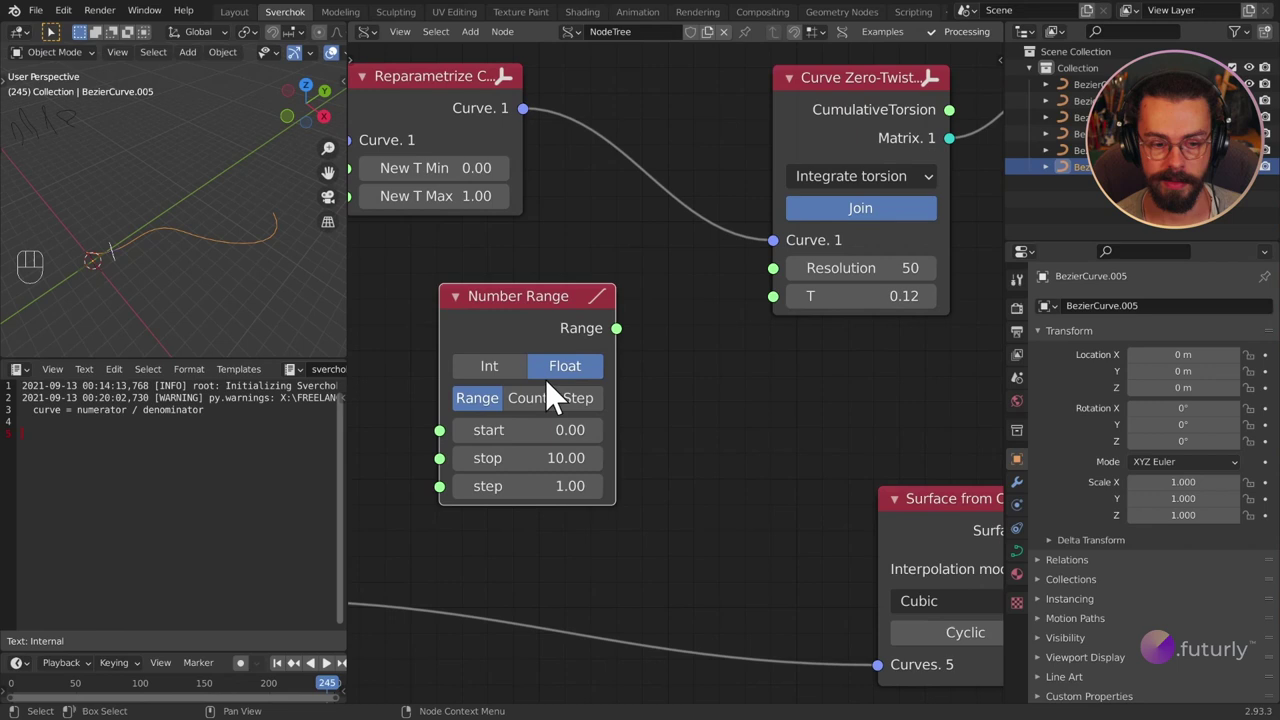
pyautogui.click(553, 416)
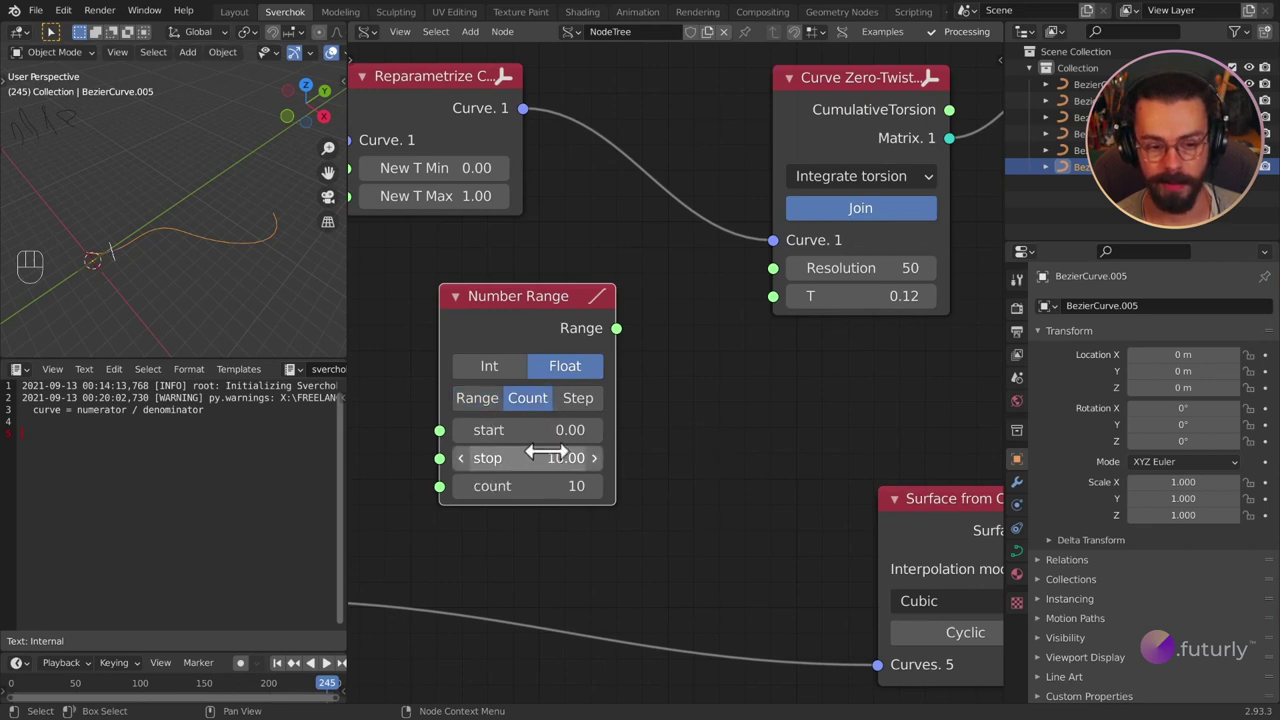
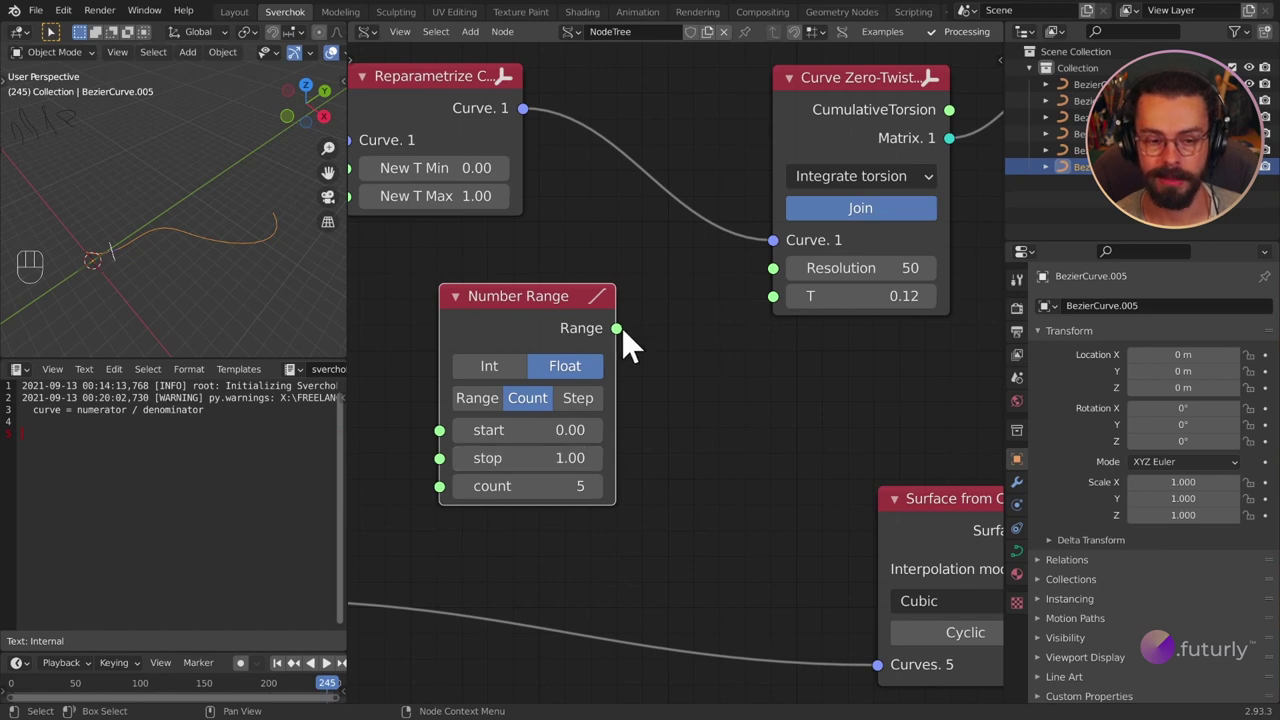
pyautogui.moveTo(629, 350); pyautogui.dragTo(787, 317)
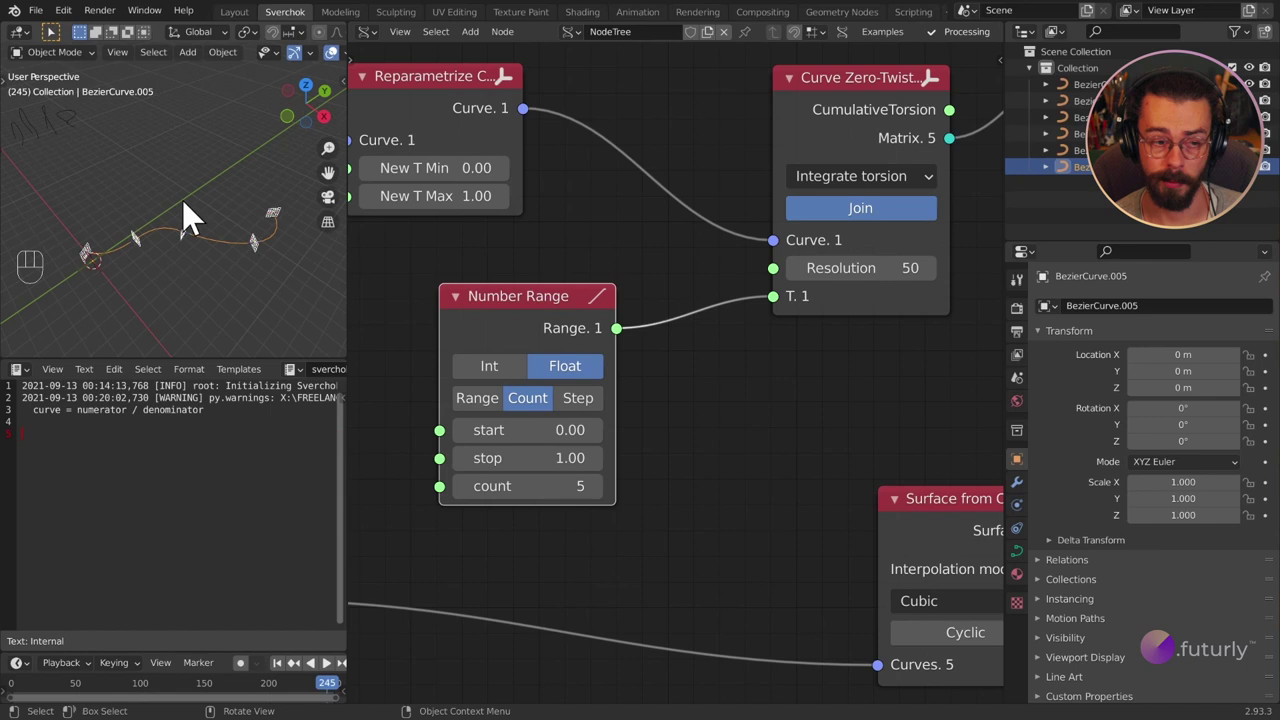
# Set the range to 0–1 with count 5, producing five frame matrices.
pyautogui.moveTo(225, 229); pyautogui.dragTo(121, 183)
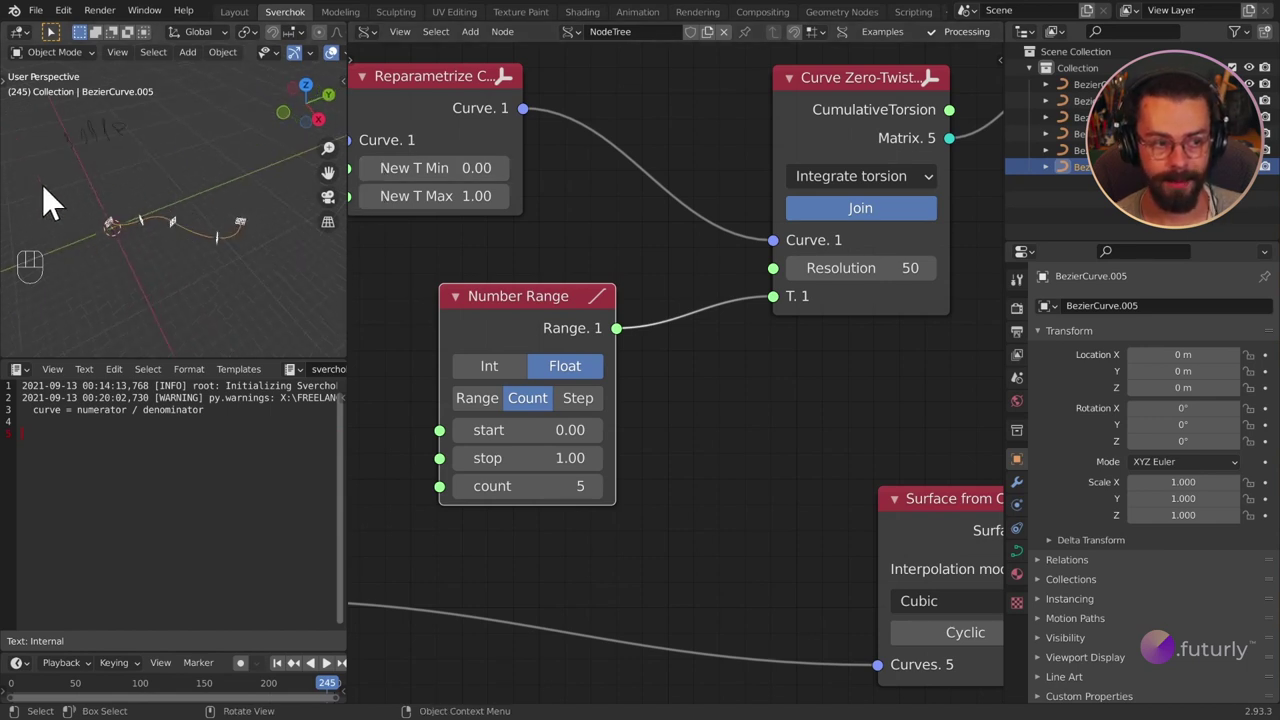
pyautogui.click(255, 281)
pyautogui.click(100, 202)
pyautogui.click(749, 432)
pyautogui.middleClick(749, 432)
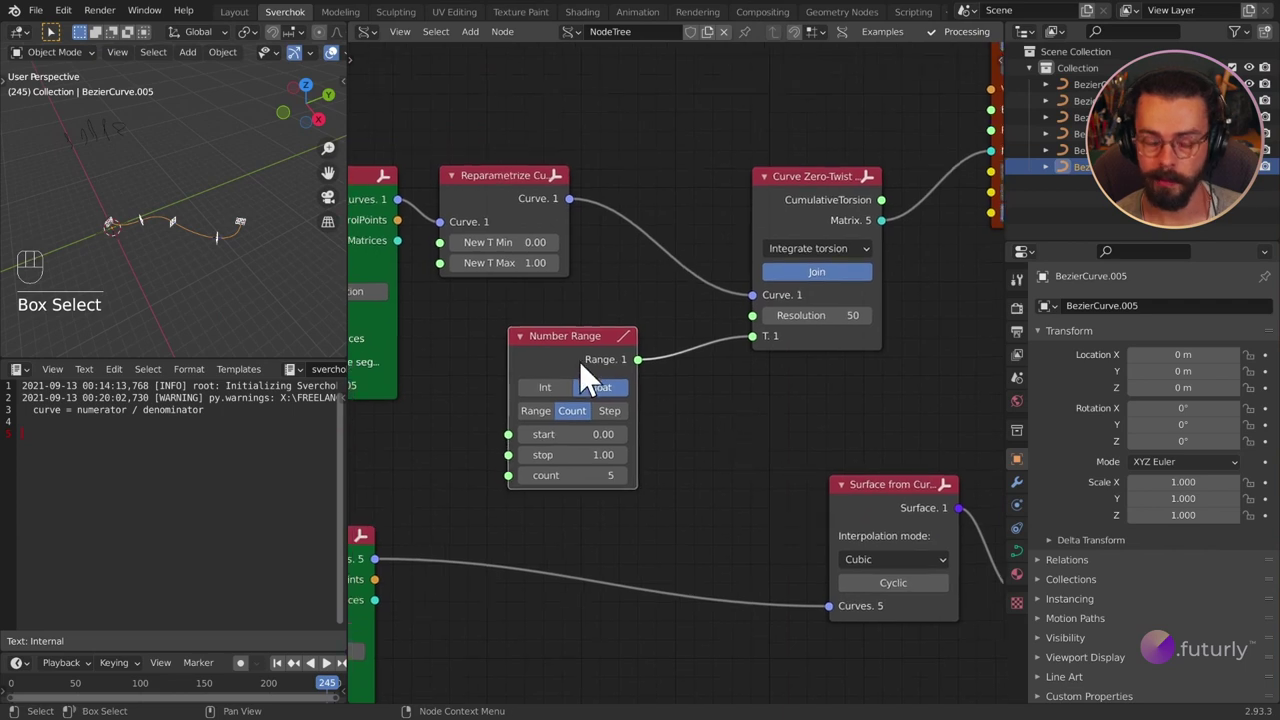
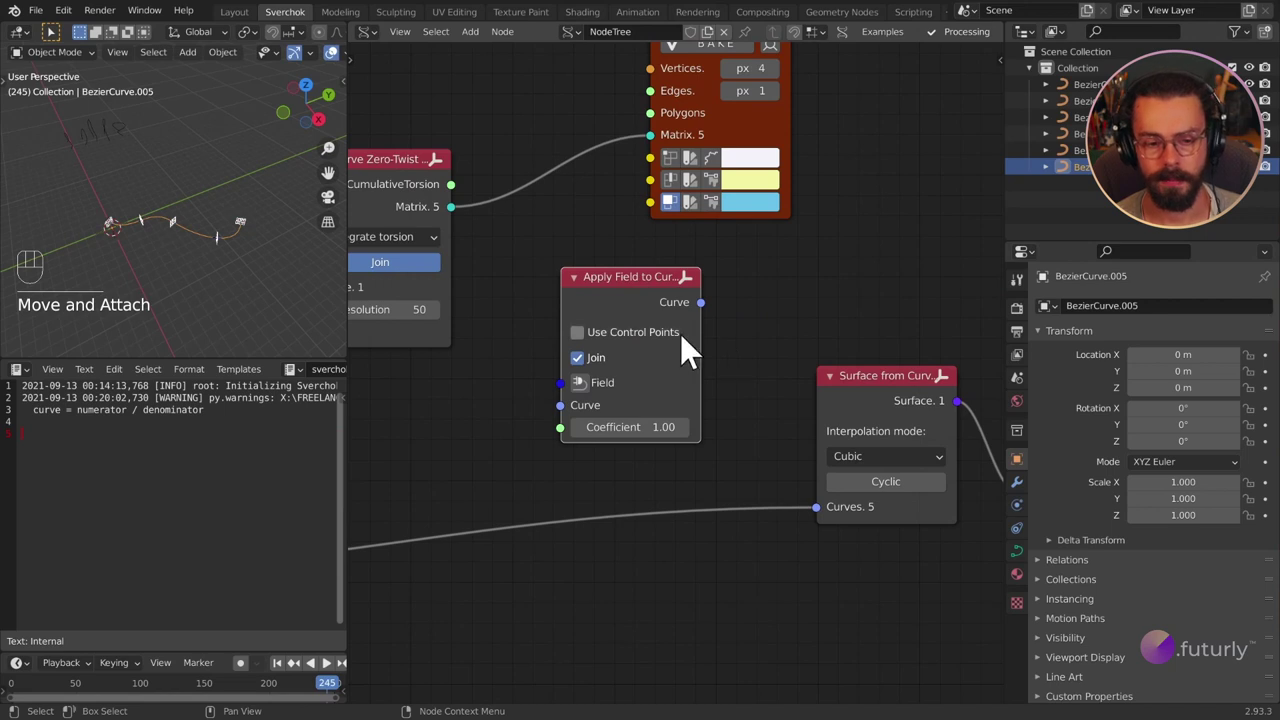
# Feed the five curves and zero-twist matrices through Apply Field to Curve into Surface from Curves.
pyautogui.moveTo(578, 410); pyautogui.dragTo(480, 428)
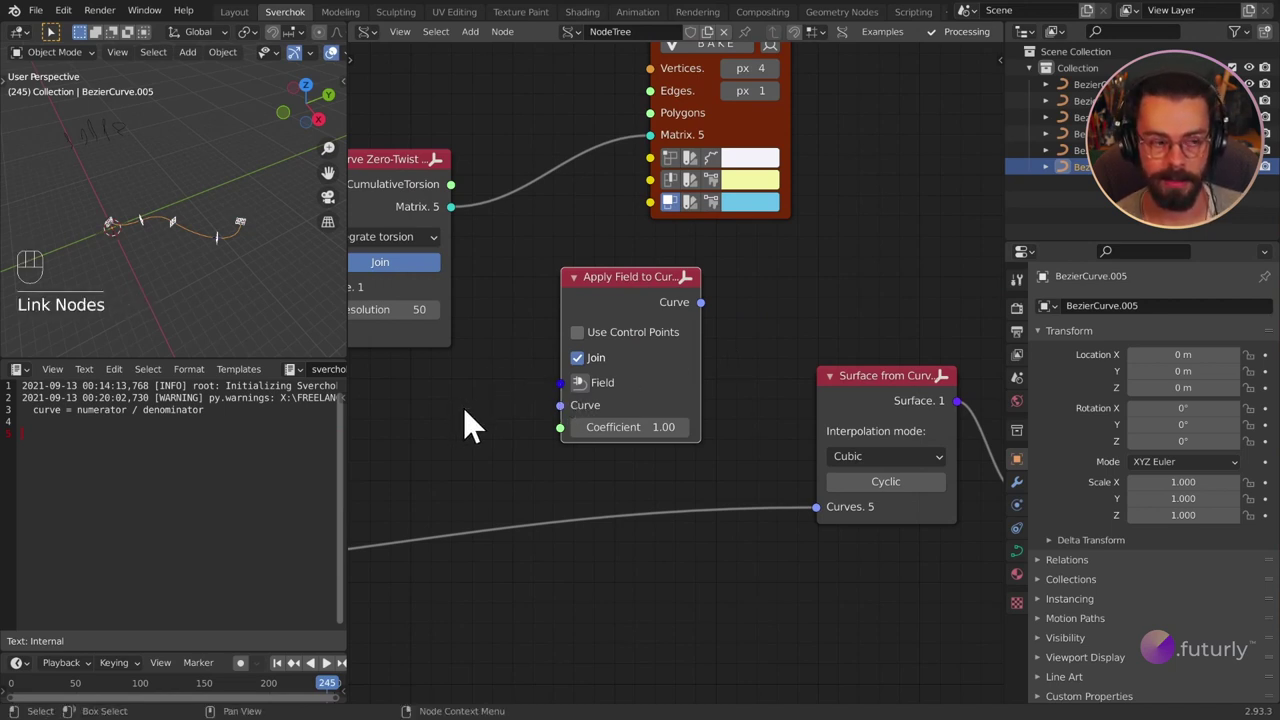
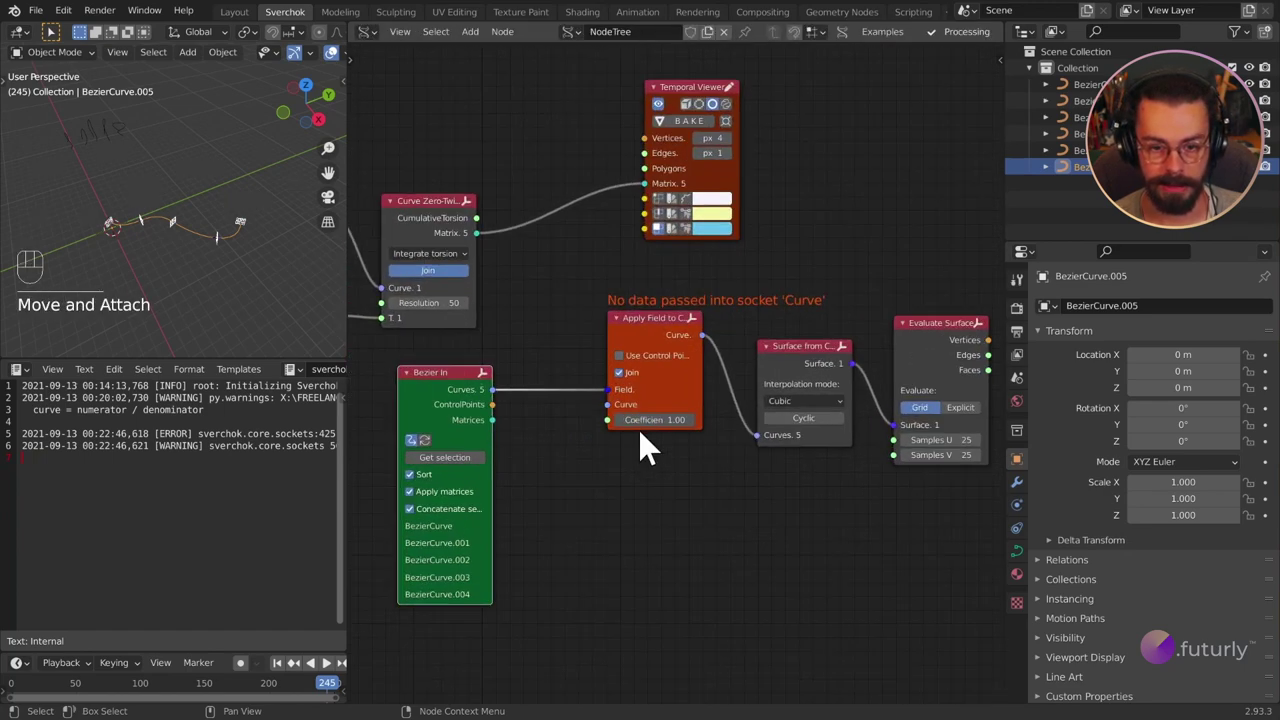
pyautogui.middleClick(739, 452)
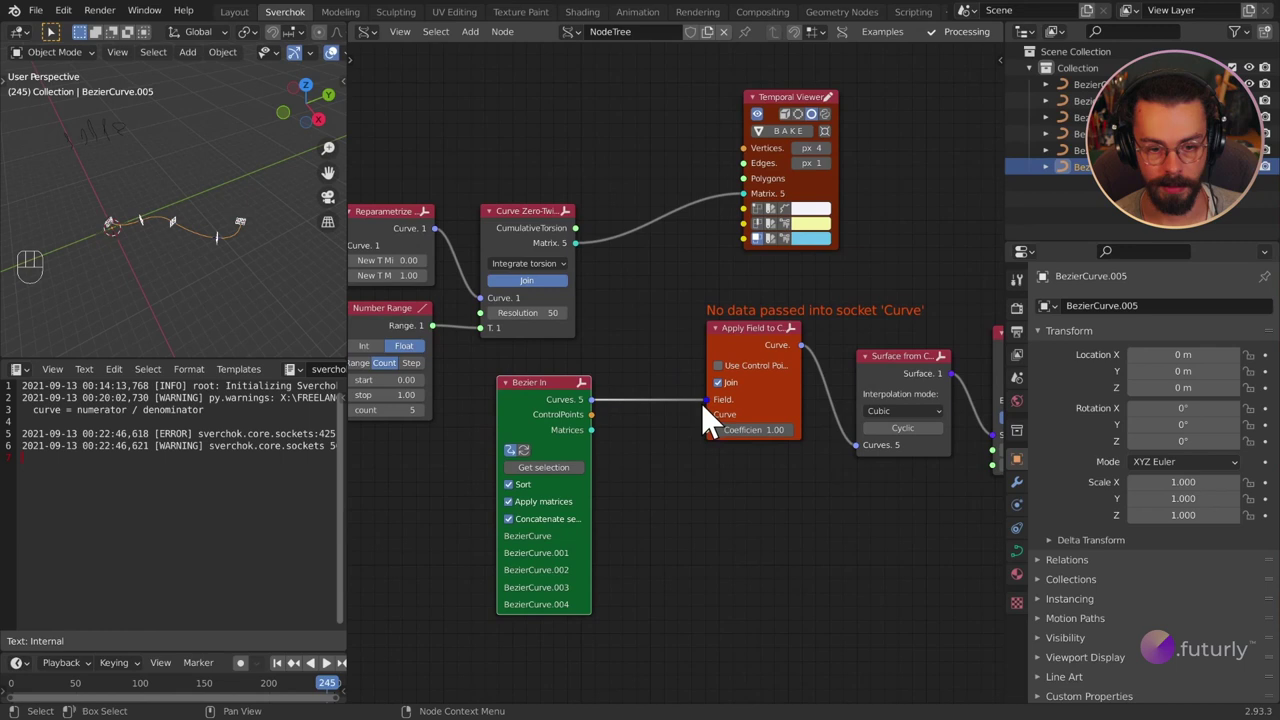
pyautogui.moveTo(717, 416); pyautogui.dragTo(717, 429)
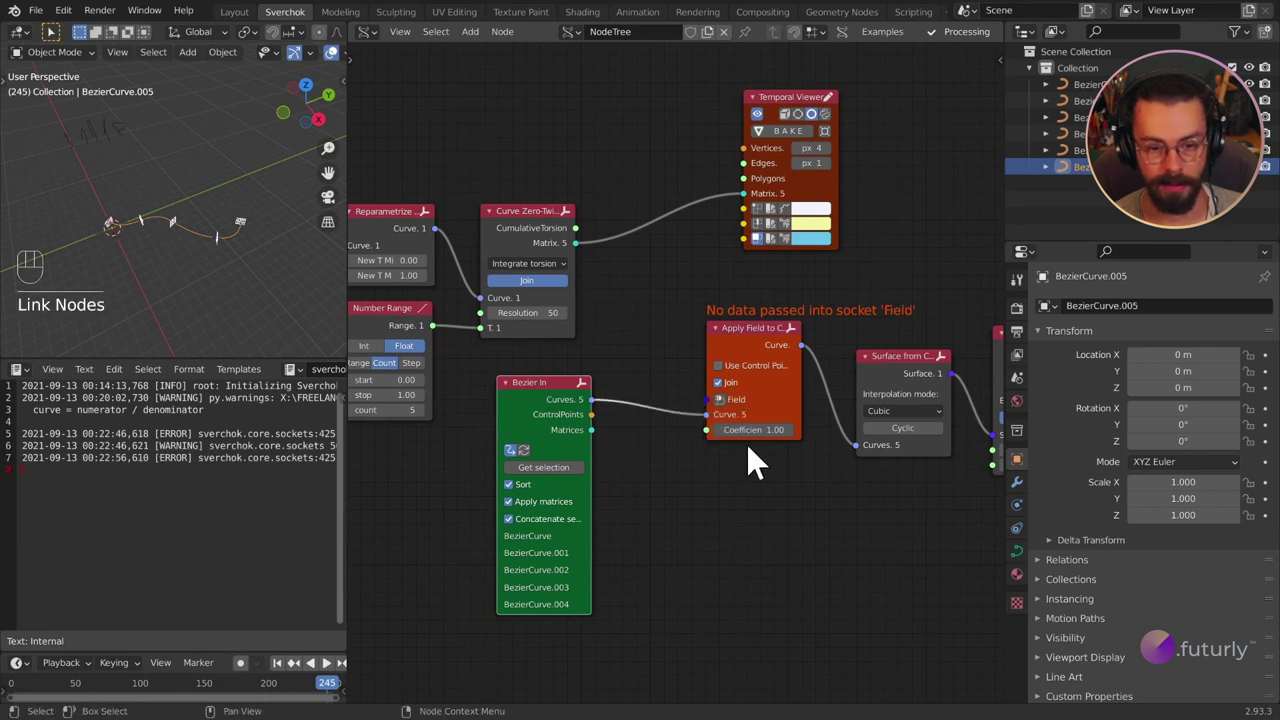
pyautogui.middleClick(673, 444)
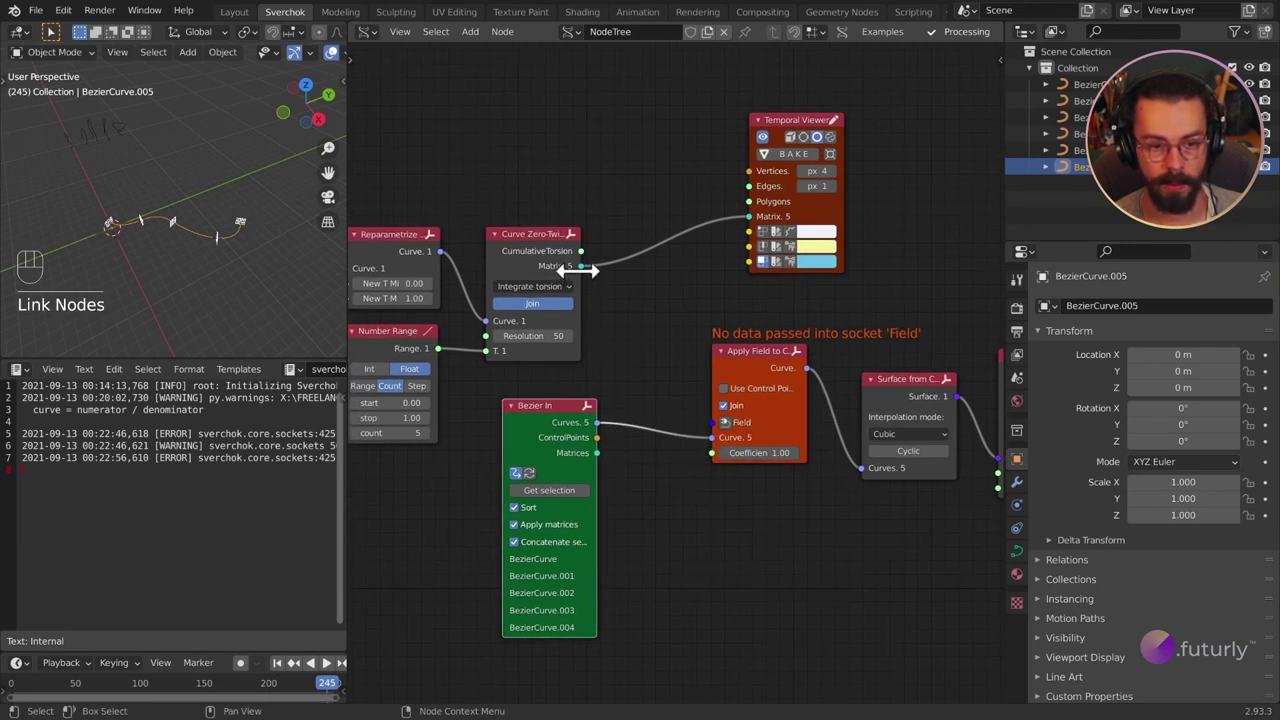
pyautogui.moveTo(588, 285); pyautogui.dragTo(714, 441)
pyautogui.middleClick(762, 520)
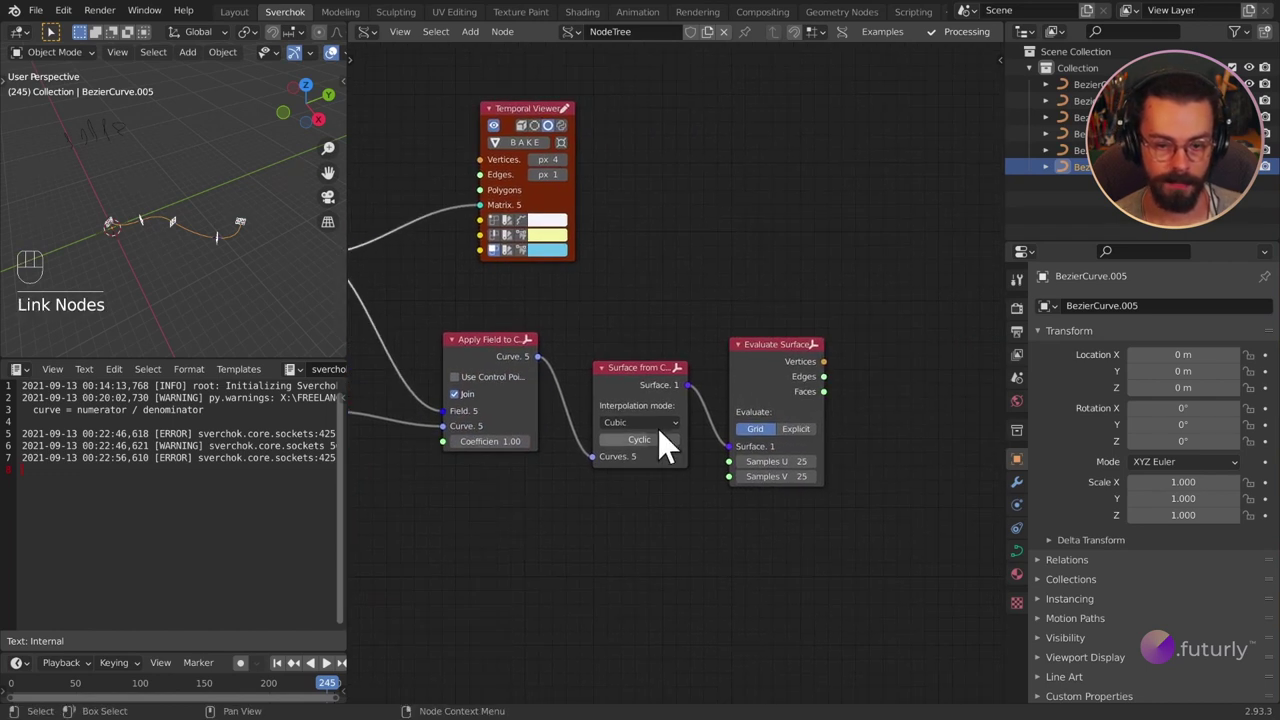
# Link Evaluate Surface vertices, edges and faces to the Temporal Viewer's Vertices, Edges and Polygons.
pyautogui.click(782, 373)
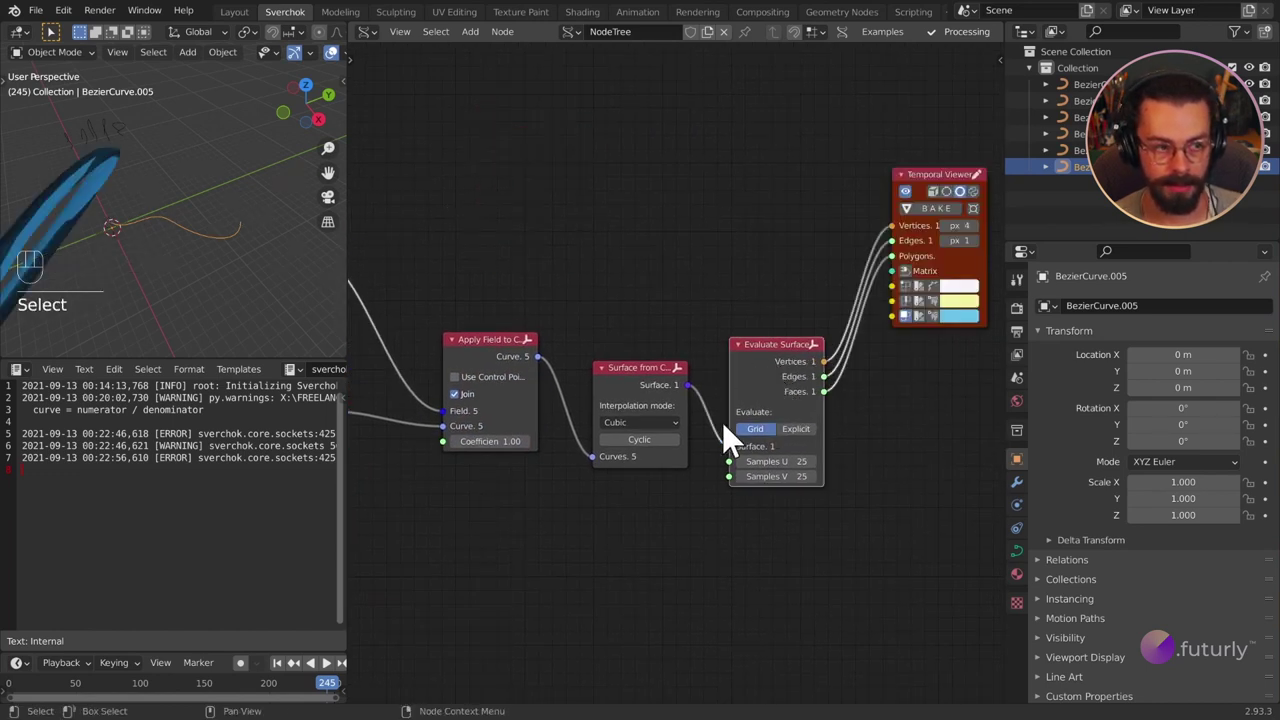
pyautogui.click(175, 220)
pyautogui.moveTo(156, 224); pyautogui.dragTo(265, 208)
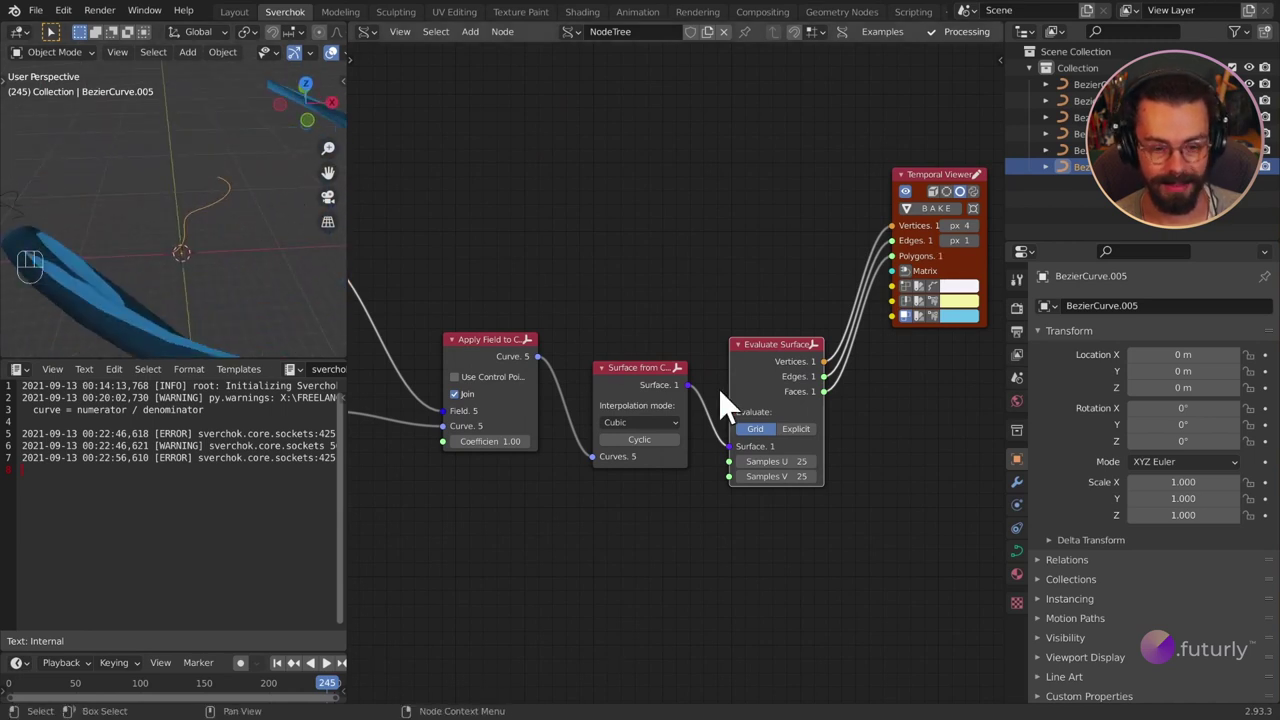
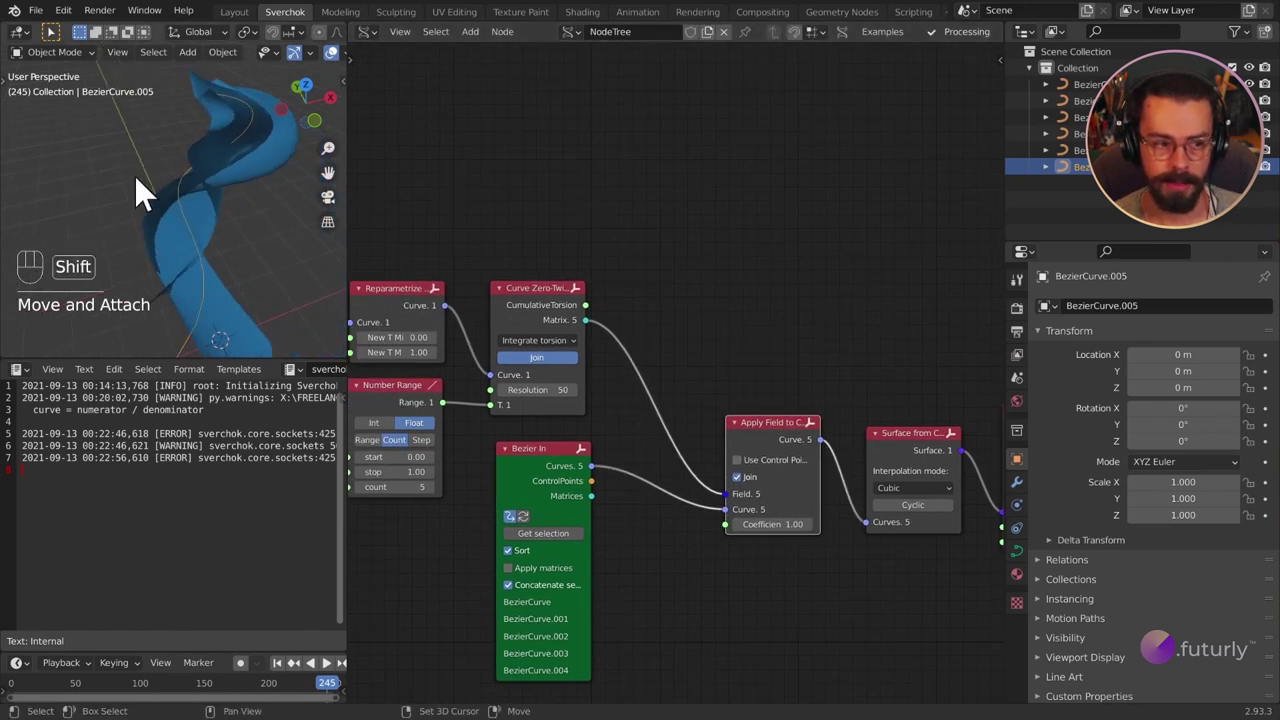
# Set Curve Zero-Twist to Track normal mode and clear the viewer's surface vertex, edge and face links.
pyautogui.moveTo(189, 223); pyautogui.dragTo(146, 194)
pyautogui.moveTo(146, 194); pyautogui.dragTo(79, 152)
pyautogui.moveTo(144, 212); pyautogui.dragTo(652, 384)
pyautogui.moveTo(652, 384); pyautogui.dragTo(649, 417)
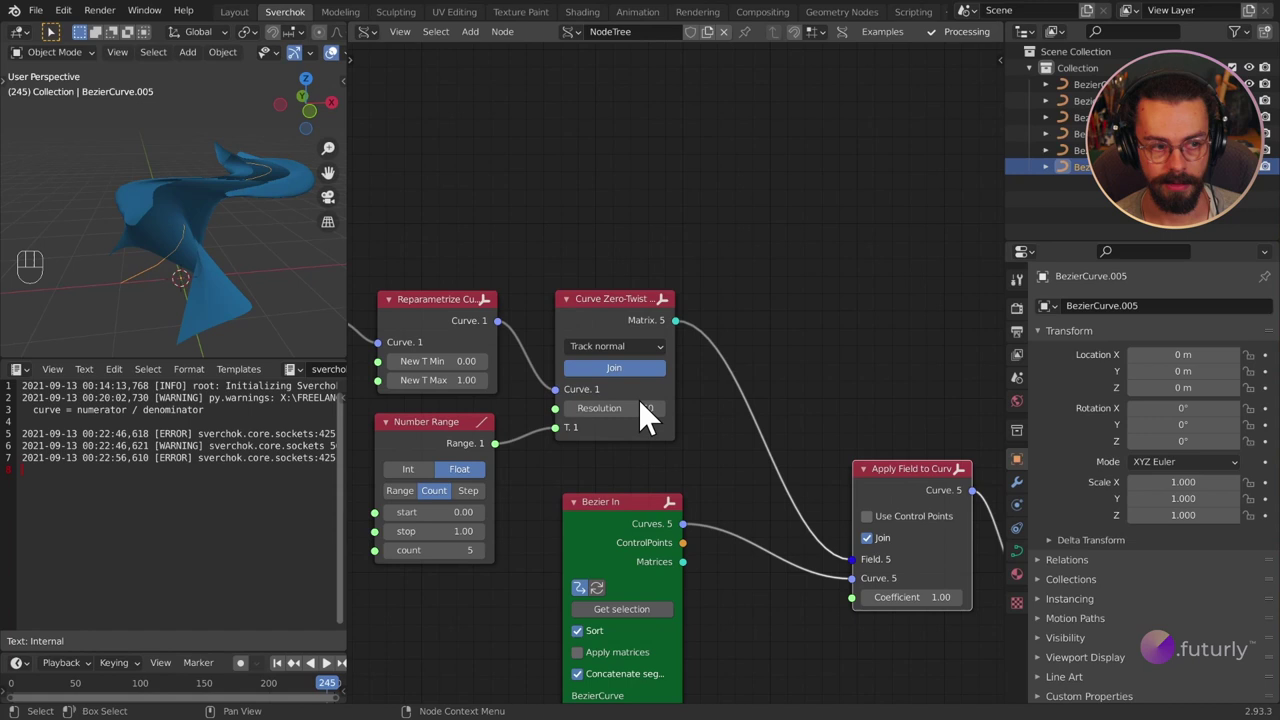
pyautogui.middleClick(603, 291)
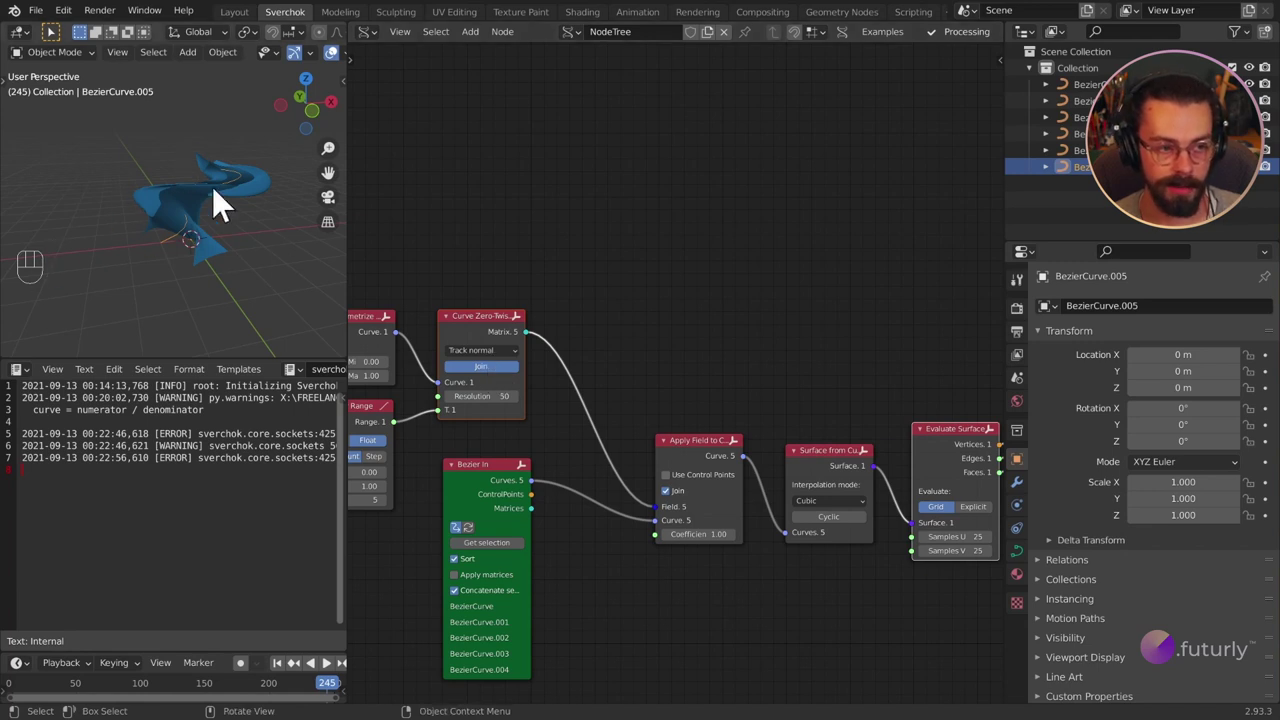
pyautogui.middleClick(117, 235)
pyautogui.middleClick(153, 220)
pyautogui.middleClick(209, 240)
pyautogui.moveTo(185, 243); pyautogui.dragTo(127, 215)
pyautogui.moveTo(183, 289); pyautogui.dragTo(257, 300)
pyautogui.moveTo(136, 259); pyautogui.dragTo(261, 260)
# Add a second Temporal Viewer and feed its Matrix input from the Zero-Twist Matrix output.
pyautogui.click(25, 165)
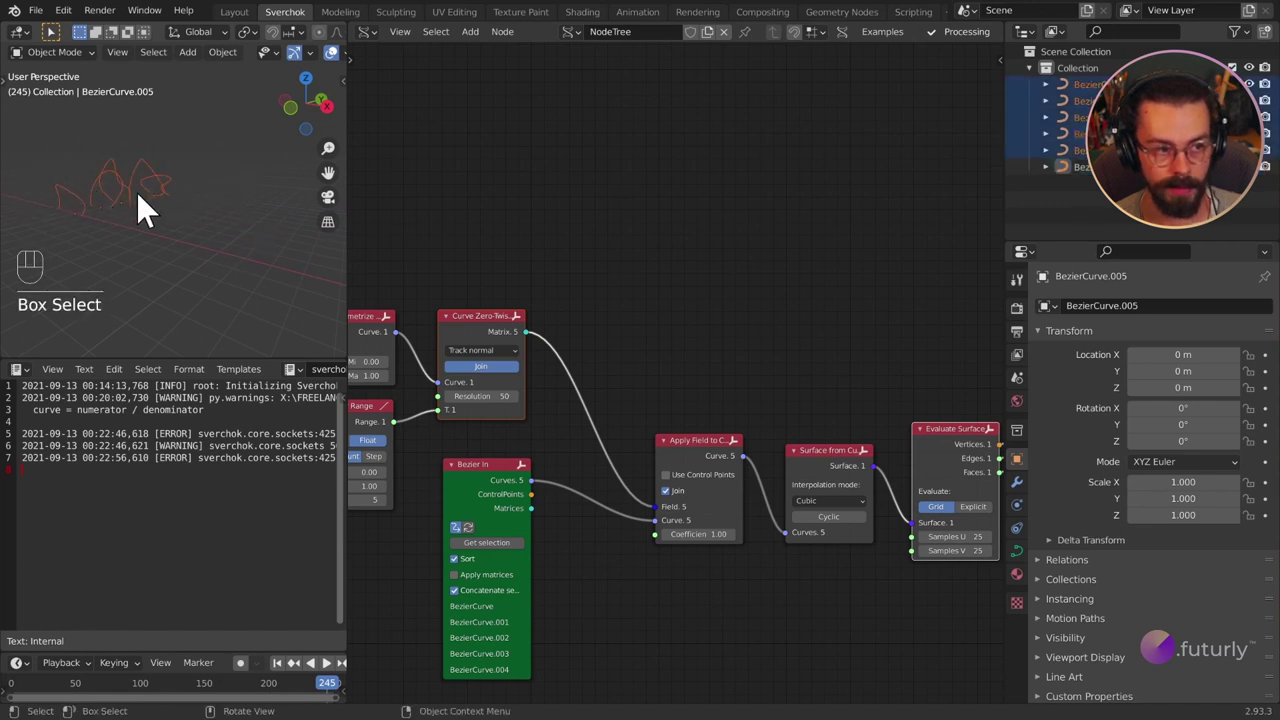
pyautogui.click(101, 231)
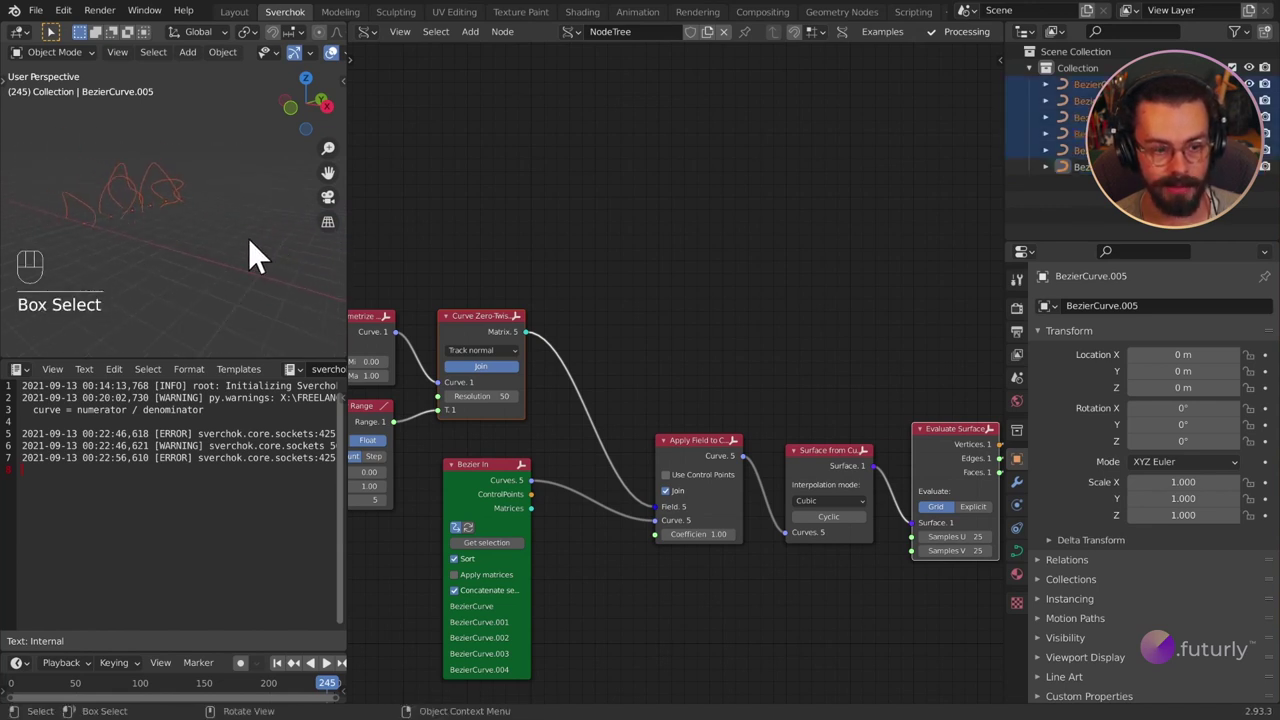
pyautogui.moveTo(269, 249); pyautogui.dragTo(174, 227)
pyautogui.click(505, 355)
pyautogui.moveTo(173, 251); pyautogui.dragTo(80, 242)
pyautogui.rightClick(687, 399)
pyautogui.moveTo(237, 256); pyautogui.dragTo(203, 228)
pyautogui.middleClick(212, 234)
pyautogui.moveTo(237, 244); pyautogui.dragTo(169, 236)
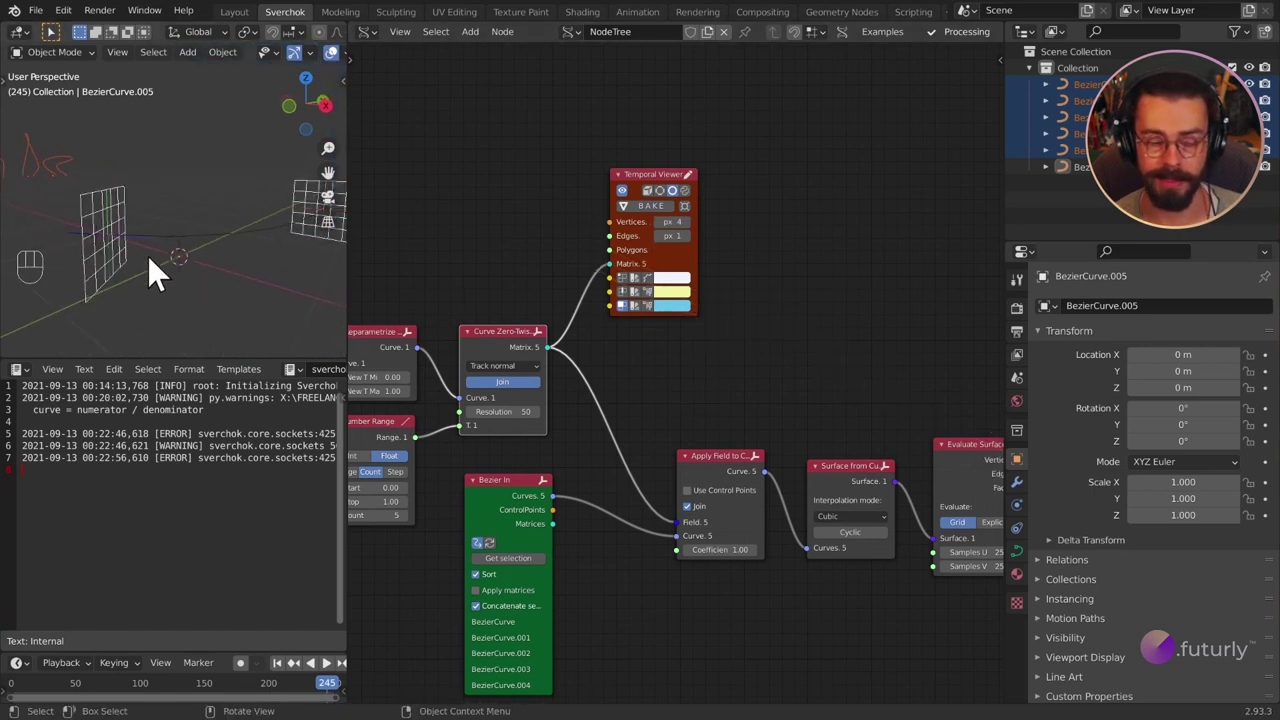
pyautogui.moveTo(144, 271); pyautogui.dragTo(152, 278)
pyautogui.middleClick(158, 279)
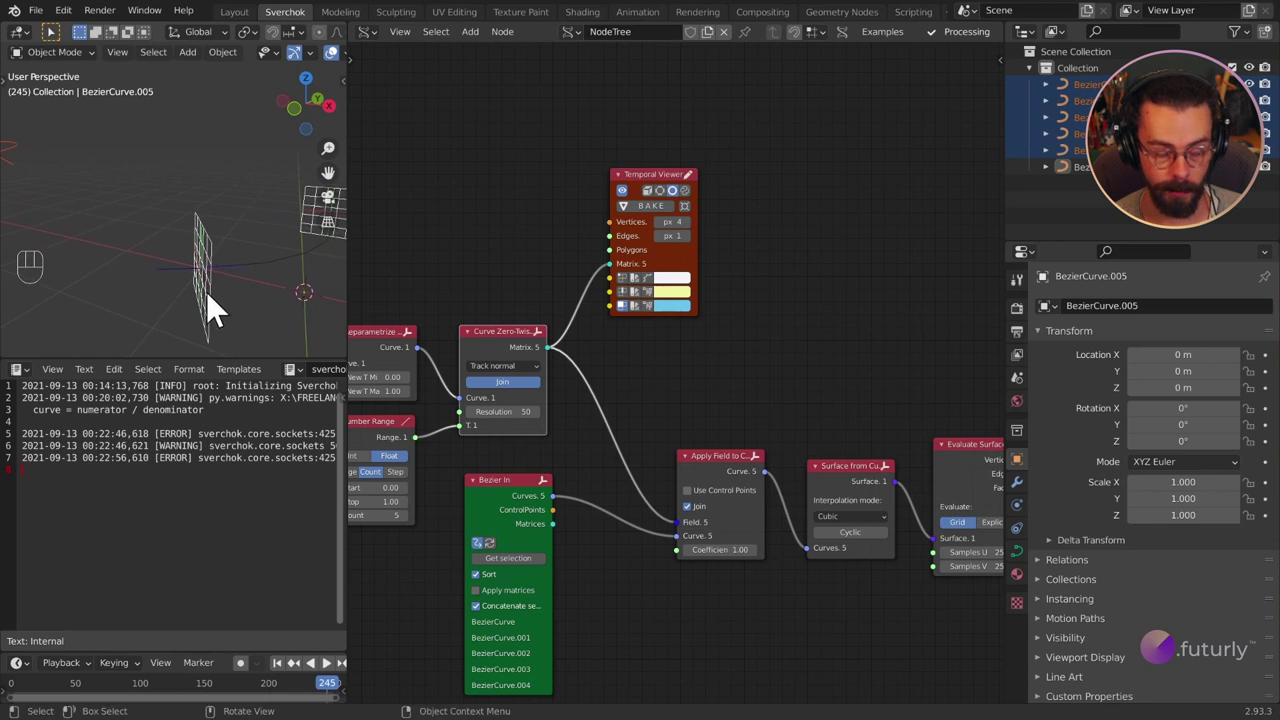
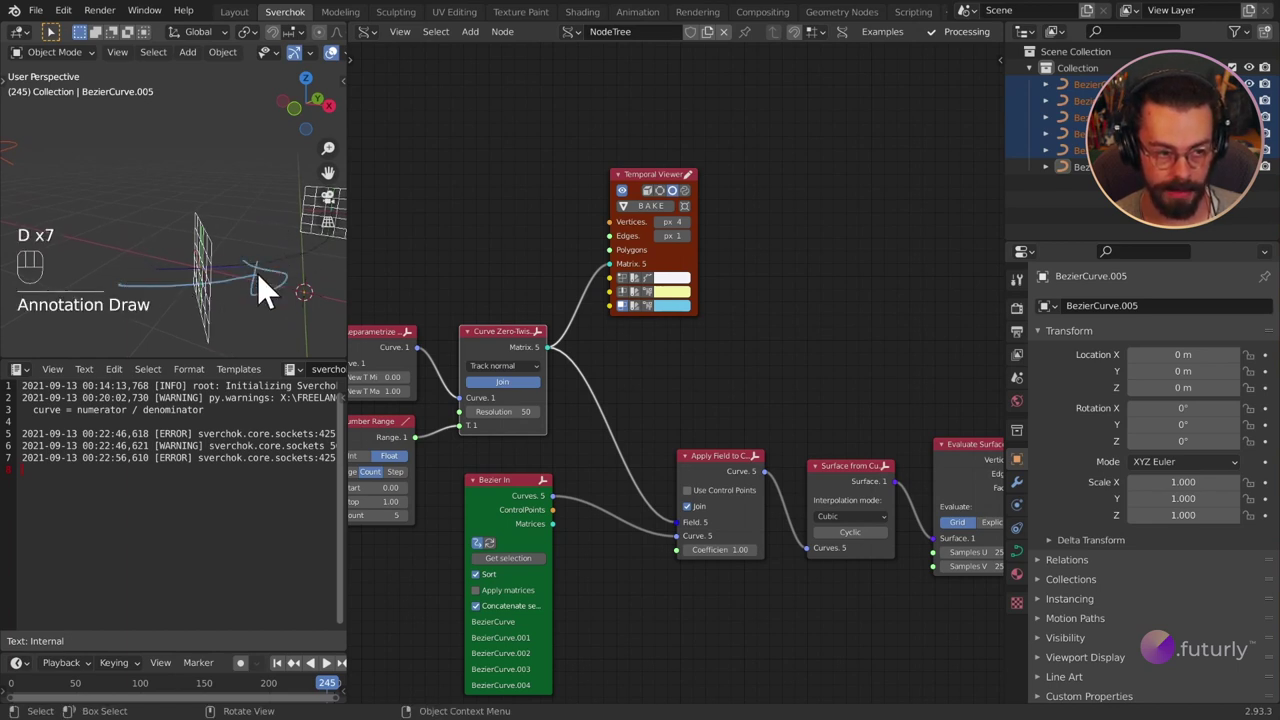
pyautogui.middleClick(255, 304)
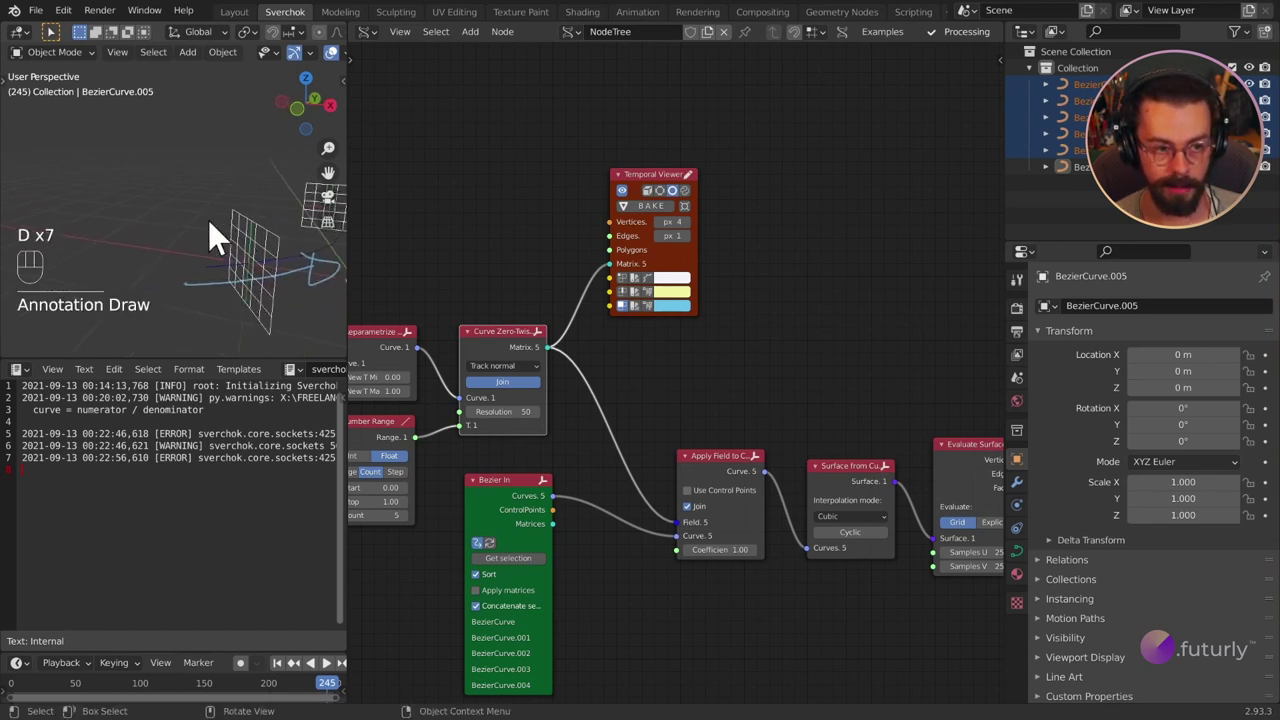
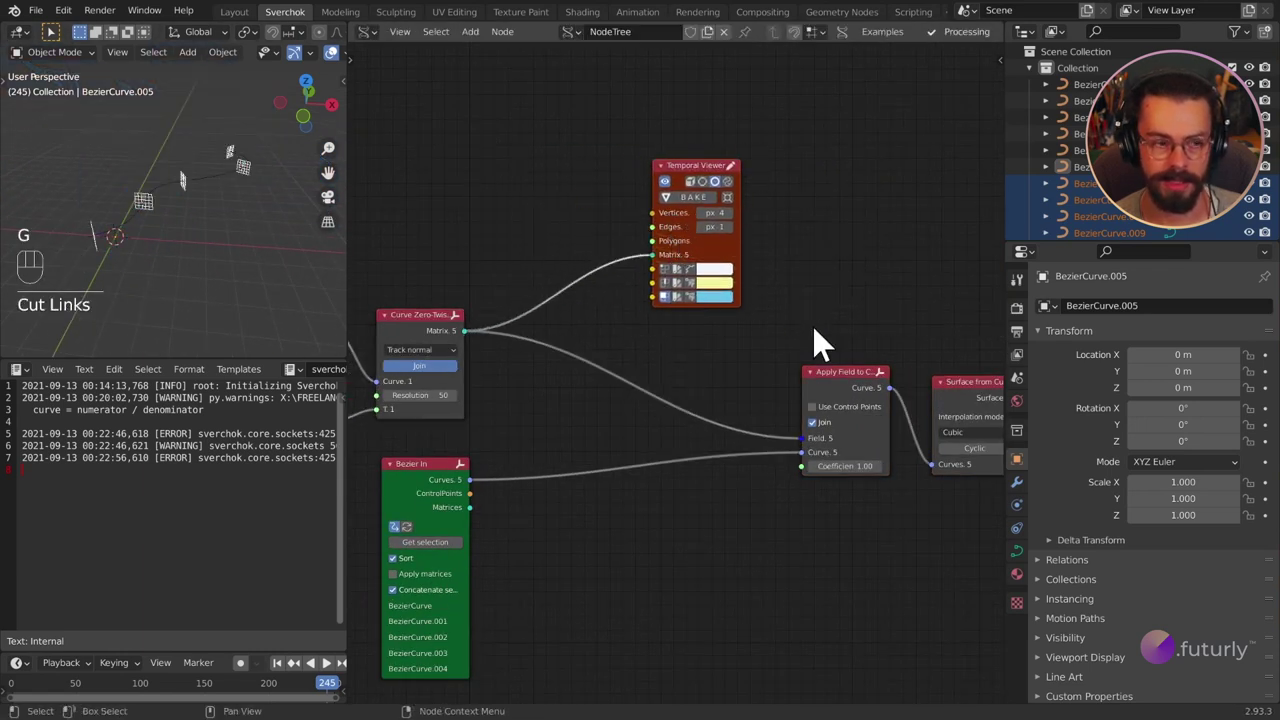
# Insert a Matrix Multiply node on the viewer's matrix link and add a Matrix In node.
pyautogui.click(623, 206)
pyautogui.press('g')
pyautogui.press('shift+a')
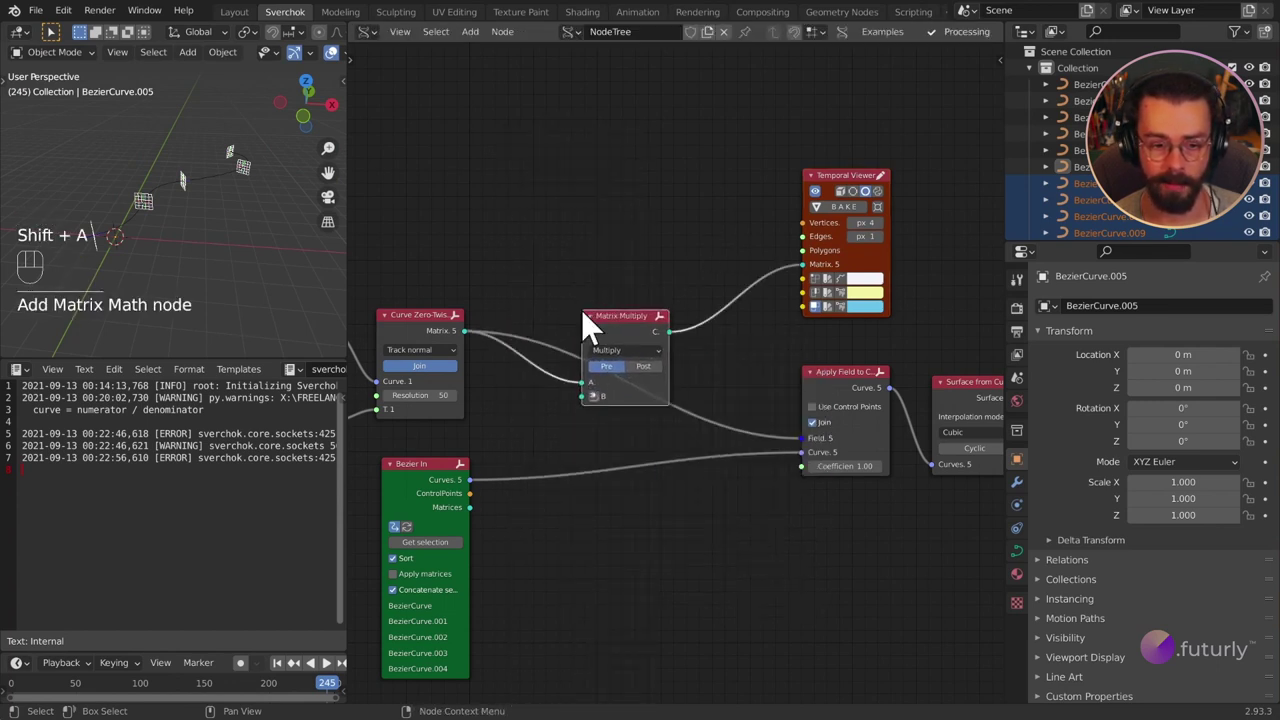
pyautogui.click(638, 341)
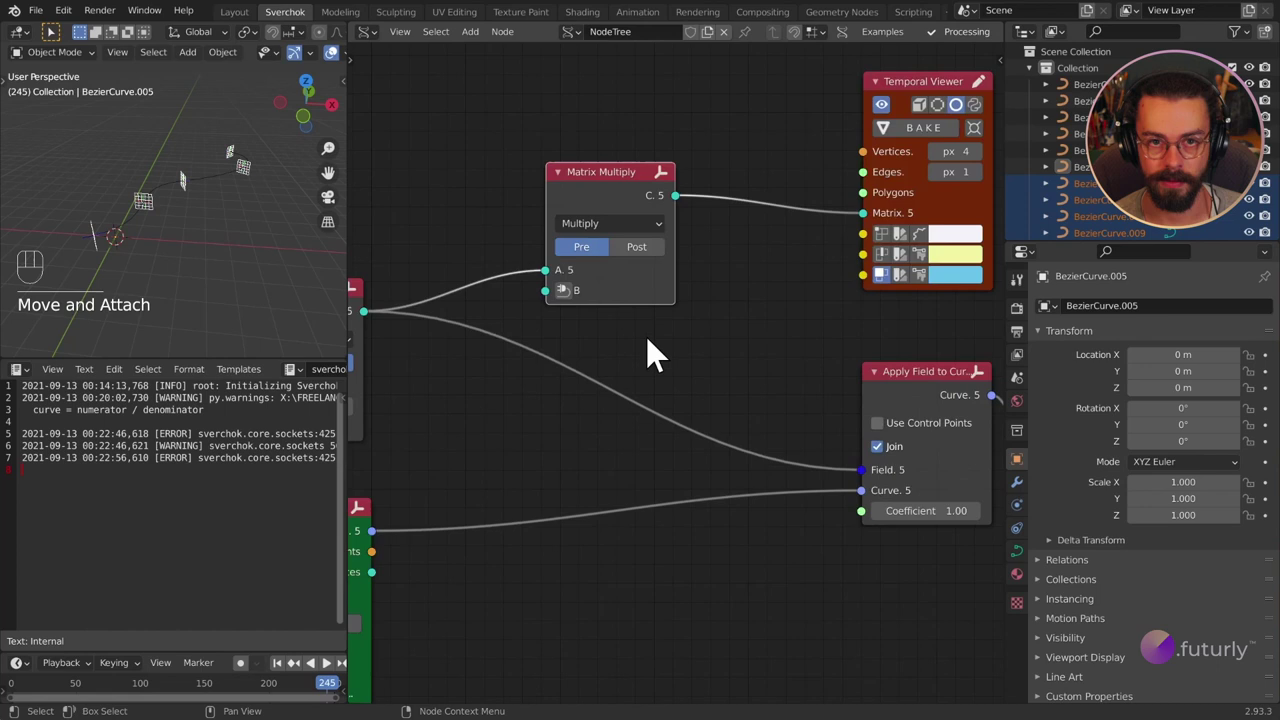
pyautogui.click(569, 308)
pyautogui.press('g')
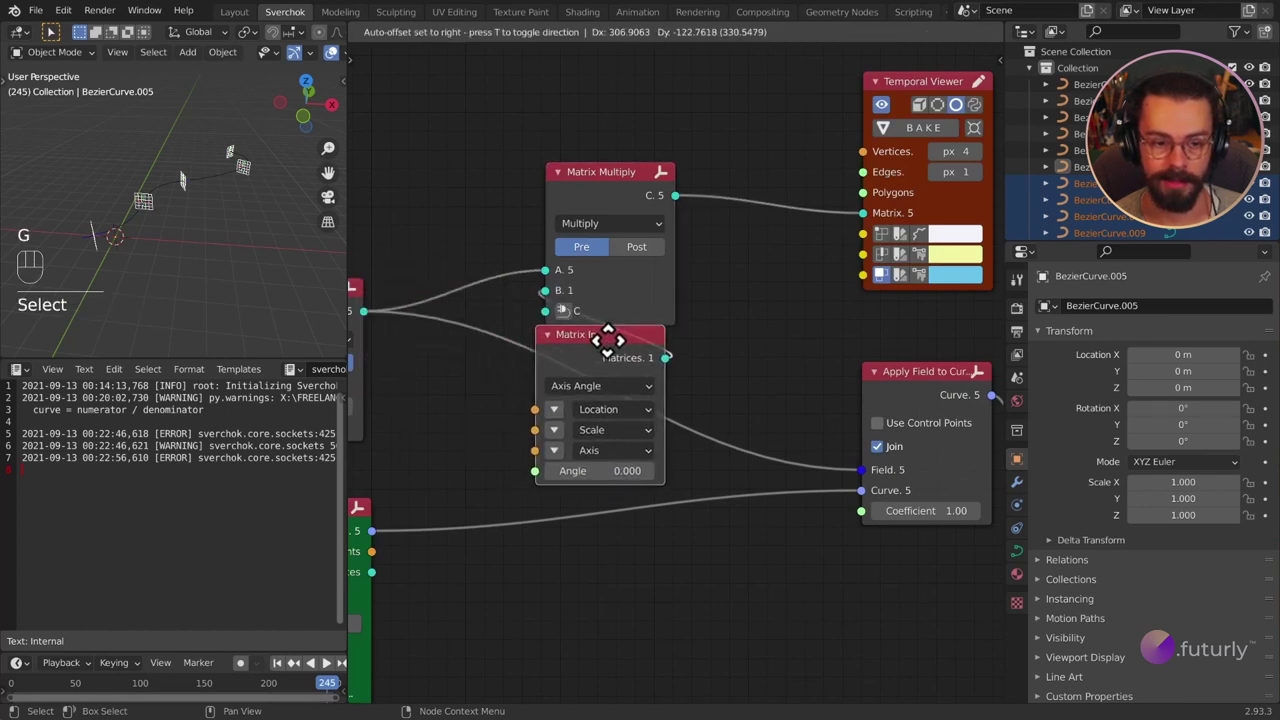
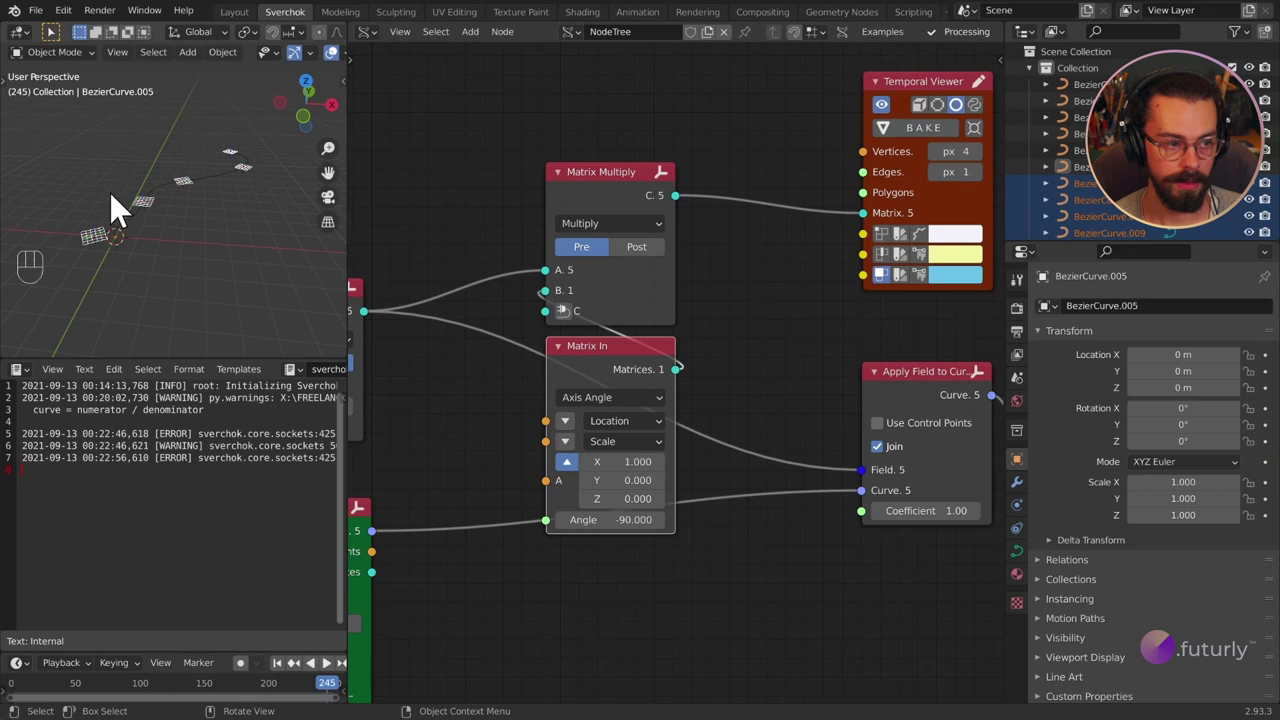
# Set Matrix In to Axis Angle, axis X, angle -90, and multiply it with the zero-twist frames.
pyautogui.moveTo(116, 258); pyautogui.dragTo(169, 215)
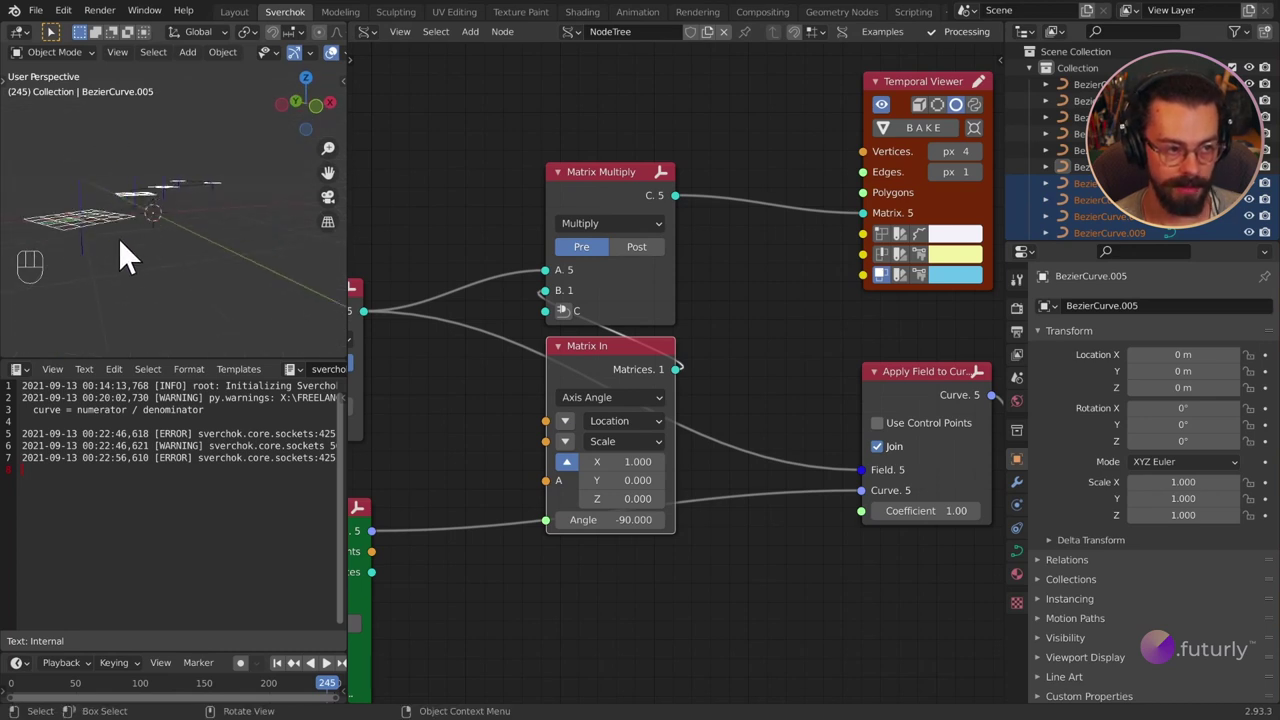
pyautogui.middleClick(200, 253)
pyautogui.moveTo(697, 233); pyautogui.dragTo(850, 455)
pyautogui.click(622, 377)
pyautogui.moveTo(133, 225); pyautogui.dragTo(35, 257)
pyautogui.moveTo(155, 256); pyautogui.dragTo(244, 242)
# Re-feed the viewer with the surface's vertices, edges and faces and maximise the 3D view.
pyautogui.middleClick(214, 253)
pyautogui.moveTo(244, 266); pyautogui.dragTo(240, 234)
pyautogui.moveTo(259, 244); pyautogui.dragTo(96, 161)
pyautogui.moveTo(232, 258); pyautogui.dragTo(171, 230)
pyautogui.press('ctrl+space')
# Orbit around the twisted surface and step the timeline one frame forward.
pyautogui.moveTo(613, 405); pyautogui.dragTo(627, 394)
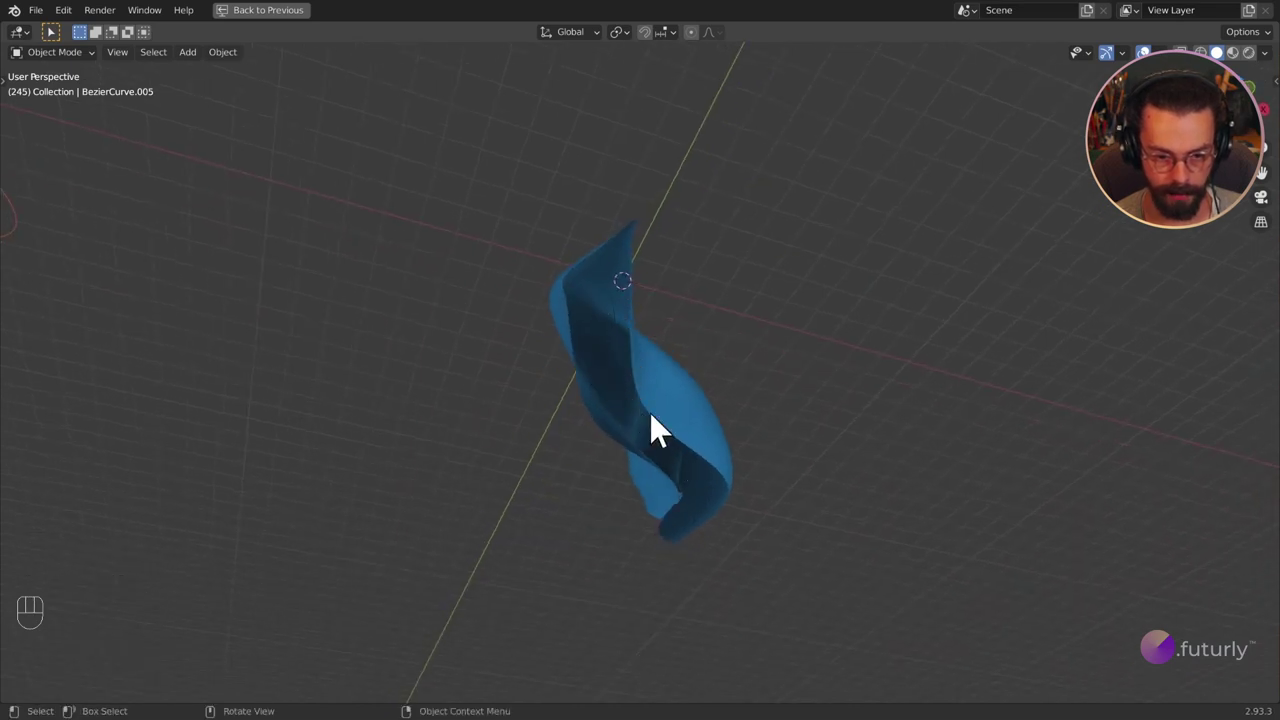
pyautogui.moveTo(638, 433); pyautogui.dragTo(581, 559)
pyautogui.moveTo(339, 355); pyautogui.dragTo(413, 382)
pyautogui.moveTo(415, 382); pyautogui.dragTo(450, 359)
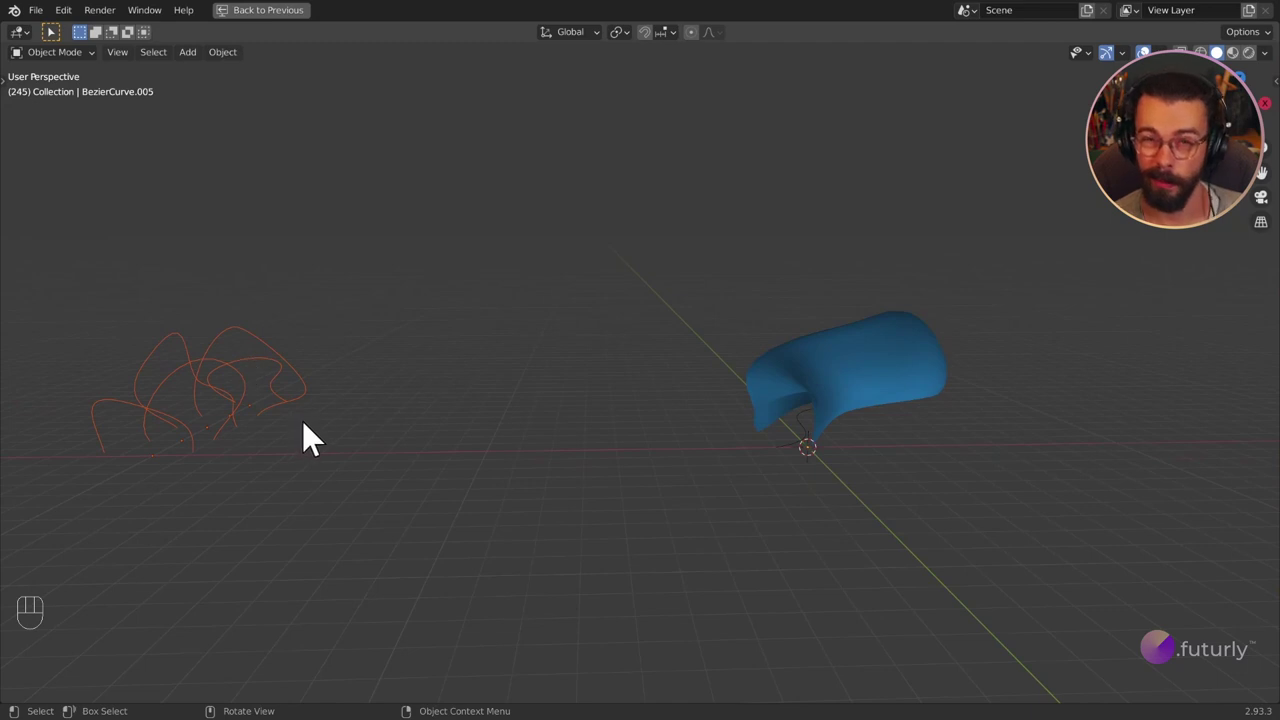
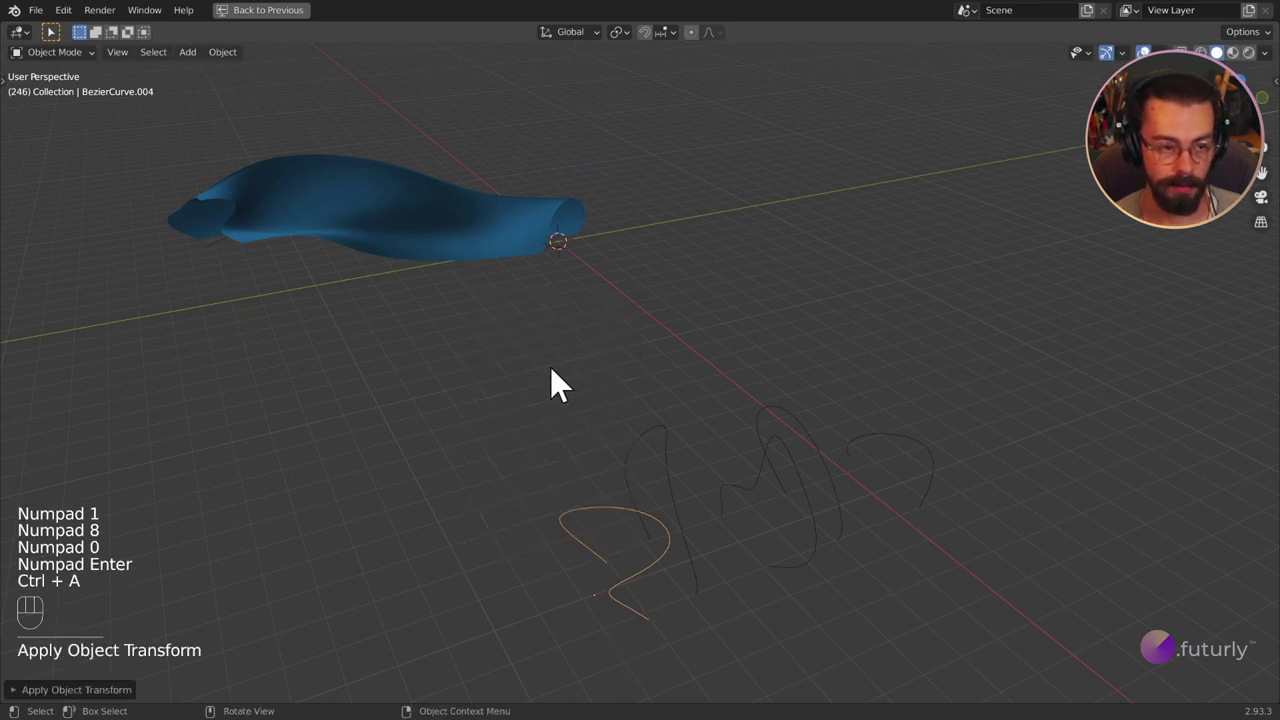
pyautogui.press('Right')
pyautogui.moveTo(193, 246); pyautogui.dragTo(335, 229)
pyautogui.moveTo(252, 309); pyautogui.dragTo(466, 218)
pyautogui.middleClick(372, 413)
pyautogui.moveTo(566, 494); pyautogui.dragTo(590, 503)
pyautogui.moveTo(793, 507); pyautogui.dragTo(734, 507)
pyautogui.middleClick(927, 433)
pyautogui.moveTo(906, 454); pyautogui.dragTo(977, 421)
# Rotate the selection 180° around Z (R Z 180) and apply the transform.
pyautogui.press('r')
pyautogui.press('z')
pyautogui.press('KP_1')
pyautogui.press('KP_8')
pyautogui.press('KP_0')
pyautogui.press('KP_Enter')
pyautogui.press('ctrl+a')
pyautogui.click(470, 413)
# Step forward to frame 248 and orbit the new smooth, wavy ribbon surface.
pyautogui.press('Right')
pyautogui.moveTo(368, 365); pyautogui.dragTo(419, 302)
pyautogui.click(735, 290)
pyautogui.moveTo(651, 303); pyautogui.dragTo(771, 387)
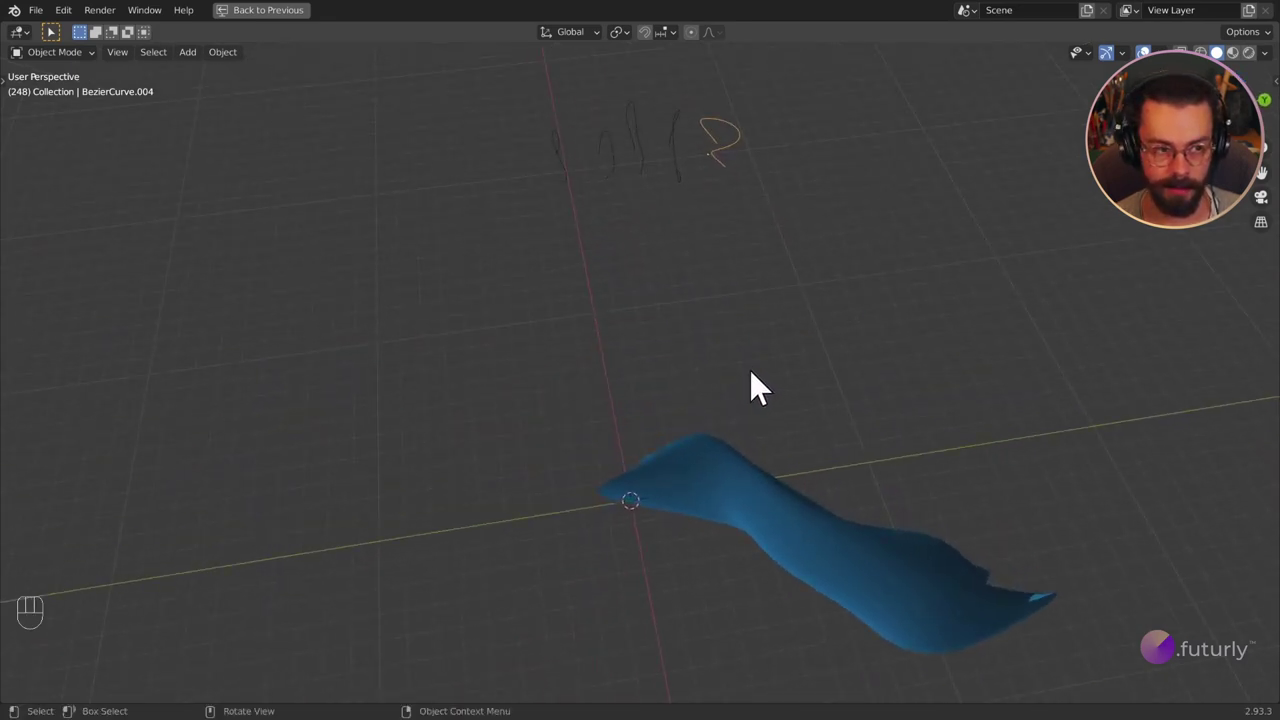
pyautogui.moveTo(804, 443); pyautogui.dragTo(688, 432)
pyautogui.moveTo(697, 428); pyautogui.dragTo(718, 337)
pyautogui.middleClick(761, 317)
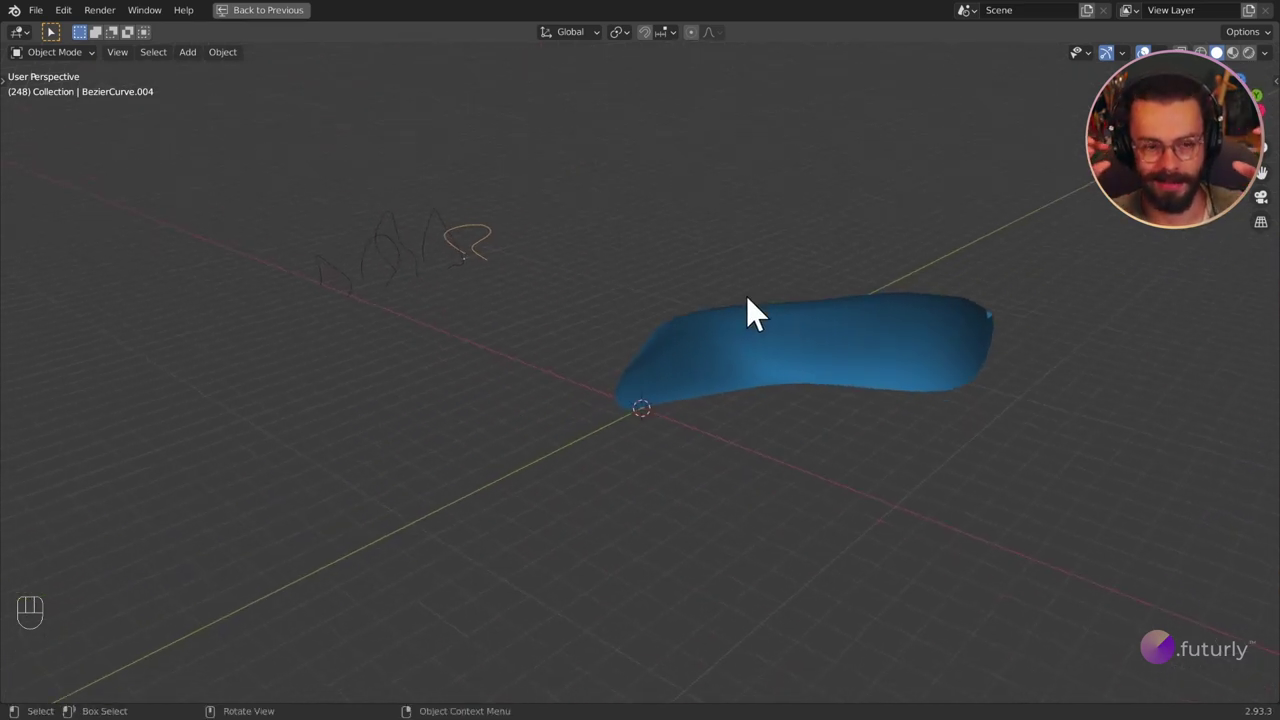
pyautogui.press('ctrl+space')
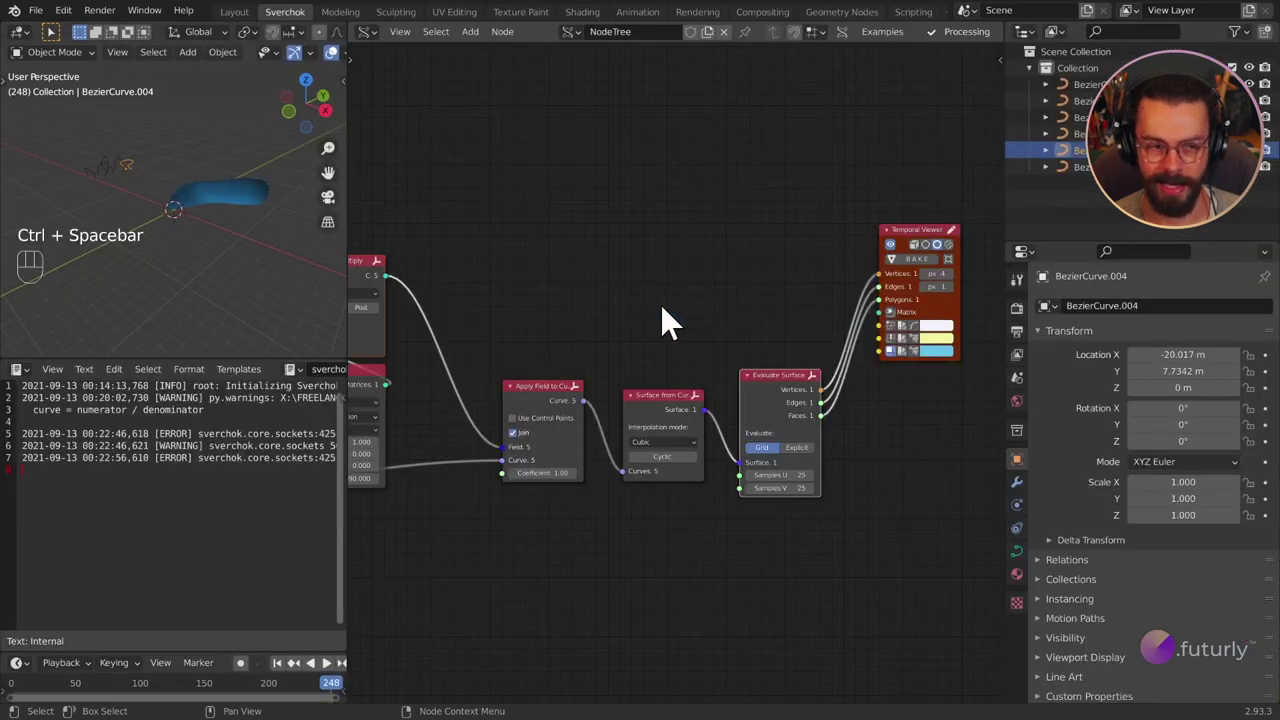
pyautogui.moveTo(652, 419); pyautogui.dragTo(785, 551)
pyautogui.press('g')
pyautogui.moveTo(692, 376); pyautogui.dragTo(615, 328)
pyautogui.press('g')
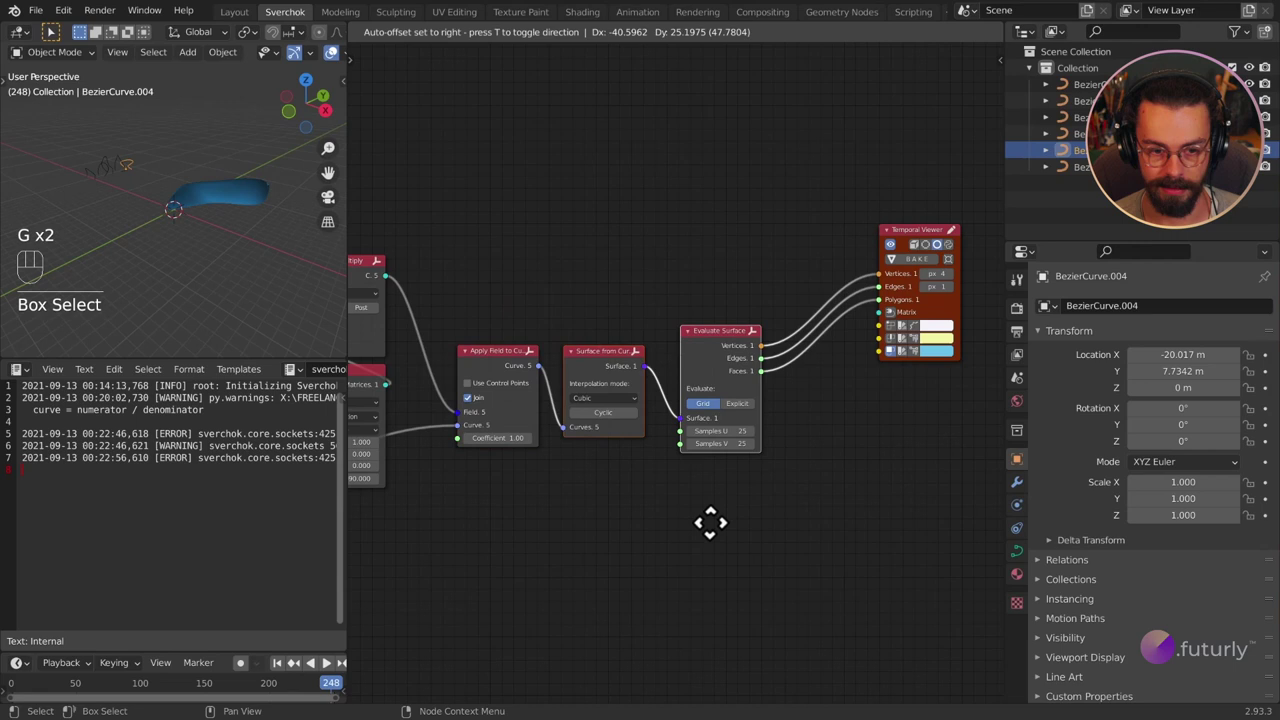
pyautogui.click(810, 555)
pyautogui.press('g')
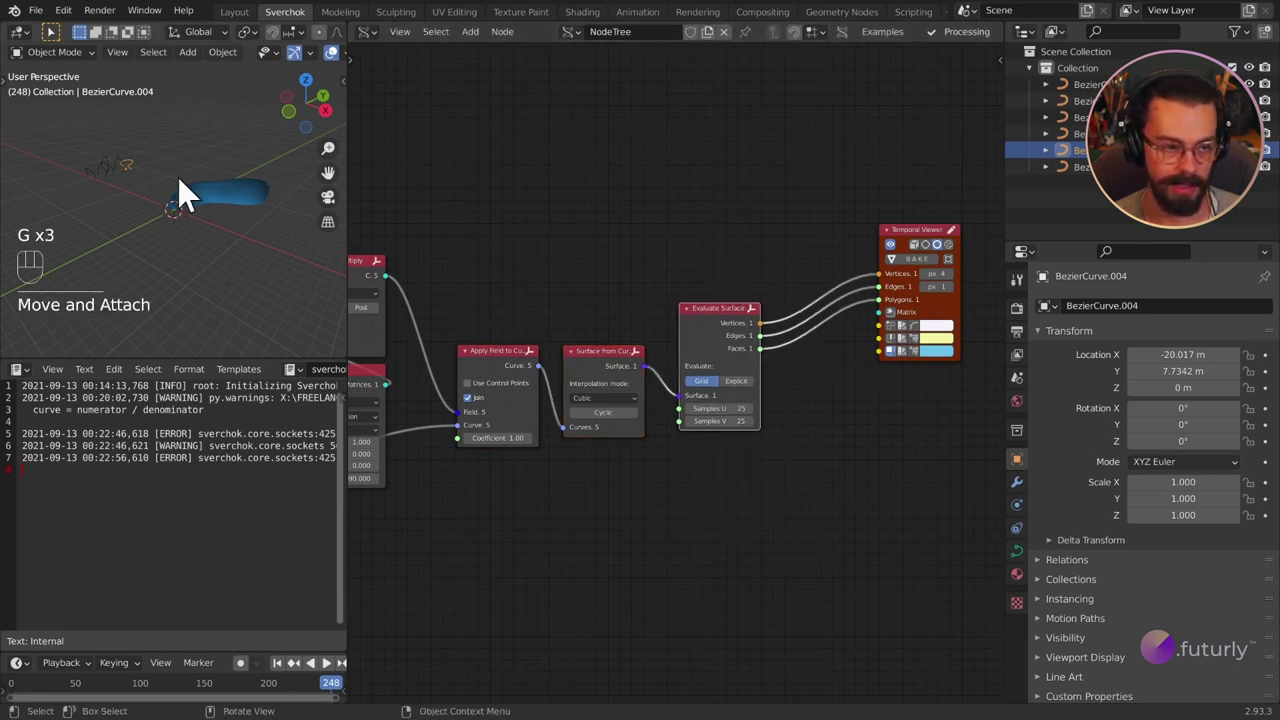
pyautogui.middleClick(239, 224)
pyautogui.moveTo(274, 253); pyautogui.dragTo(192, 258)
pyautogui.moveTo(192, 258); pyautogui.dragTo(265, 242)
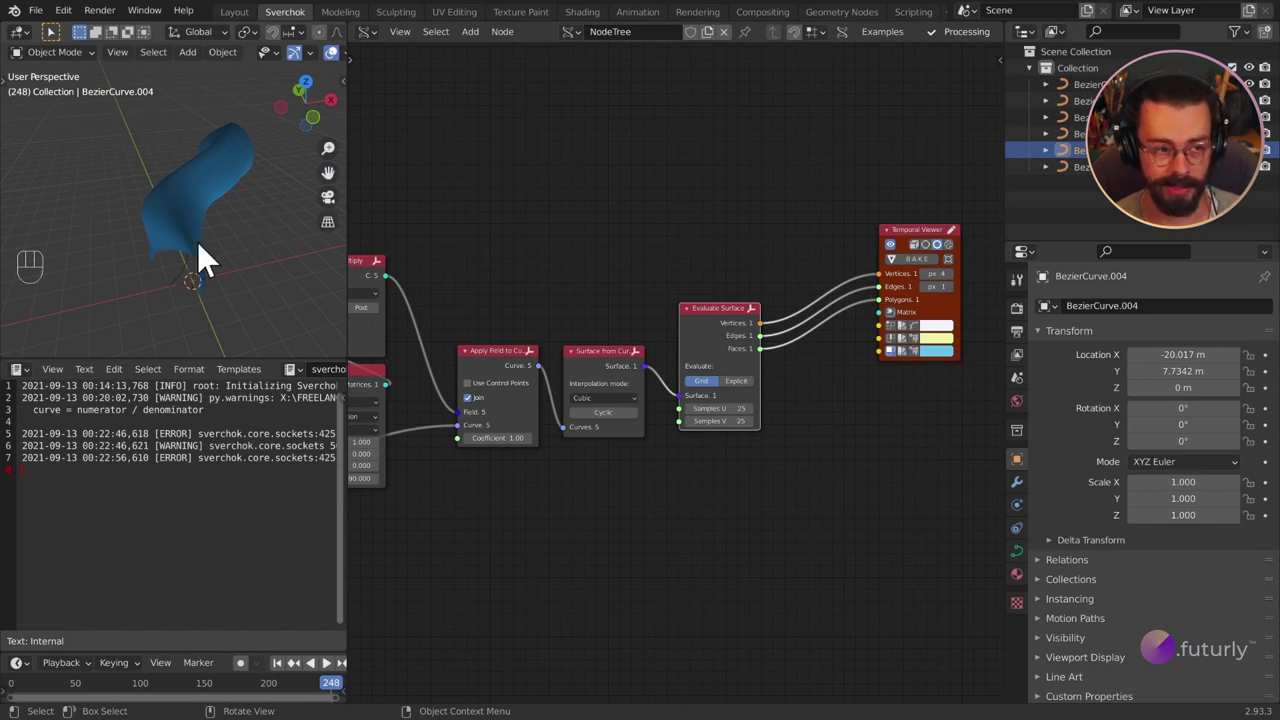
pyautogui.moveTo(185, 205); pyautogui.dragTo(157, 200)
pyautogui.click(157, 200)
pyautogui.moveTo(175, 190); pyautogui.dragTo(189, 220)
pyautogui.middleClick(765, 250)
pyautogui.moveTo(697, 214); pyautogui.dragTo(832, 438)
pyautogui.press('g')
pyautogui.middleClick(729, 491)
pyautogui.moveTo(889, 491); pyautogui.dragTo(738, 296)
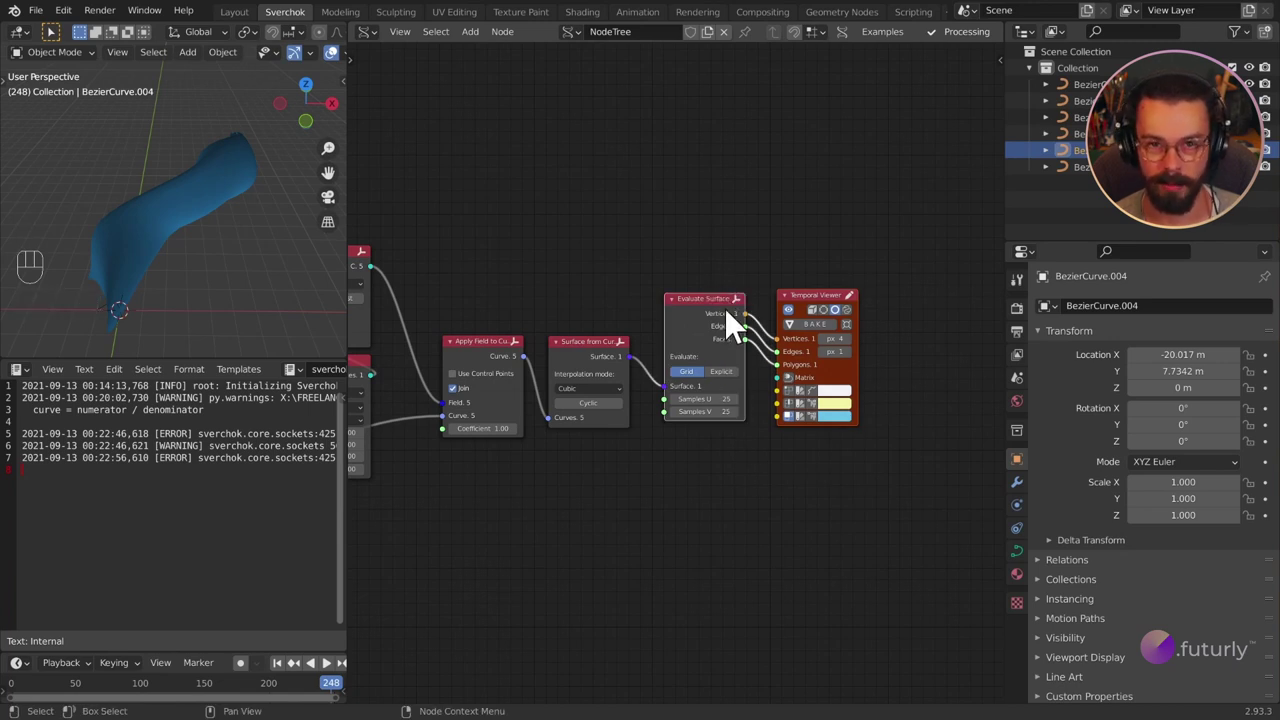
pyautogui.press('g')
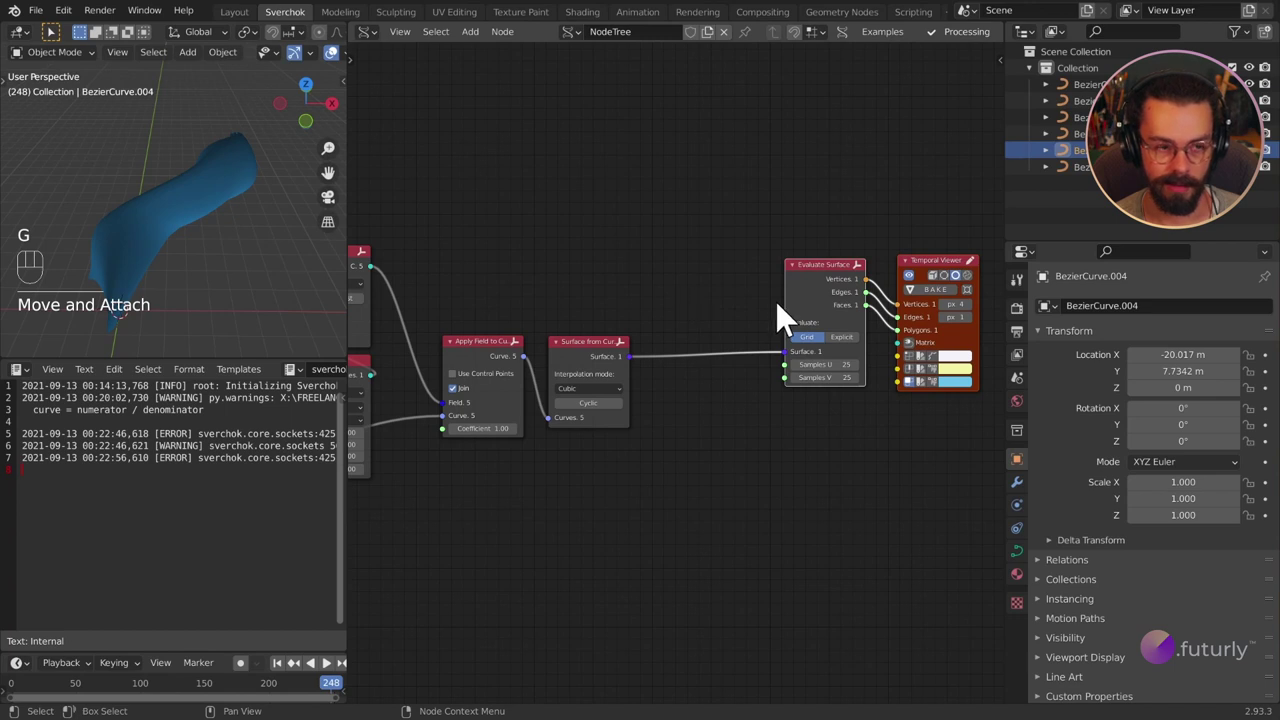
pyautogui.press('g')
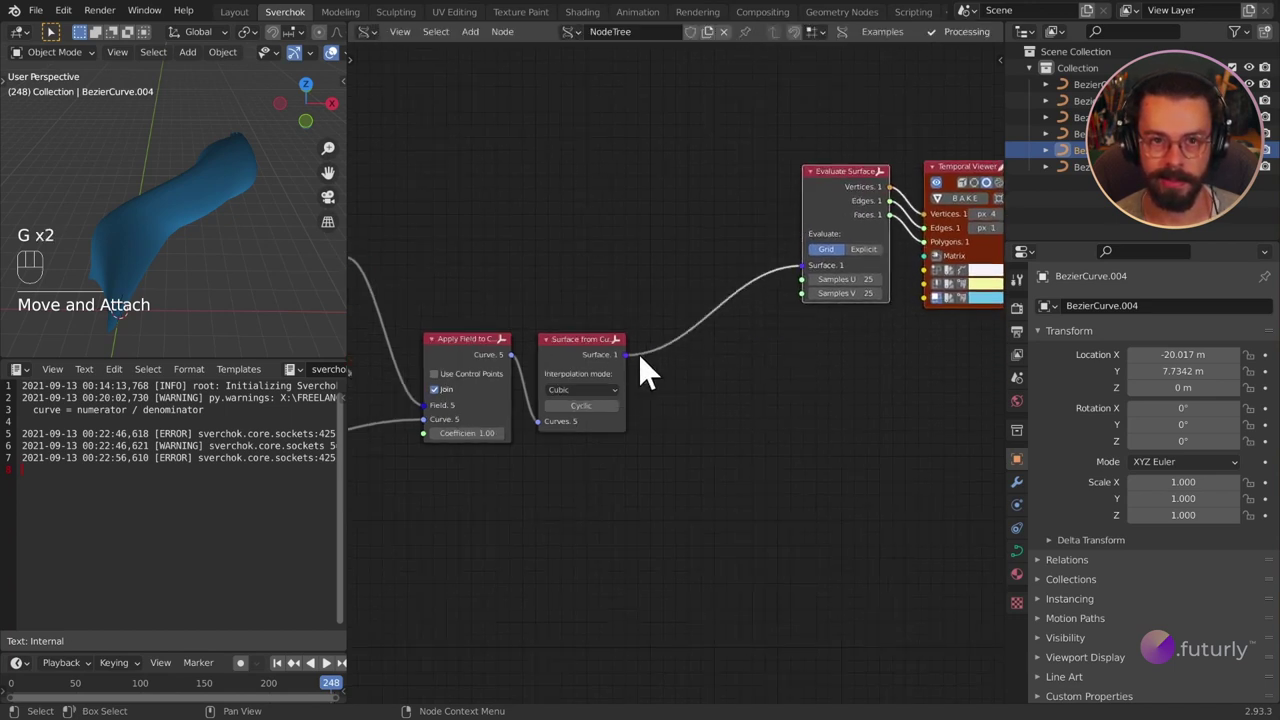
pyautogui.press('shift+a')
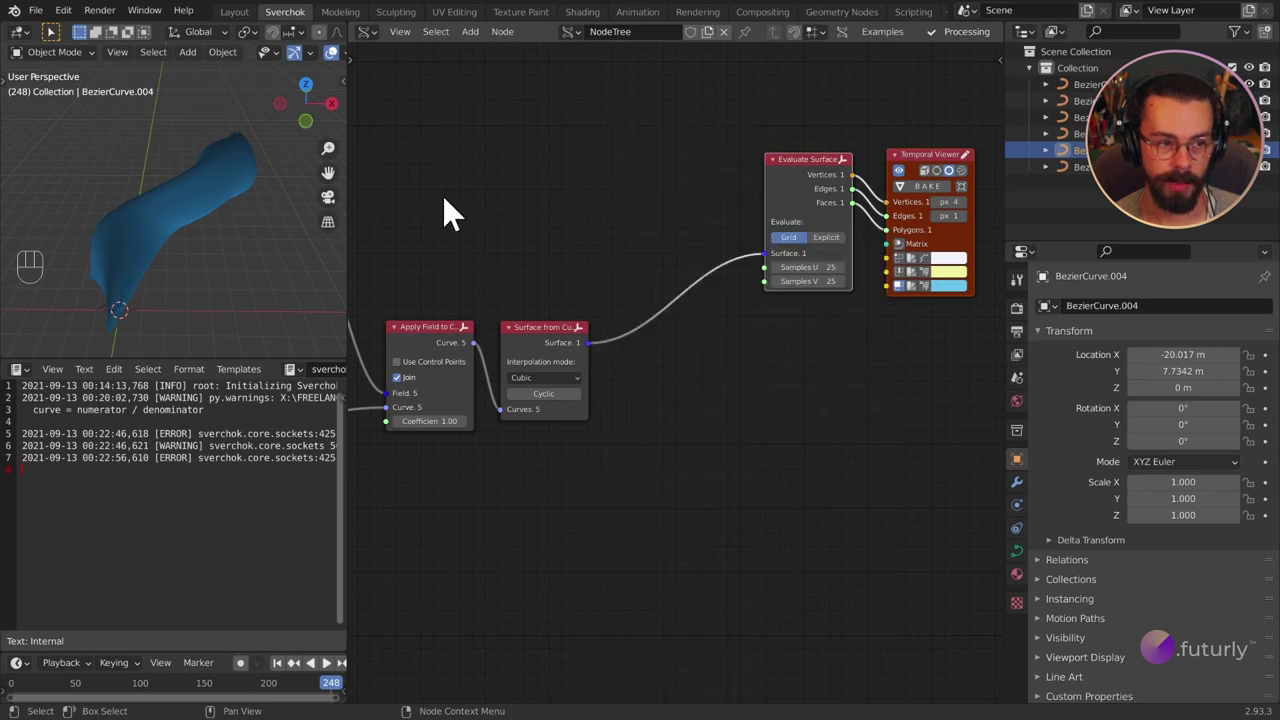
pyautogui.click(861, 181)
# Add Voronoi on Surface fed by the lofted surface, its Vertices and Edges going to the Temporal Viewer.
pyautogui.press('shift+a')
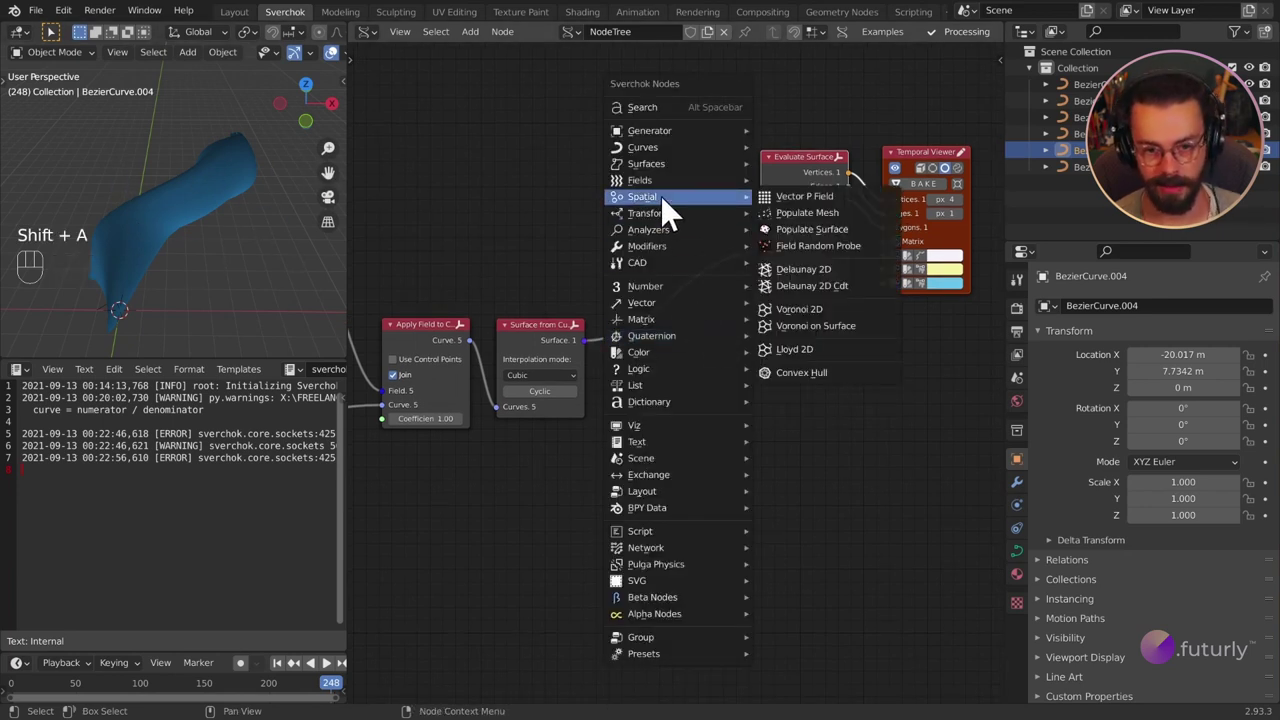
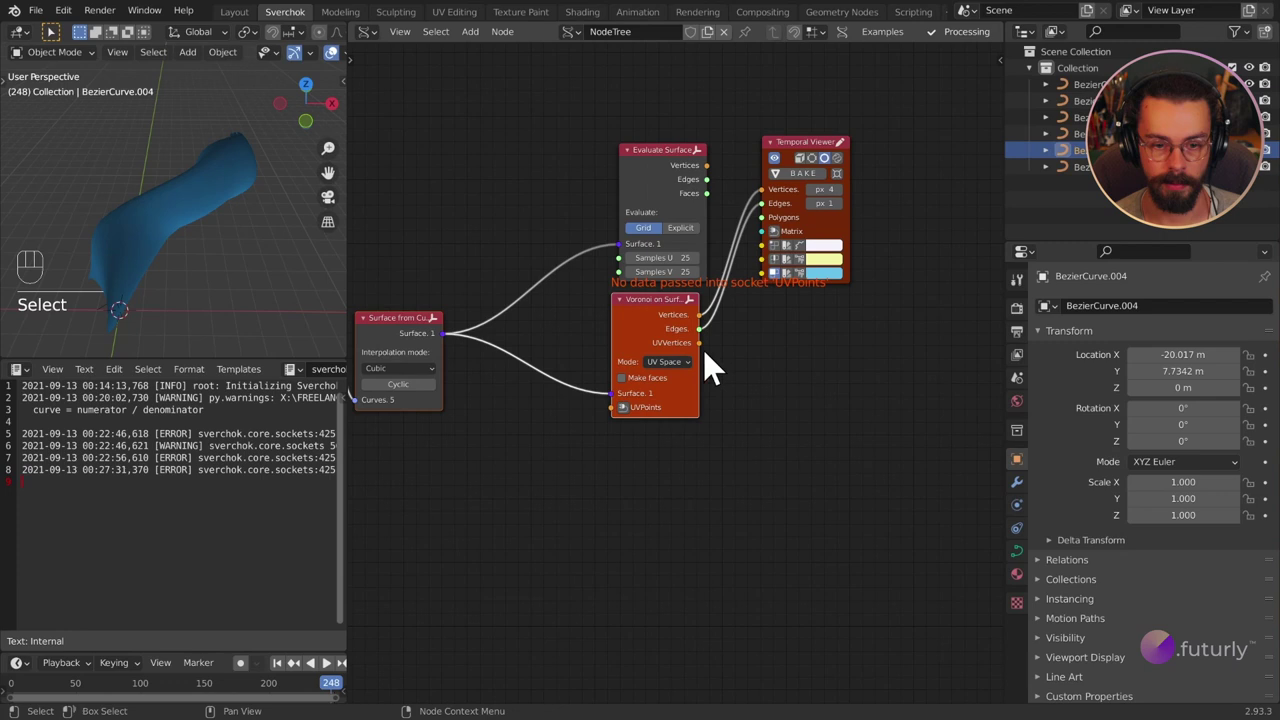
pyautogui.moveTo(787, 324); pyautogui.dragTo(832, 184)
pyautogui.press('g')
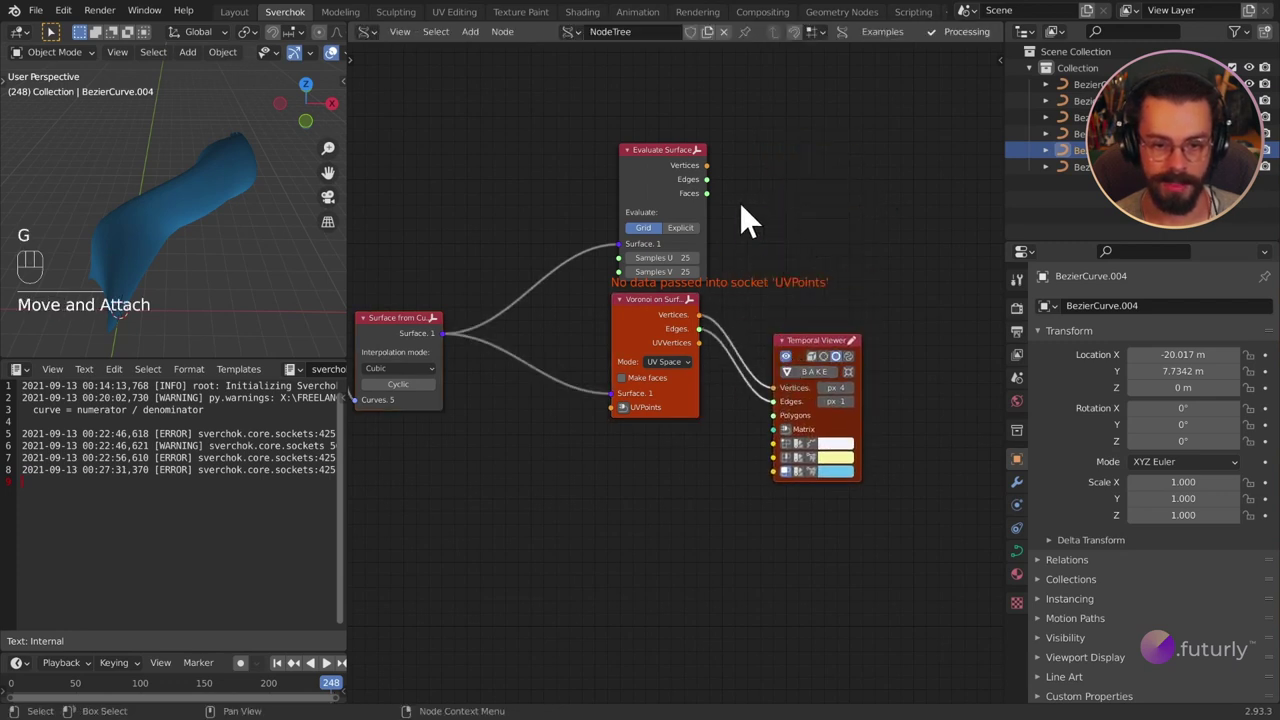
pyautogui.click(675, 191)
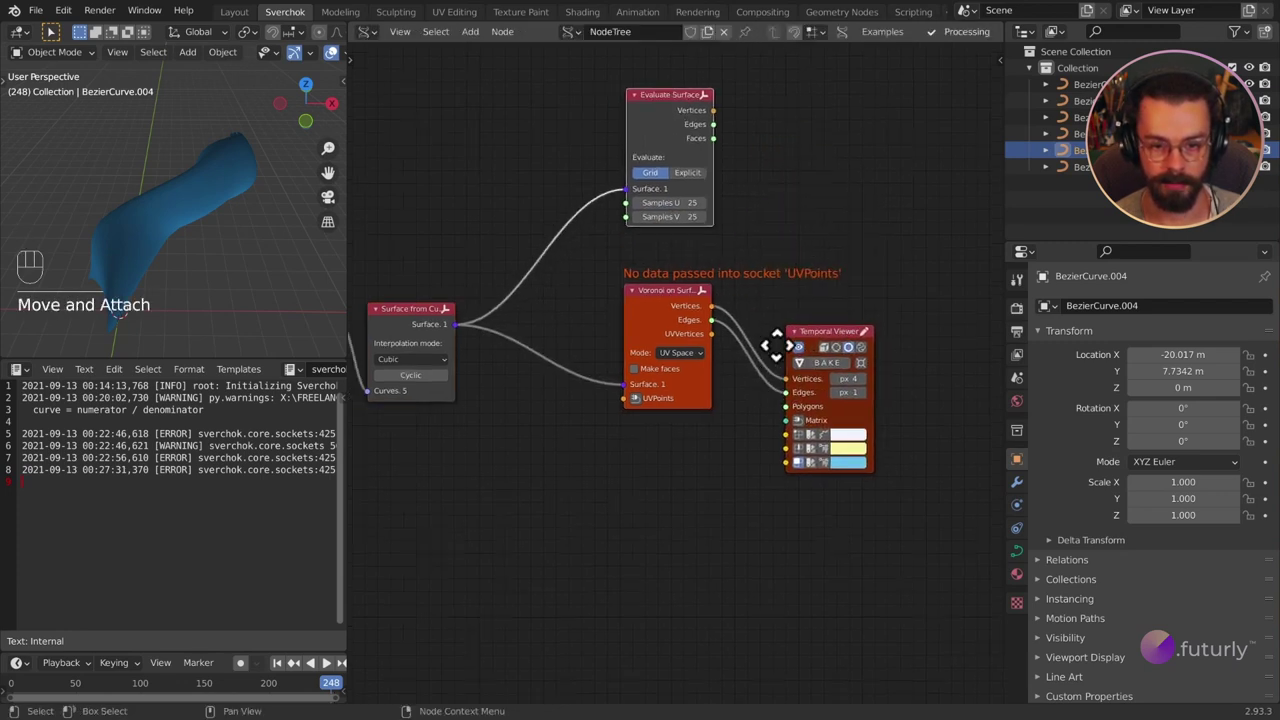
pyautogui.moveTo(694, 376); pyautogui.dragTo(698, 493)
pyautogui.click(926, 309)
pyautogui.press('g')
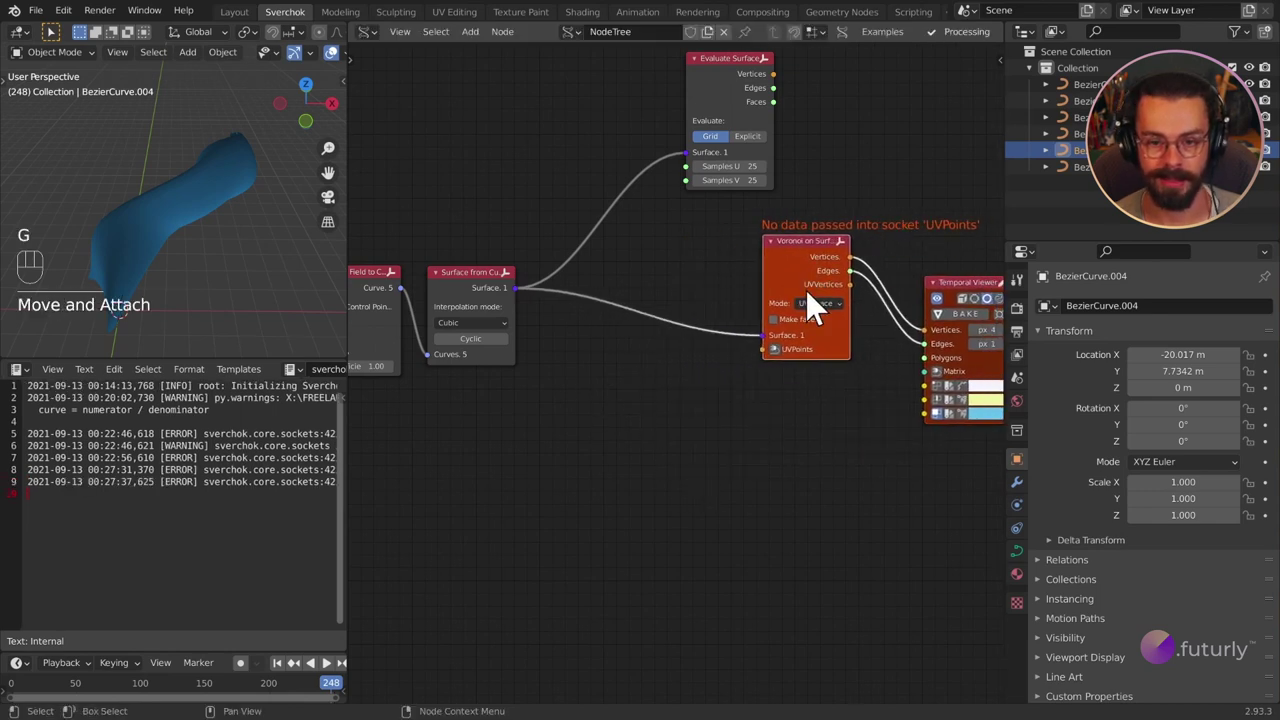
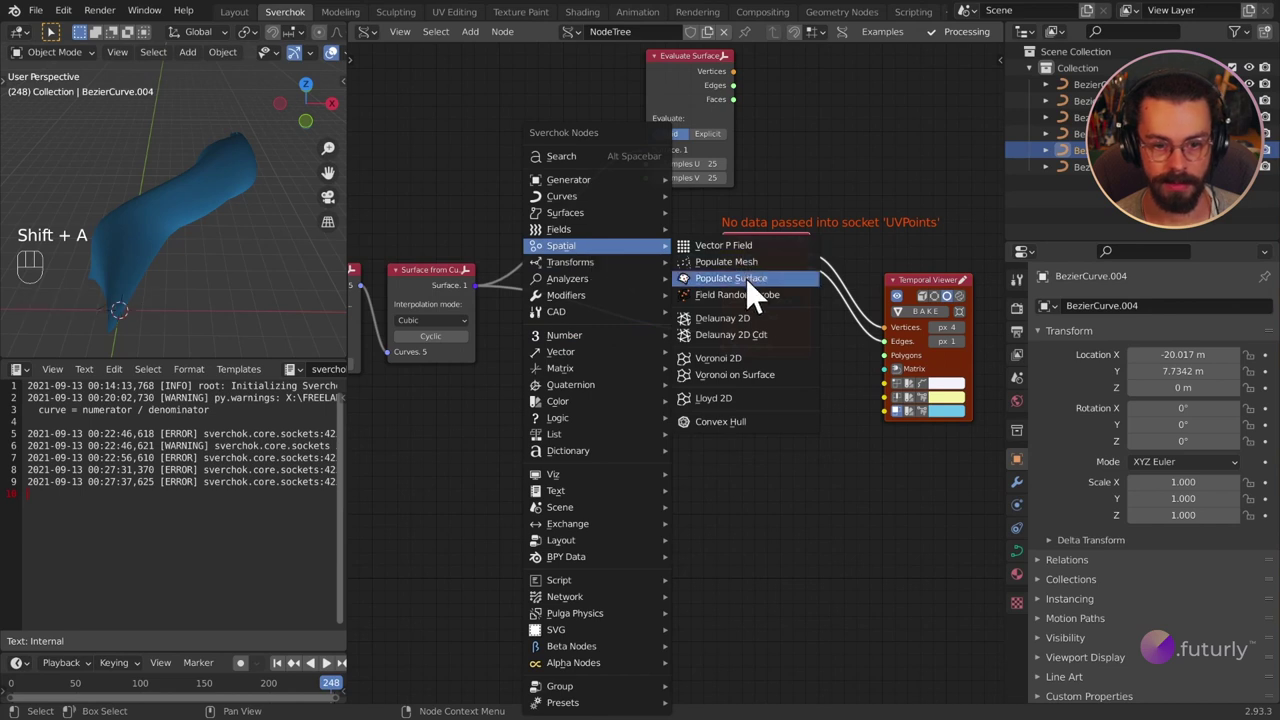
# Add Populate Surface taking the surface and sending its UVPoints into Voronoi on Surface.
pyautogui.click(566, 365)
pyautogui.moveTo(486, 305); pyautogui.dragTo(586, 460)
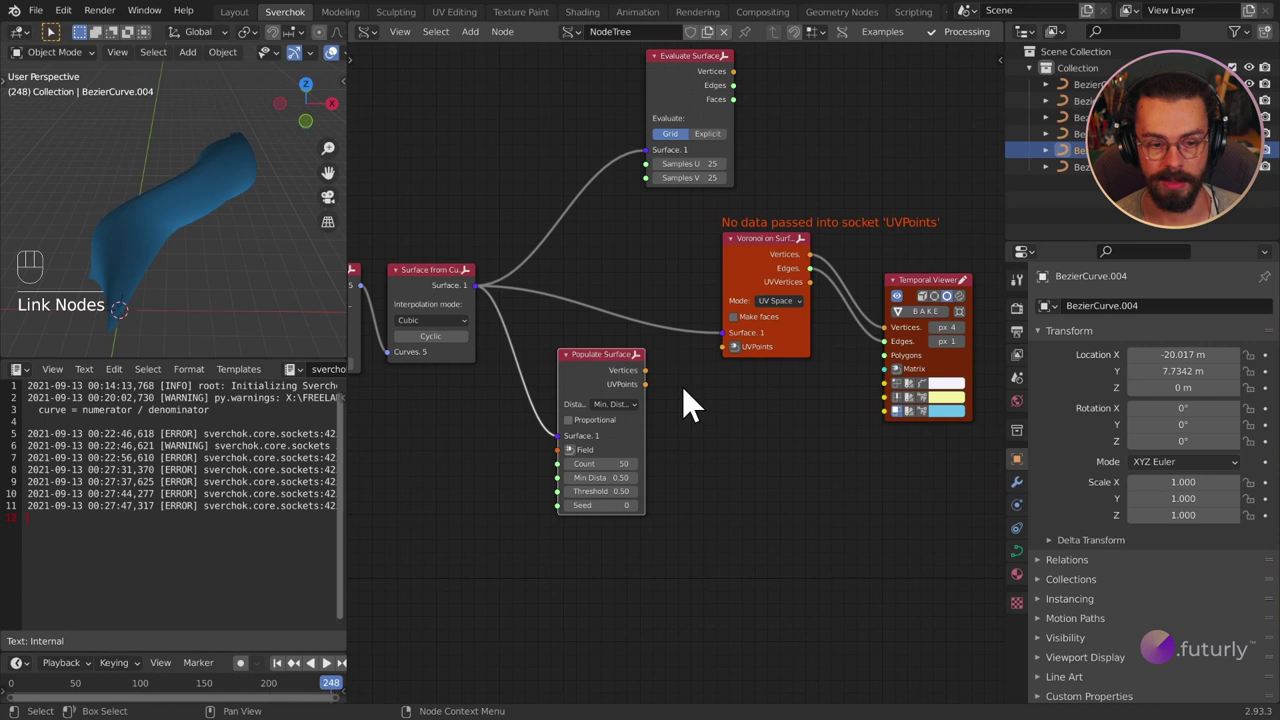
pyautogui.press('n')
pyautogui.click(1003, 196)
pyautogui.click(872, 224)
pyautogui.press('n')
pyautogui.middleClick(702, 422)
pyautogui.middleClick(753, 415)
pyautogui.moveTo(644, 410); pyautogui.dragTo(740, 360)
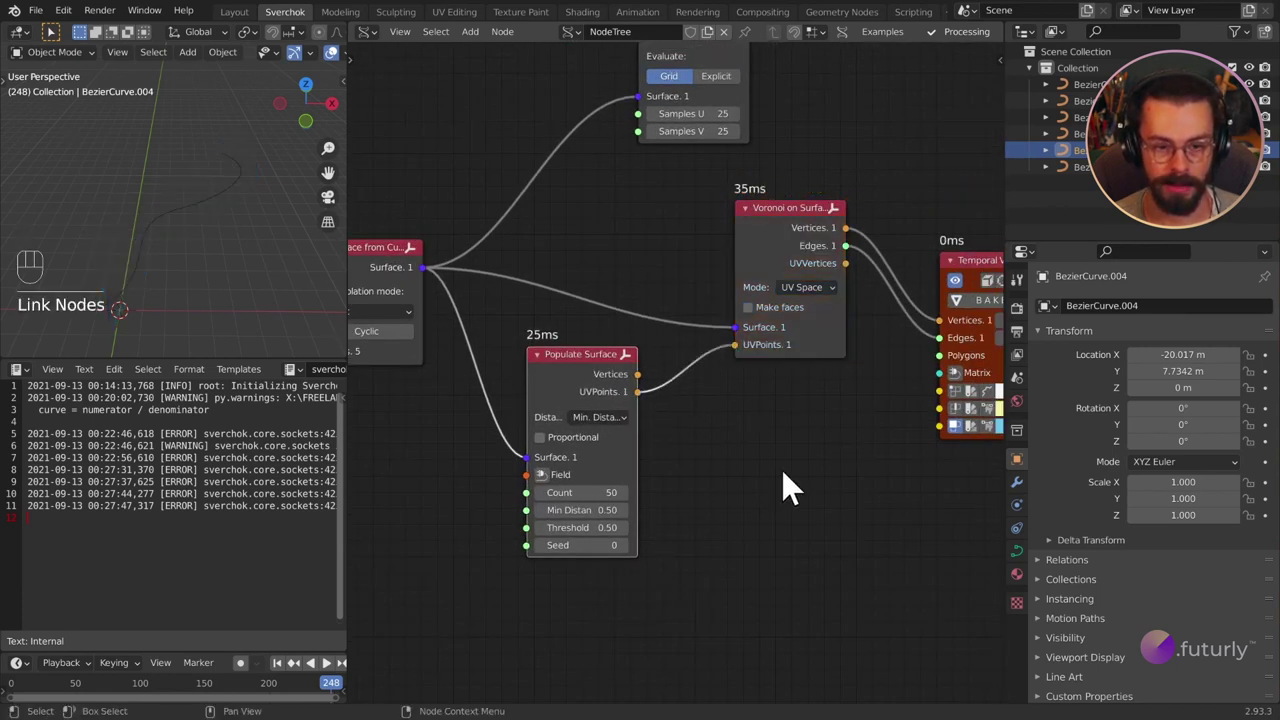
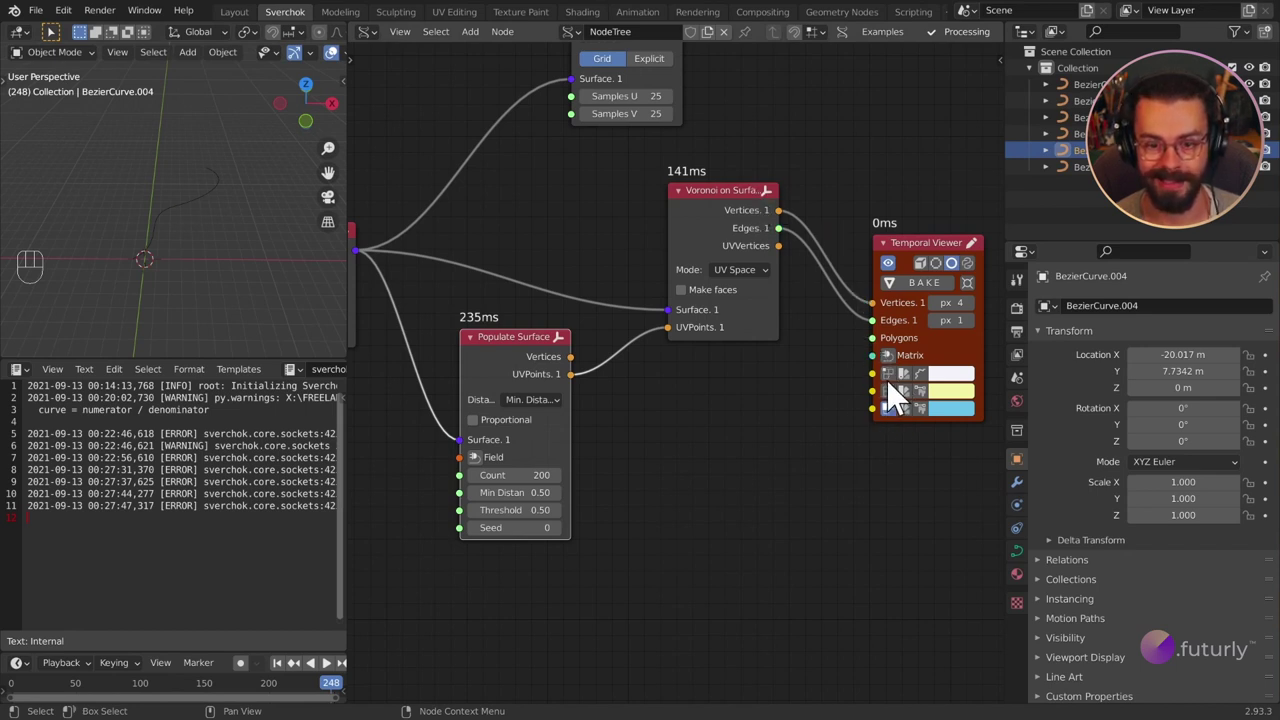
# Set Populate Surface Count to 600 and Min Distance to 0.
pyautogui.click(894, 392)
pyautogui.click(894, 404)
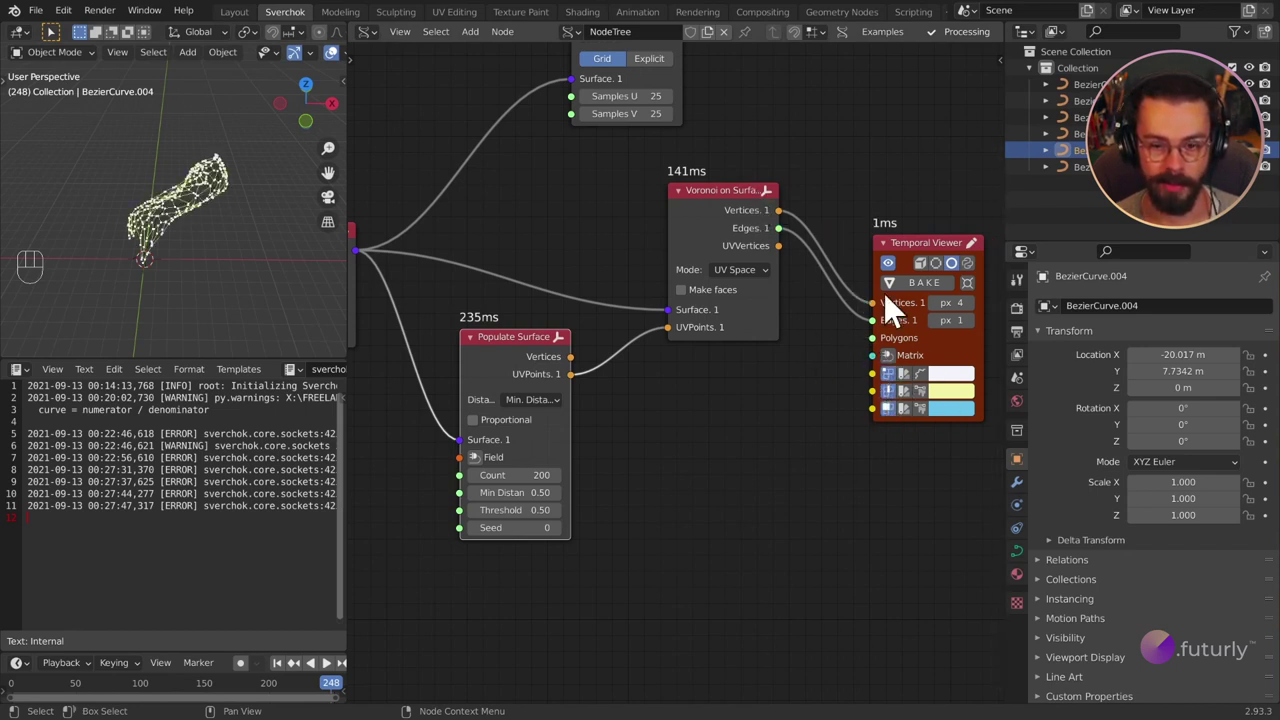
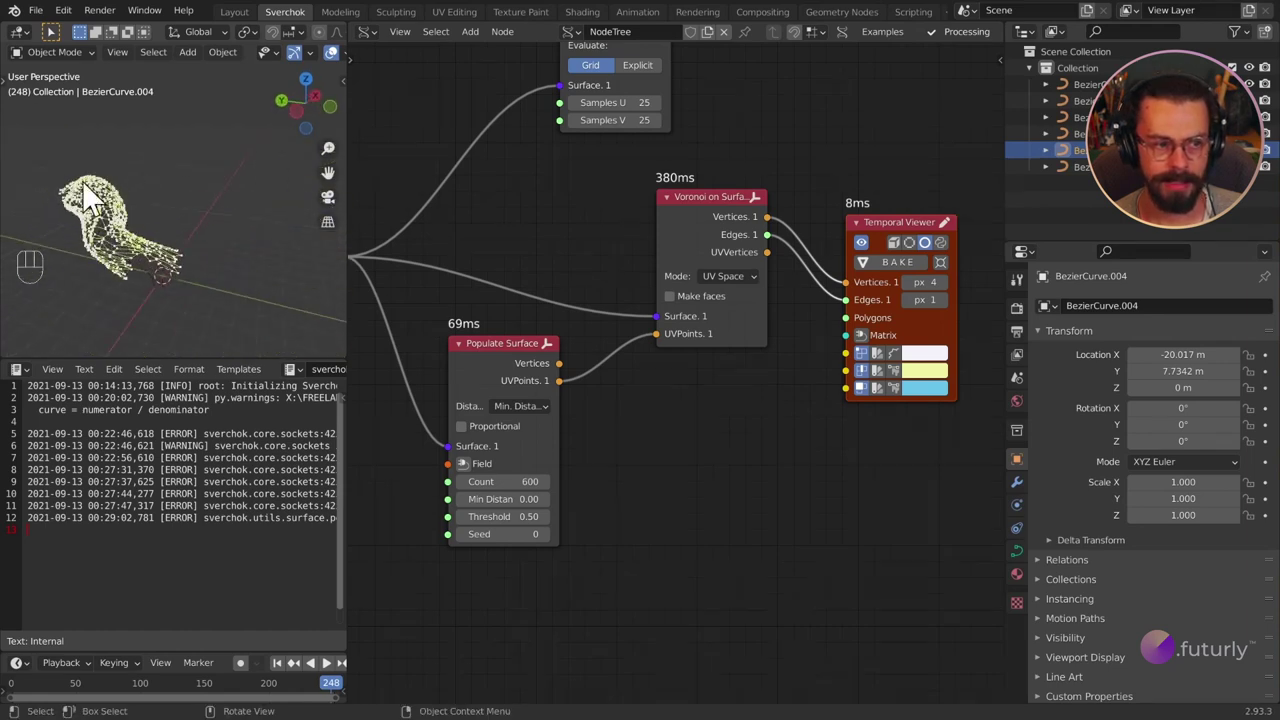
pyautogui.middleClick(124, 257)
pyautogui.middleClick(113, 259)
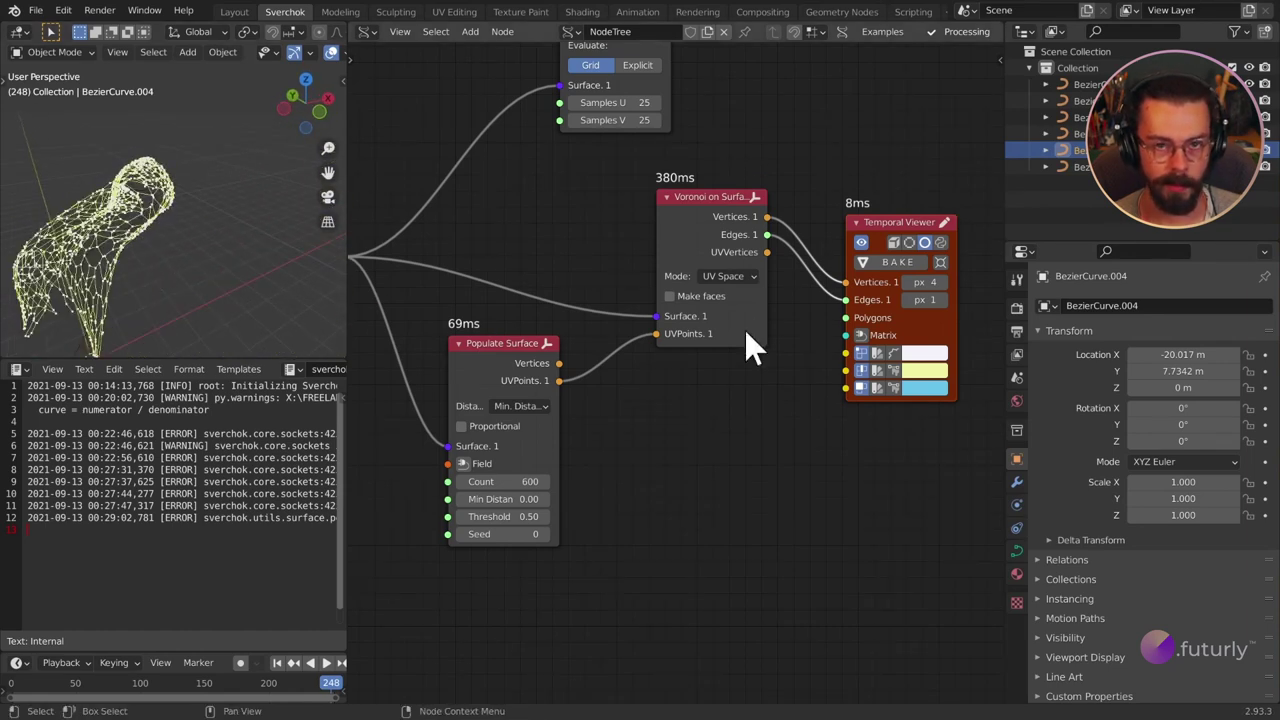
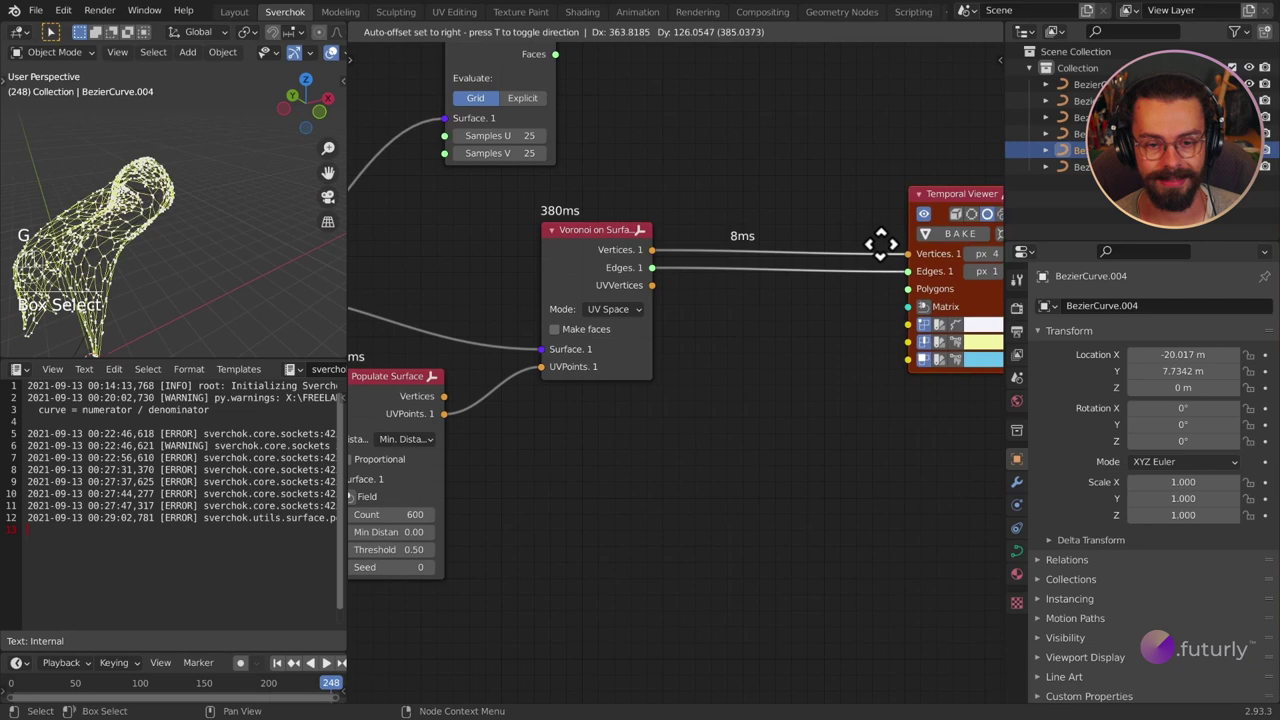
# Insert a Subdivide node taking Voronoi Vertices/Edges and feeding its outputs to the Temporal Viewer.
pyautogui.press('shift+a')
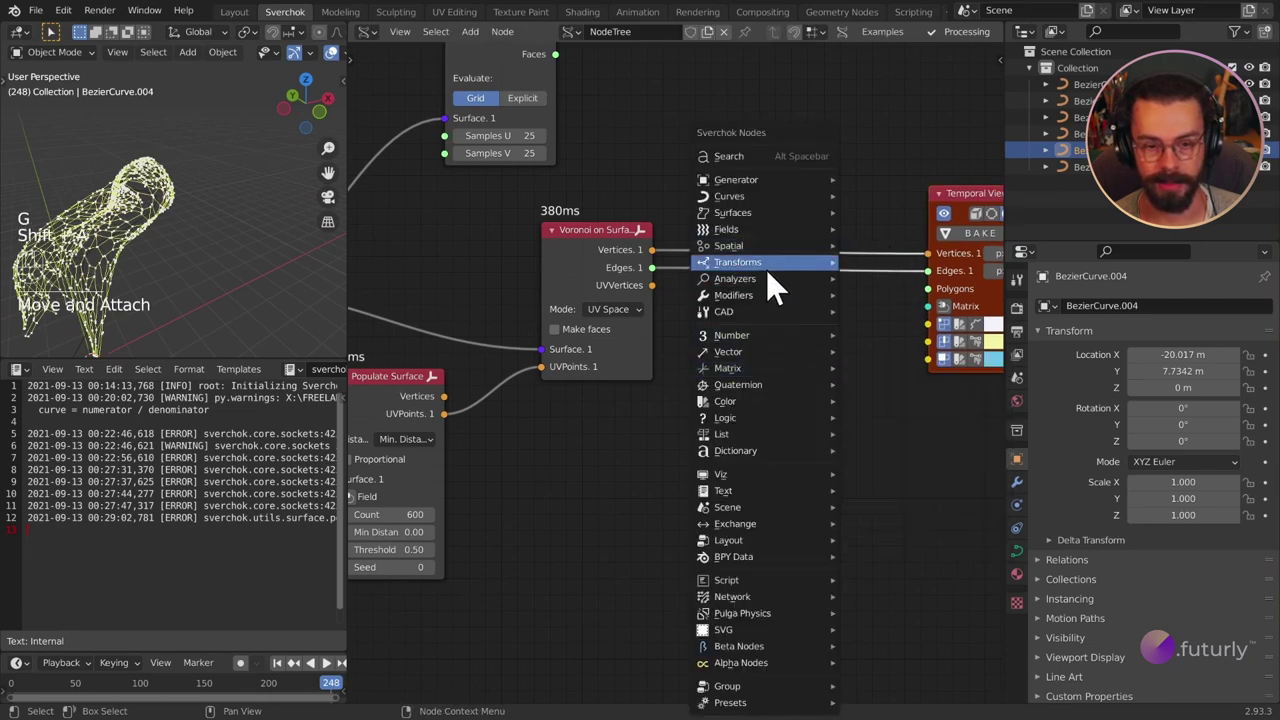
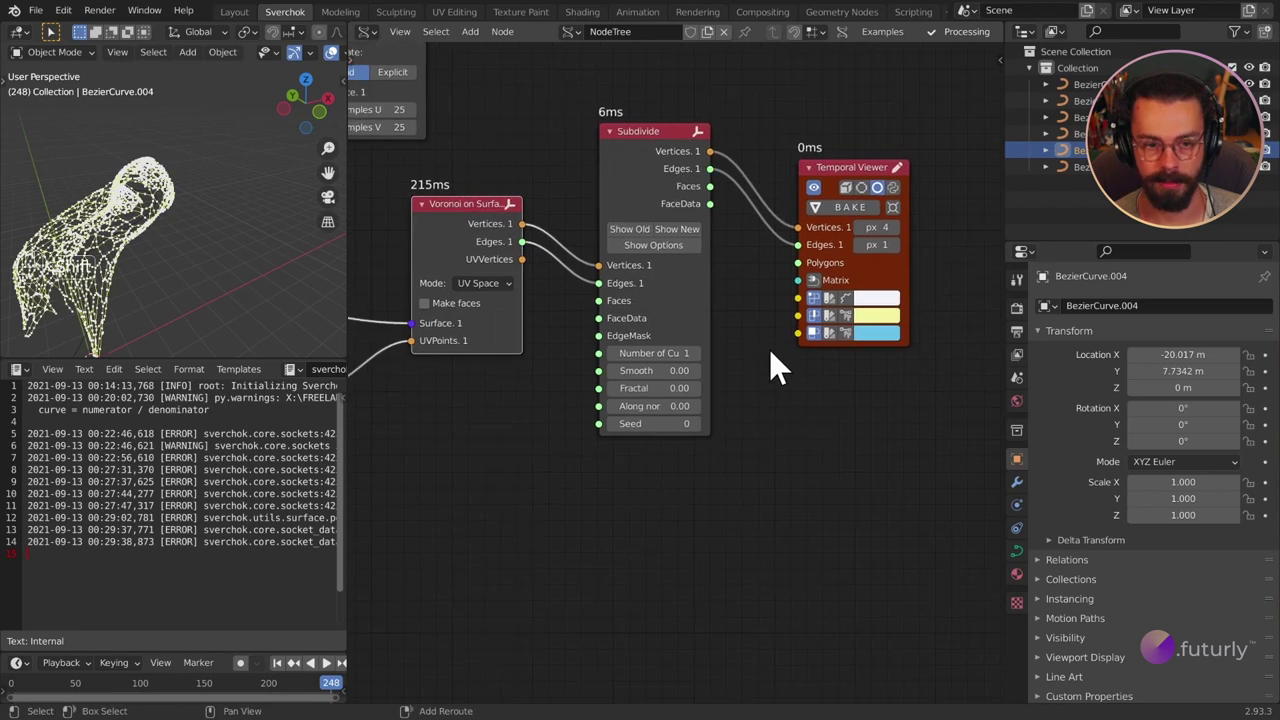
pyautogui.press('shift+a')
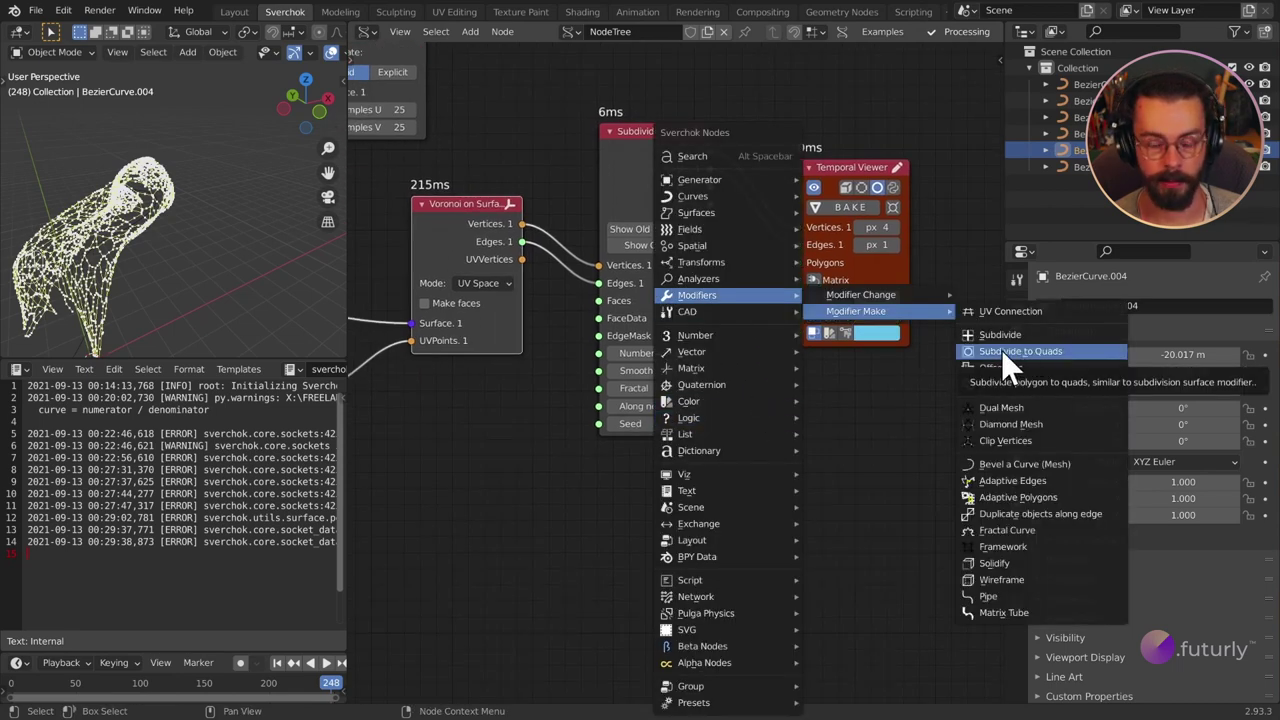
pyautogui.middleClick(768, 446)
pyautogui.moveTo(152, 274); pyautogui.dragTo(118, 261)
pyautogui.moveTo(118, 261); pyautogui.dragTo(80, 254)
pyautogui.middleClick(106, 254)
pyautogui.moveTo(129, 253); pyautogui.dragTo(202, 242)
pyautogui.moveTo(224, 209); pyautogui.dragTo(219, 241)
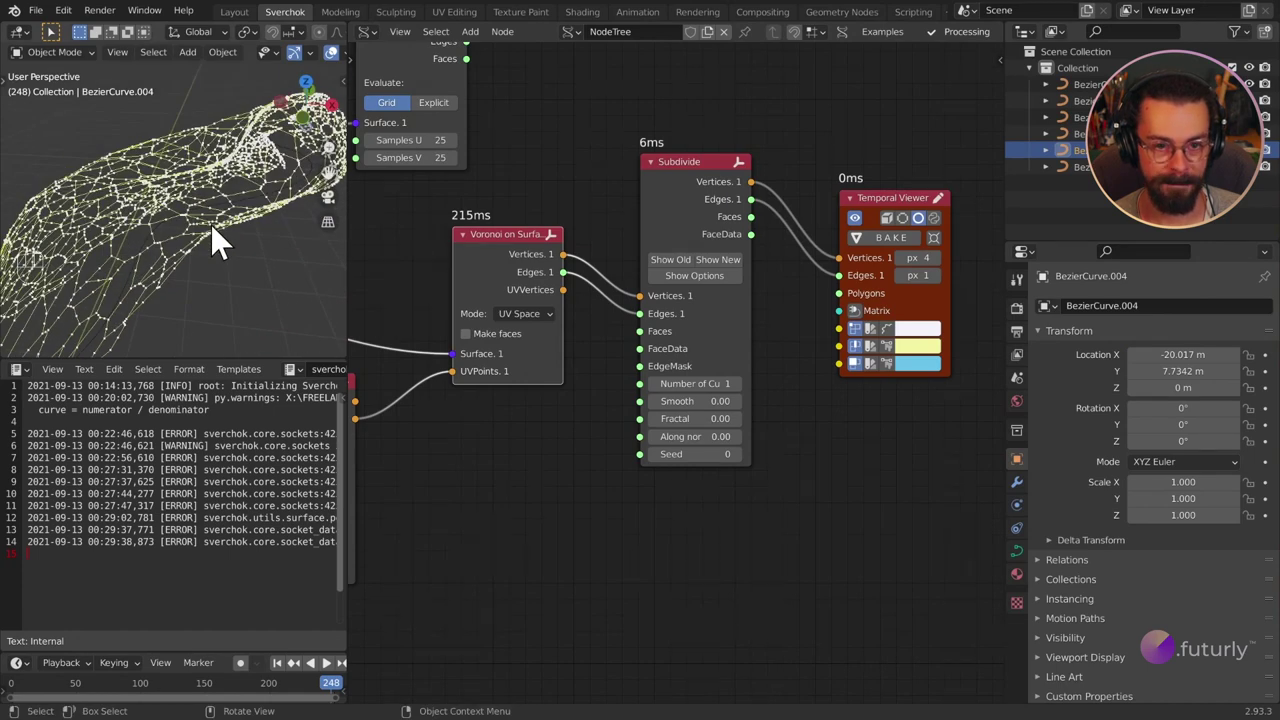
pyautogui.moveTo(154, 201); pyautogui.dragTo(117, 241)
pyautogui.middleClick(201, 237)
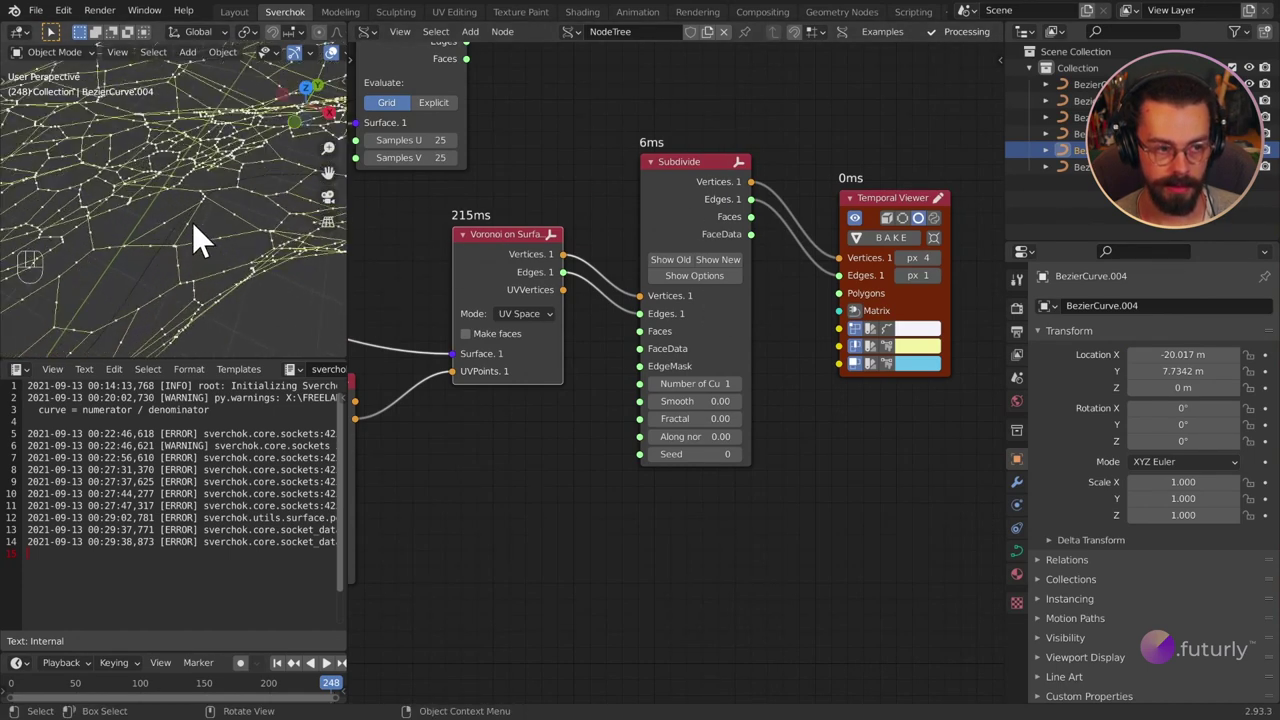
pyautogui.moveTo(201, 239); pyautogui.dragTo(190, 249)
pyautogui.middleClick(169, 260)
# Set Subdivide Number of Cuts to 7 and inspect the densified Voronoi lattice.
pyautogui.middleClick(720, 388)
pyautogui.click(782, 427)
pyautogui.doubleClick(783, 428)
pyautogui.click(782, 427)
pyautogui.middleClick(156, 238)
pyautogui.moveTo(150, 239); pyautogui.dragTo(228, 169)
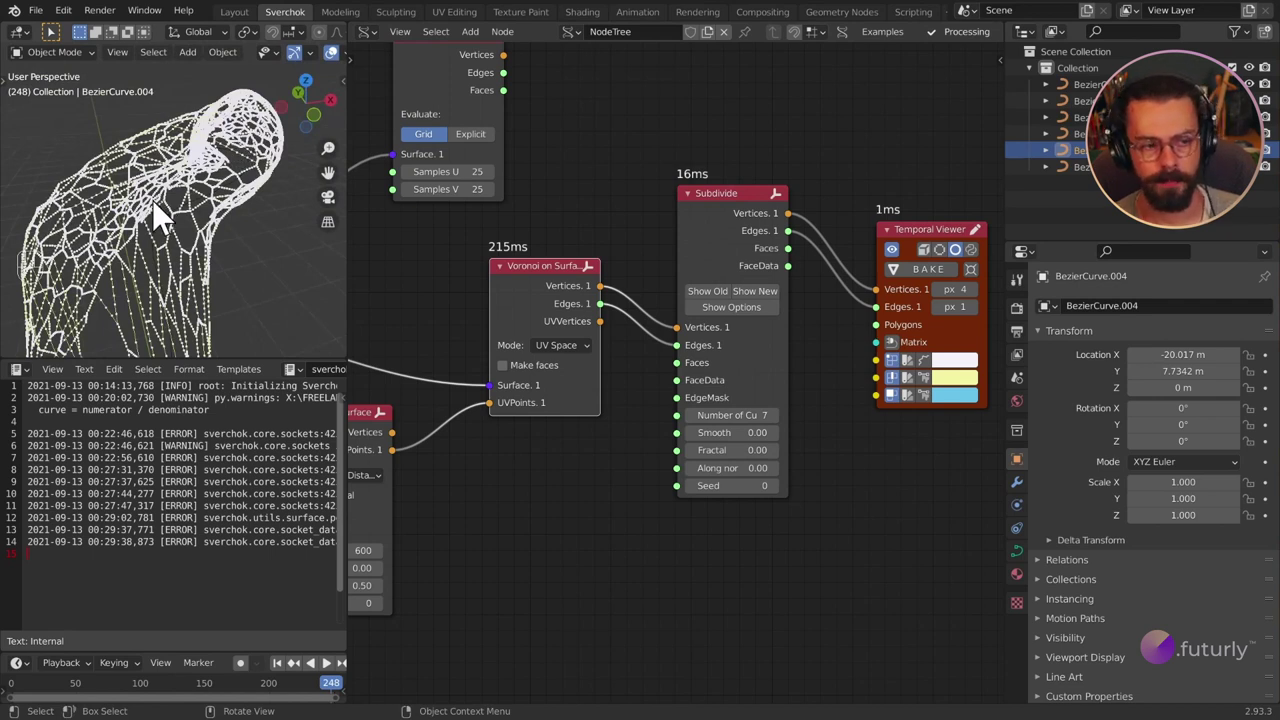
pyautogui.moveTo(239, 197); pyautogui.dragTo(159, 212)
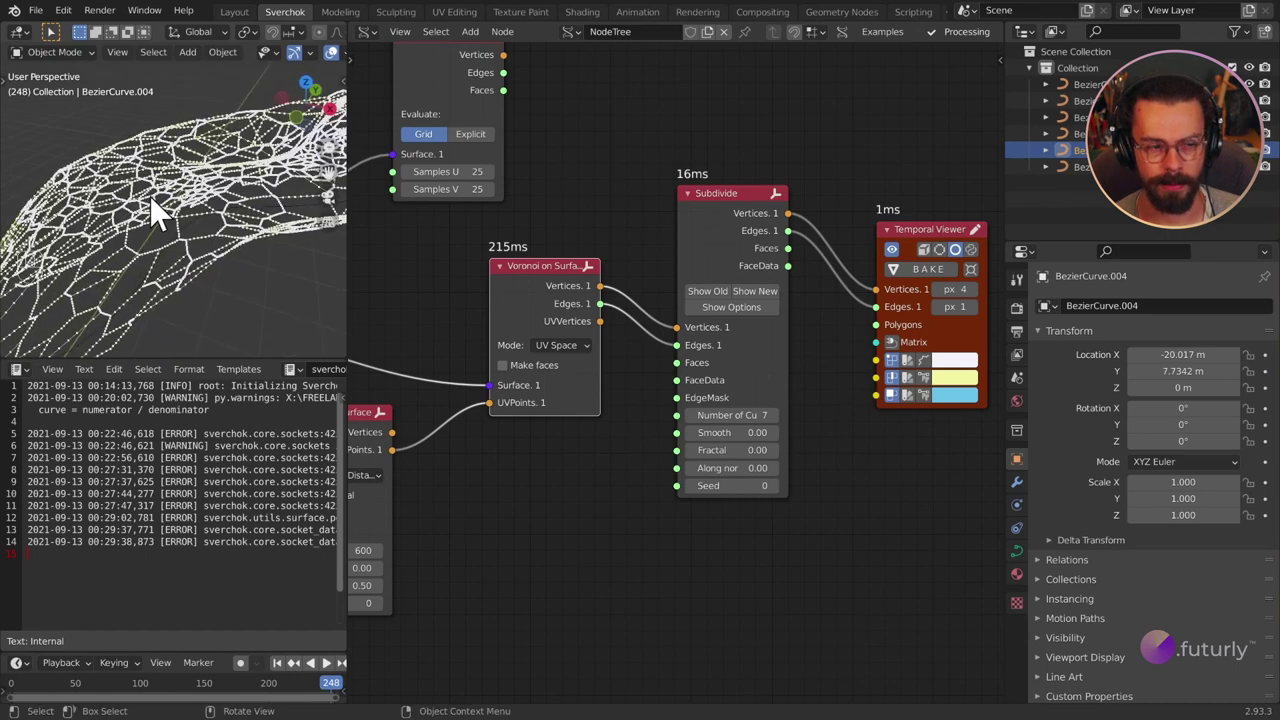
pyautogui.moveTo(178, 304); pyautogui.dragTo(120, 262)
pyautogui.middleClick(178, 280)
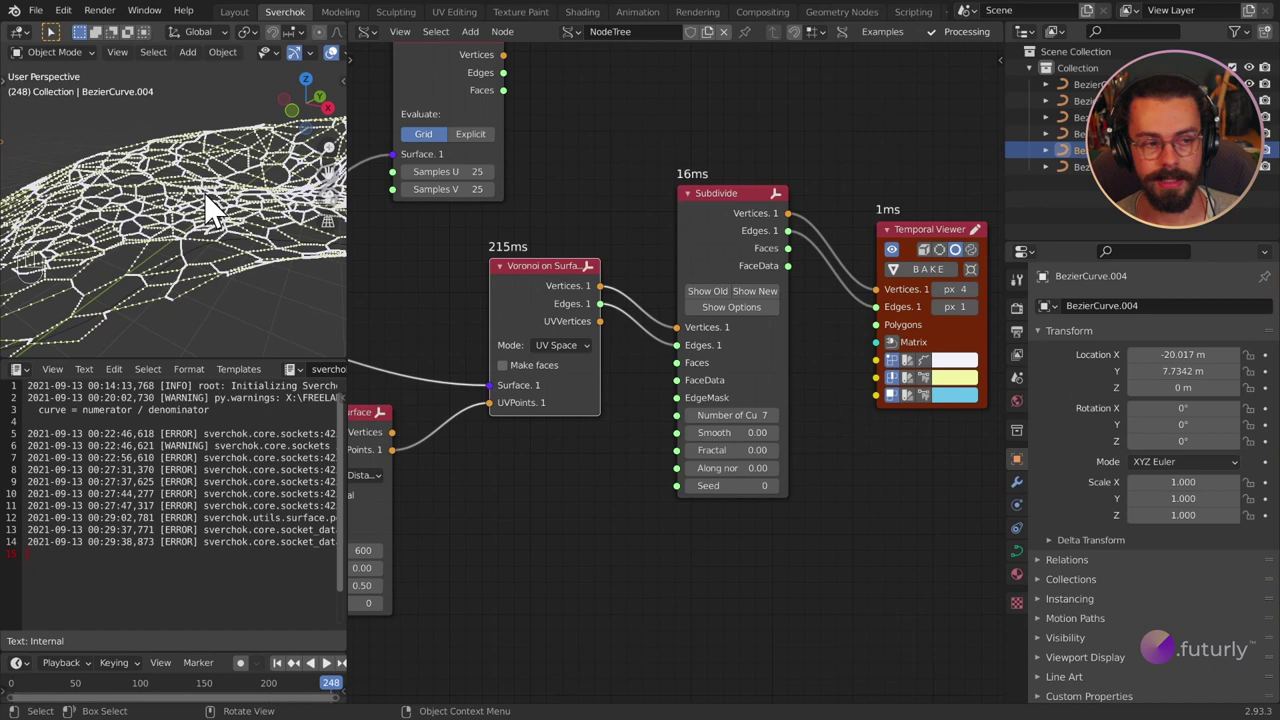
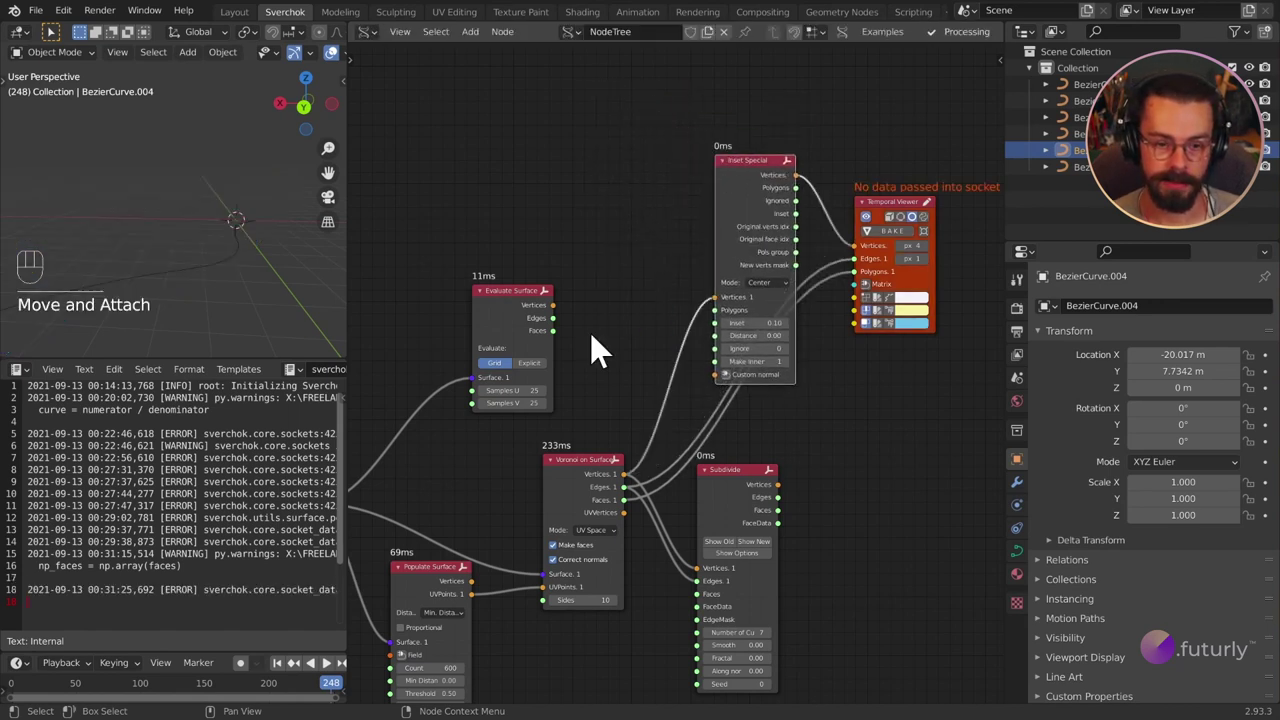
# Enable Make faces and Correct normals with Sides 10 on Voronoi on Surface, trying an Inset Special node.
pyautogui.click(746, 191)
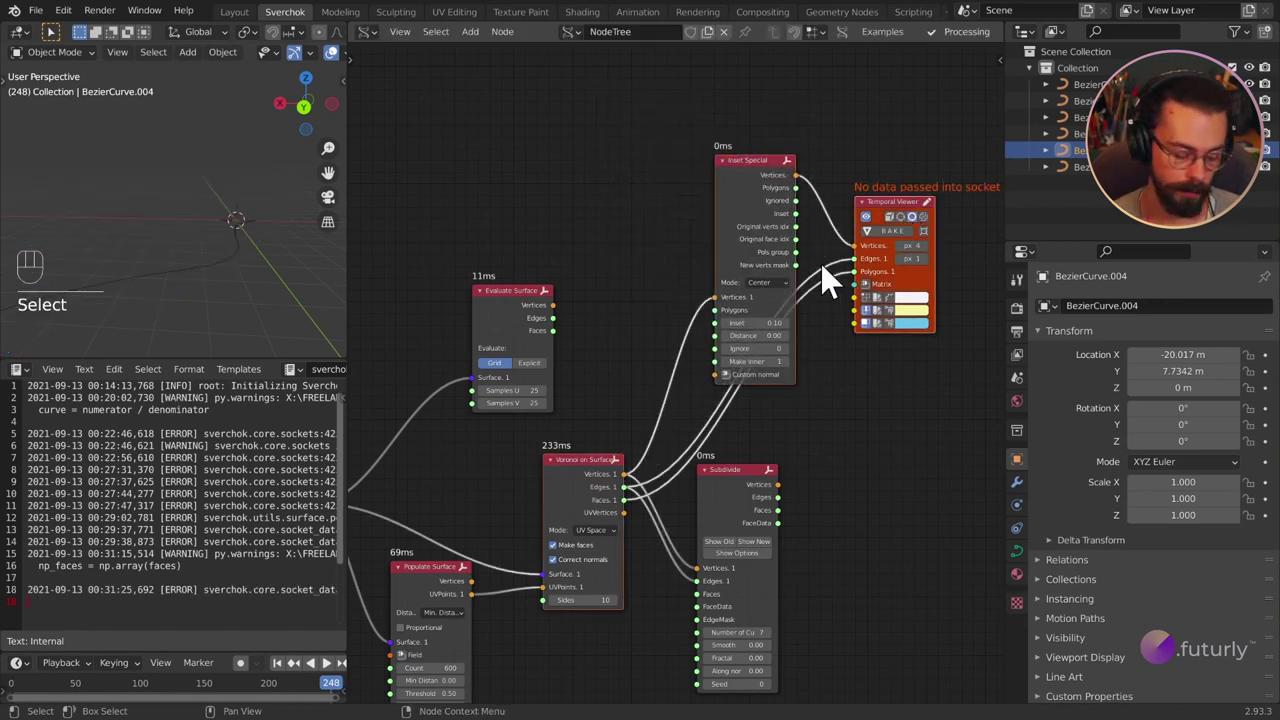
pyautogui.press('v')
pyautogui.rightClick(827, 272)
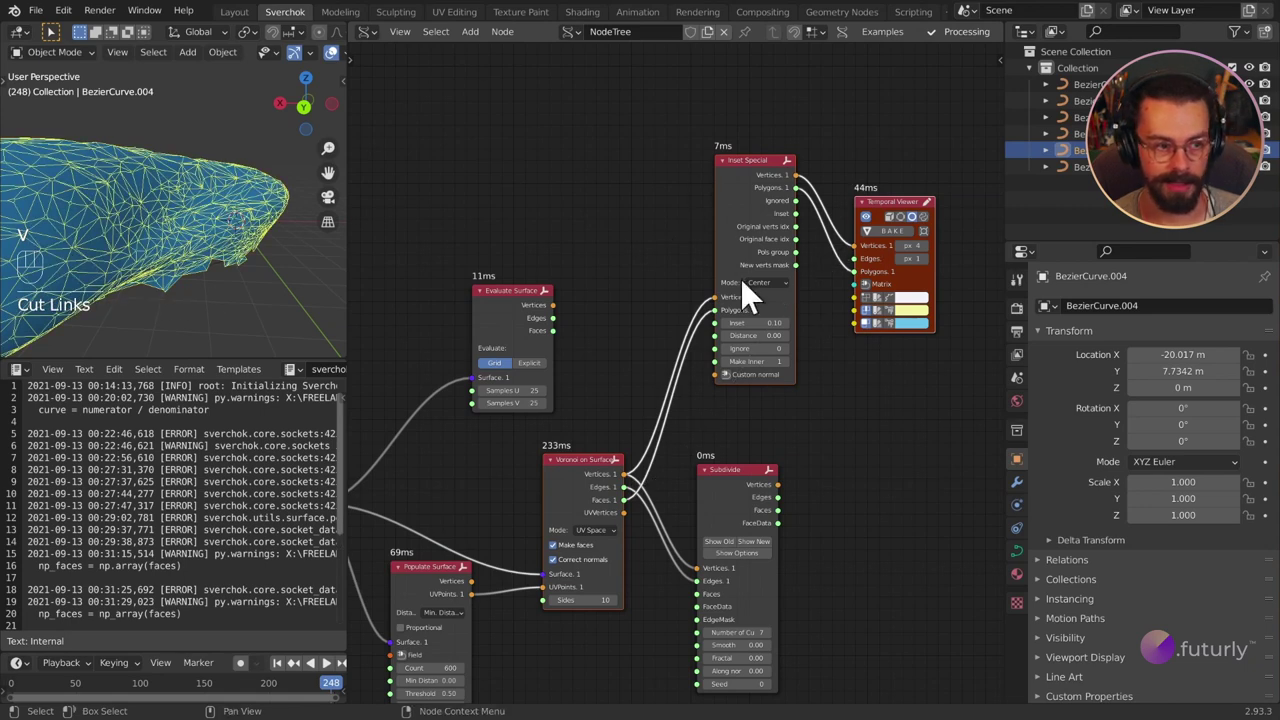
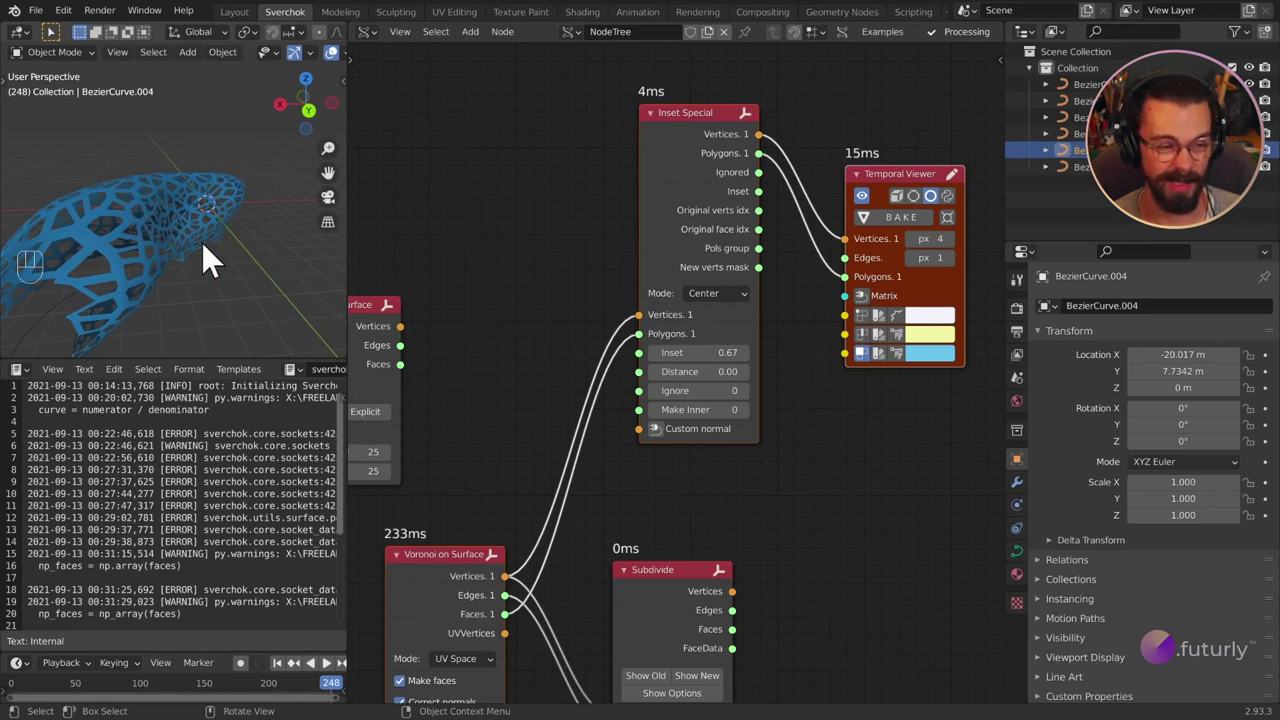
pyautogui.moveTo(153, 287); pyautogui.dragTo(77, 276)
pyautogui.moveTo(659, 461); pyautogui.dragTo(741, 248)
# Delete the Inset Special node and relink Subdivide's vertices and edges to the Temporal Viewer.
pyautogui.press('Delete')
pyautogui.press('x')
pyautogui.click(711, 279)
pyautogui.click(850, 293)
pyautogui.press('g')
pyautogui.rightClick(824, 464)
# Add a Dupli Instancer node from the Viz category to the Sverchok tree.
pyautogui.moveTo(187, 215); pyautogui.dragTo(179, 237)
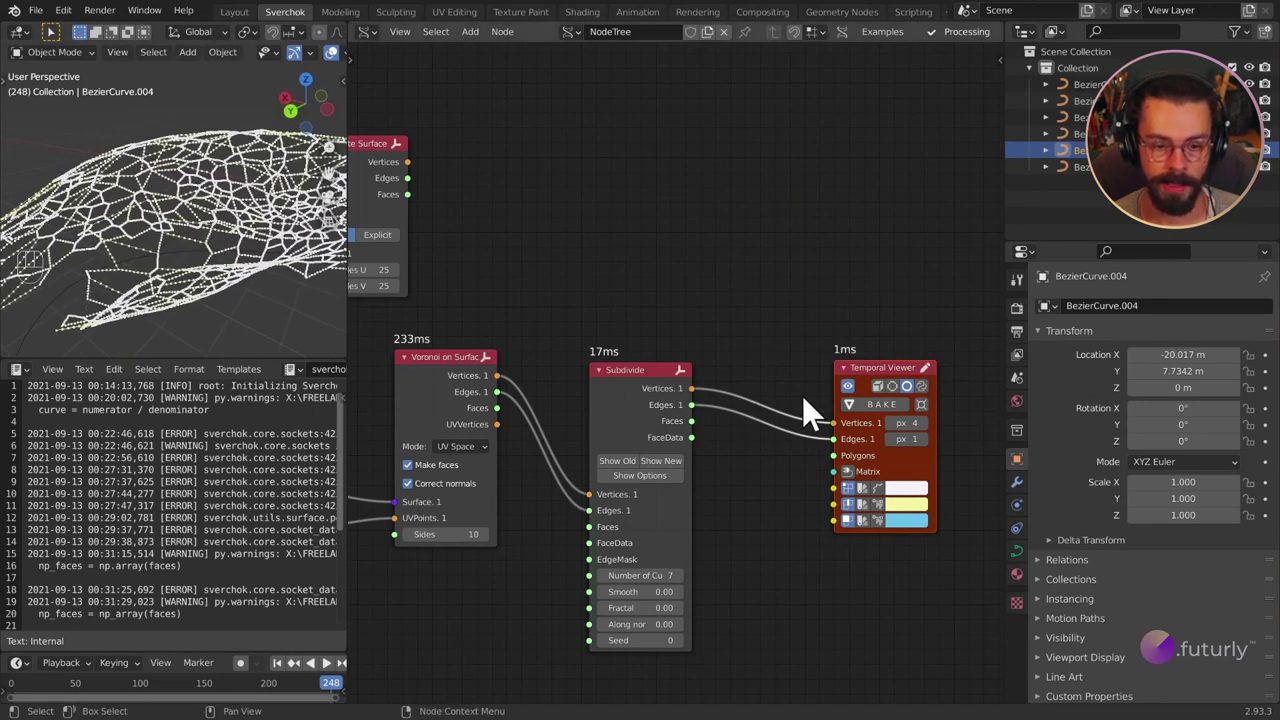
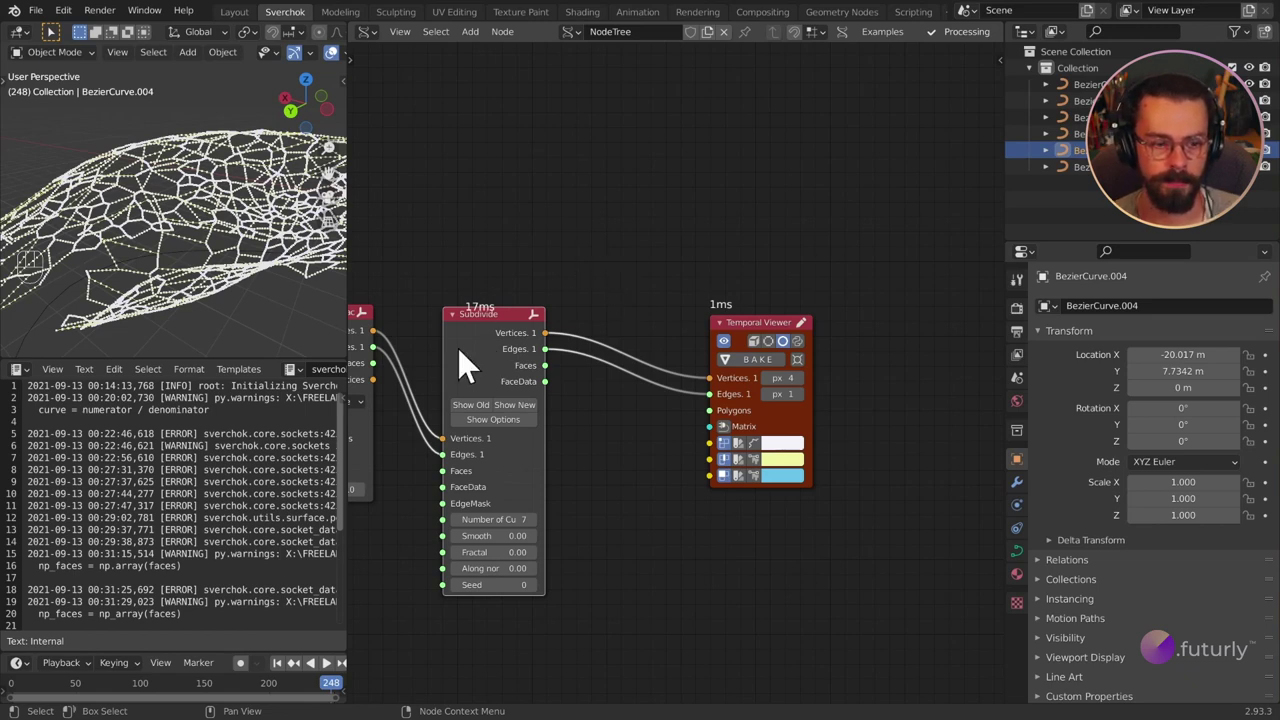
pyautogui.moveTo(232, 216); pyautogui.dragTo(458, 304)
pyautogui.middleClick(198, 208)
pyautogui.click(692, 325)
pyautogui.press('g')
pyautogui.press('shift+a')
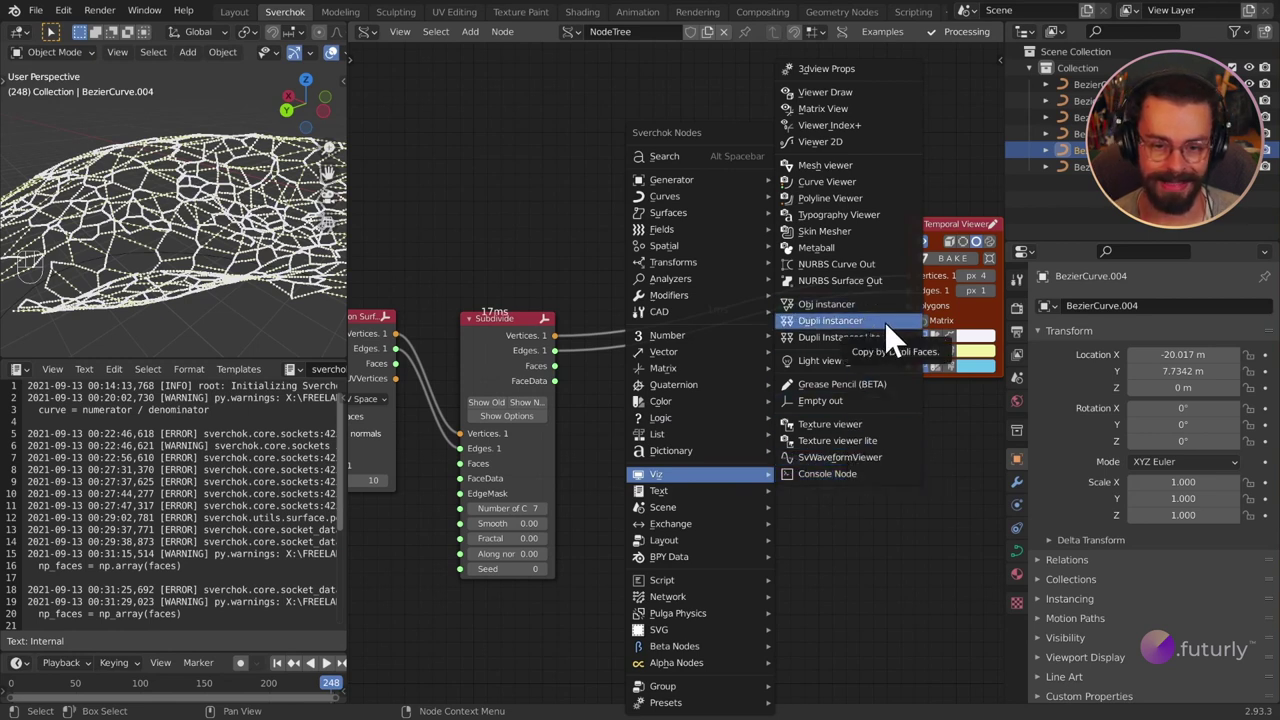
pyautogui.moveTo(719, 352); pyautogui.dragTo(871, 593)
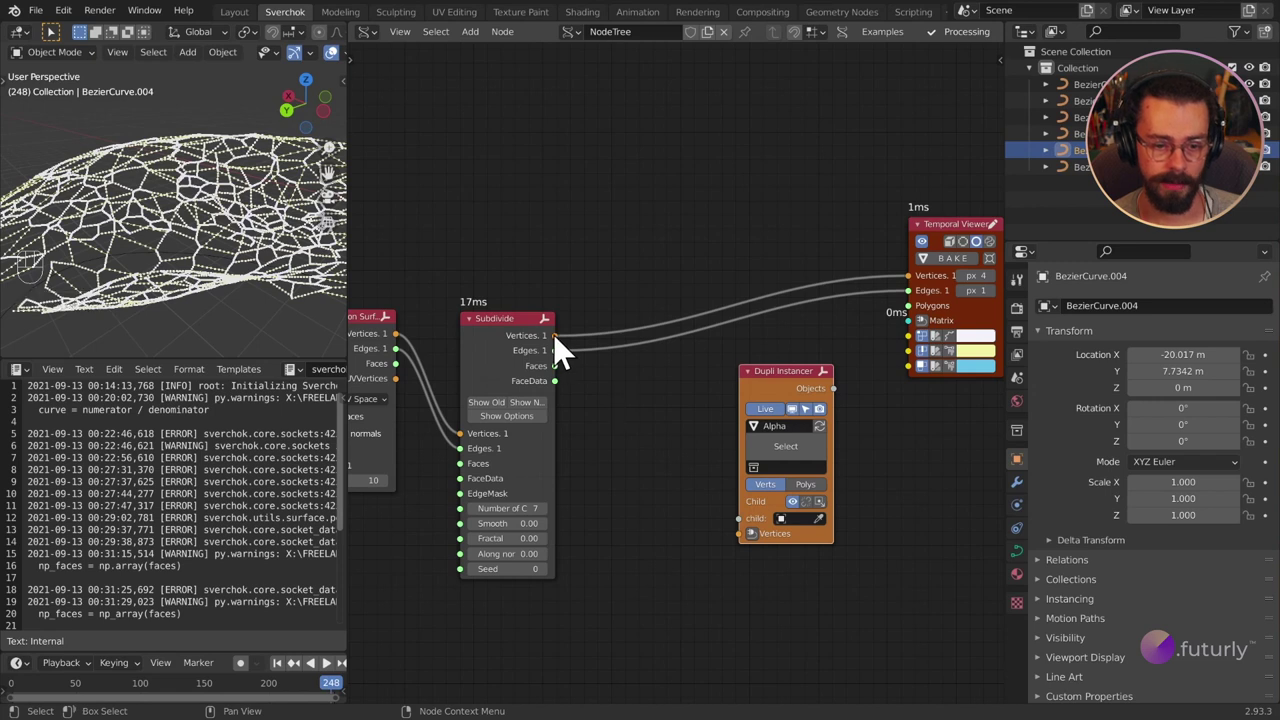
# Connect Subdivide's Vertices output to the Dupli Instancer's Vertices input and tidy the tree.
pyautogui.moveTo(562, 351); pyautogui.dragTo(753, 566)
pyautogui.middleClick(876, 499)
pyautogui.moveTo(851, 445); pyautogui.dragTo(937, 245)
pyautogui.click(873, 234)
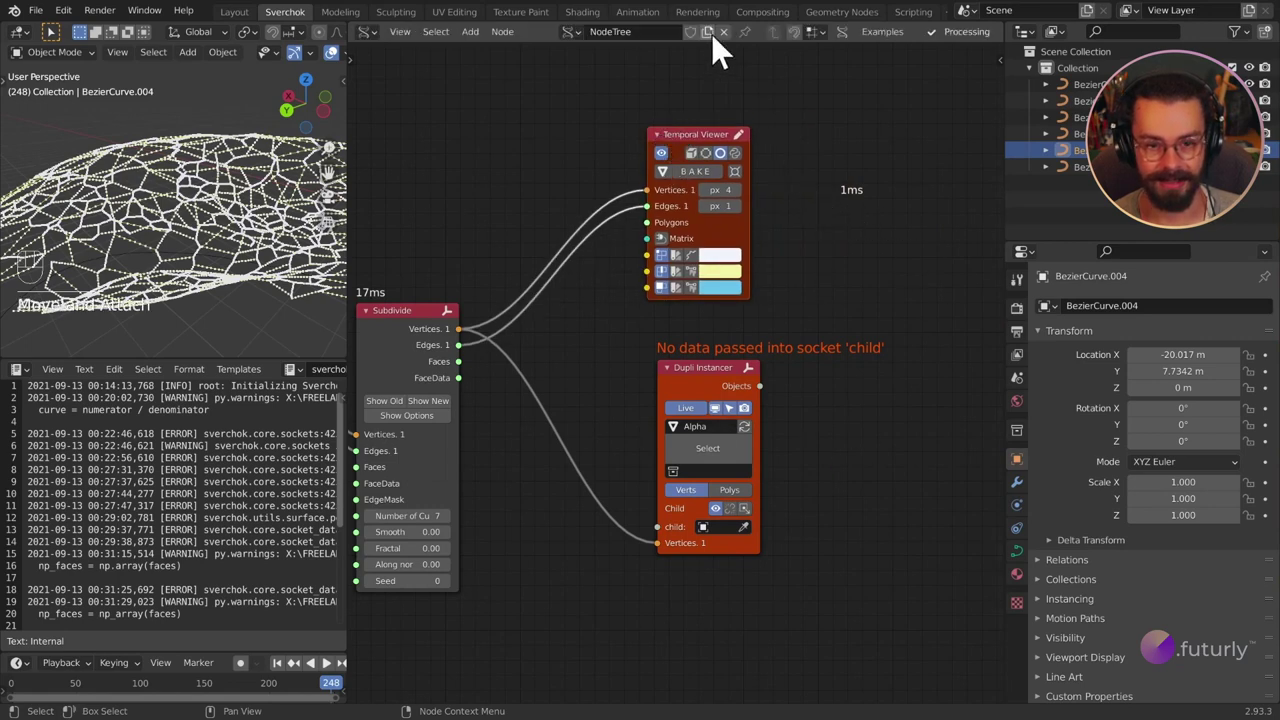
pyautogui.middleClick(209, 182)
pyautogui.moveTo(201, 184); pyautogui.dragTo(207, 245)
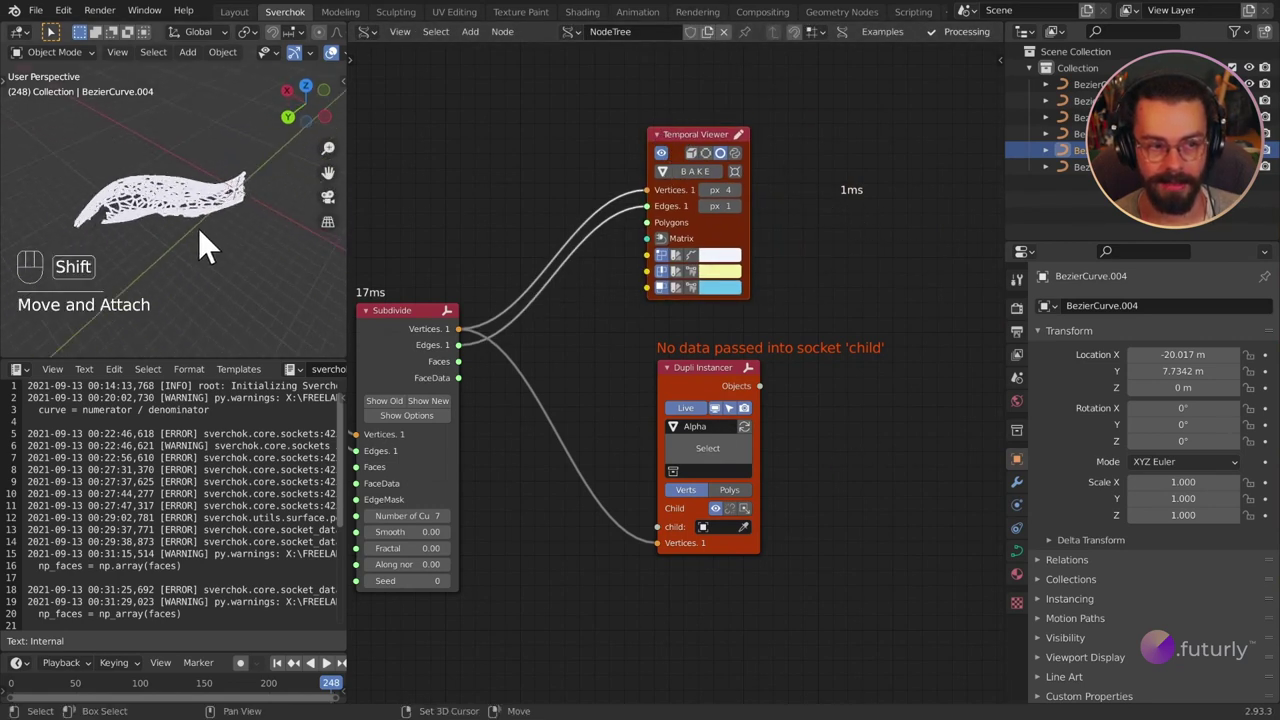
pyautogui.moveTo(165, 235); pyautogui.dragTo(185, 222)
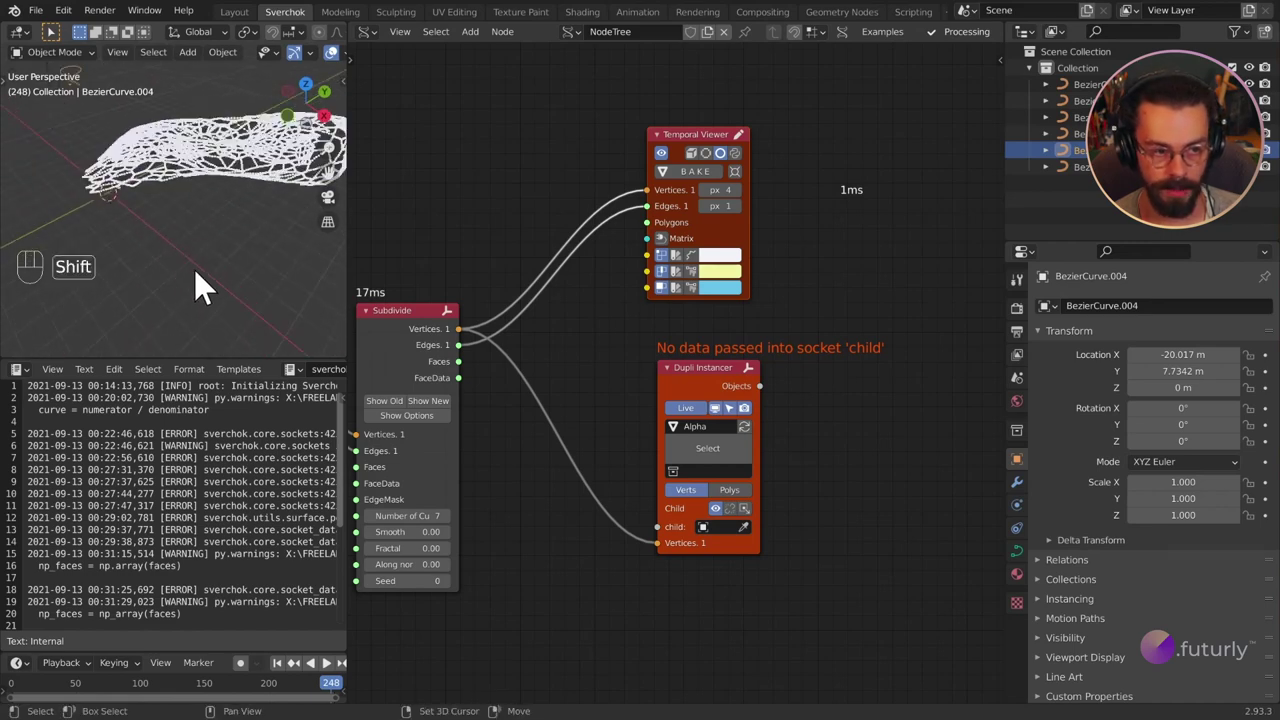
pyautogui.click(207, 280)
pyautogui.moveTo(222, 279); pyautogui.dragTo(175, 246)
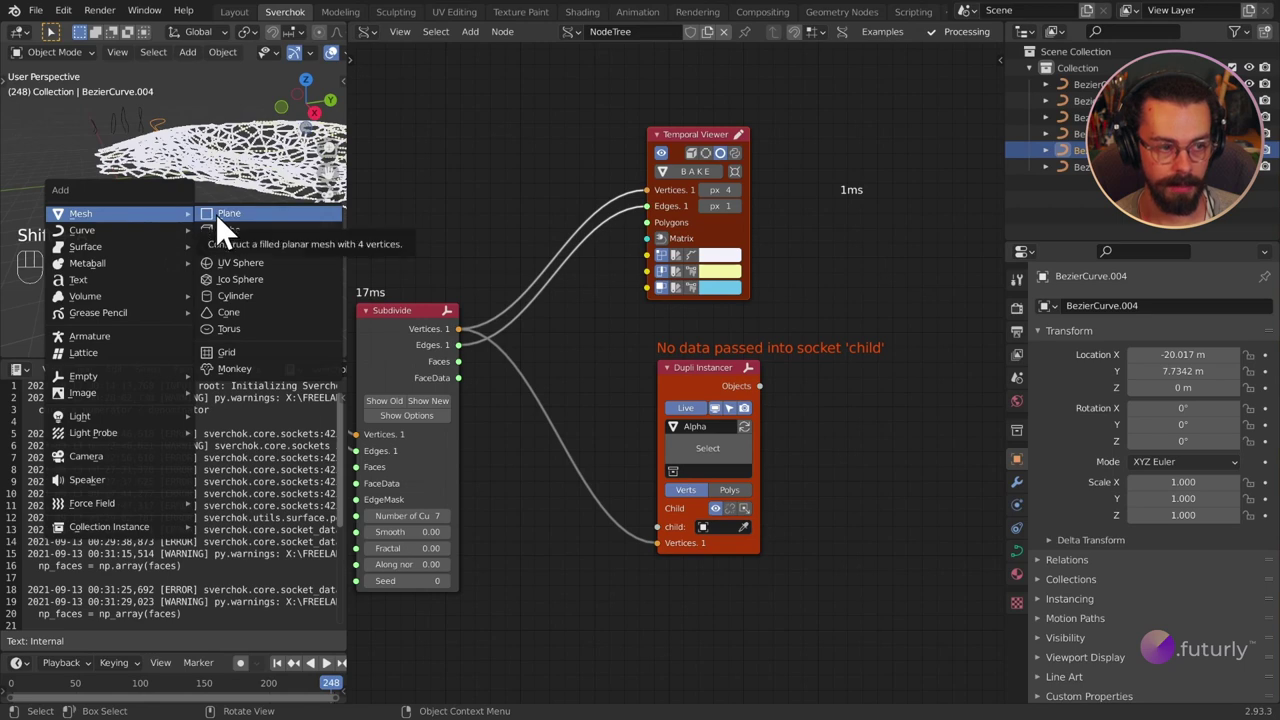
# Add a Plane mesh to the scene and frame it in the viewport.
pyautogui.moveTo(186, 286); pyautogui.dragTo(267, 314)
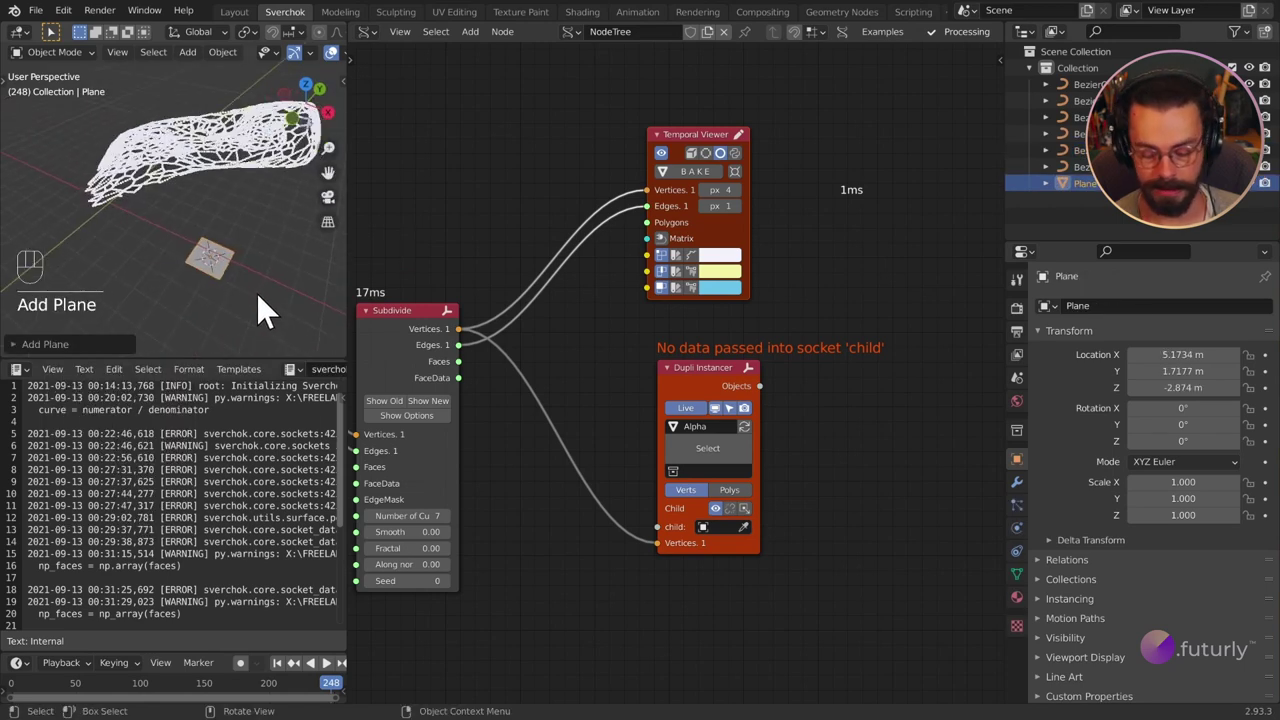
pyautogui.press('KP_Decimal')
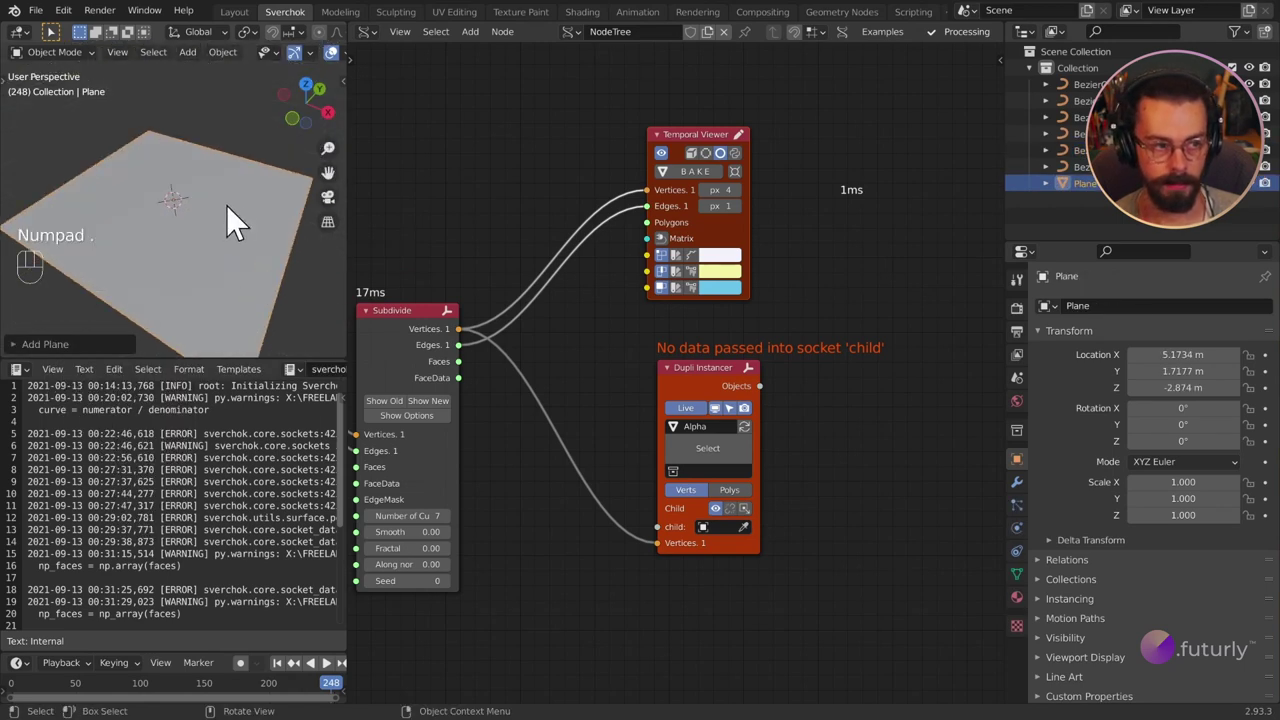
pyautogui.moveTo(218, 220); pyautogui.dragTo(256, 227)
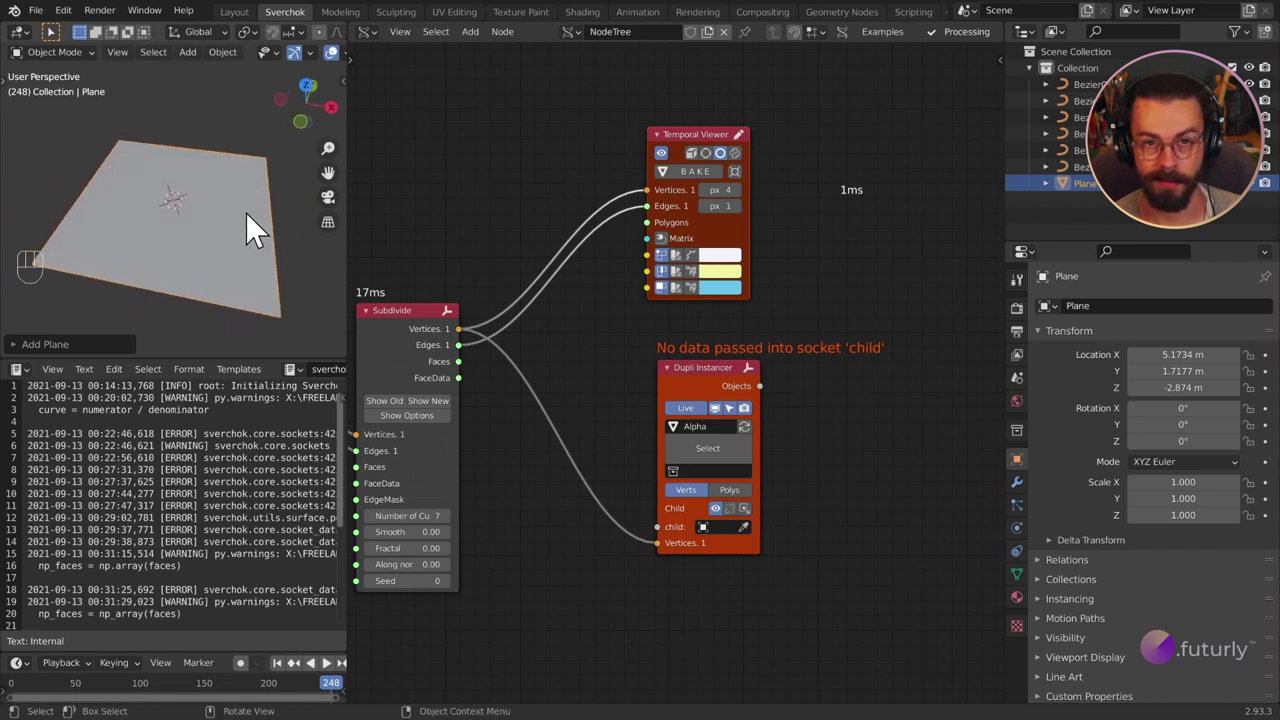
pyautogui.moveTo(242, 232); pyautogui.dragTo(215, 224)
pyautogui.moveTo(215, 224); pyautogui.dragTo(192, 212)
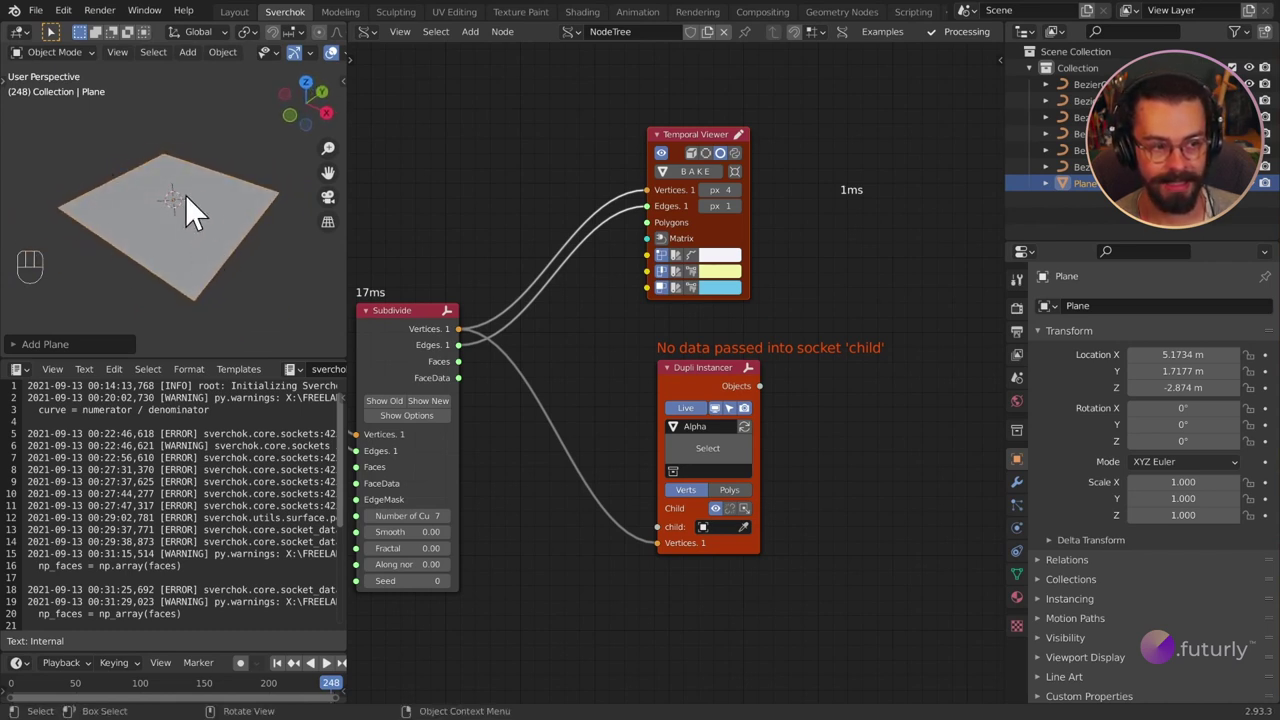
# Enter the plane's Edit Mode and rotate its geometry.
pyautogui.press('Tab')
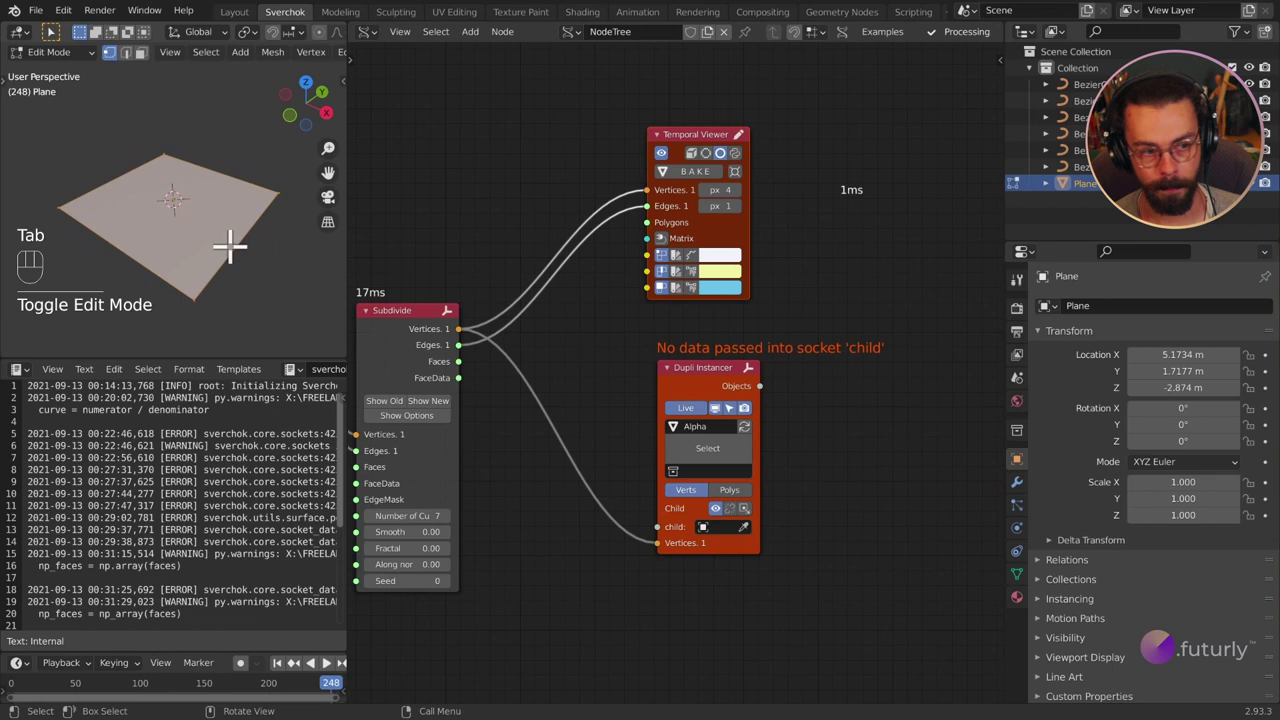
pyautogui.press('m')
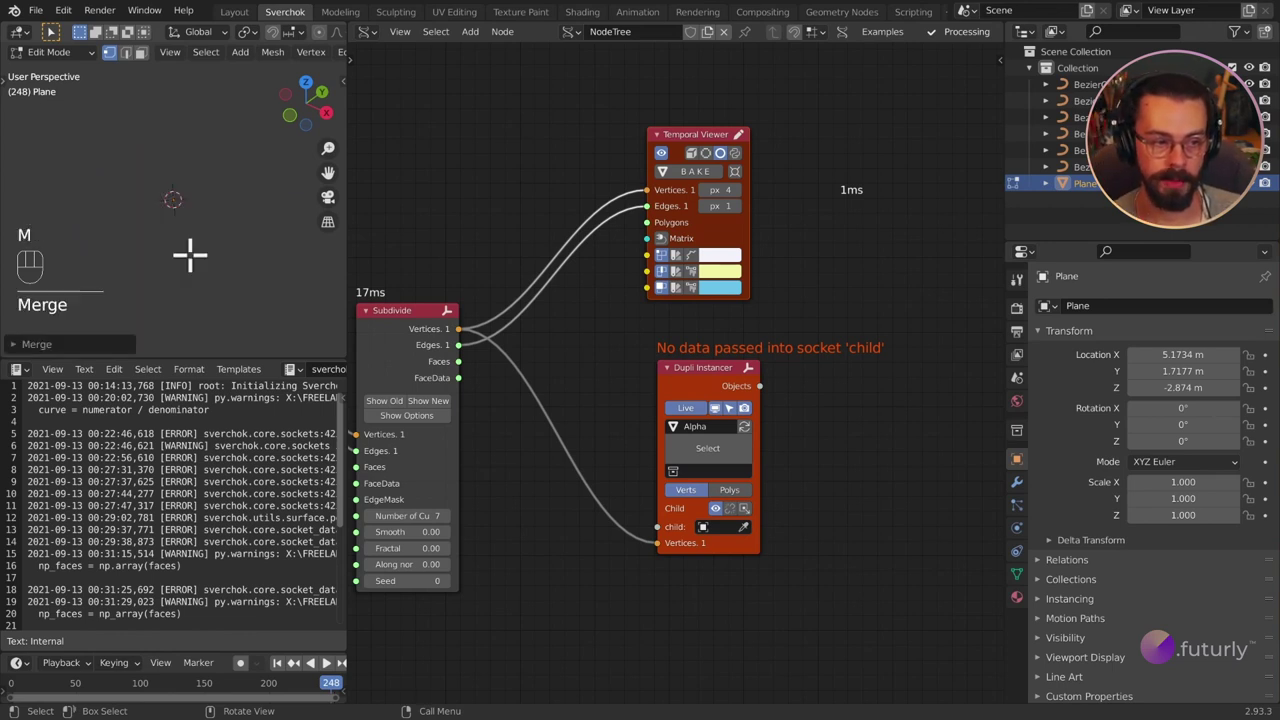
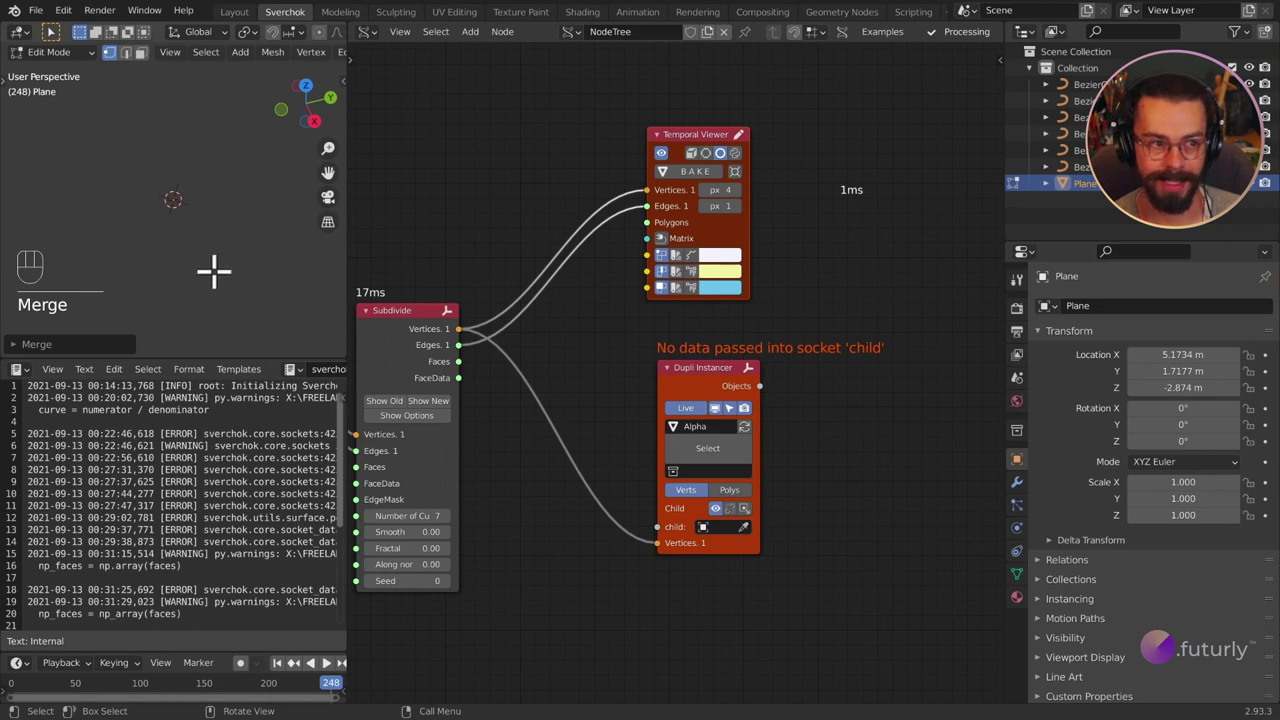
pyautogui.press('r')
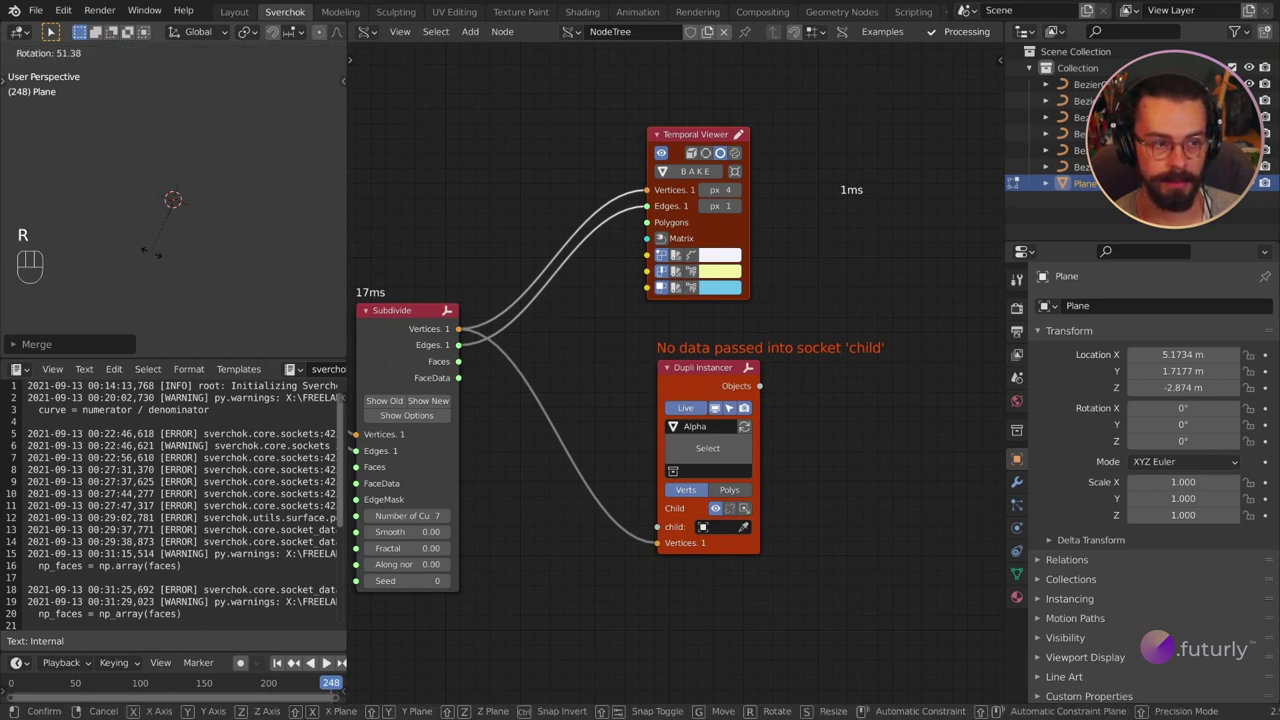
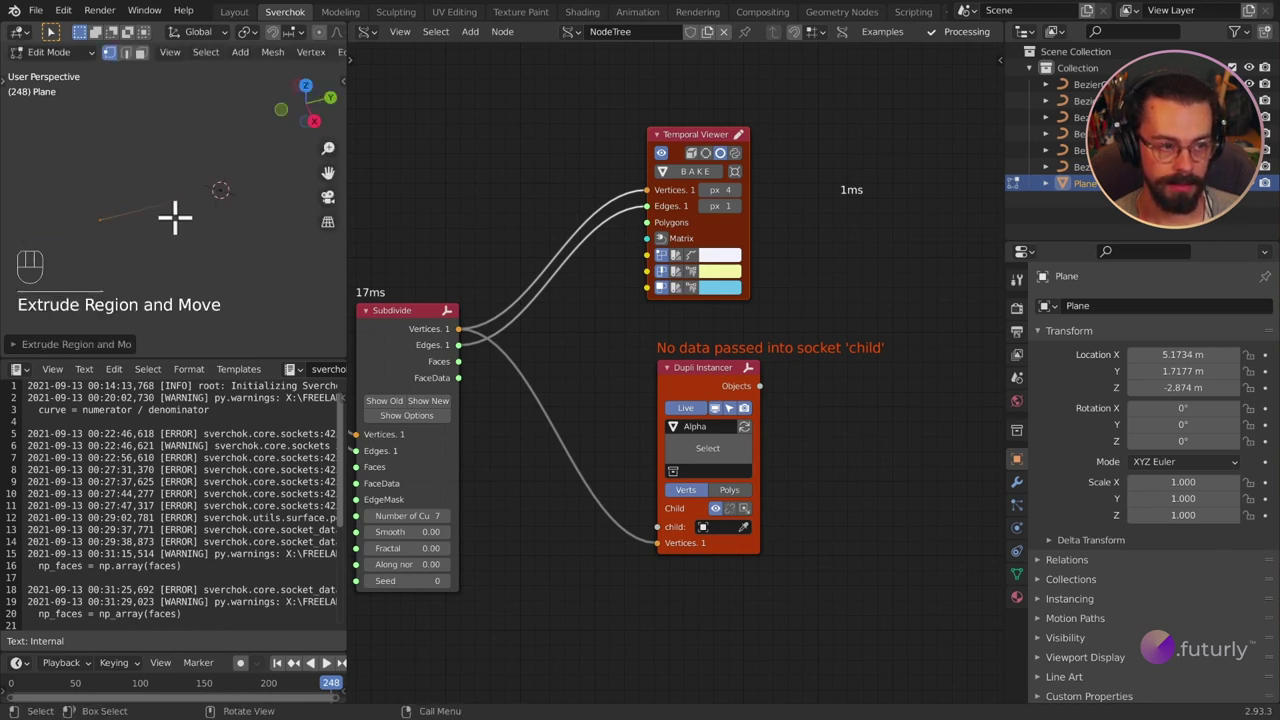
pyautogui.press('ctrl+r')
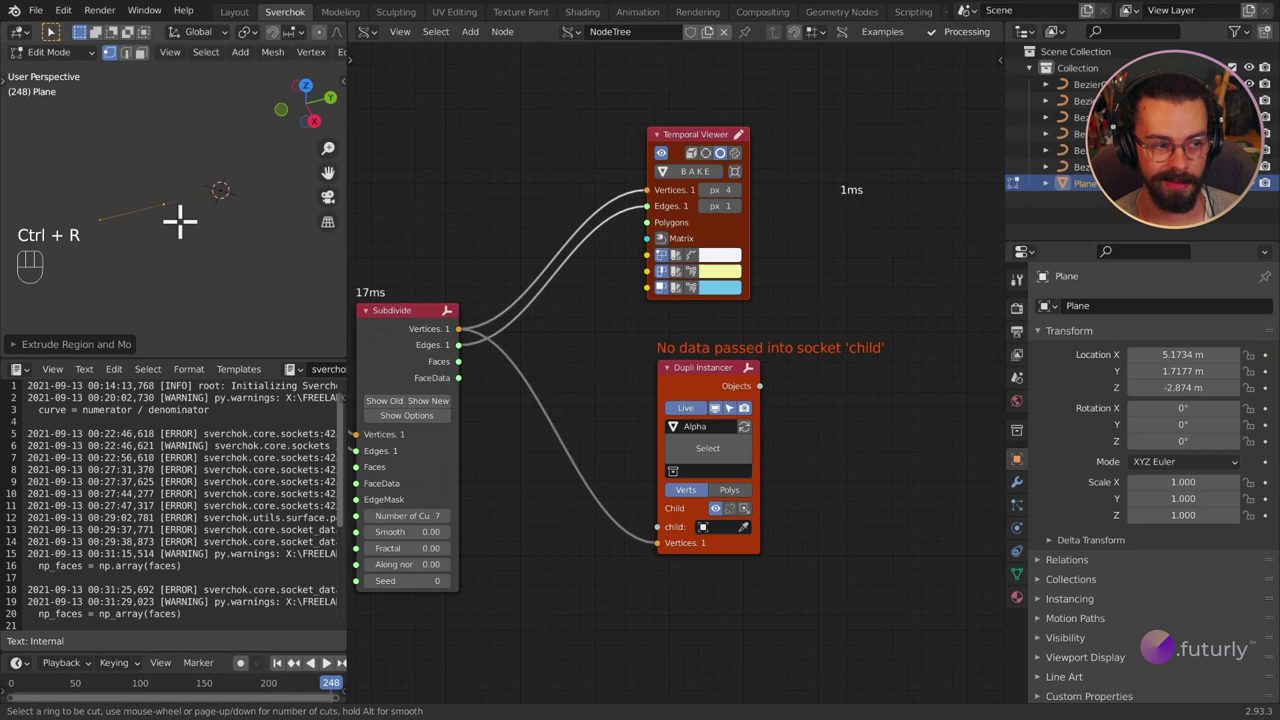
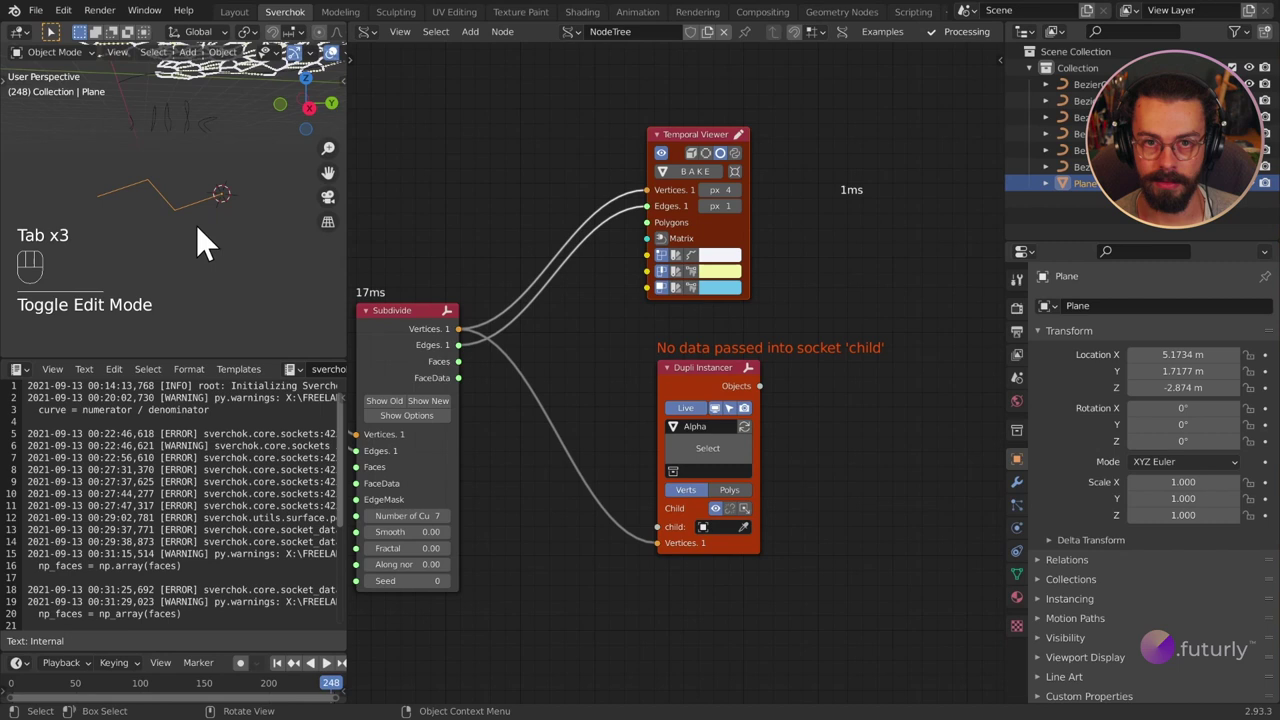
# Give the Plane a Subdivision Surface modifier at level 2 followed by a Skin modifier.
pyautogui.moveTo(193, 252); pyautogui.dragTo(253, 279)
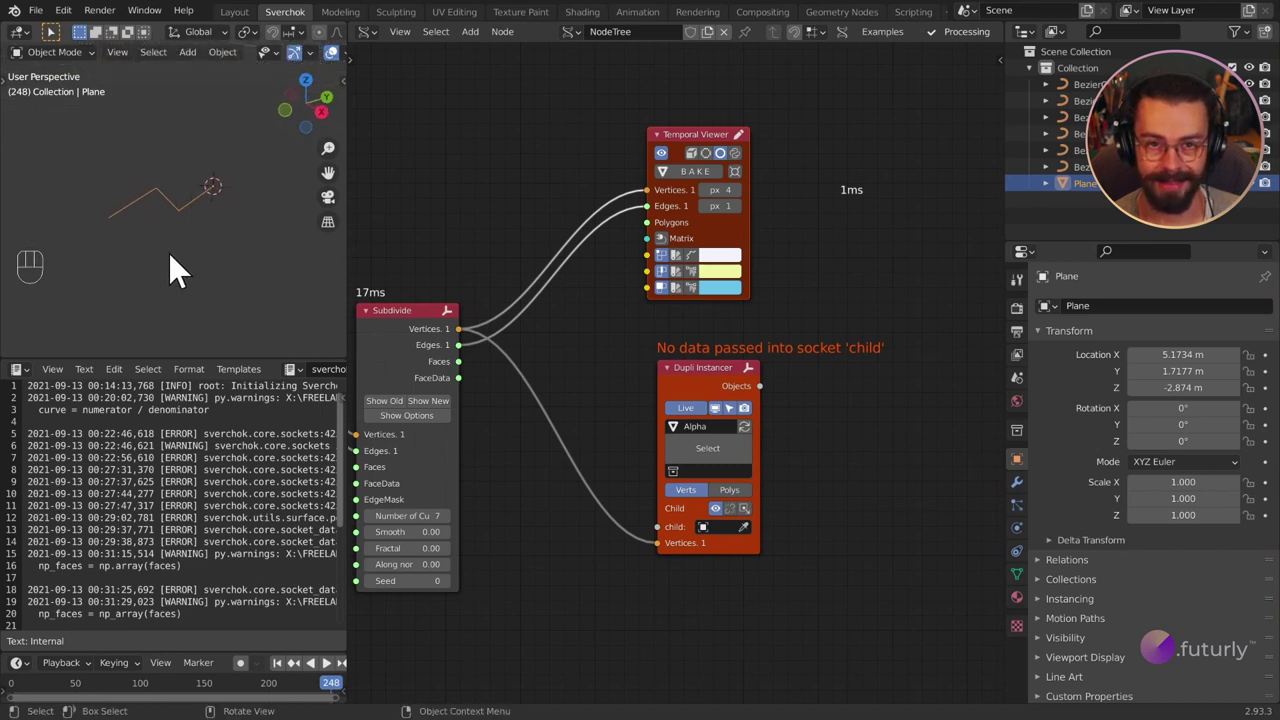
pyautogui.moveTo(237, 215); pyautogui.dragTo(199, 220)
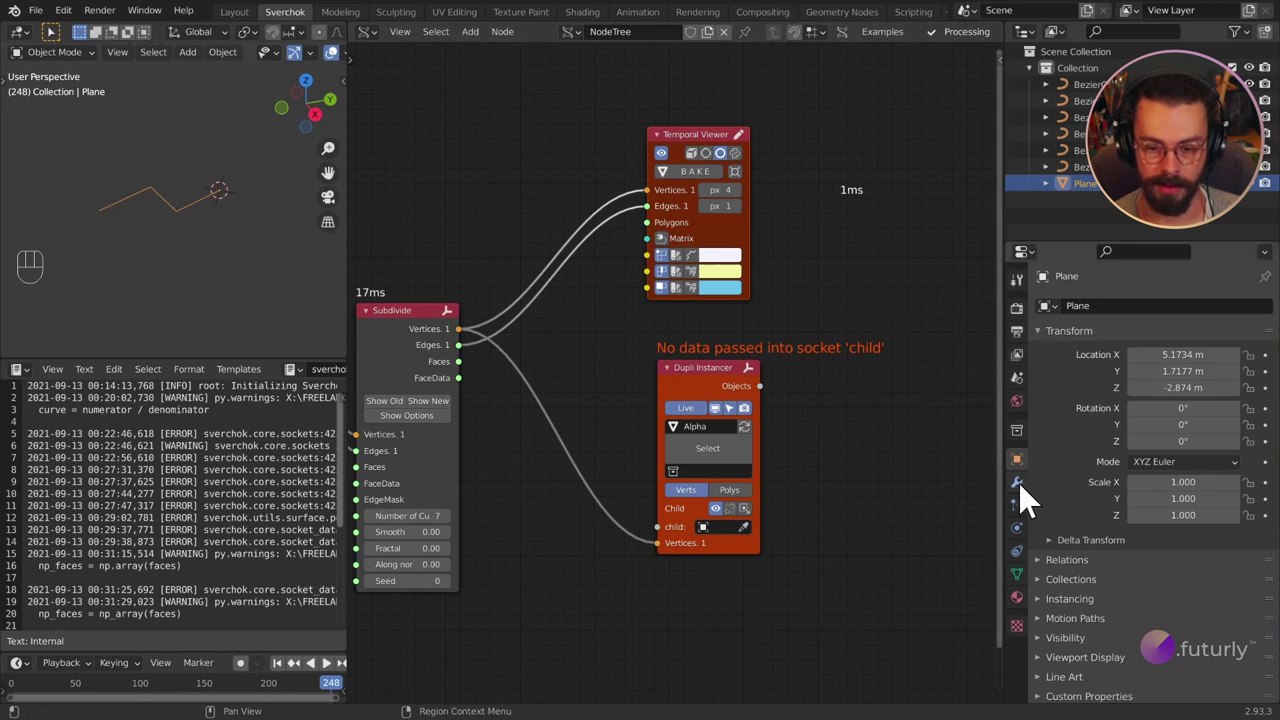
pyautogui.moveTo(1151, 326); pyautogui.dragTo(978, 620)
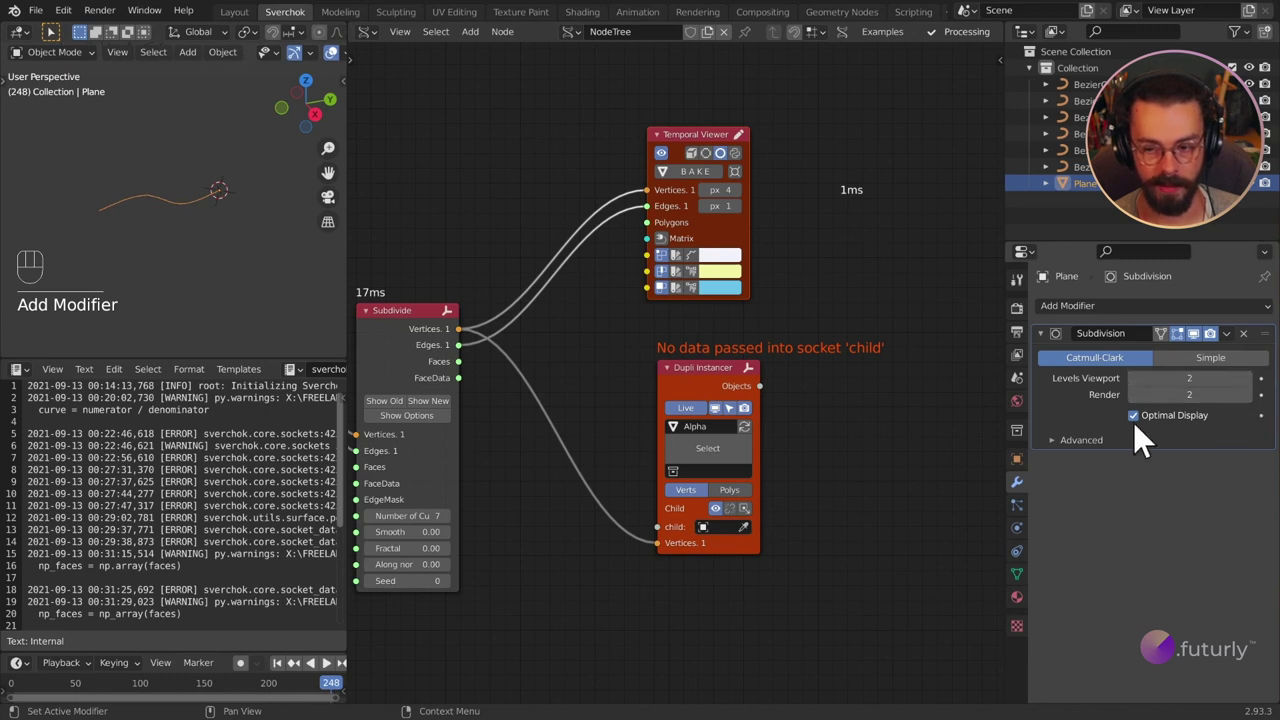
pyautogui.moveTo(1107, 322); pyautogui.dragTo(947, 586)
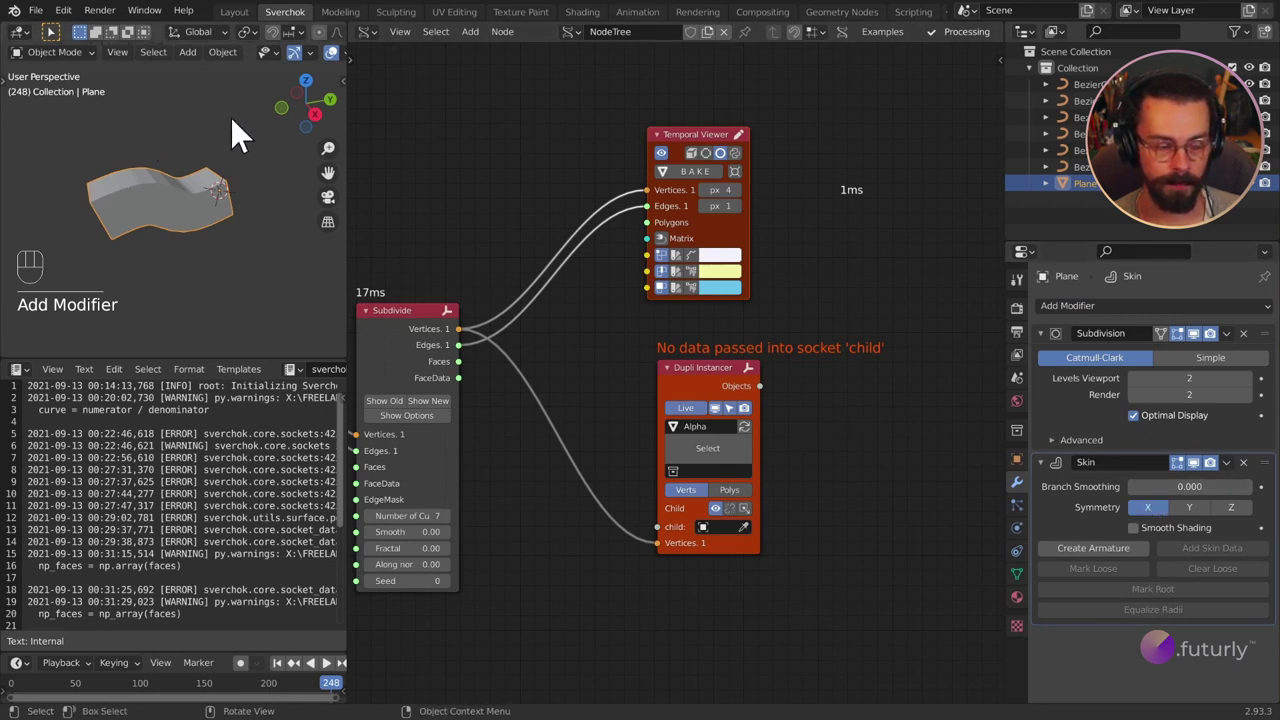
pyautogui.moveTo(156, 210); pyautogui.dragTo(224, 201)
# Shrink the plane's geometry to about half size so the renamed Child instances as a scaly shell.
pyautogui.press('Tab')
pyautogui.press('a')
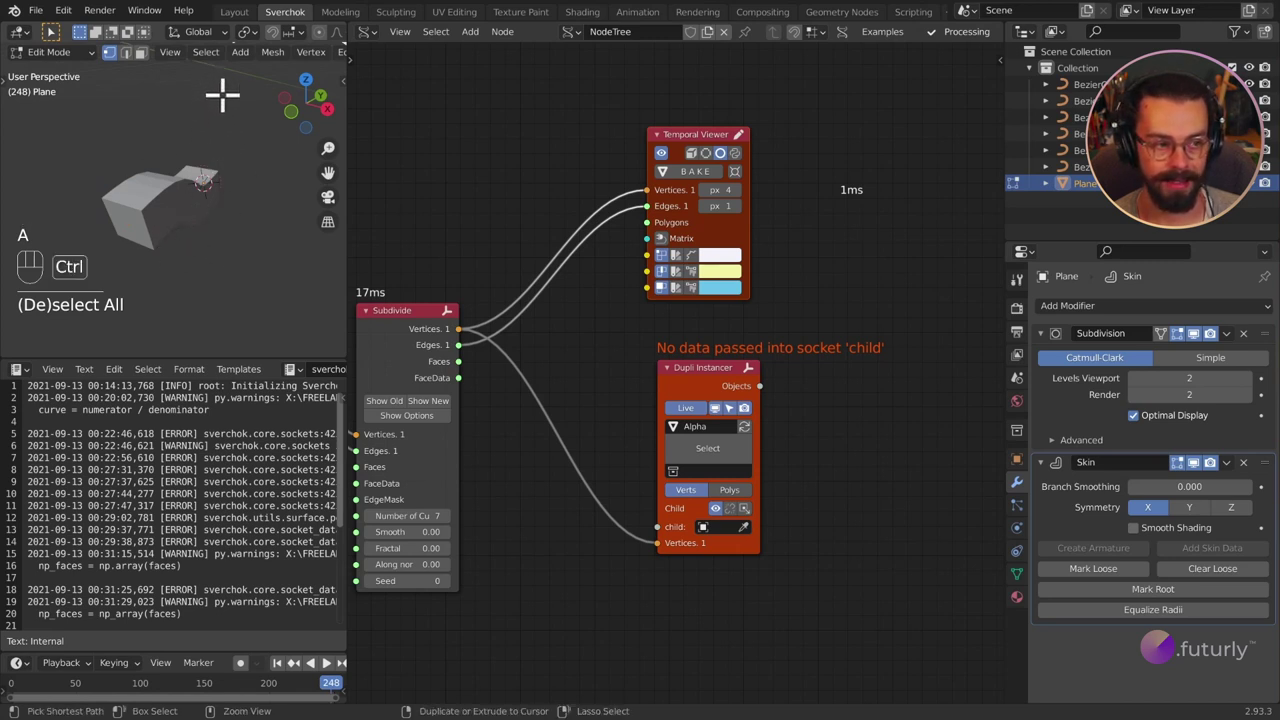
pyautogui.press('ctrl+a')
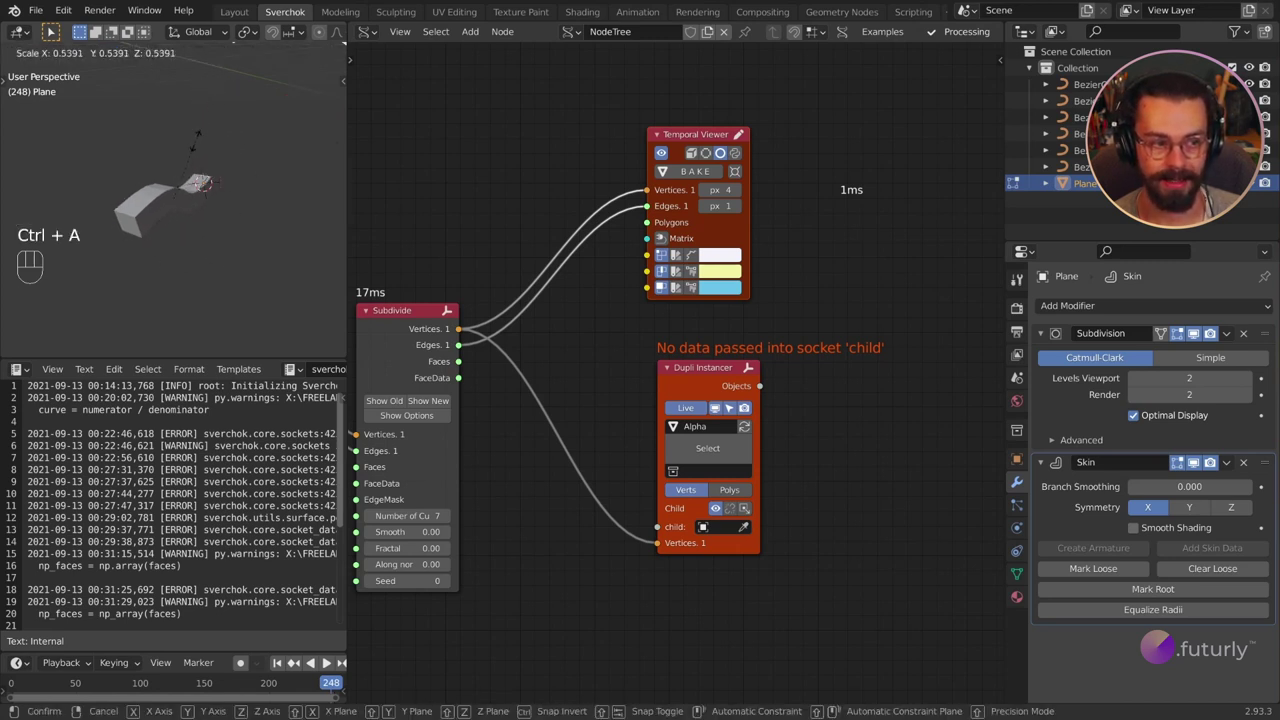
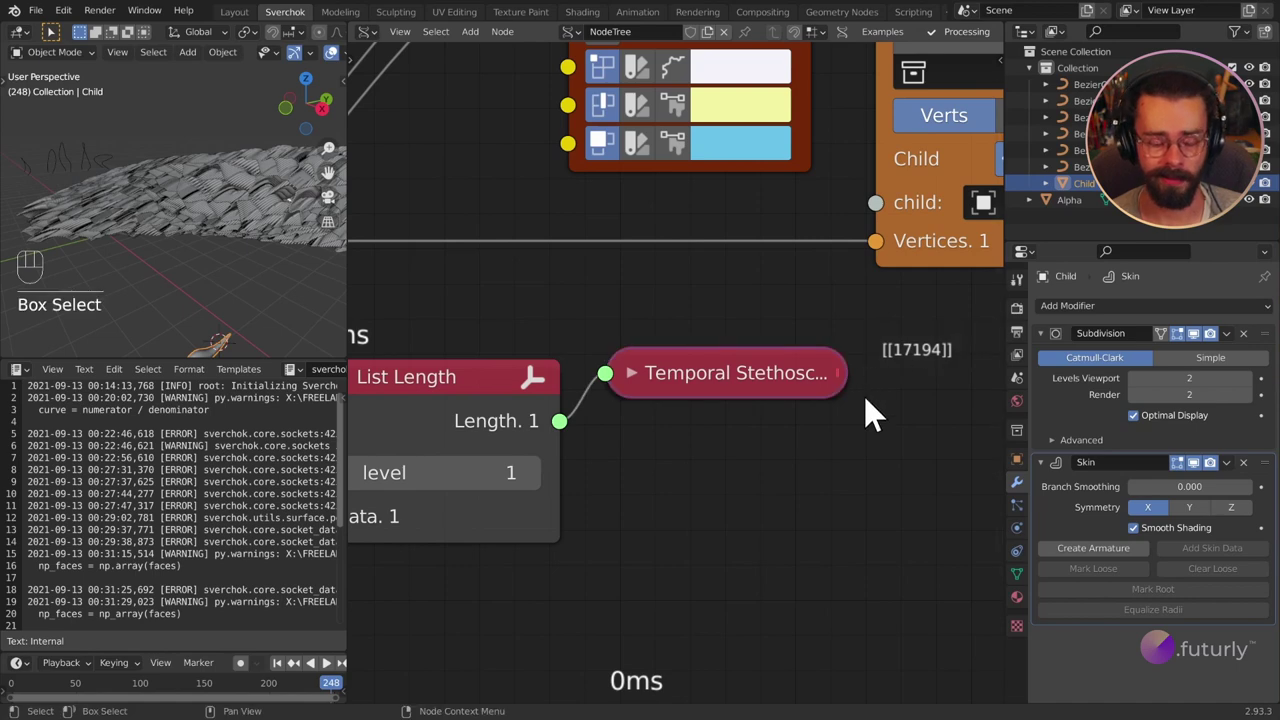
pyautogui.moveTo(206, 259); pyautogui.dragTo(271, 268)
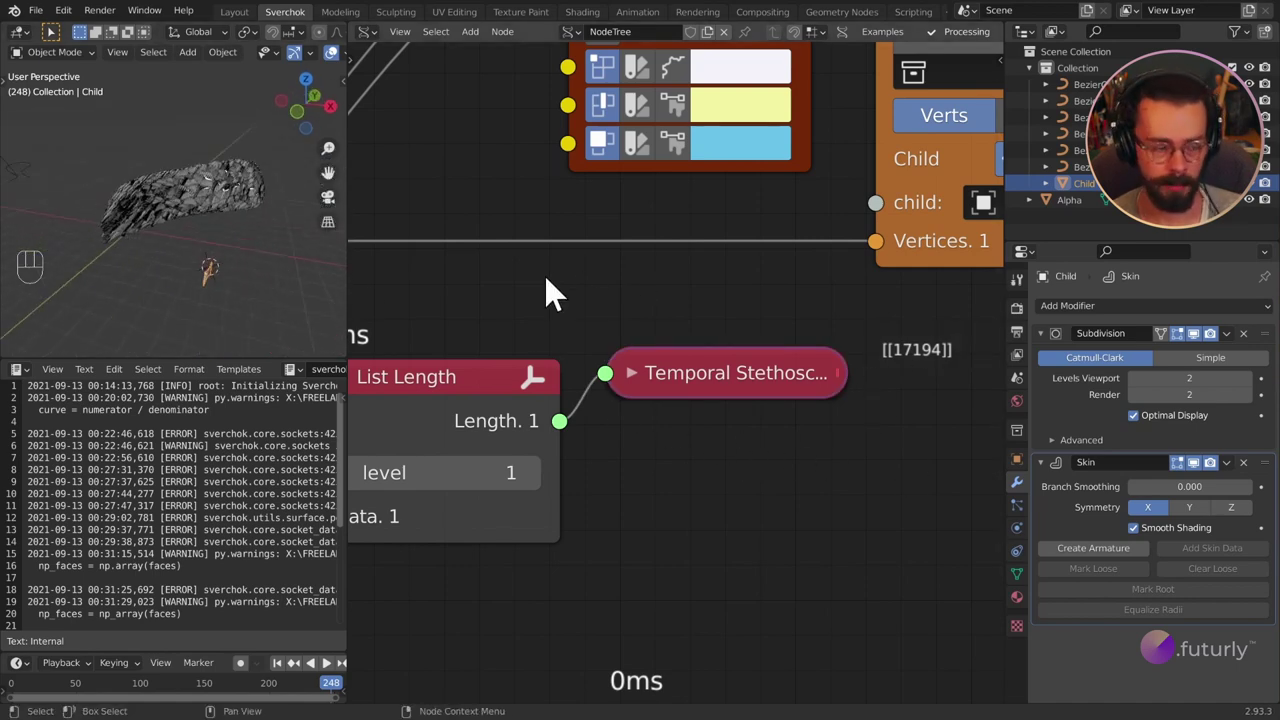
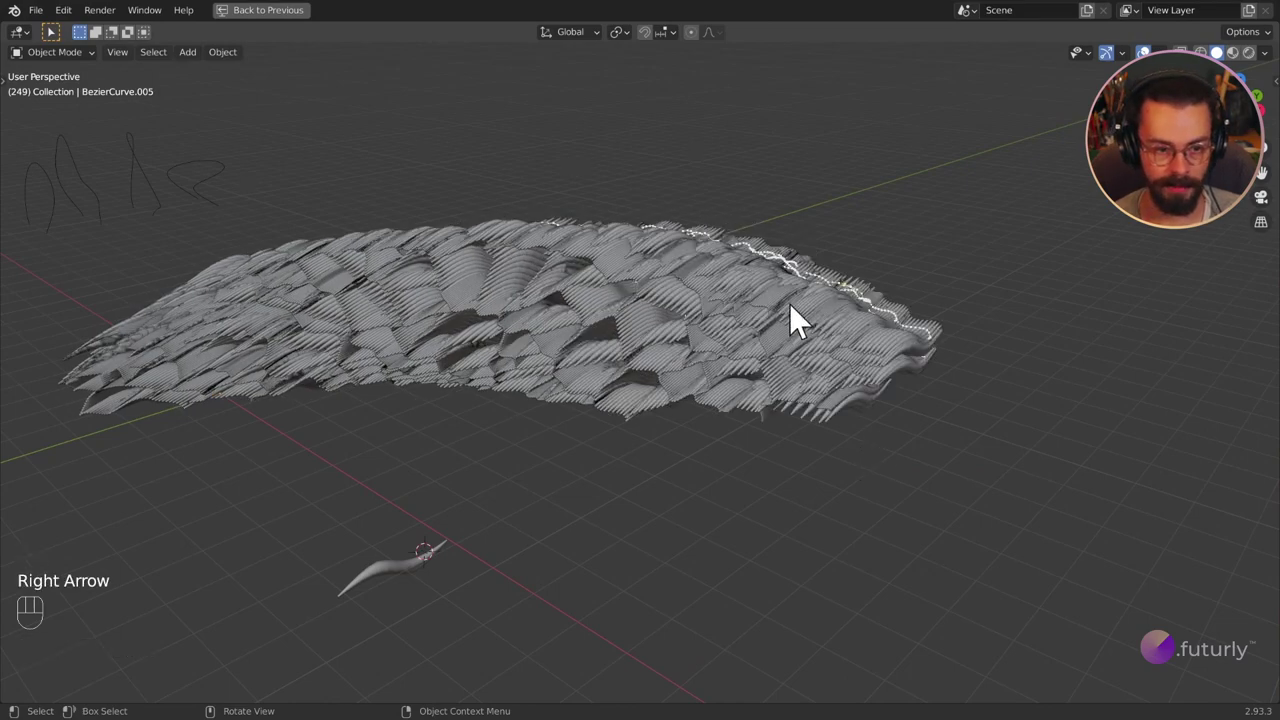
# Orbit the viewport around the dense instanced scaly shell to inspect it.
pyautogui.moveTo(719, 471); pyautogui.dragTo(717, 496)
pyautogui.moveTo(703, 290); pyautogui.dragTo(793, 161)
pyautogui.middleClick(780, 325)
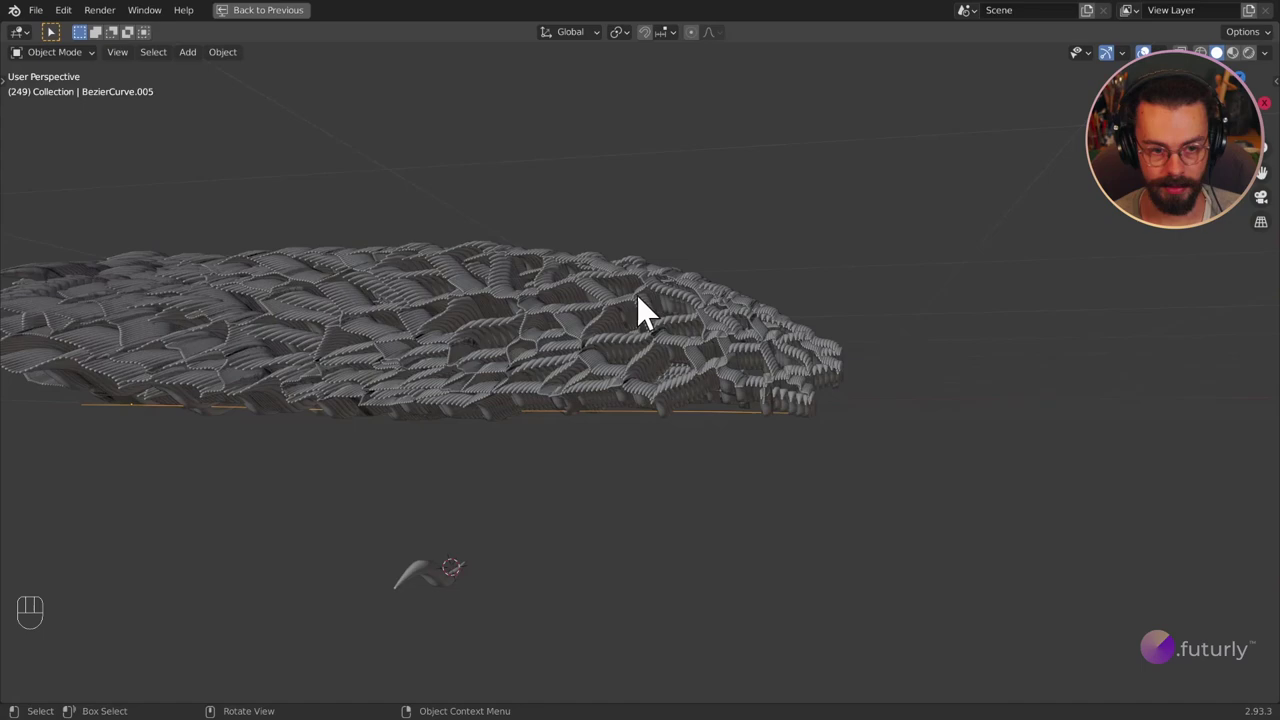
pyautogui.moveTo(854, 328); pyautogui.dragTo(803, 295)
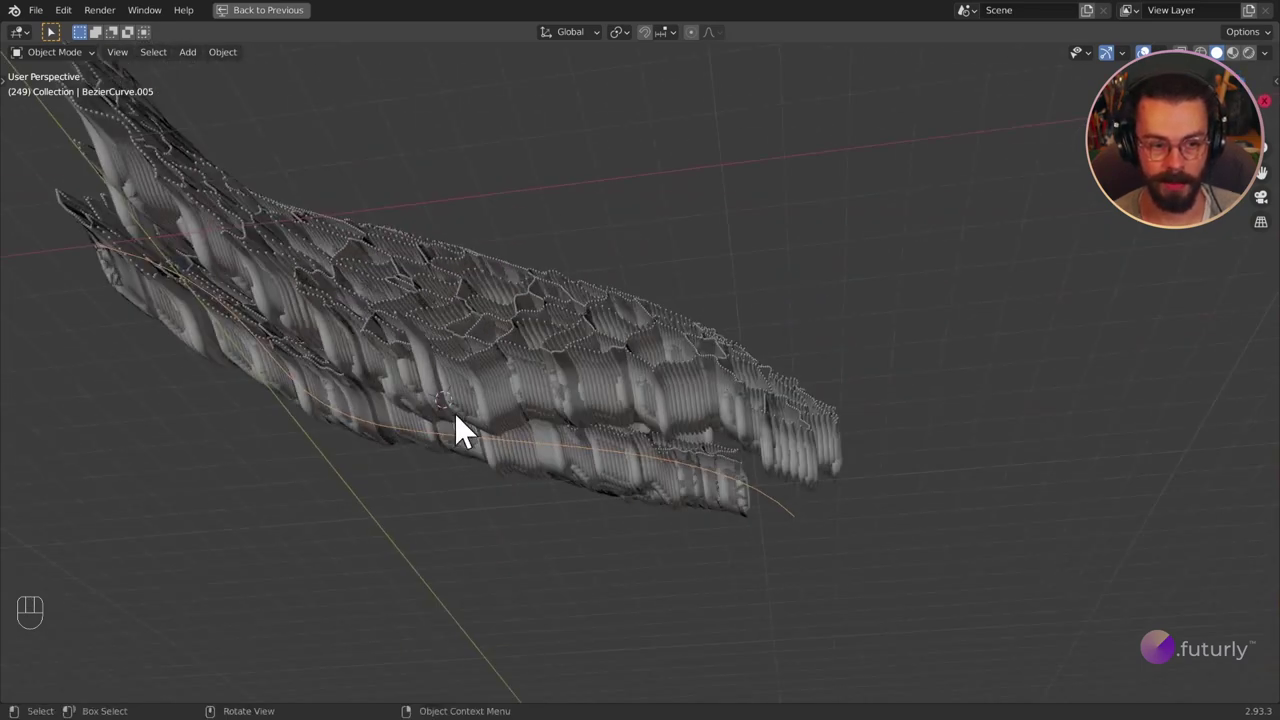
pyautogui.moveTo(457, 405); pyautogui.dragTo(414, 464)
pyautogui.moveTo(530, 428); pyautogui.dragTo(503, 547)
pyautogui.moveTo(733, 285); pyautogui.dragTo(718, 255)
pyautogui.moveTo(742, 307); pyautogui.dragTo(752, 345)
pyautogui.moveTo(749, 346); pyautogui.dragTo(658, 347)
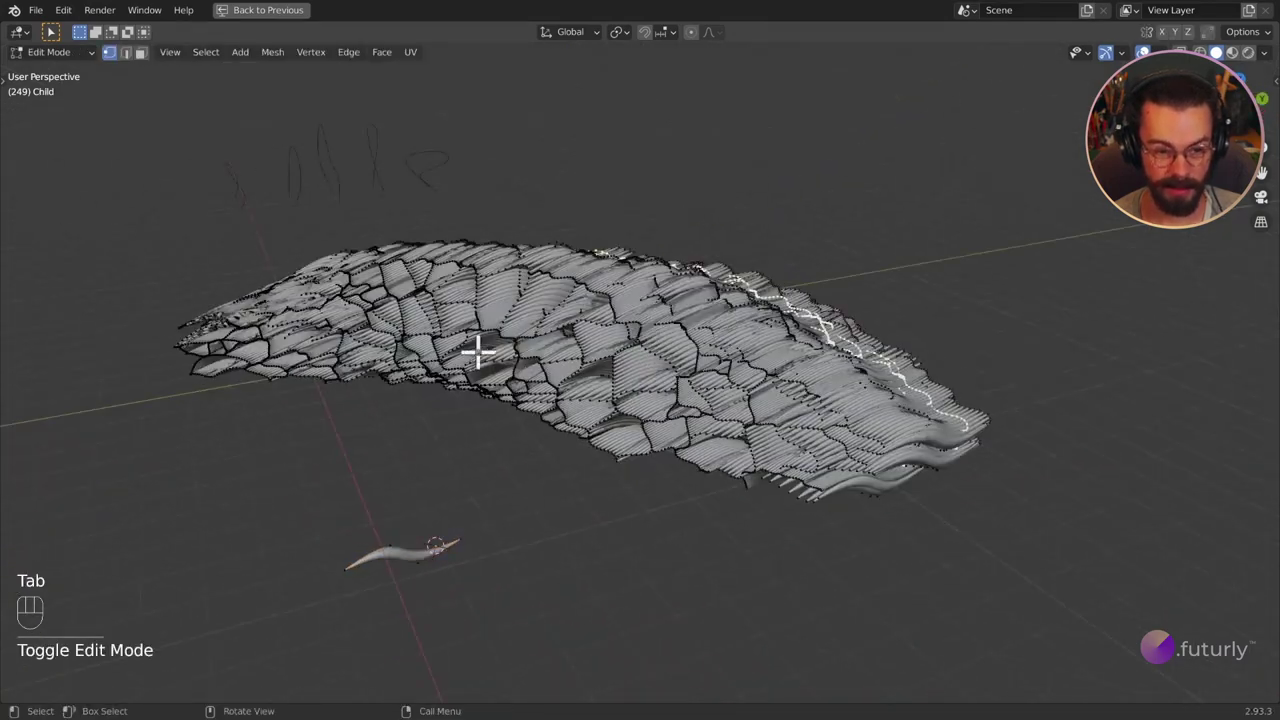
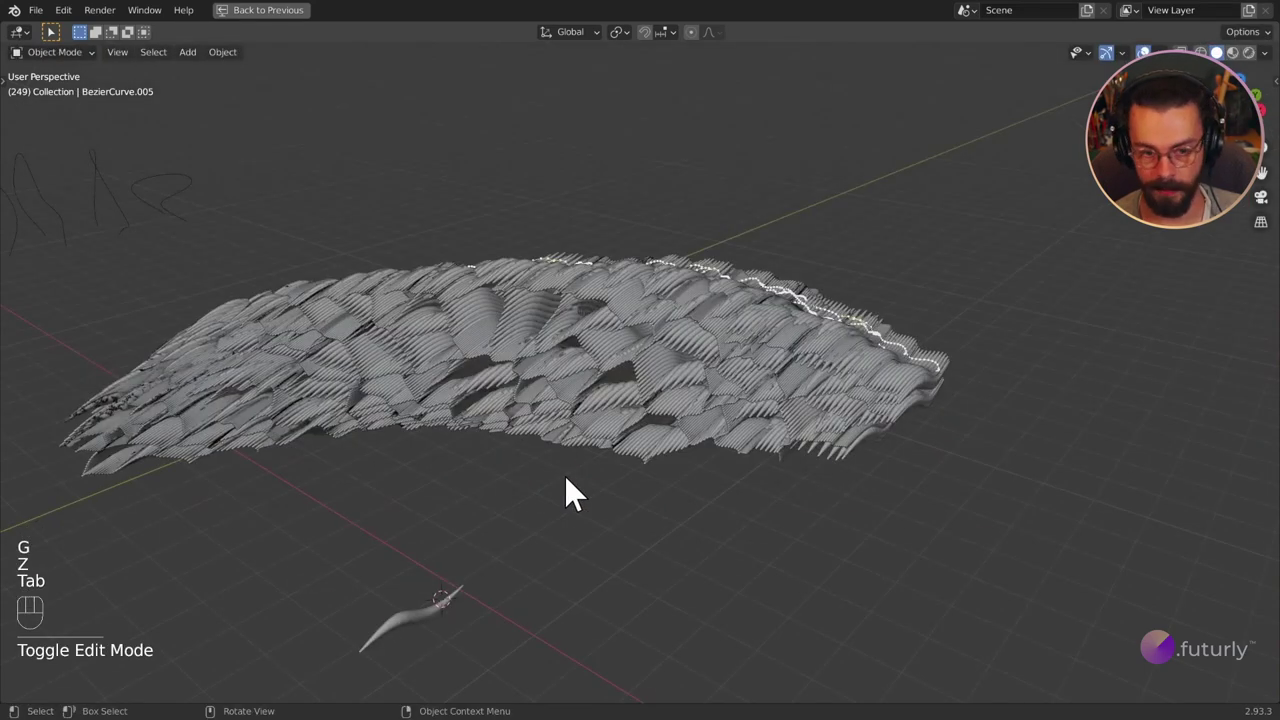
pyautogui.press('Right')
pyautogui.click(474, 447)
pyautogui.moveTo(484, 435); pyautogui.dragTo(576, 414)
pyautogui.moveTo(665, 365); pyautogui.dragTo(663, 324)
pyautogui.press('Tab')
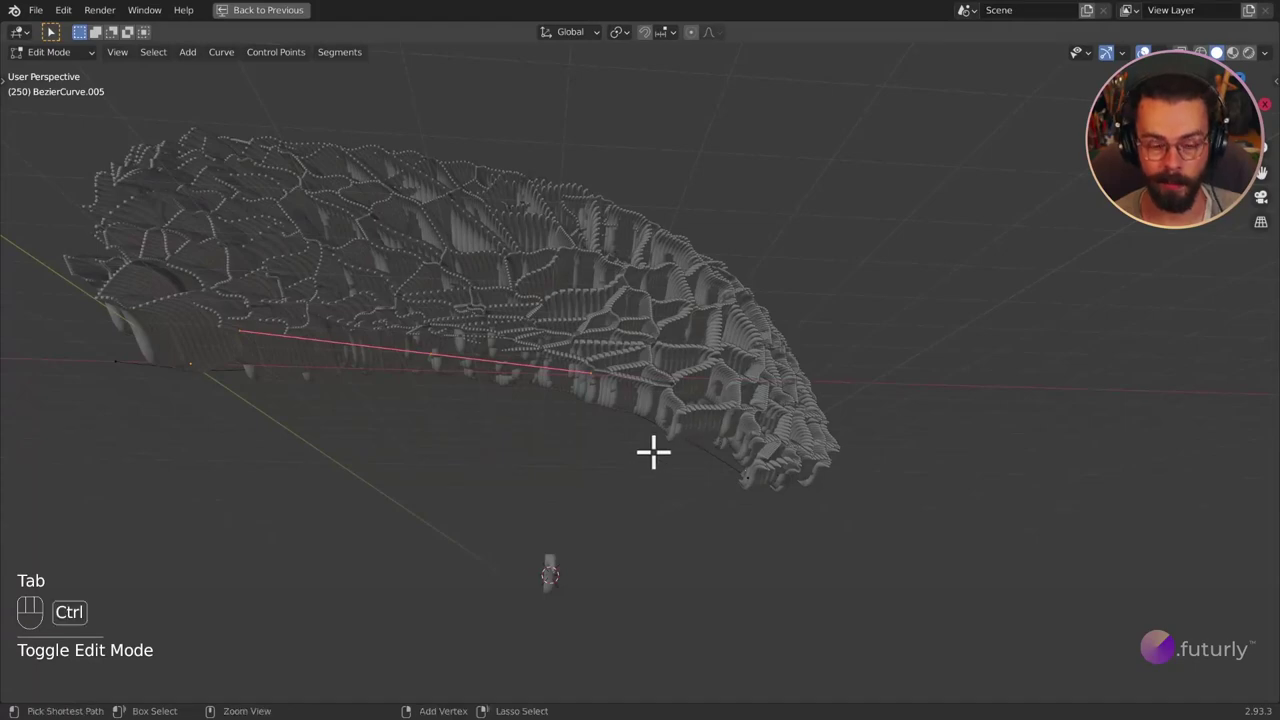
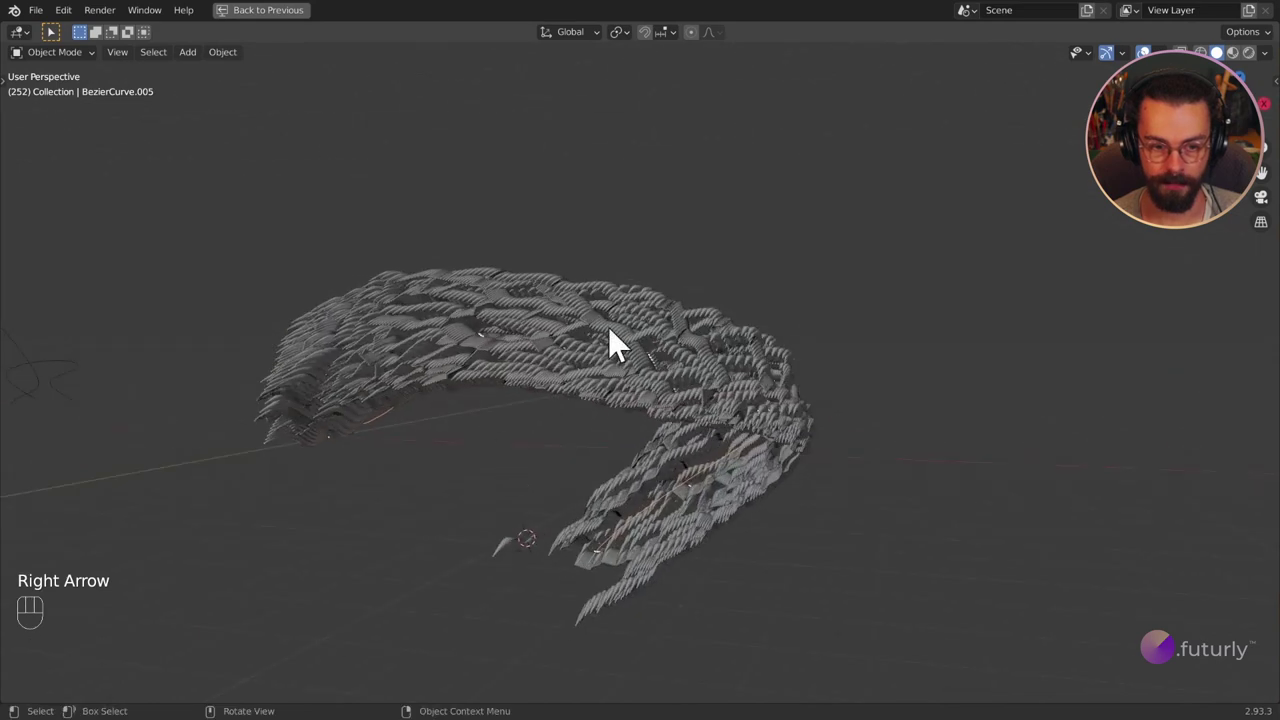
pyautogui.moveTo(706, 410); pyautogui.dragTo(779, 390)
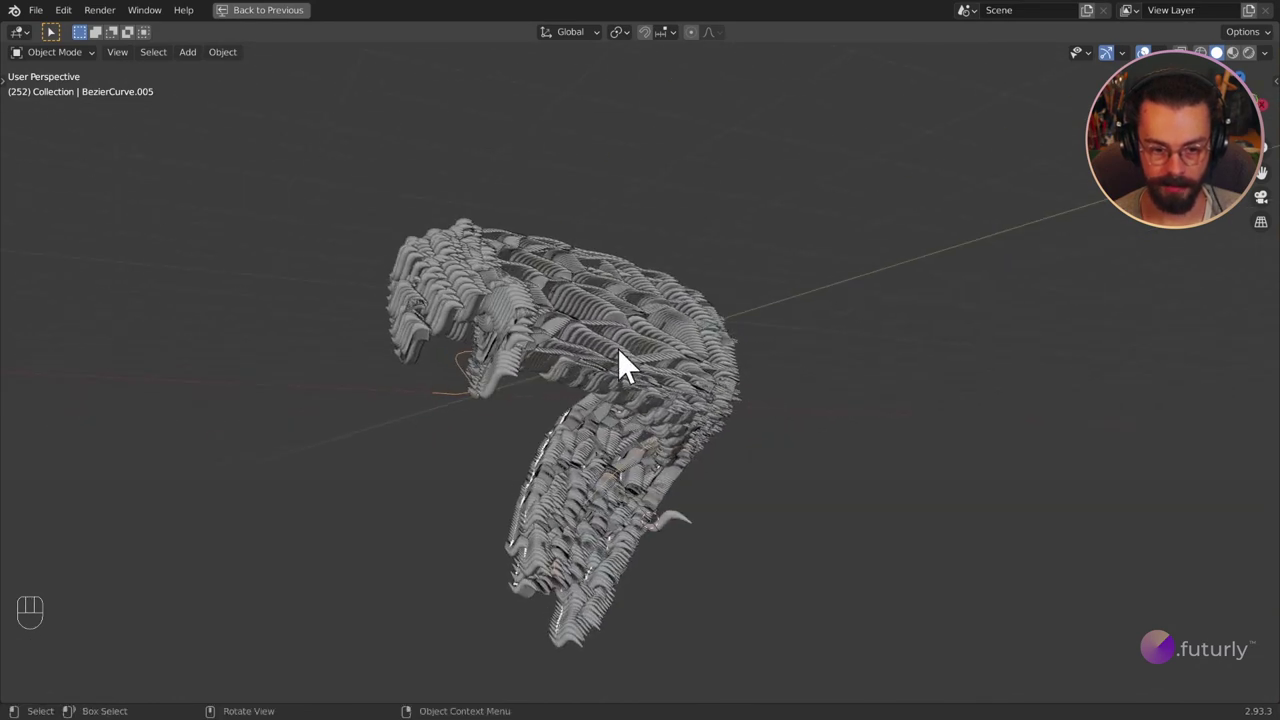
pyautogui.middleClick(609, 415)
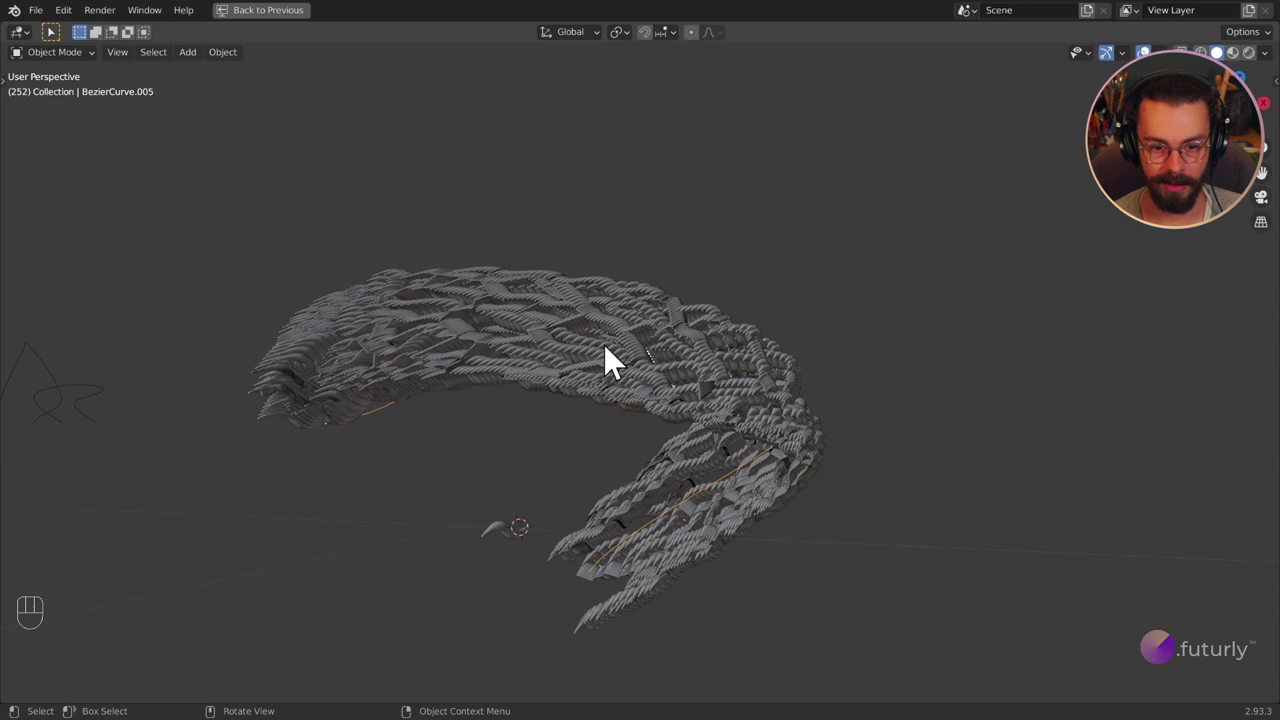
pyautogui.moveTo(687, 412); pyautogui.dragTo(681, 437)
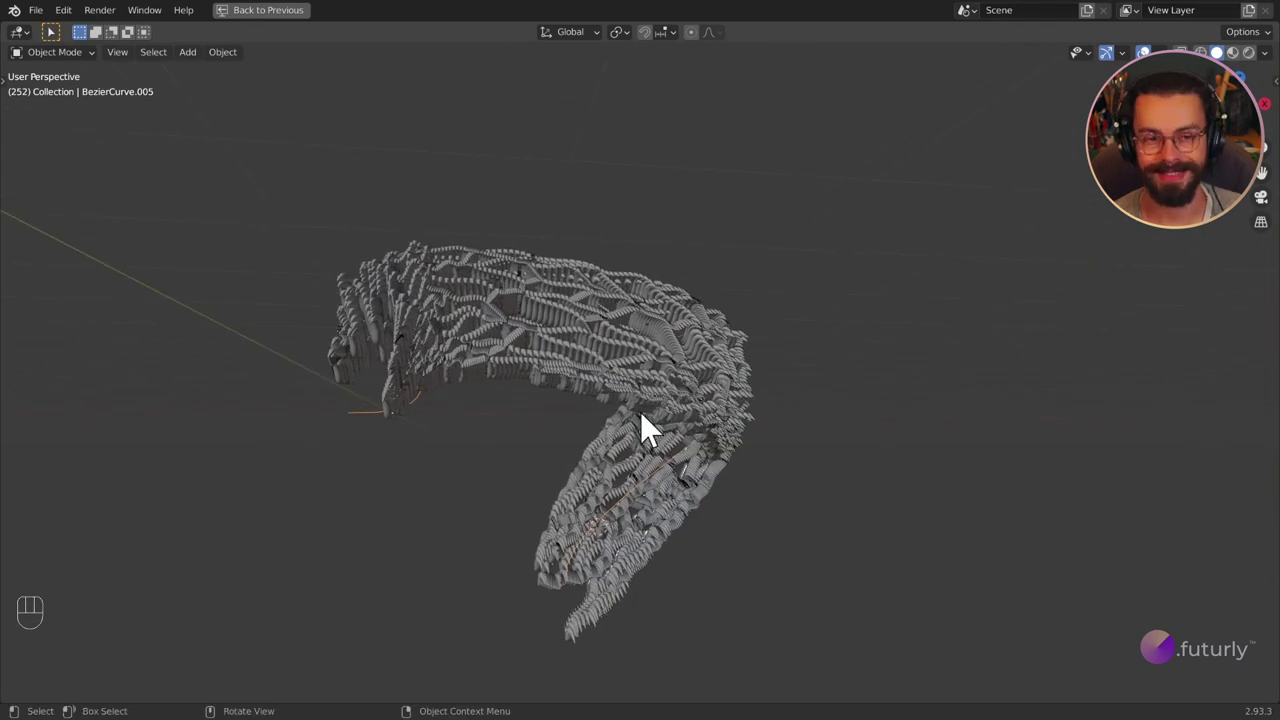
pyautogui.moveTo(693, 431); pyautogui.dragTo(471, 445)
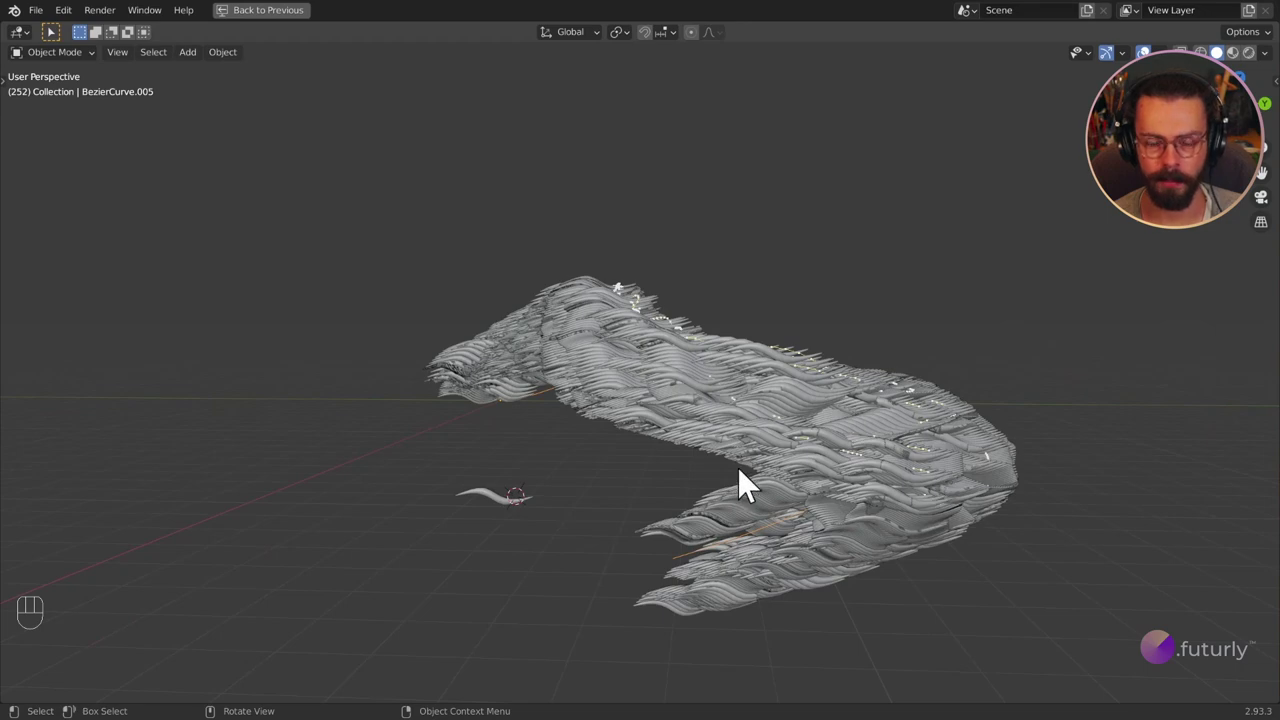
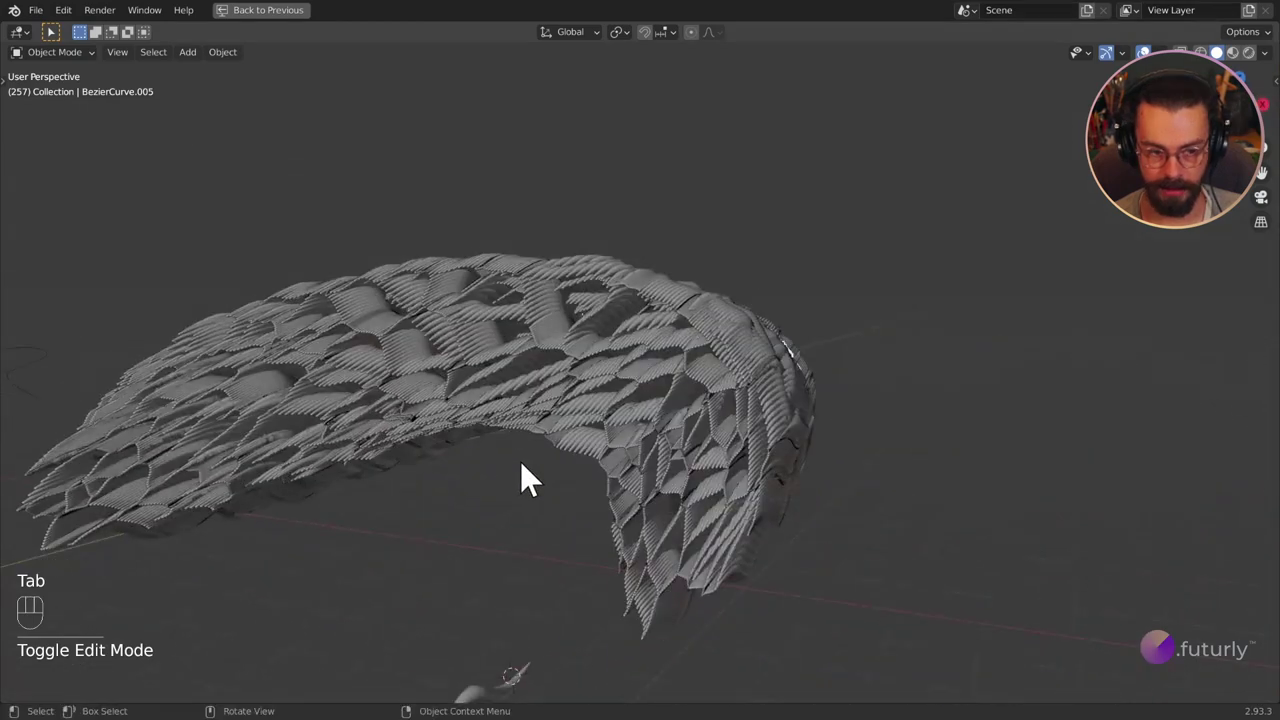
pyautogui.moveTo(523, 478); pyautogui.dragTo(778, 443)
pyautogui.click(759, 432)
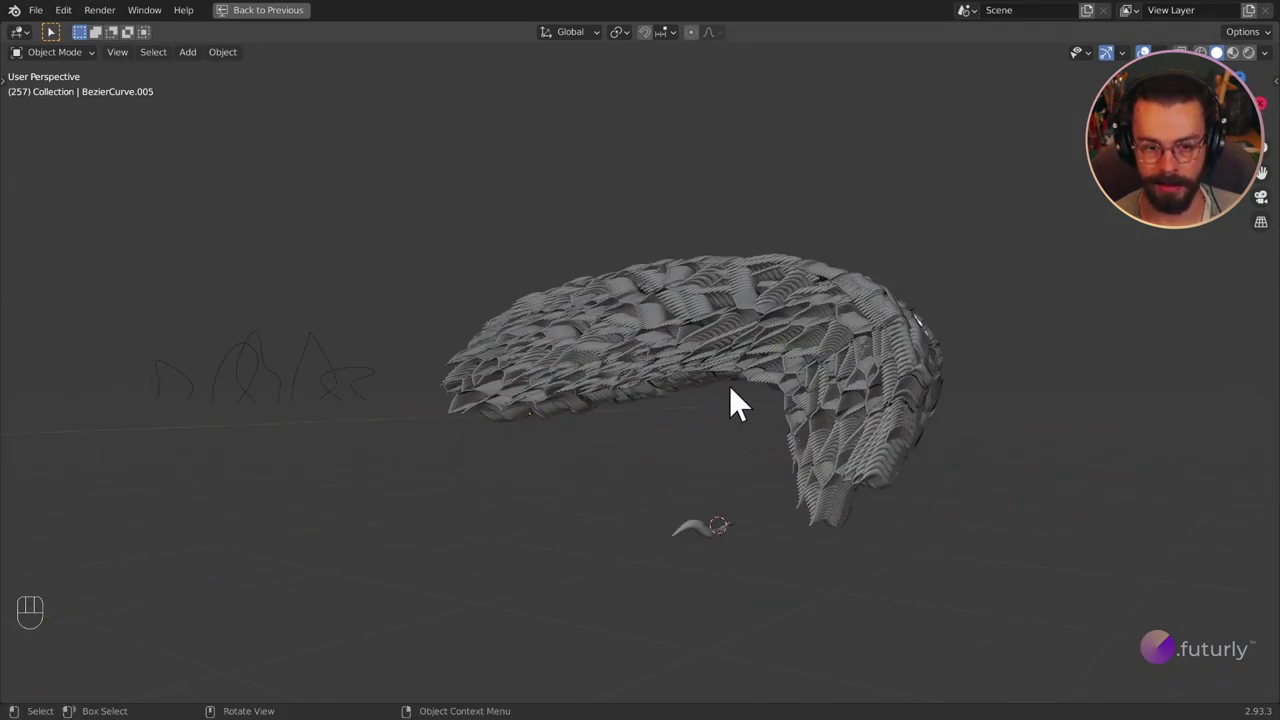
pyautogui.moveTo(664, 400); pyautogui.dragTo(730, 434)
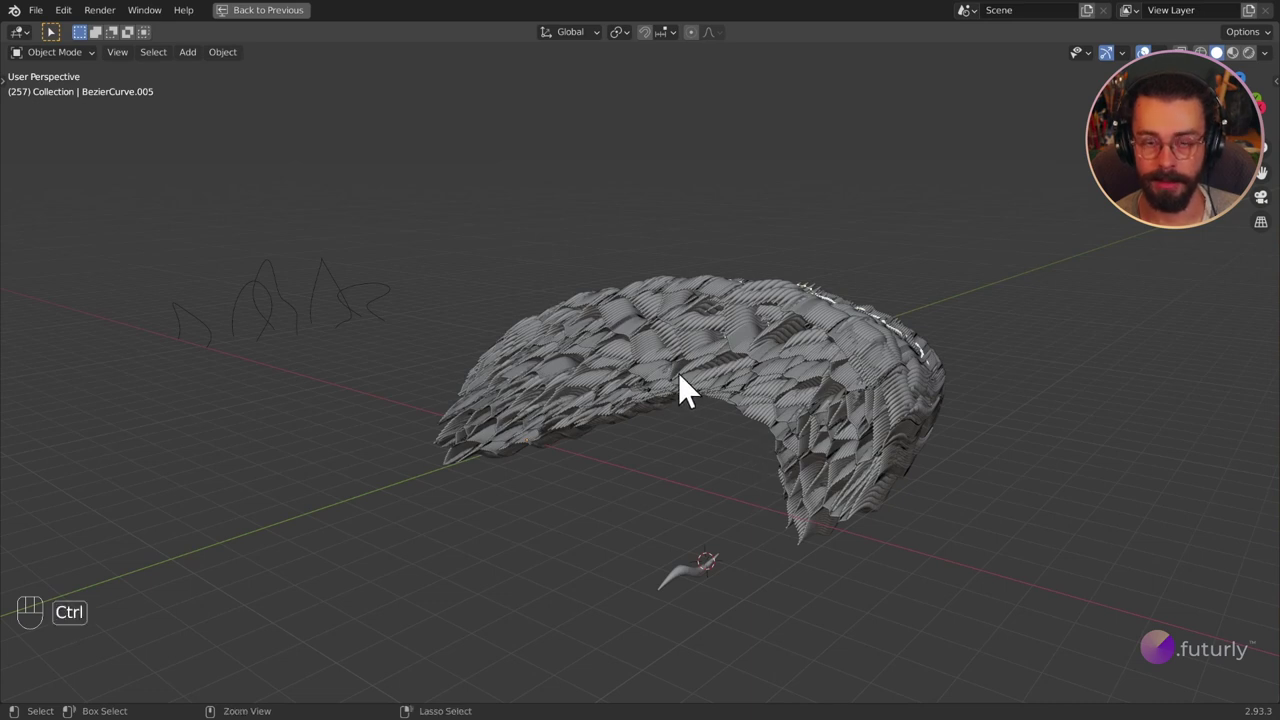
# Switch to the Sverchok workspace and delete the Dupli Instancer node.
pyautogui.press('ctrl+space')
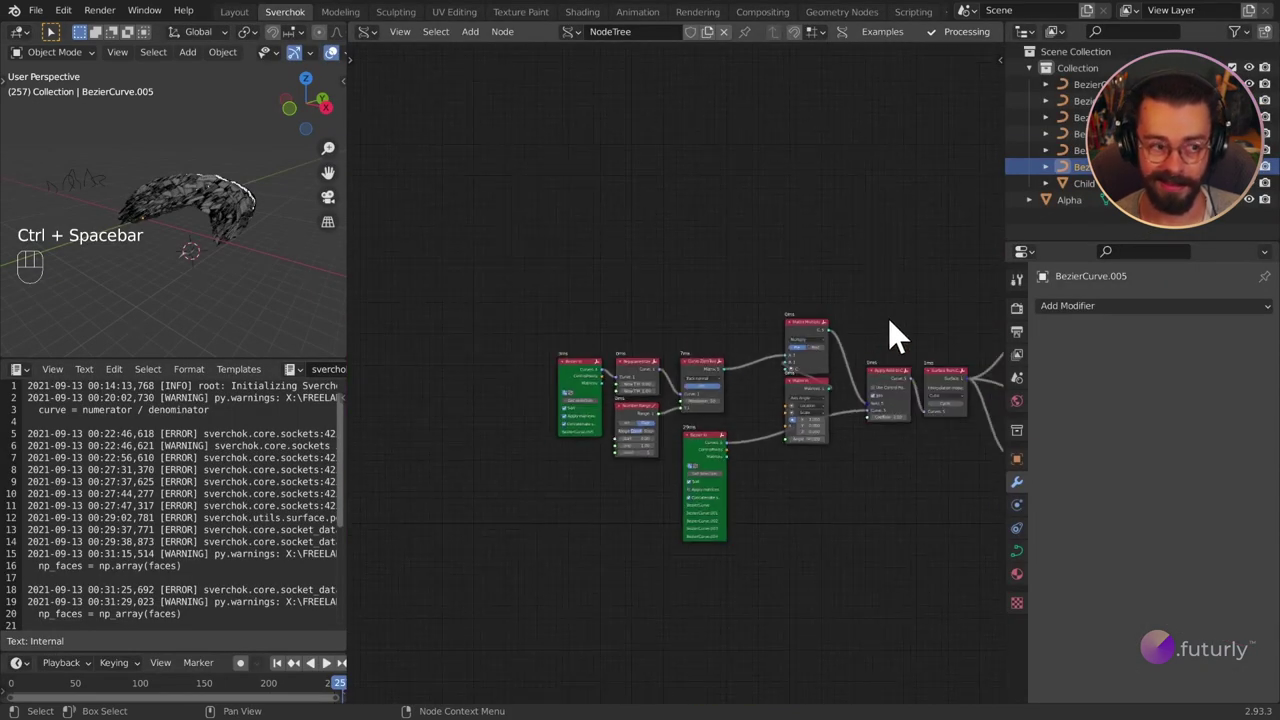
pyautogui.middleClick(896, 333)
pyautogui.middleClick(887, 313)
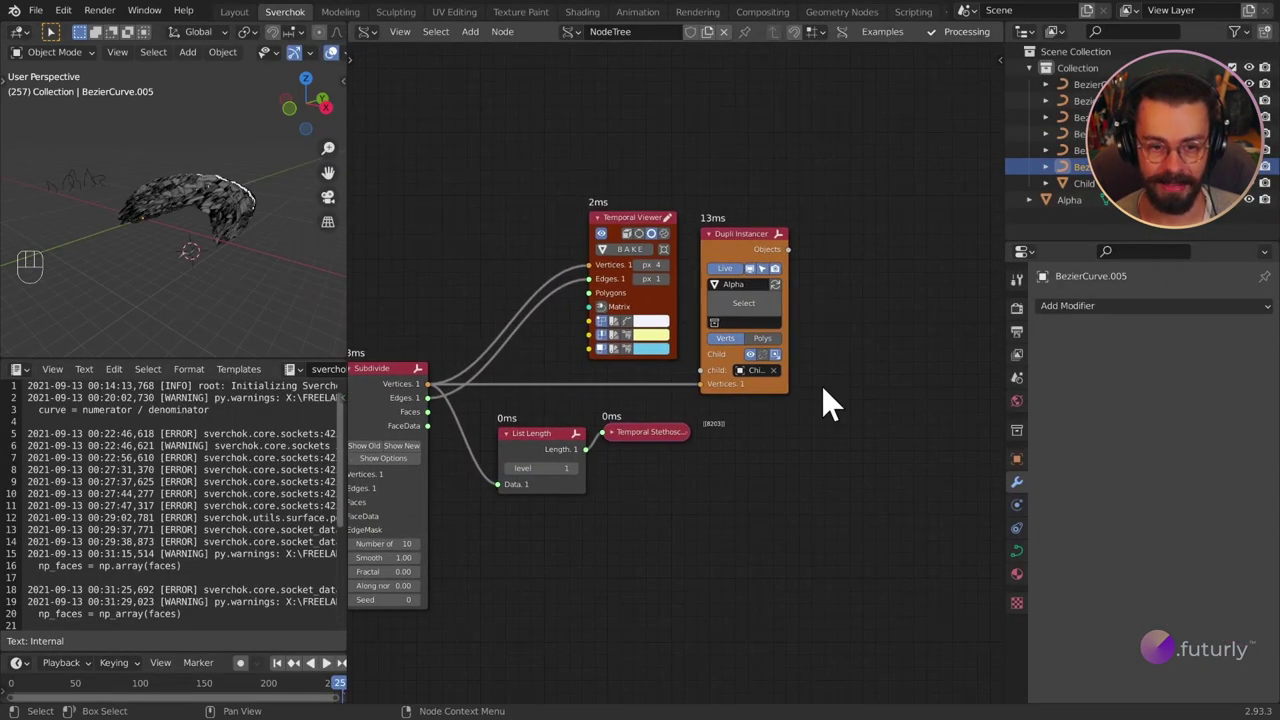
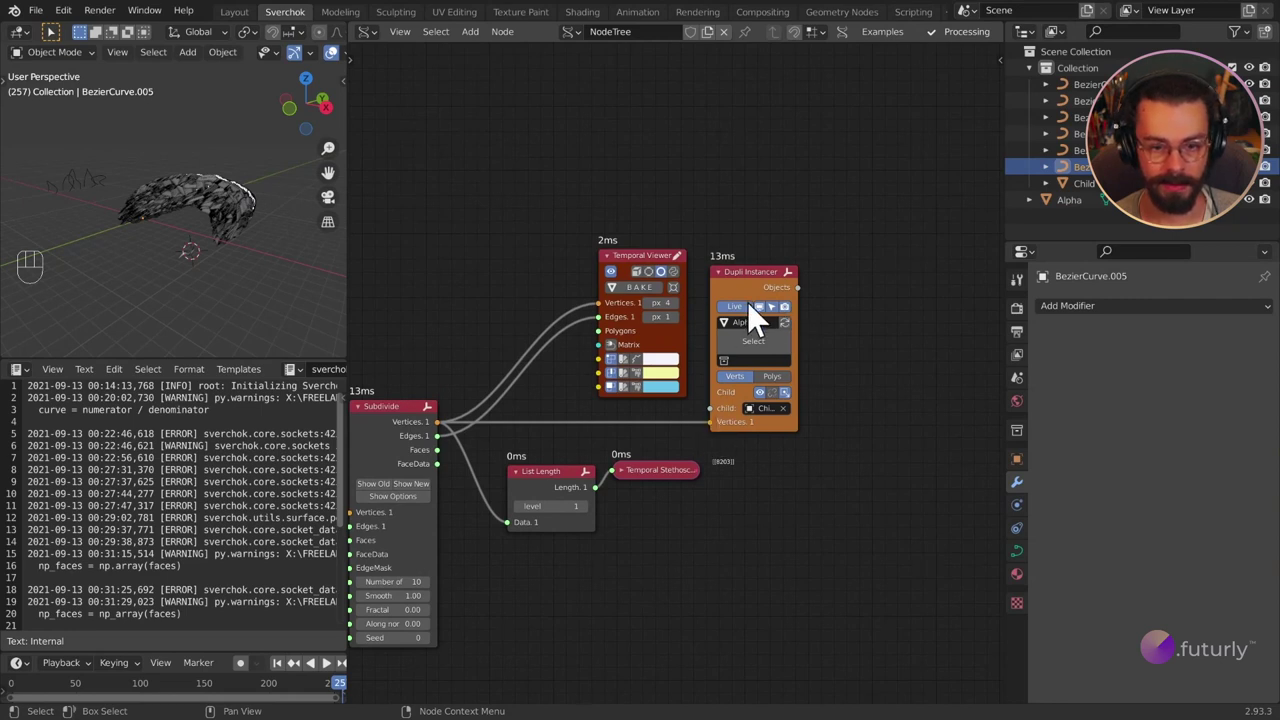
pyautogui.press('x')
pyautogui.press('Delete')
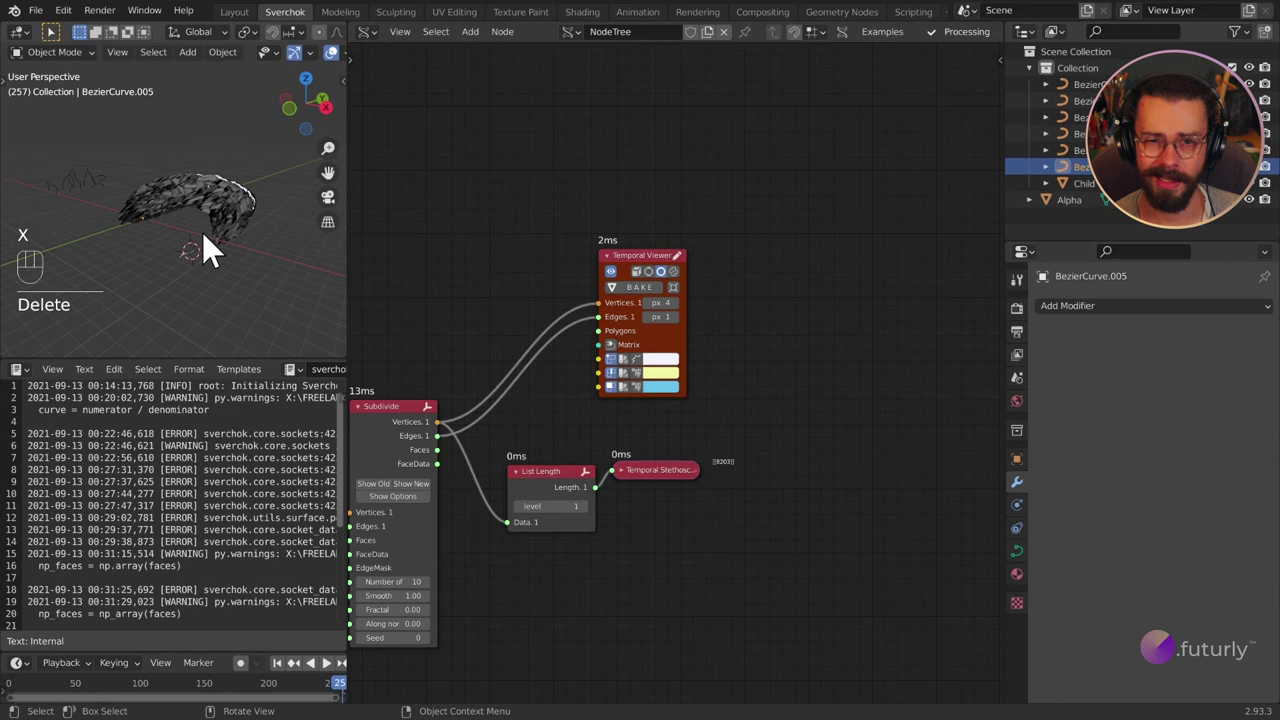
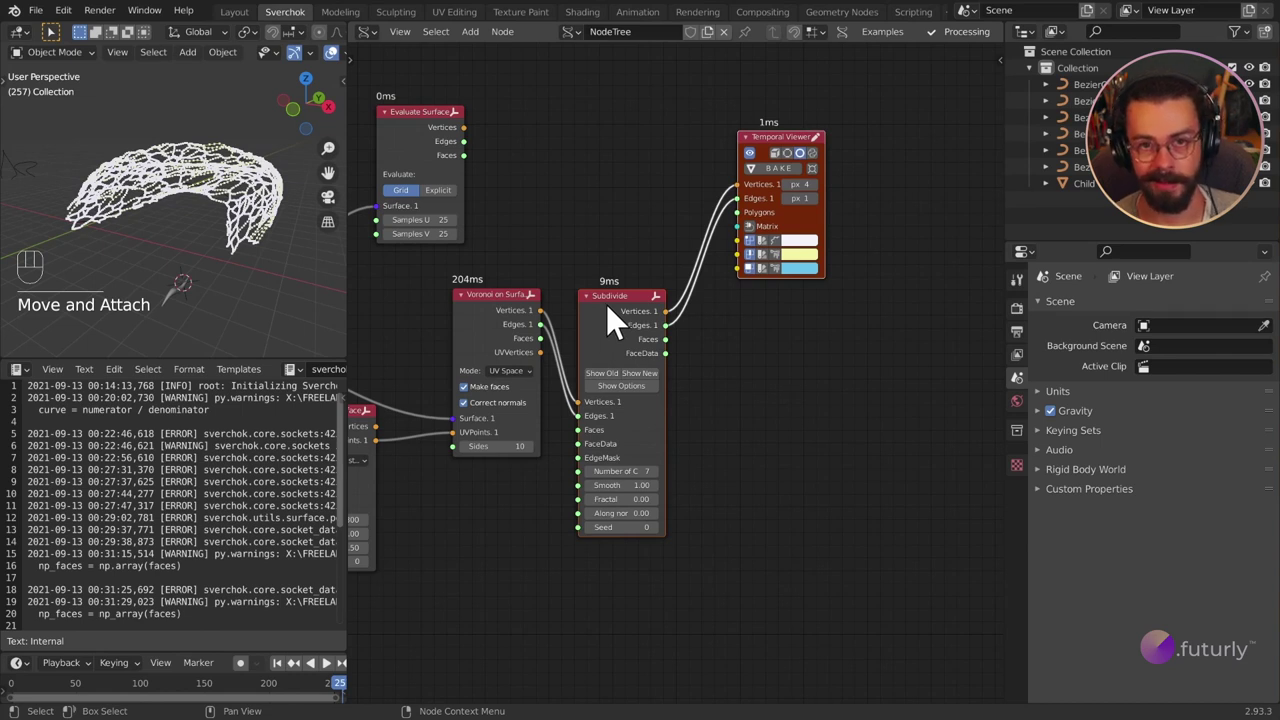
# Move the Subdivide node higher and untick Make faces on the Voronoi on Surface node.
pyautogui.moveTo(663, 231); pyautogui.dragTo(765, 332)
pyautogui.press('g')
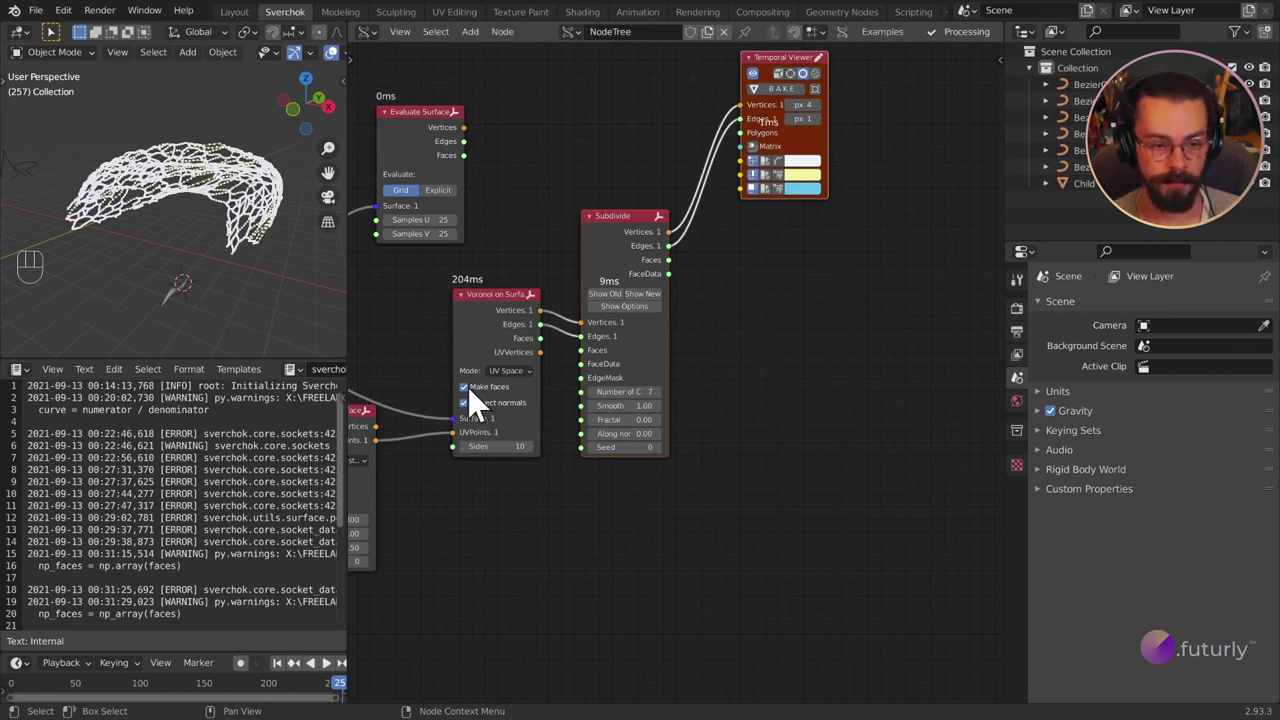
pyautogui.click(484, 407)
pyautogui.click(488, 322)
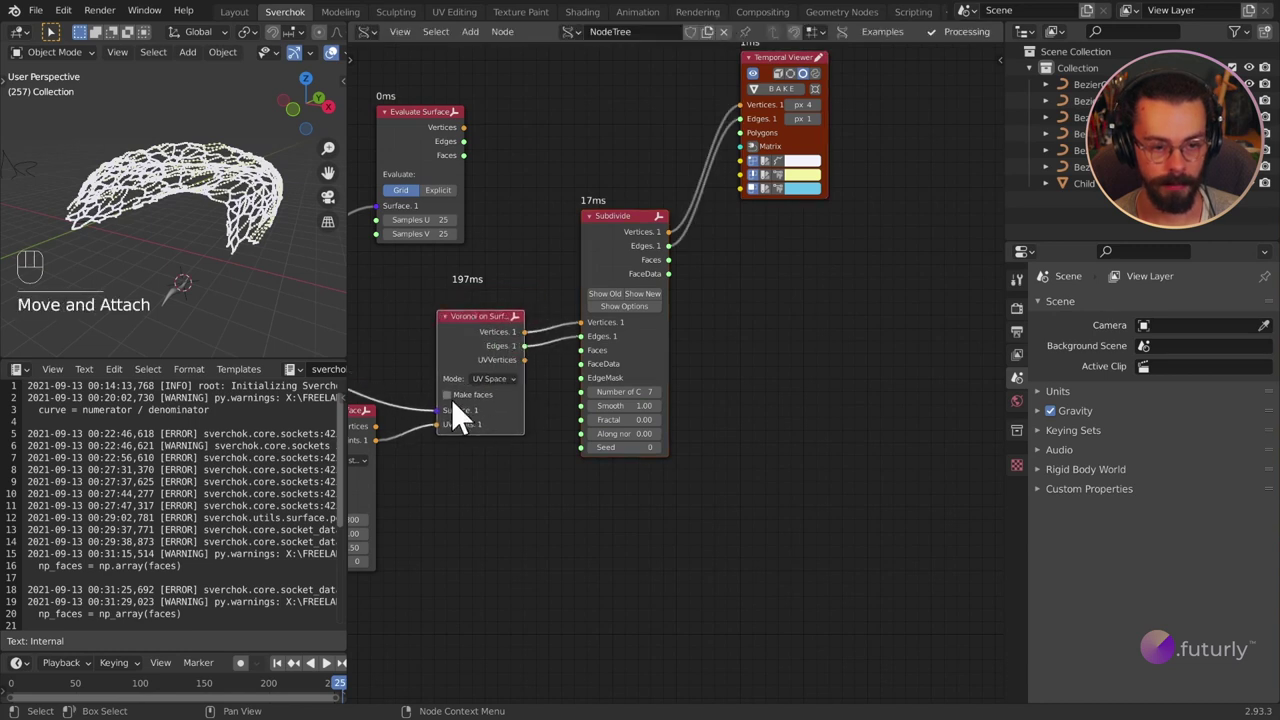
# Recentre the node tree and select the Child object in the Outliner.
pyautogui.middleClick(776, 322)
pyautogui.click(657, 196)
pyautogui.press('g')
pyautogui.moveTo(186, 215); pyautogui.dragTo(248, 308)
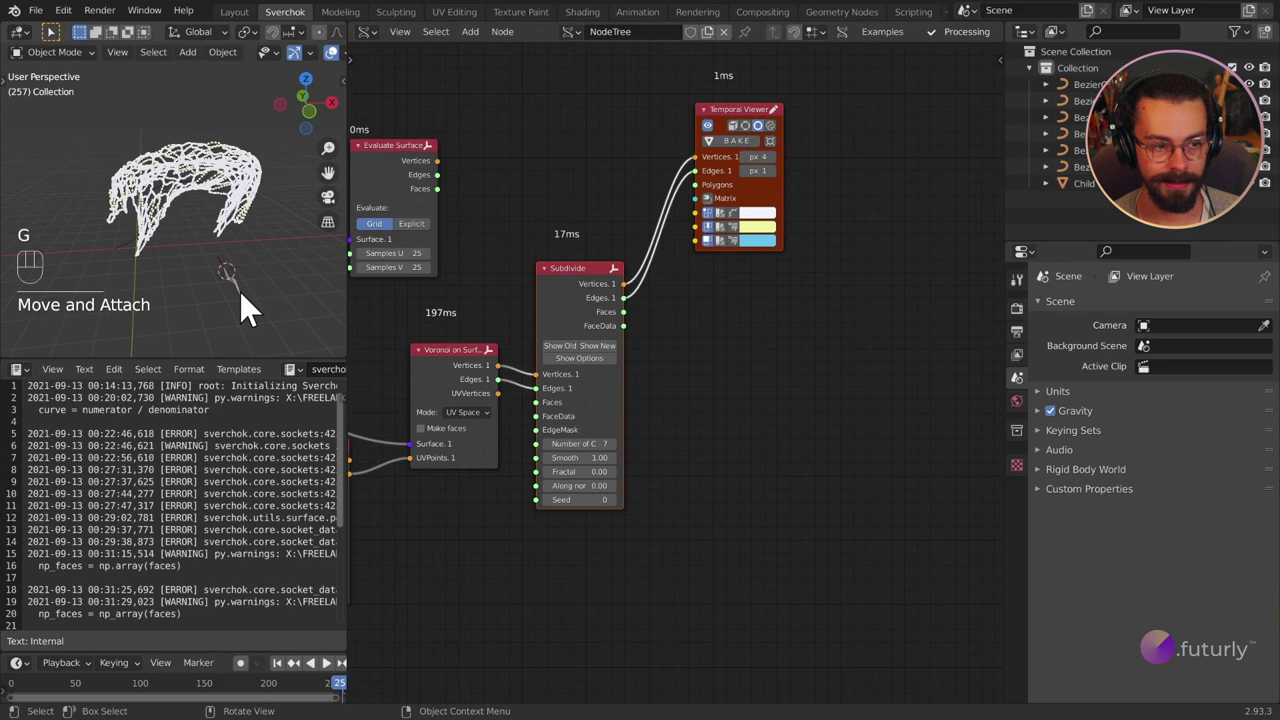
pyautogui.click(239, 307)
pyautogui.moveTo(255, 281); pyautogui.dragTo(223, 236)
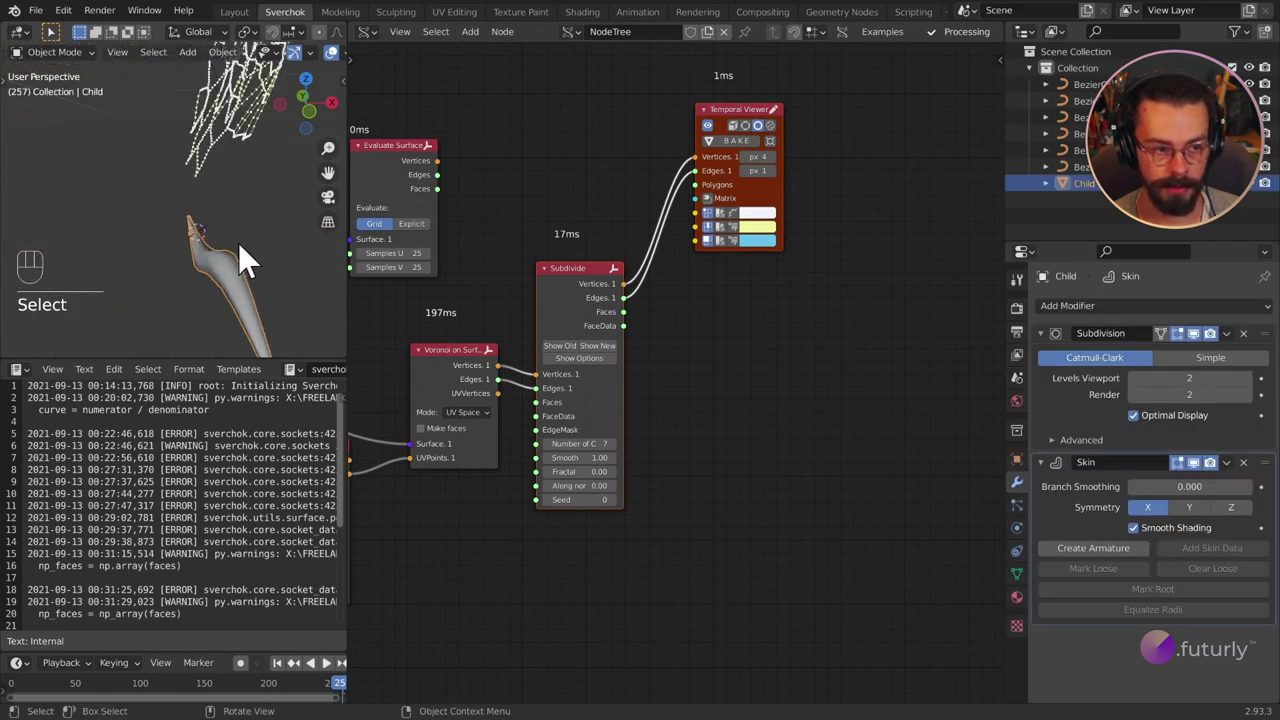
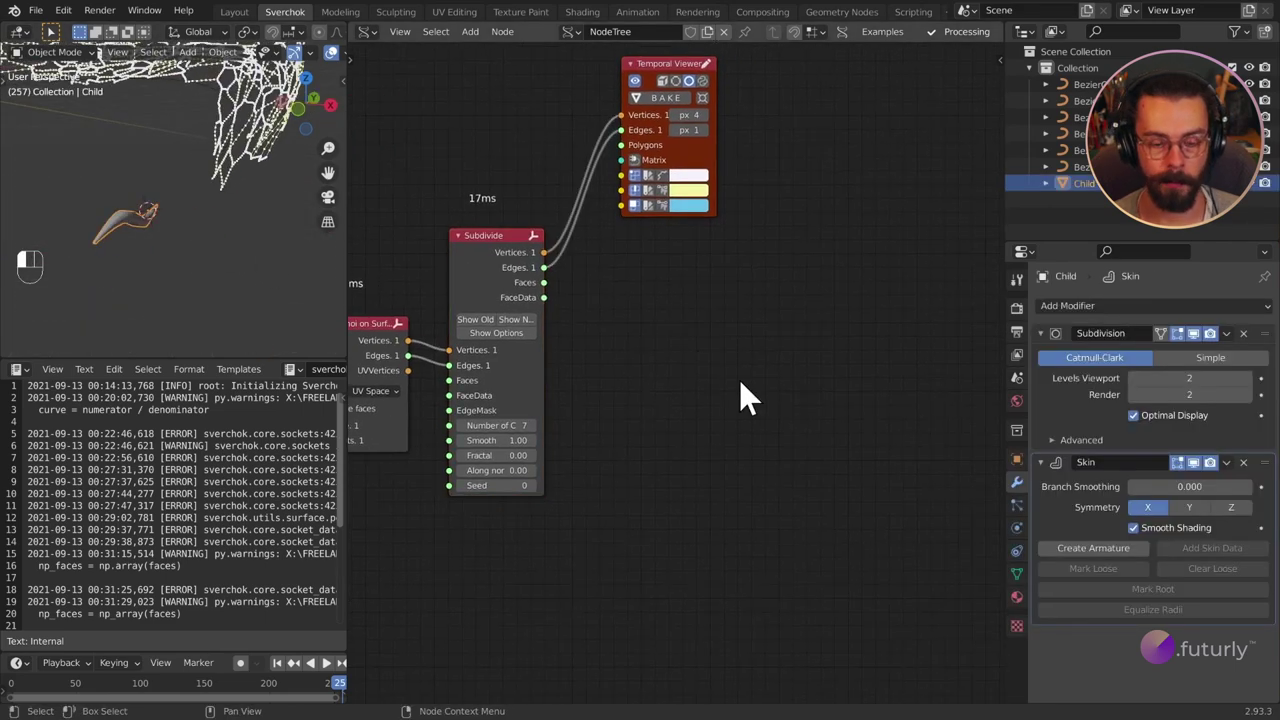
# Add a Get Objects Data node and load the selected Child object into it.
pyautogui.press('shift+a')
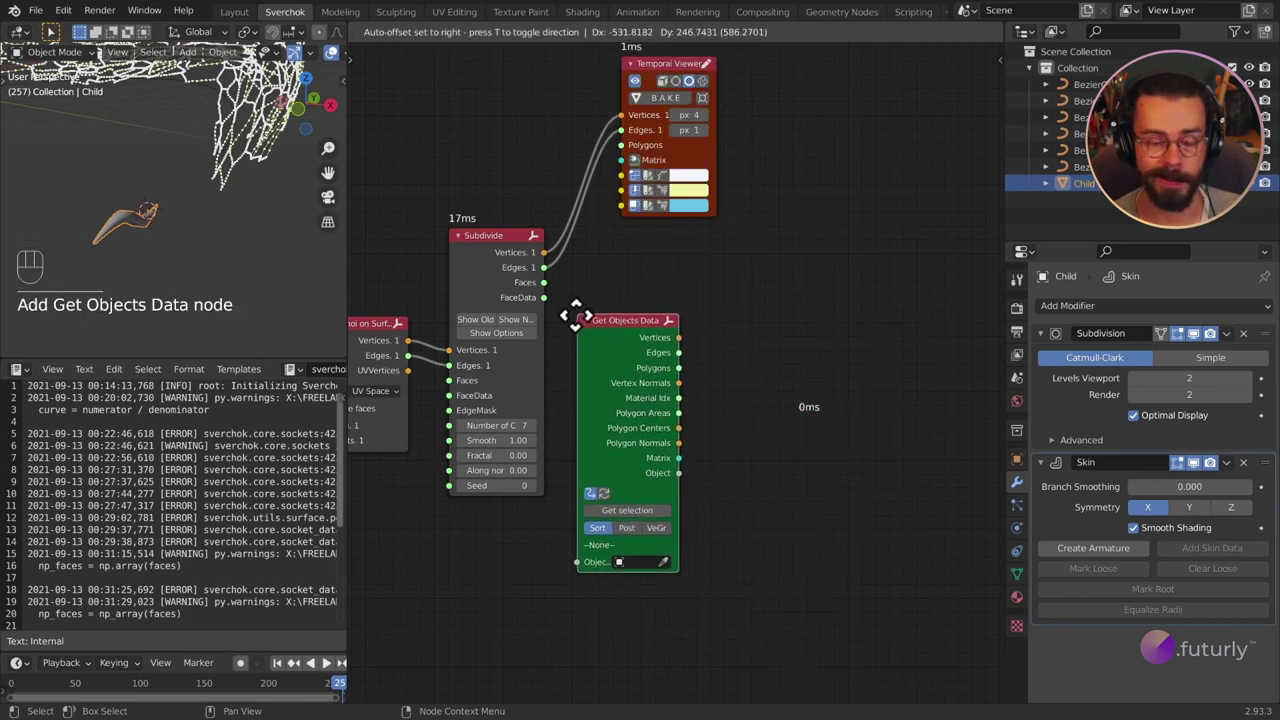
pyautogui.click(740, 414)
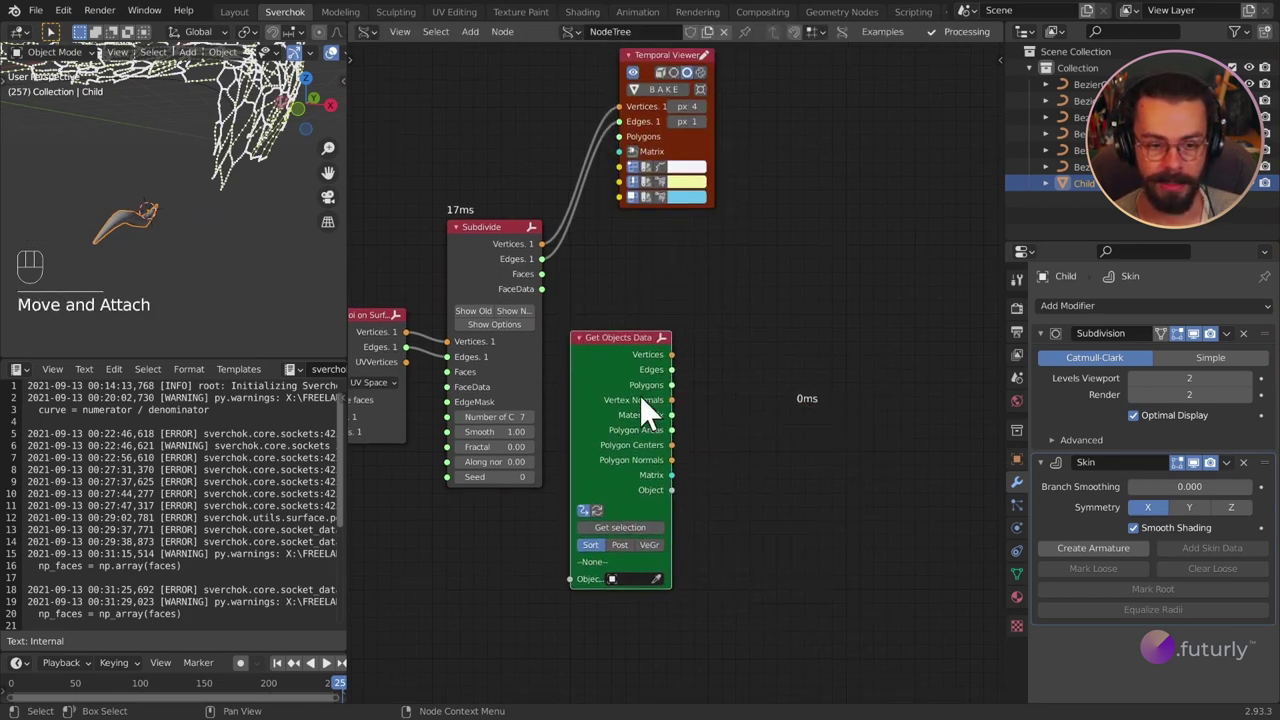
pyautogui.click(615, 537)
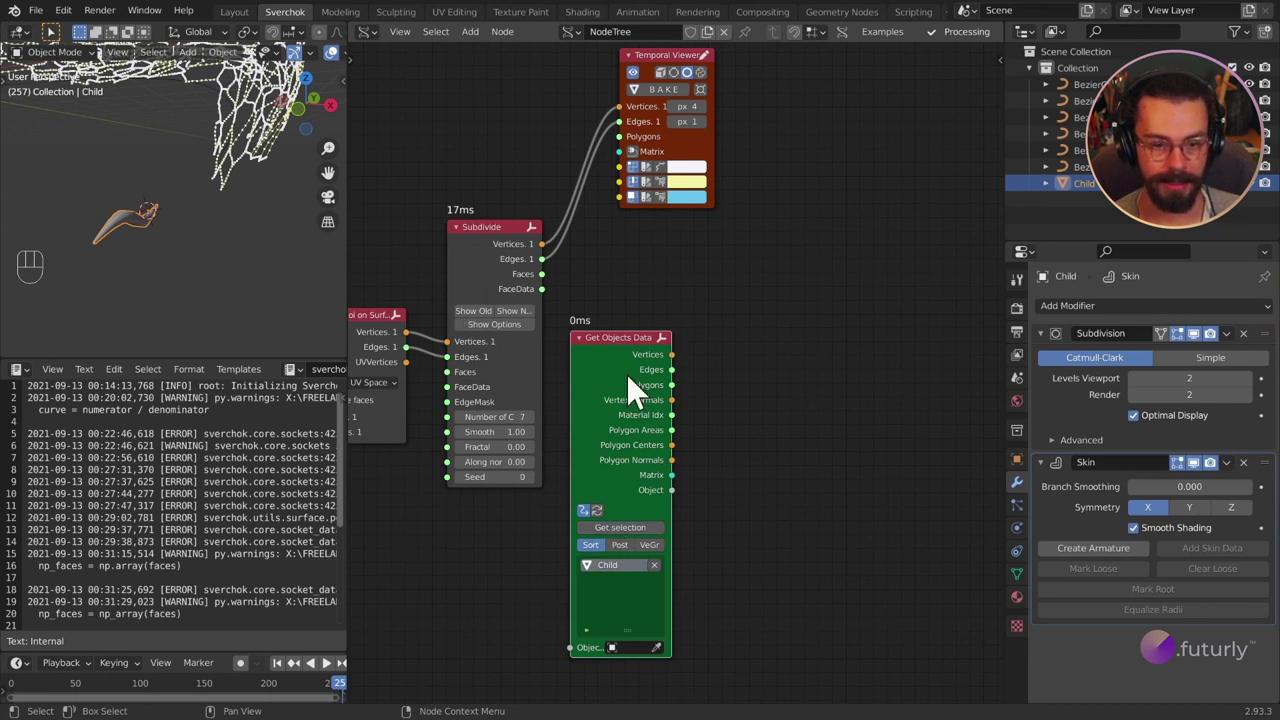
pyautogui.click(634, 390)
# Move the Temporal Viewer beside it and link the object's Vertices and Edges into the viewer.
pyautogui.rightClick(749, 263)
pyautogui.moveTo(765, 350); pyautogui.dragTo(865, 260)
pyautogui.press('g')
pyautogui.moveTo(255, 239); pyautogui.dragTo(177, 245)
pyautogui.moveTo(168, 243); pyautogui.dragTo(175, 215)
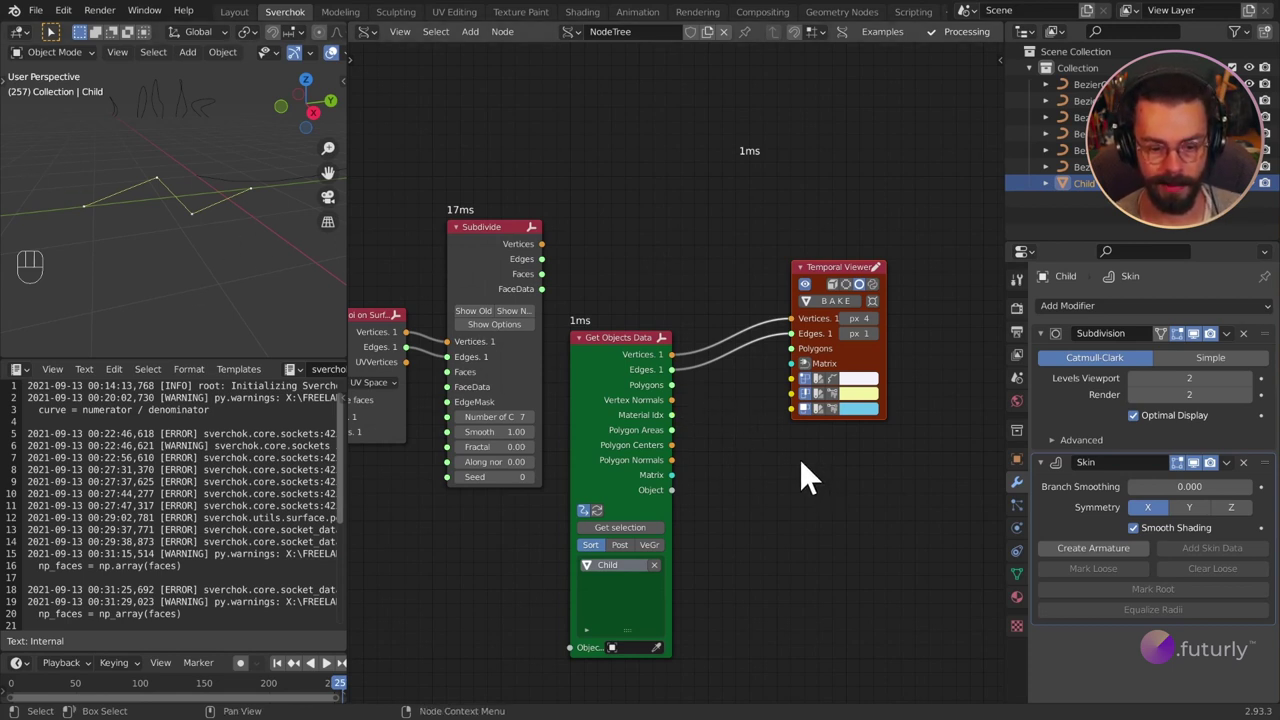
# Enable Post on Get Objects Data and feed its Polygons into the Temporal Viewer.
pyautogui.click(639, 565)
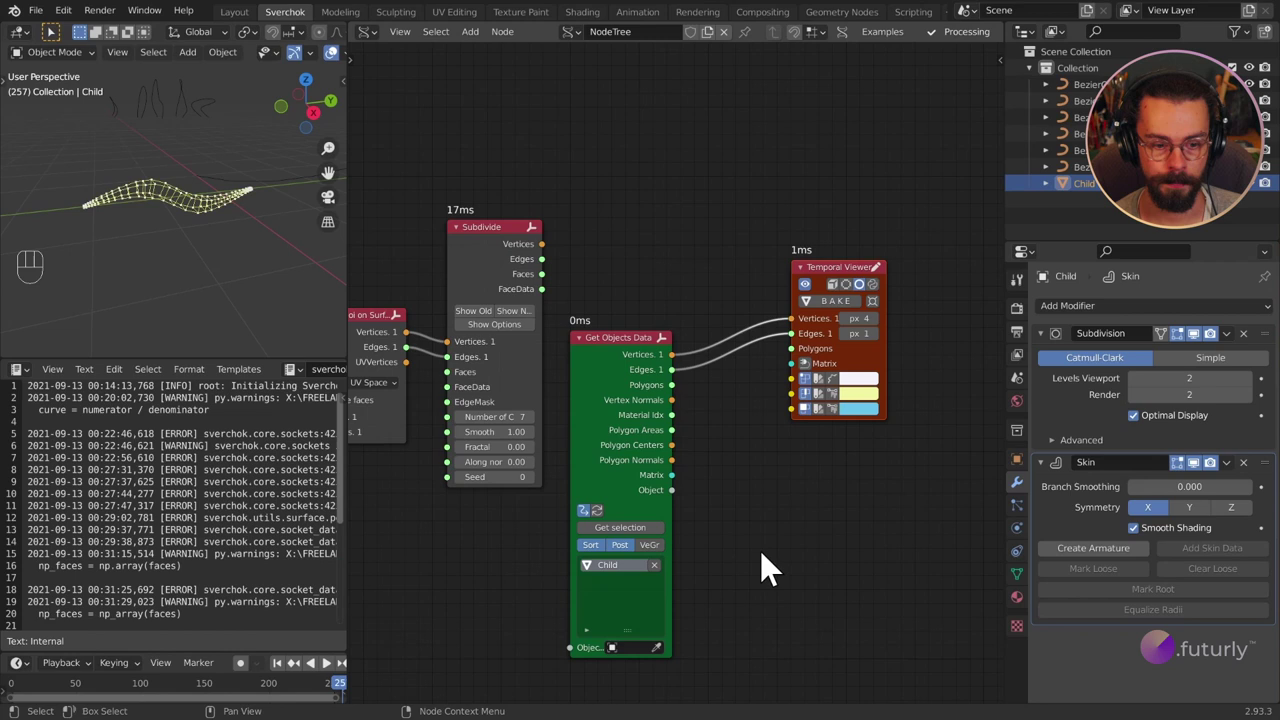
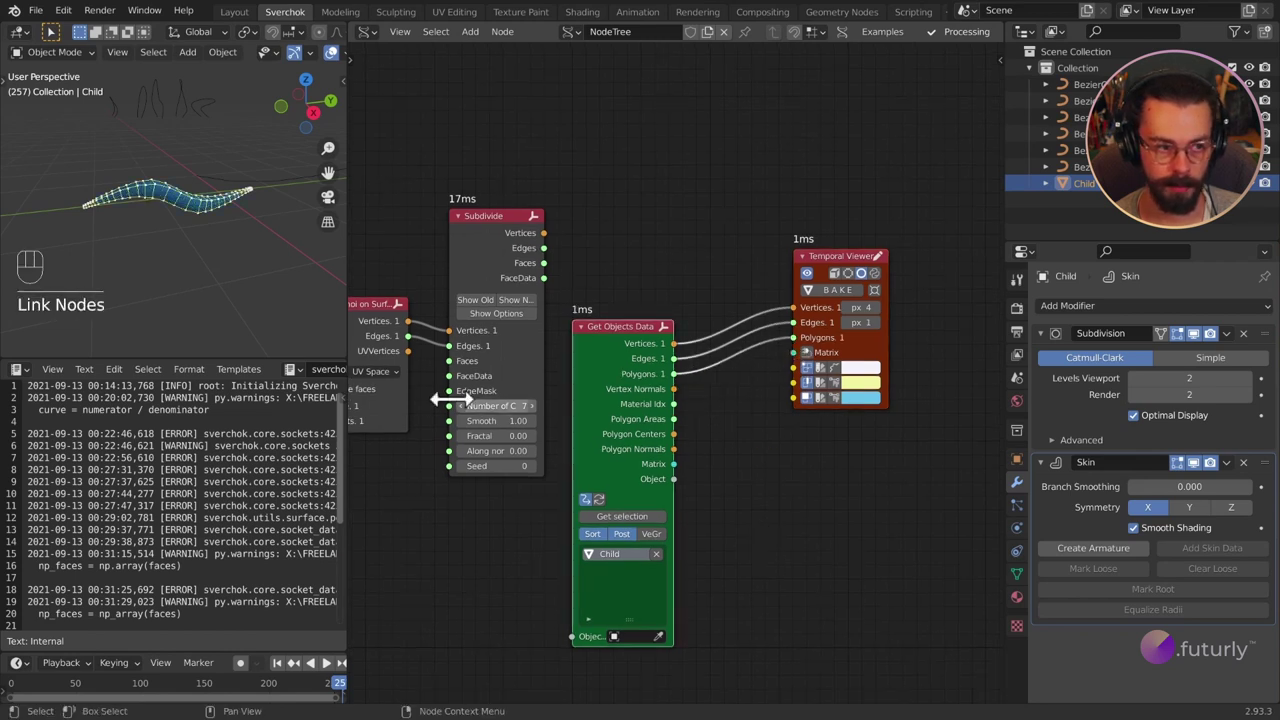
pyautogui.middleClick(204, 309)
pyautogui.moveTo(216, 265); pyautogui.dragTo(275, 248)
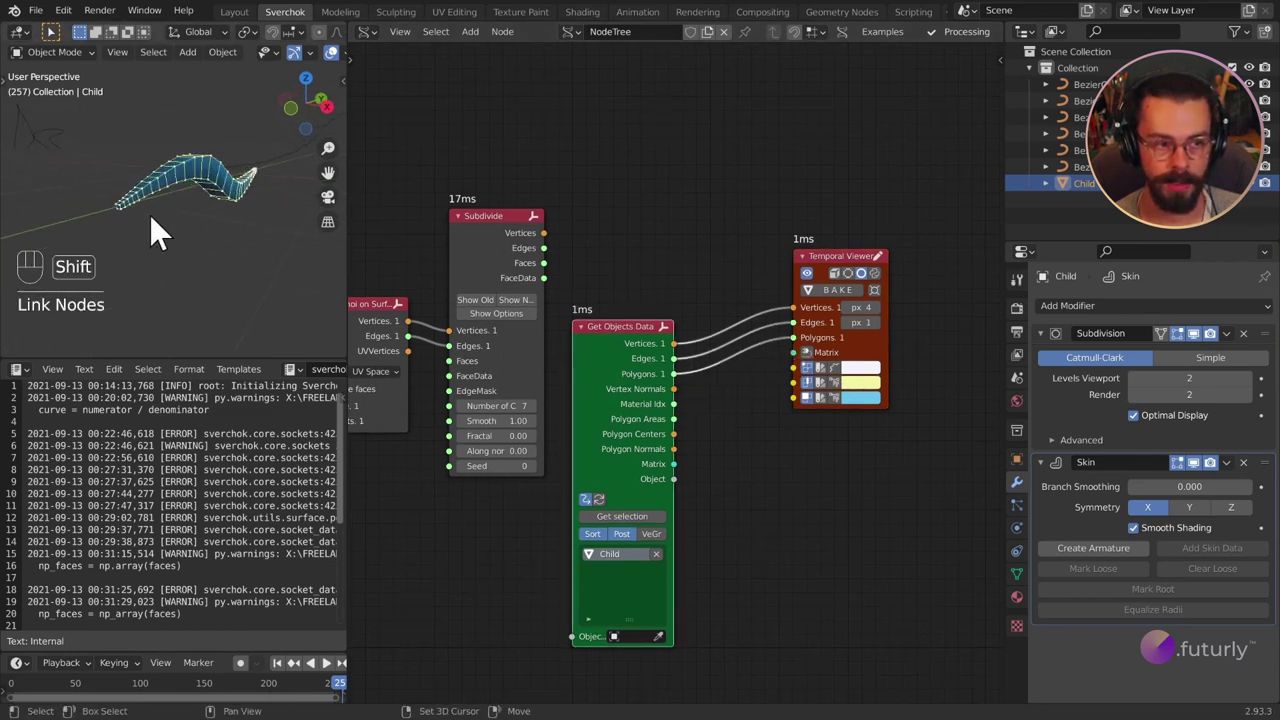
pyautogui.click(151, 226)
pyautogui.moveTo(183, 222); pyautogui.dragTo(213, 220)
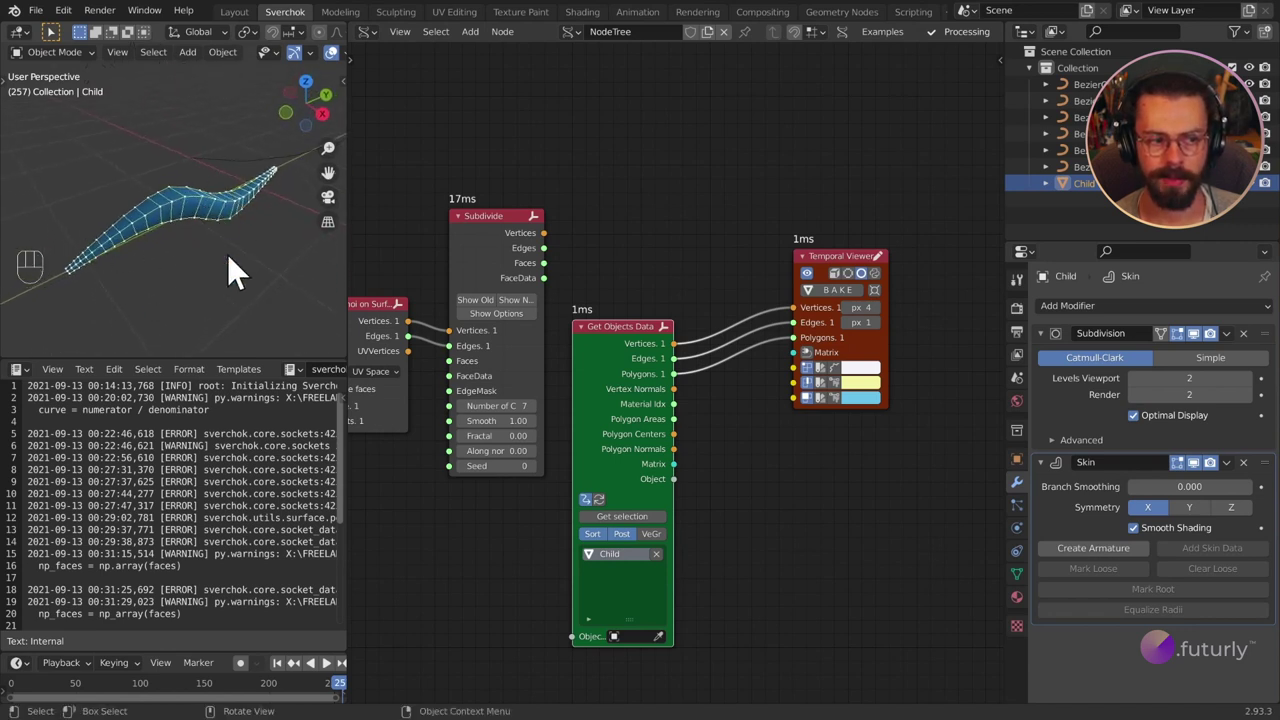
pyautogui.moveTo(237, 270); pyautogui.dragTo(187, 236)
pyautogui.click(187, 236)
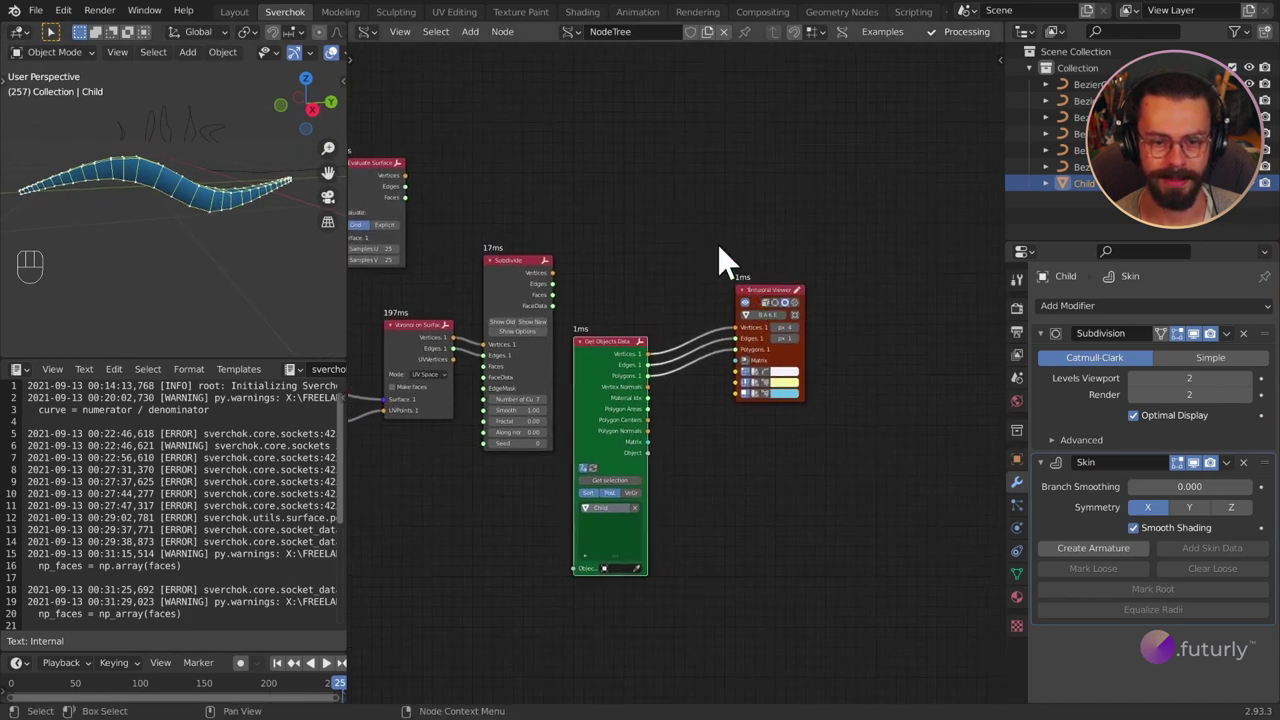
# Shift the Temporal Viewer to the right and bring up the Sverchok node Search.
pyautogui.moveTo(768, 339); pyautogui.dragTo(836, 457)
pyautogui.press('g')
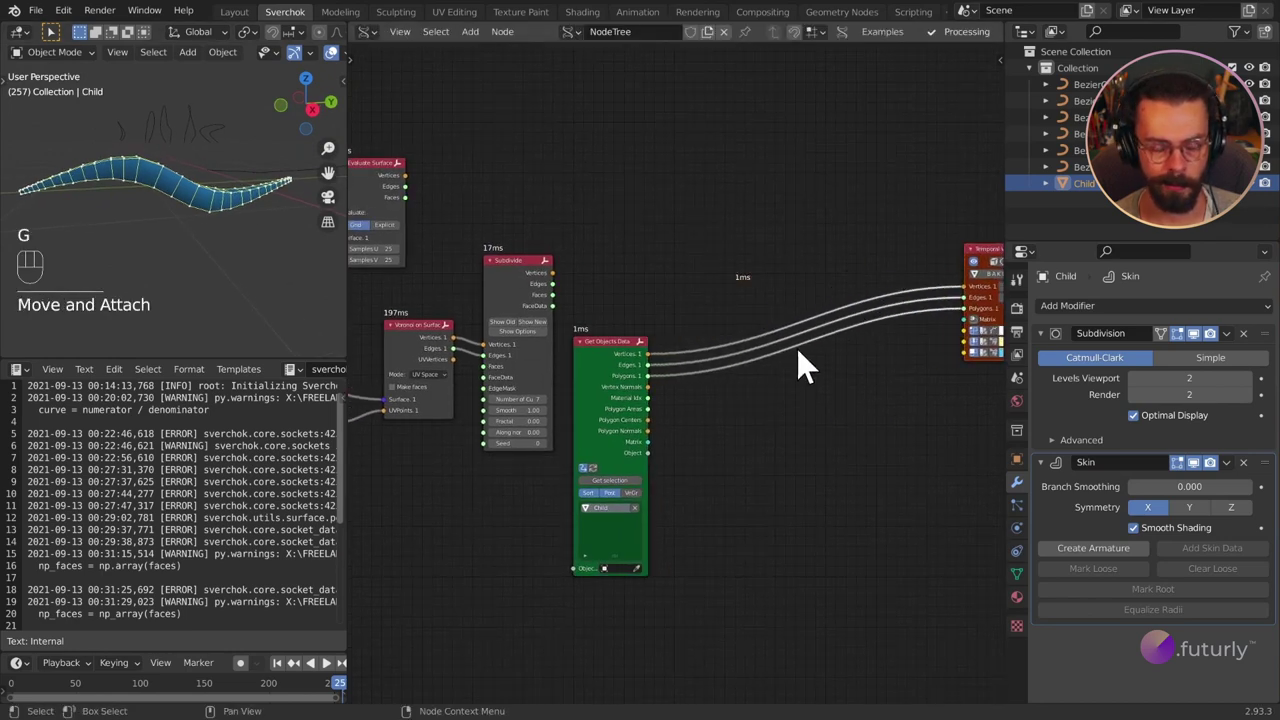
pyautogui.press('shift+a')
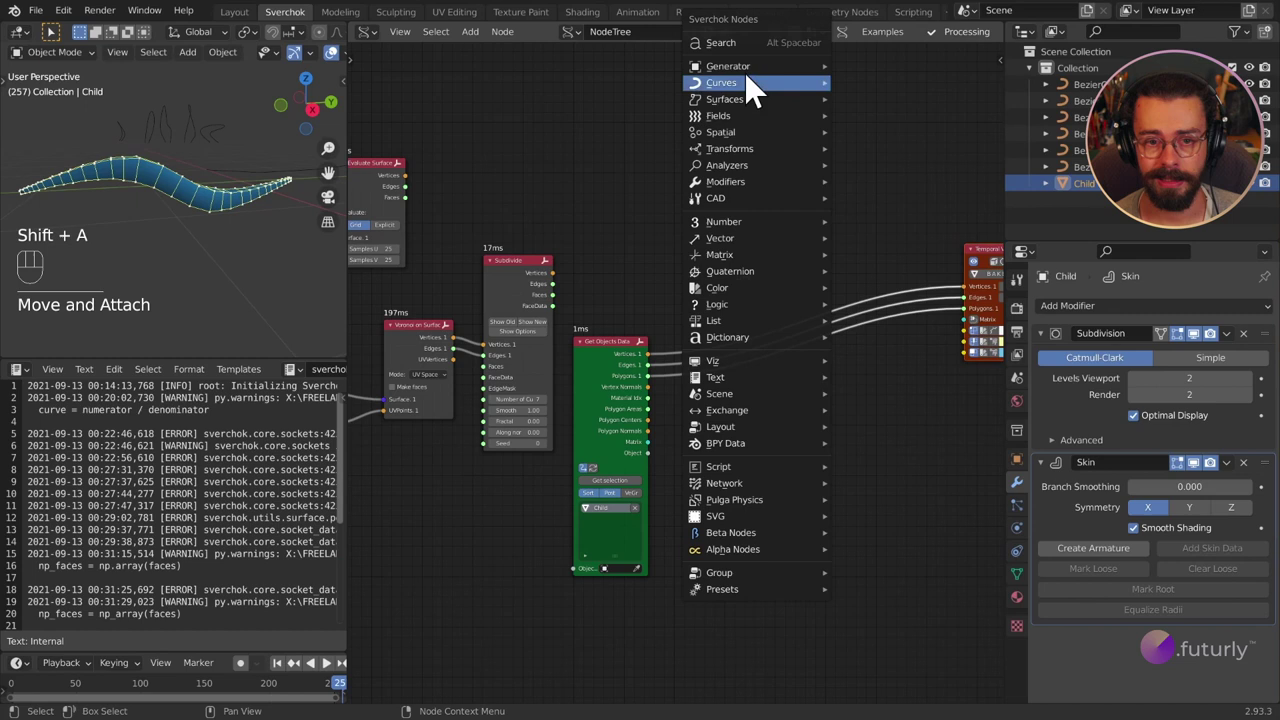
# Search for and place a Limited Dissolve node (angle 5.00) before the Temporal Viewer.
pyautogui.press('shift+a')
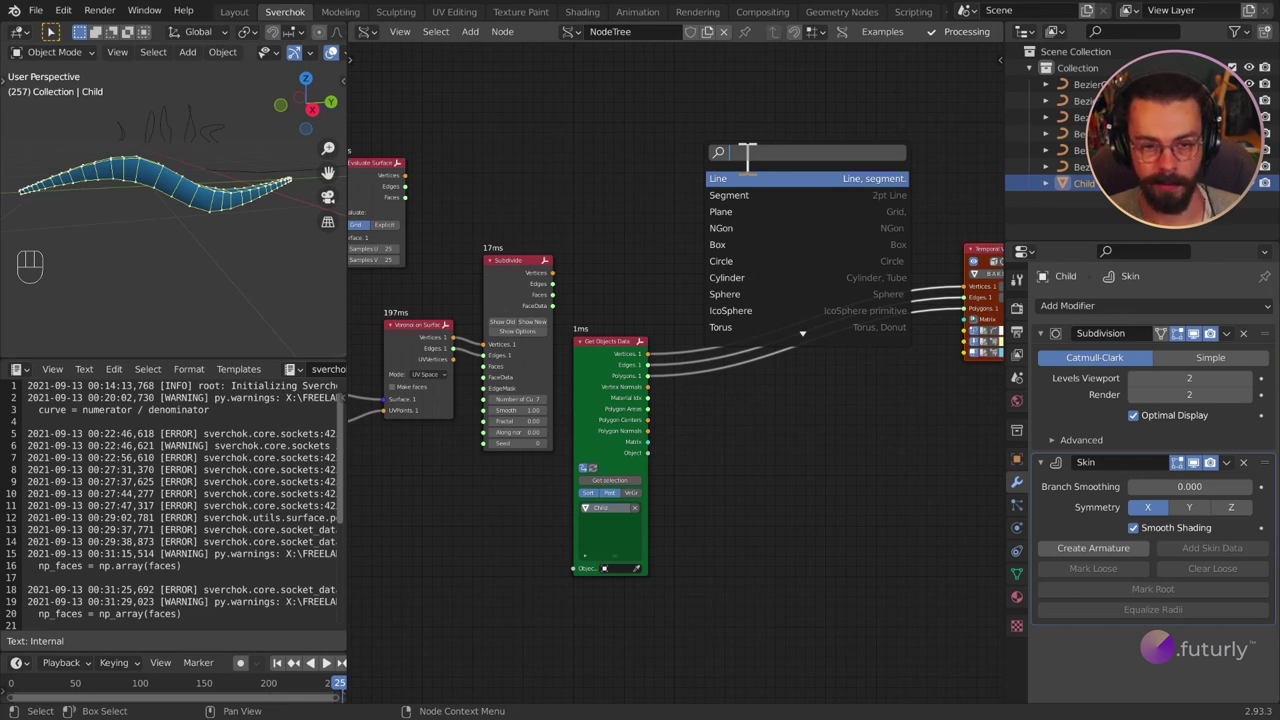
pyautogui.press('i')
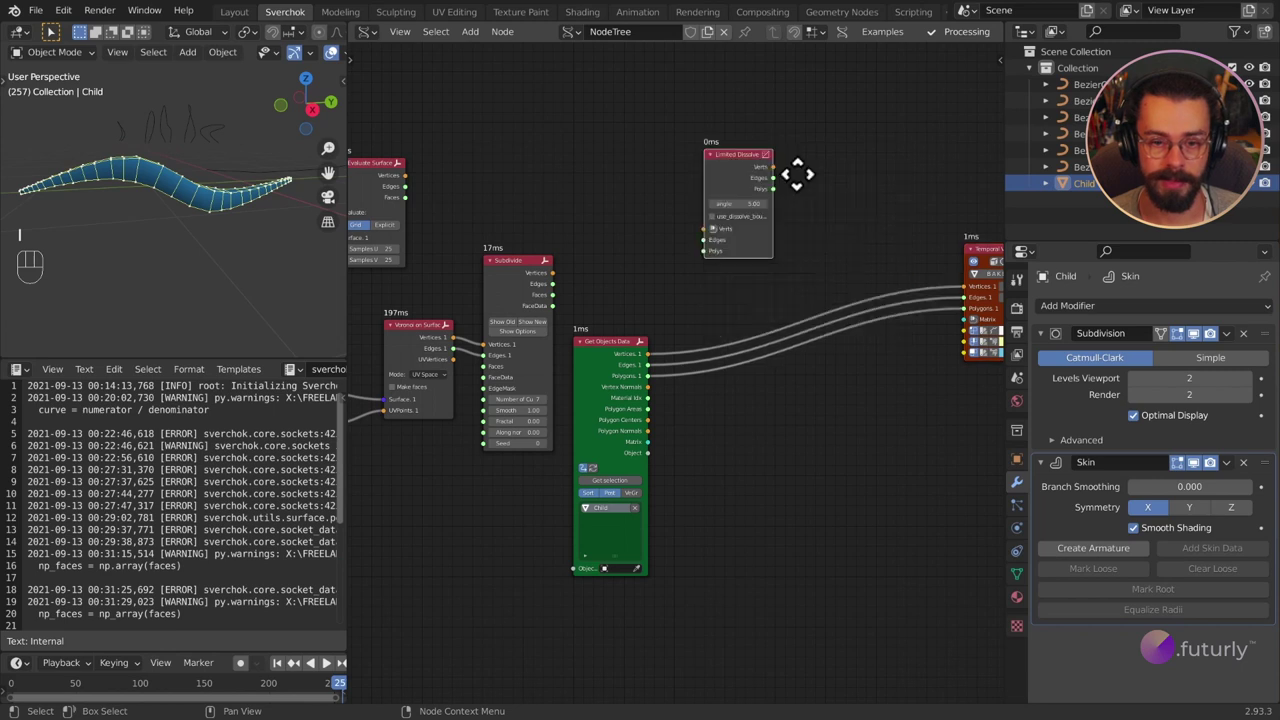
pyautogui.moveTo(631, 211); pyautogui.dragTo(982, 452)
pyautogui.press('v')
# Feed Get Objects Data's Vertices, Edges and Polygons into Limited Dissolve's Verts, Edges, Polys.
pyautogui.moveTo(932, 331); pyautogui.dragTo(742, 202)
pyautogui.moveTo(794, 300); pyautogui.dragTo(859, 346)
pyautogui.press('g')
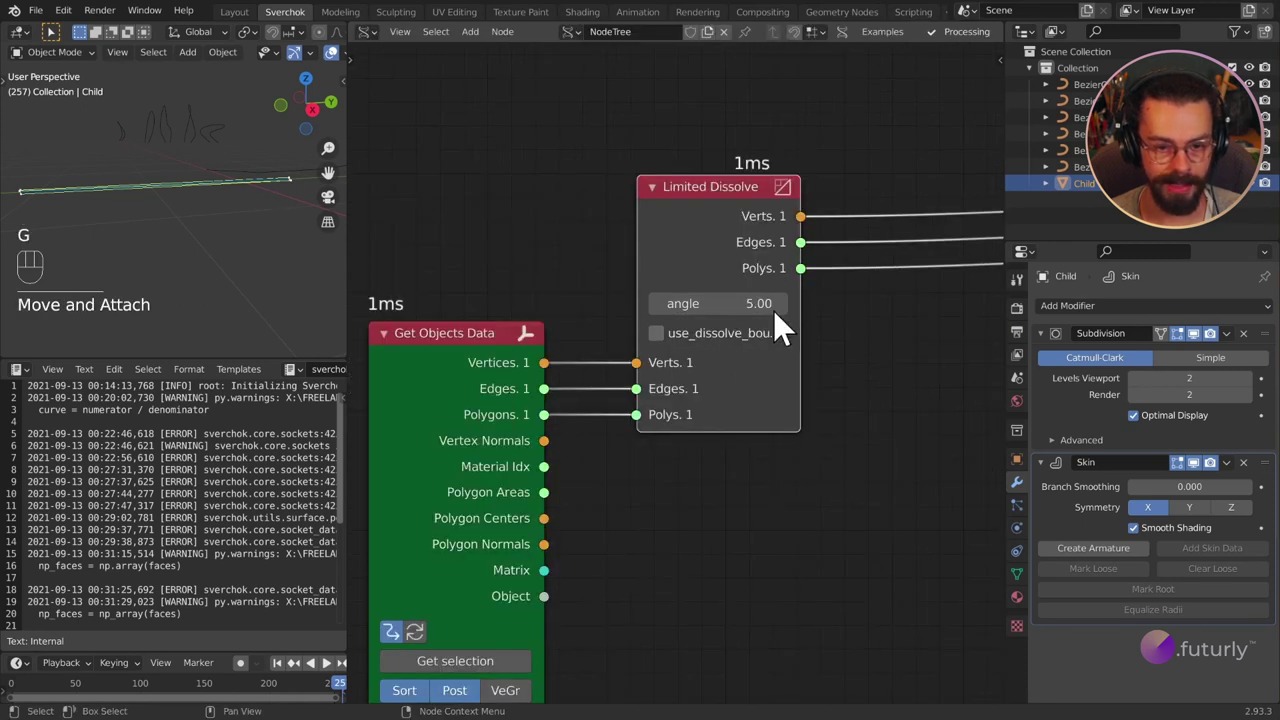
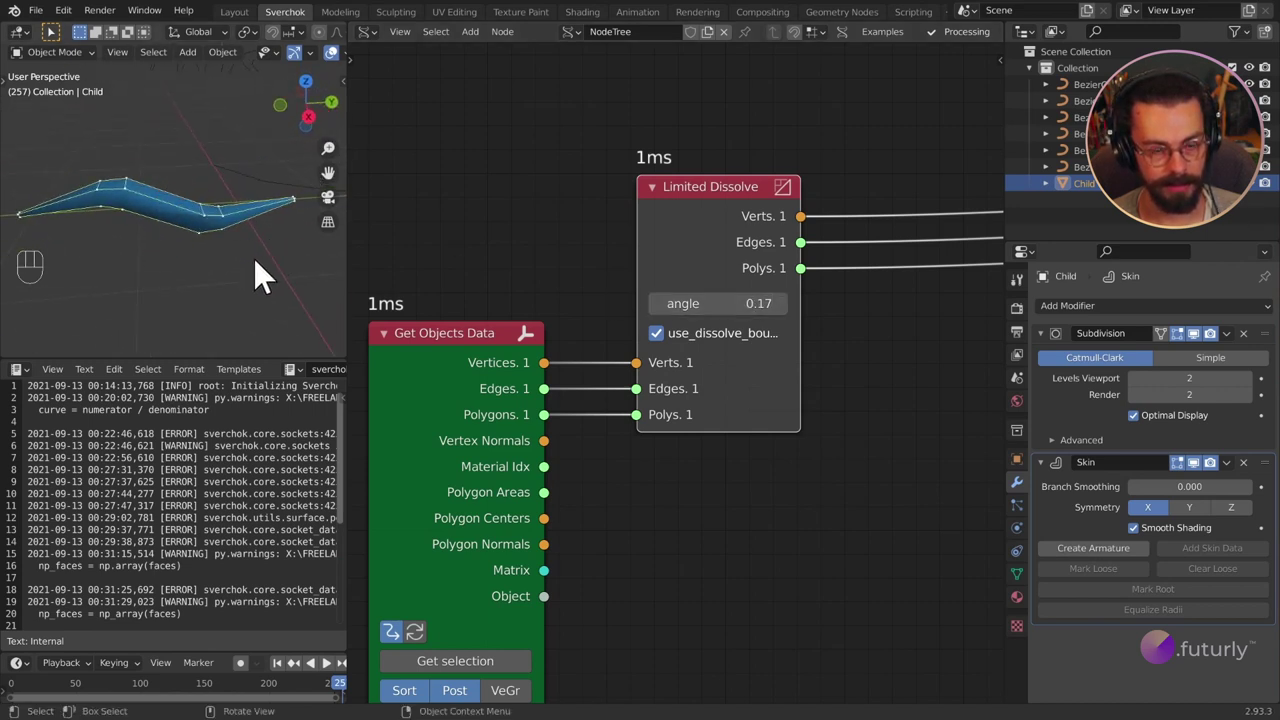
# Give the Limited Dissolve node an angle of 0.17 with use_dissolve_boundaries ticked.
pyautogui.moveTo(82, 226); pyautogui.dragTo(180, 269)
pyautogui.moveTo(283, 229); pyautogui.dragTo(208, 264)
pyautogui.moveTo(136, 245); pyautogui.dragTo(217, 201)
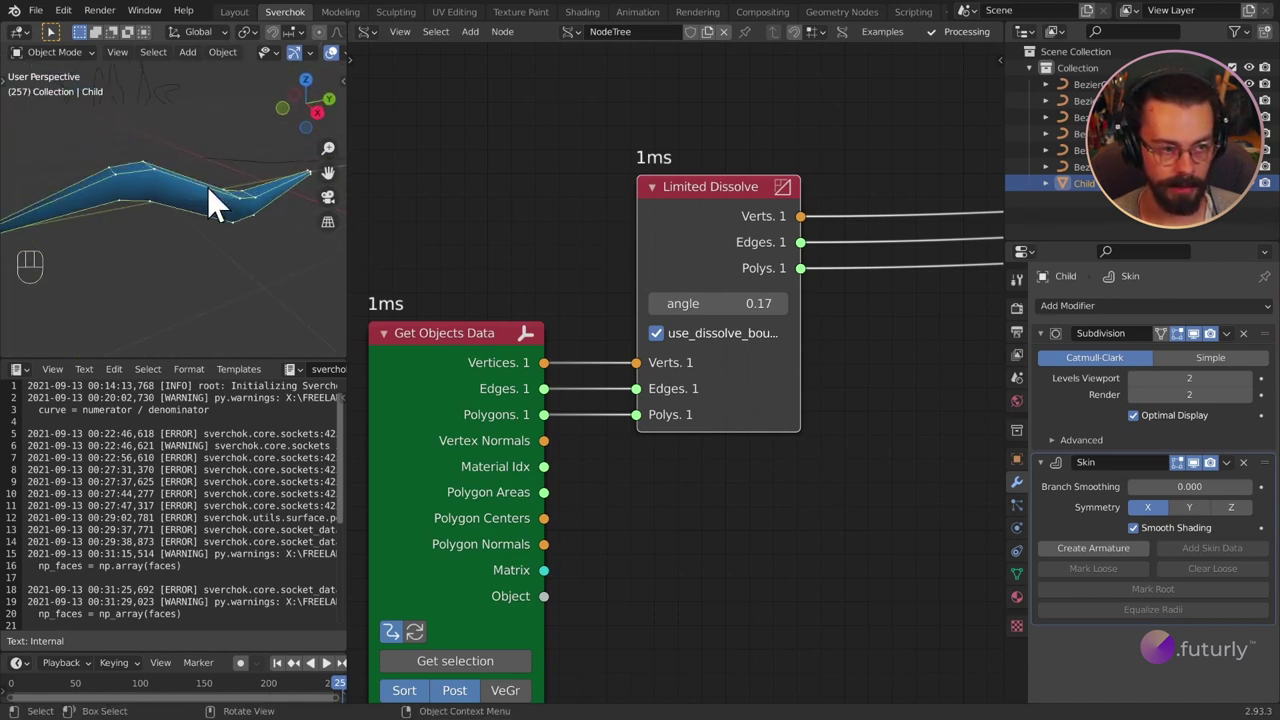
pyautogui.middleClick(212, 216)
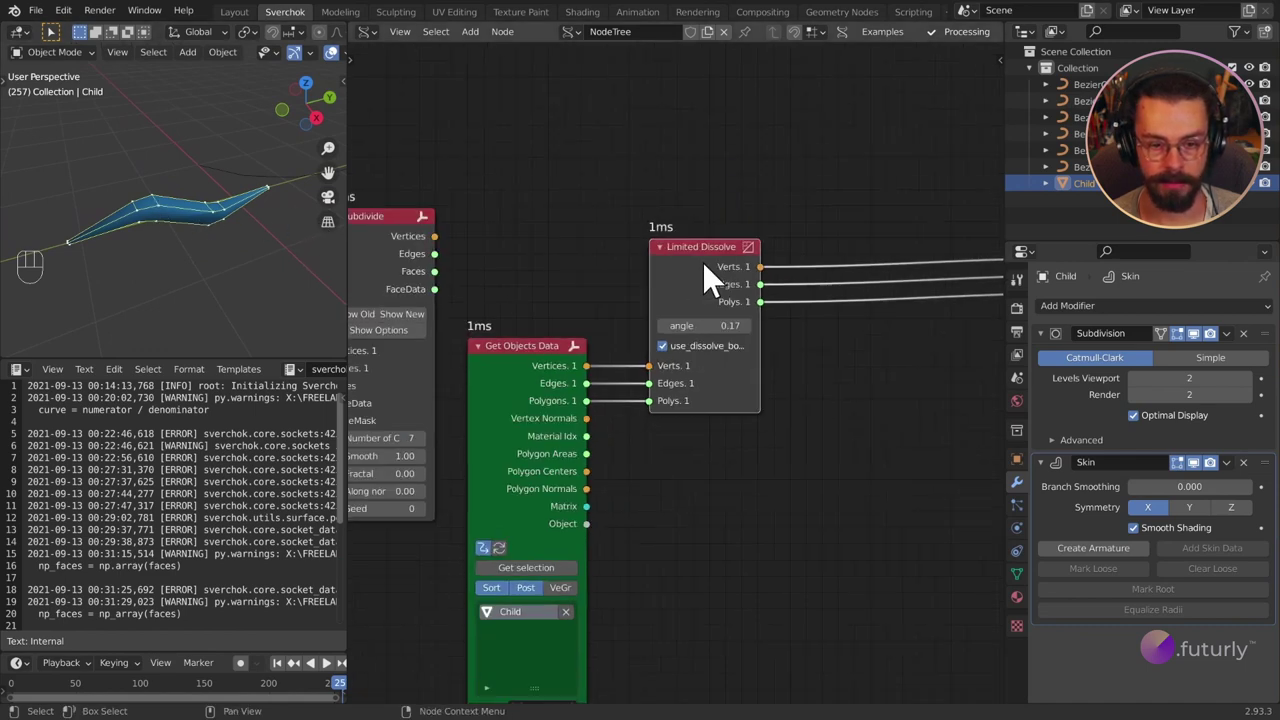
# Move Limited Dissolve beside Get Objects Data and add a Matrix Apply (vertices) node.
pyautogui.click(763, 279)
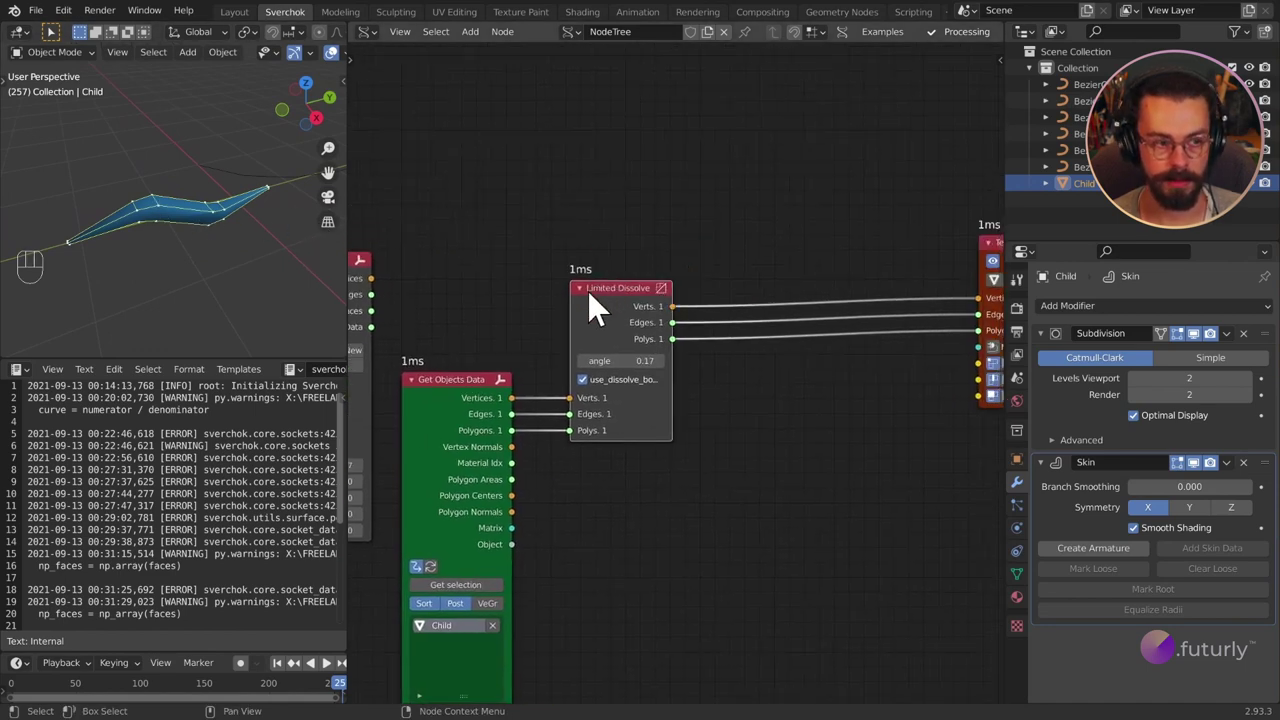
pyautogui.press('g')
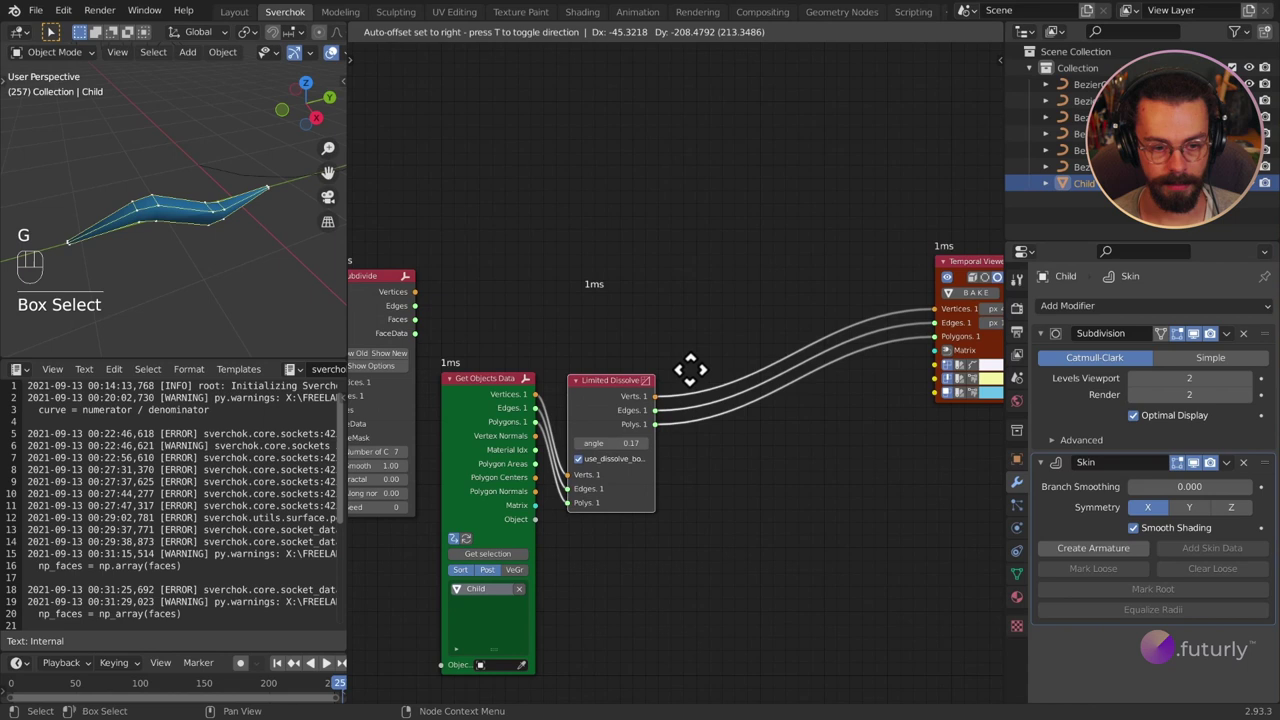
pyautogui.moveTo(635, 456); pyautogui.dragTo(714, 491)
pyautogui.press('g')
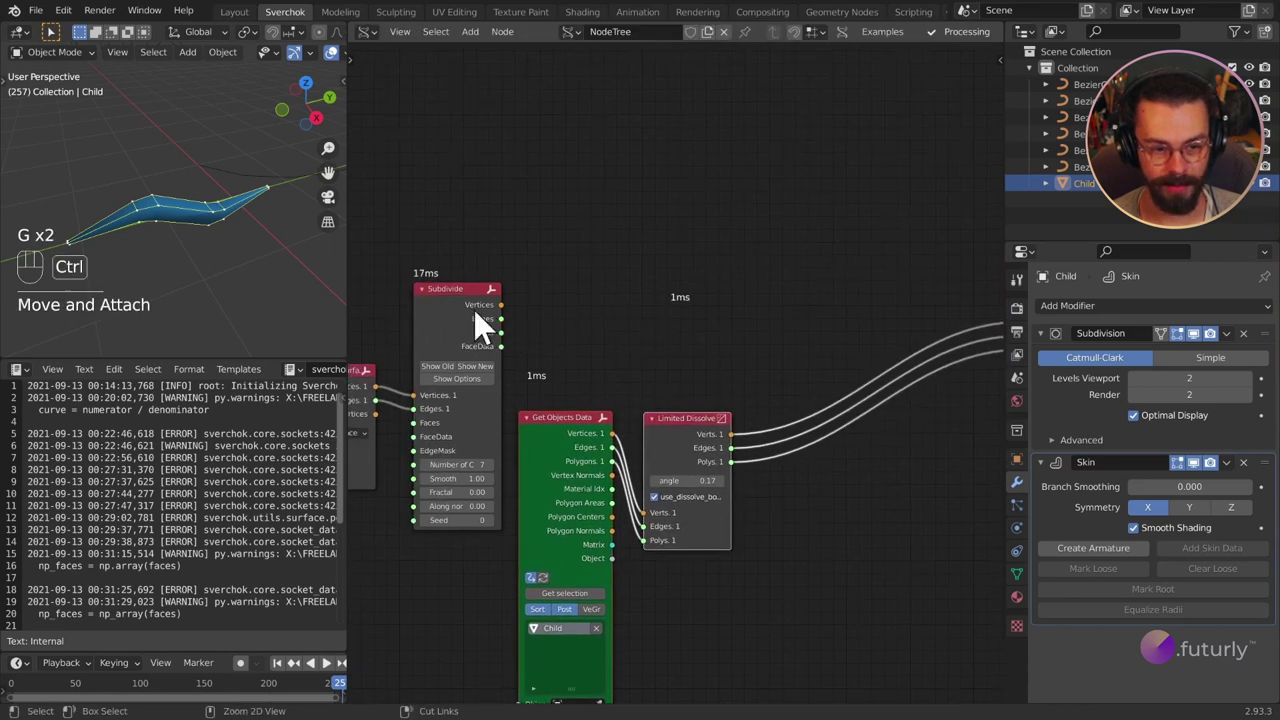
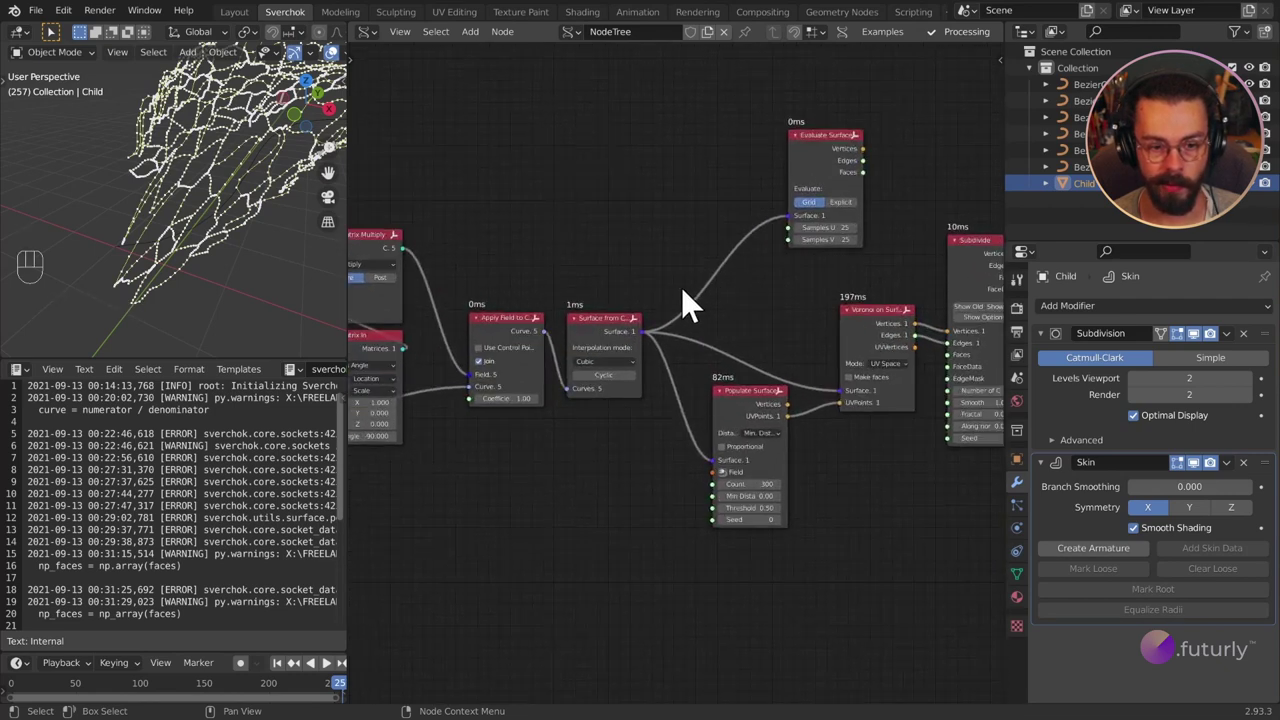
pyautogui.click(475, 339)
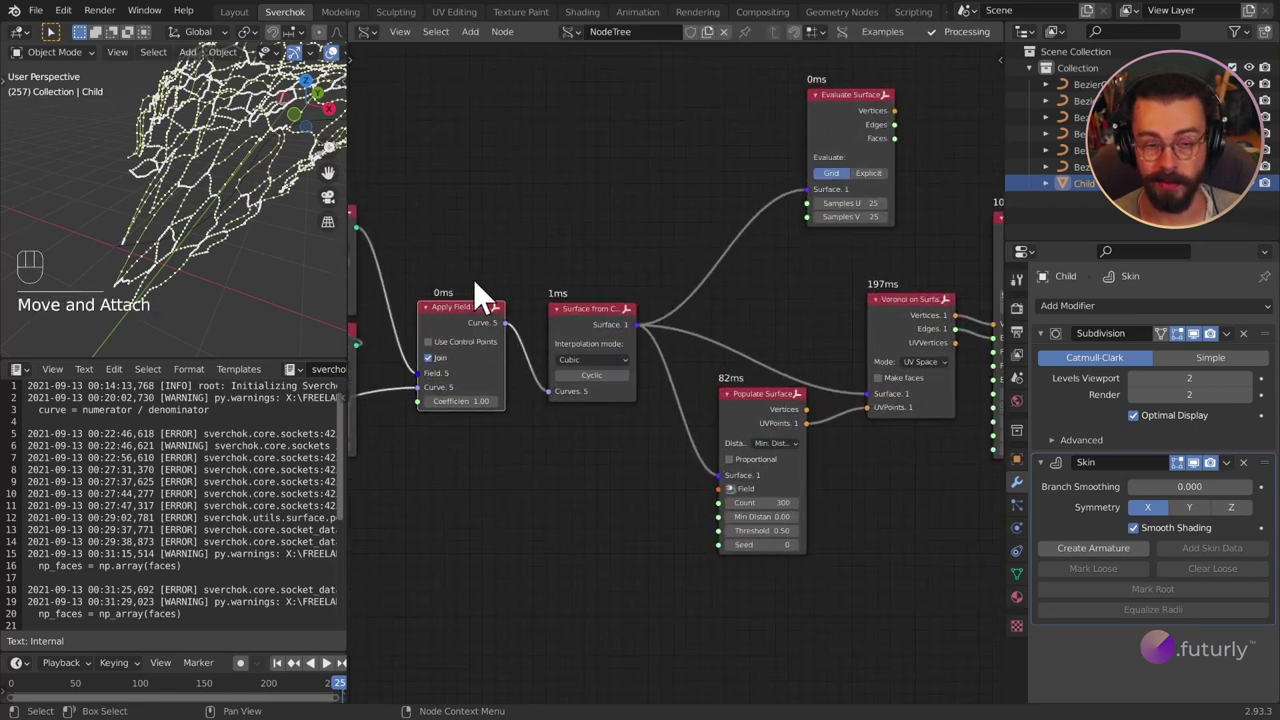
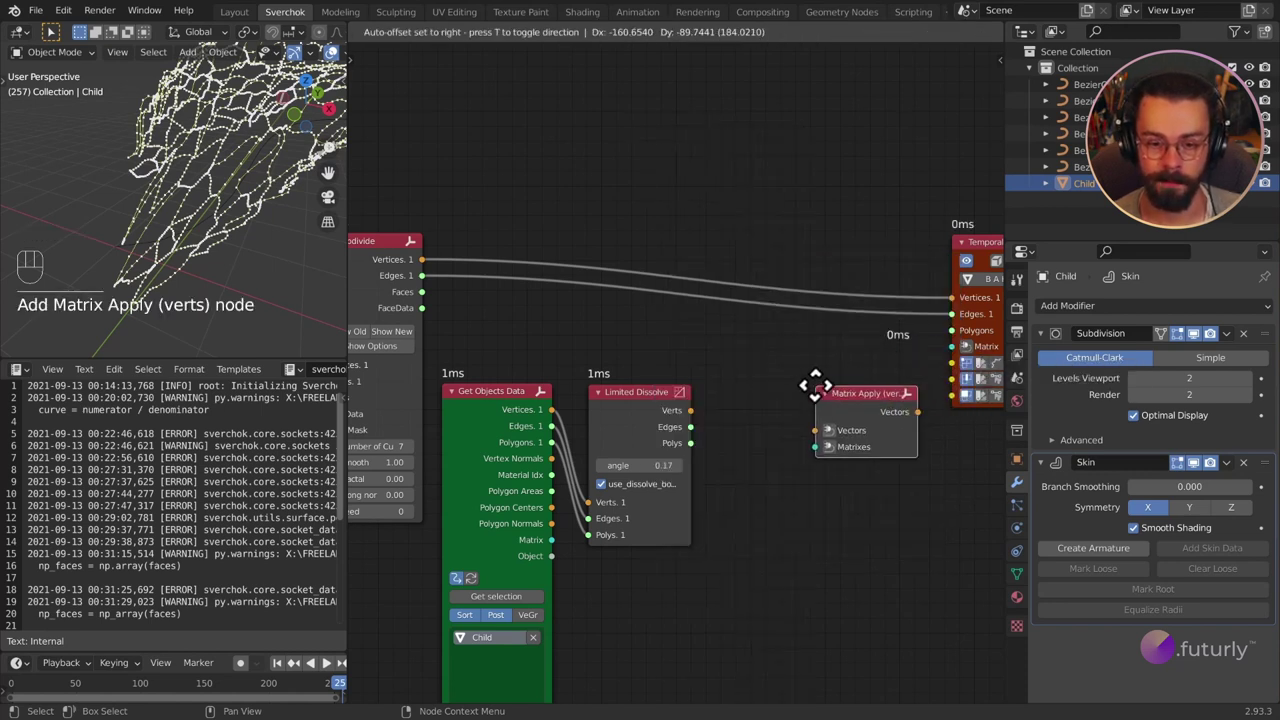
# Wire Limited Dissolve Verts into Matrix Apply Vectors, Subdivide Vertices into Matrixes, and its output into Temporal Viewer Vertices.
pyautogui.moveTo(695, 428); pyautogui.dragTo(830, 408)
pyautogui.click(892, 386)
pyautogui.middleClick(918, 386)
pyautogui.click(556, 396)
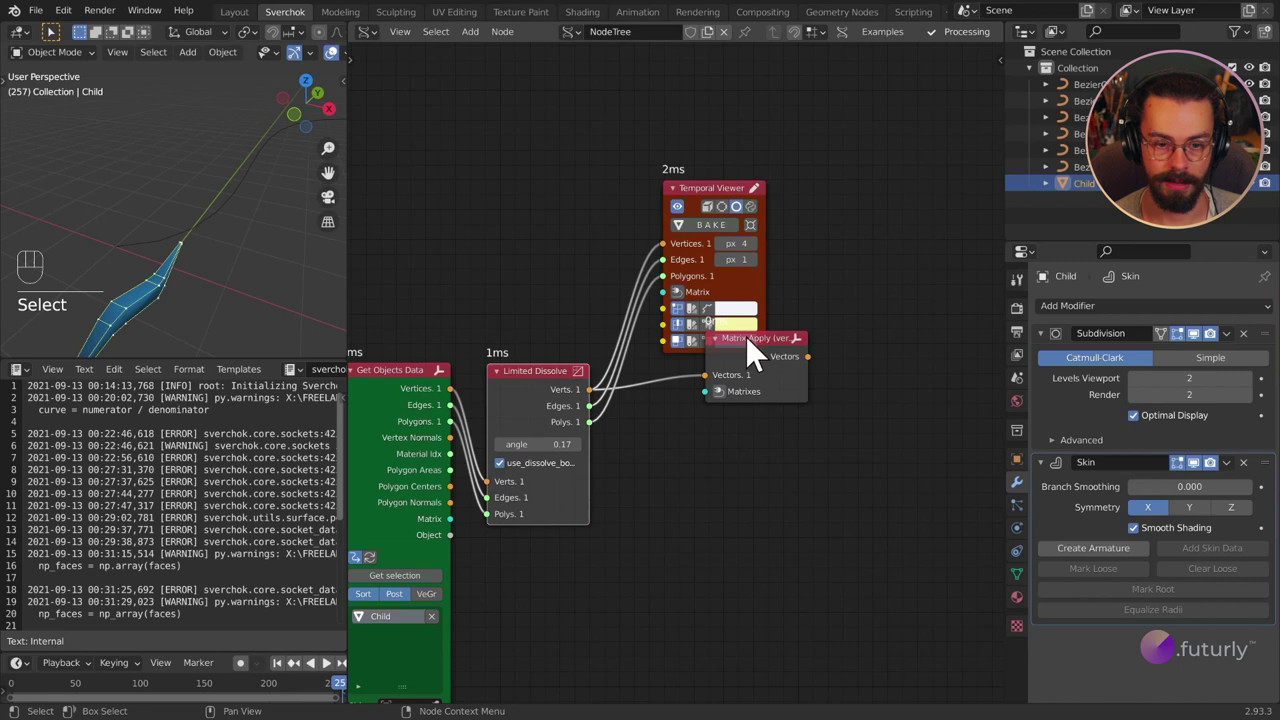
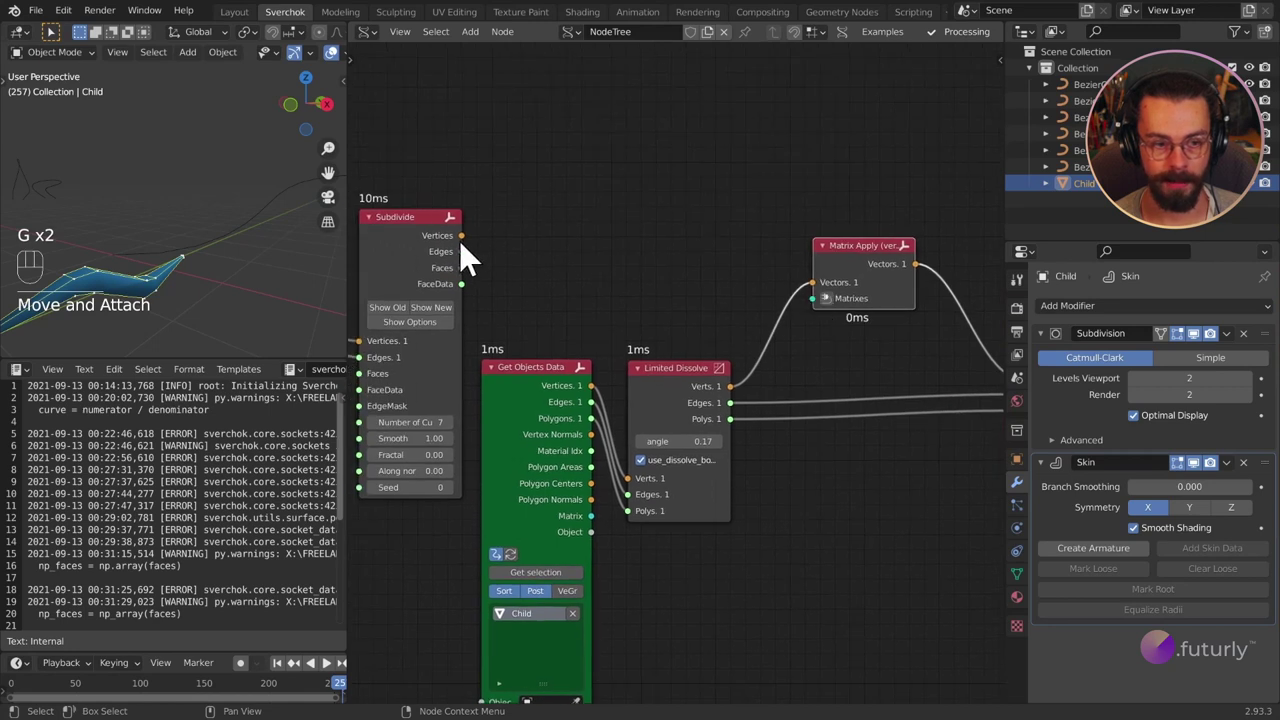
pyautogui.moveTo(478, 258); pyautogui.dragTo(655, 266)
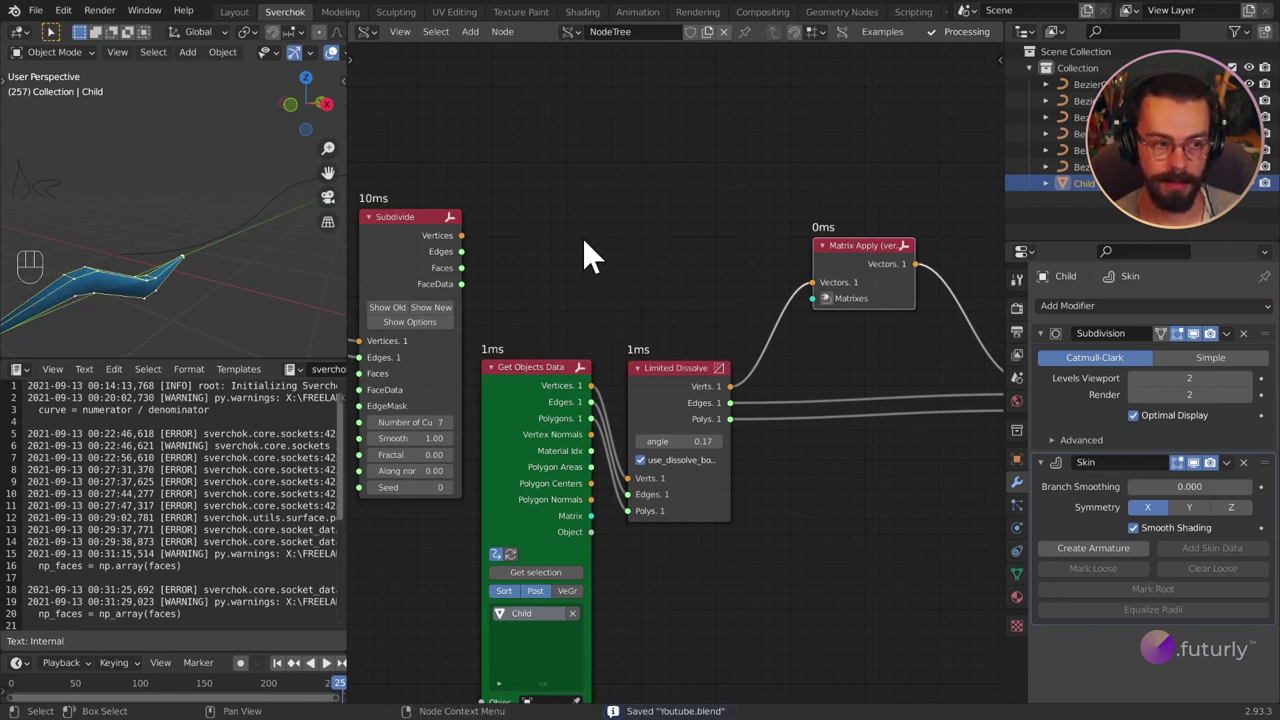
pyautogui.moveTo(469, 252); pyautogui.dragTo(832, 316)
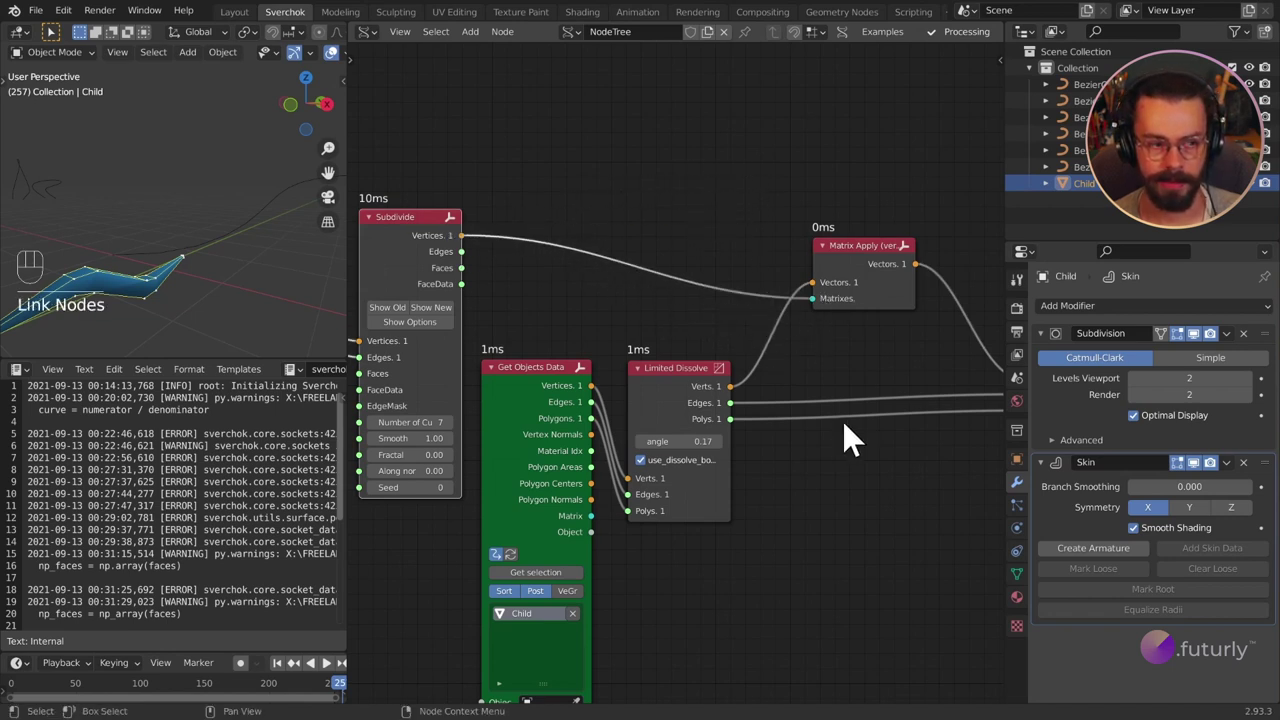
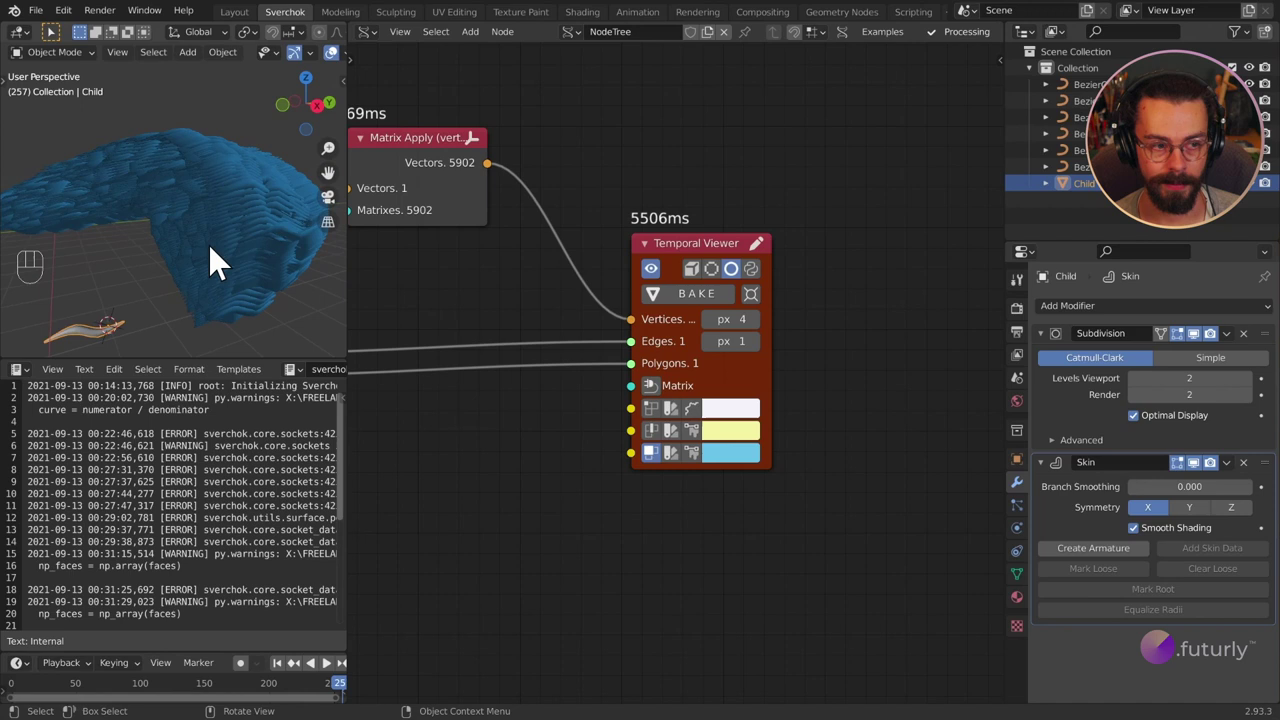
pyautogui.moveTo(169, 258); pyautogui.dragTo(216, 247)
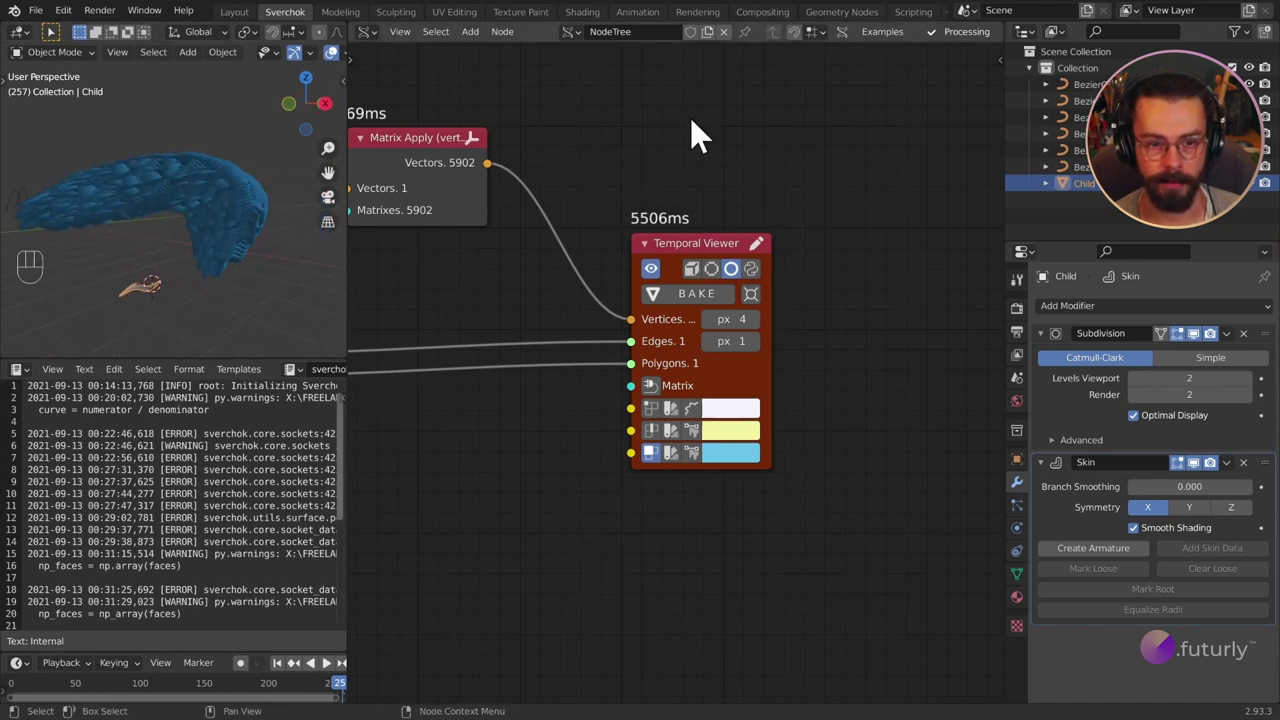
pyautogui.moveTo(121, 183); pyautogui.dragTo(132, 183)
pyautogui.moveTo(132, 183); pyautogui.dragTo(169, 224)
pyautogui.moveTo(237, 235); pyautogui.dragTo(165, 242)
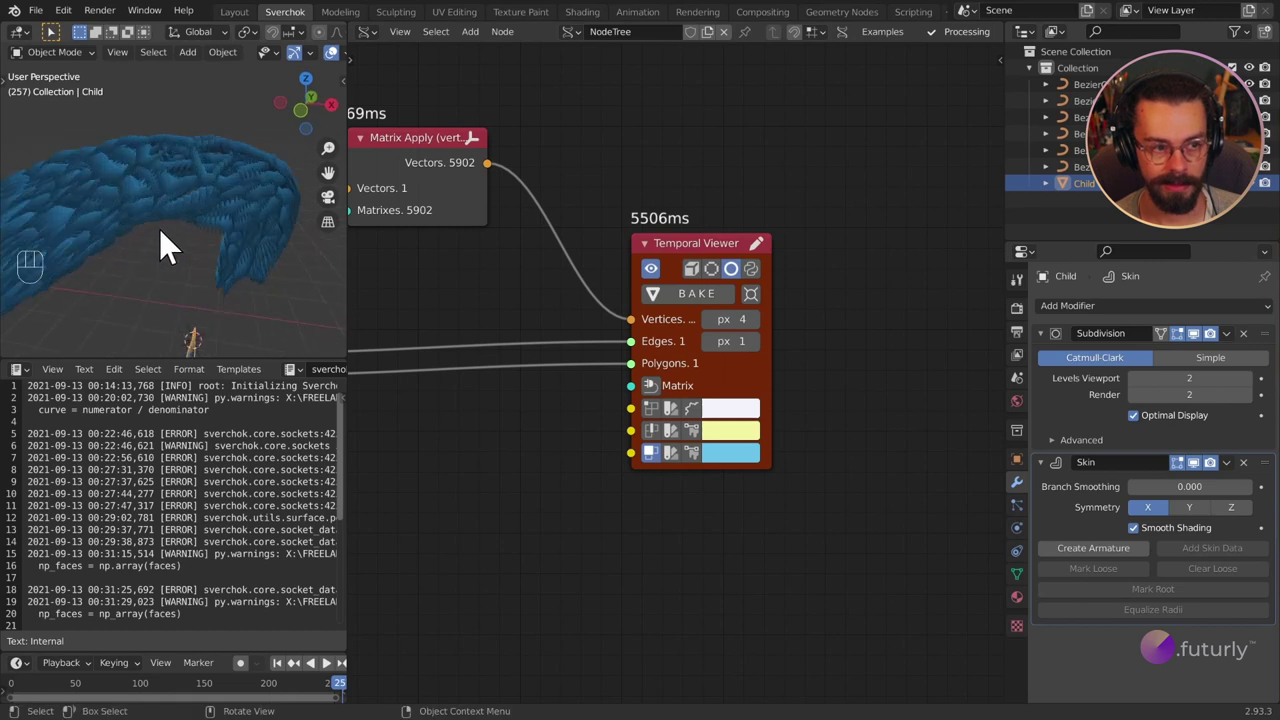
pyautogui.middleClick(209, 247)
pyautogui.moveTo(188, 267); pyautogui.dragTo(192, 234)
pyautogui.moveTo(197, 226); pyautogui.dragTo(218, 204)
pyautogui.moveTo(154, 232); pyautogui.dragTo(146, 260)
pyautogui.moveTo(214, 255); pyautogui.dragTo(123, 256)
pyautogui.moveTo(123, 256); pyautogui.dragTo(223, 235)
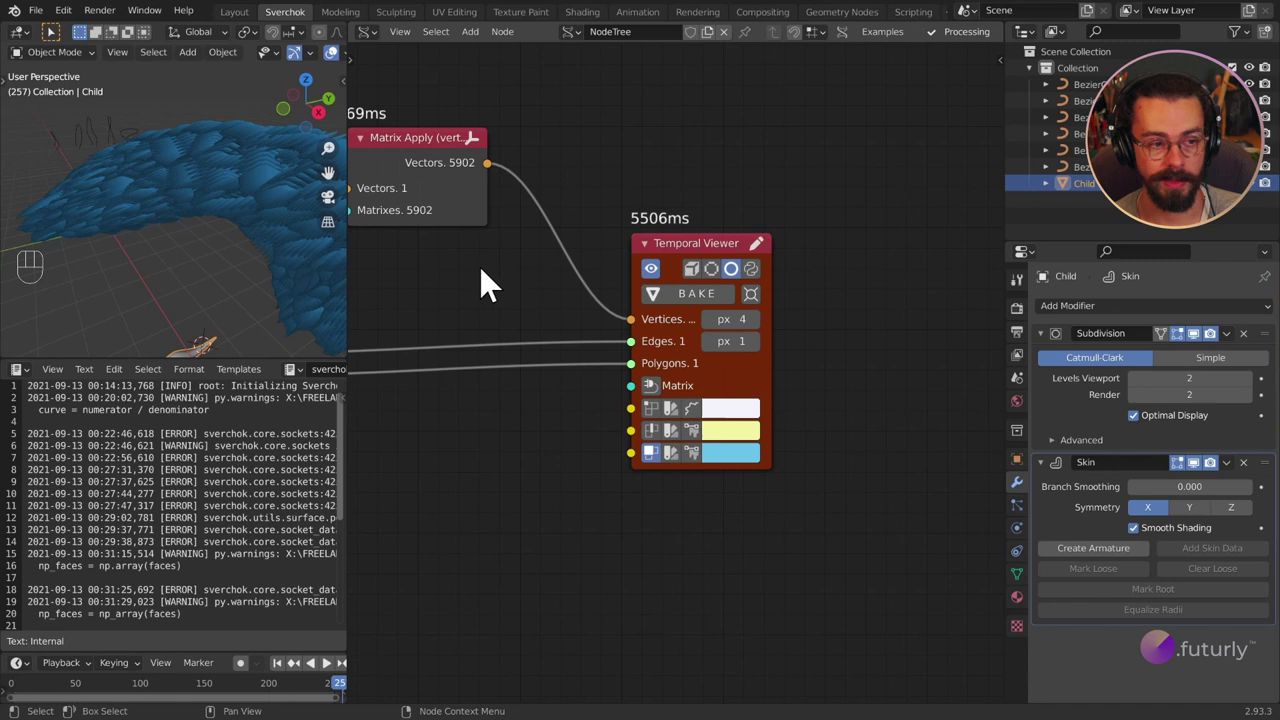
pyautogui.moveTo(230, 230); pyautogui.dragTo(239, 233)
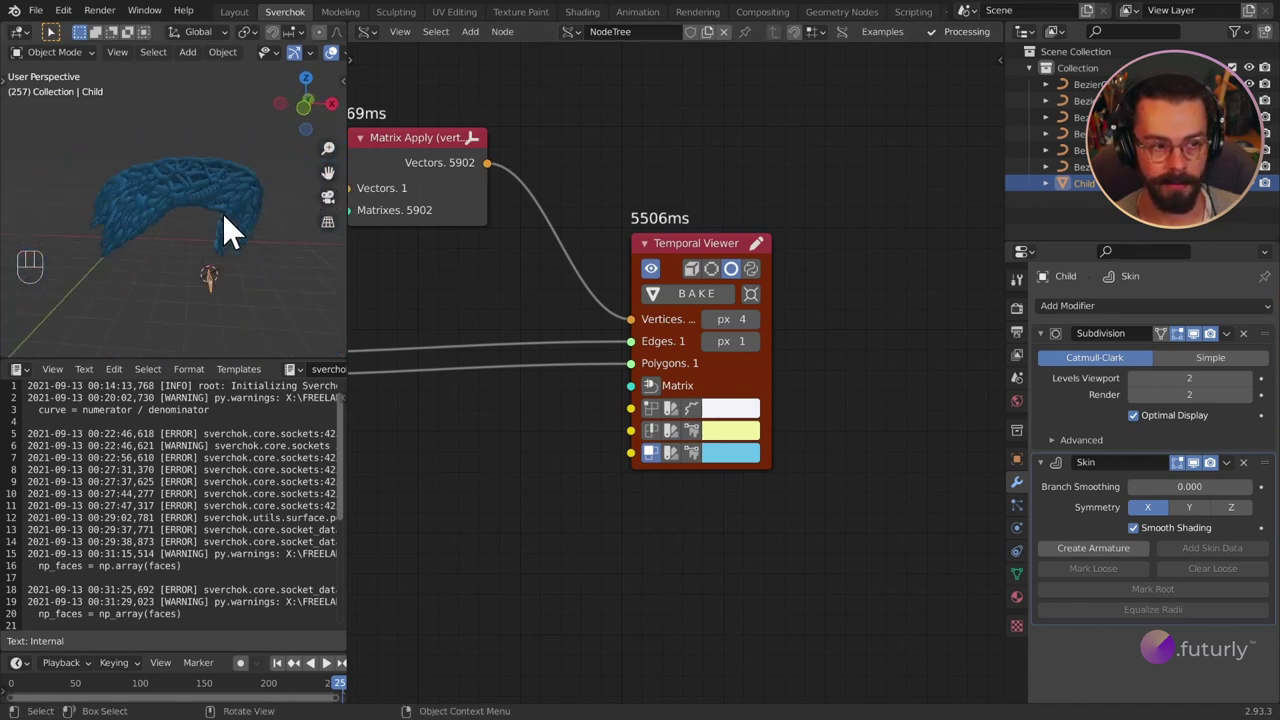
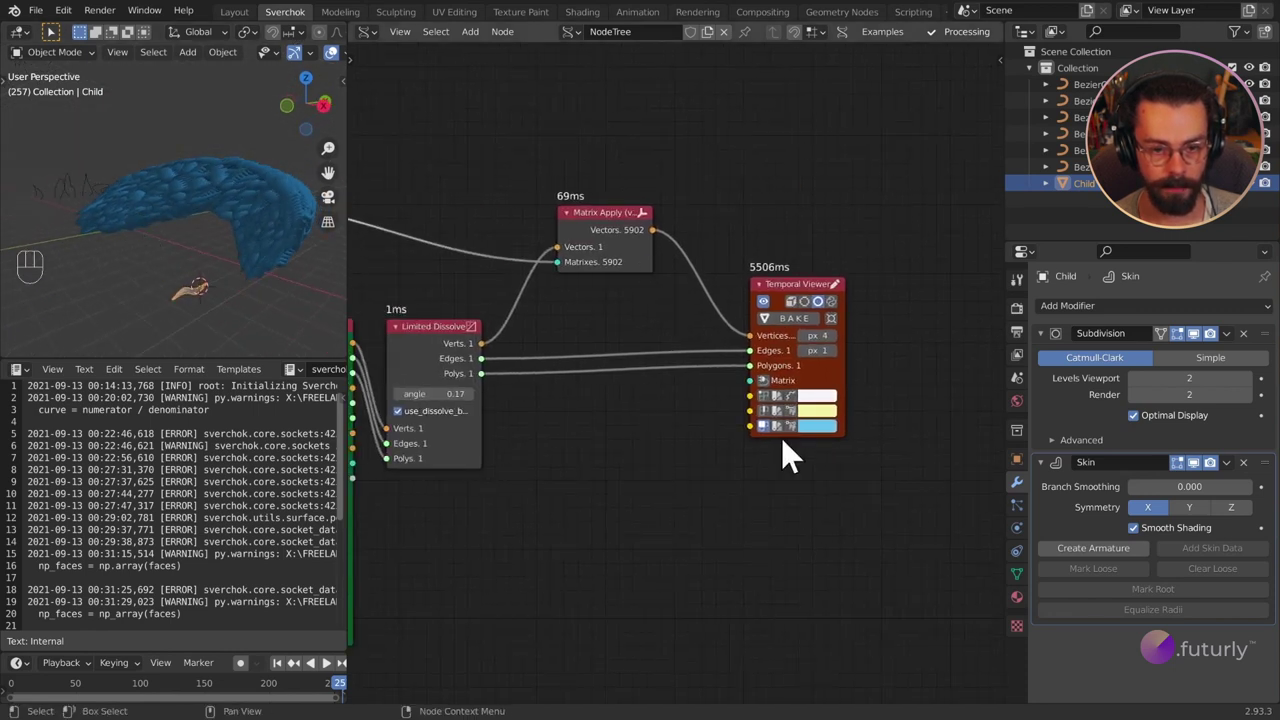
# Replace the Temporal Viewer with a Mesh viewer node and save the blend file.
pyautogui.click(797, 297)
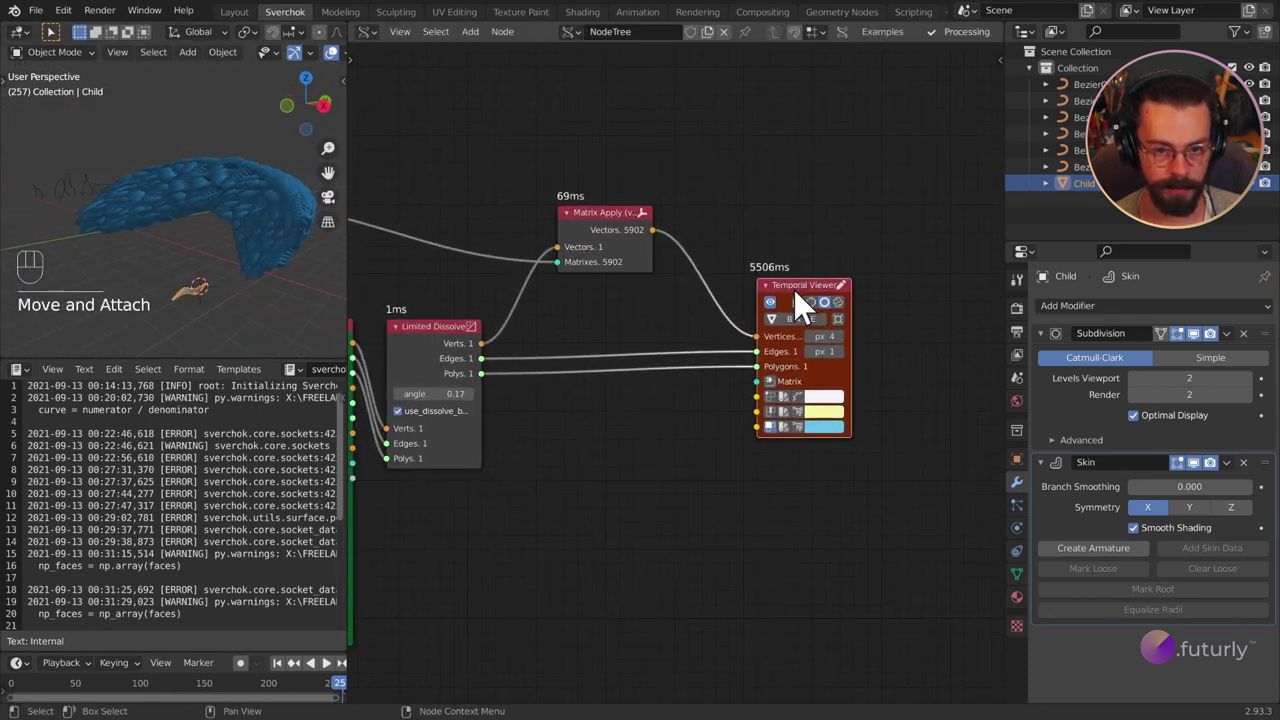
pyautogui.press('x')
pyautogui.press('Delete')
pyautogui.press('shift+a')
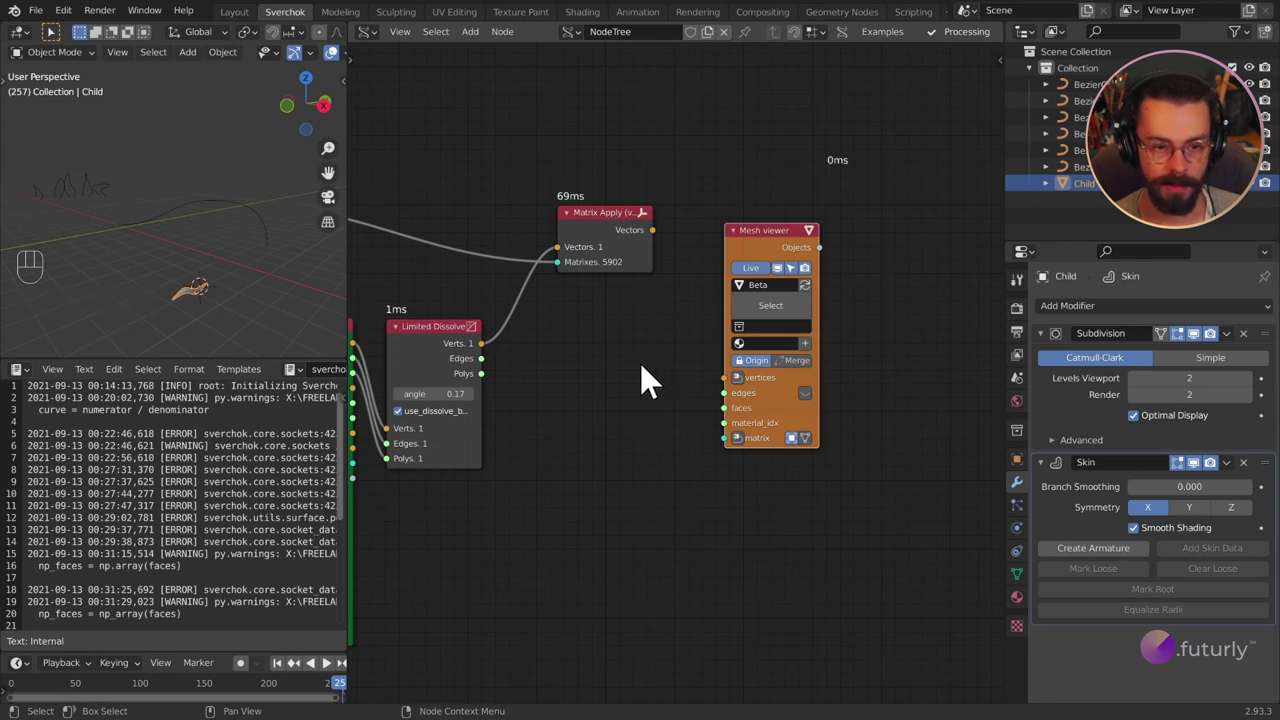
pyautogui.press('ctrl+s')
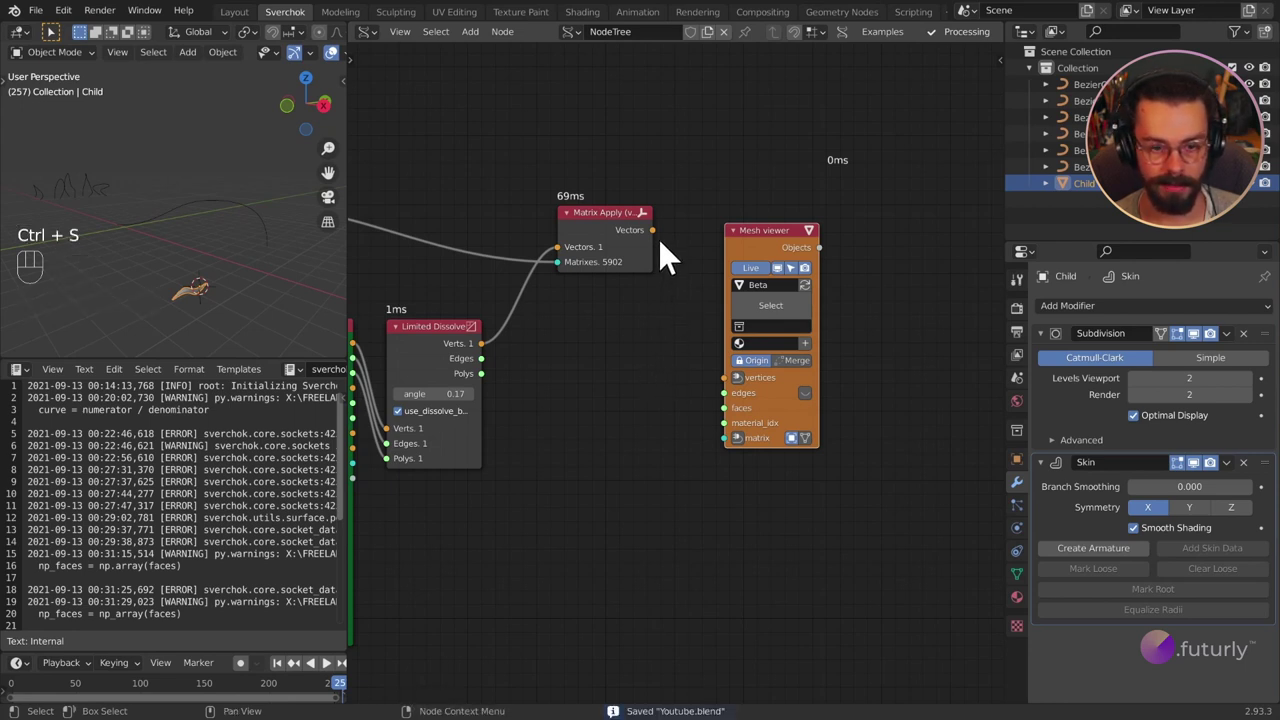
# Feed the transformed vectors and dissolved polygons into the Mesh viewer and enable Merge into one object.
pyautogui.moveTo(661, 247); pyautogui.dragTo(729, 395)
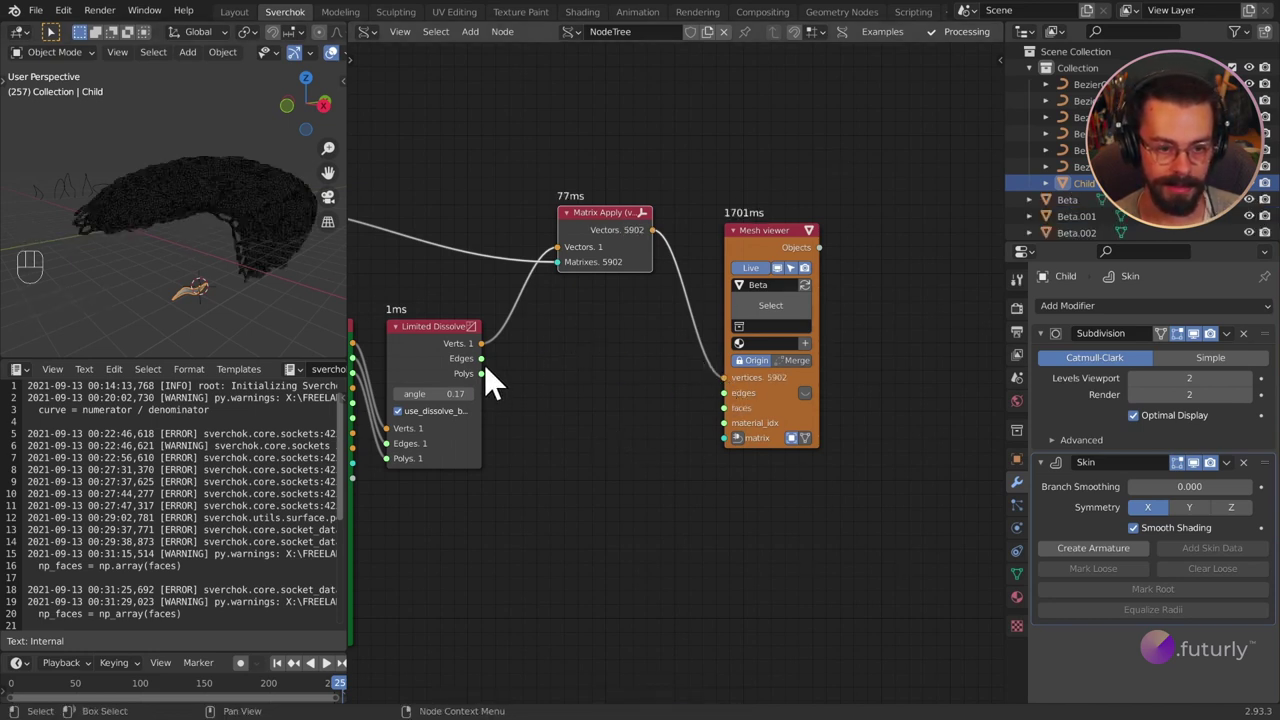
pyautogui.moveTo(593, 399); pyautogui.dragTo(555, 445)
pyautogui.moveTo(213, 217); pyautogui.dragTo(148, 270)
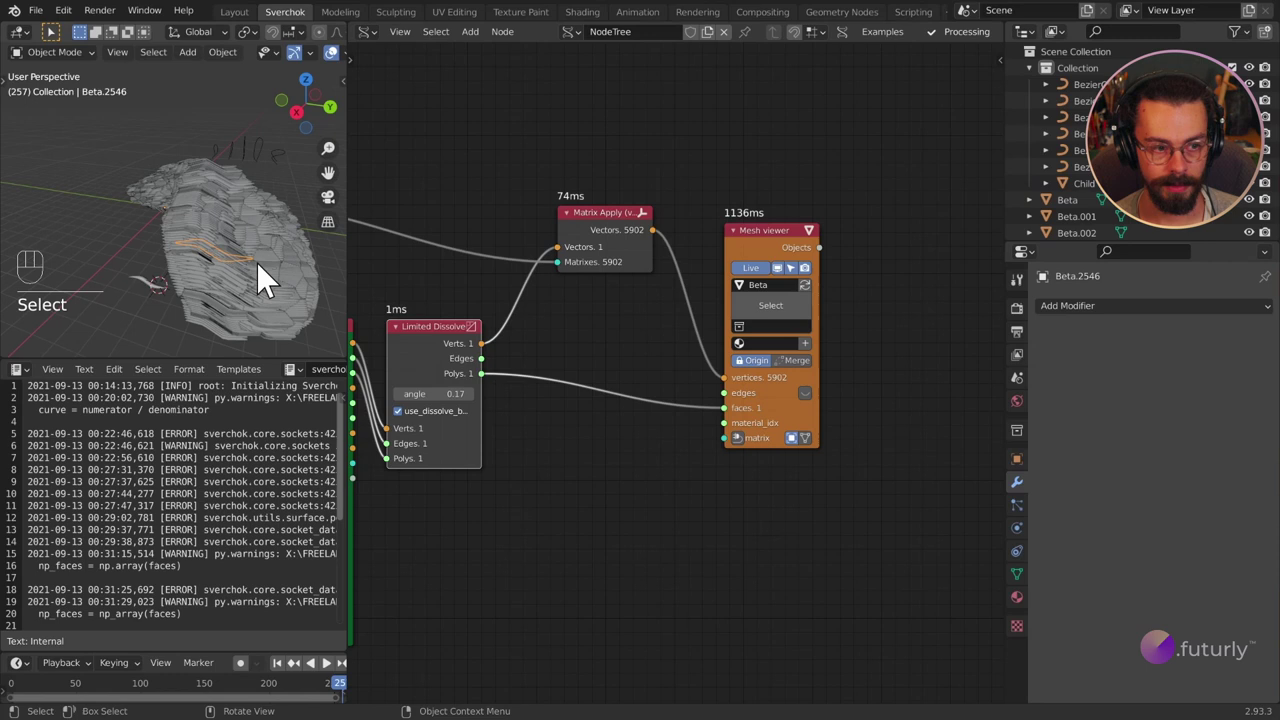
pyautogui.moveTo(244, 227); pyautogui.dragTo(294, 293)
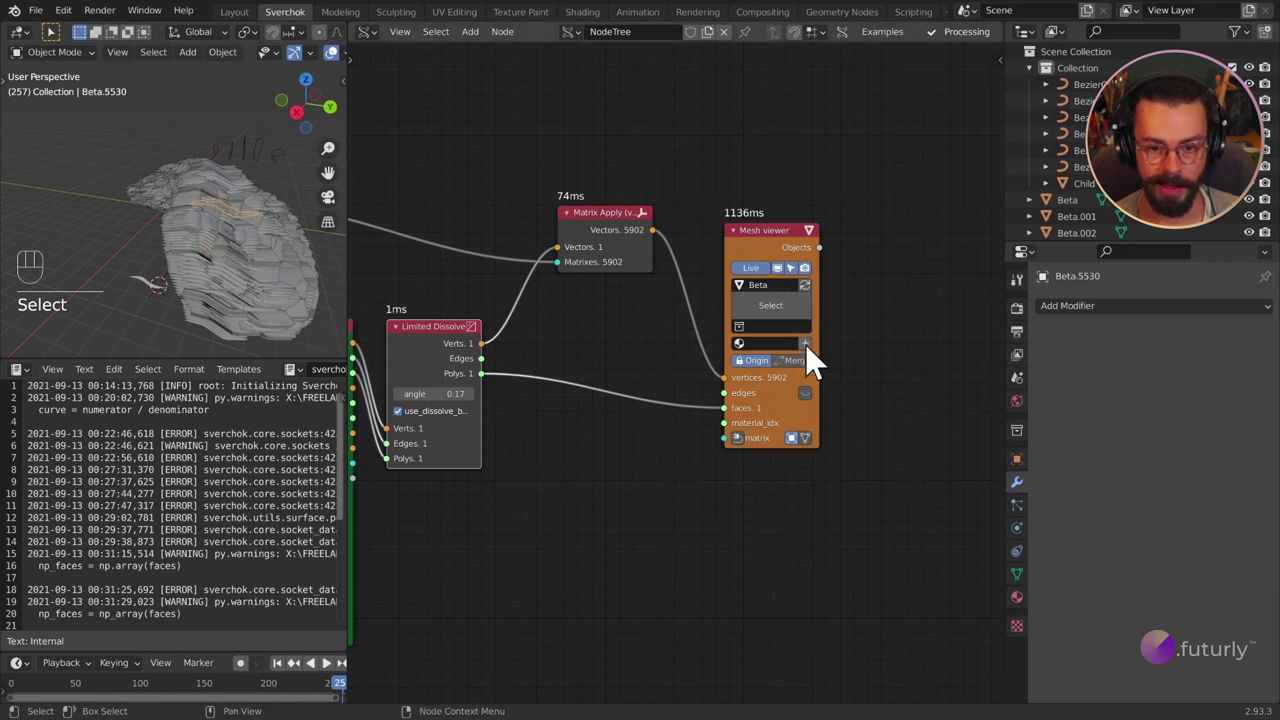
pyautogui.moveTo(811, 375); pyautogui.dragTo(936, 379)
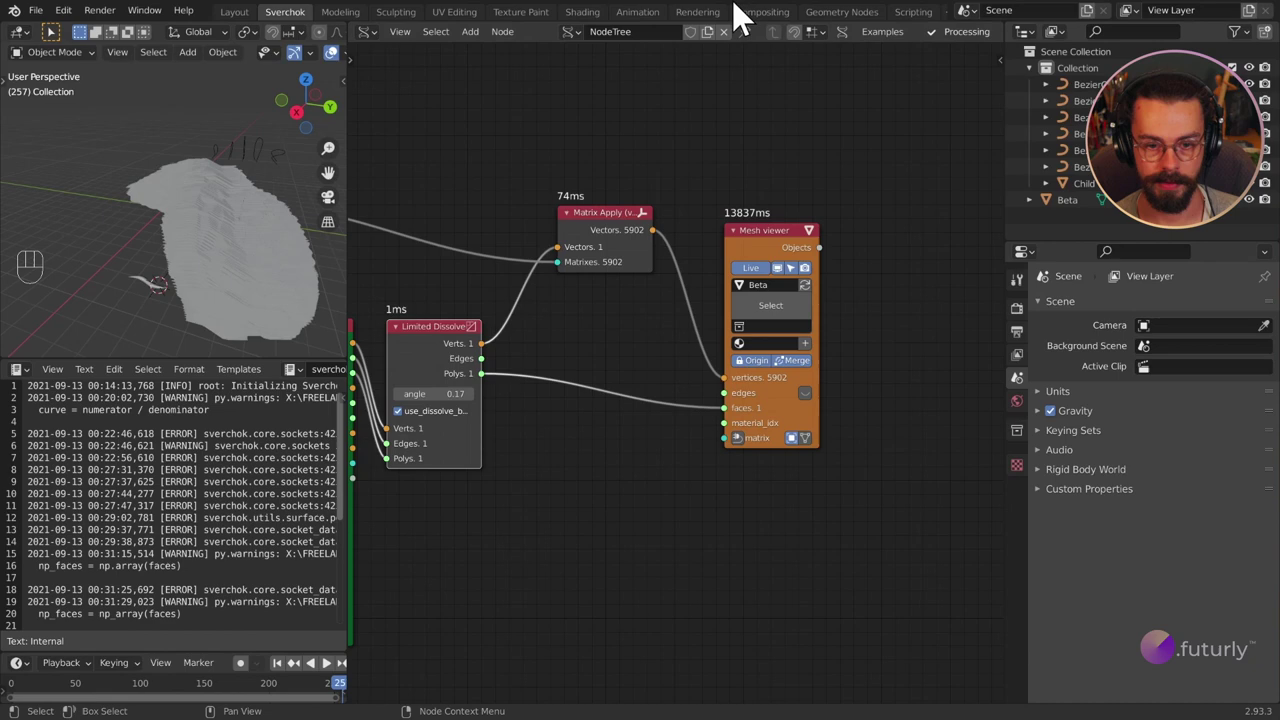
# Select the merged Beta object and save the file.
pyautogui.moveTo(228, 200); pyautogui.dragTo(75, 173)
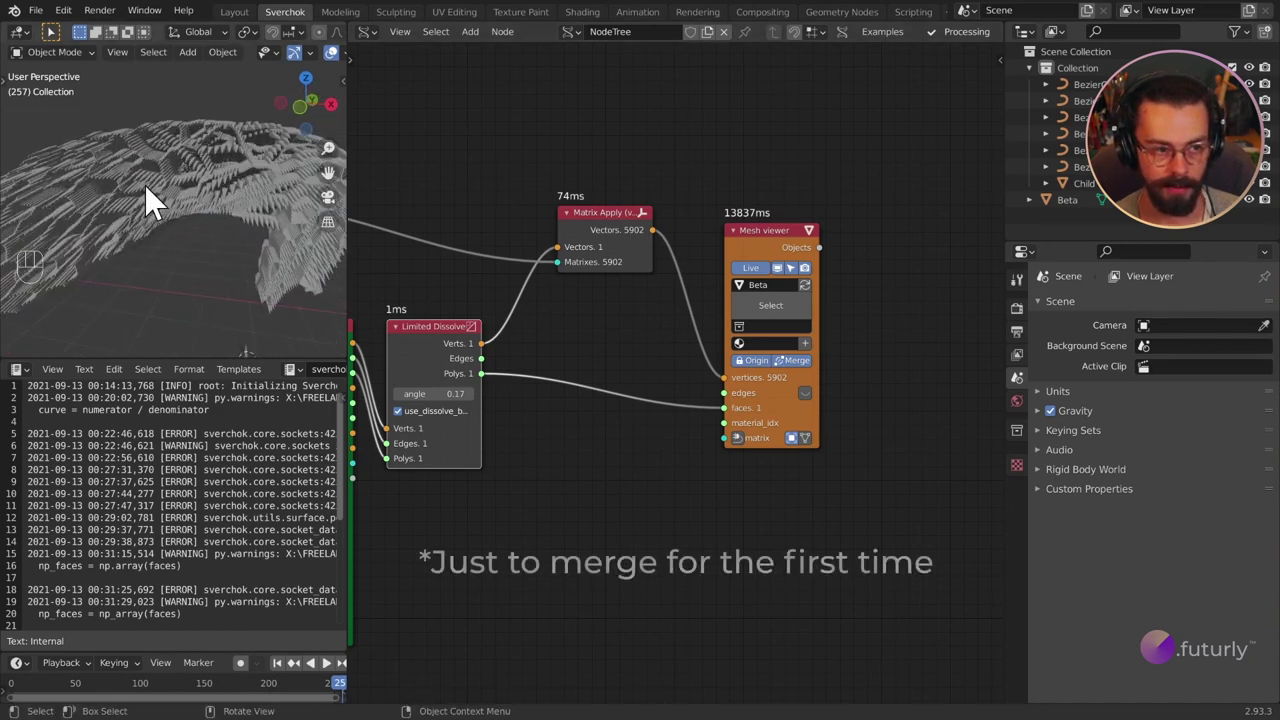
pyautogui.moveTo(207, 208); pyautogui.dragTo(114, 216)
pyautogui.moveTo(141, 214); pyautogui.dragTo(170, 207)
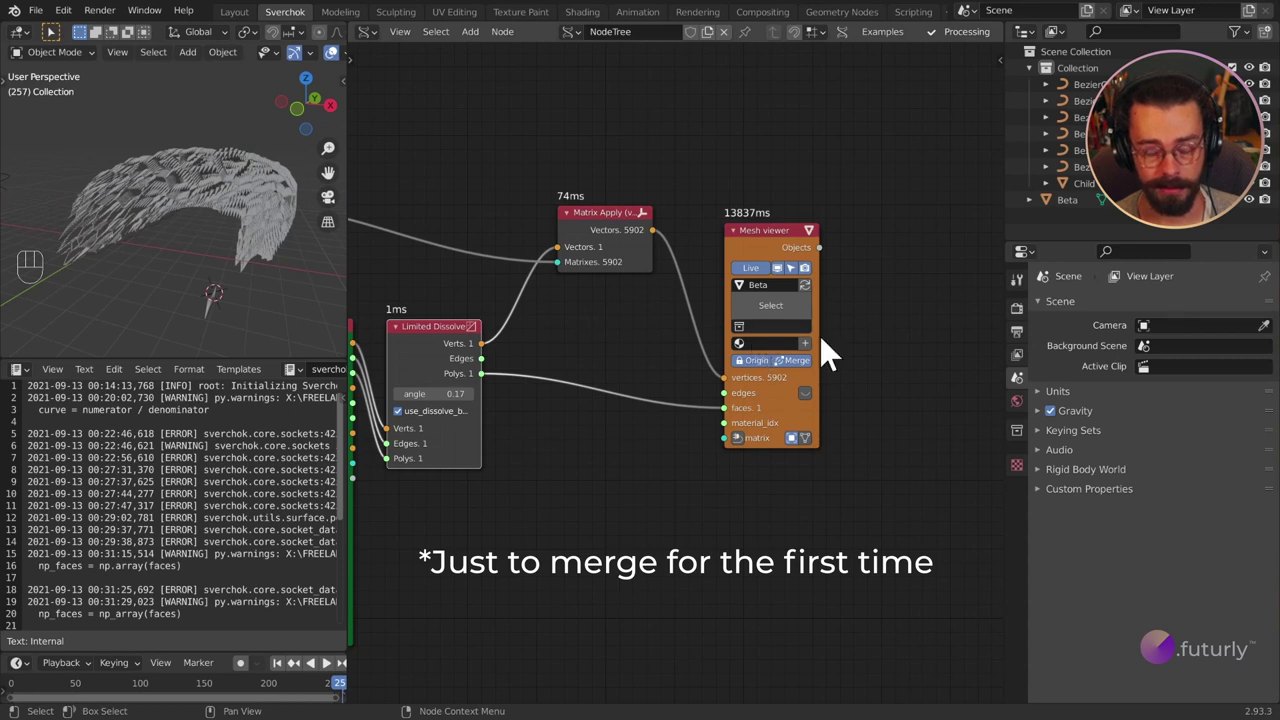
pyautogui.moveTo(254, 231); pyautogui.dragTo(203, 261)
pyautogui.moveTo(203, 261); pyautogui.dragTo(228, 277)
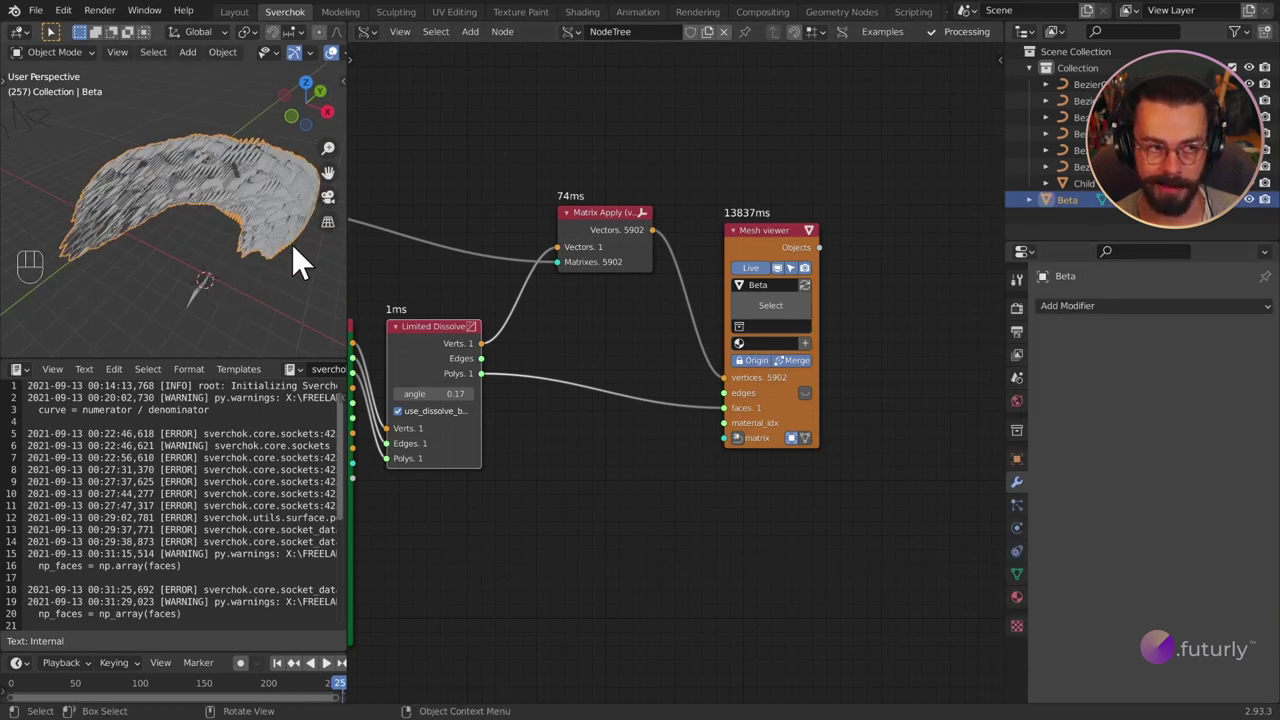
pyautogui.press('ctrl+s')
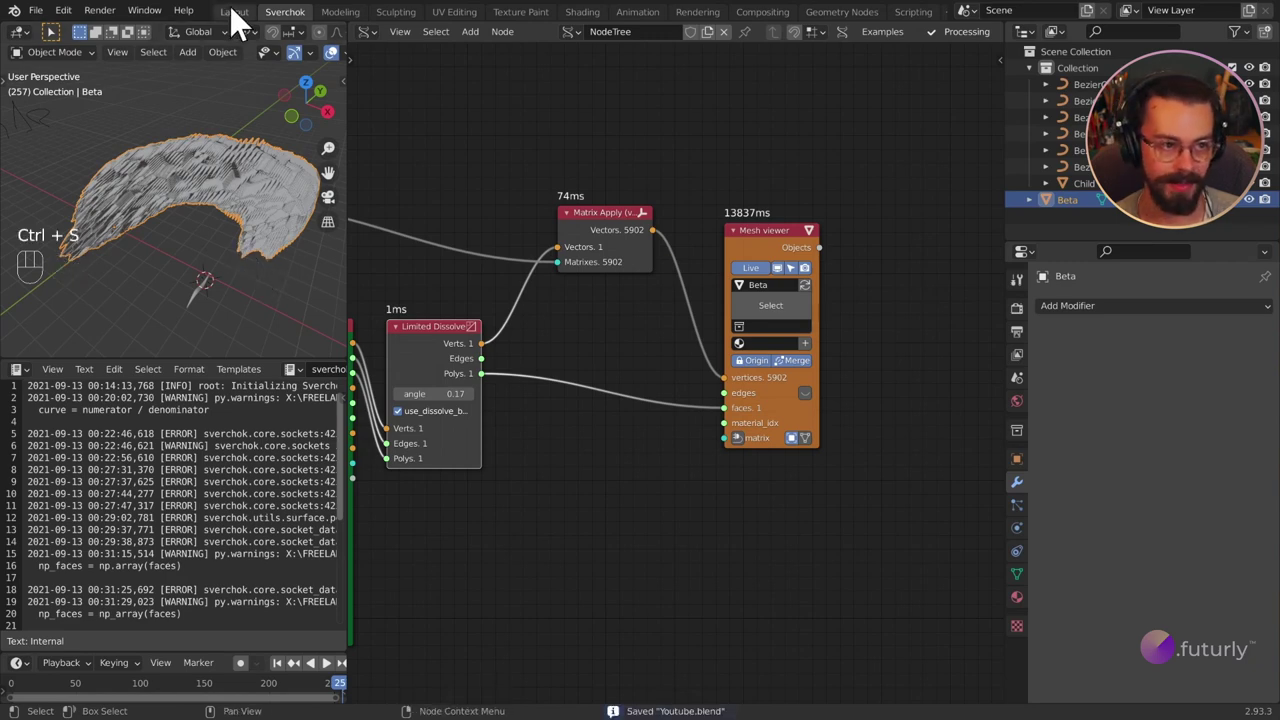
# Switch to the Layout workspace and add a Mirror modifier to Beta from Modifier Properties.
pyautogui.press('n')
pyautogui.moveTo(568, 355); pyautogui.dragTo(621, 347)
pyautogui.moveTo(656, 324); pyautogui.dragTo(610, 352)
pyautogui.moveTo(620, 354); pyautogui.dragTo(637, 340)
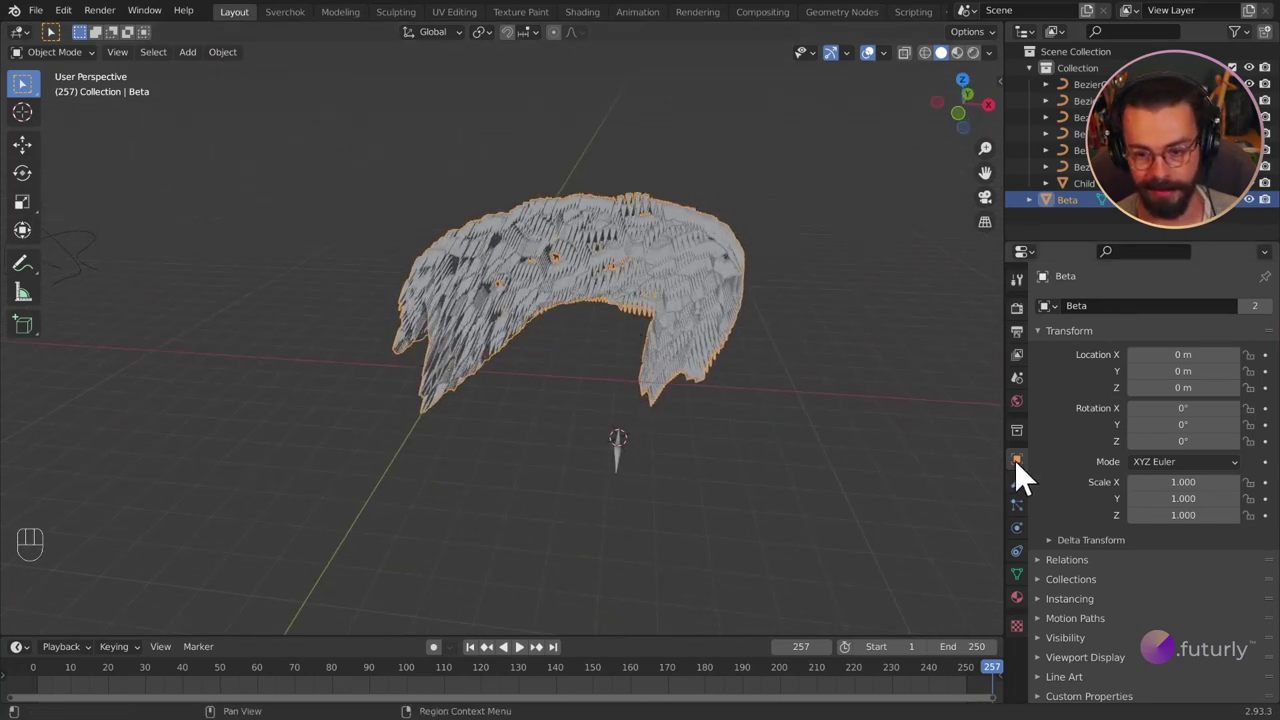
pyautogui.click(1030, 501)
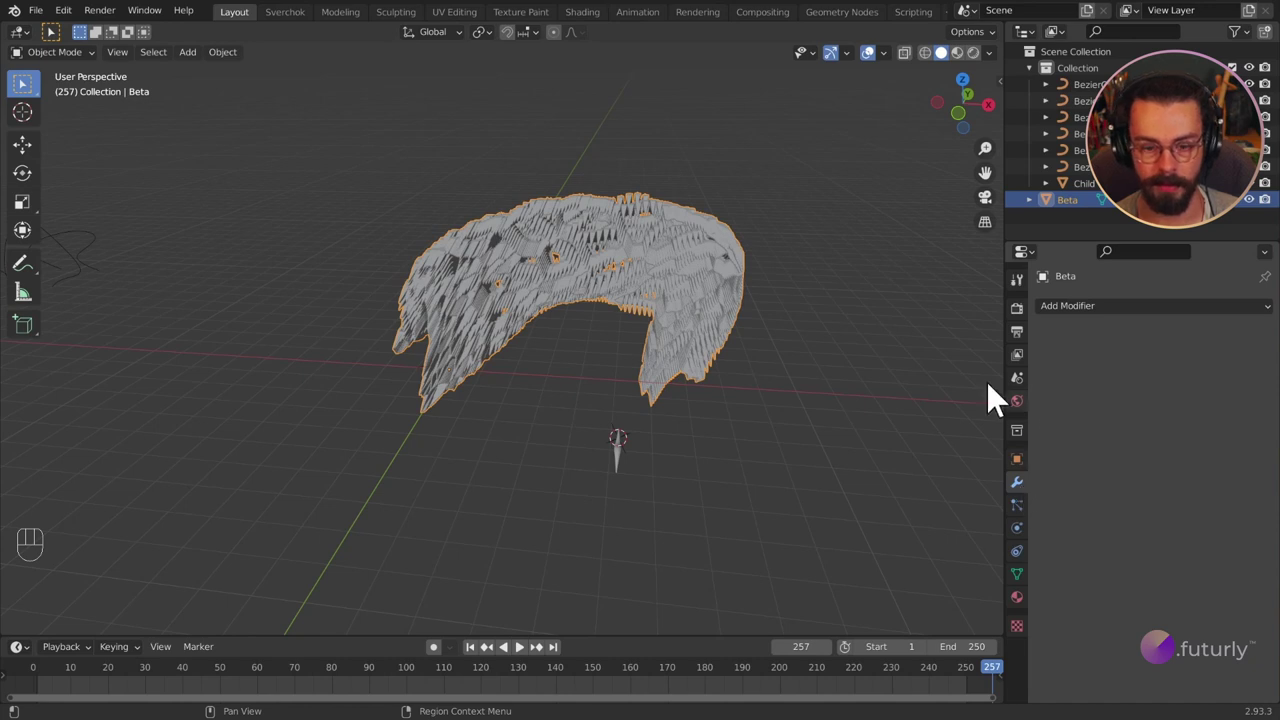
pyautogui.moveTo(1081, 321); pyautogui.dragTo(957, 503)
pyautogui.moveTo(491, 390); pyautogui.dragTo(437, 378)
pyautogui.moveTo(448, 379); pyautogui.dragTo(463, 375)
pyautogui.write('add')
# Try mirroring and bisecting Beta along Y as well, inspecting the result up close.
pyautogui.moveTo(468, 341); pyautogui.dragTo(532, 354)
pyautogui.middleClick(460, 294)
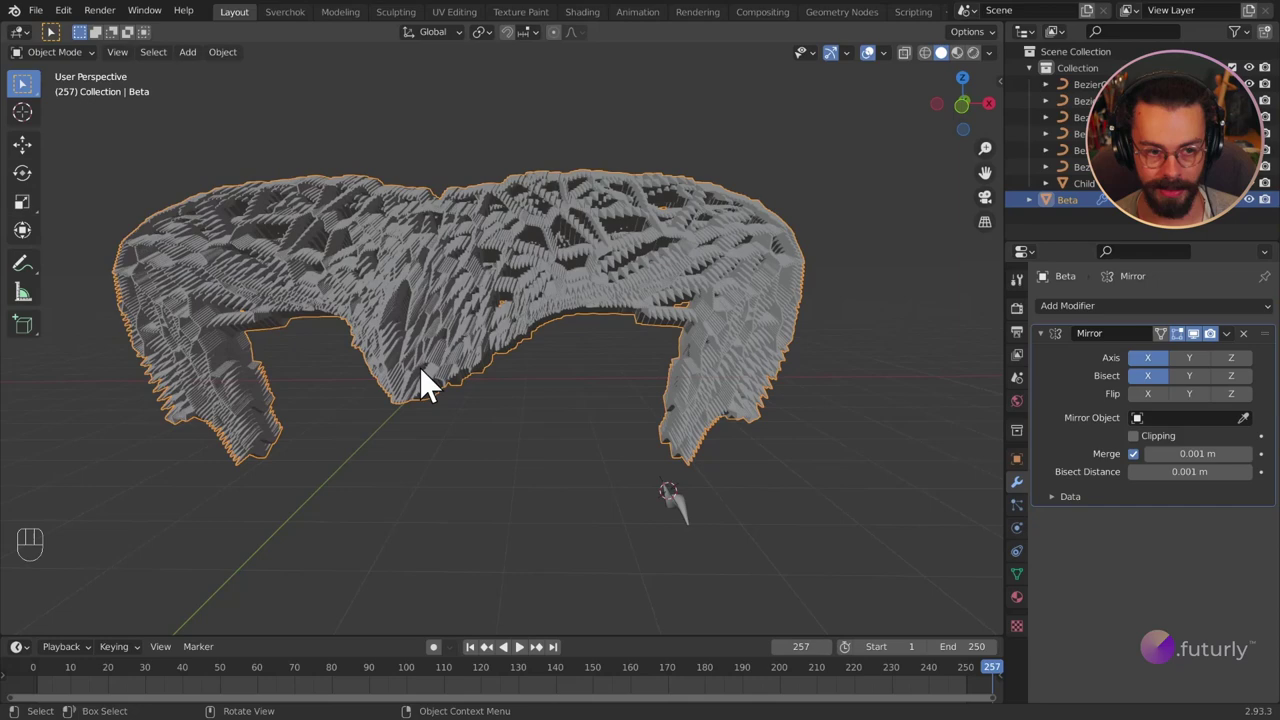
pyautogui.moveTo(435, 291); pyautogui.dragTo(392, 286)
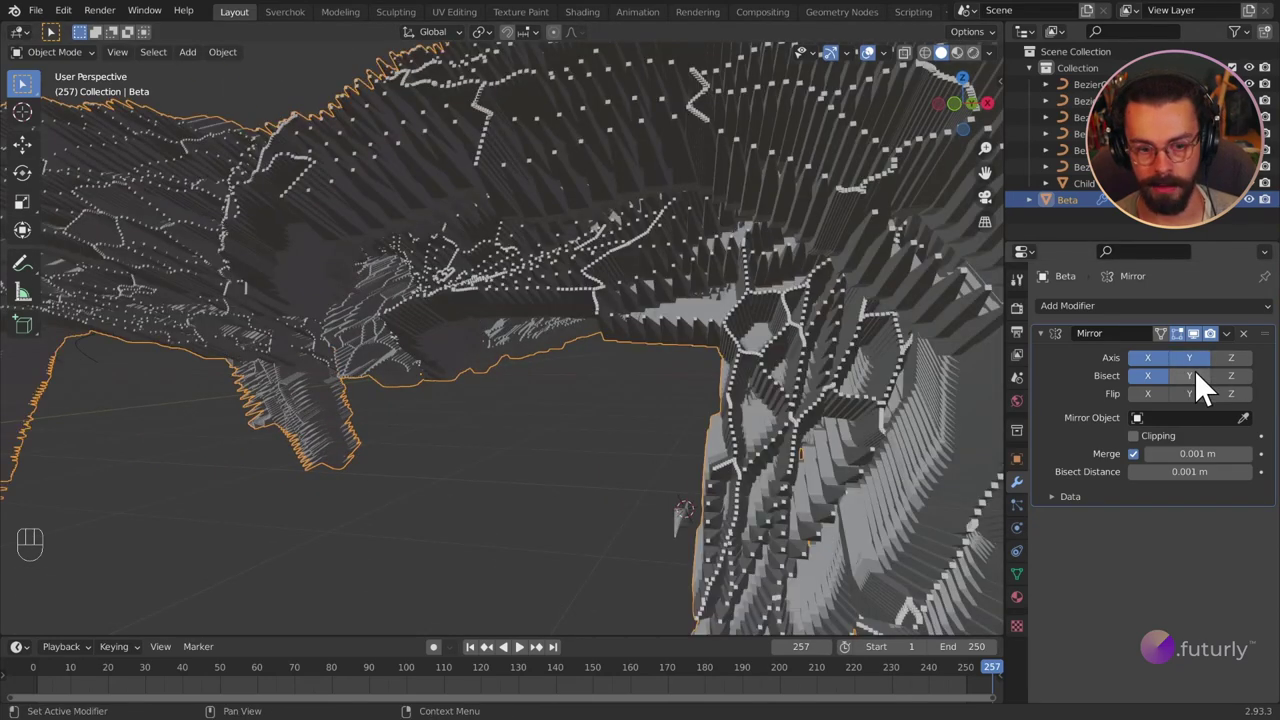
pyautogui.click(825, 397)
pyautogui.moveTo(581, 345); pyautogui.dragTo(460, 423)
pyautogui.moveTo(476, 410); pyautogui.dragTo(476, 358)
pyautogui.moveTo(476, 358); pyautogui.dragTo(481, 318)
pyautogui.click(481, 318)
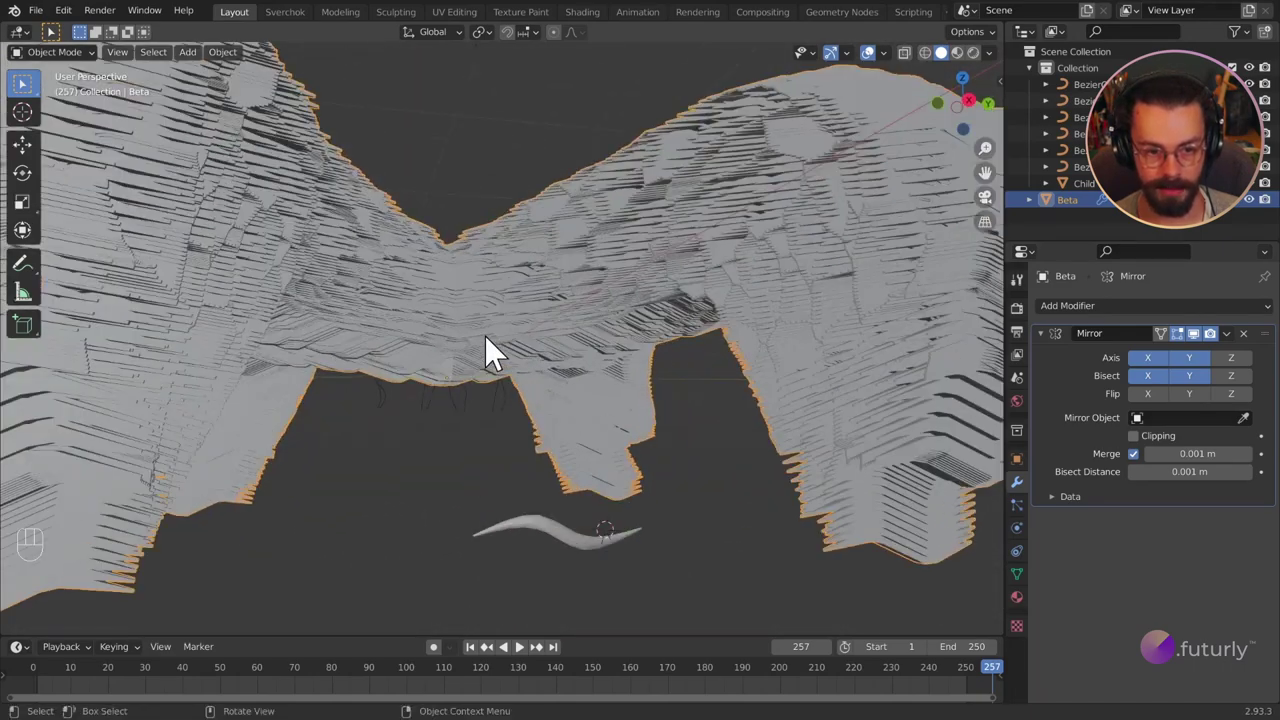
pyautogui.moveTo(496, 350); pyautogui.dragTo(479, 357)
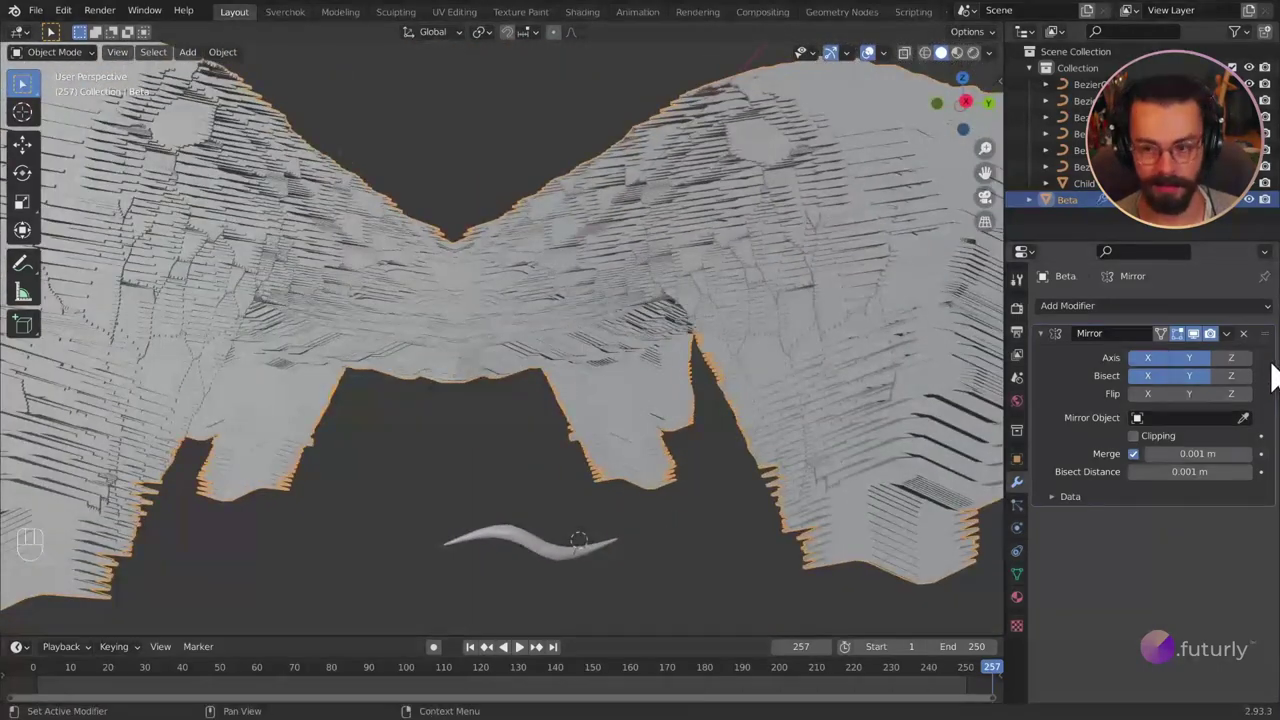
pyautogui.moveTo(592, 346); pyautogui.dragTo(894, 382)
# Turn Y mirroring and Y bisect back off, leaving only X axis with X bisect.
pyautogui.click(503, 353)
pyautogui.moveTo(503, 353); pyautogui.dragTo(614, 347)
pyautogui.moveTo(614, 347); pyautogui.dragTo(625, 336)
pyautogui.click(583, 350)
pyautogui.moveTo(590, 349); pyautogui.dragTo(557, 344)
pyautogui.moveTo(560, 346); pyautogui.dragTo(562, 372)
pyautogui.moveTo(565, 374); pyautogui.dragTo(409, 443)
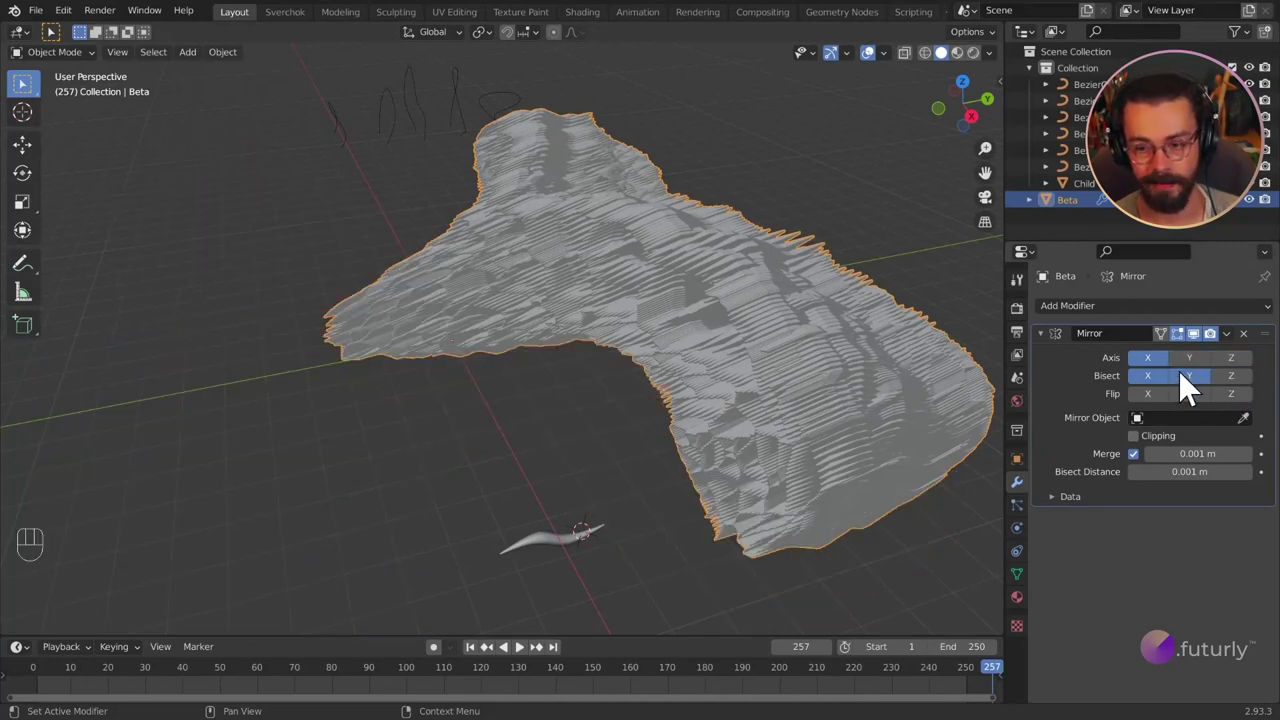
pyautogui.moveTo(416, 393); pyautogui.dragTo(462, 386)
pyautogui.press('shift+a')
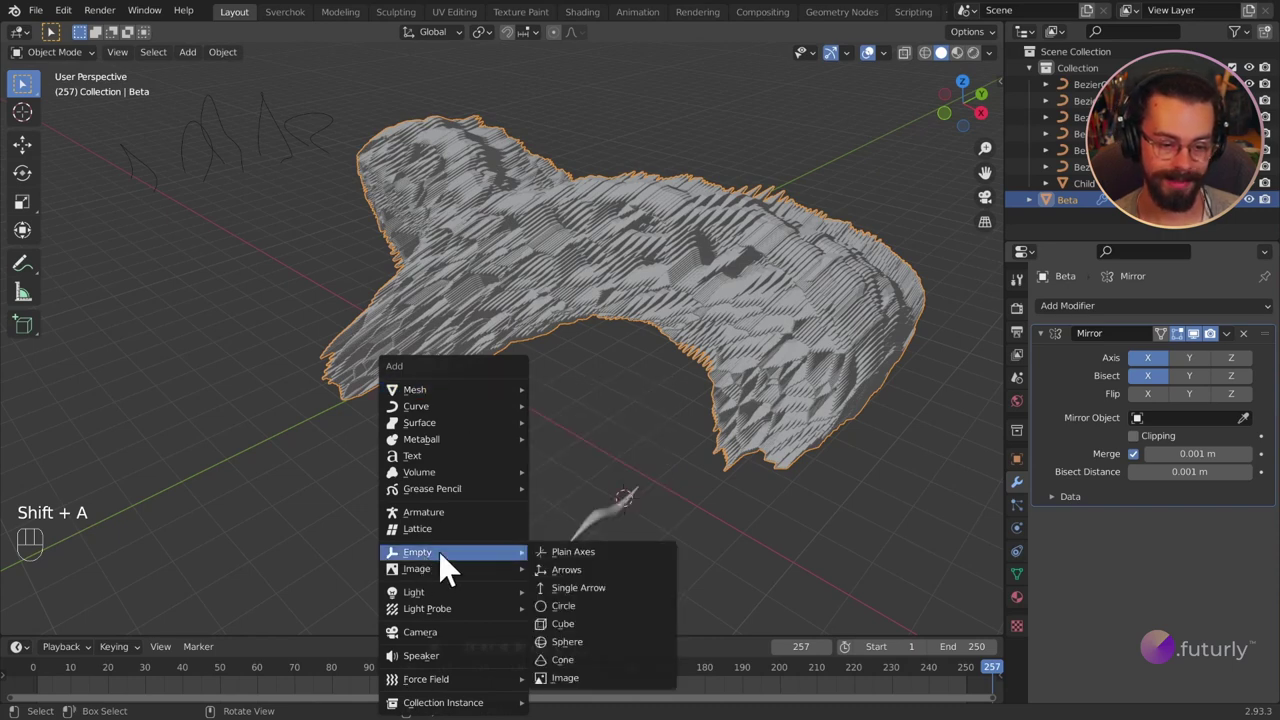
# Add a sphere-shaped Empty and set it as the Mirror modifier's mirror object for Beta.
pyautogui.press('g')
pyautogui.press('shift+z')
pyautogui.click(433, 451)
pyautogui.moveTo(533, 429); pyautogui.dragTo(608, 417)
pyautogui.moveTo(603, 510); pyautogui.dragTo(573, 497)
pyautogui.press('g')
pyautogui.press('z')
pyautogui.click(573, 448)
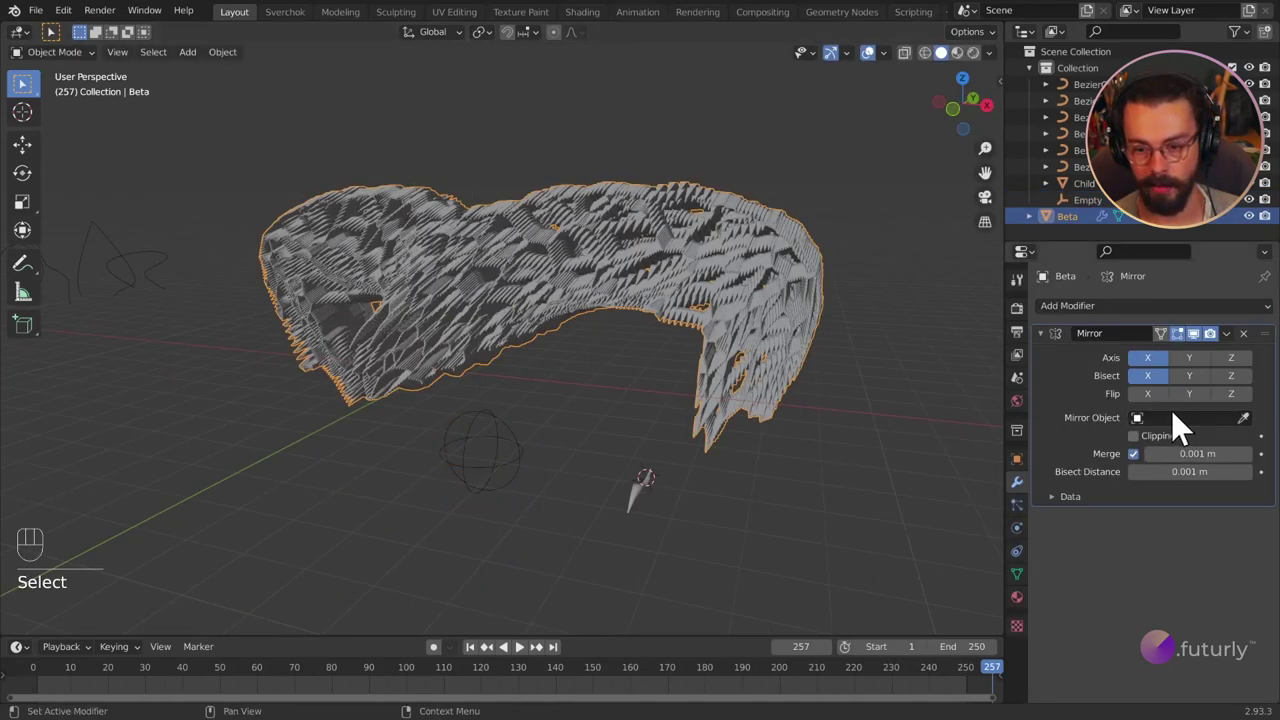
pyautogui.press('e')
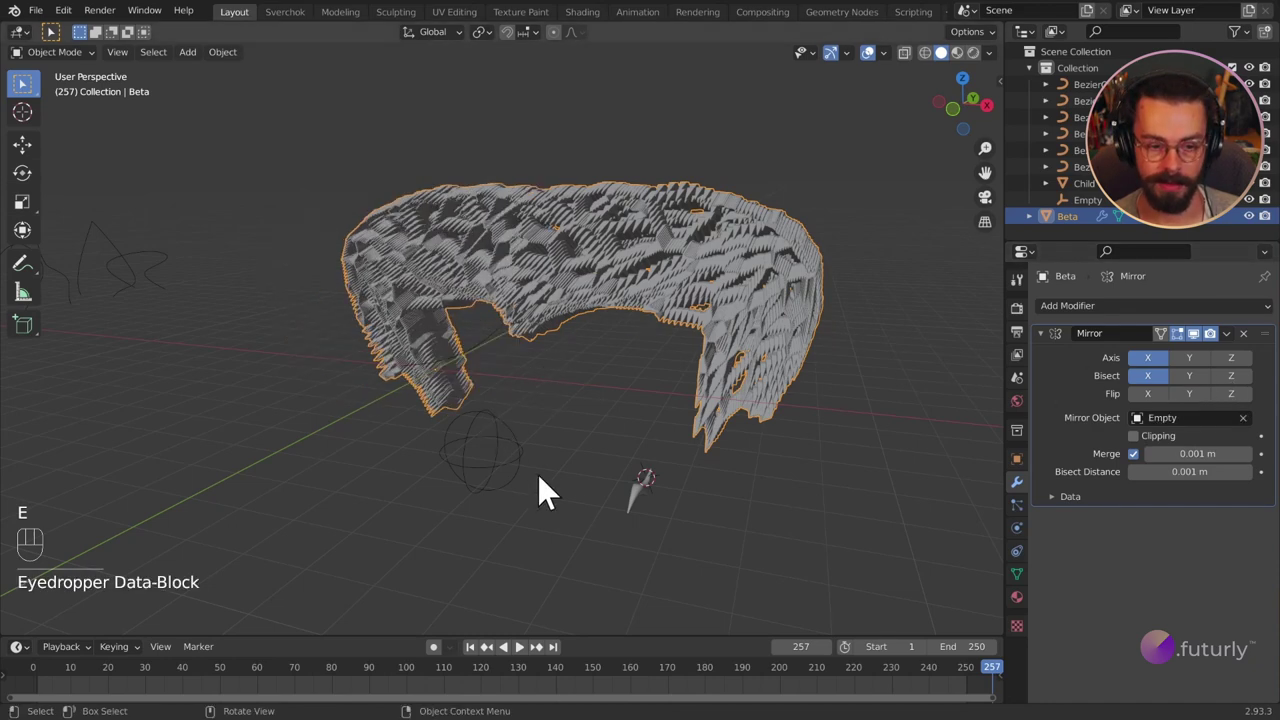
pyautogui.moveTo(582, 480); pyautogui.dragTo(596, 480)
# Move the Empty below Beta and trackball-rotate it to reorient the mirrored structure.
pyautogui.click(528, 438)
pyautogui.press('g')
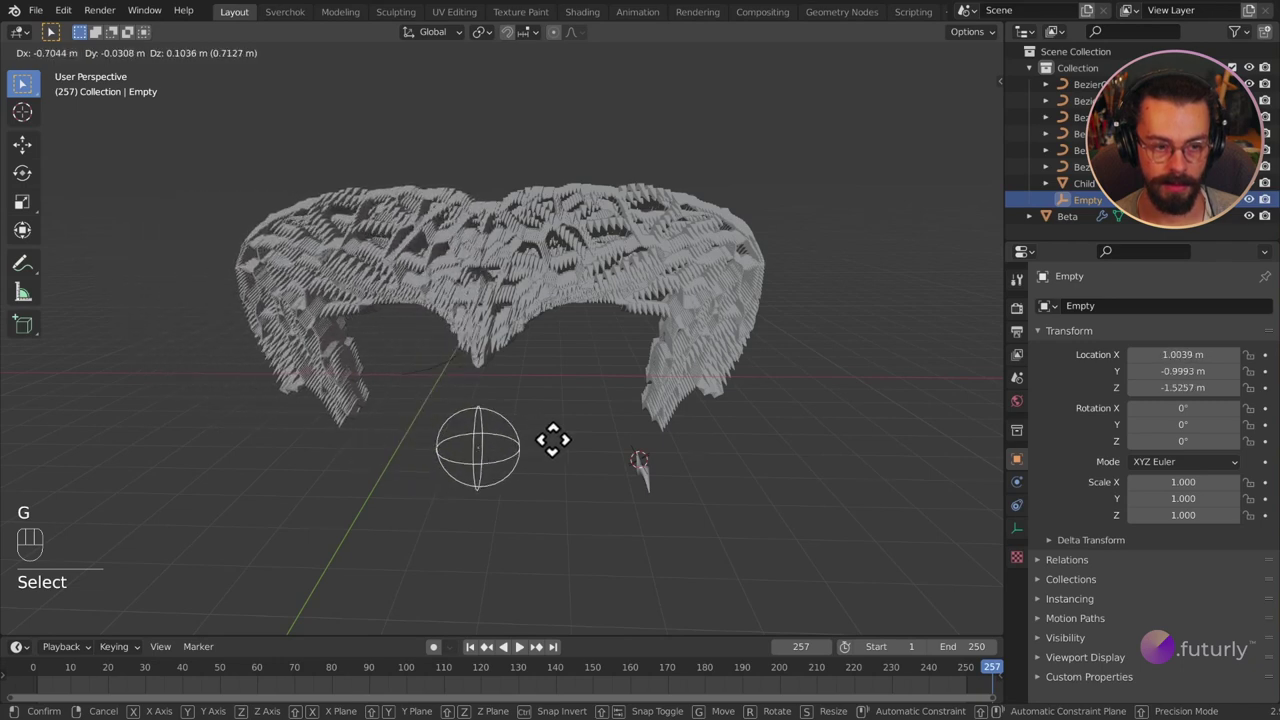
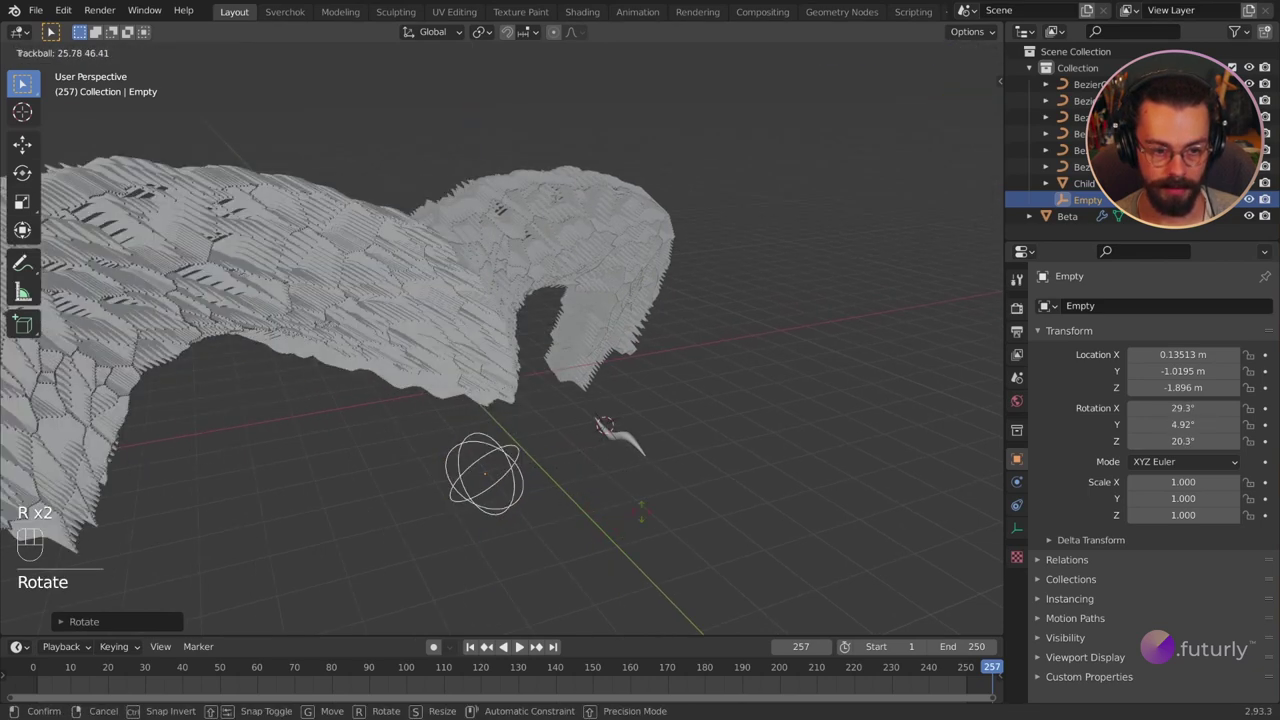
pyautogui.moveTo(603, 526); pyautogui.dragTo(566, 422)
pyautogui.moveTo(579, 383); pyautogui.dragTo(597, 335)
pyautogui.press('r')
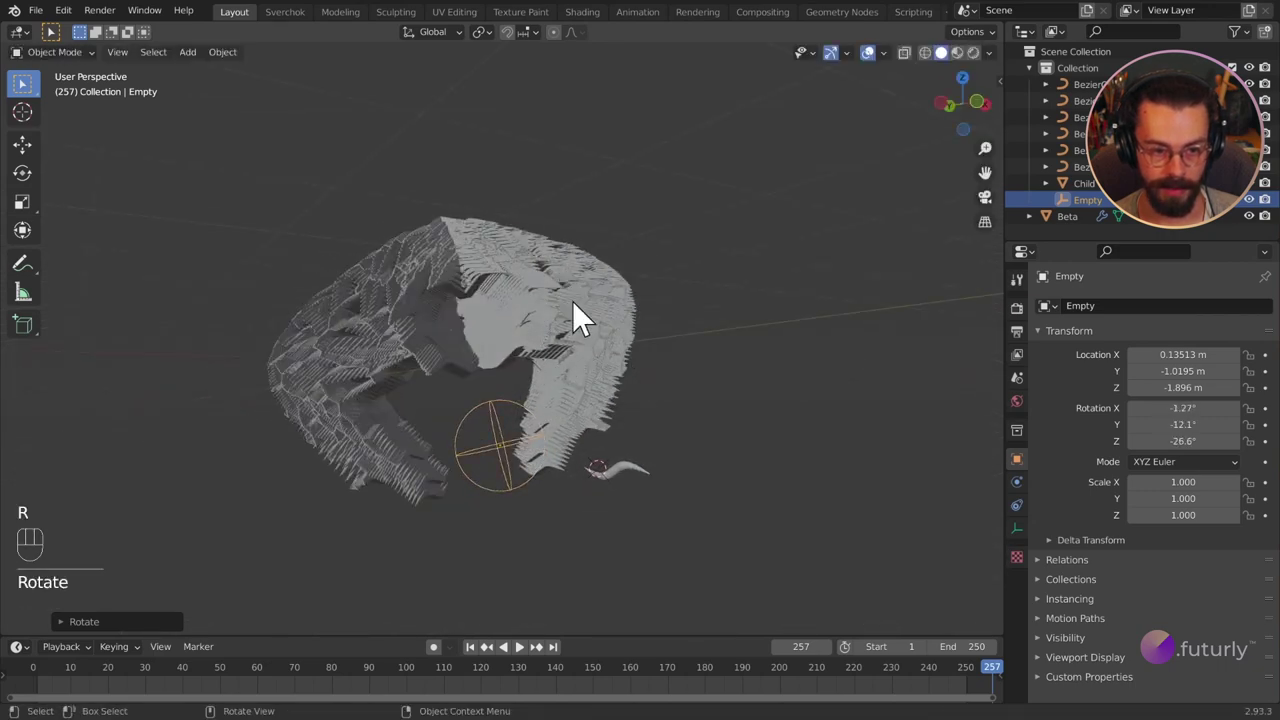
# Enable the Y and Z mirror axes on Beta and rotate the Empty to reshape the mirror.
pyautogui.click(1197, 390)
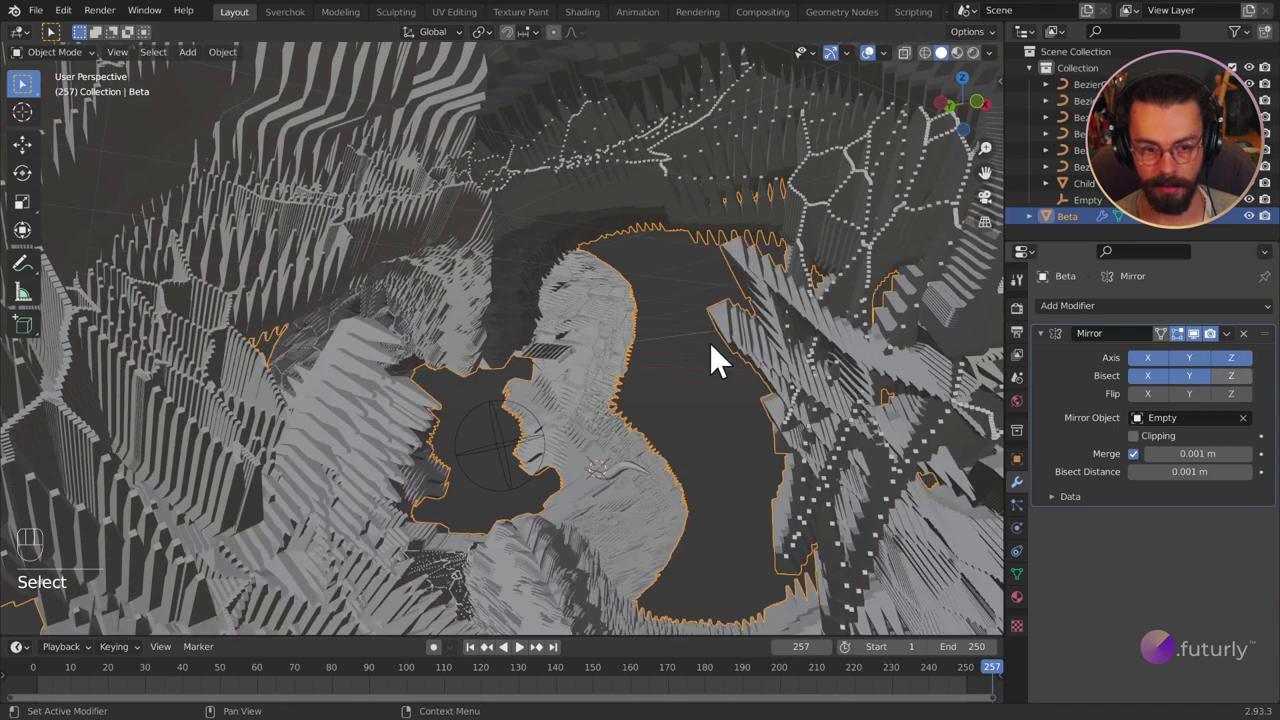
pyautogui.moveTo(751, 362); pyautogui.dragTo(610, 387)
pyautogui.middleClick(610, 387)
pyautogui.click(588, 389)
pyautogui.moveTo(586, 390); pyautogui.dragTo(607, 412)
pyautogui.click(607, 412)
pyautogui.moveTo(613, 412); pyautogui.dragTo(641, 404)
pyautogui.press('r')
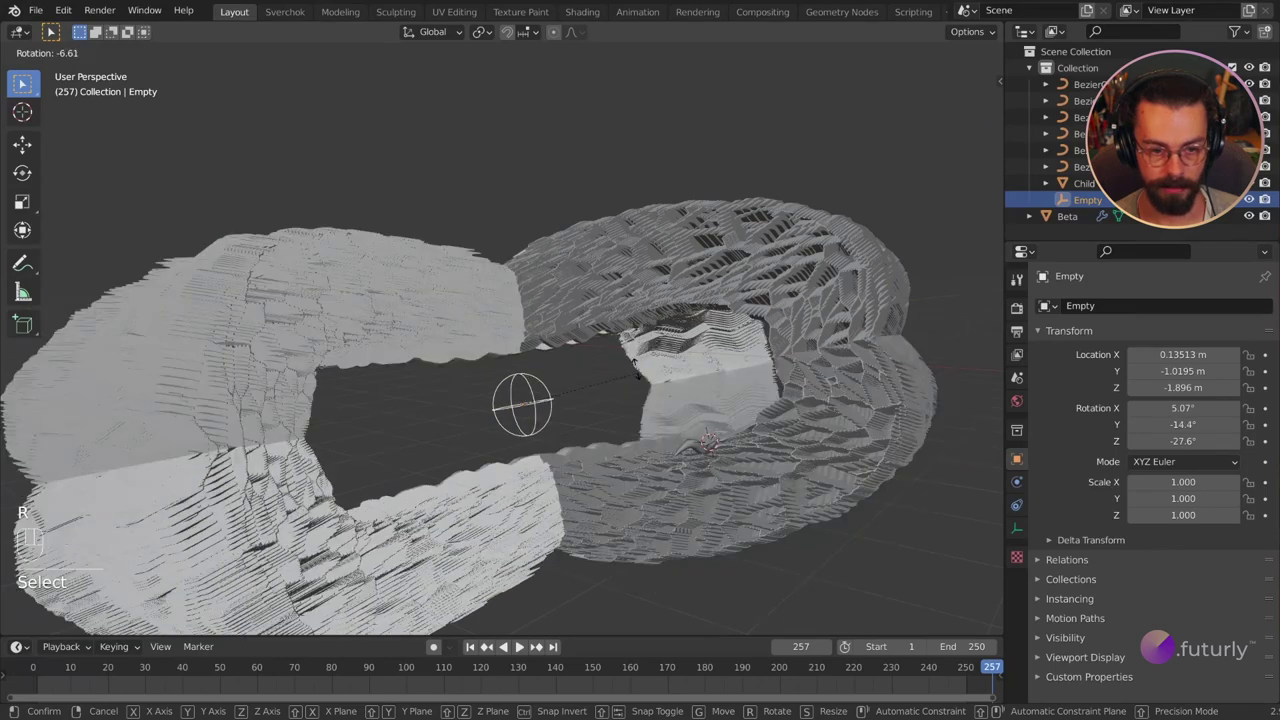
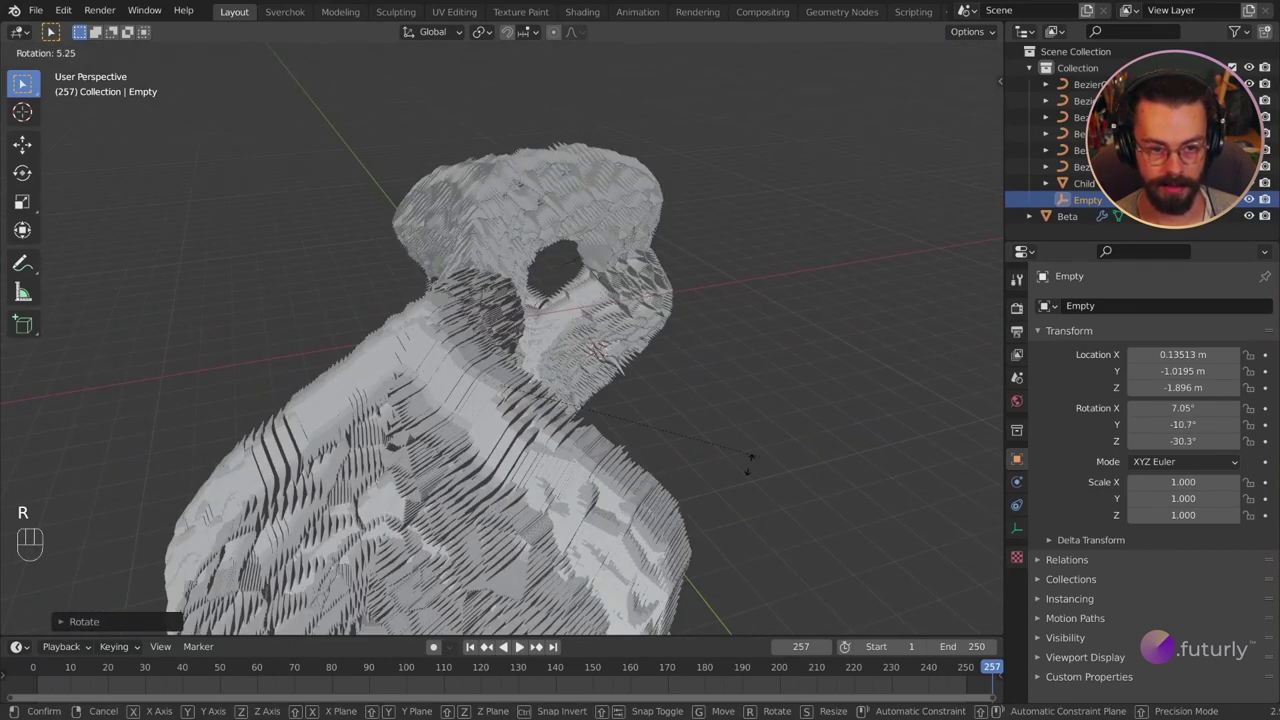
pyautogui.moveTo(711, 451); pyautogui.dragTo(738, 447)
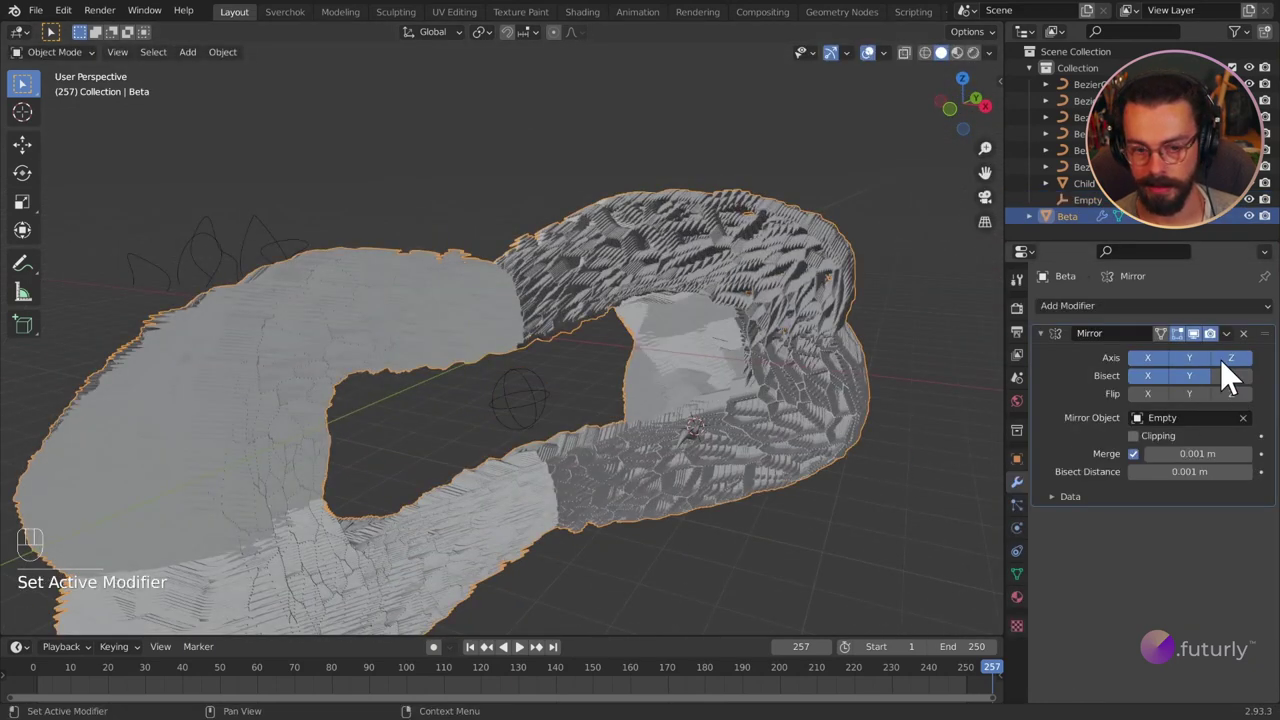
# Toggle the Z mirror axis, clear the Empty's rotation and move it to reshape the mirror.
pyautogui.click(1136, 380)
pyautogui.click(551, 408)
pyautogui.click(613, 414)
pyautogui.click(579, 415)
pyautogui.moveTo(574, 478); pyautogui.dragTo(635, 456)
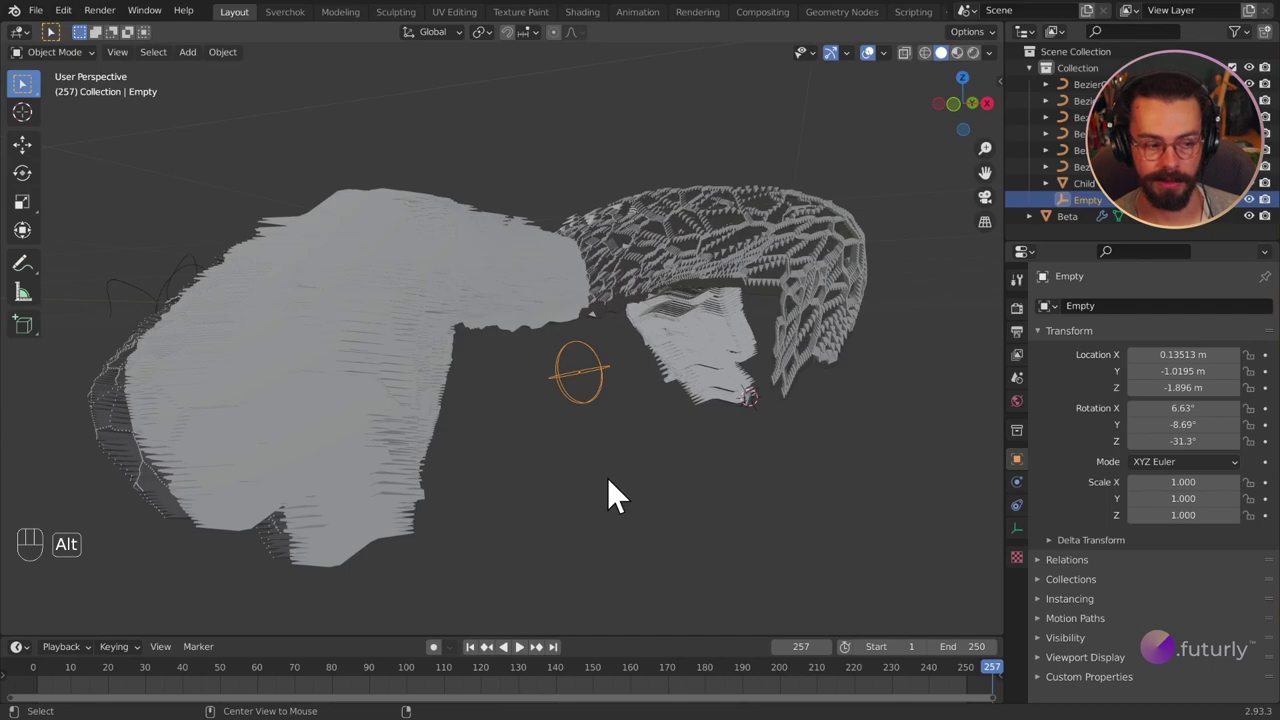
pyautogui.press('alt+r')
pyautogui.moveTo(598, 377); pyautogui.dragTo(630, 392)
pyautogui.moveTo(534, 427); pyautogui.dragTo(754, 464)
pyautogui.press('g')
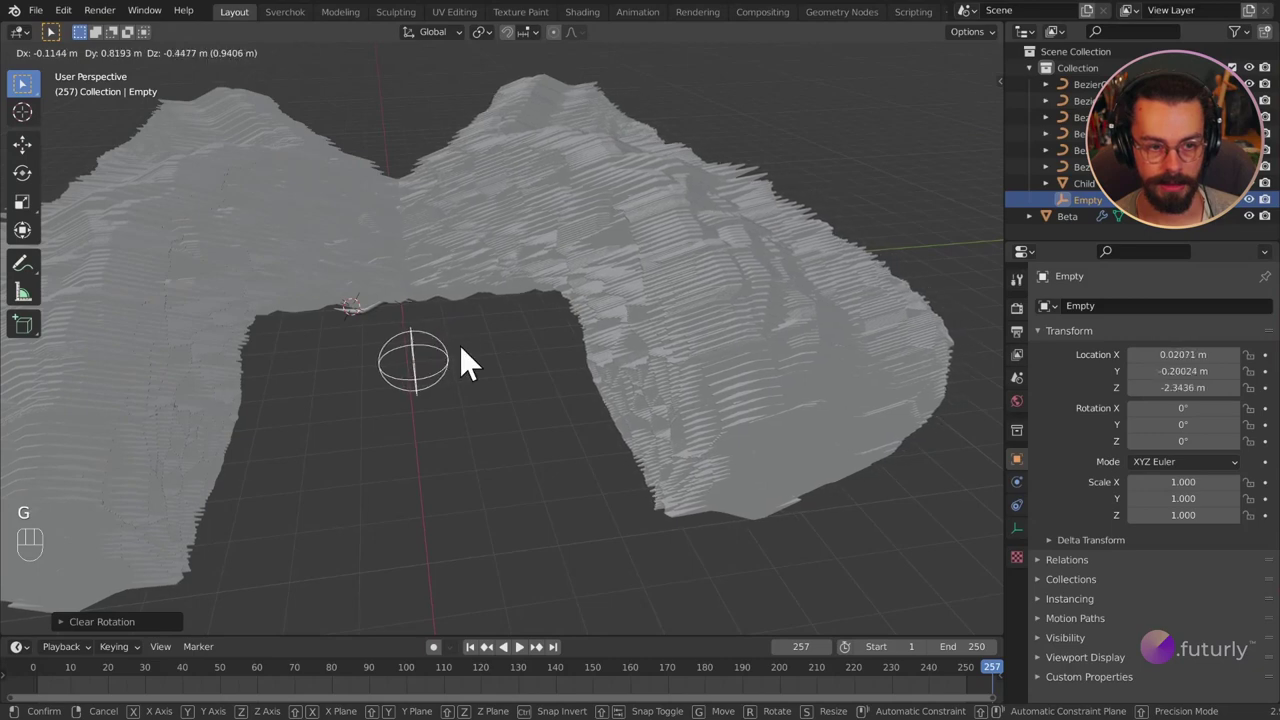
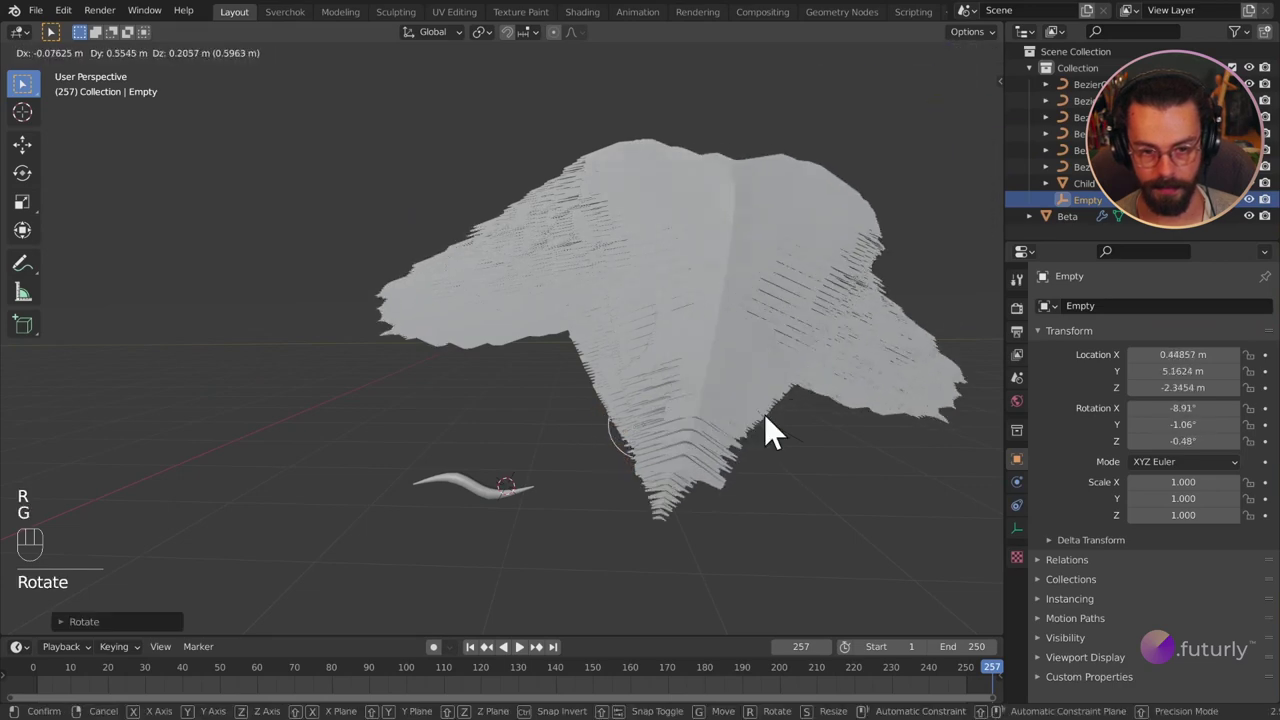
# Reposition the Empty further and flip the mirrored half along Y.
pyautogui.moveTo(844, 420); pyautogui.dragTo(734, 443)
pyautogui.middleClick(734, 443)
pyautogui.moveTo(623, 381); pyautogui.dragTo(518, 369)
pyautogui.moveTo(490, 372); pyautogui.dragTo(615, 365)
pyautogui.middleClick(551, 274)
pyautogui.click(787, 336)
# Add a Remesh modifier to Beta in Voxel mode at 0.1 m.
pyautogui.moveTo(647, 268); pyautogui.dragTo(733, 266)
pyautogui.moveTo(578, 298); pyautogui.dragTo(579, 297)
pyautogui.moveTo(1088, 320); pyautogui.dragTo(793, 383)
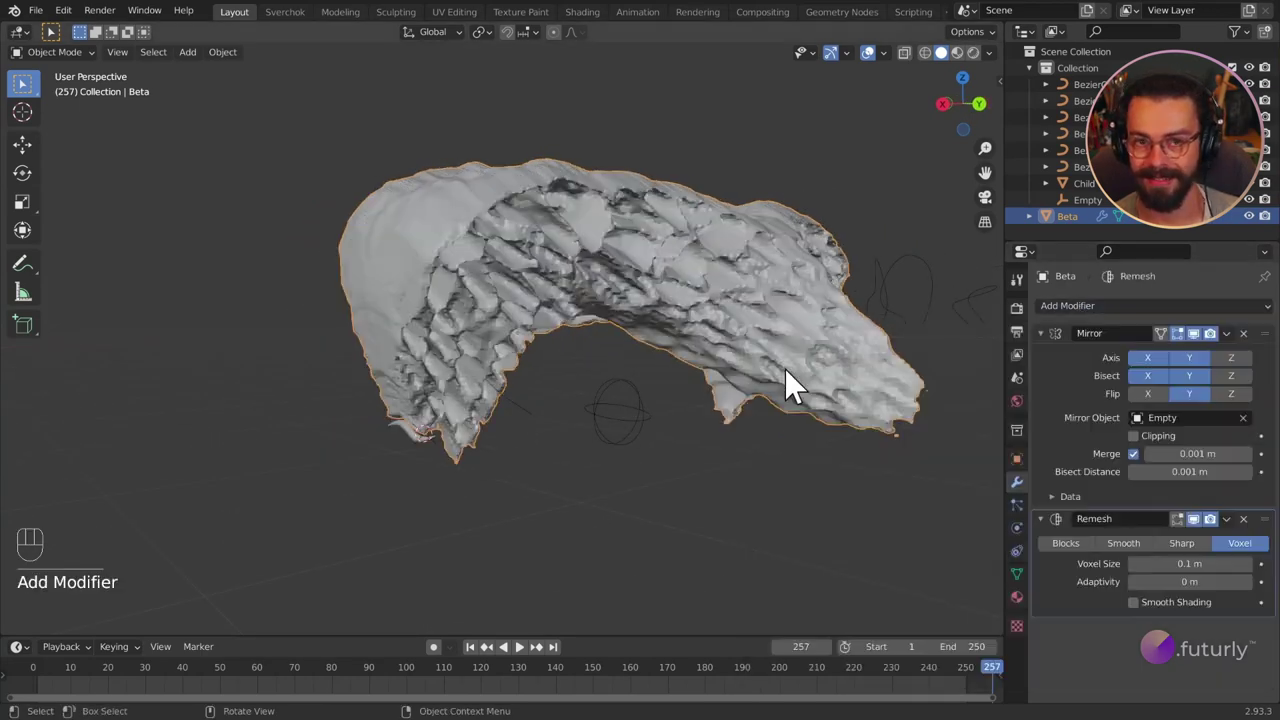
# Lower the Remesh voxel size to 0.05 m with smooth shading on.
pyautogui.moveTo(747, 308); pyautogui.dragTo(573, 322)
pyautogui.moveTo(665, 436); pyautogui.dragTo(677, 439)
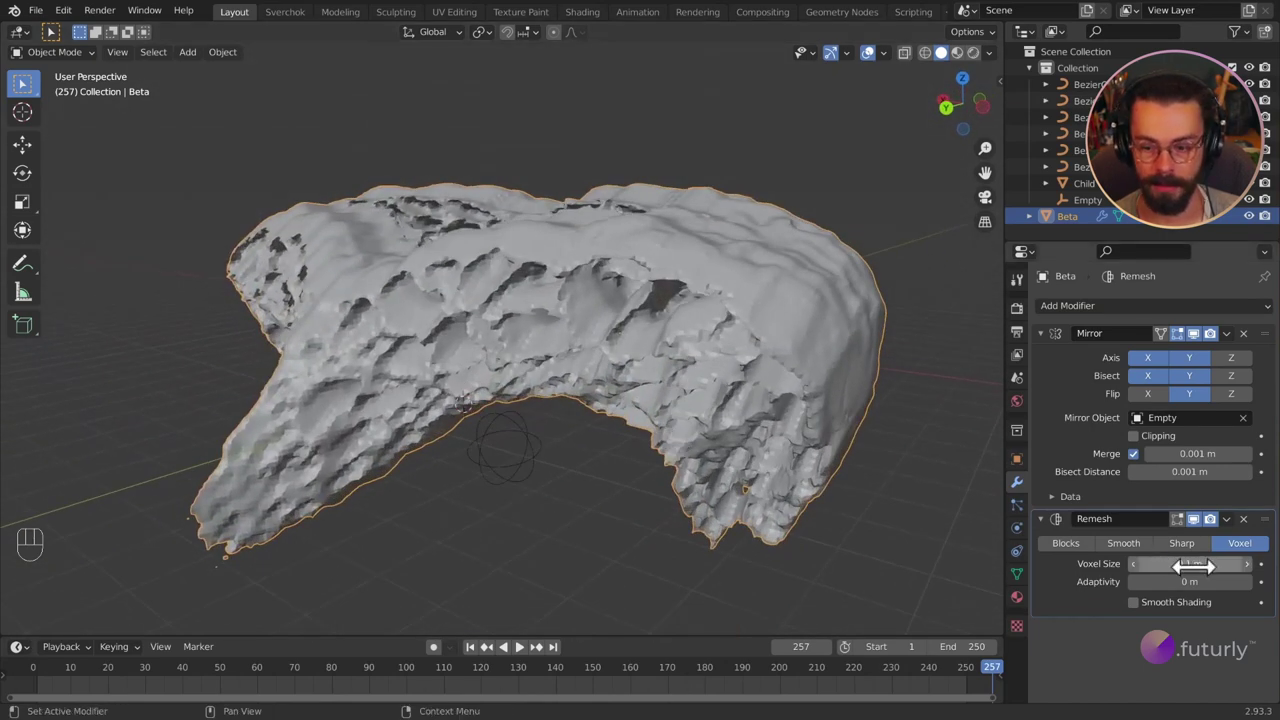
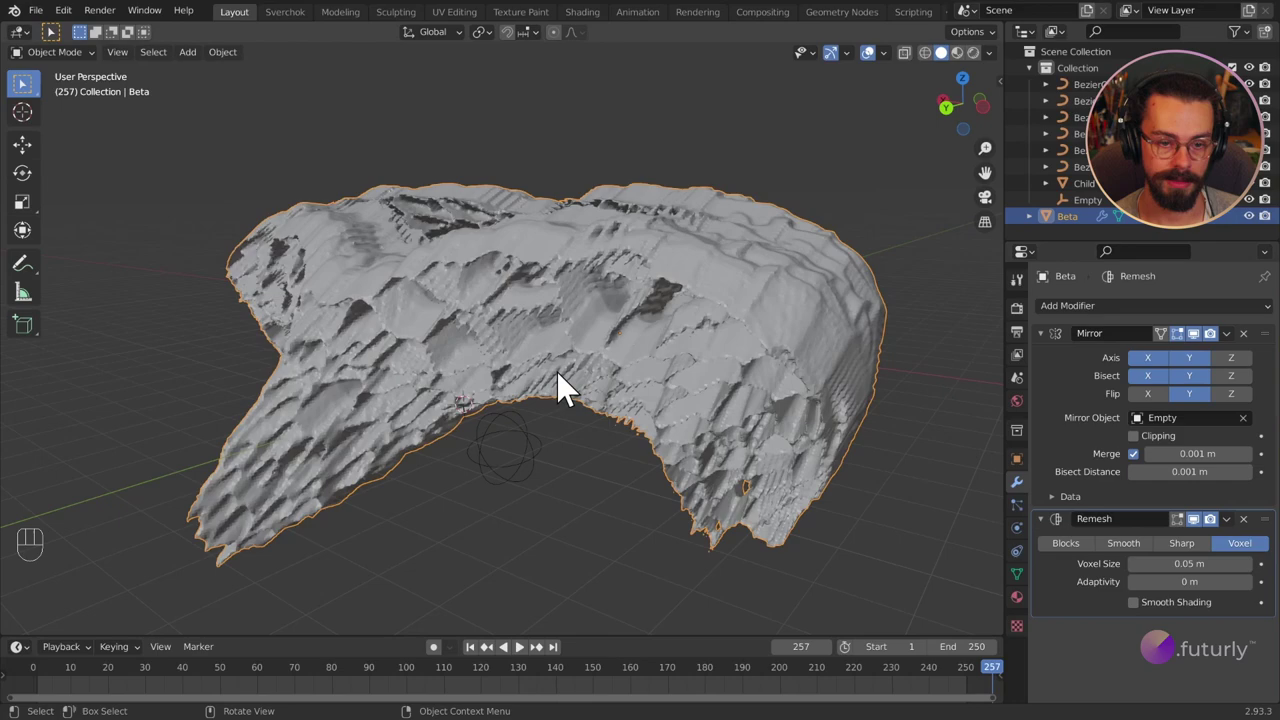
pyautogui.moveTo(606, 386); pyautogui.dragTo(640, 371)
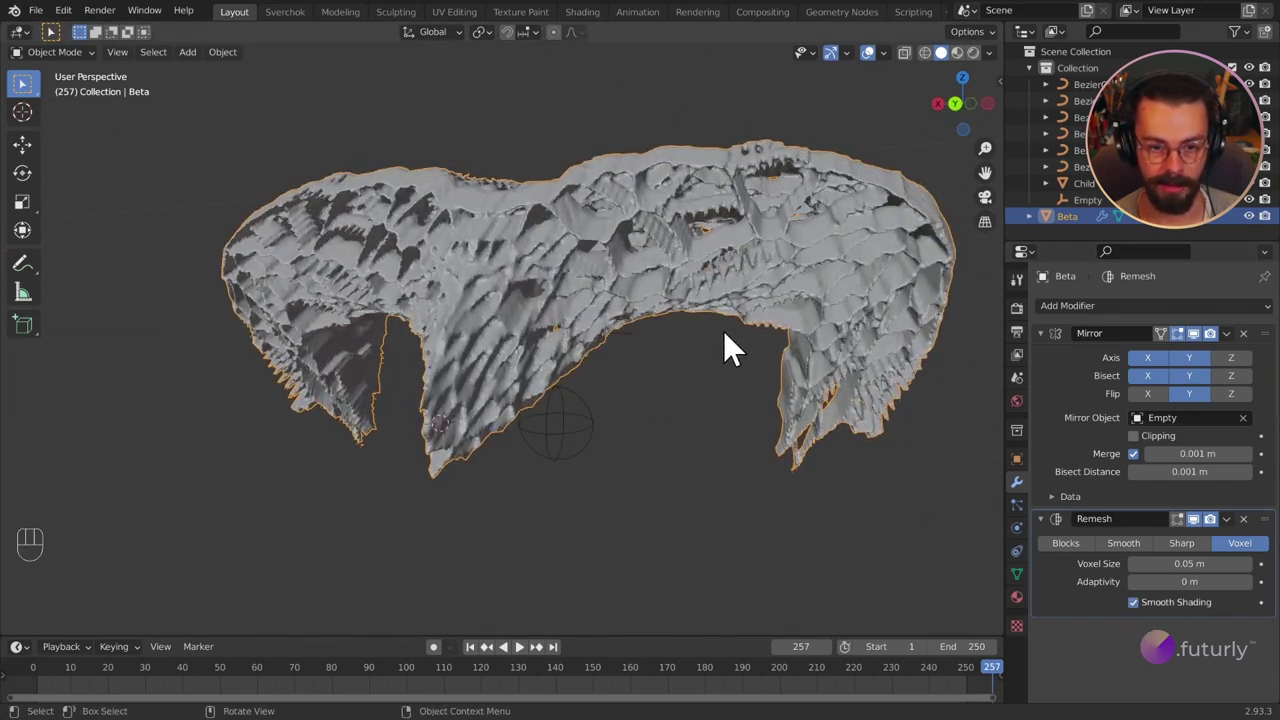
# Orbit around the remeshed Beta and select the Empty mirror object.
pyautogui.moveTo(728, 351); pyautogui.dragTo(877, 381)
pyautogui.moveTo(777, 393); pyautogui.dragTo(842, 389)
pyautogui.moveTo(803, 375); pyautogui.dragTo(770, 405)
pyautogui.moveTo(772, 401); pyautogui.dragTo(844, 398)
pyautogui.moveTo(564, 386); pyautogui.dragTo(583, 396)
pyautogui.moveTo(563, 391); pyautogui.dragTo(676, 438)
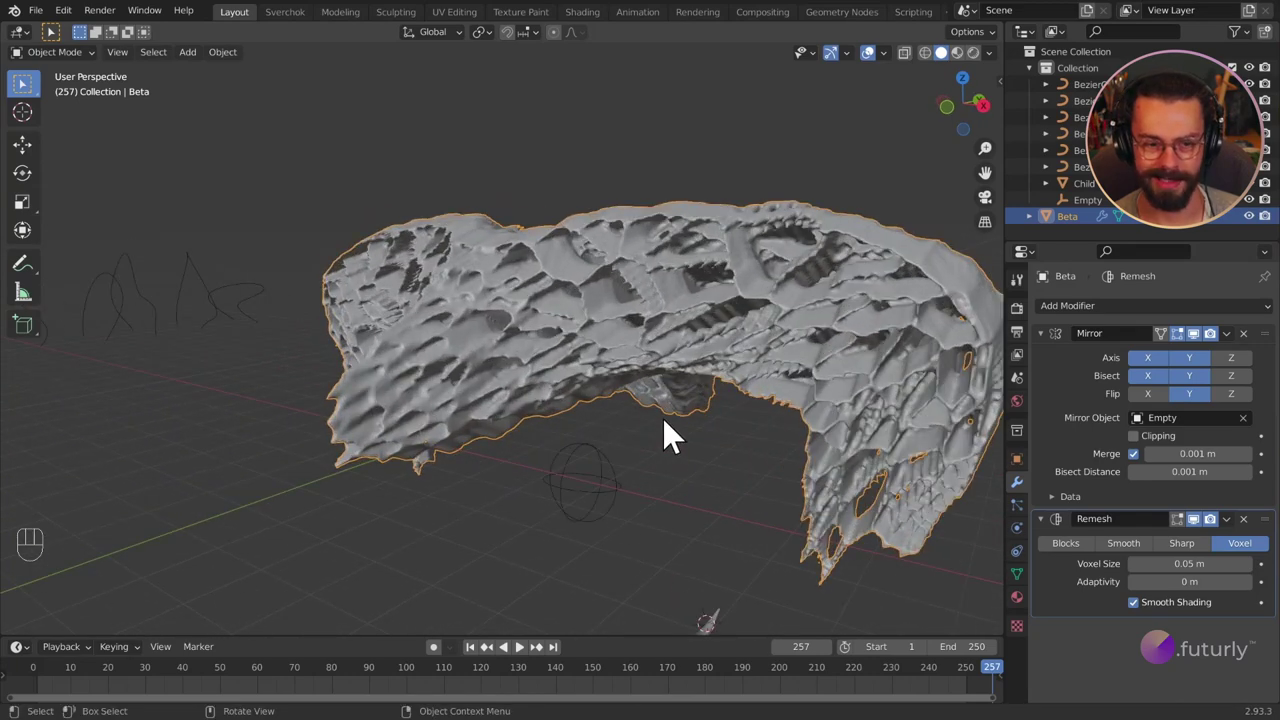
pyautogui.moveTo(654, 503); pyautogui.dragTo(694, 481)
# Clear the Empty's rotation with Alt+R, then rotate it -30.5° around Z.
pyautogui.press('r')
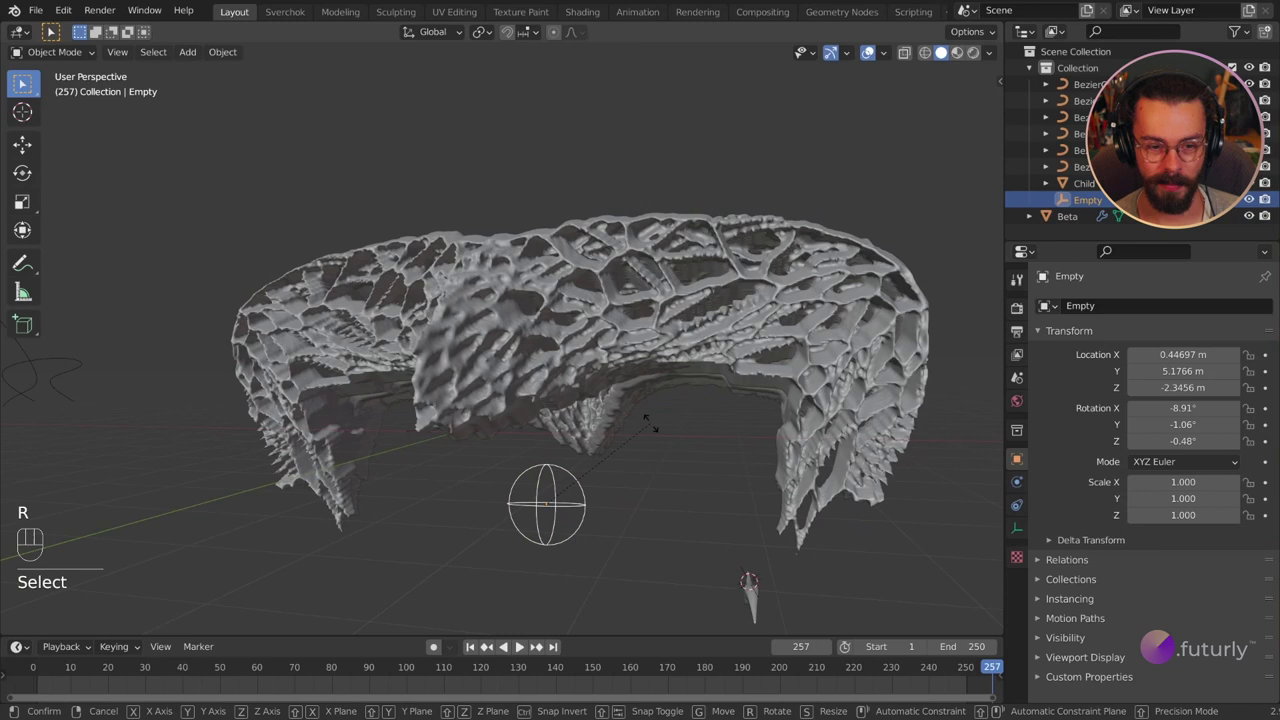
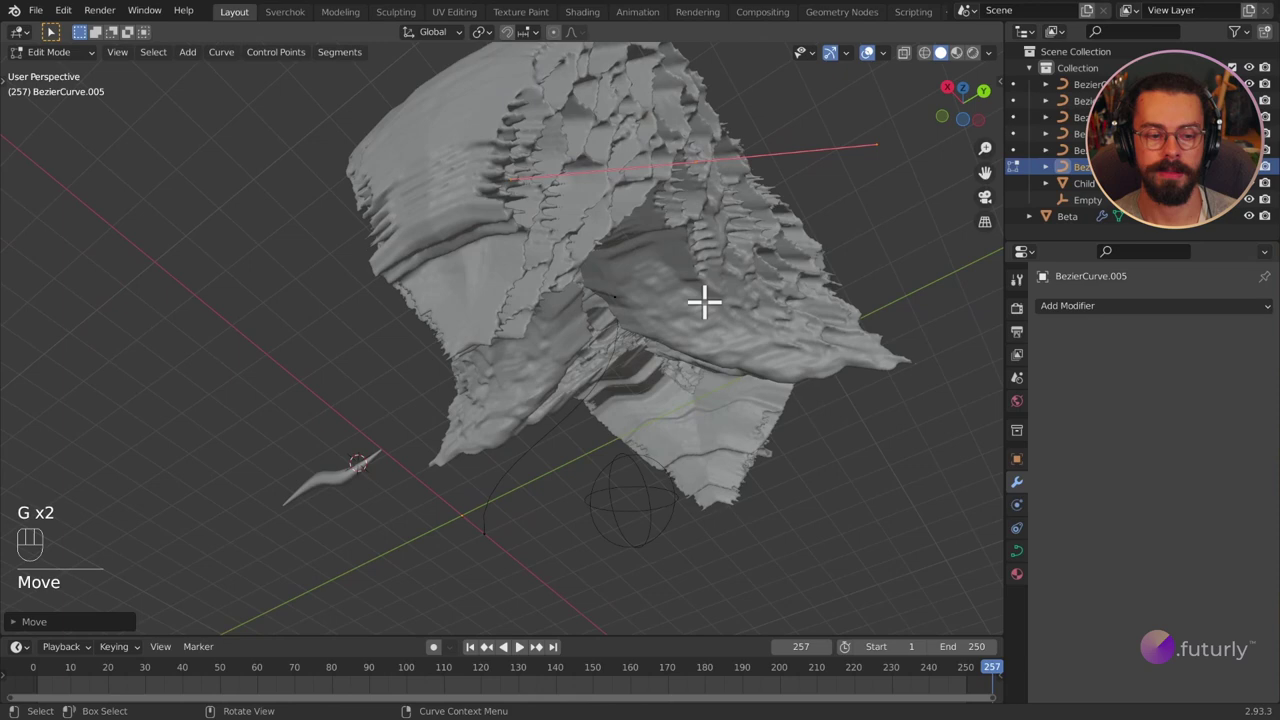
pyautogui.press('Right')
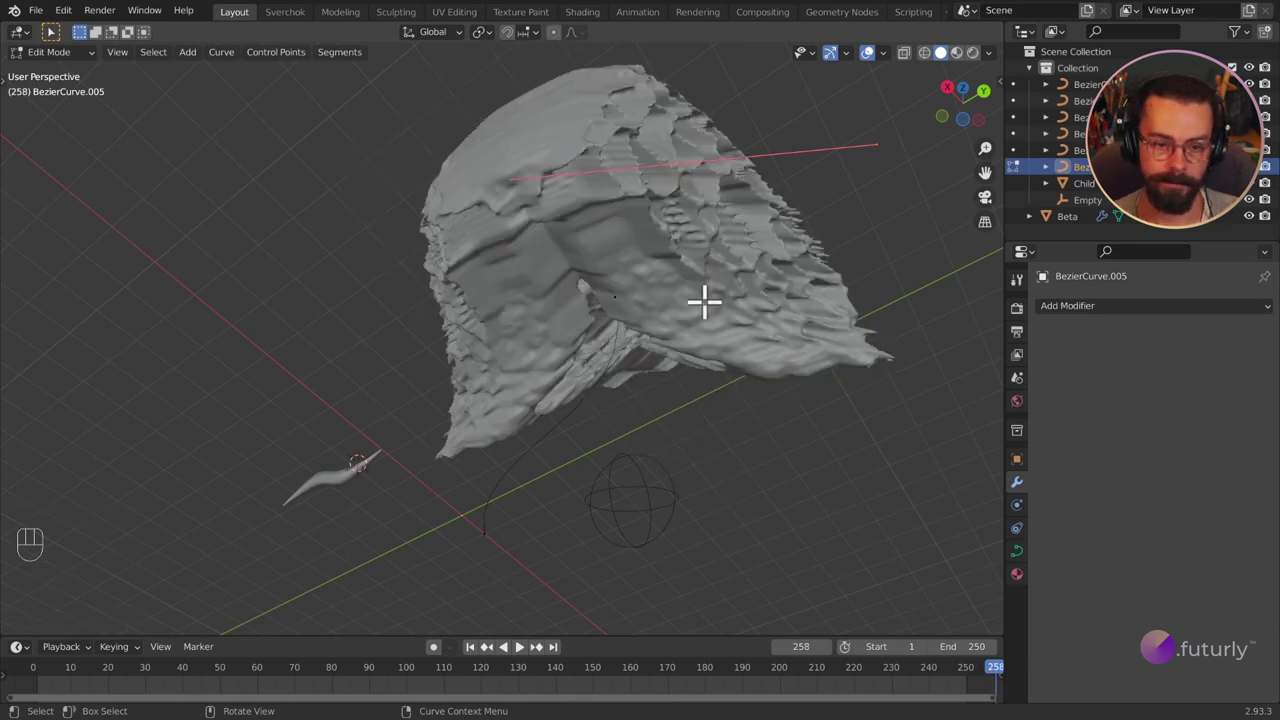
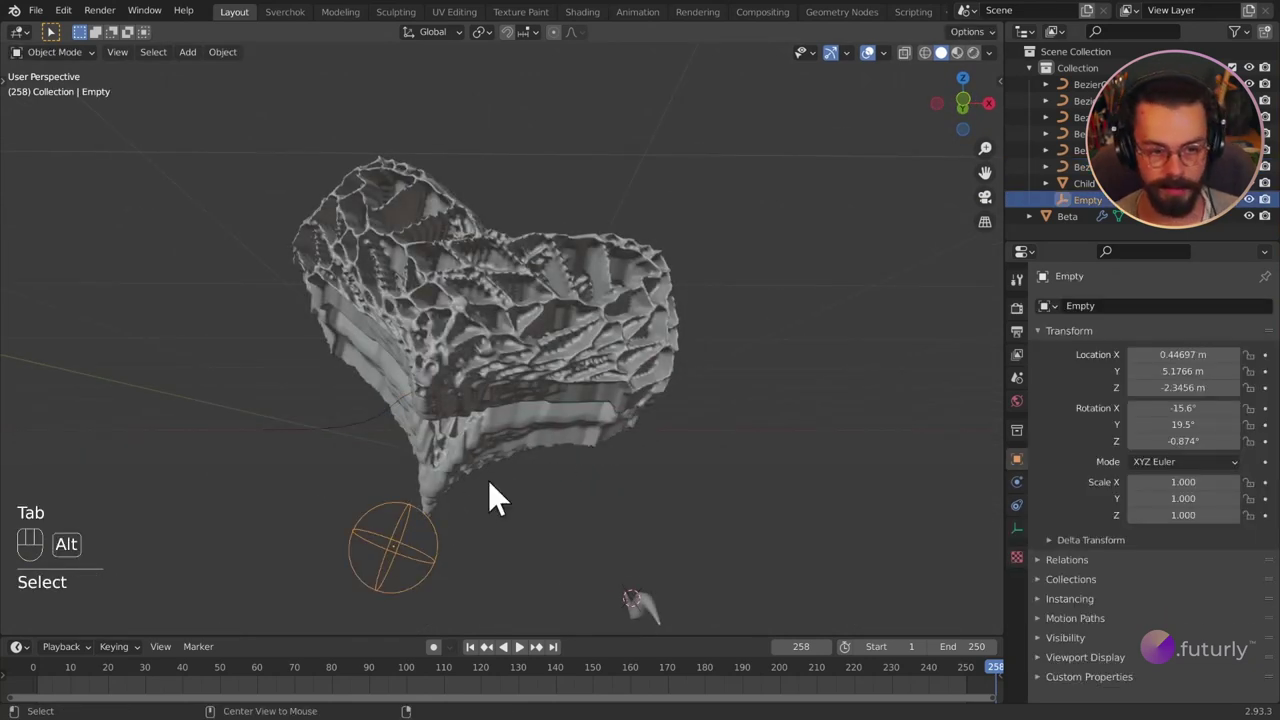
pyautogui.press('alt+r')
pyautogui.moveTo(502, 494); pyautogui.dragTo(462, 534)
pyautogui.press('r')
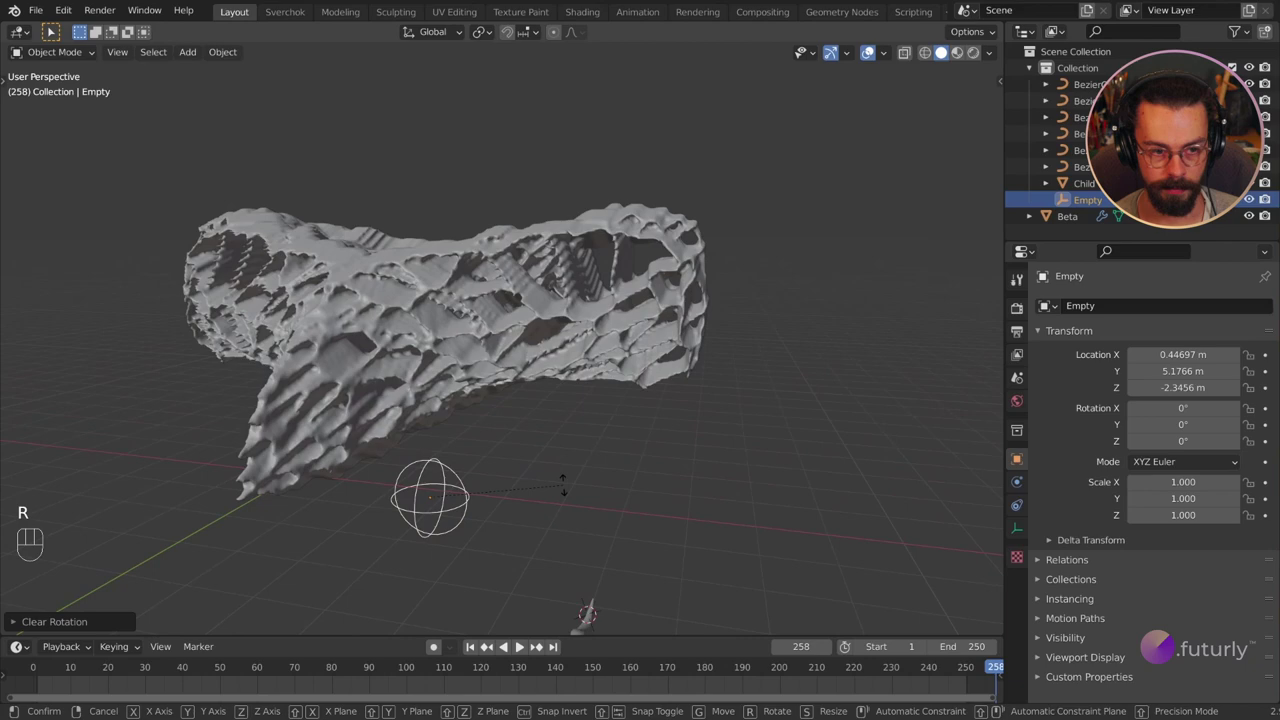
pyautogui.press('z')
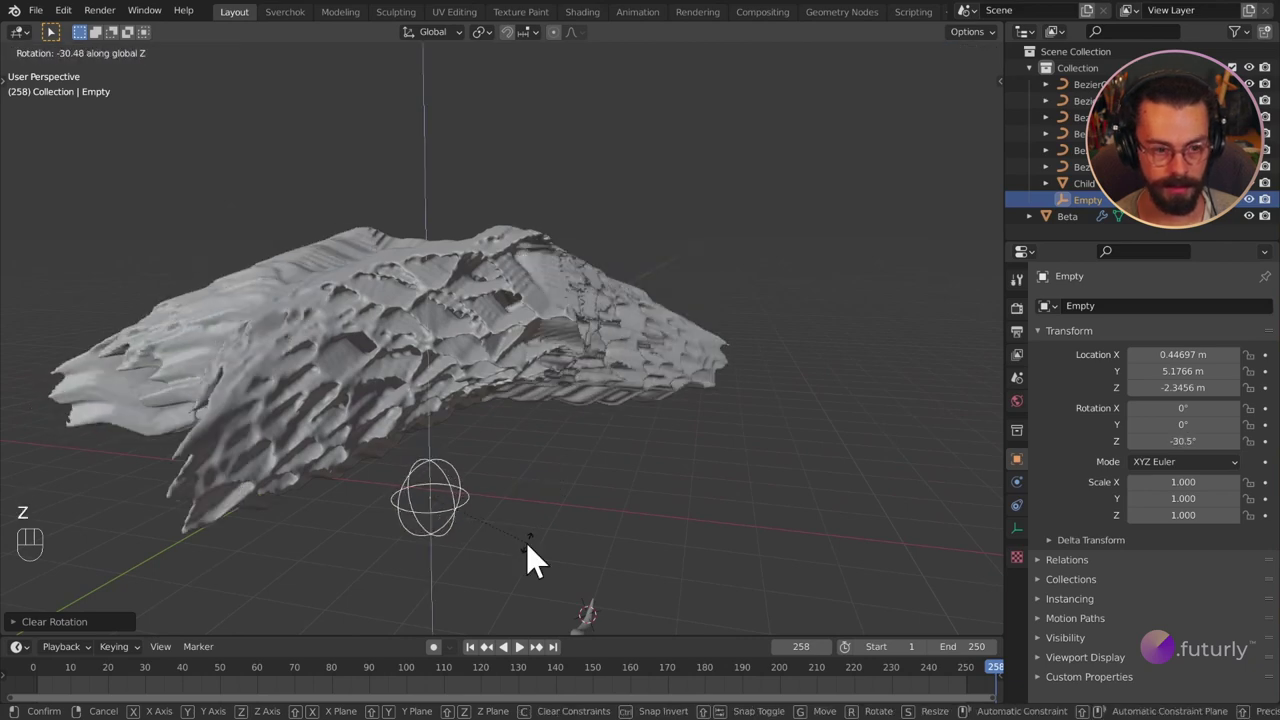
pyautogui.moveTo(506, 474); pyautogui.dragTo(774, 452)
# Inspect the reshaped mirrored mesh from all sides, then select the Beta mesh.
pyautogui.moveTo(772, 450); pyautogui.dragTo(746, 444)
pyautogui.moveTo(661, 427); pyautogui.dragTo(709, 433)
pyautogui.moveTo(707, 413); pyautogui.dragTo(636, 415)
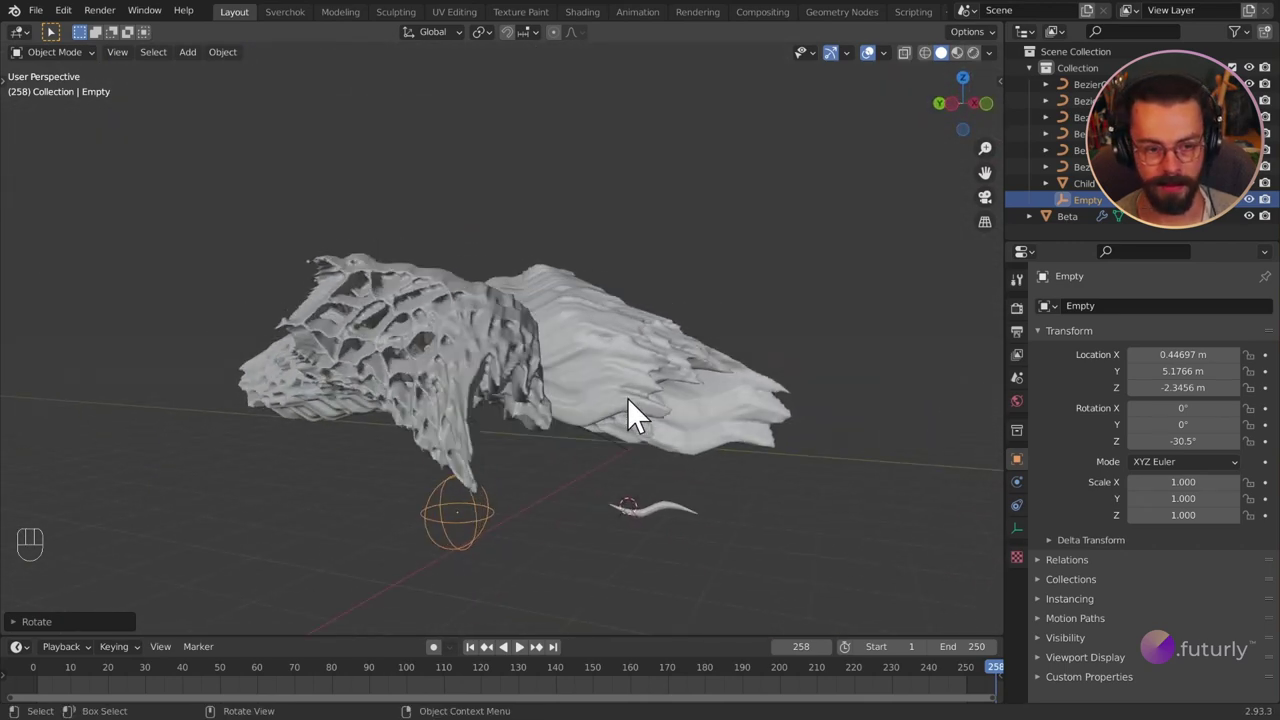
pyautogui.moveTo(583, 415); pyautogui.dragTo(643, 421)
pyautogui.moveTo(645, 422); pyautogui.dragTo(668, 433)
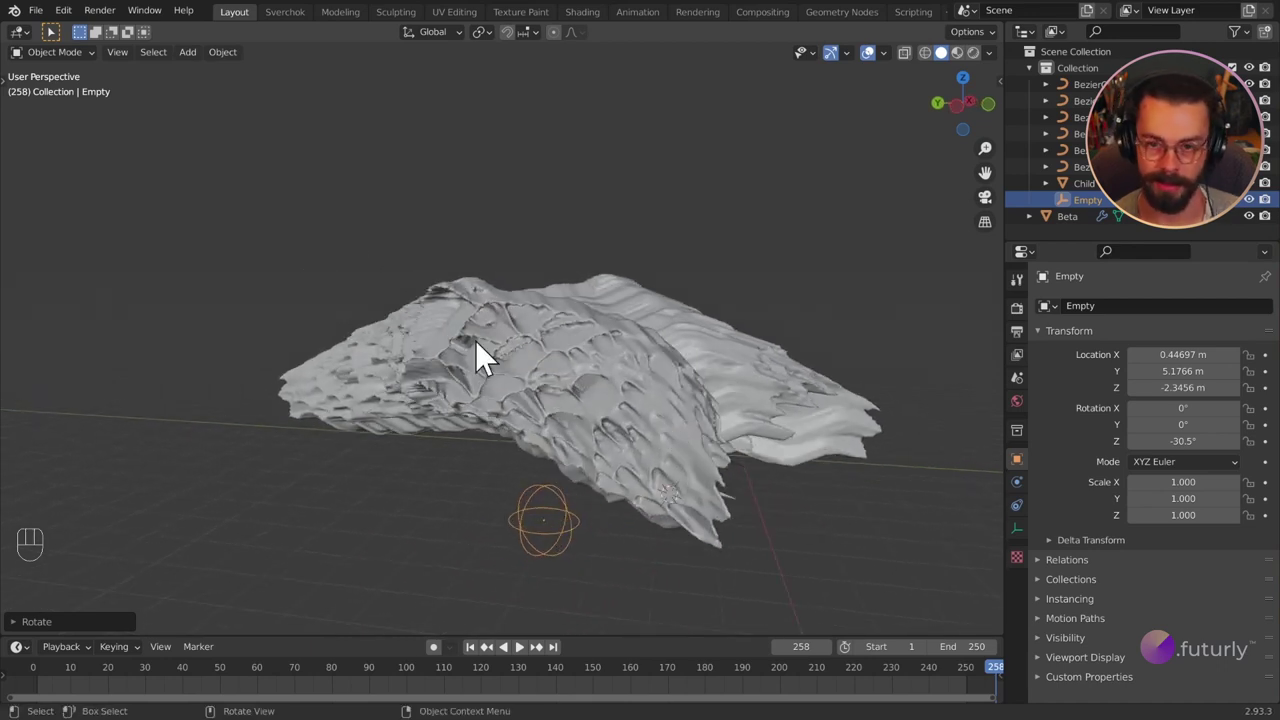
pyautogui.moveTo(680, 479); pyautogui.dragTo(649, 468)
pyautogui.moveTo(637, 465); pyautogui.dragTo(616, 463)
pyautogui.moveTo(577, 469); pyautogui.dragTo(571, 456)
pyautogui.moveTo(482, 447); pyautogui.dragTo(466, 429)
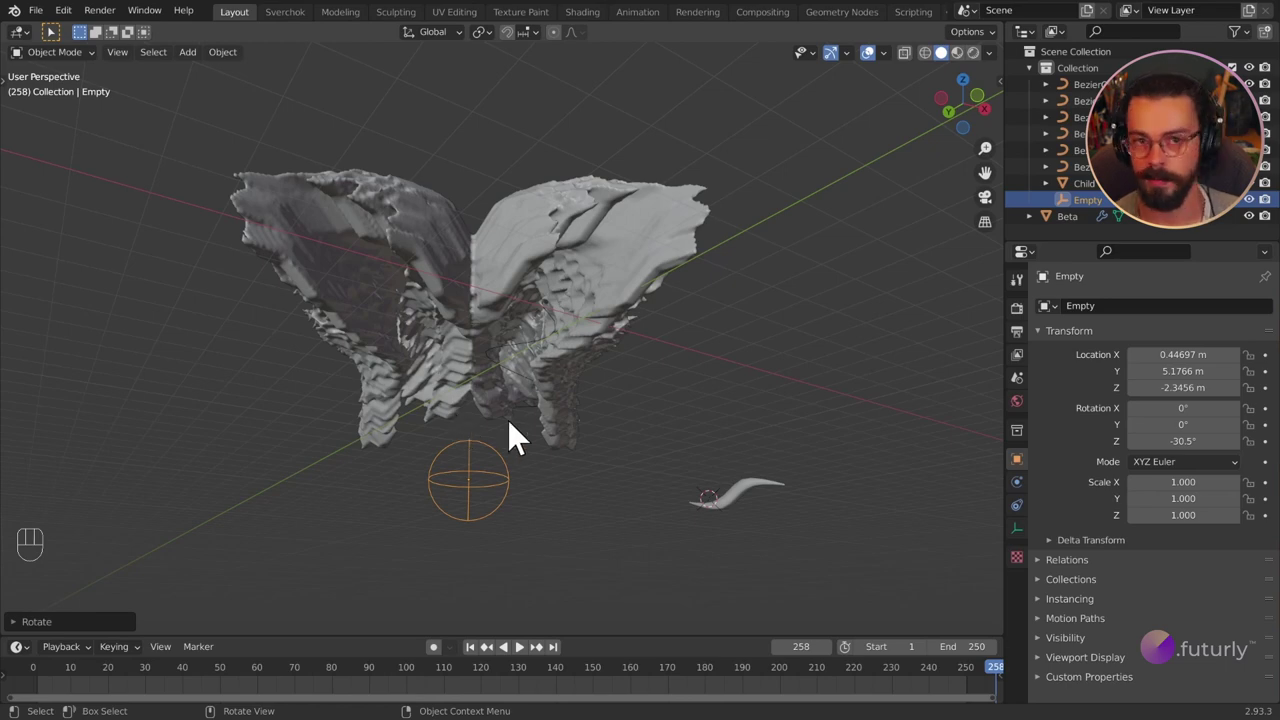
pyautogui.moveTo(506, 338); pyautogui.dragTo(512, 349)
pyautogui.moveTo(520, 402); pyautogui.dragTo(551, 397)
pyautogui.moveTo(553, 398); pyautogui.dragTo(589, 422)
pyautogui.moveTo(620, 402); pyautogui.dragTo(580, 410)
pyautogui.moveTo(580, 410); pyautogui.dragTo(587, 413)
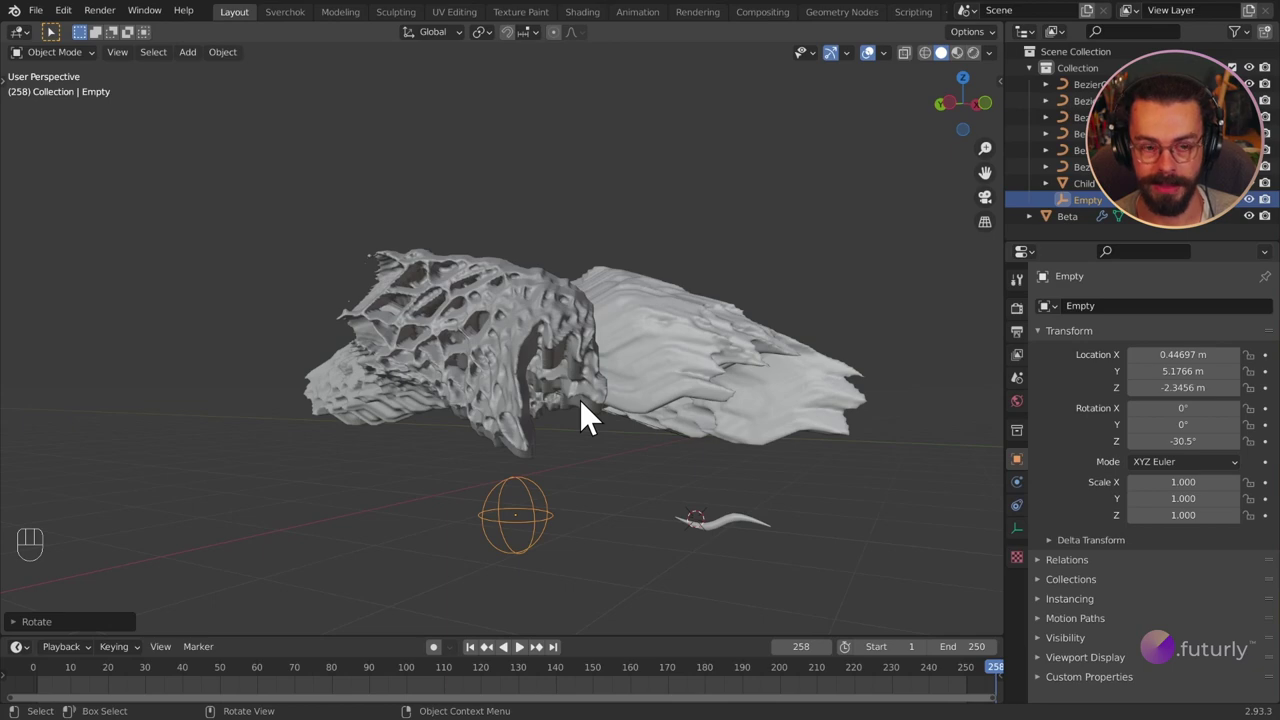
pyautogui.moveTo(50, 22); pyautogui.dragTo(94, 213)
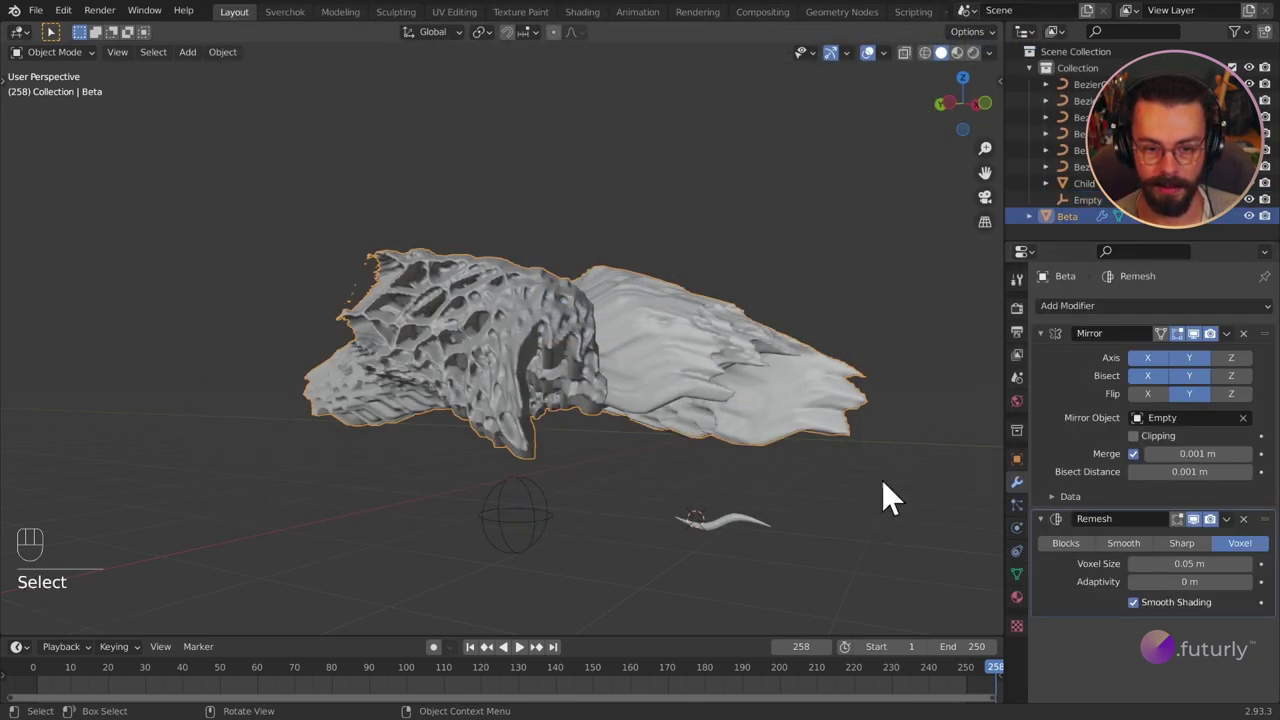
# Assign the Metal004 material to Beta and set the render engine to Cycles.
pyautogui.click(1028, 613)
pyautogui.moveTo(1064, 393); pyautogui.dragTo(771, 429)
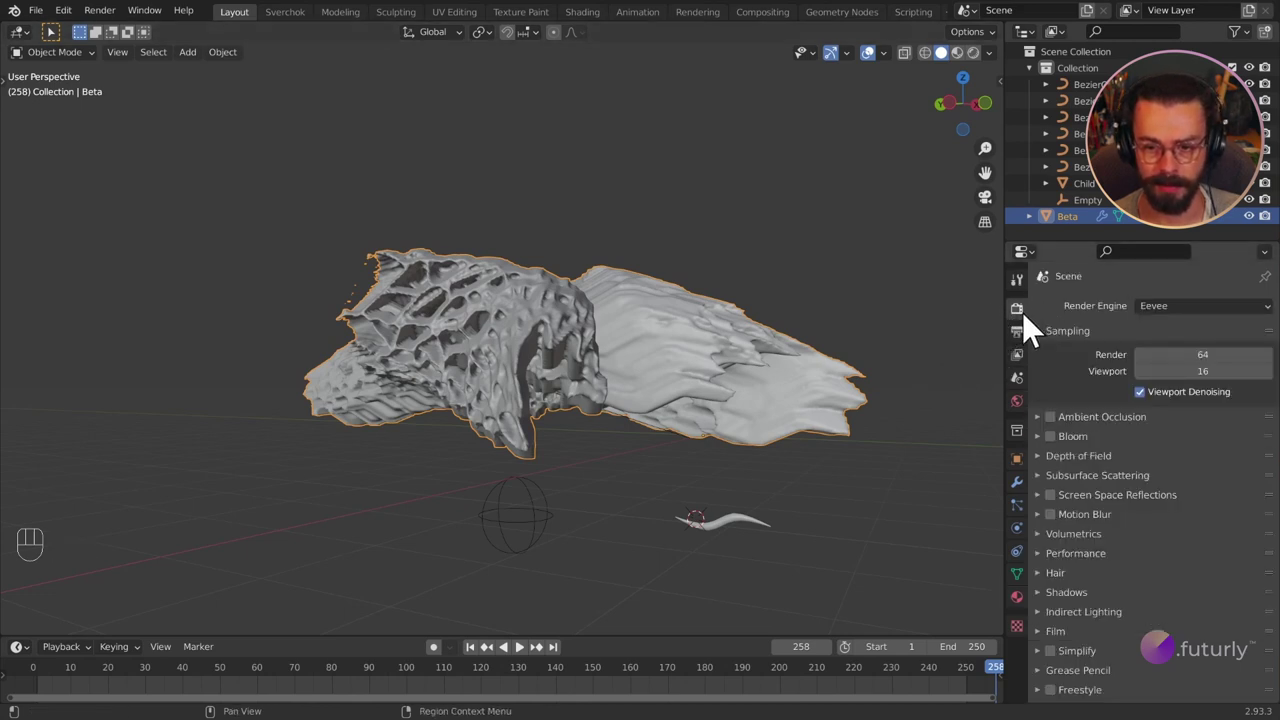
pyautogui.moveTo(1177, 320); pyautogui.dragTo(1203, 375)
pyautogui.moveTo(1188, 355); pyautogui.dragTo(1183, 402)
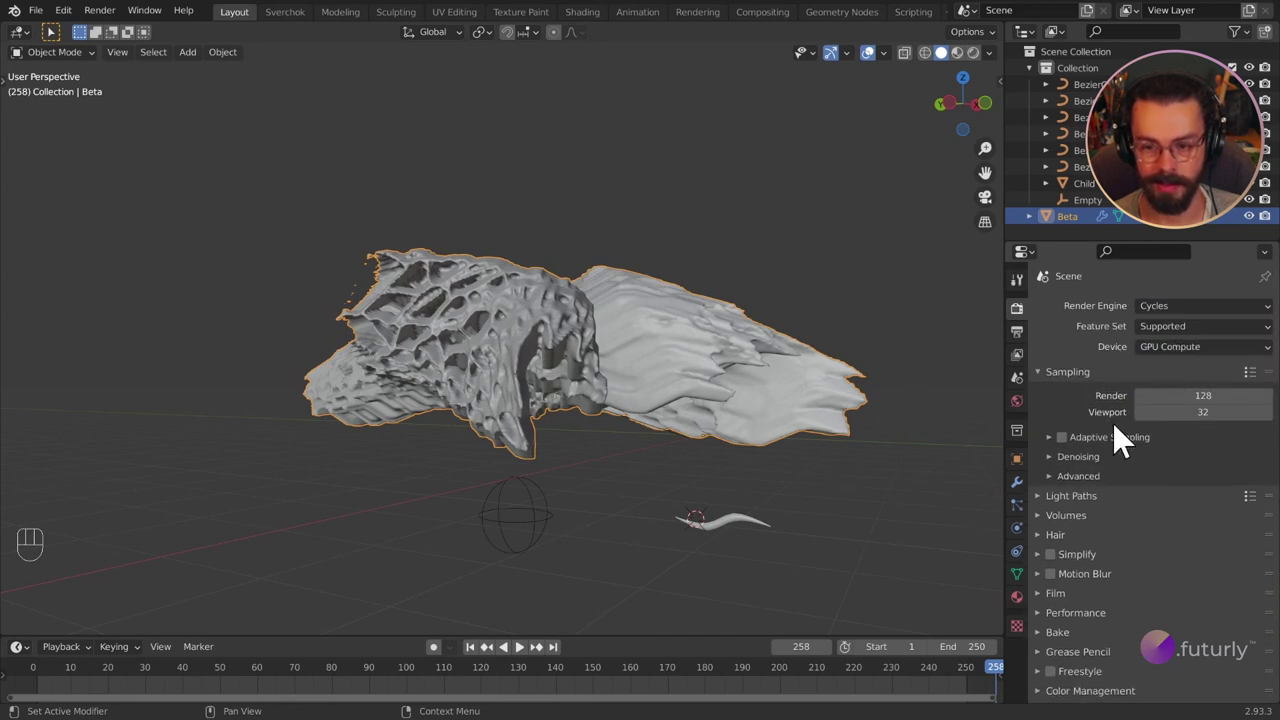
# Set Cycles to GPU Compute with viewport denoising enabled.
pyautogui.click(1057, 475)
pyautogui.click(1145, 529)
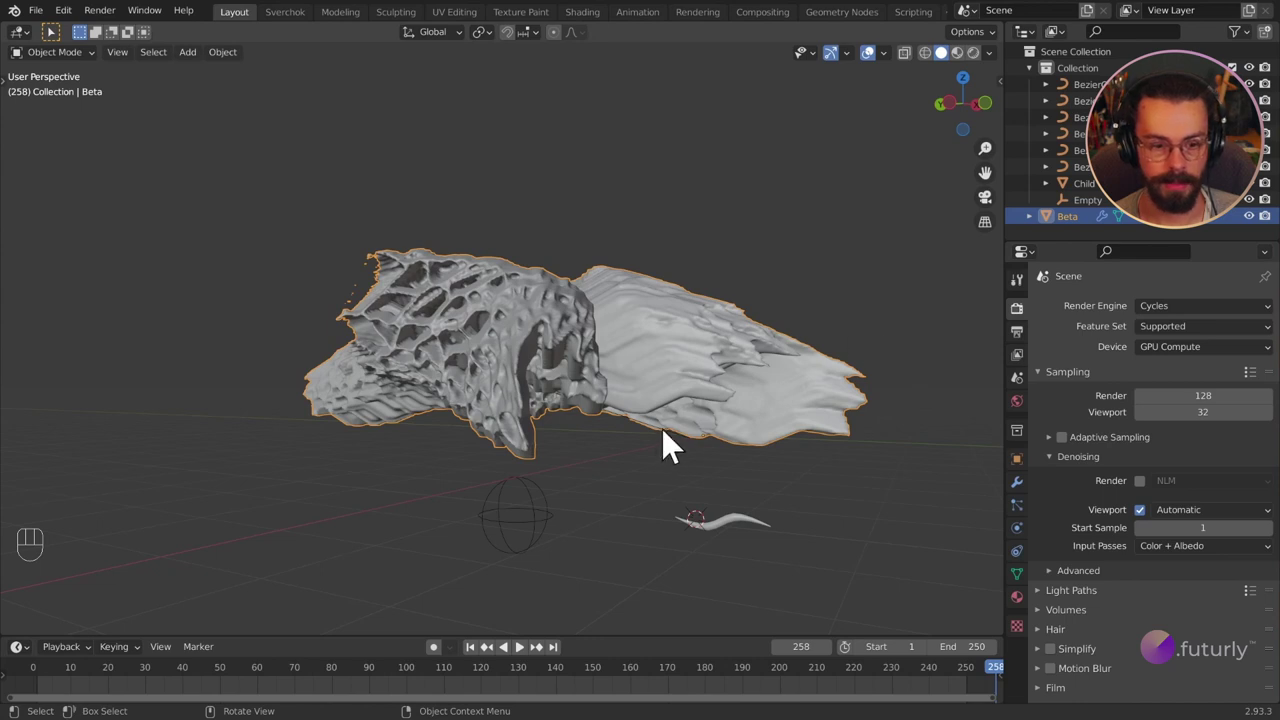
pyautogui.click(678, 462)
pyautogui.press('shift+a')
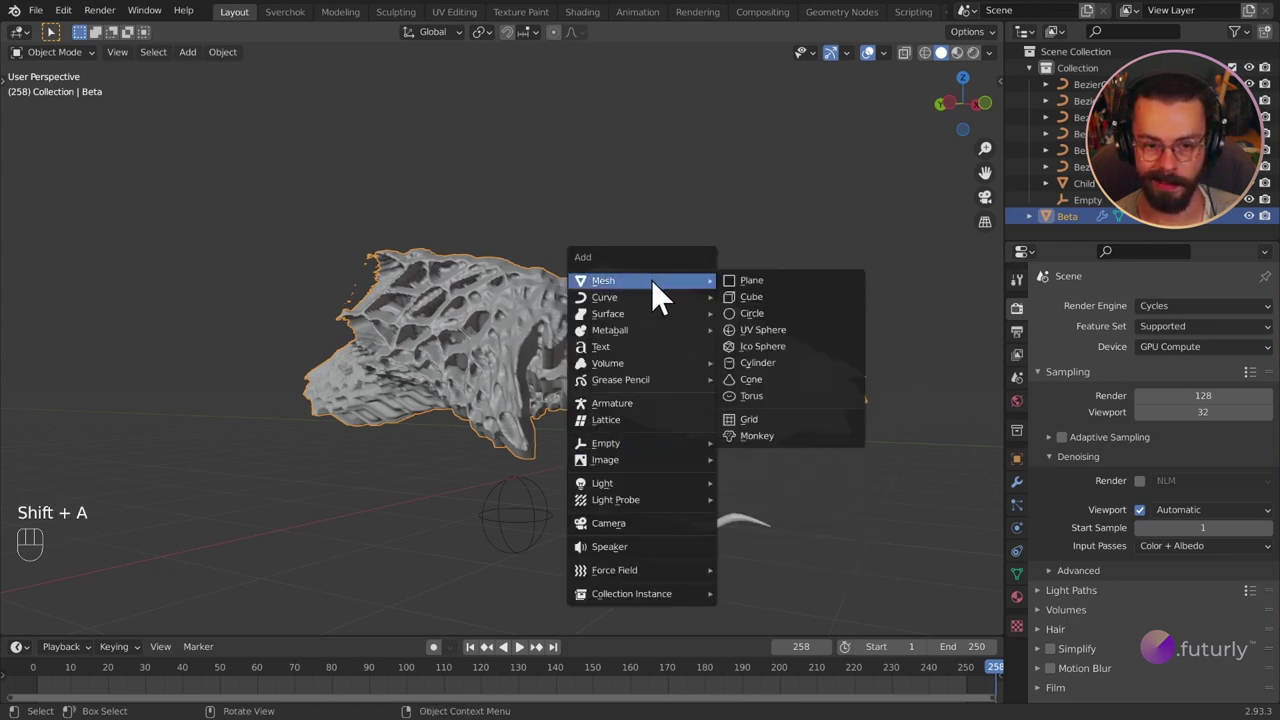
# Add a Plane mesh and scale it up into a large ground surface.
pyautogui.press('s')
pyautogui.click(849, 489)
pyautogui.moveTo(795, 392); pyautogui.dragTo(827, 473)
pyautogui.press('g')
pyautogui.press('shift+z')
pyautogui.click(759, 401)
pyautogui.moveTo(803, 398); pyautogui.dragTo(742, 332)
pyautogui.press('g')
pyautogui.click(709, 324)
# Switch the viewport to Rendered shading for a live Cycles preview.
pyautogui.moveTo(756, 332); pyautogui.dragTo(730, 309)
pyautogui.click(730, 309)
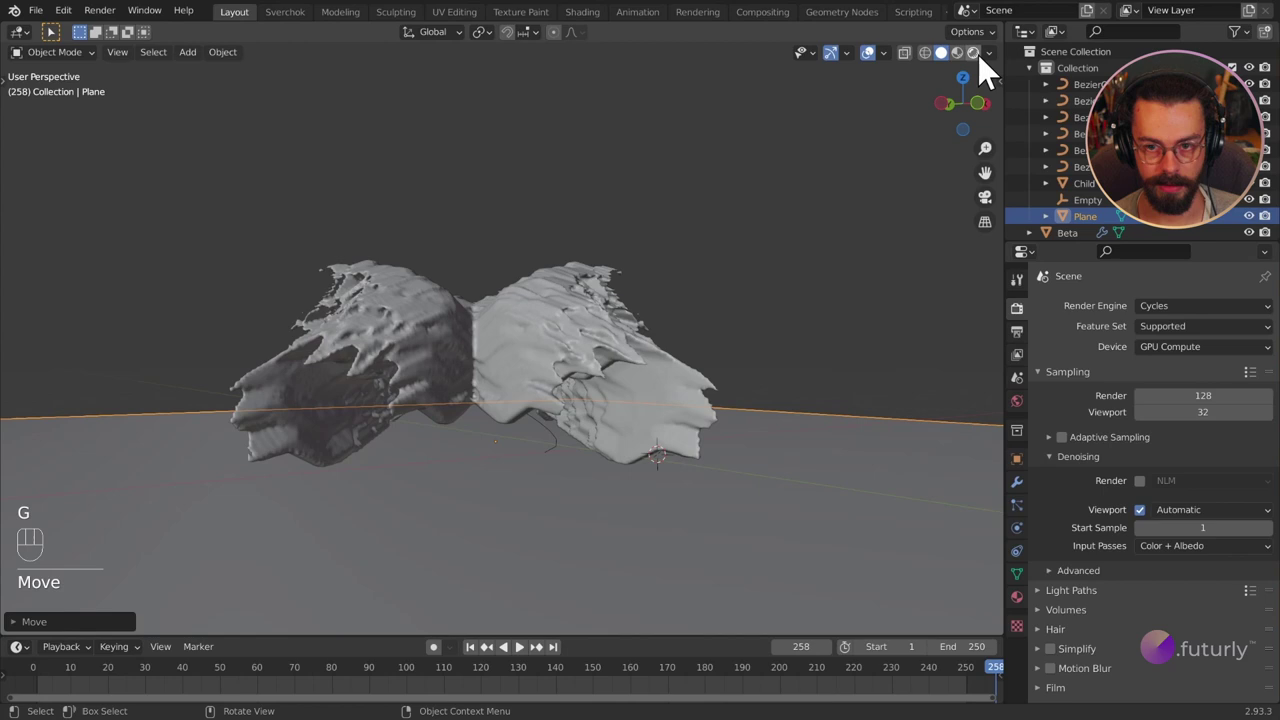
pyautogui.moveTo(854, 200); pyautogui.dragTo(799, 227)
pyautogui.moveTo(695, 227); pyautogui.dragTo(767, 220)
pyautogui.middleClick(724, 223)
# Lower the plane along Z to sit beneath Beta and inspect the render.
pyautogui.press('g')
pyautogui.press('z')
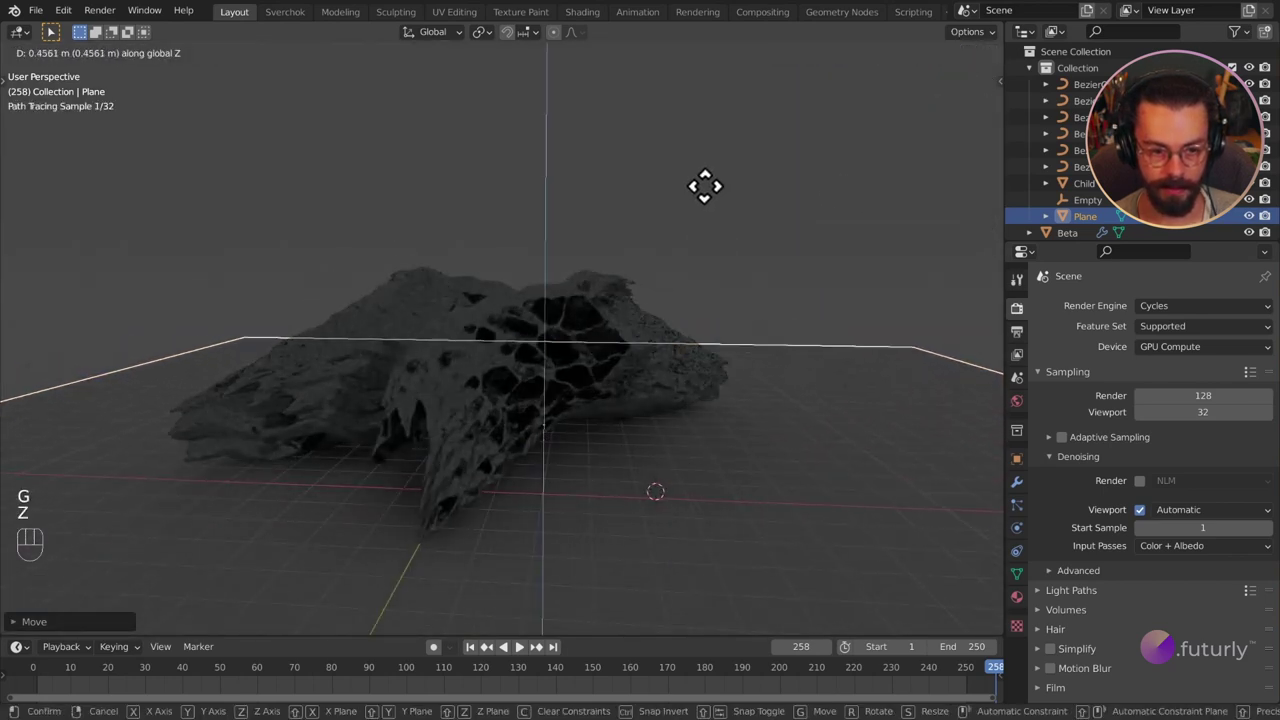
pyautogui.moveTo(977, 68); pyautogui.dragTo(566, 211)
pyautogui.moveTo(566, 211); pyautogui.dragTo(670, 228)
pyautogui.click(652, 334)
pyautogui.moveTo(742, 318); pyautogui.dragTo(856, 320)
pyautogui.moveTo(772, 312); pyautogui.dragTo(860, 313)
pyautogui.middleClick(659, 289)
pyautogui.moveTo(444, 283); pyautogui.dragTo(551, 287)
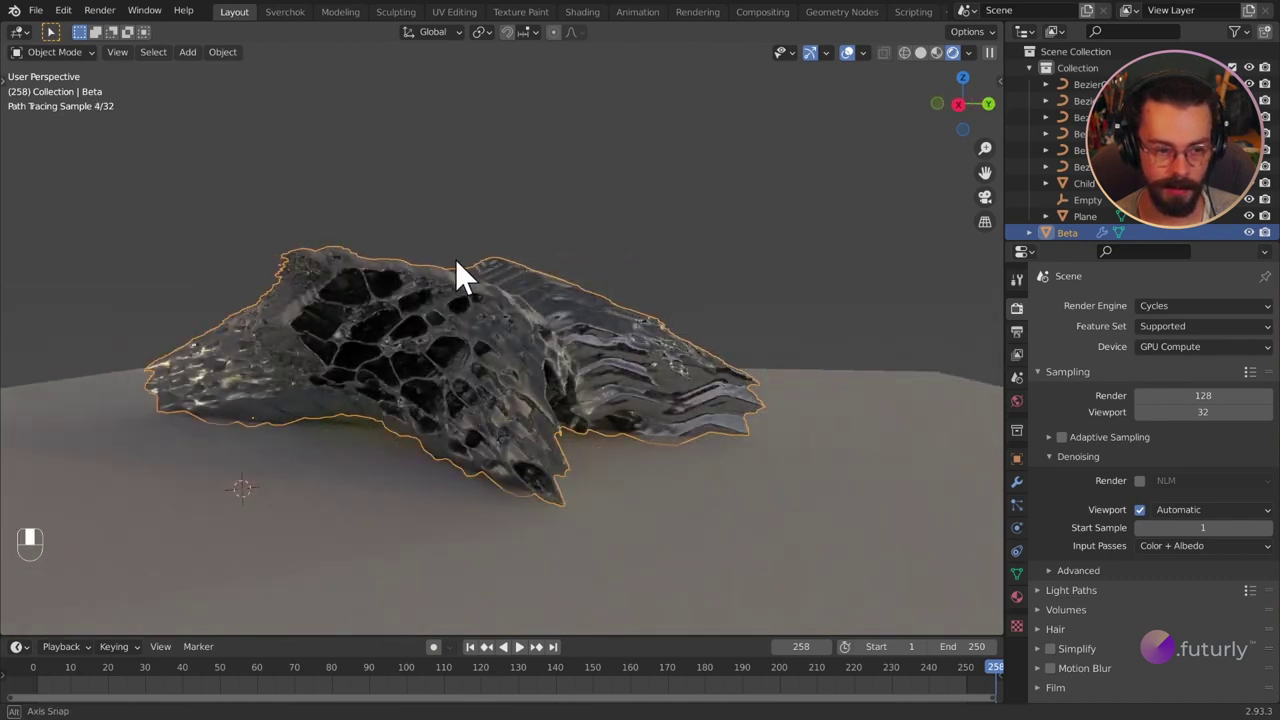